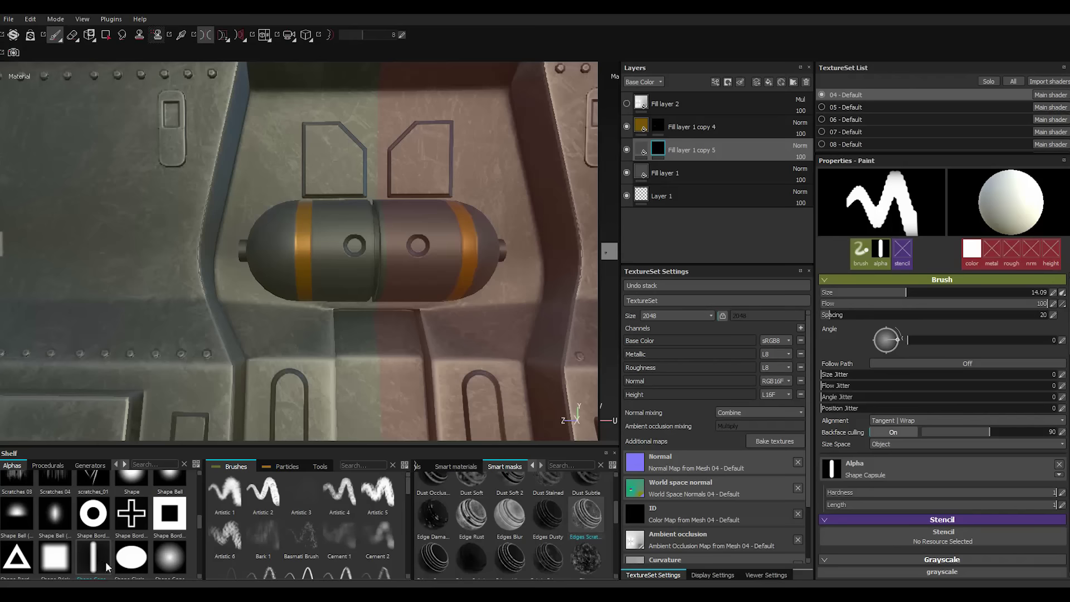
# Shrink the brush and stamp vertical Shape Capsule slots onto the capsule layer.
pyautogui.scroll(3)
pyautogui.scroll(3)
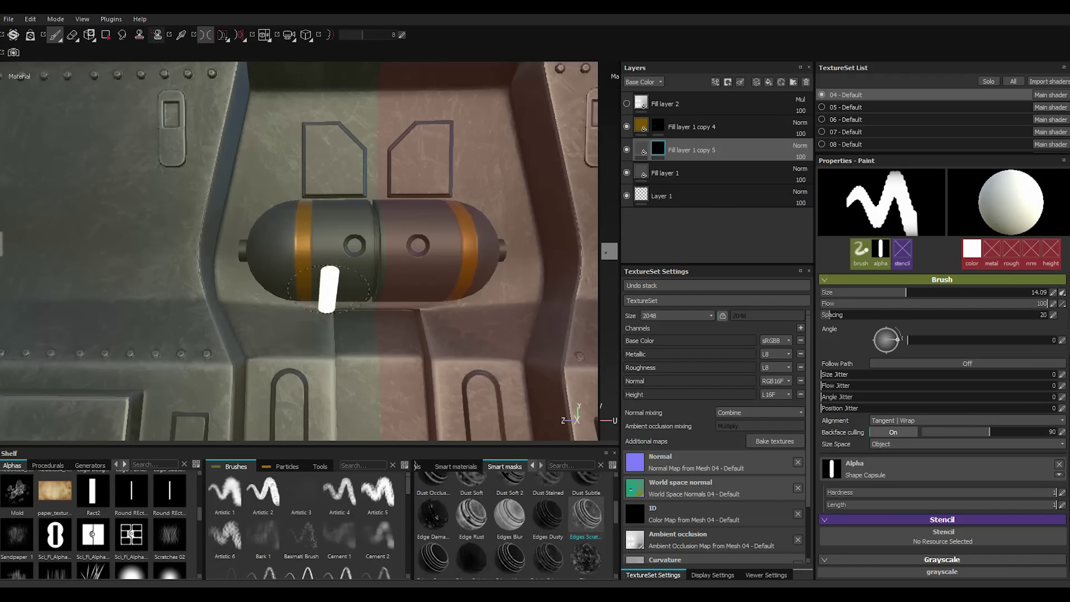
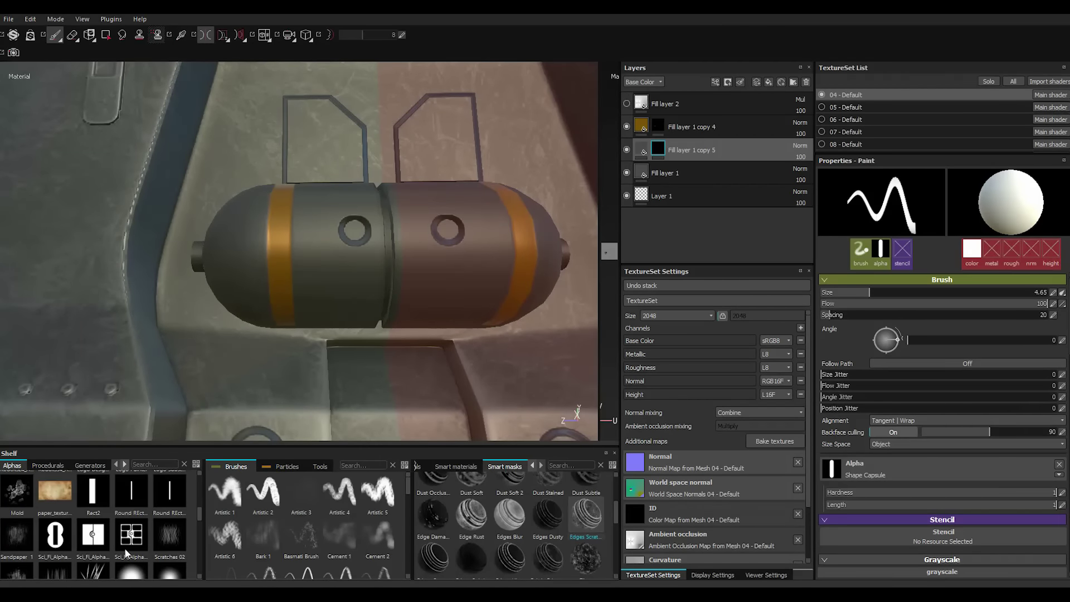
pyautogui.scroll(-3)
pyautogui.scroll(-3)
pyautogui.scroll(-3)
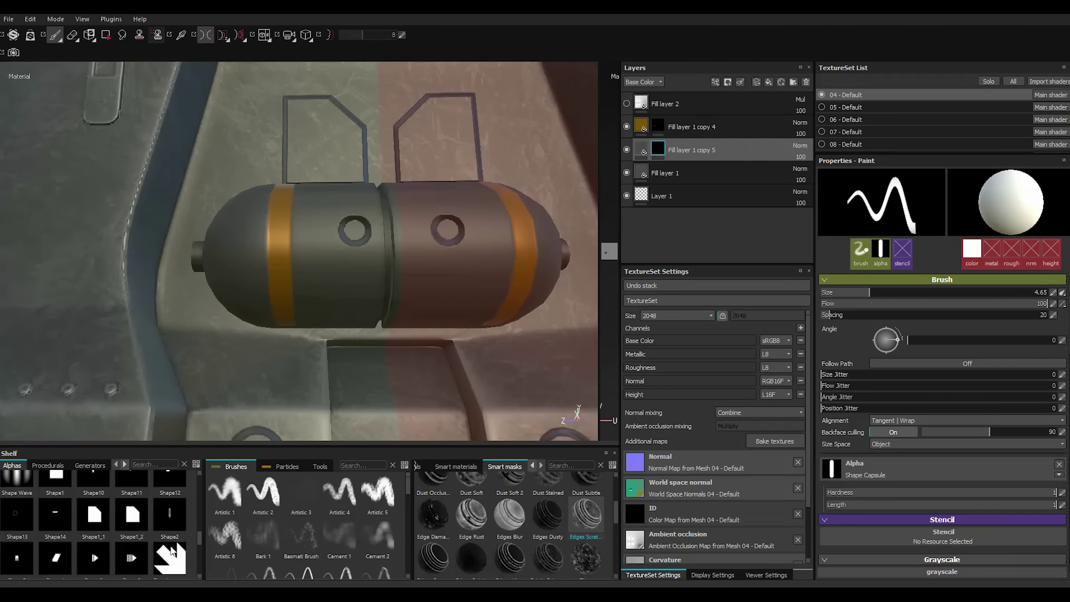
pyautogui.scroll(-3)
pyautogui.scroll(3)
pyautogui.scroll(-3)
pyautogui.scroll(3)
pyautogui.scroll(-3)
pyautogui.scroll(3)
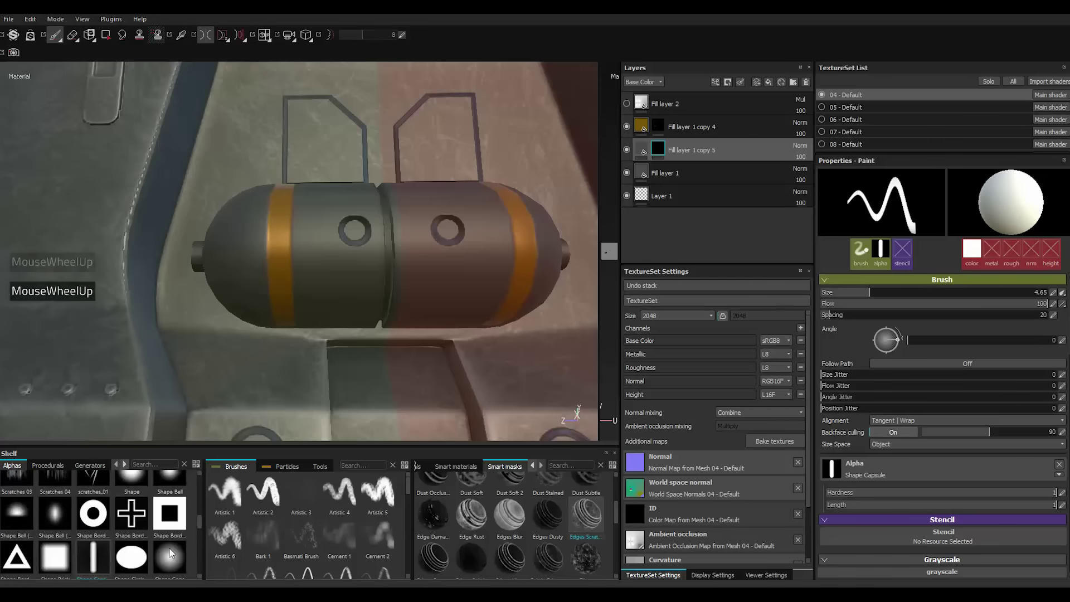
pyautogui.scroll(3)
pyautogui.scroll(3)
pyautogui.scroll(3)
pyautogui.scroll(-3)
pyautogui.scroll(3)
pyautogui.scroll(-3)
pyautogui.scroll(3)
pyautogui.scroll(-3)
pyautogui.scroll(3)
pyautogui.scroll(-3)
pyautogui.scroll(3)
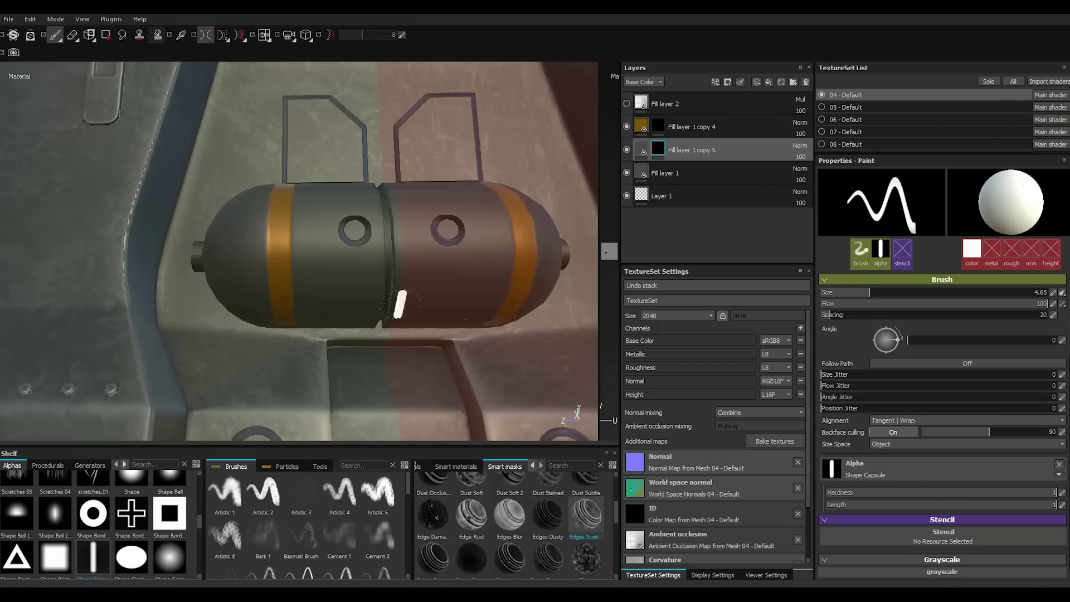
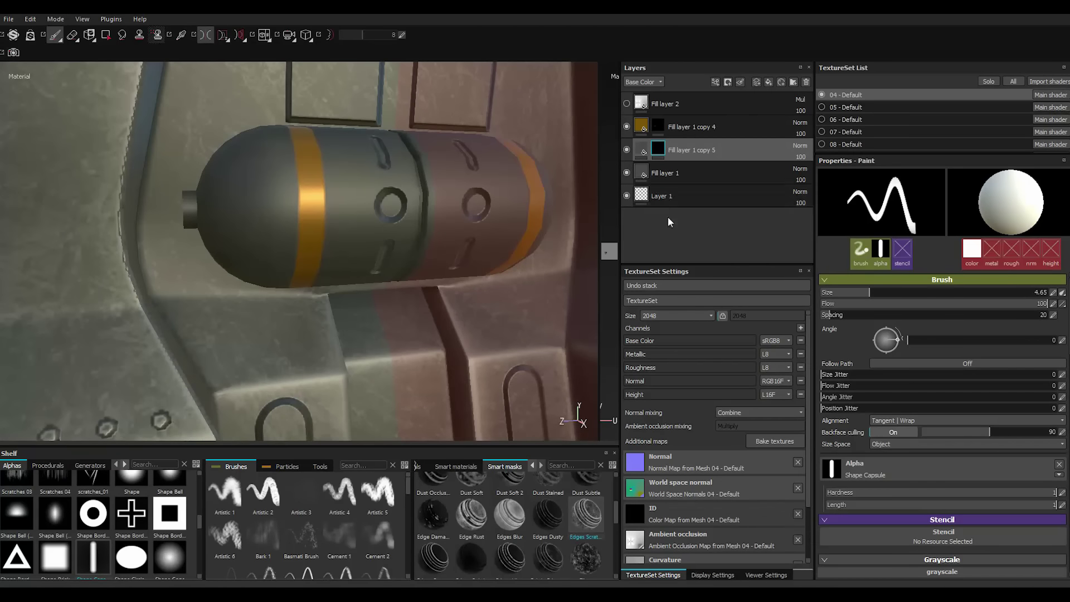
# Adjust the Height value of Fill layer 1 copy 5 to tune the painted slot depth.
pyautogui.click(643, 153)
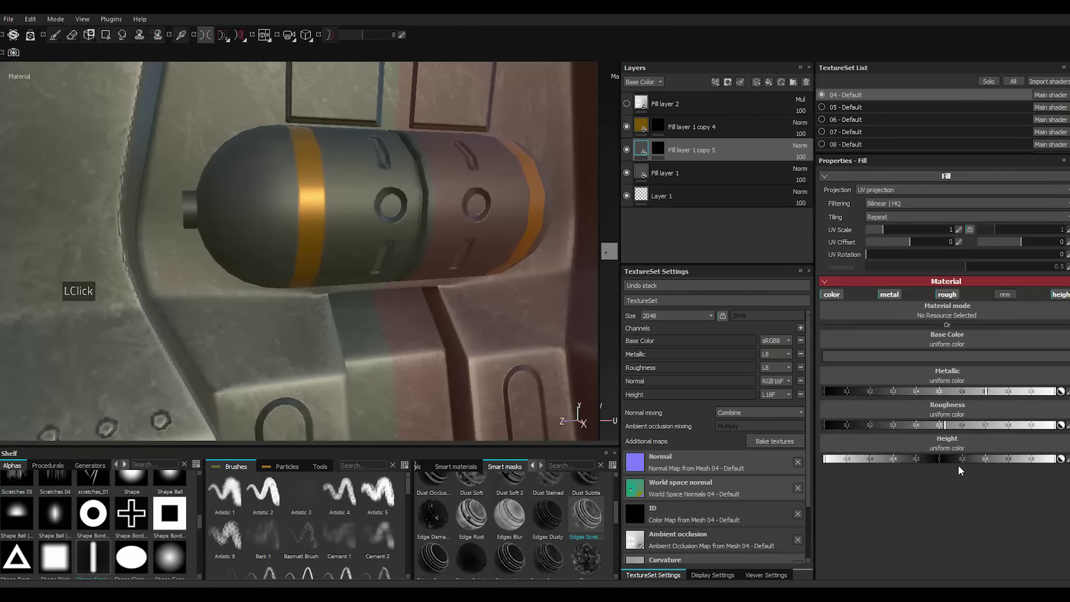
pyautogui.click(946, 464)
pyautogui.click(947, 464)
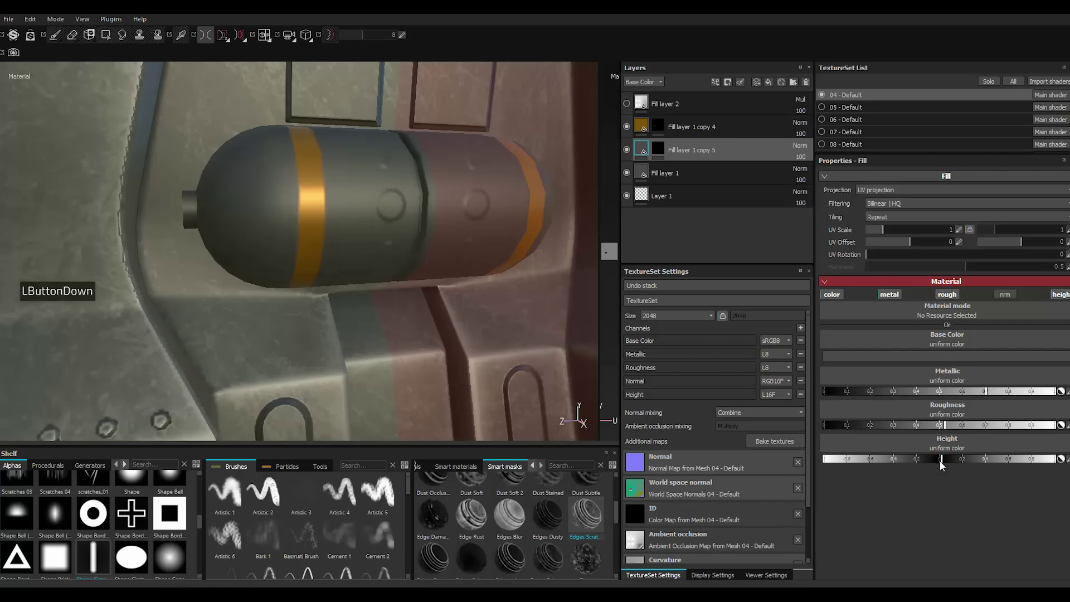
pyautogui.click(939, 466)
pyautogui.click(938, 465)
pyautogui.click(938, 465)
pyautogui.click(938, 464)
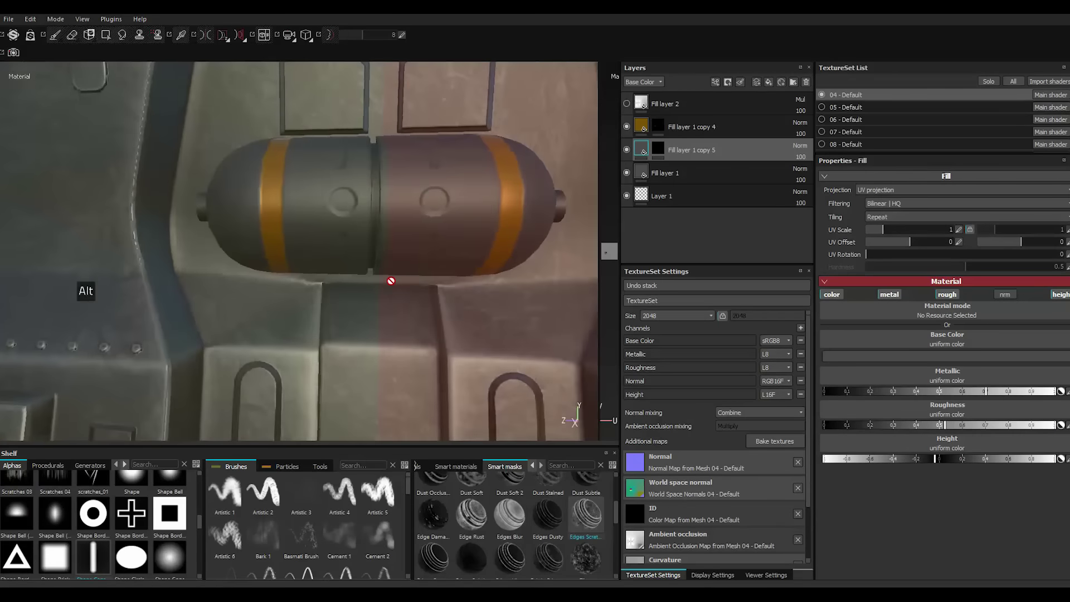
pyautogui.scroll(3)
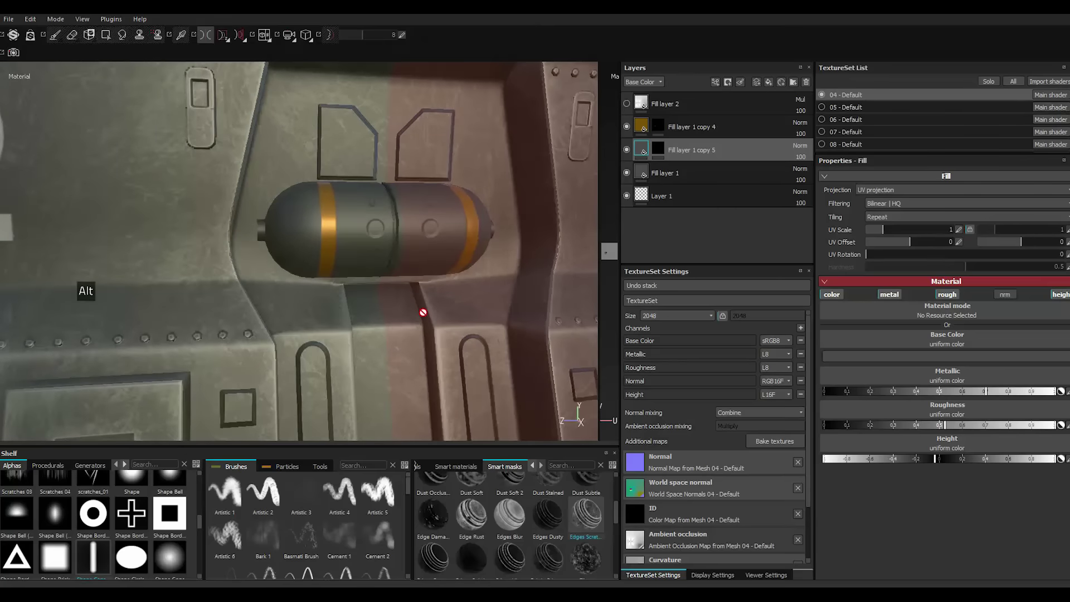
# Adjust the roughness and height of the orange stripe layer, Fill layer 1 copy 4.
pyautogui.click(647, 124)
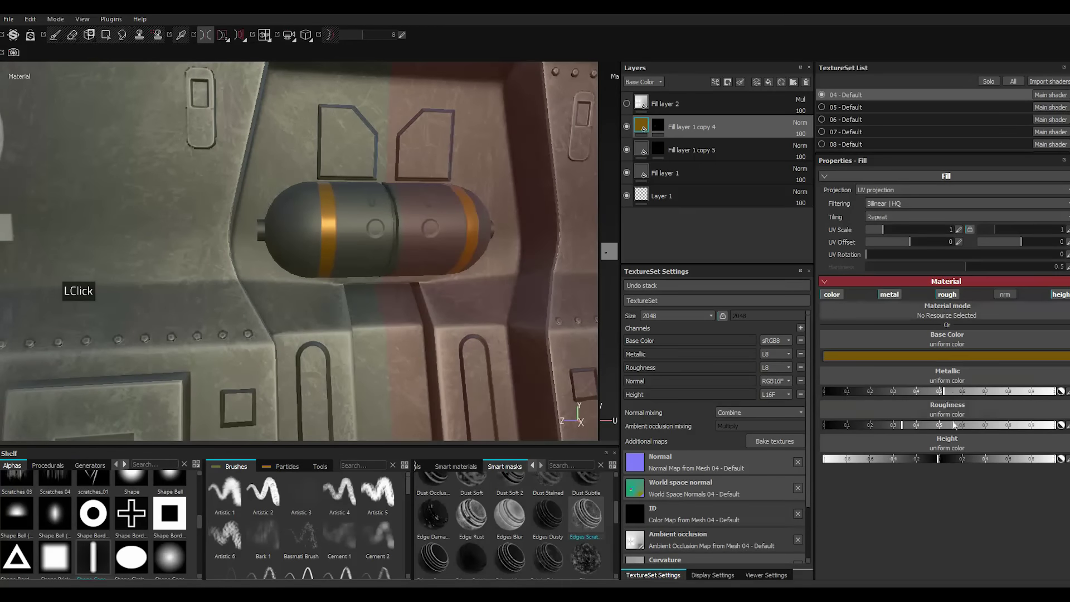
pyautogui.doubleClick(941, 464)
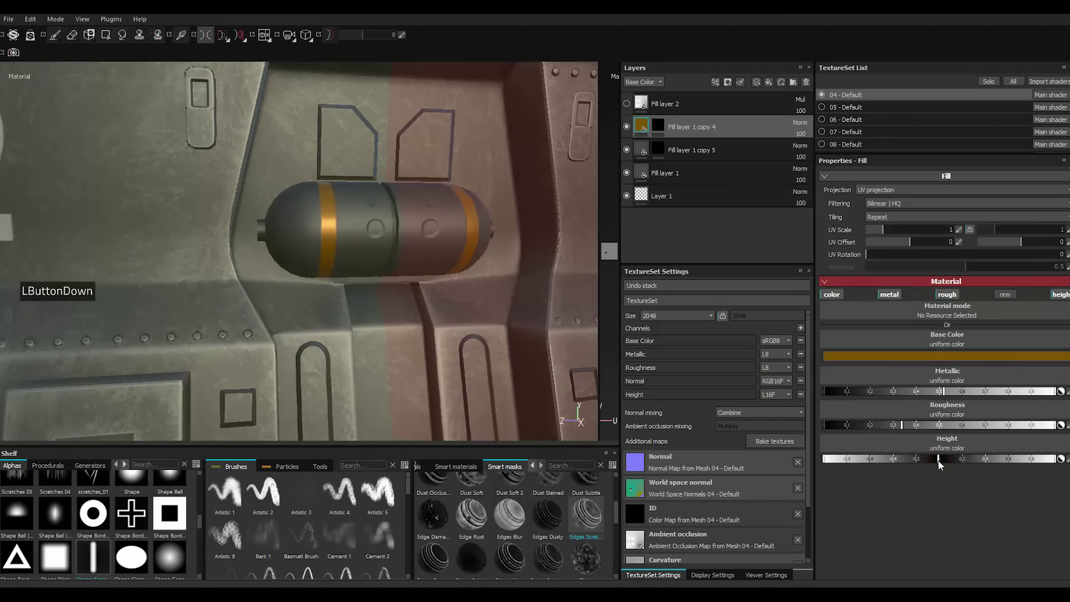
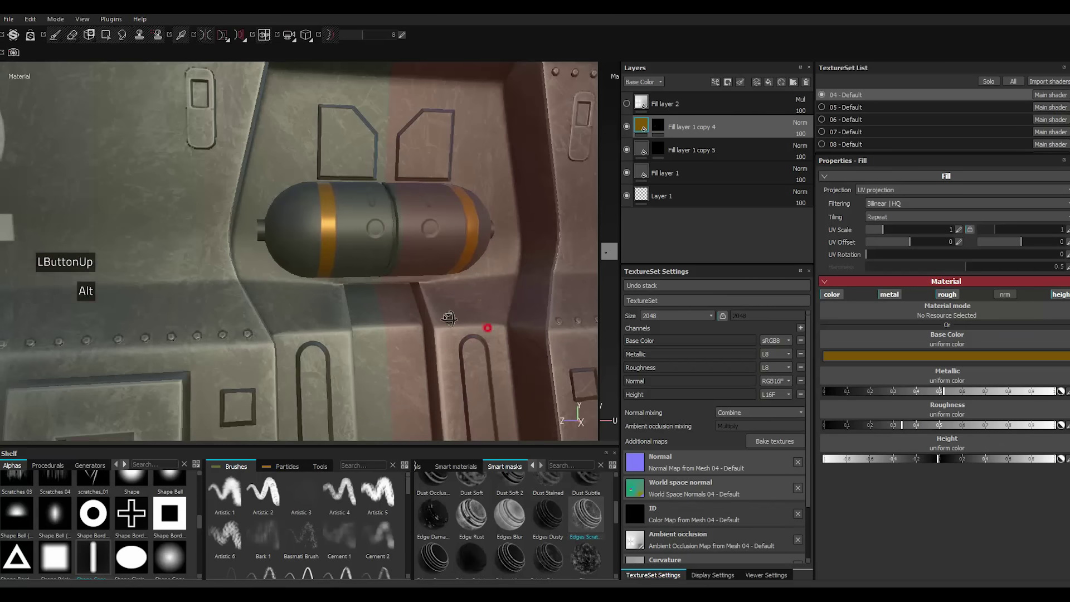
pyautogui.scroll(3)
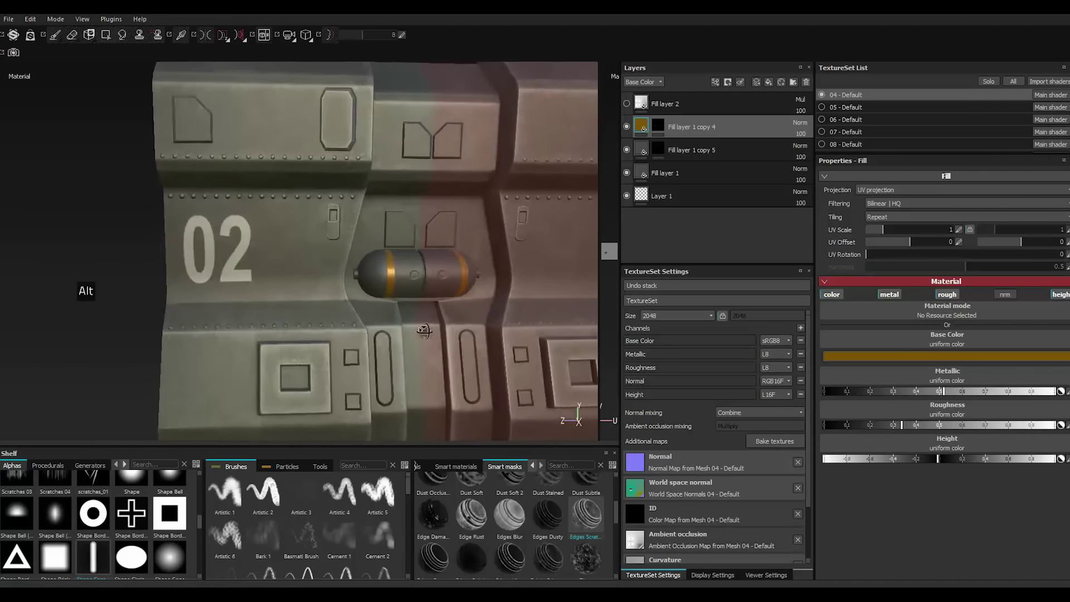
pyautogui.scroll(-3)
pyautogui.press("'")
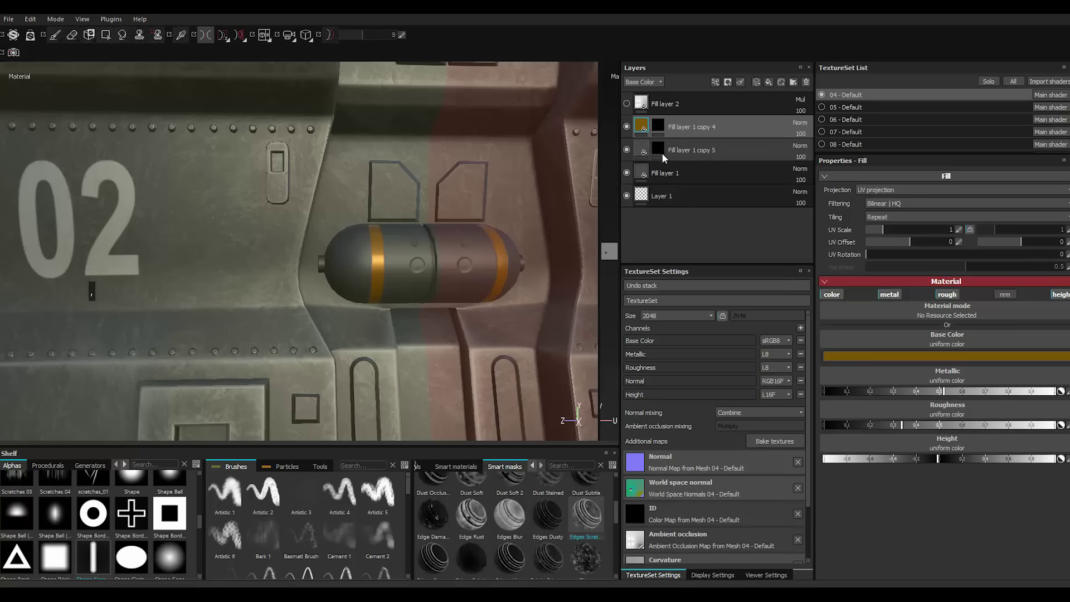
# Set the slot brush Angle to 90 and stamp a horizontal slot into the capsule's left end cap.
pyautogui.click(662, 156)
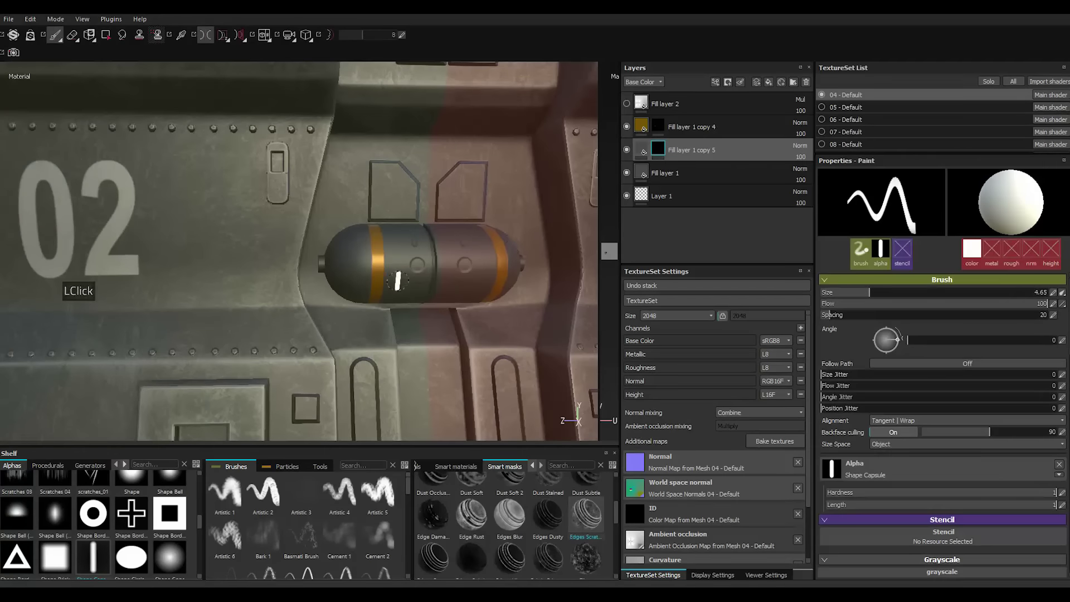
pyautogui.scroll(-3)
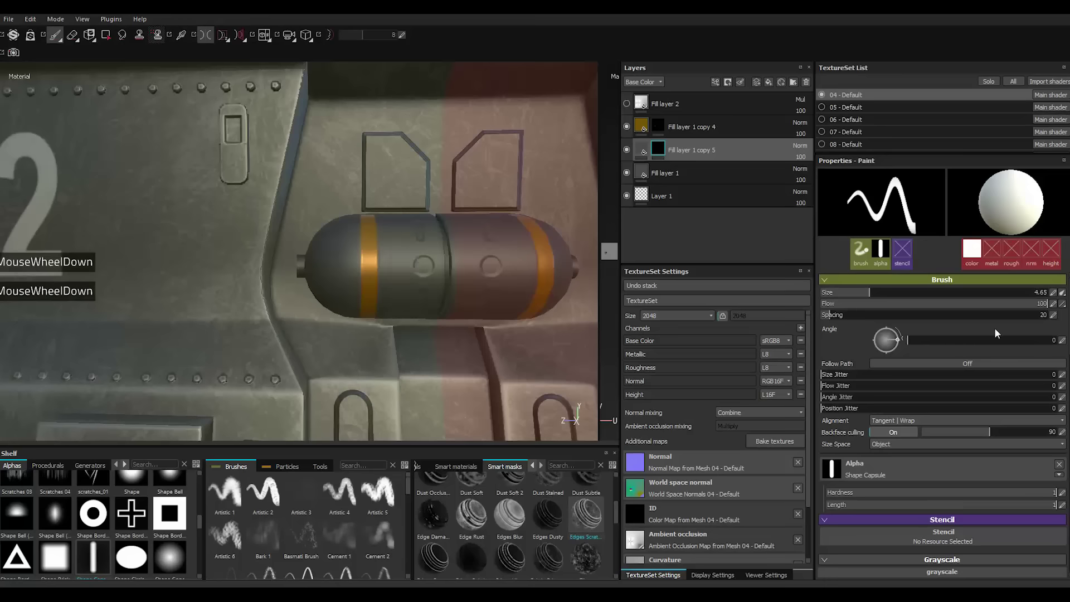
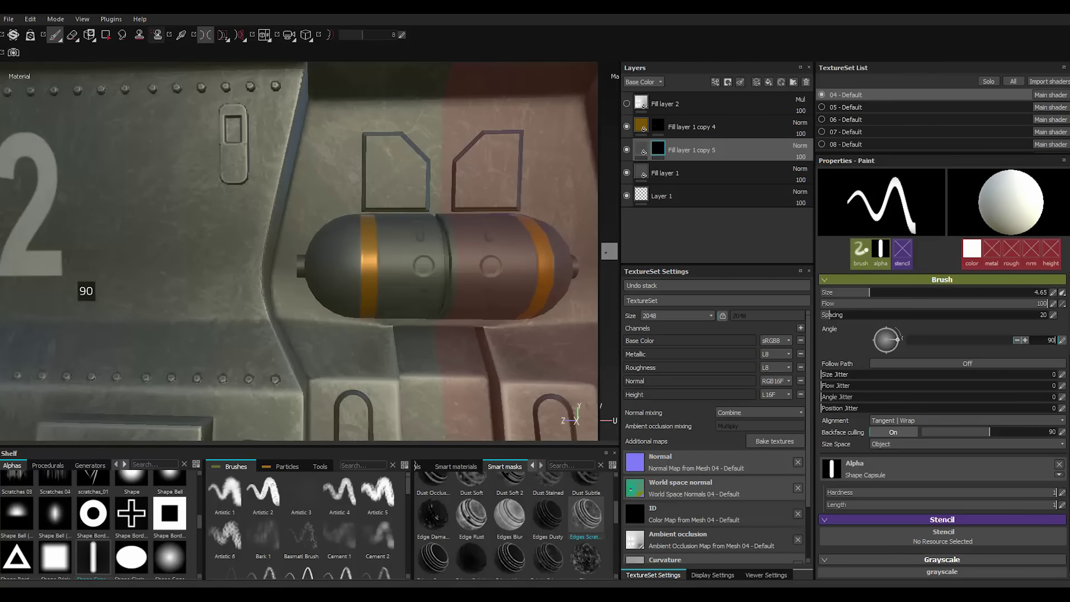
pyautogui.write('0')
pyautogui.press('Return')
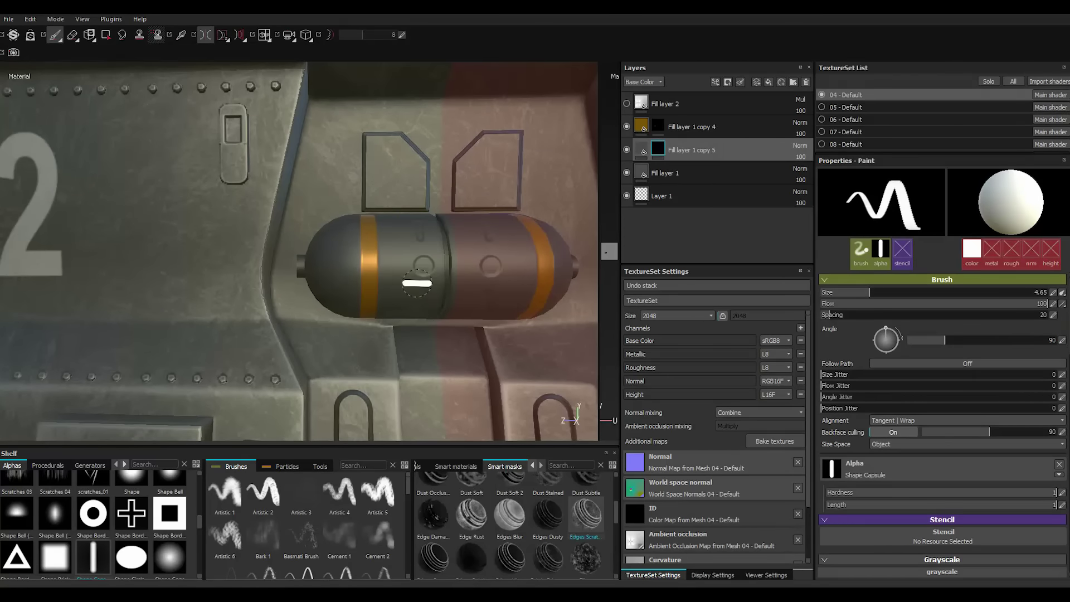
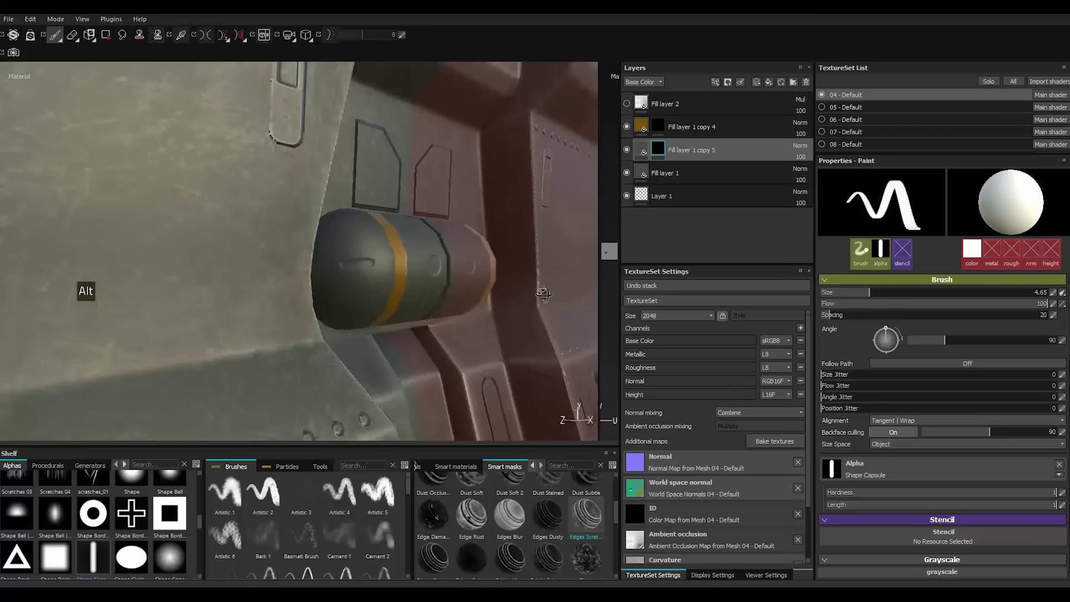
pyautogui.scroll(3)
pyautogui.scroll(-3)
pyautogui.scroll(3)
pyautogui.scroll(-3)
pyautogui.scroll(3)
pyautogui.scroll(-3)
pyautogui.scroll(-3)
pyautogui.scroll(3)
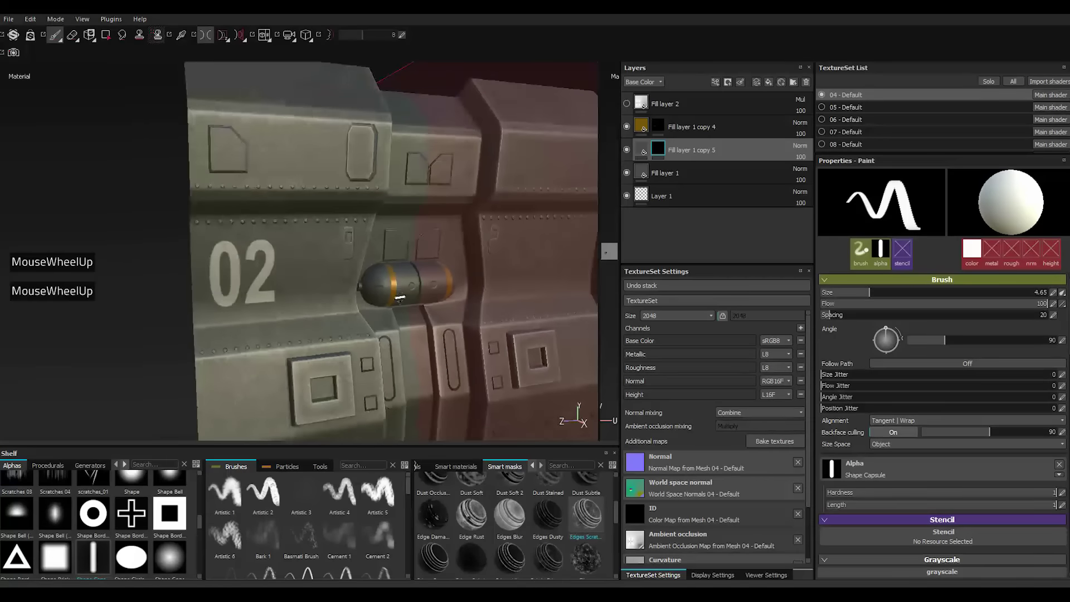
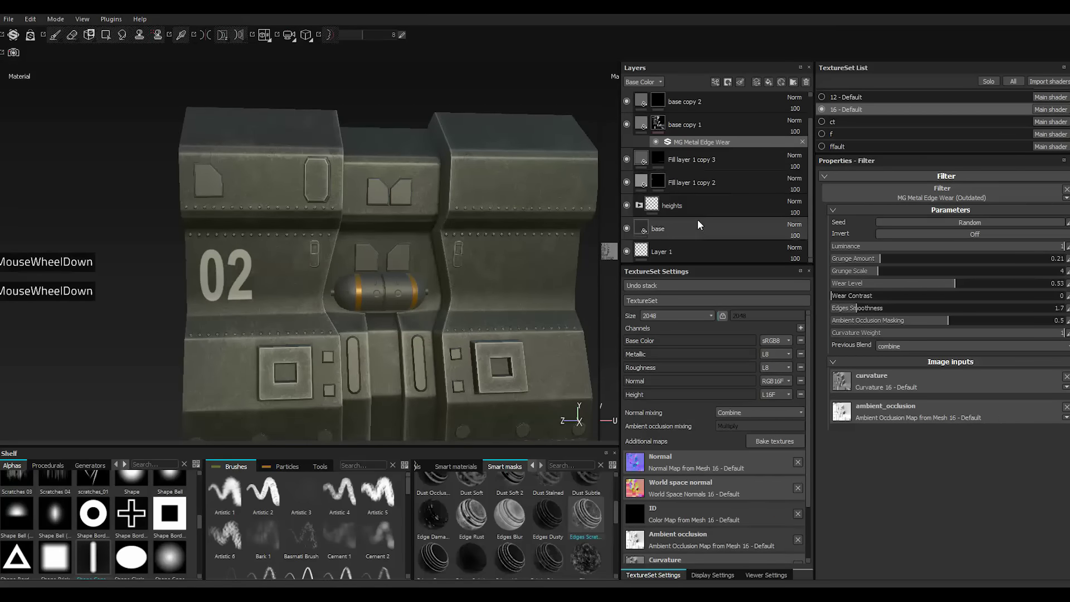
# Select Fill layer 1 copy 2 in the Layers panel and start renaming it.
pyautogui.scroll(3)
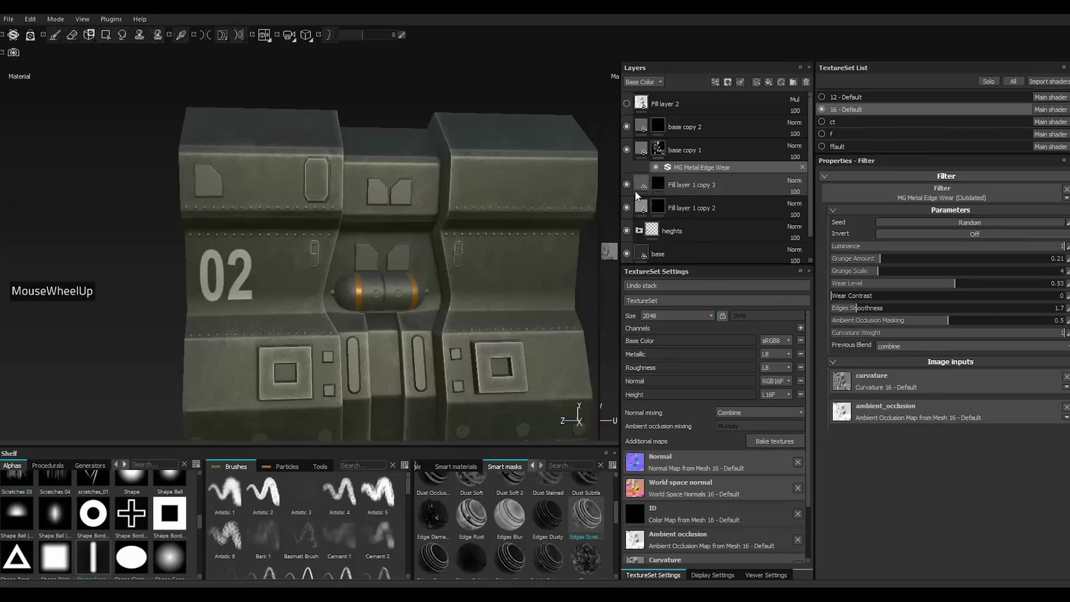
pyautogui.click(631, 188)
pyautogui.click(631, 188)
pyautogui.click(631, 188)
pyautogui.click(631, 189)
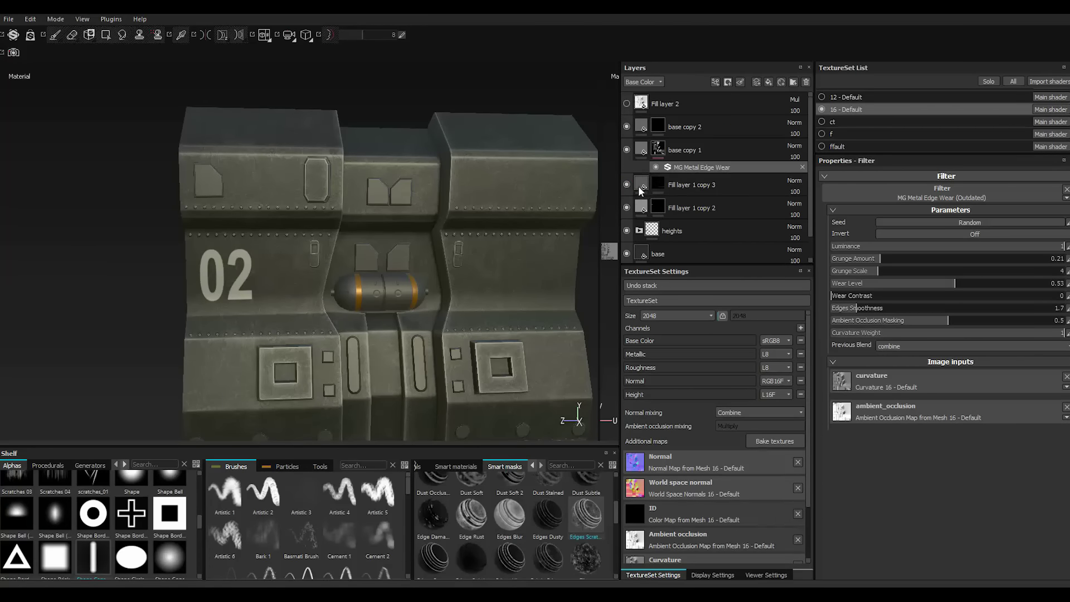
pyautogui.click(627, 207)
pyautogui.doubleClick(628, 212)
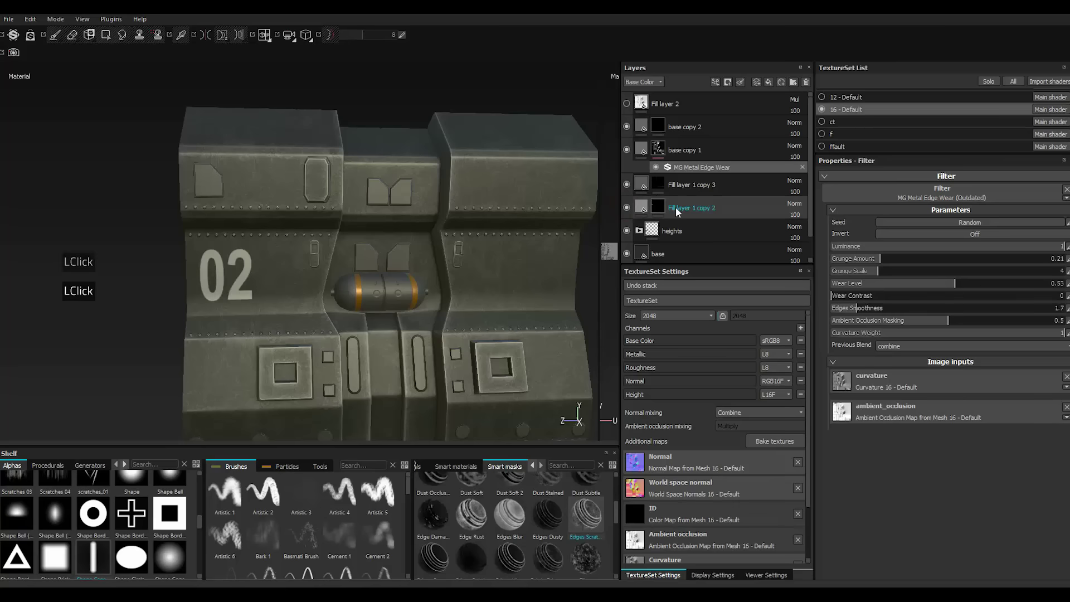
# Duplicate Fill layer 1 copy 3 from its right-click menu to create Fill layer 1 copy 4.
pyautogui.click(627, 188)
pyautogui.click(628, 188)
pyautogui.click(637, 187)
pyautogui.doubleClick(630, 188)
pyautogui.rightClick(682, 191)
pyautogui.click(724, 363)
pyautogui.rightClick(664, 186)
pyautogui.click(704, 278)
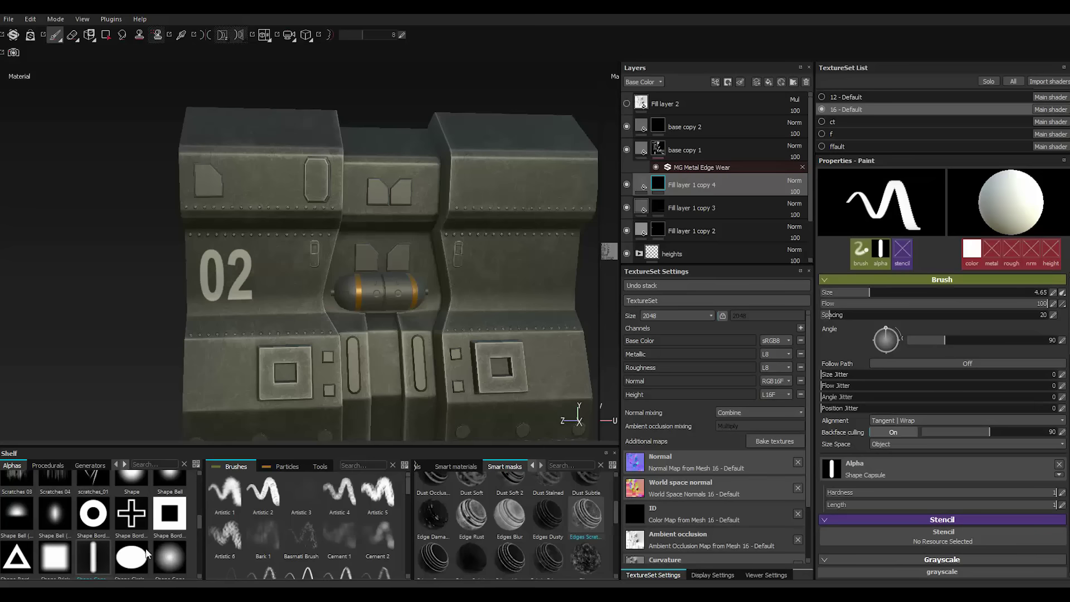
# Switch the brush stamp to a square block shape and enlarge it while orbiting the panel.
pyautogui.click(67, 558)
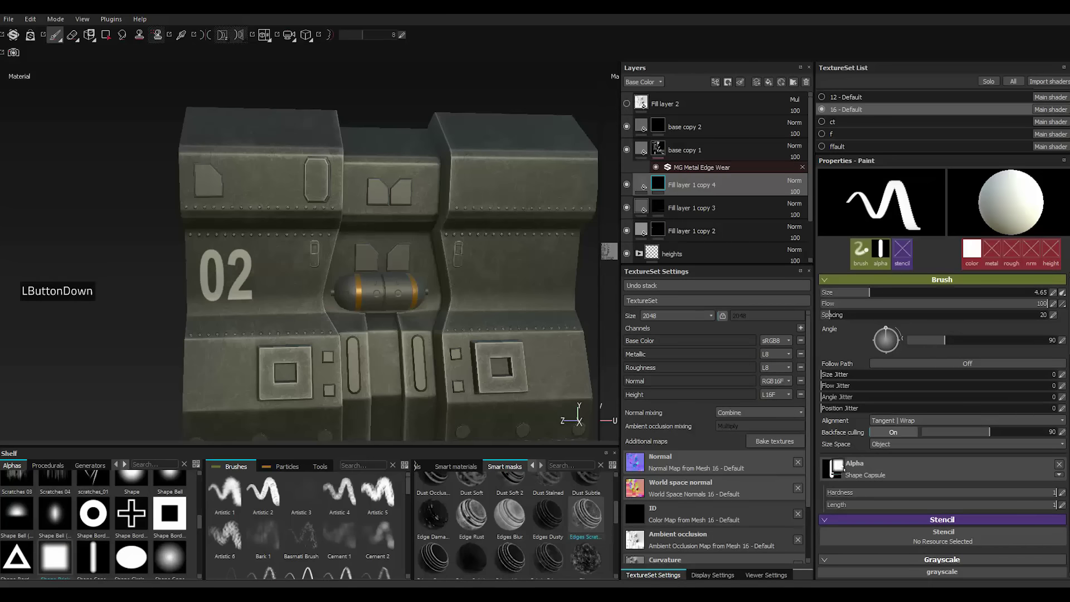
pyautogui.click(1028, 497)
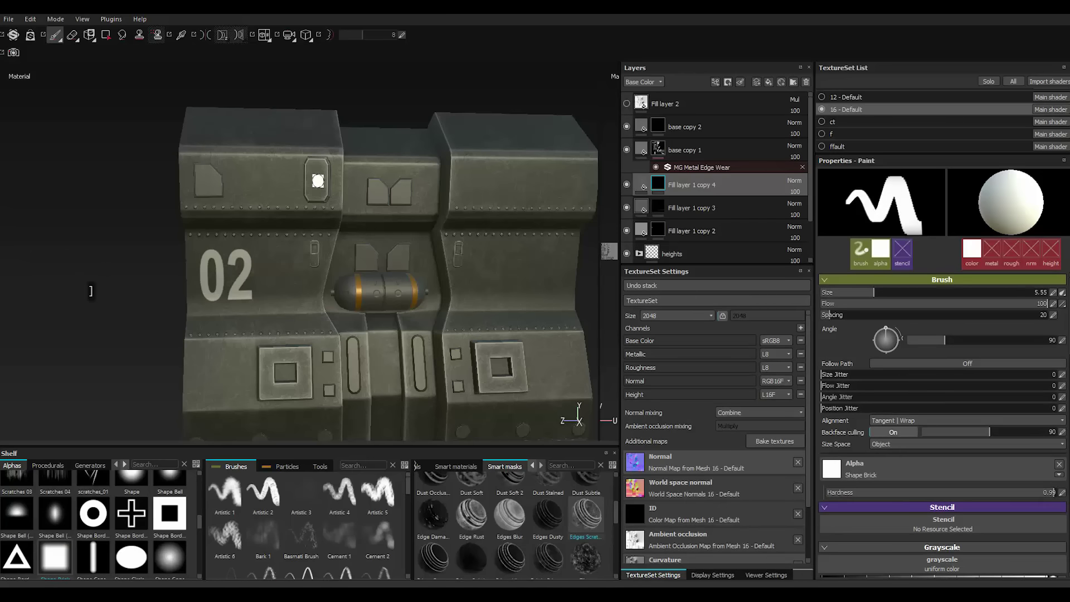
pyautogui.write(']]]]]]]]]]]]]')
pyautogui.scroll(-3)
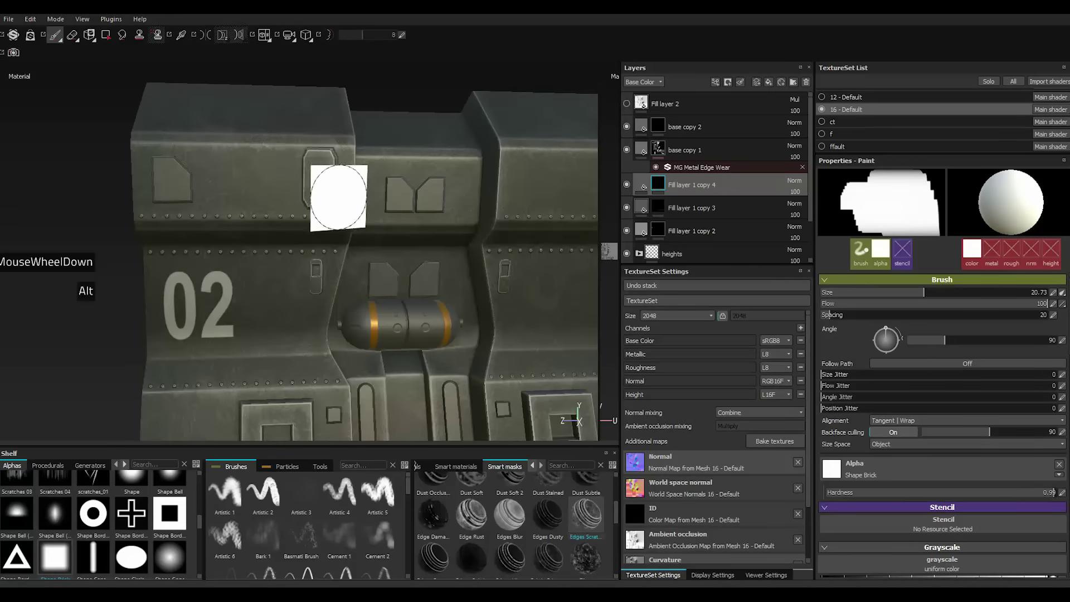
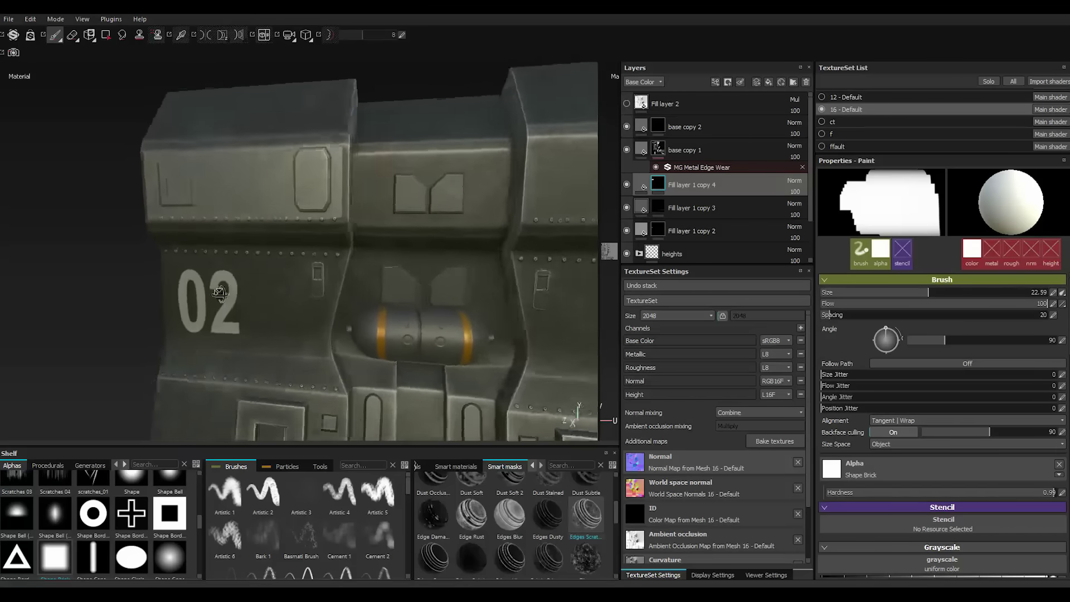
pyautogui.scroll(3)
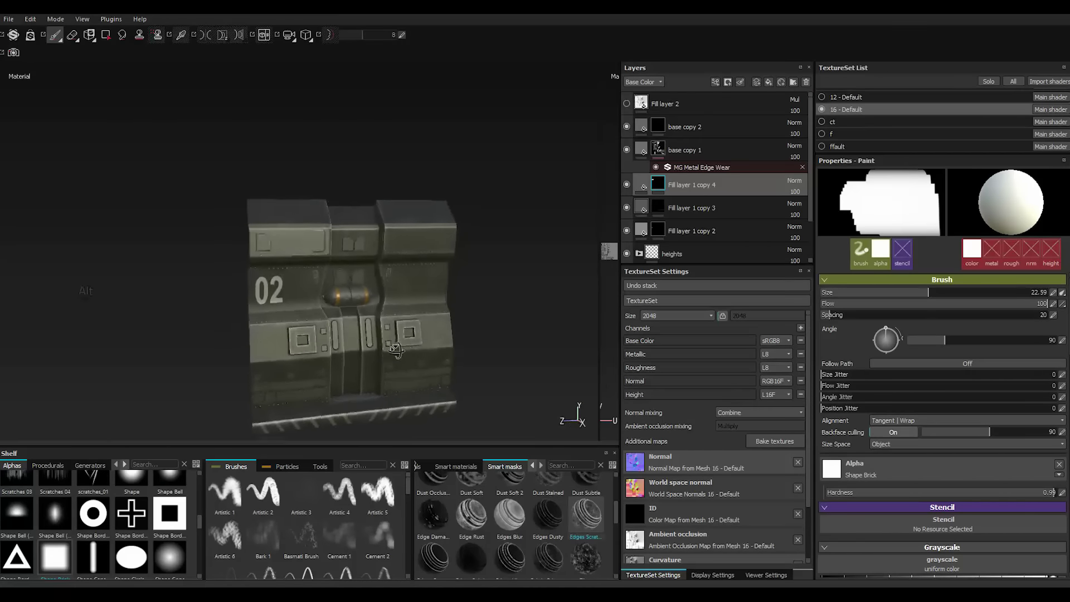
pyautogui.scroll(-3)
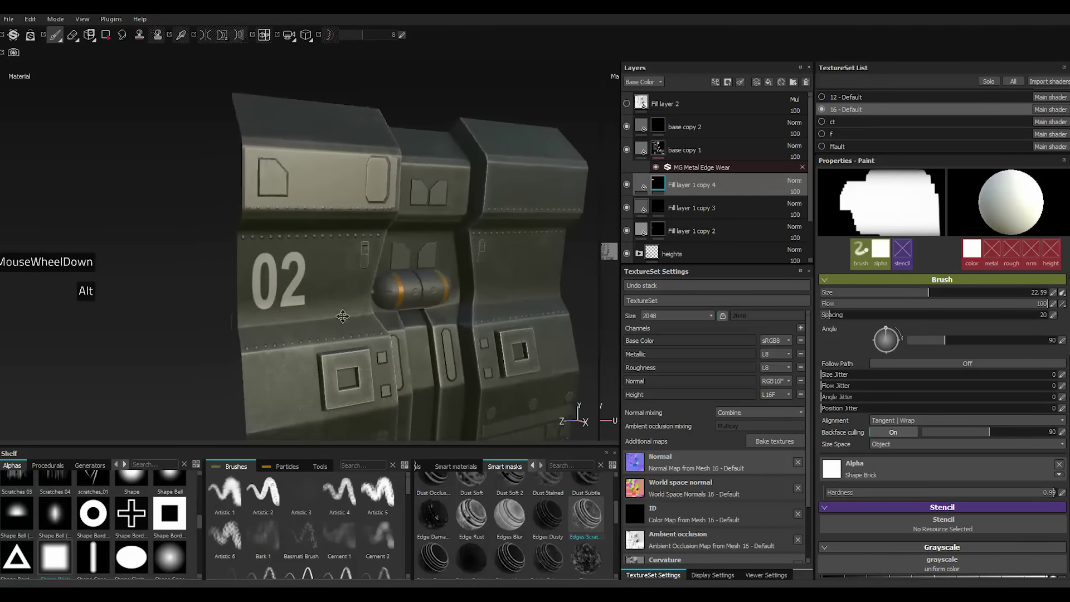
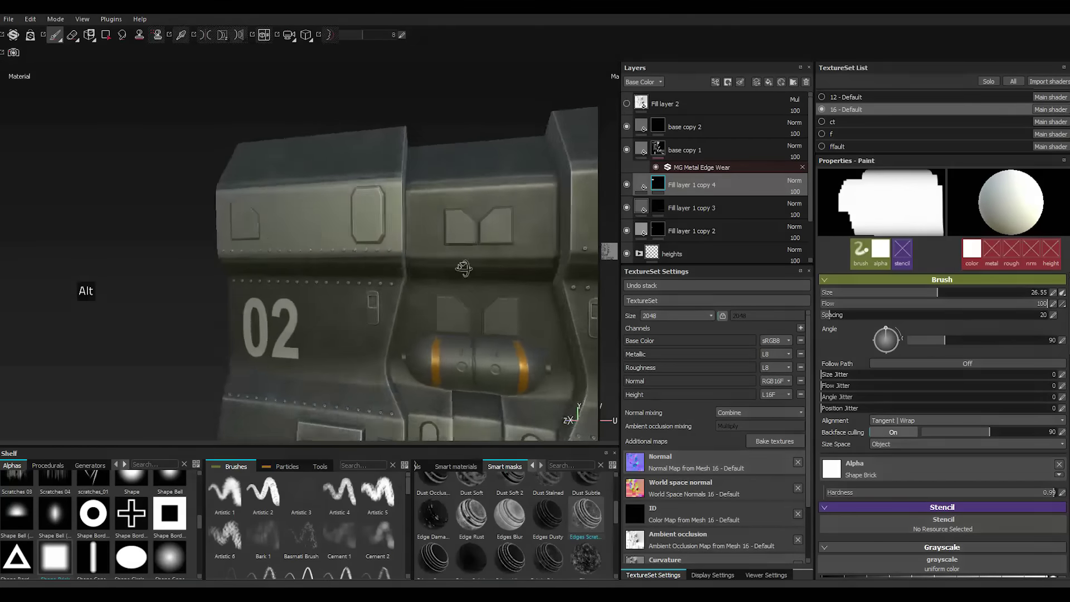
pyautogui.scroll(3)
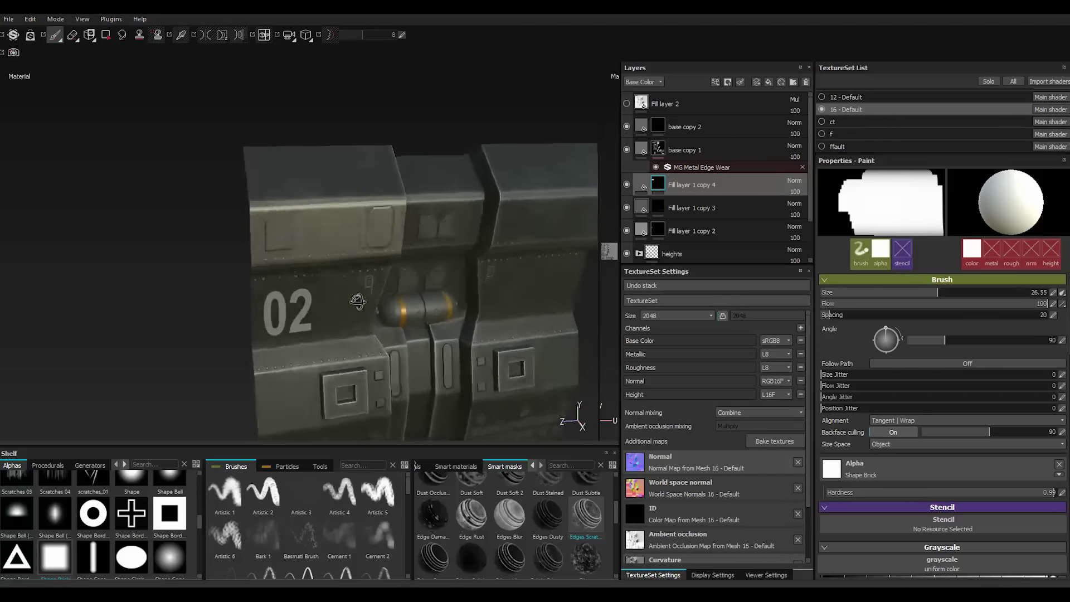
pyautogui.scroll(-3)
# Shrink the brush to a small square tip and swap the paint colour to black.
pyautogui.press('[')
pyautogui.press('[')
pyautogui.scroll(-3)
pyautogui.press('[')
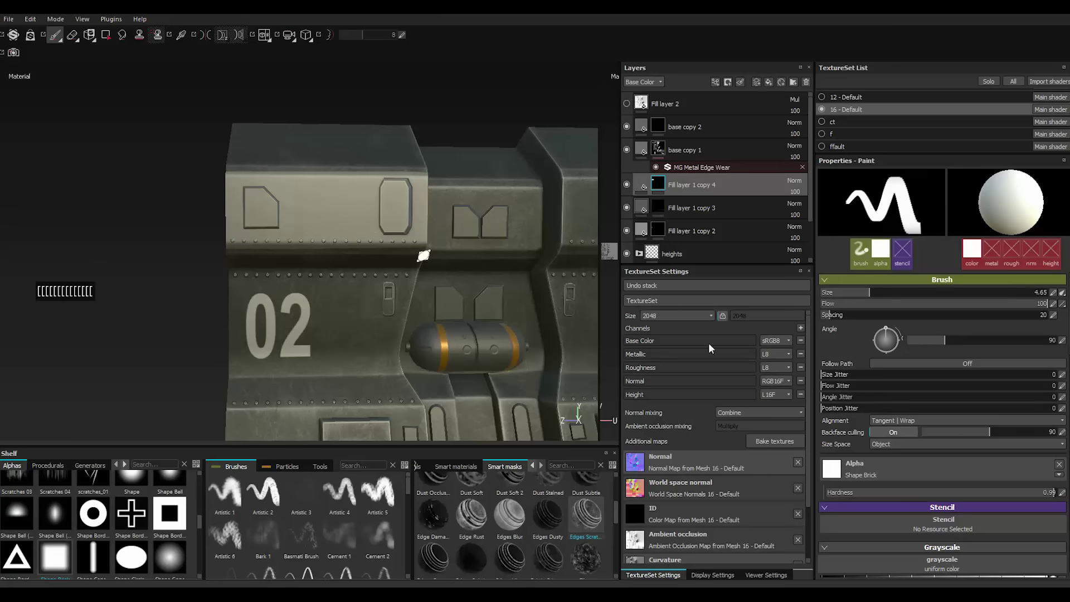
pyautogui.write('[[[[[[[[[[[[[[')
pyautogui.scroll(-3)
pyautogui.click(830, 448)
pyautogui.write('[[')
pyautogui.scroll(-3)
pyautogui.press(']')
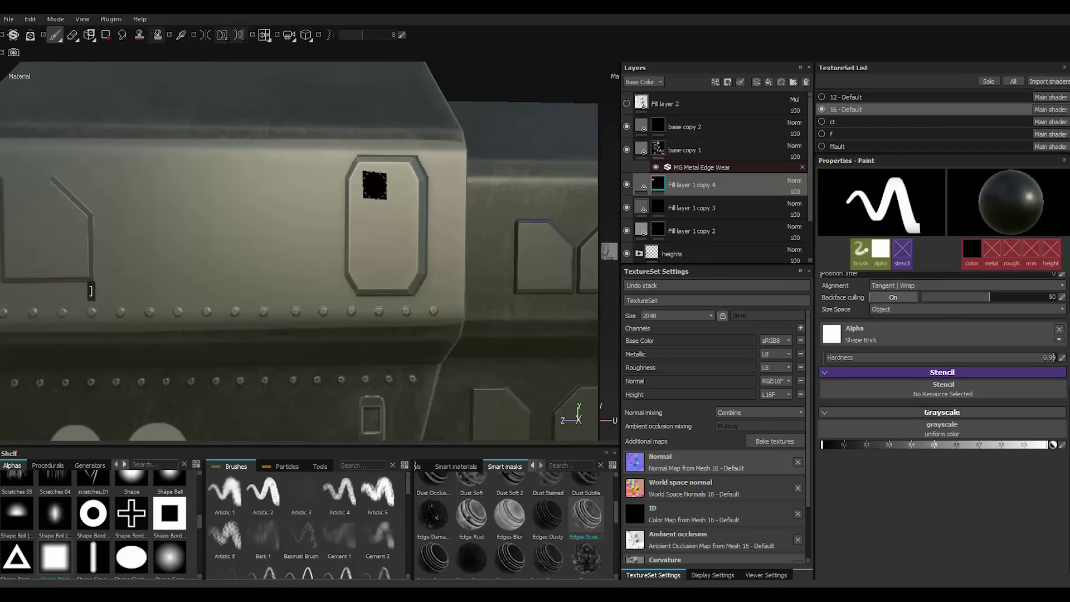
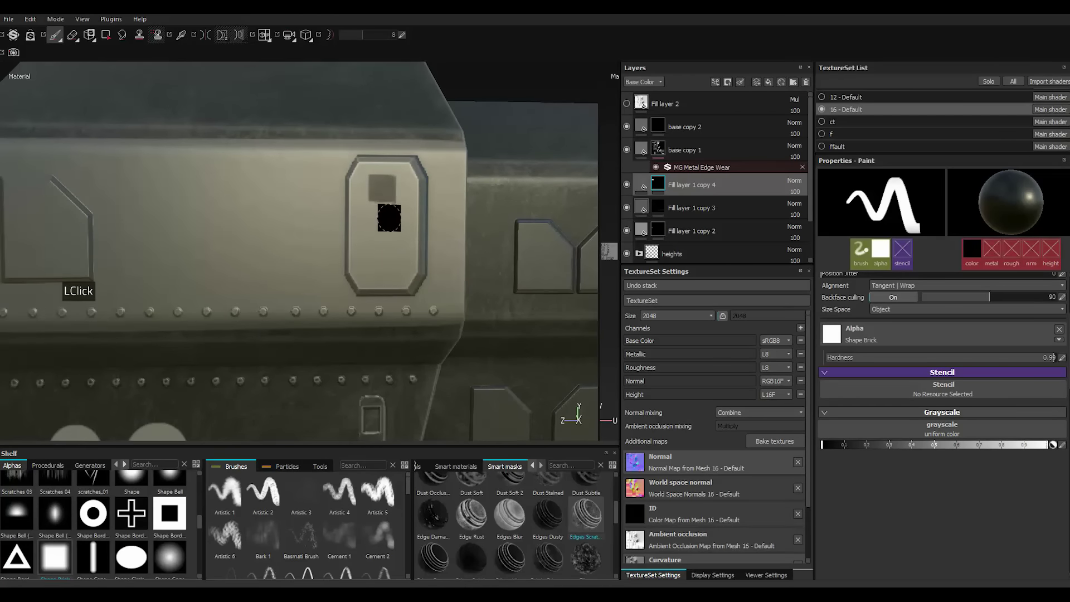
# Switch the brush to a soft round Shape Cone tip for stamping plate insets.
pyautogui.click(178, 562)
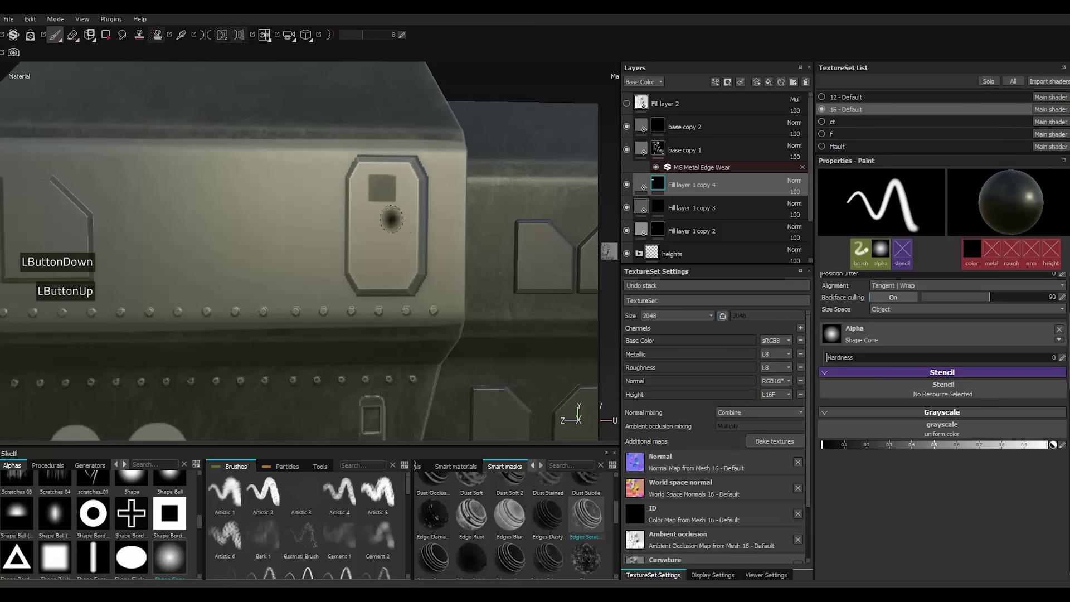
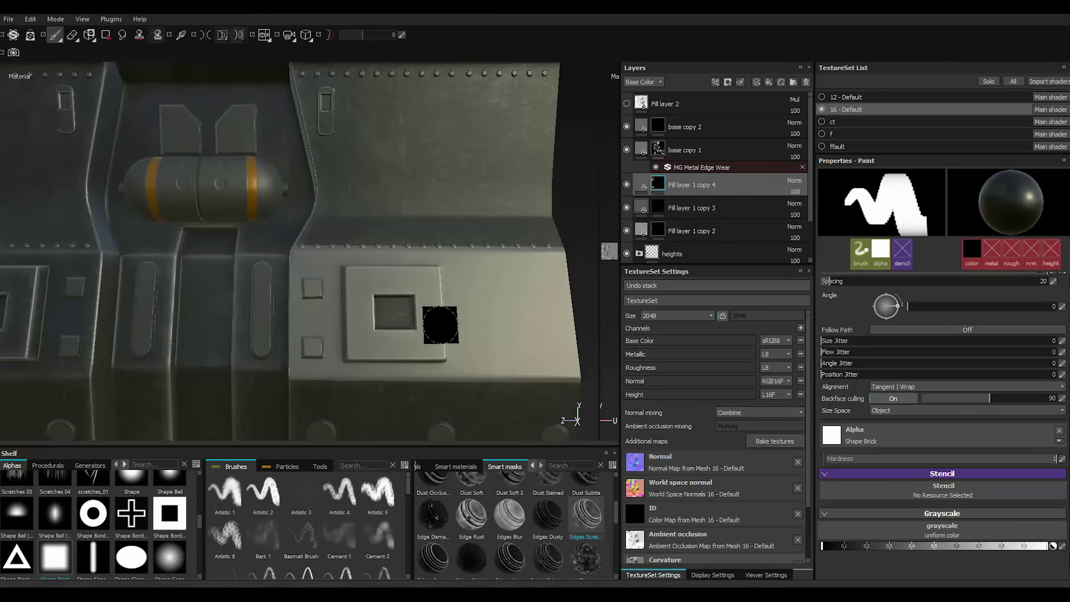
# Duplicate Fill layer 1 copy 4 from its right-click menu to create Fill layer 1 copy 5.
pyautogui.scroll(-3)
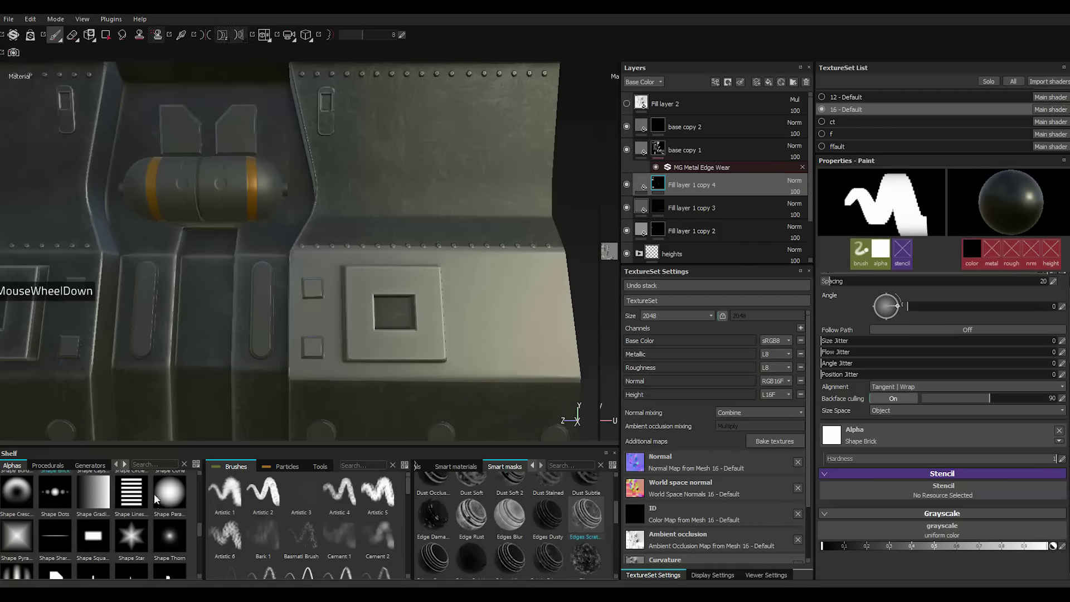
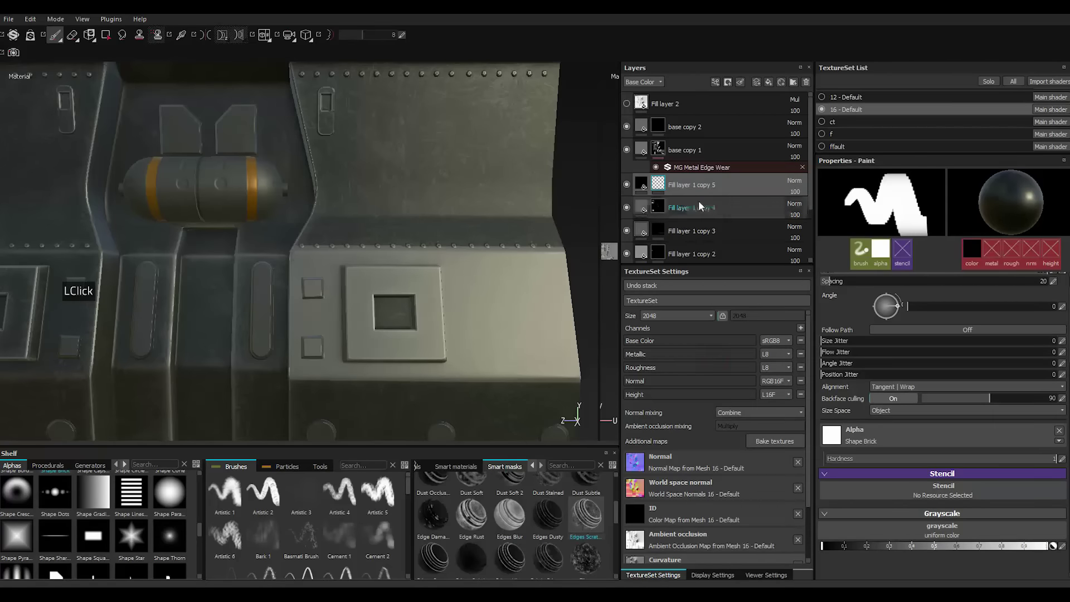
pyautogui.rightClick(689, 189)
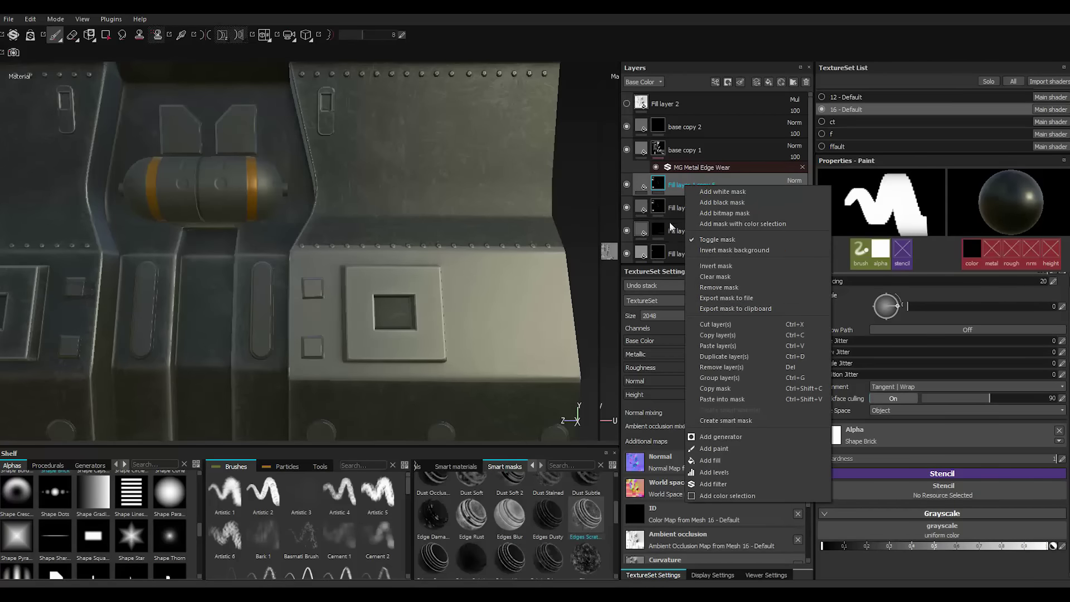
pyautogui.click(723, 282)
pyautogui.click(685, 185)
# Expand the heights folder and select the fill layer inside it.
pyautogui.click(690, 187)
pyautogui.click(685, 191)
pyautogui.scroll(-3)
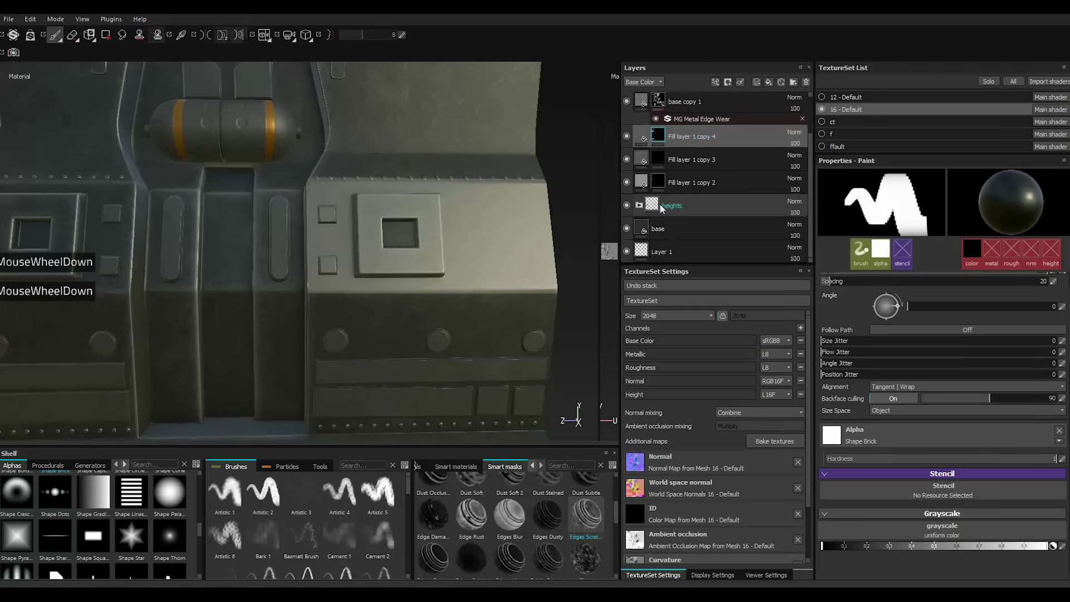
pyautogui.click(641, 209)
pyautogui.click(708, 230)
pyautogui.click(691, 231)
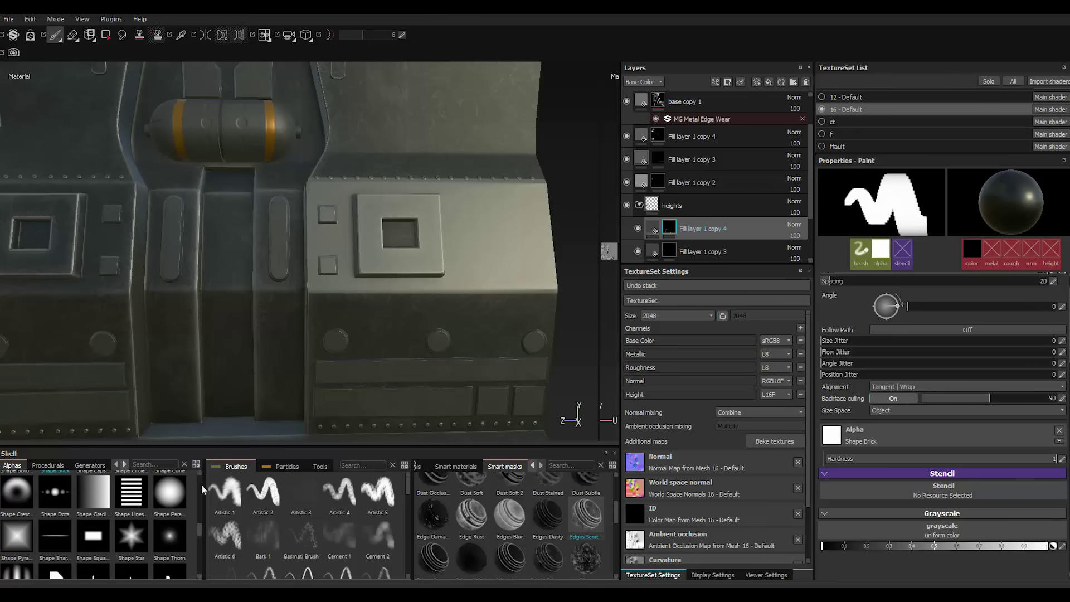
# Set the brush tip to the Shape Capsule alpha from the shelf.
pyautogui.scroll(-3)
pyautogui.scroll(3)
pyautogui.scroll(-3)
pyautogui.scroll(3)
pyautogui.scroll(-3)
pyautogui.scroll(-3)
pyautogui.scroll(-3)
pyautogui.scroll(3)
pyautogui.scroll(-3)
pyautogui.scroll(3)
pyautogui.scroll(-3)
pyautogui.click(99, 545)
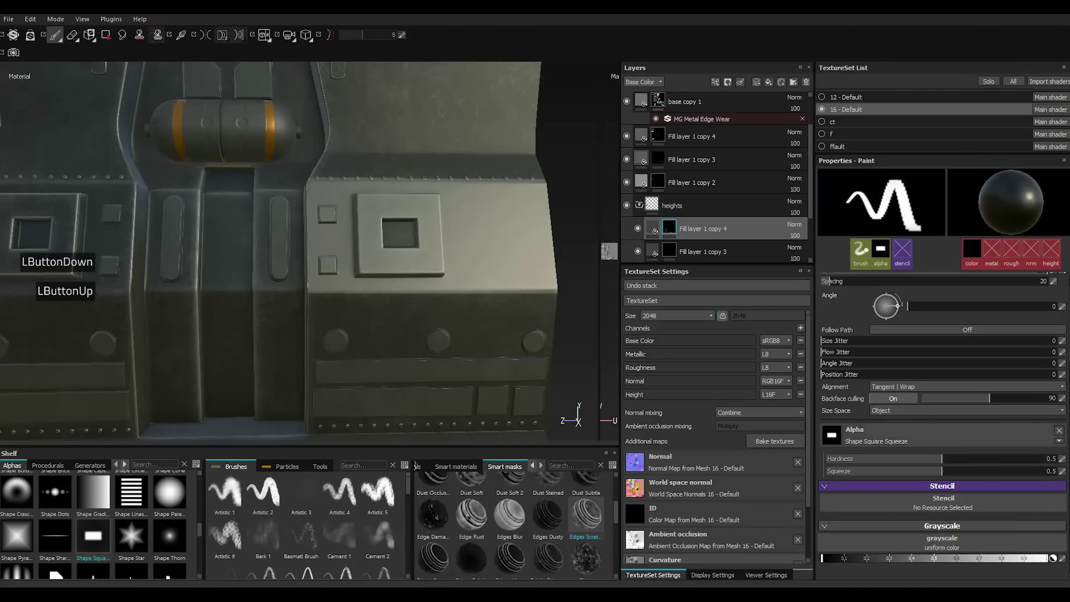
pyautogui.scroll(-3)
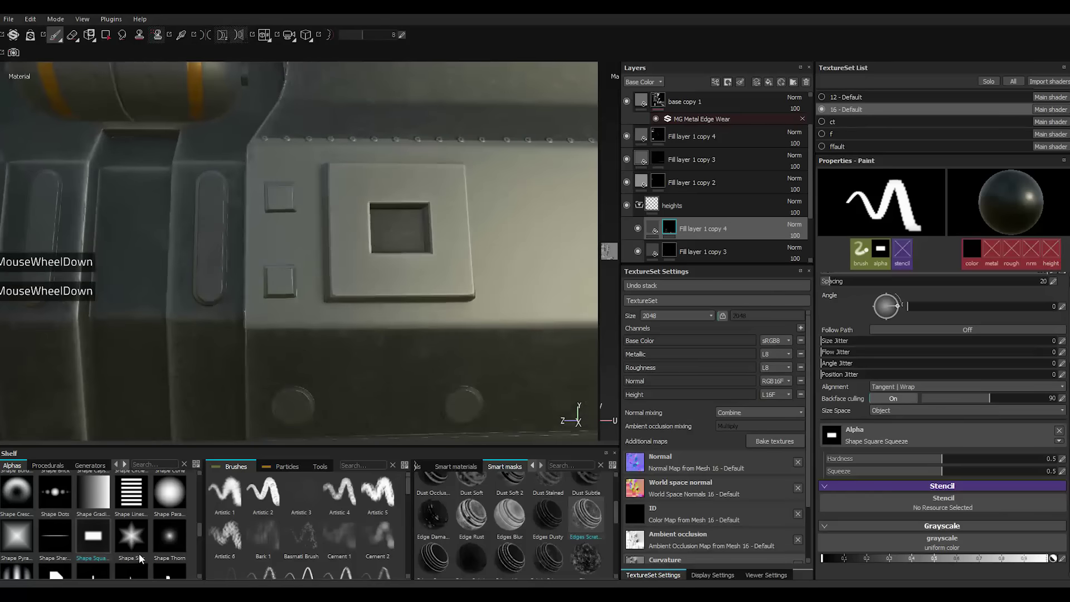
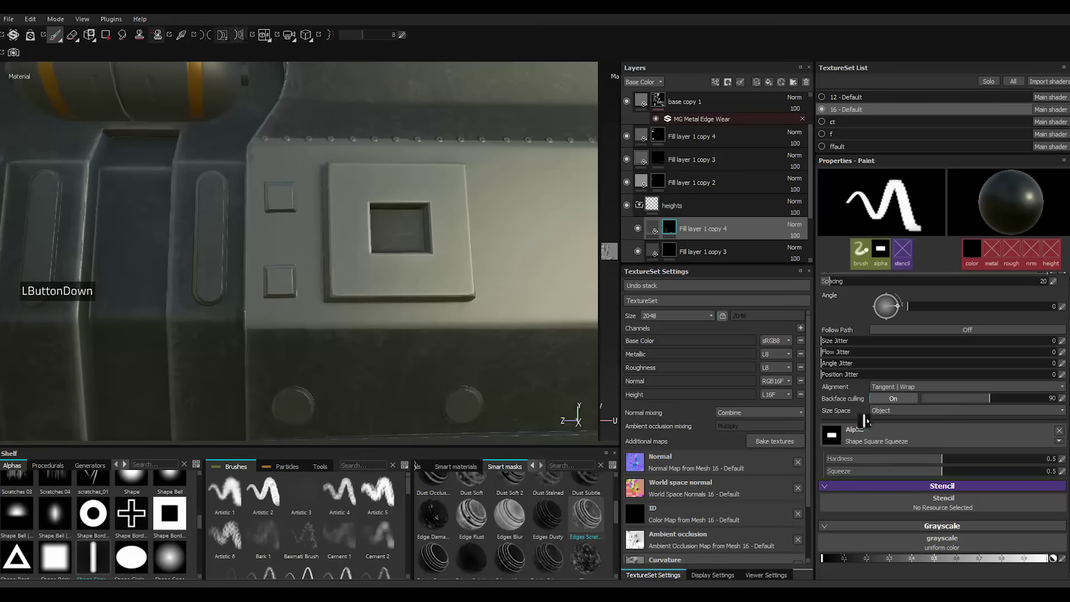
pyautogui.click(873, 474)
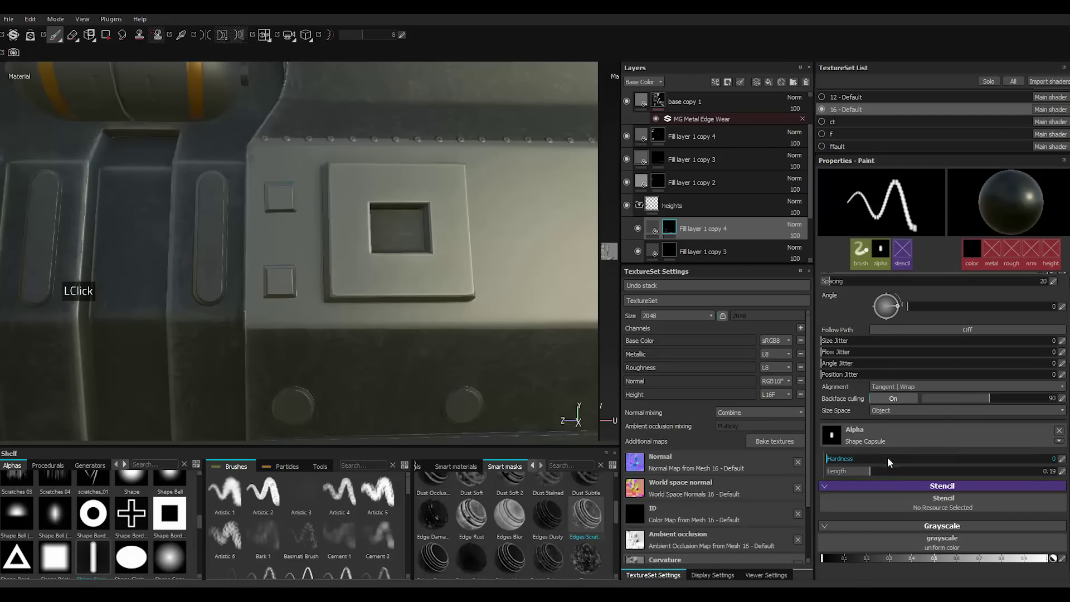
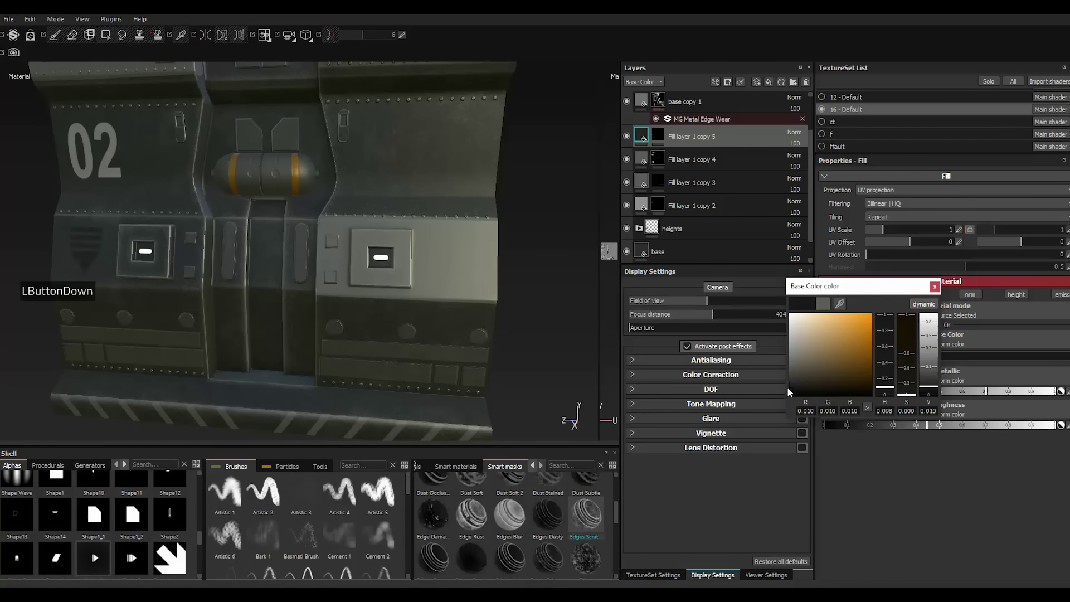
# Paint the arrow decal in black, then recolour the decal layer's Base Color from yellow to neutral grey.
pyautogui.click(781, 418)
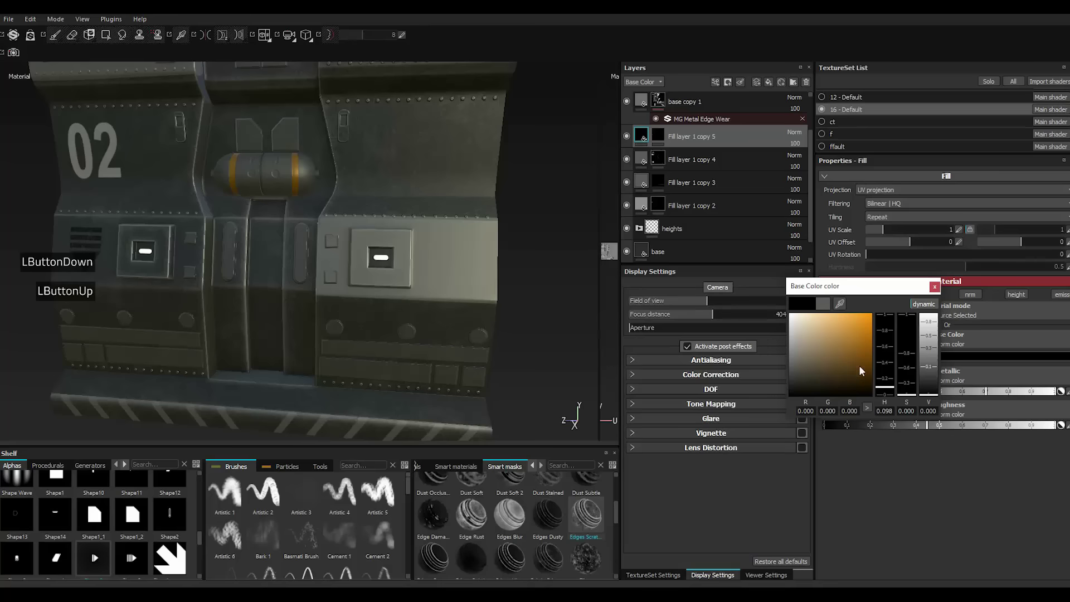
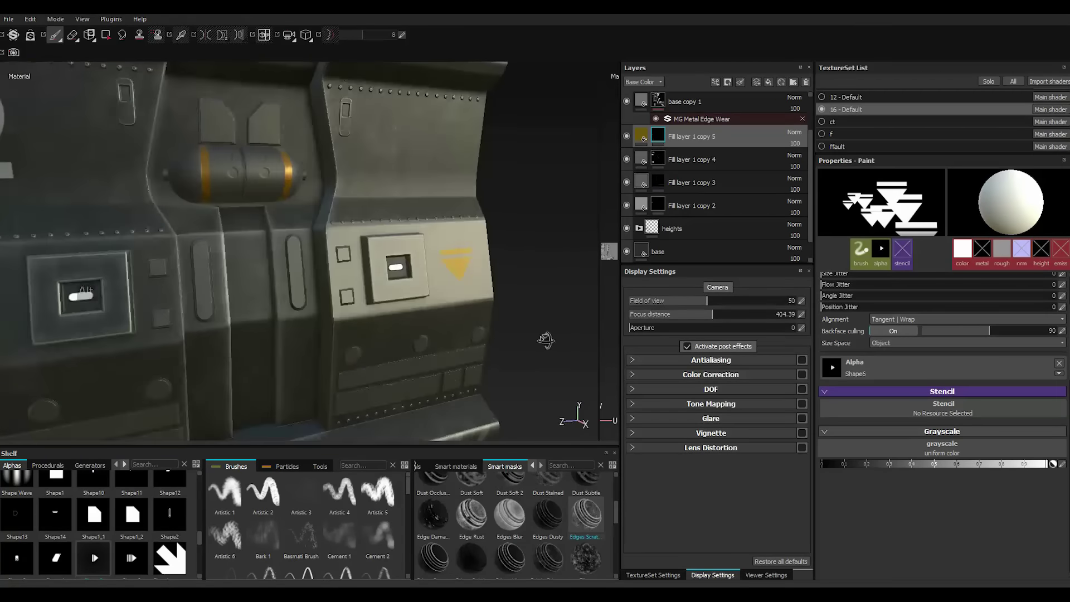
pyautogui.scroll(3)
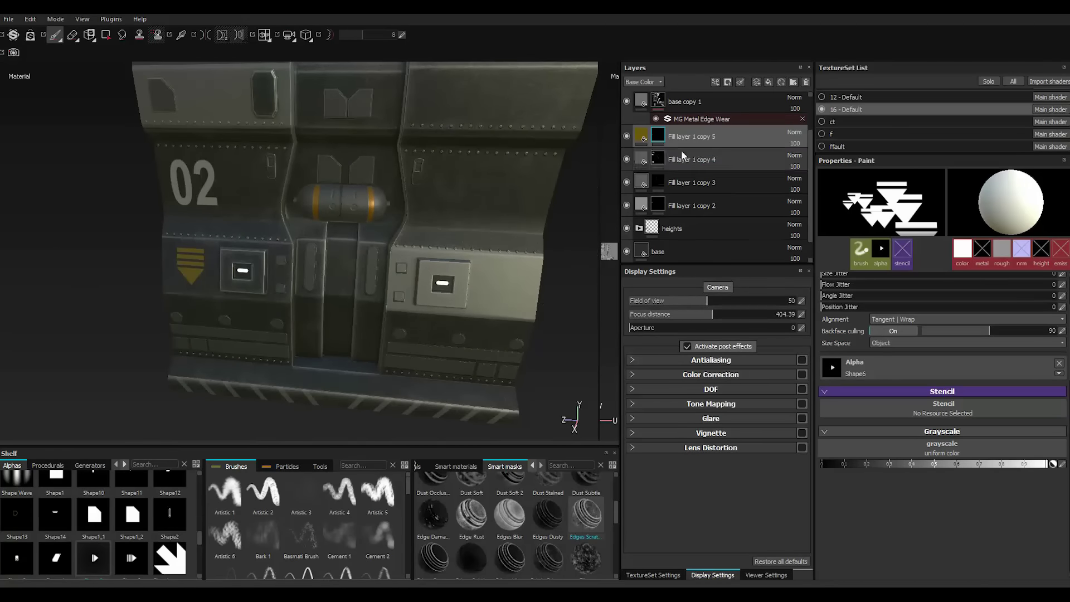
pyautogui.click(646, 137)
pyautogui.doubleClick(872, 361)
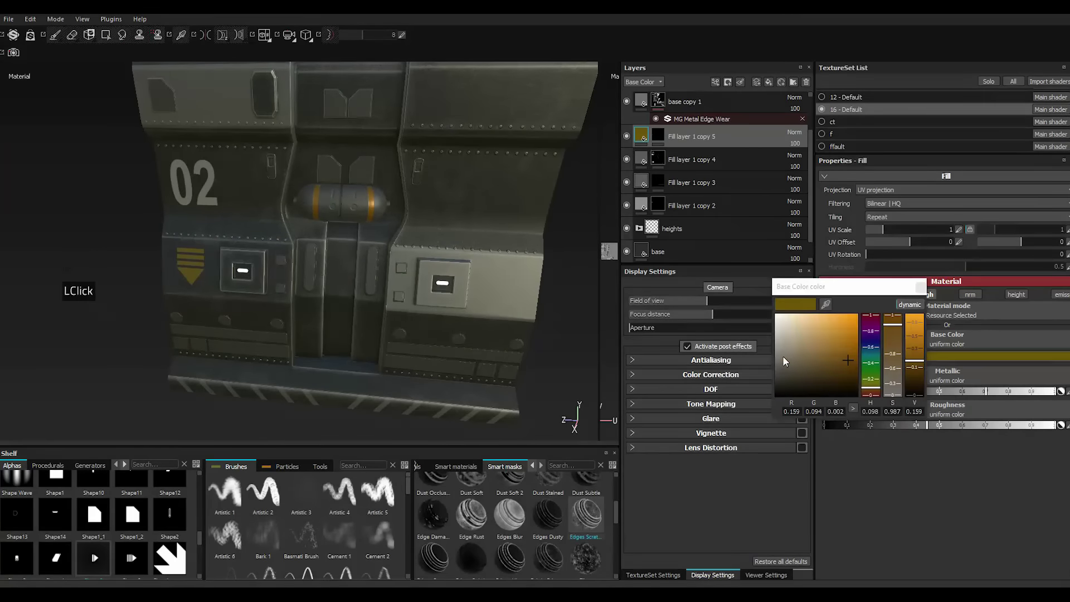
pyautogui.click(783, 360)
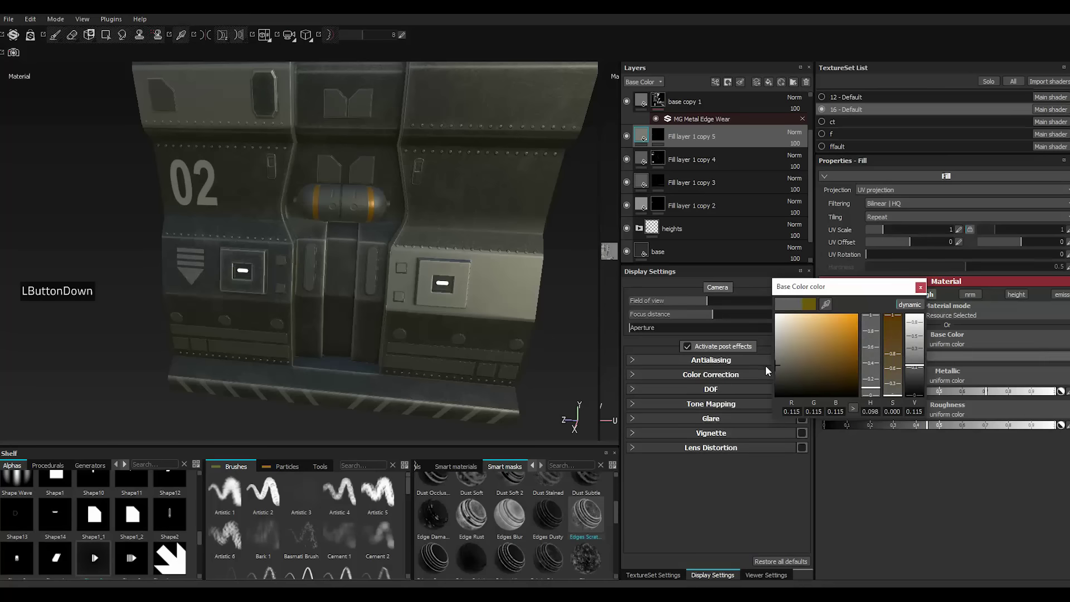
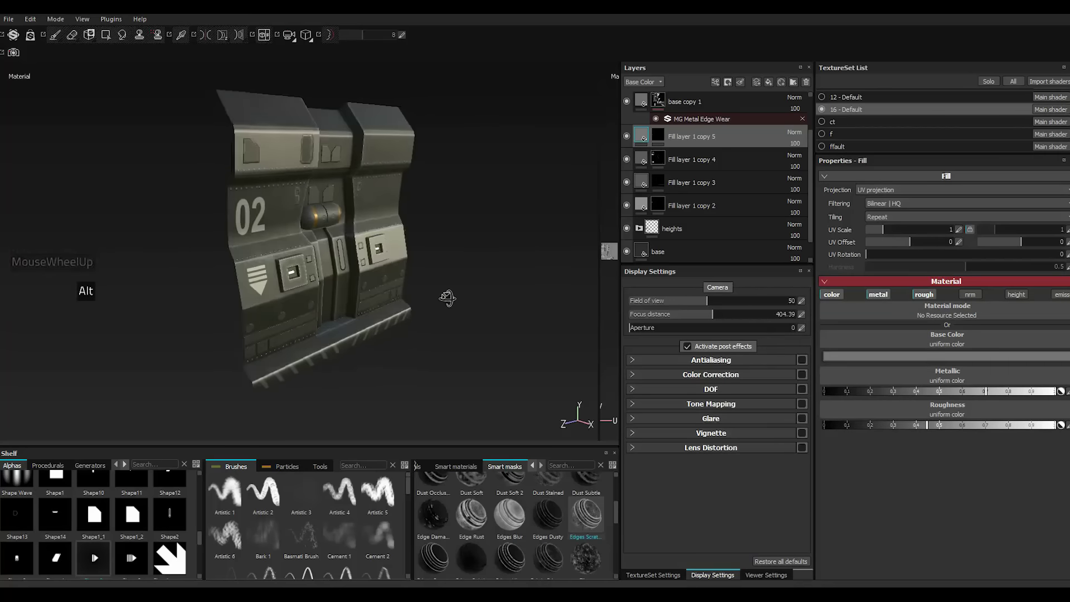
pyautogui.press("'")
# Select Fill layer 1 copy 2's mask for painting.
pyautogui.scroll(-3)
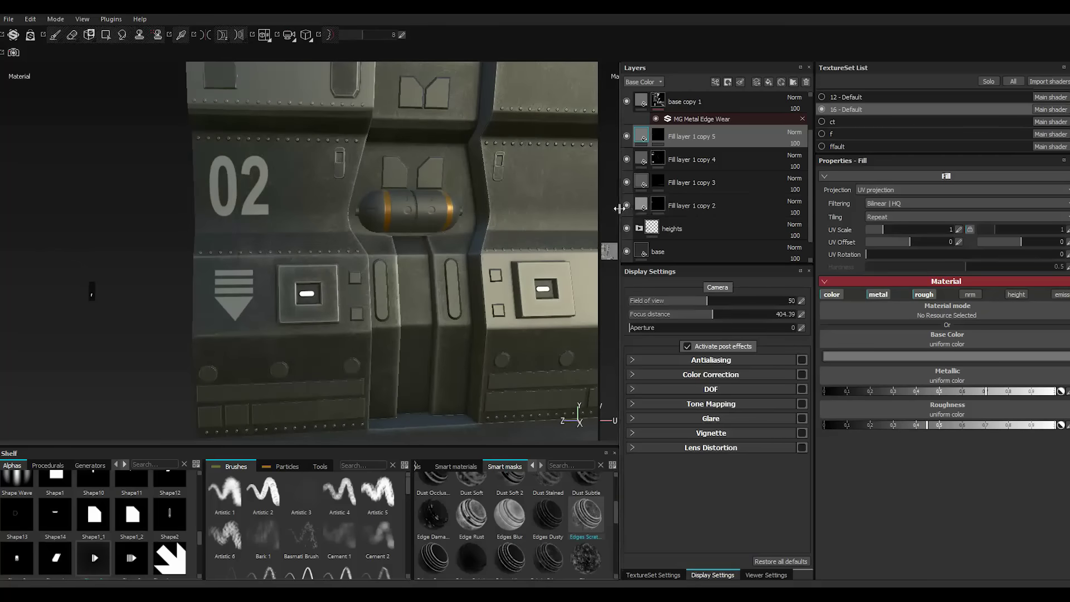
pyautogui.click(630, 209)
pyautogui.click(630, 209)
pyautogui.doubleClick(630, 209)
pyautogui.click(662, 210)
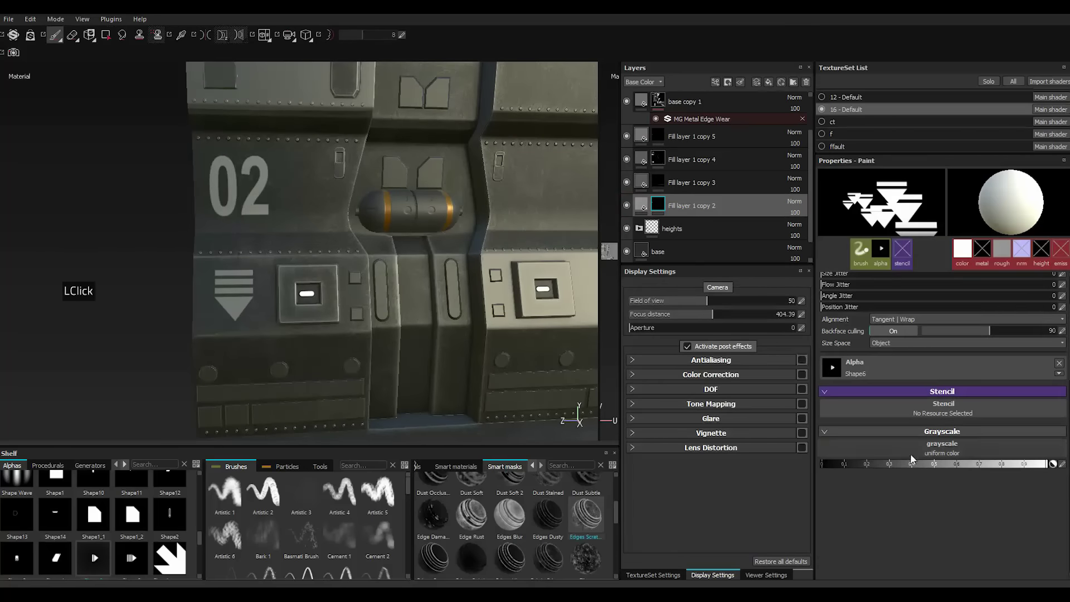
pyautogui.scroll(-3)
pyautogui.scroll(3)
pyautogui.scroll(-3)
pyautogui.scroll(3)
pyautogui.scroll(-3)
pyautogui.scroll(3)
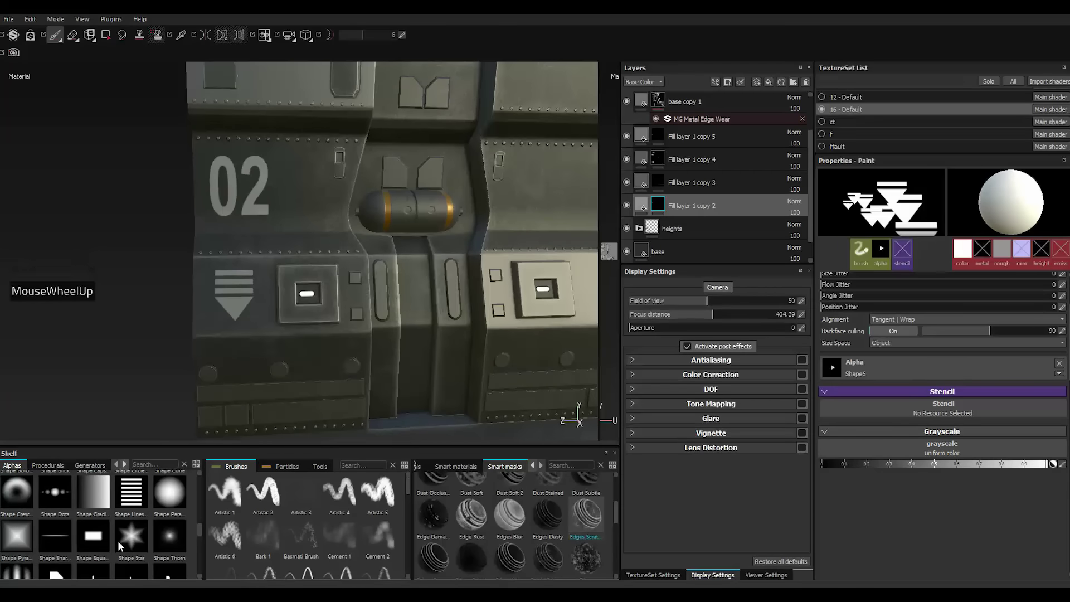
pyautogui.scroll(3)
# Set the brush to the Shape Sharp Line stamp painting black, with its brush properties expanded.
pyautogui.click(56, 565)
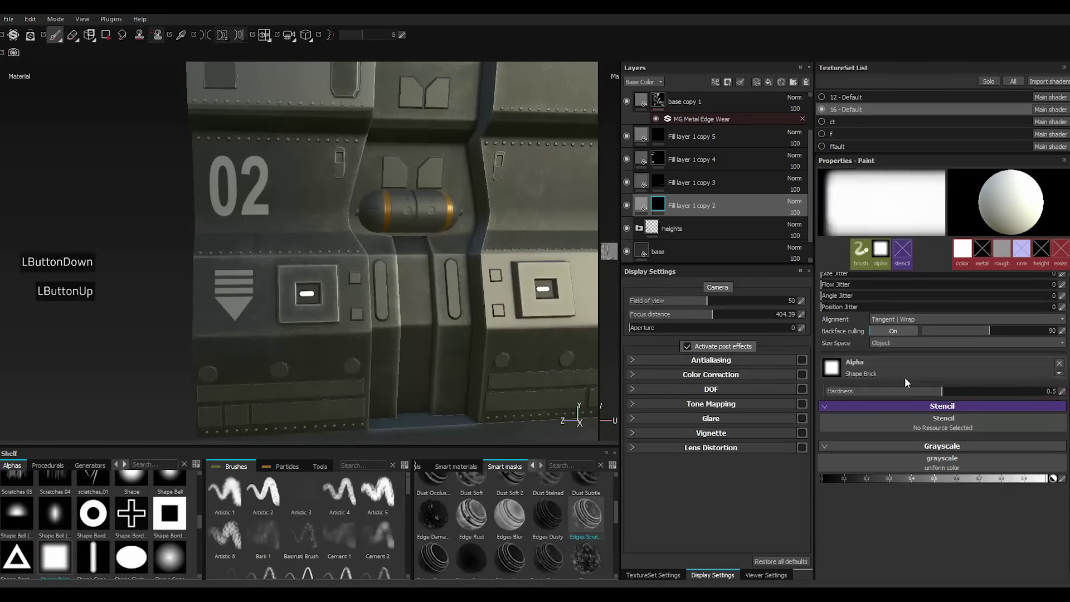
pyautogui.click(98, 567)
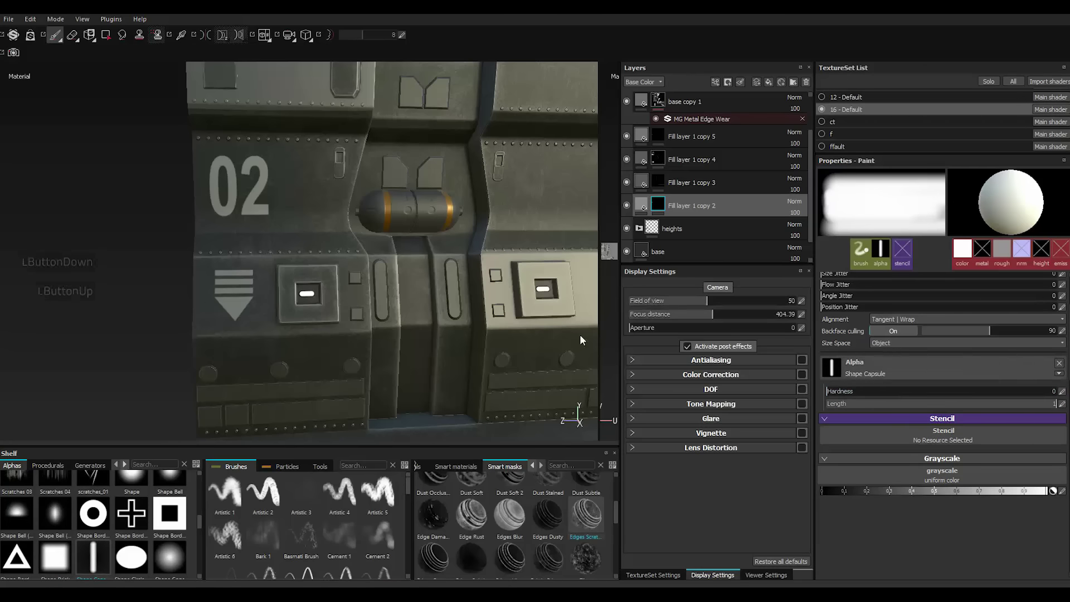
pyautogui.scroll(-3)
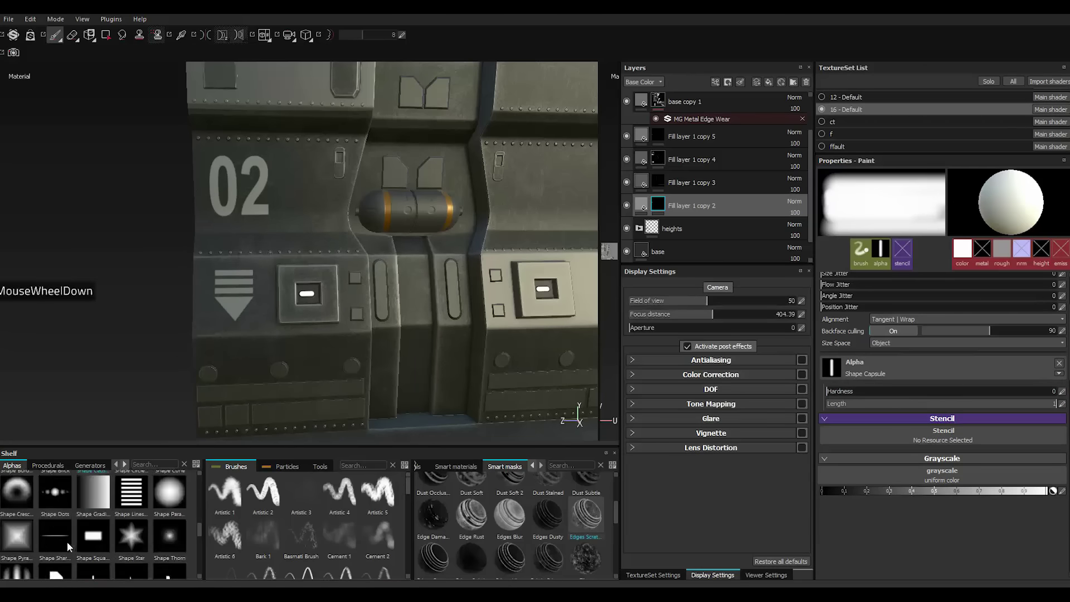
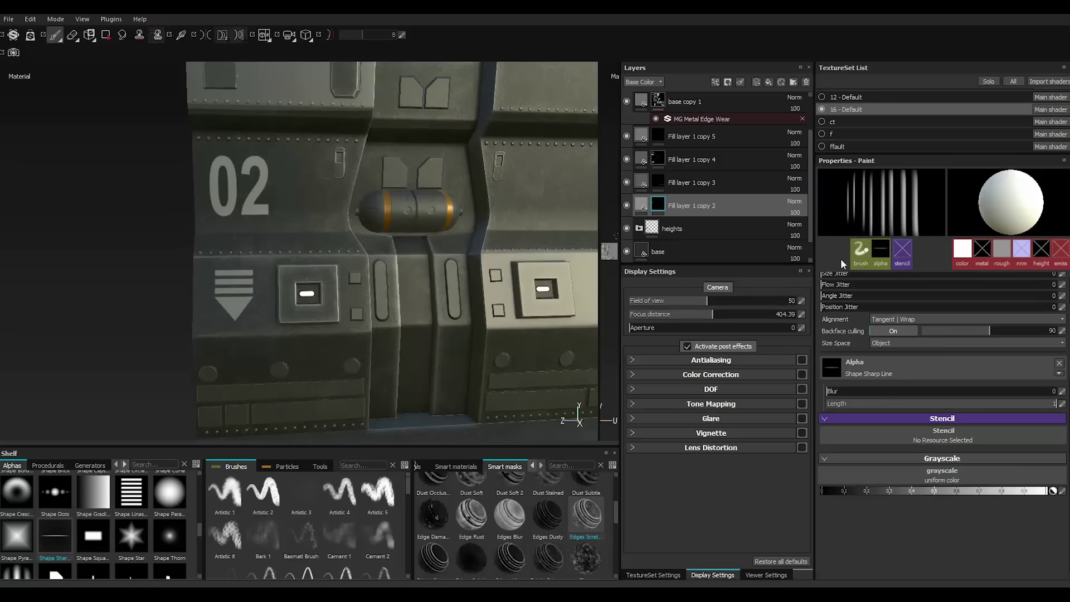
pyautogui.scroll(3)
pyautogui.click(921, 345)
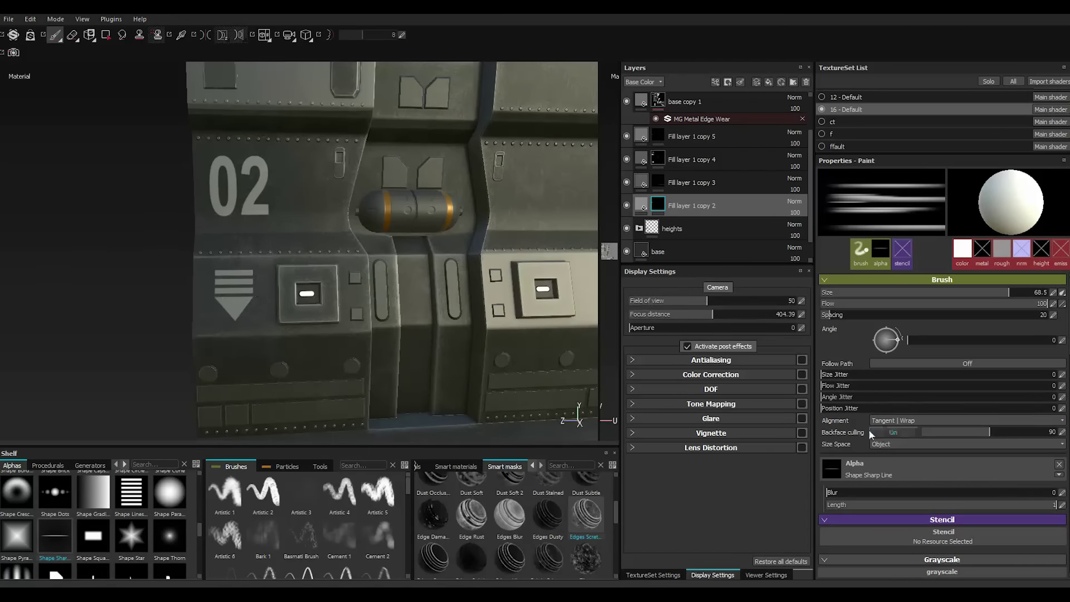
pyautogui.scroll(-3)
# Paint black with the Shape Square Squeeze alpha at Hardness 1 and Squeeze about 0.04.
pyautogui.click(833, 461)
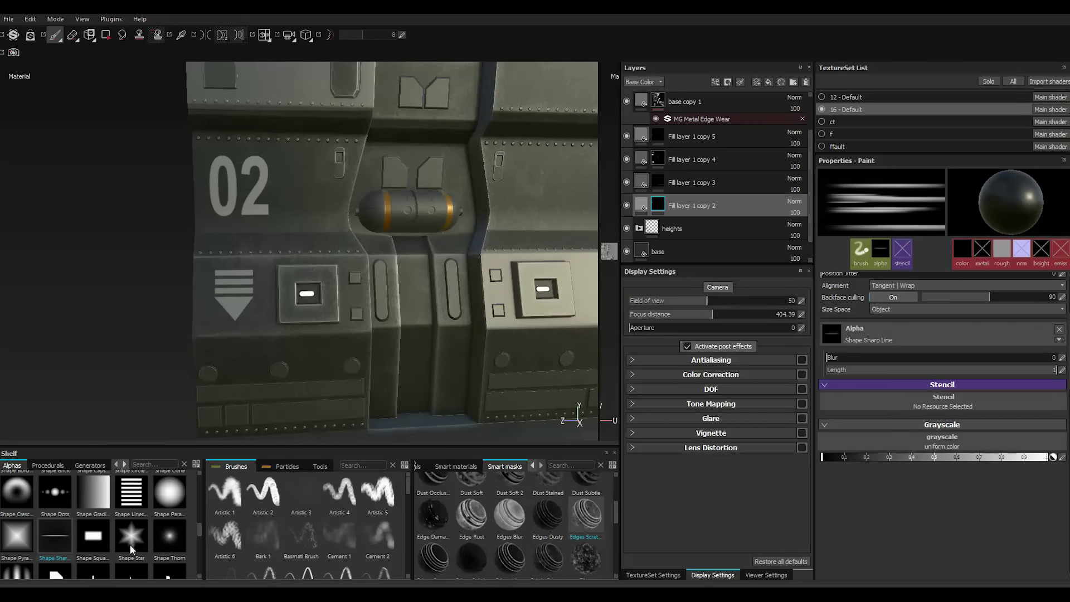
pyautogui.click(107, 540)
pyautogui.click(874, 338)
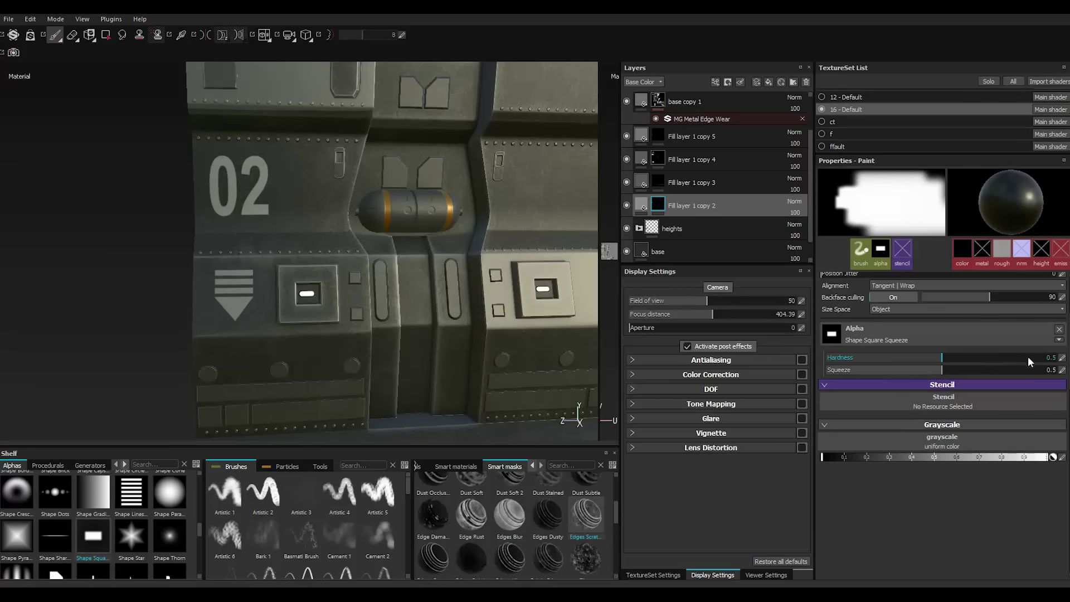
pyautogui.click(1045, 363)
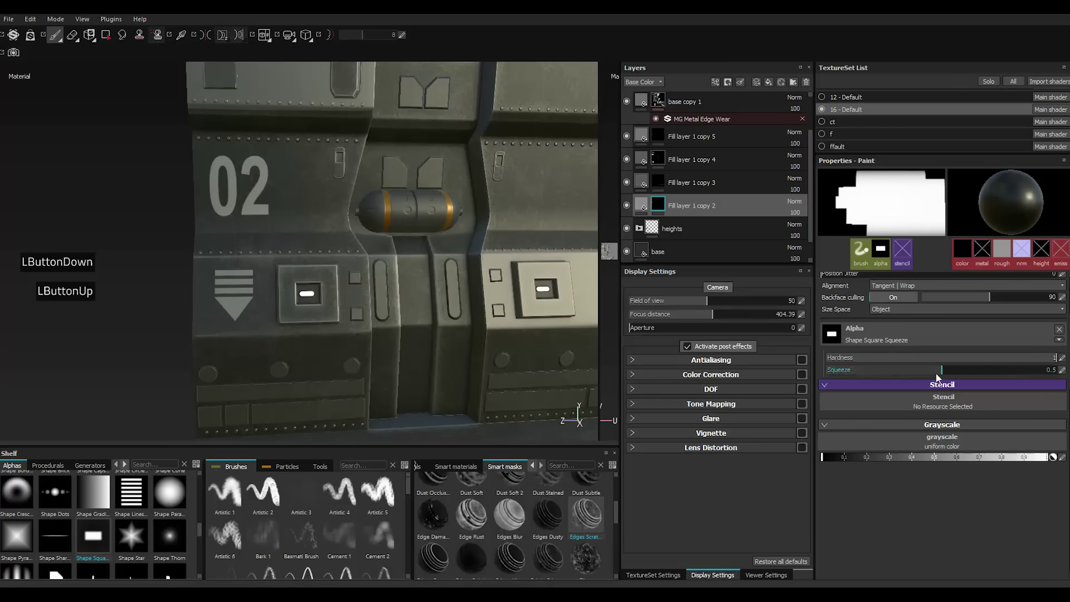
pyautogui.click(920, 375)
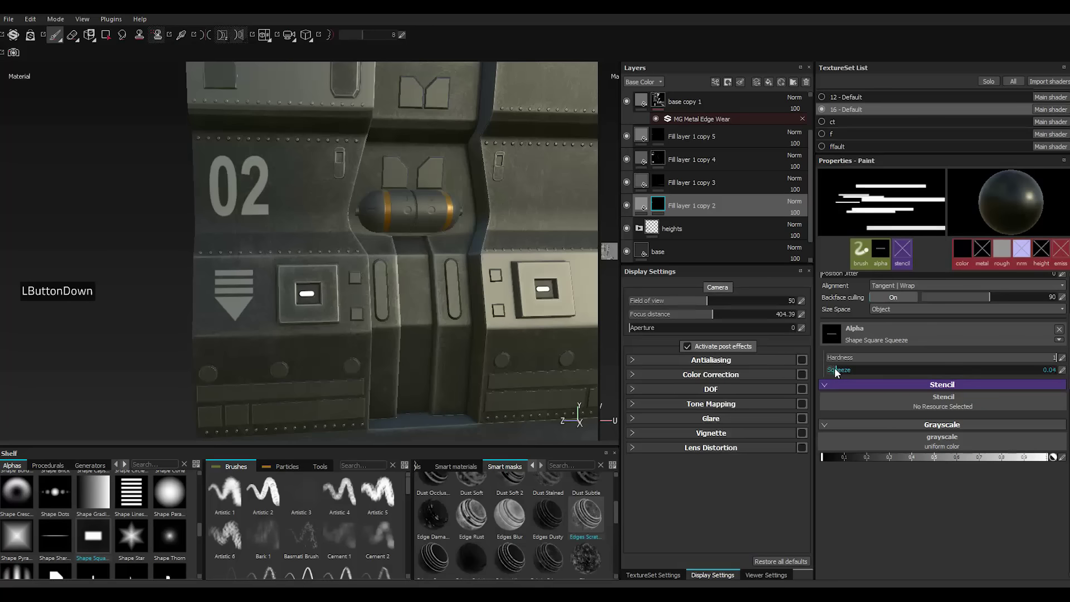
pyautogui.scroll(-3)
# Lower the alpha Squeeze to 0.01 for an extremely fine hairline stamp on Fill layer 1 copy 5.
pyautogui.click(837, 373)
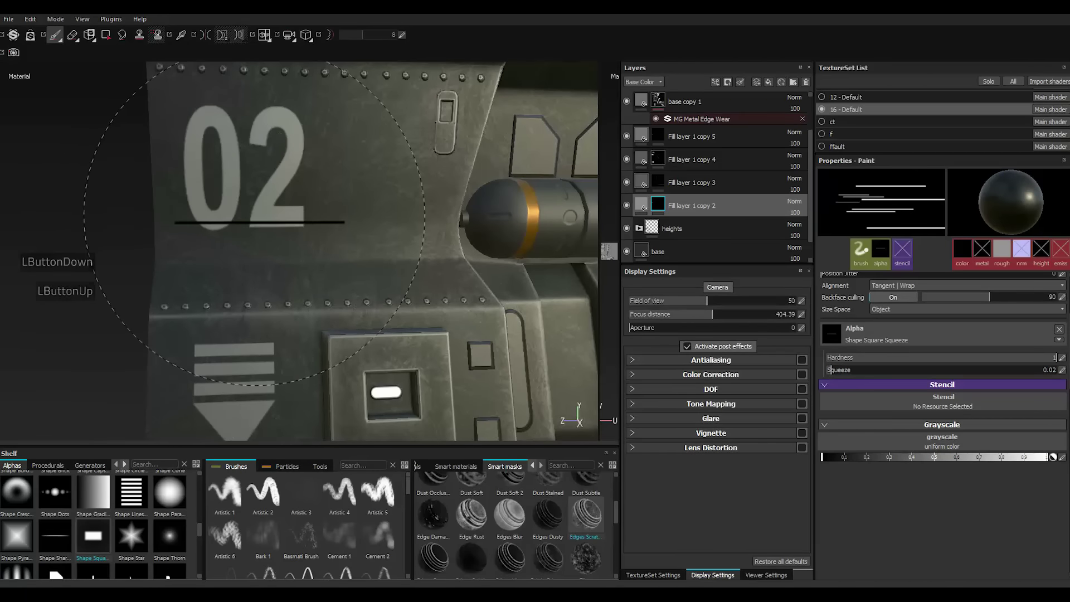
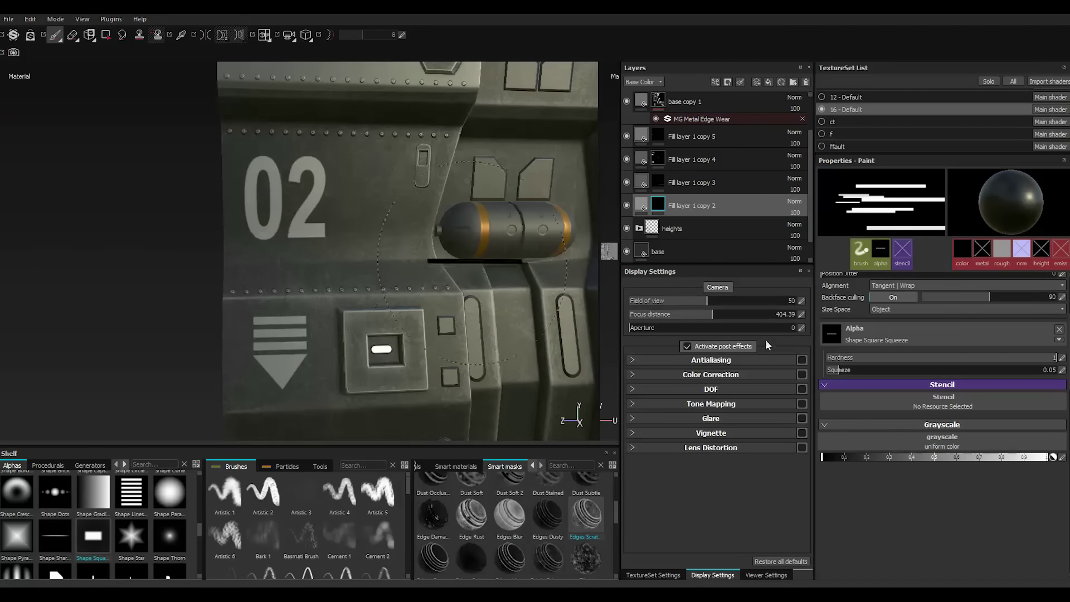
pyautogui.click(834, 372)
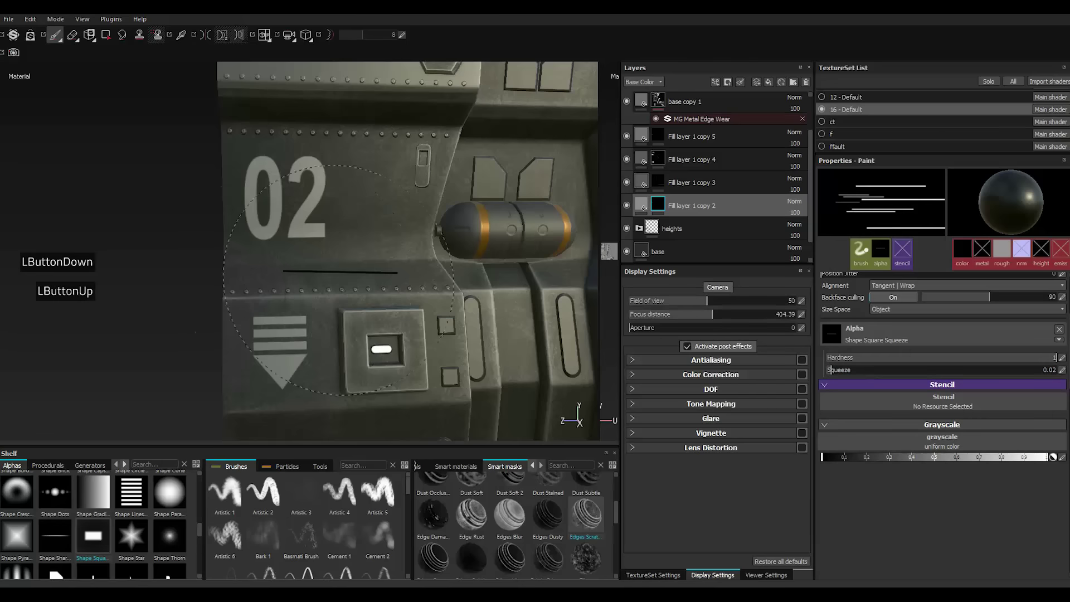
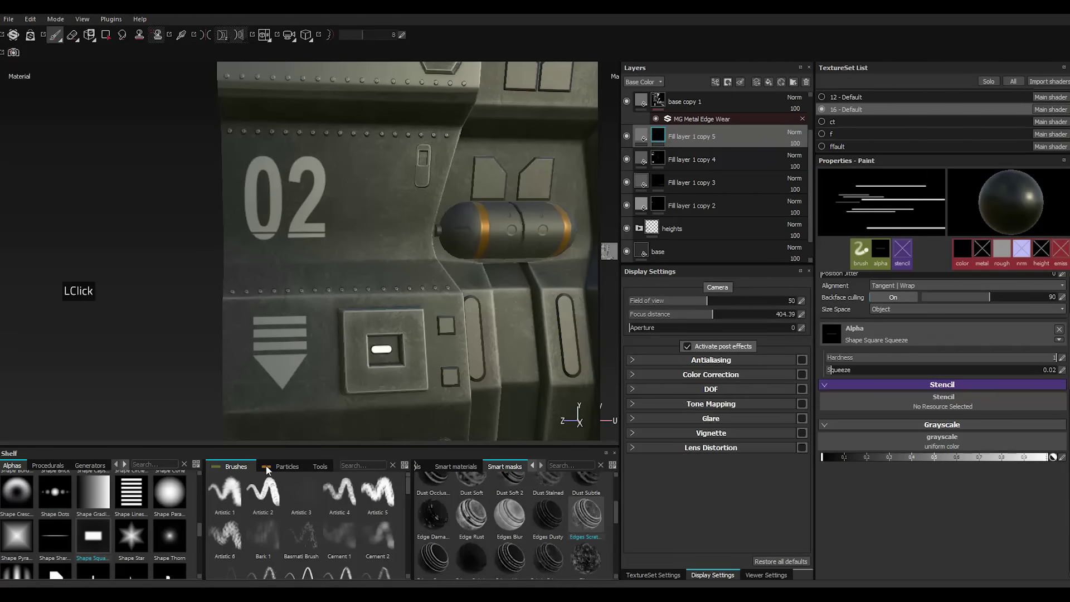
pyautogui.scroll(3)
pyautogui.scroll(-3)
pyautogui.scroll(3)
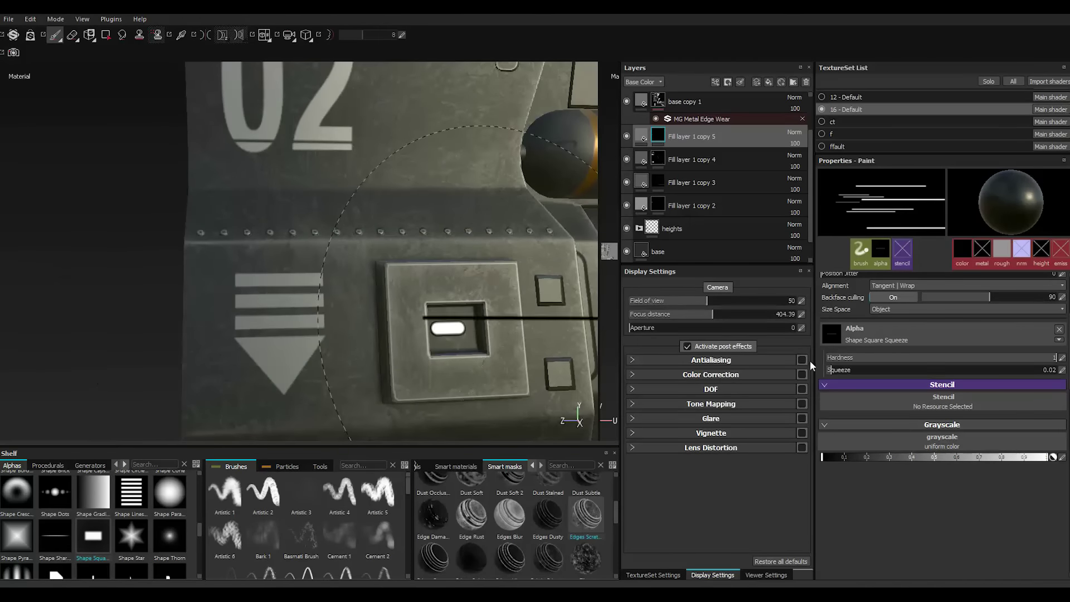
pyautogui.click(832, 374)
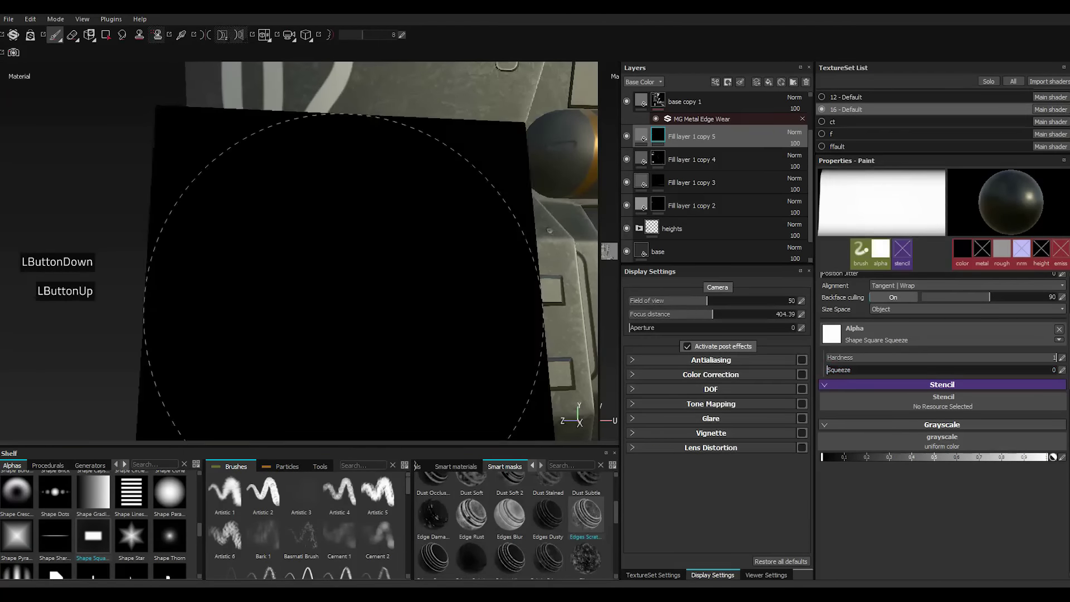
pyautogui.click(833, 374)
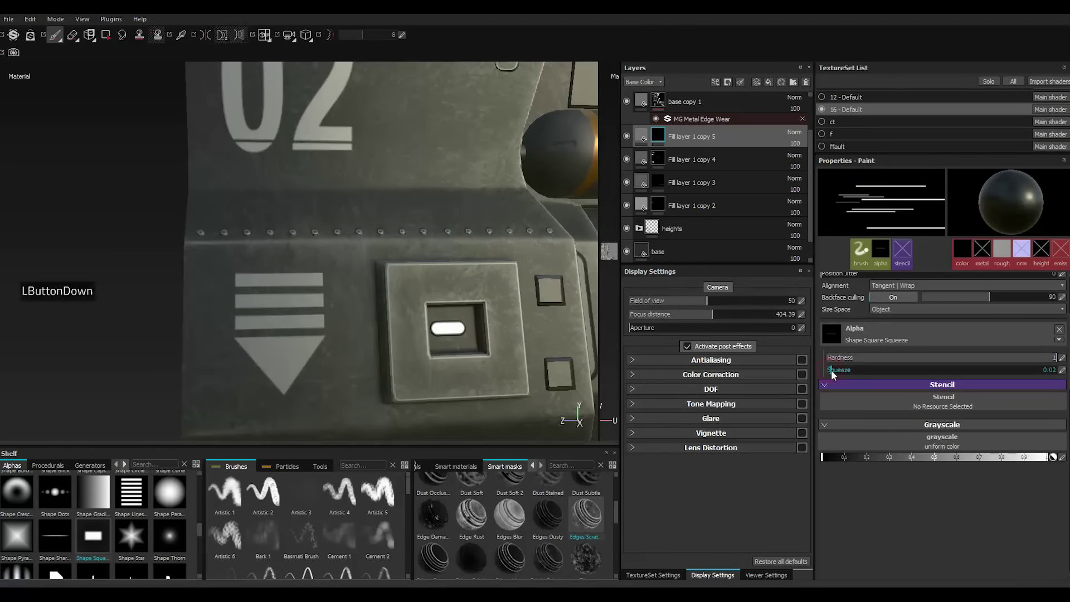
pyautogui.click(829, 374)
pyautogui.click(830, 374)
pyautogui.click(830, 374)
pyautogui.click(832, 375)
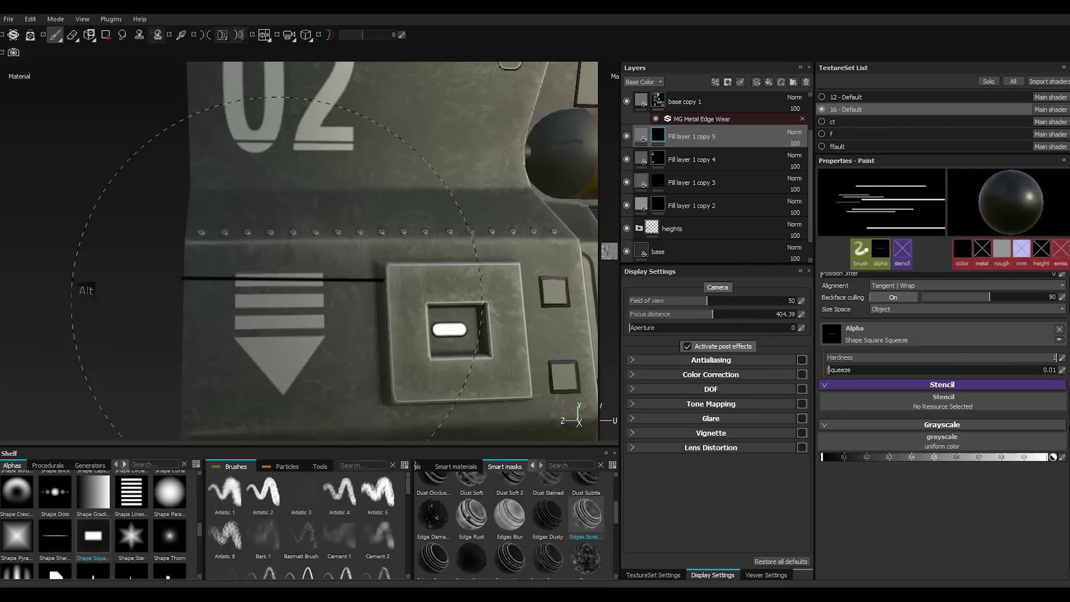
pyautogui.scroll(3)
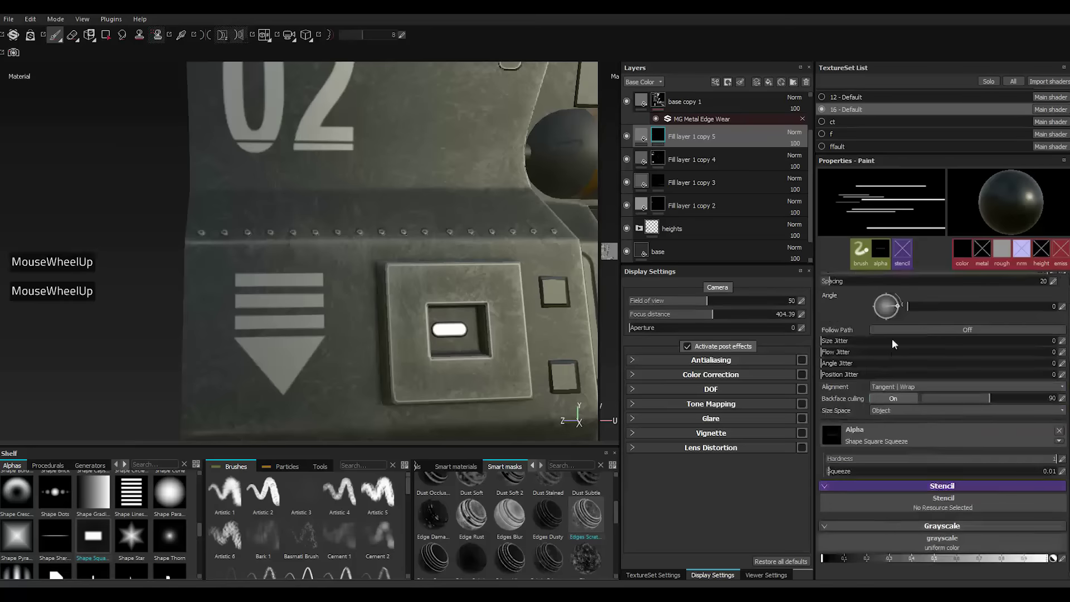
pyautogui.click(903, 310)
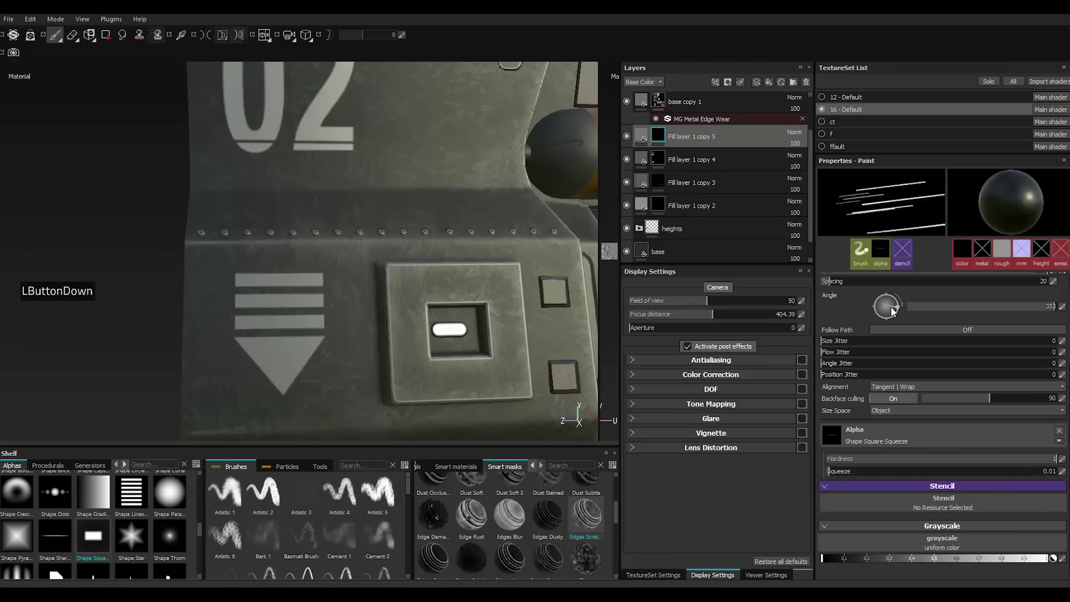
pyautogui.click(909, 314)
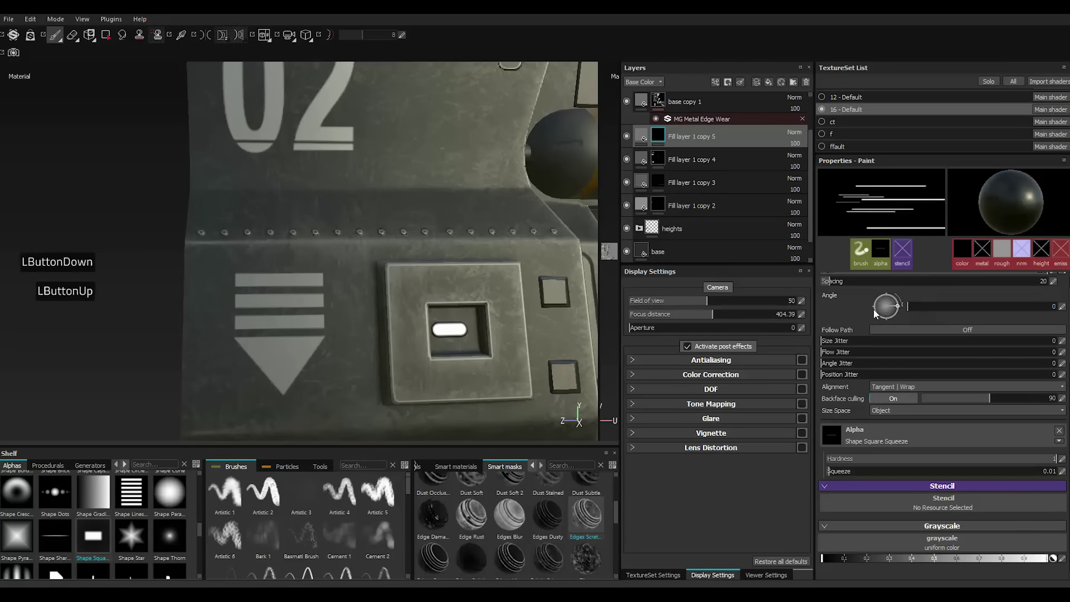
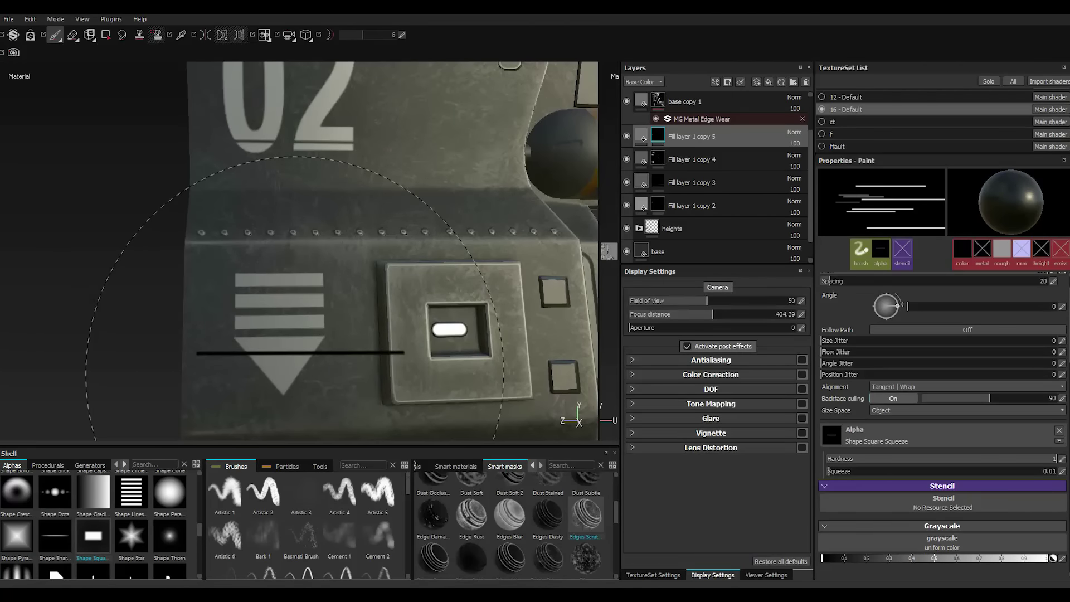
pyautogui.click(900, 307)
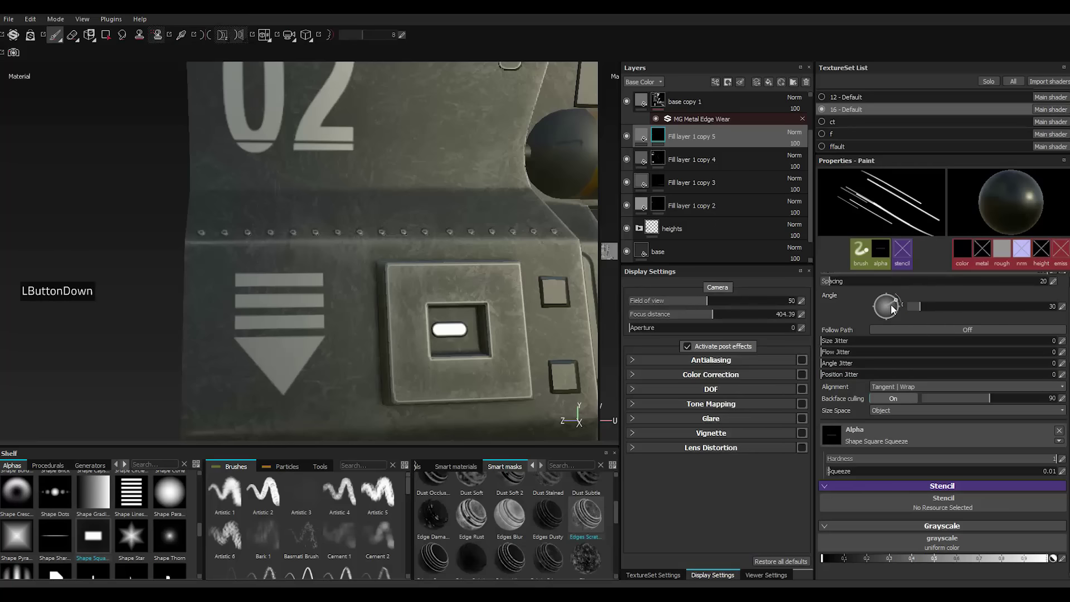
pyautogui.click(894, 311)
pyautogui.click(893, 310)
pyautogui.click(894, 310)
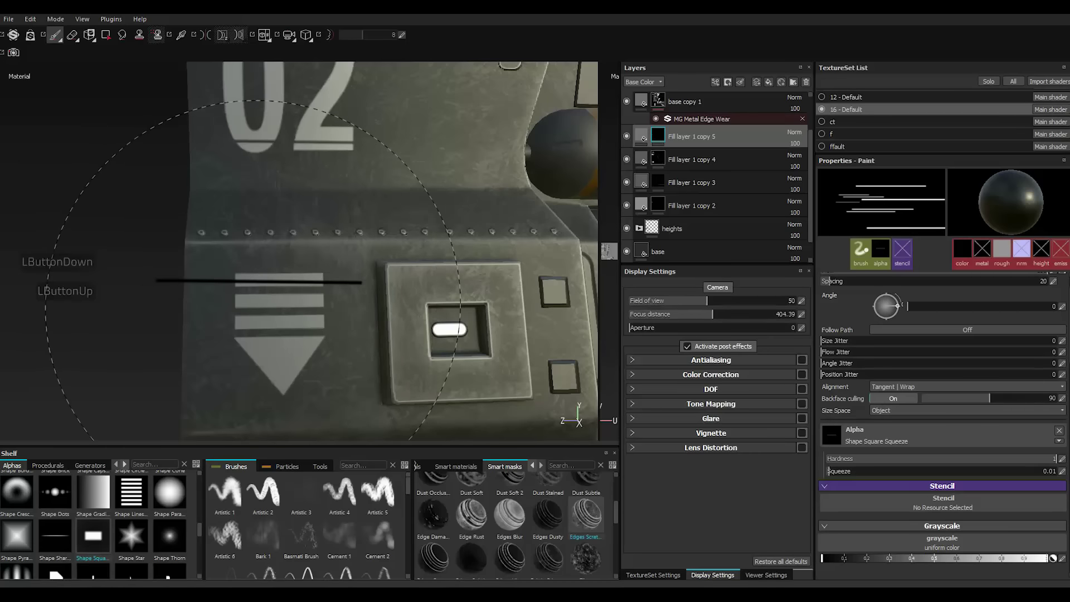
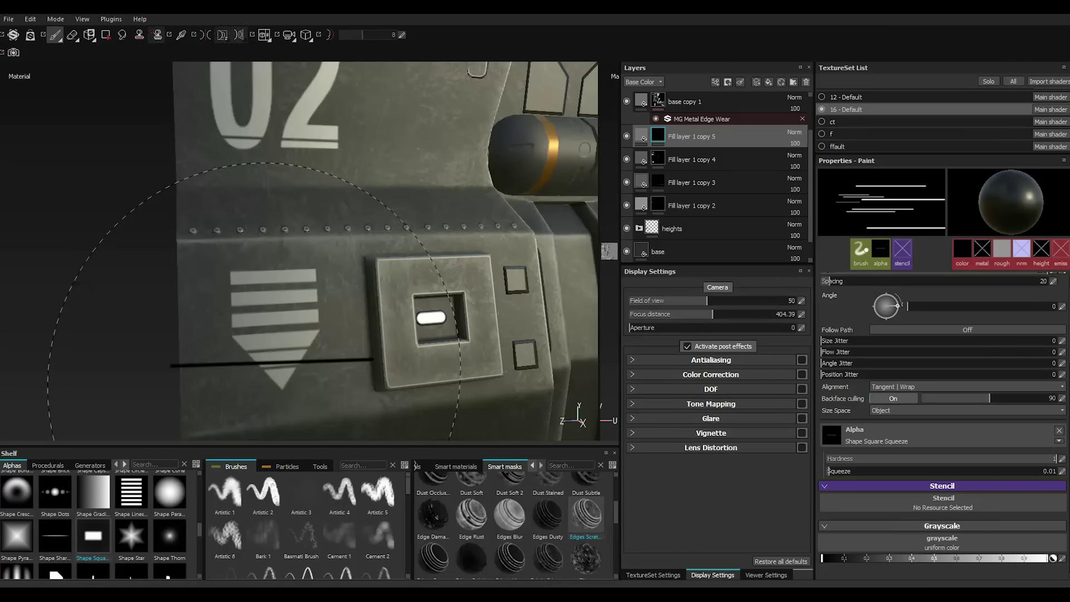
pyautogui.scroll(3)
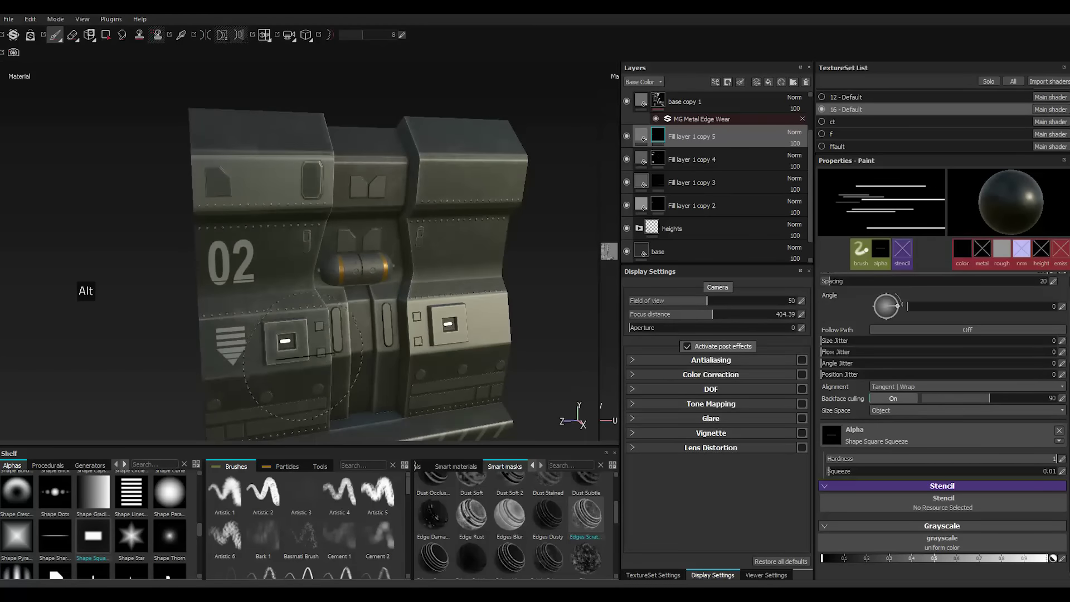
pyautogui.scroll(-3)
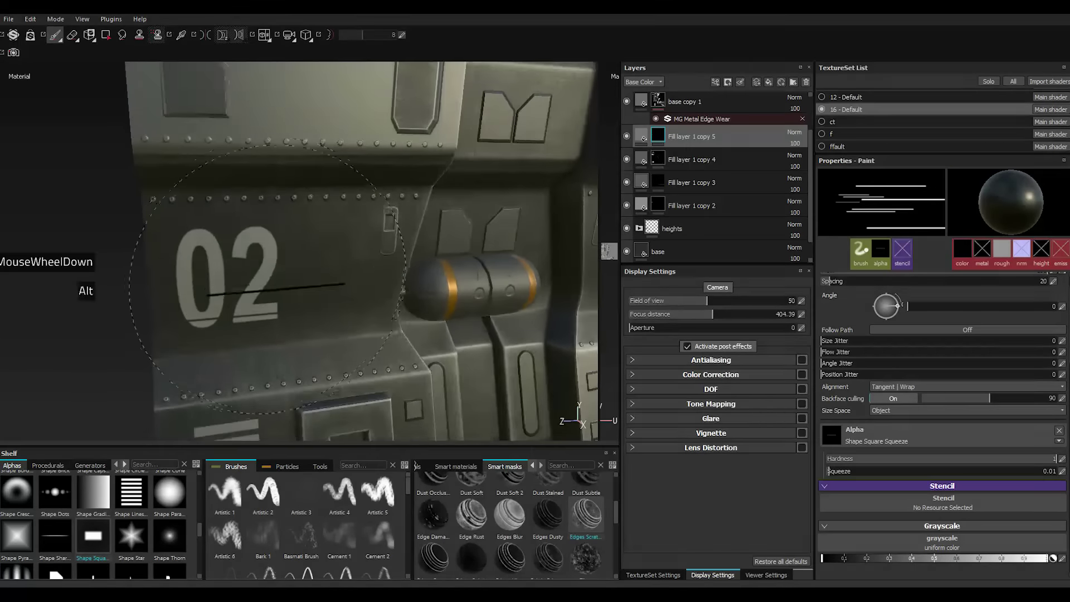
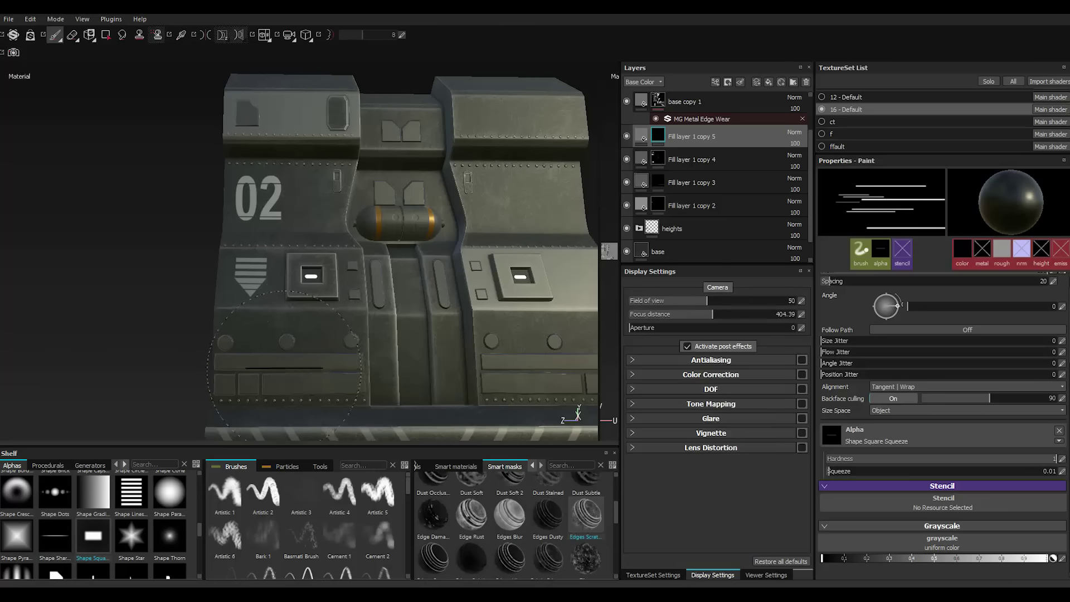
# Duplicate Fill layer 1 copy 5 to create Fill layer 1 copy 6 atop the stack.
pyautogui.rightClick(695, 140)
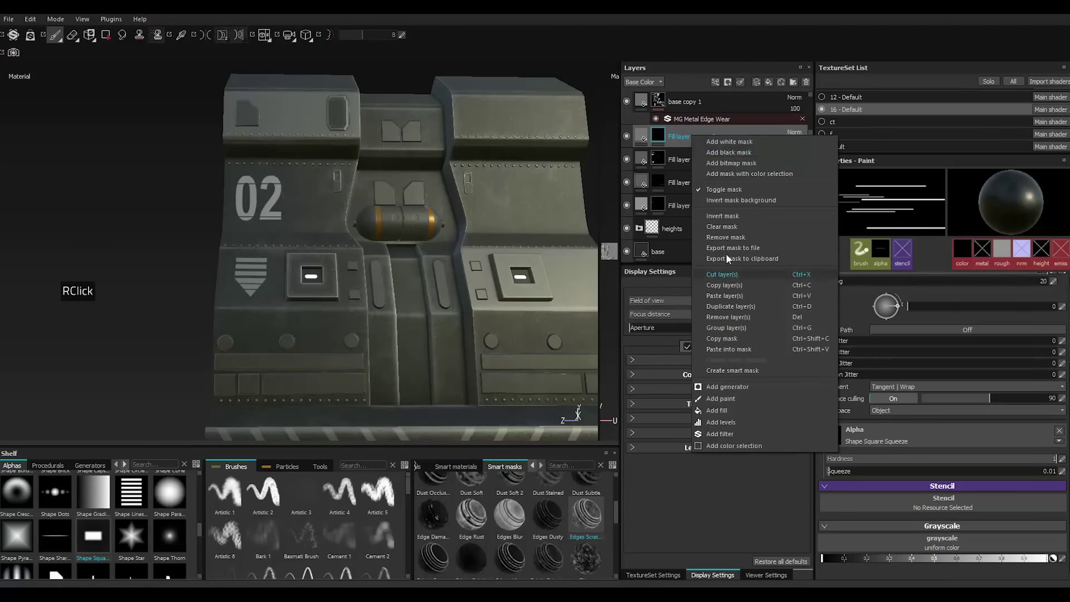
pyautogui.doubleClick(733, 311)
pyautogui.rightClick(685, 144)
pyautogui.click(724, 235)
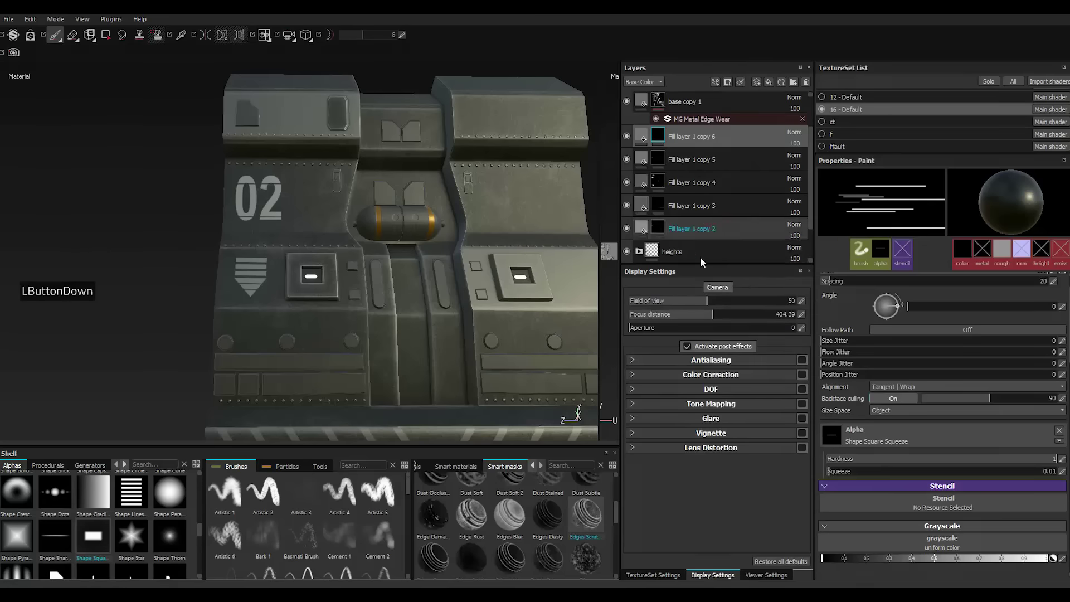
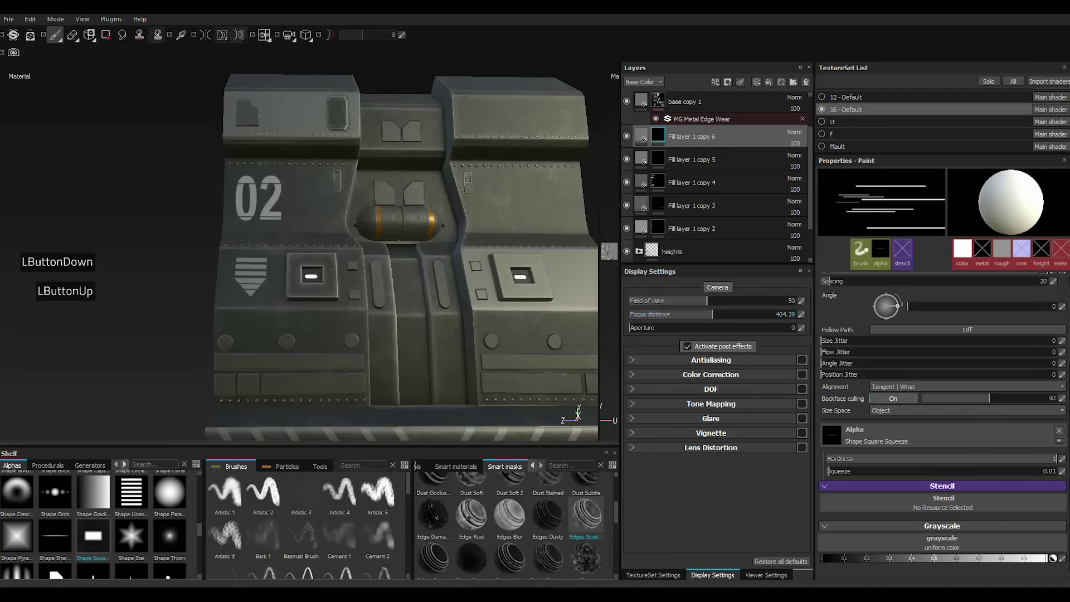
# Set the brush Size to 200 and look over the panel from several angles.
pyautogui.scroll(-3)
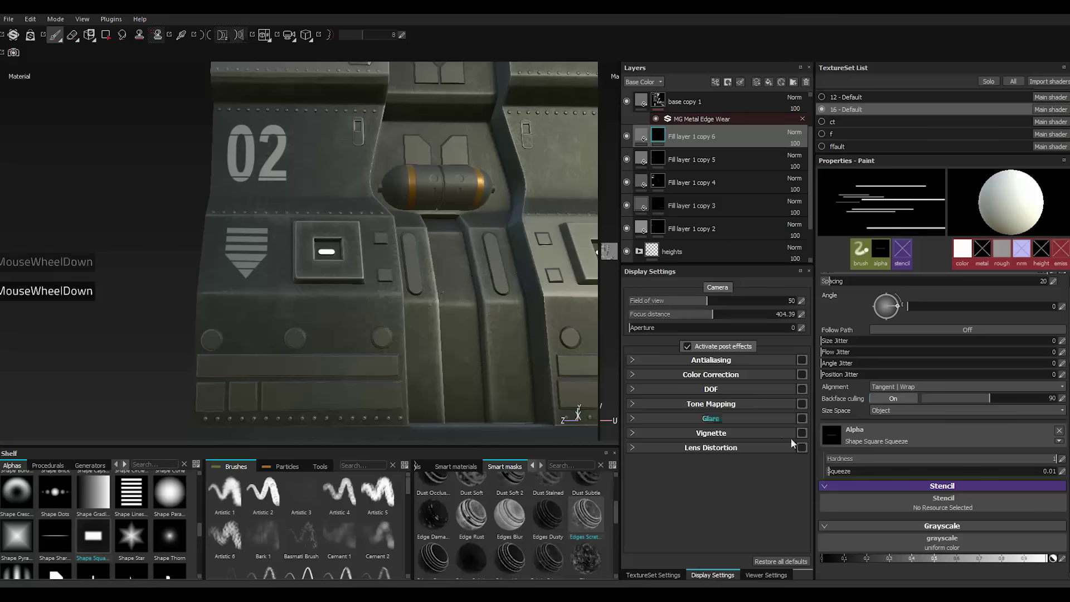
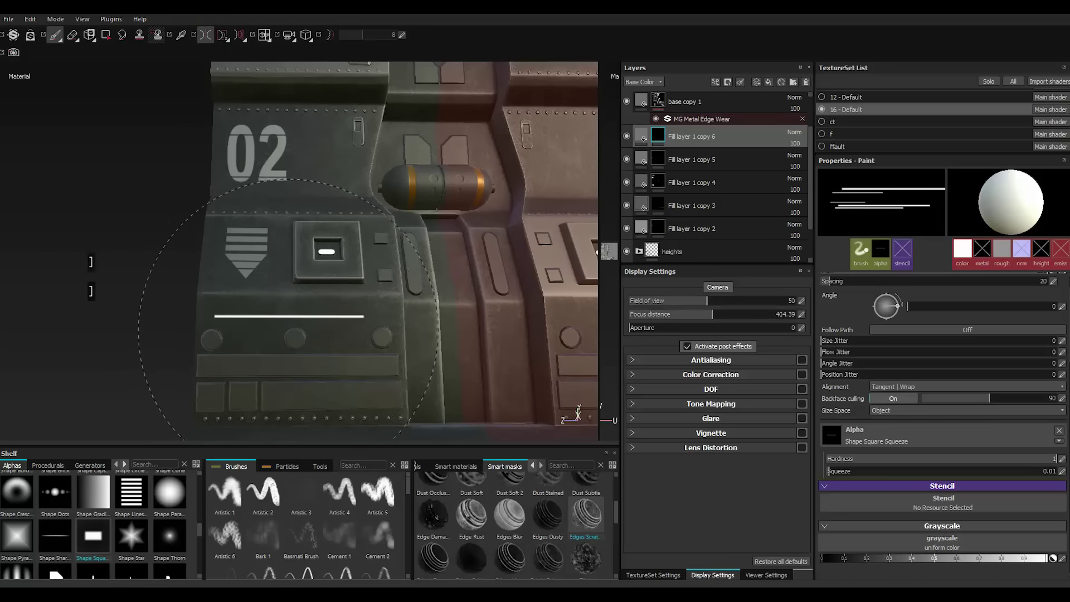
pyautogui.scroll(3)
pyautogui.click(1058, 299)
pyautogui.write('2')
pyautogui.click(1057, 298)
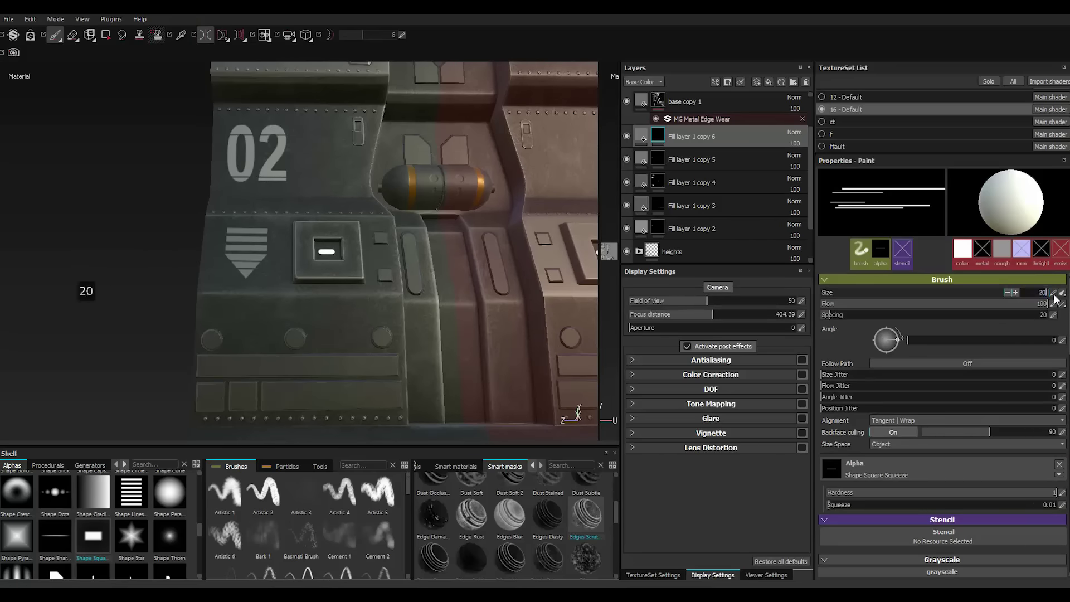
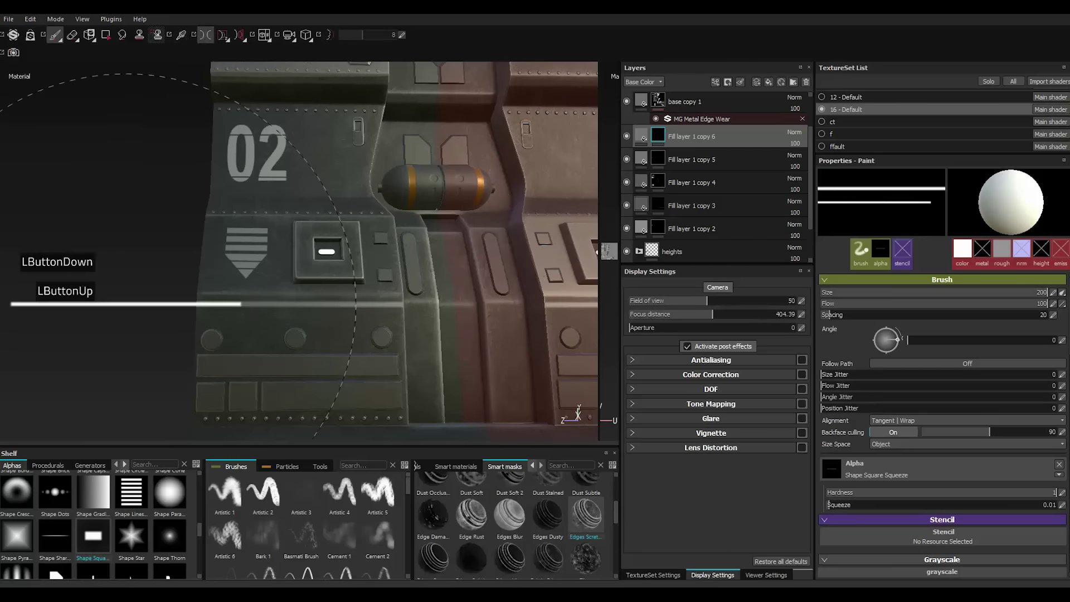
pyautogui.scroll(3)
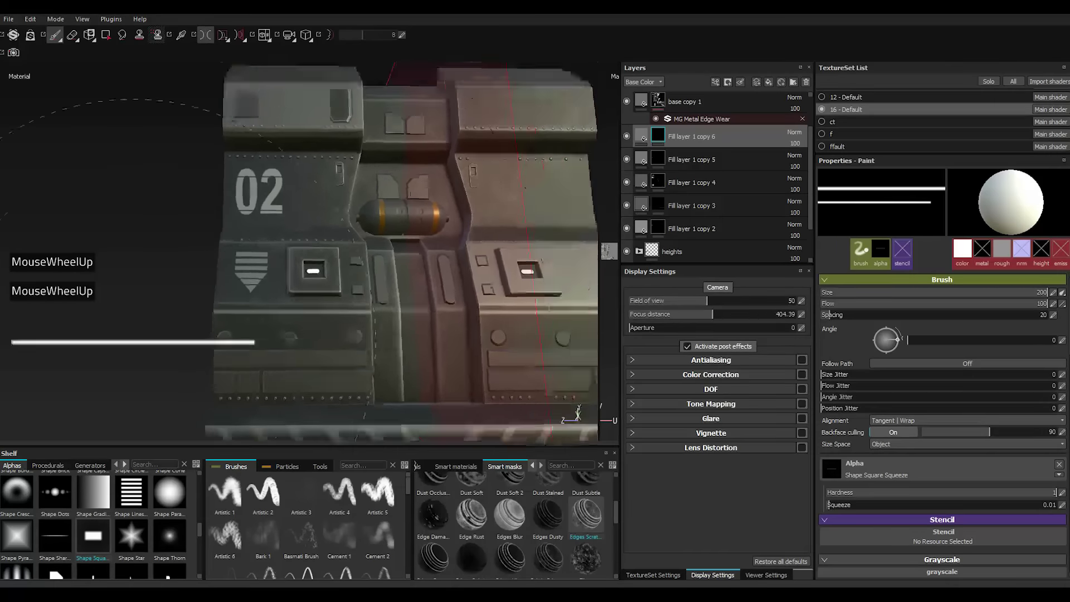
pyautogui.scroll(3)
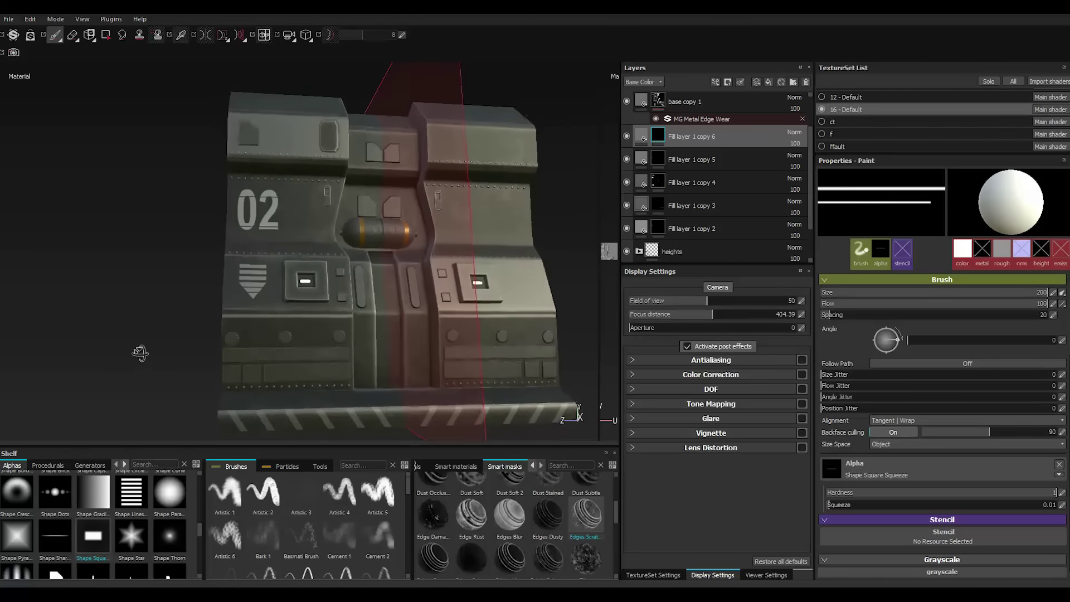
pyautogui.scroll(-3)
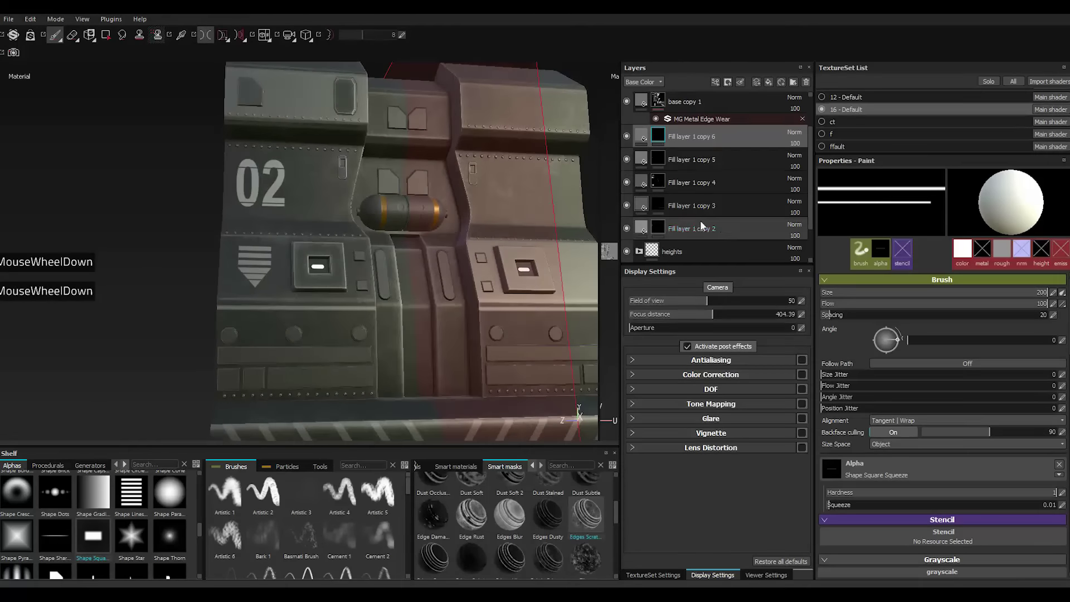
pyautogui.scroll(-3)
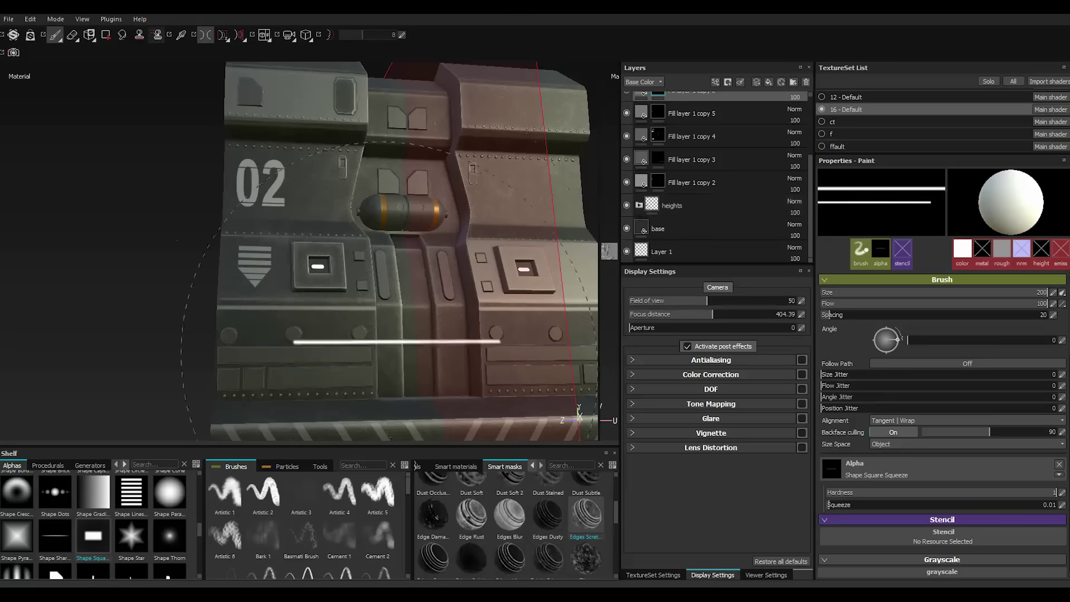
pyautogui.scroll(-3)
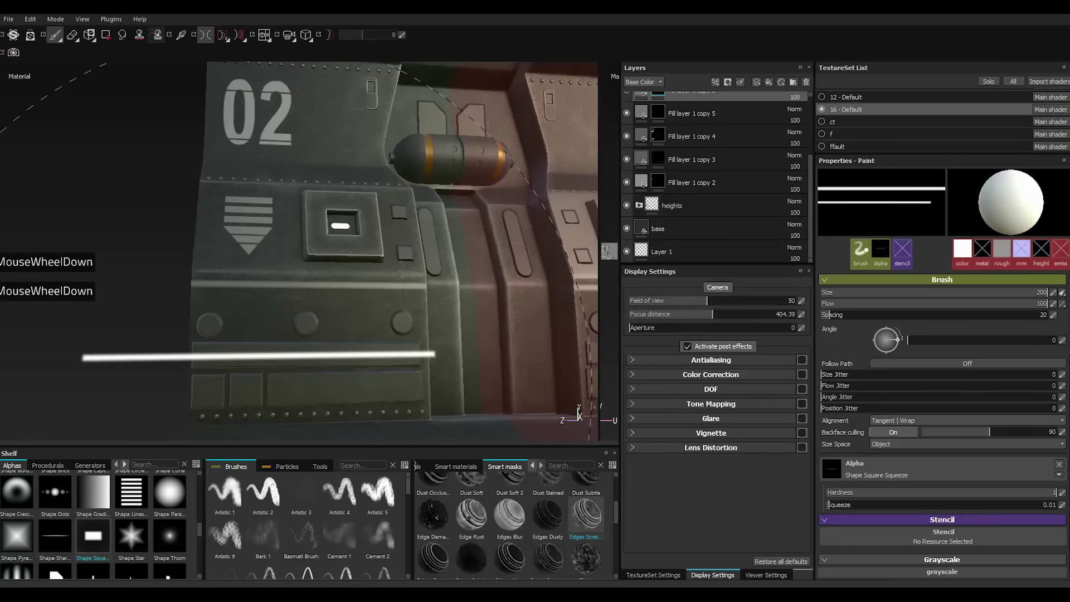
pyautogui.scroll(3)
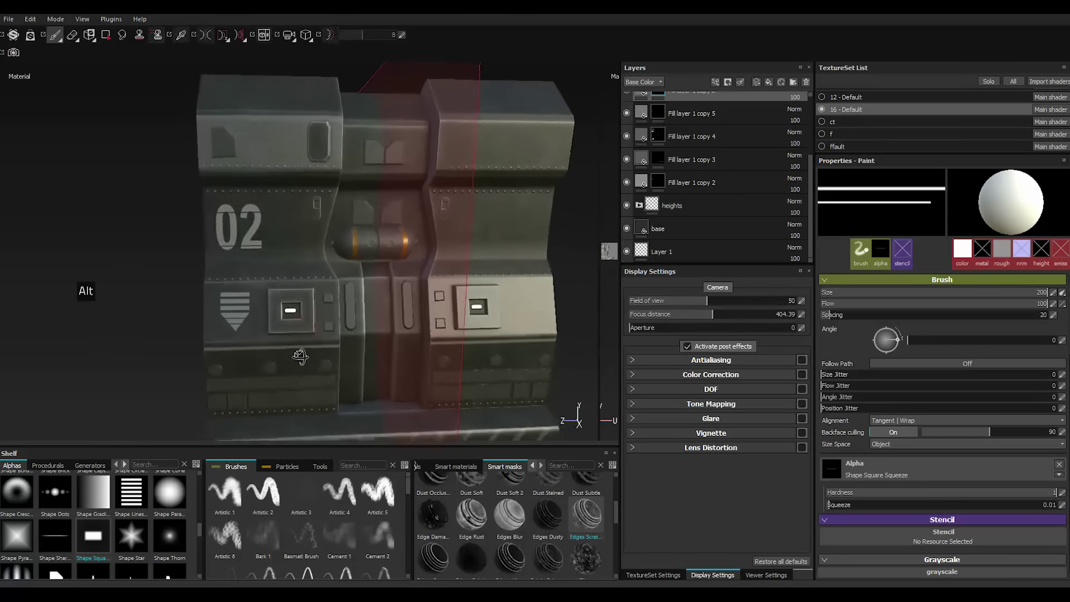
pyautogui.scroll(-3)
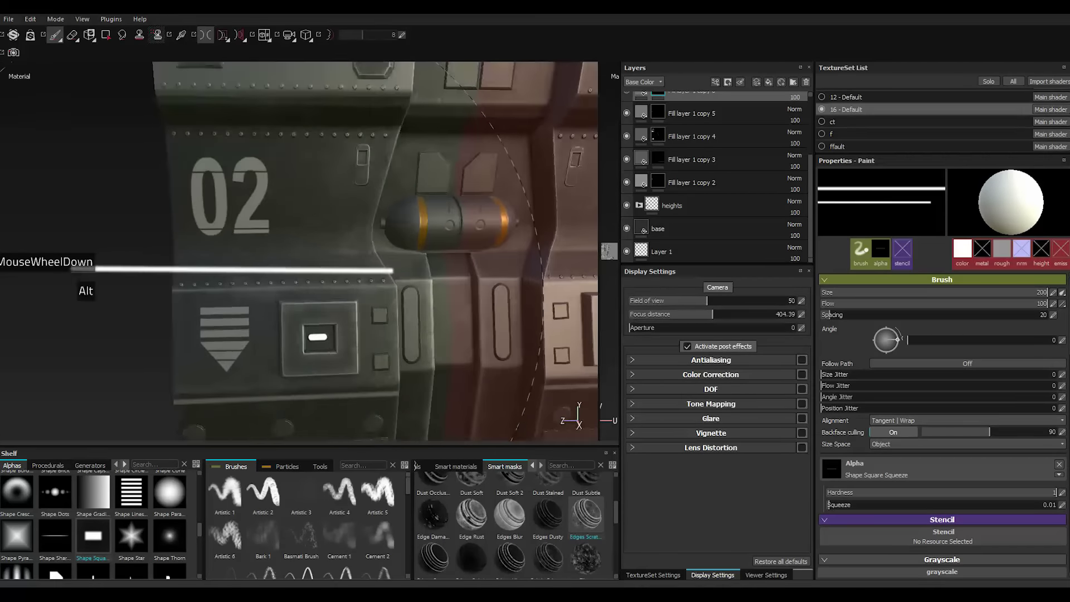
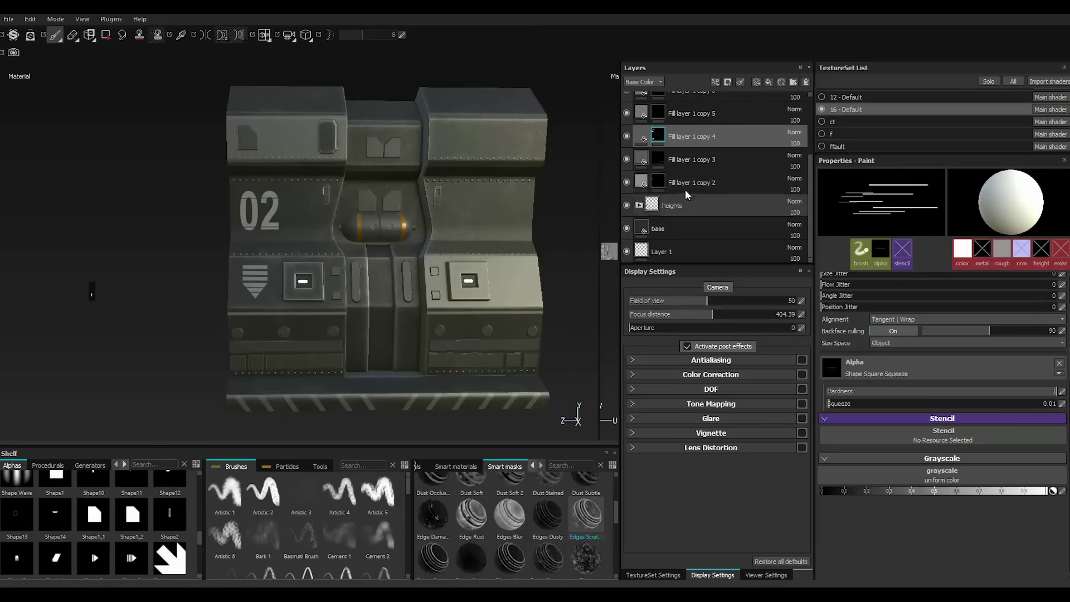
# Group Fill layer 1 copies 2–6 into a new folder named Signs.
pyautogui.click(686, 192)
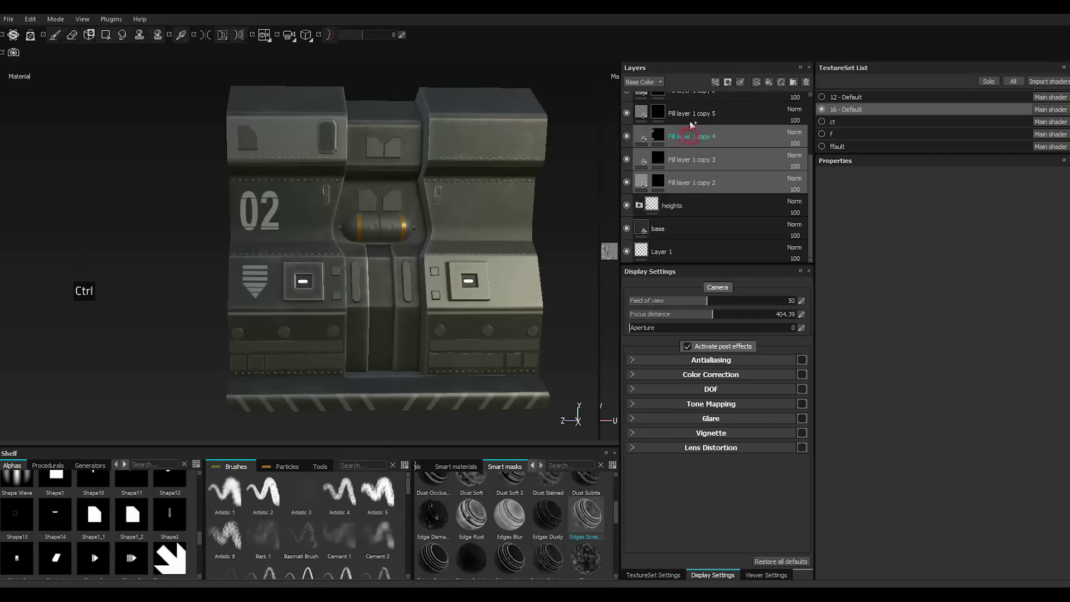
pyautogui.scroll(3)
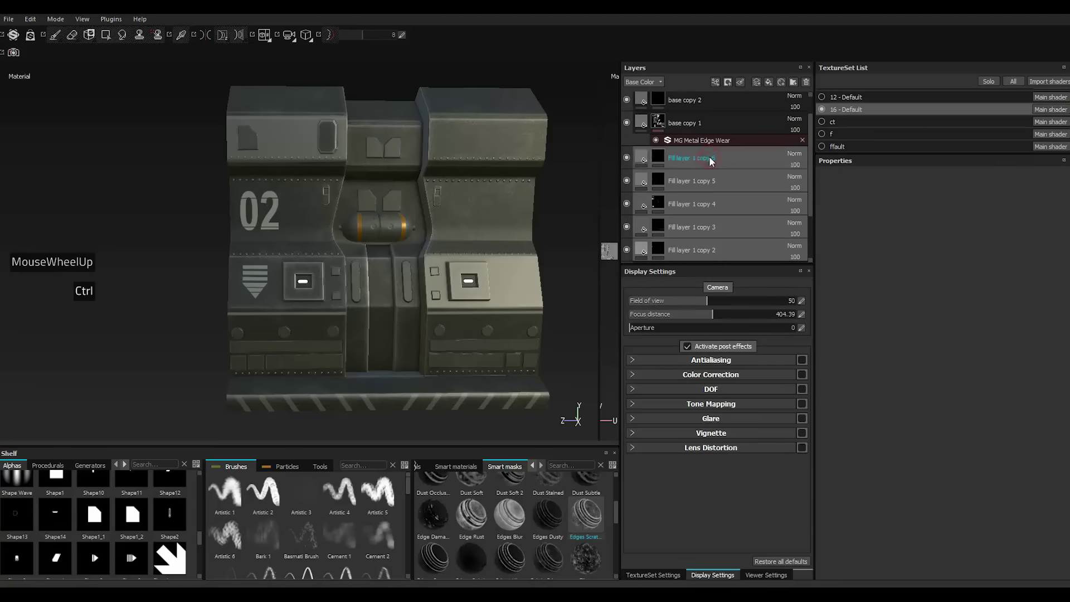
pyautogui.rightClick(713, 162)
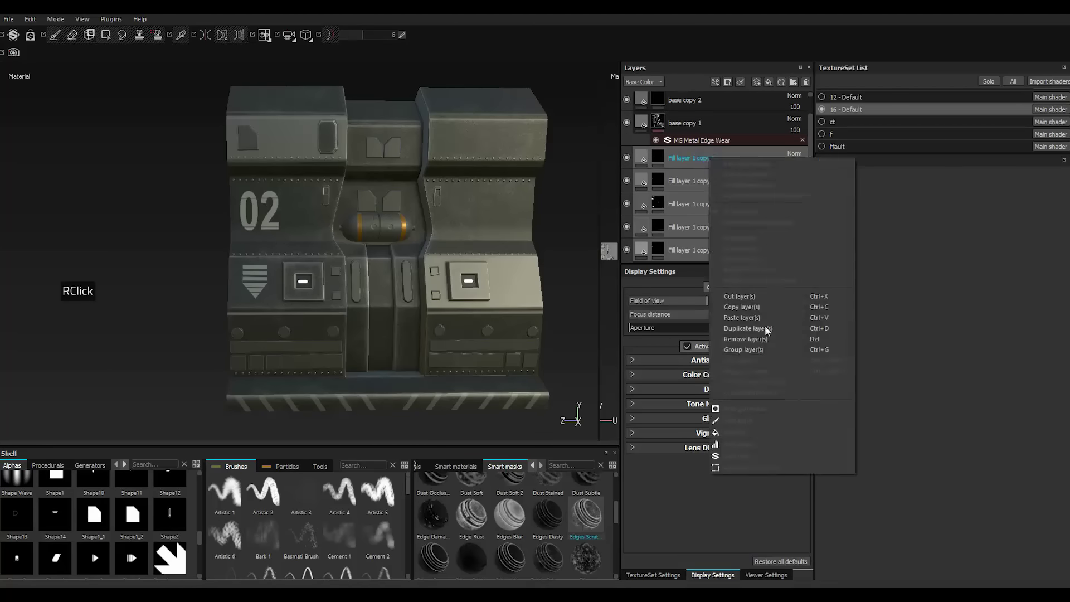
pyautogui.click(756, 356)
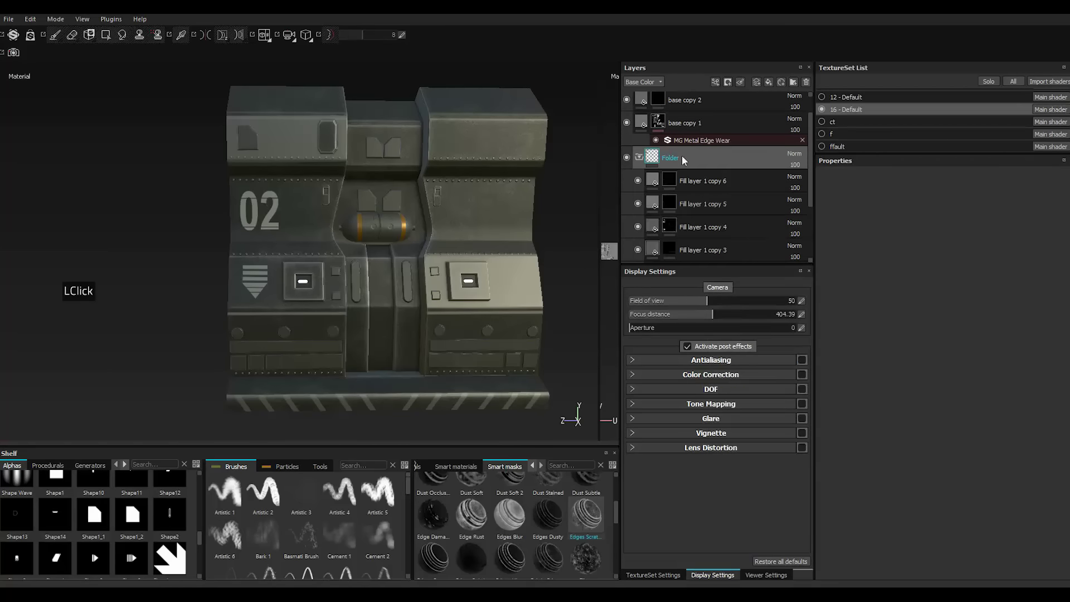
pyautogui.doubleClick(685, 159)
pyautogui.press('s')
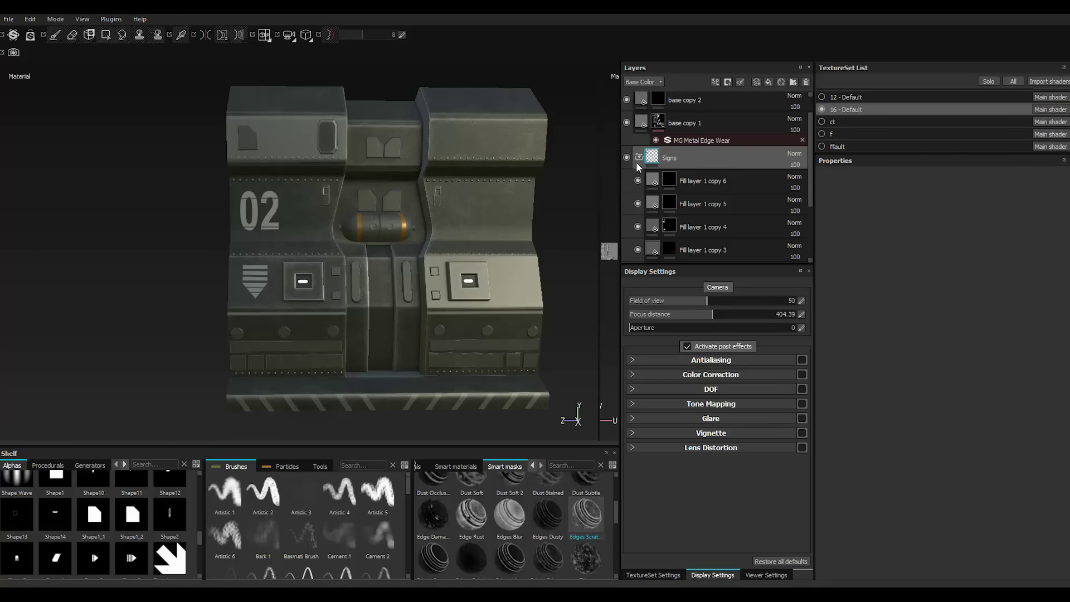
# Collapse and re-expand the Signs folder to check its contents.
pyautogui.click(643, 159)
pyautogui.click(633, 186)
pyautogui.click(633, 186)
pyautogui.doubleClick(633, 186)
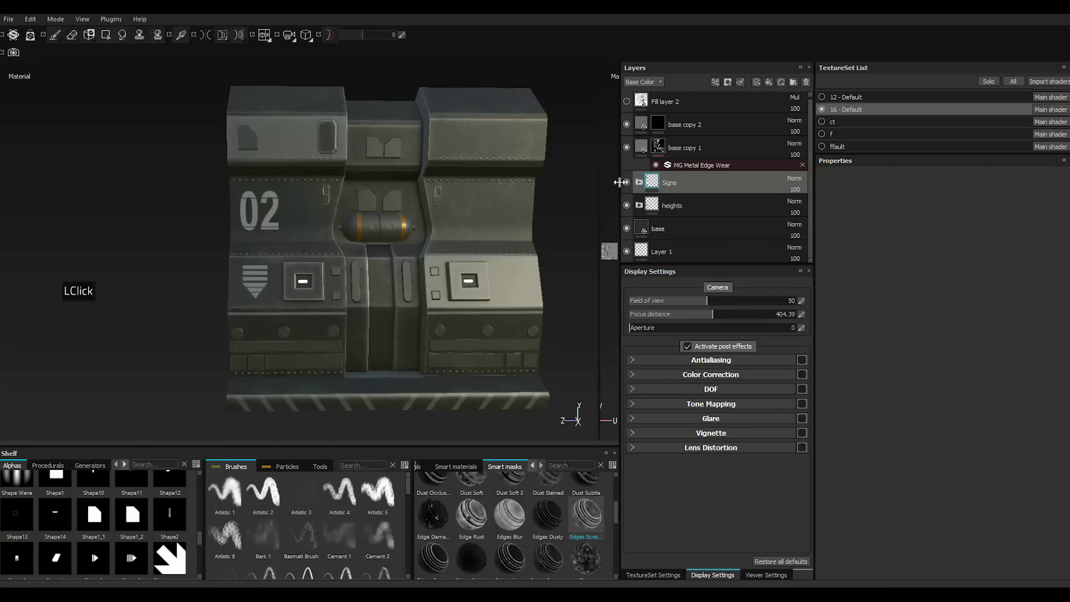
pyautogui.scroll(-3)
pyautogui.scroll(-3)
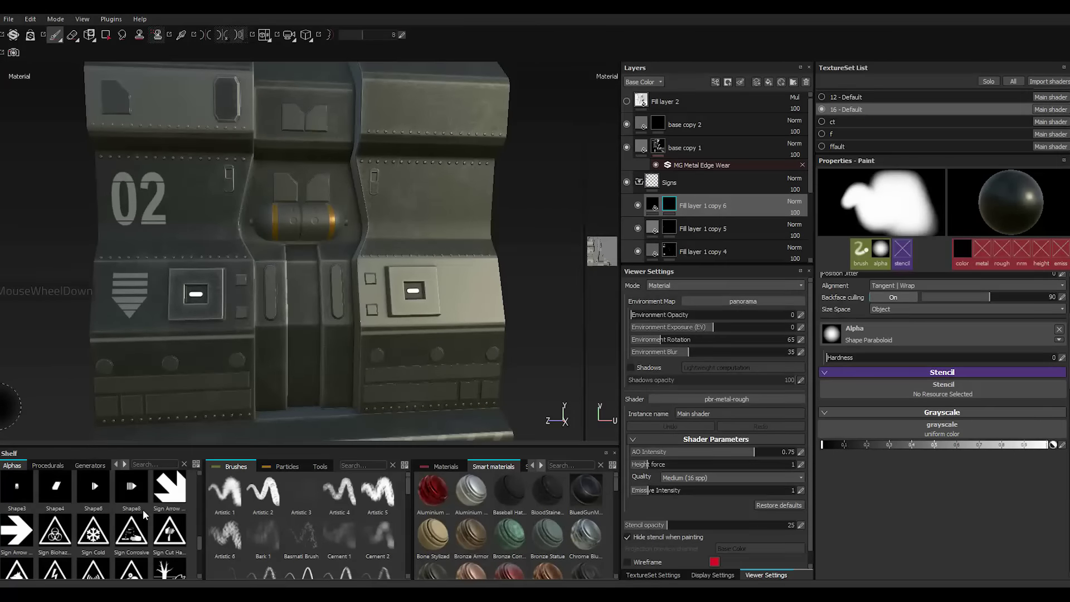
# Stamp a white Sign Arrow Sideway decal onto the panel.
pyautogui.click(24, 536)
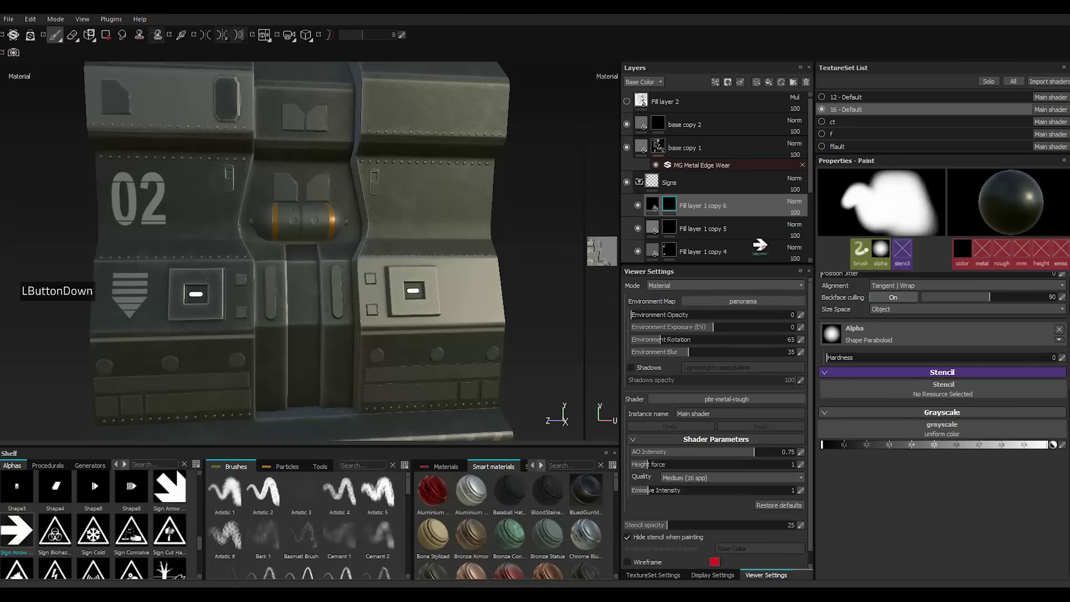
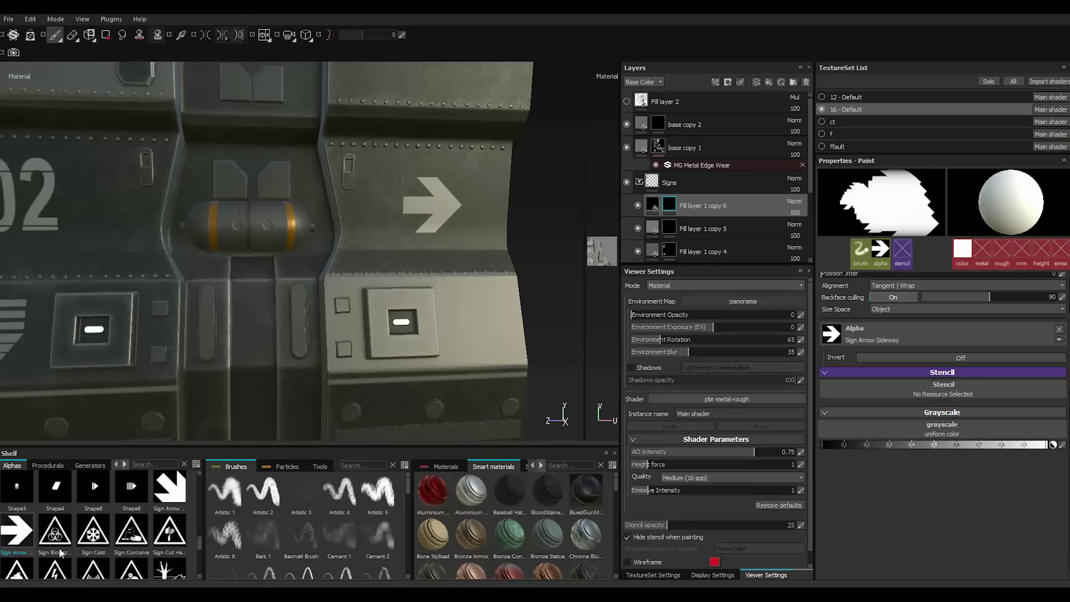
pyautogui.scroll(3)
pyautogui.scroll(3)
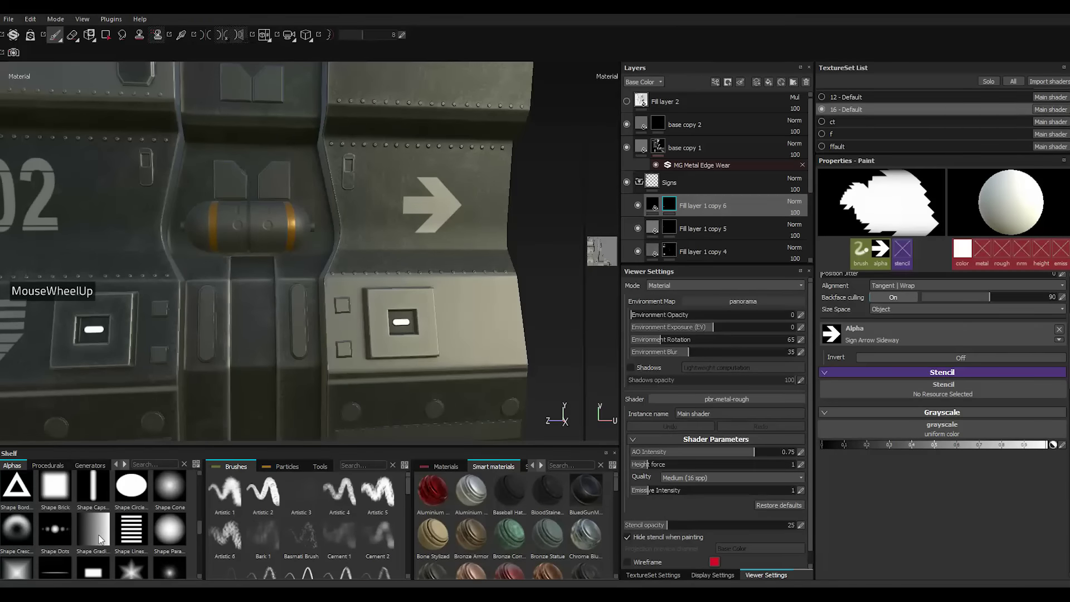
pyautogui.scroll(3)
pyautogui.scroll(3)
pyautogui.scroll(3)
pyautogui.scroll(-3)
pyautogui.scroll(3)
pyautogui.scroll(-3)
pyautogui.scroll(-3)
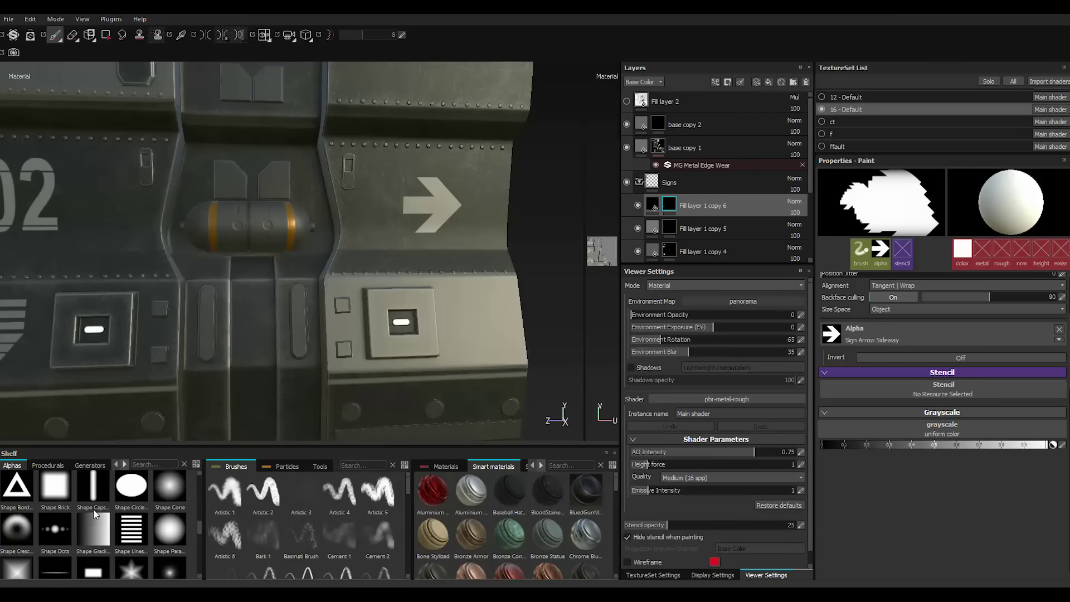
# Switch to the Shape Square Squeeze alpha with Hardness 0.91 and Squeeze 0.08.
pyautogui.click(99, 501)
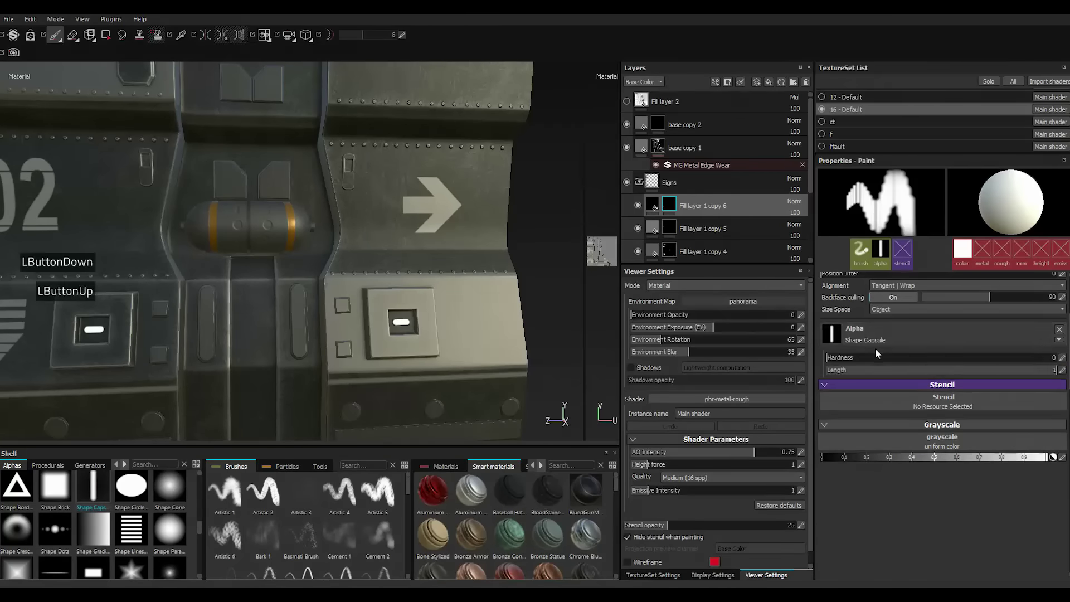
pyautogui.click(1011, 362)
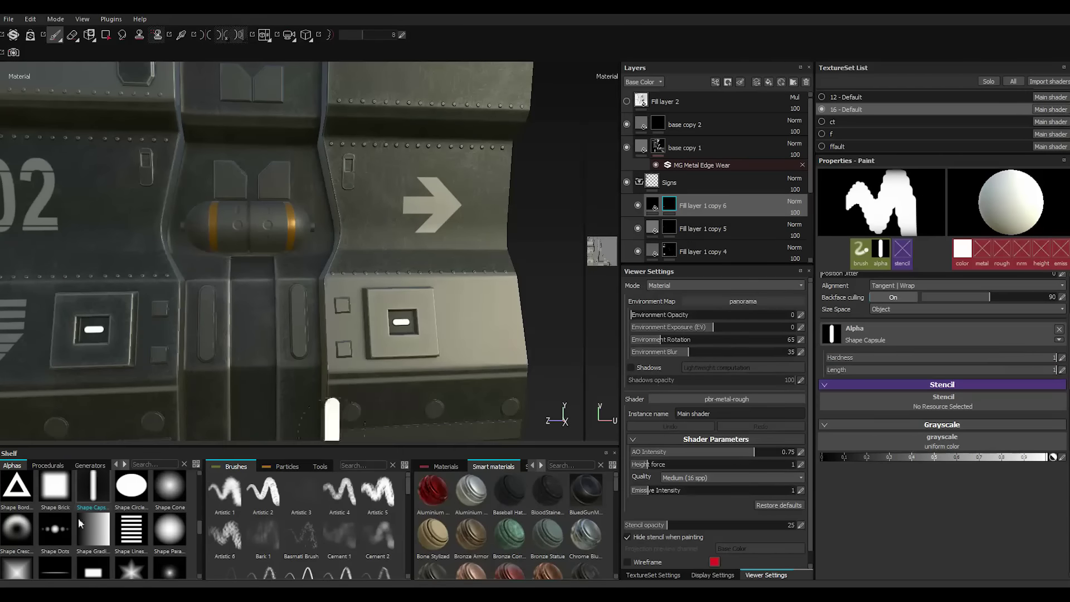
pyautogui.scroll(3)
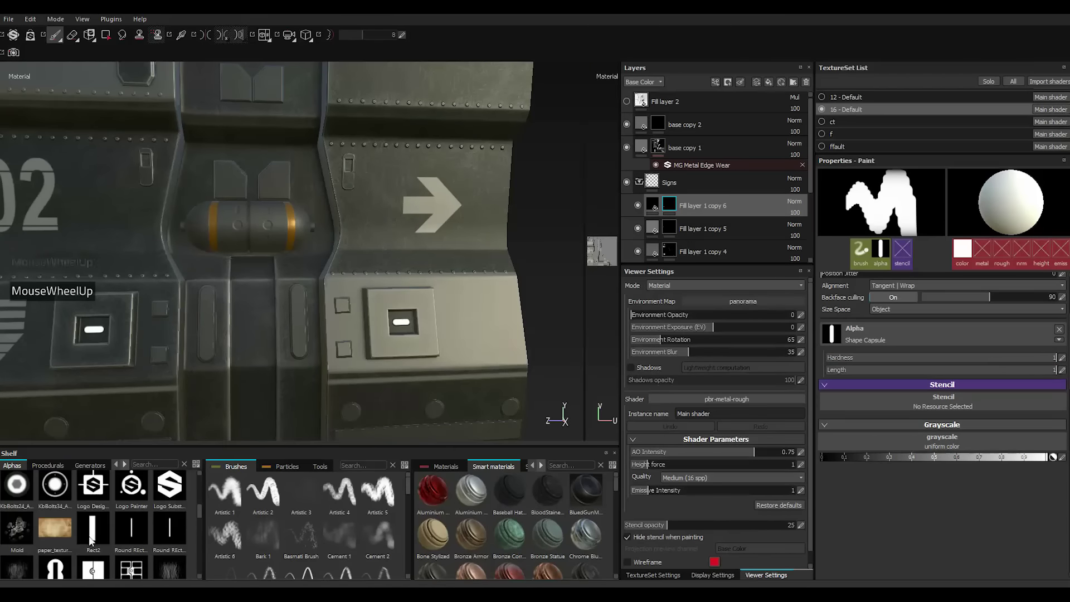
pyautogui.scroll(3)
pyautogui.scroll(-3)
pyautogui.scroll(3)
pyautogui.scroll(-3)
pyautogui.scroll(3)
pyautogui.scroll(-3)
pyautogui.scroll(-3)
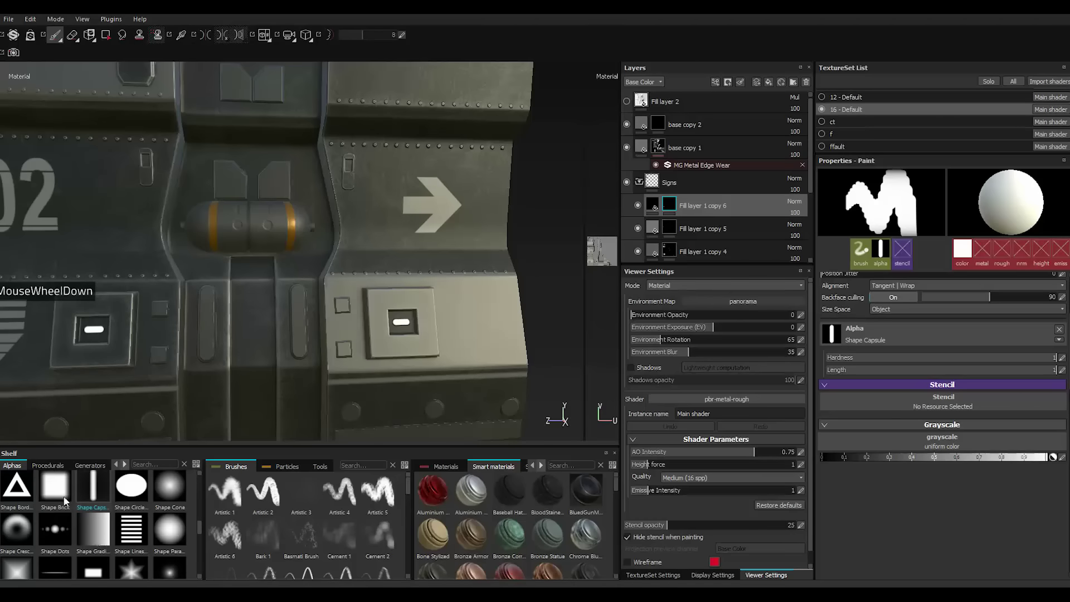
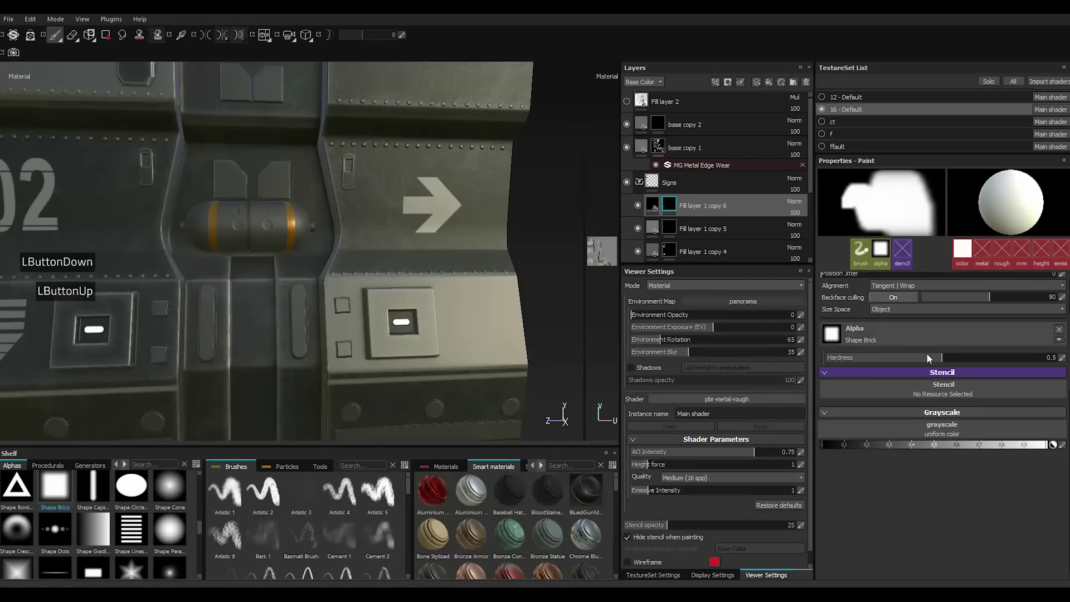
pyautogui.click(1032, 358)
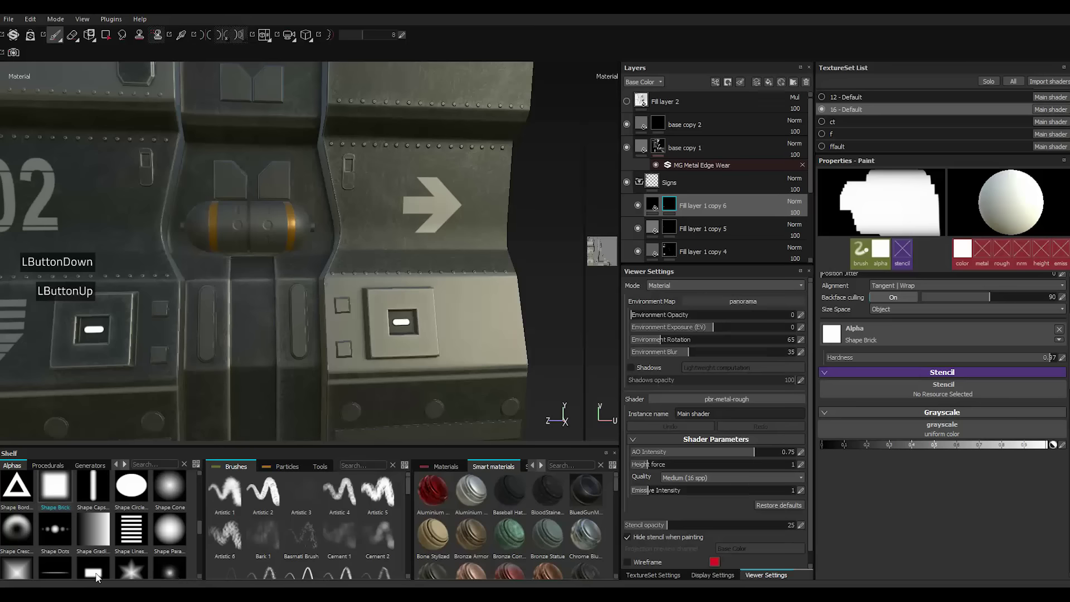
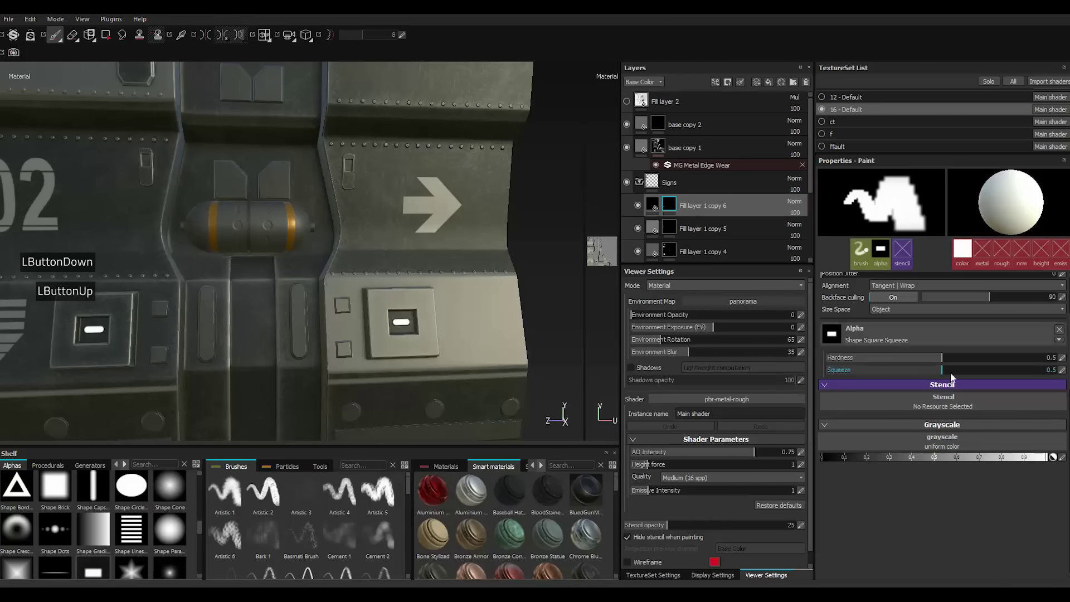
pyautogui.click(848, 376)
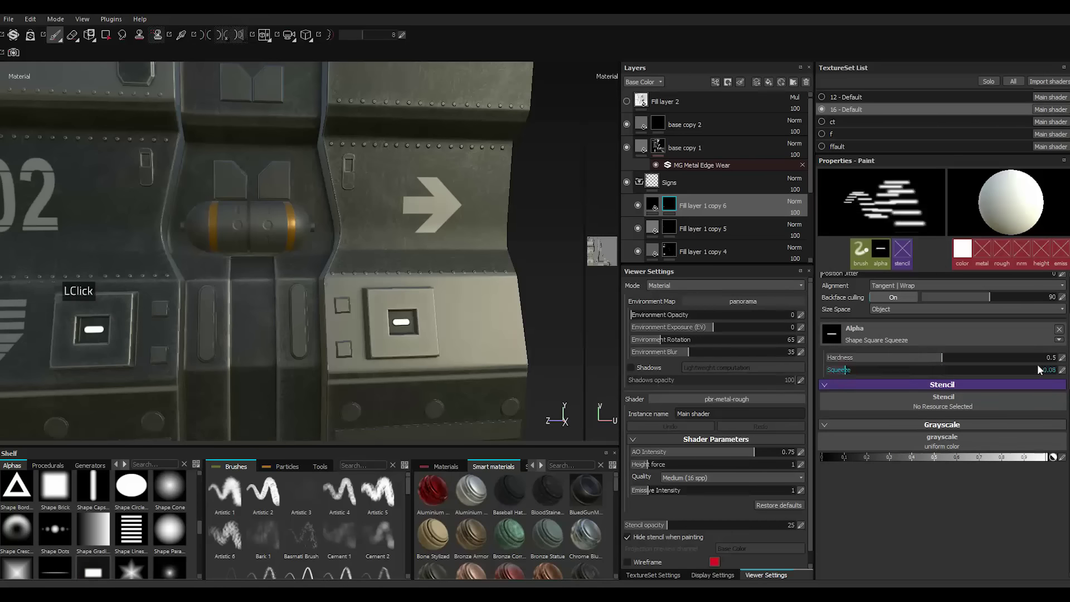
pyautogui.click(1038, 361)
# Thin the line stamp further and enlarge the brush with ] for test strokes.
pyautogui.scroll(-3)
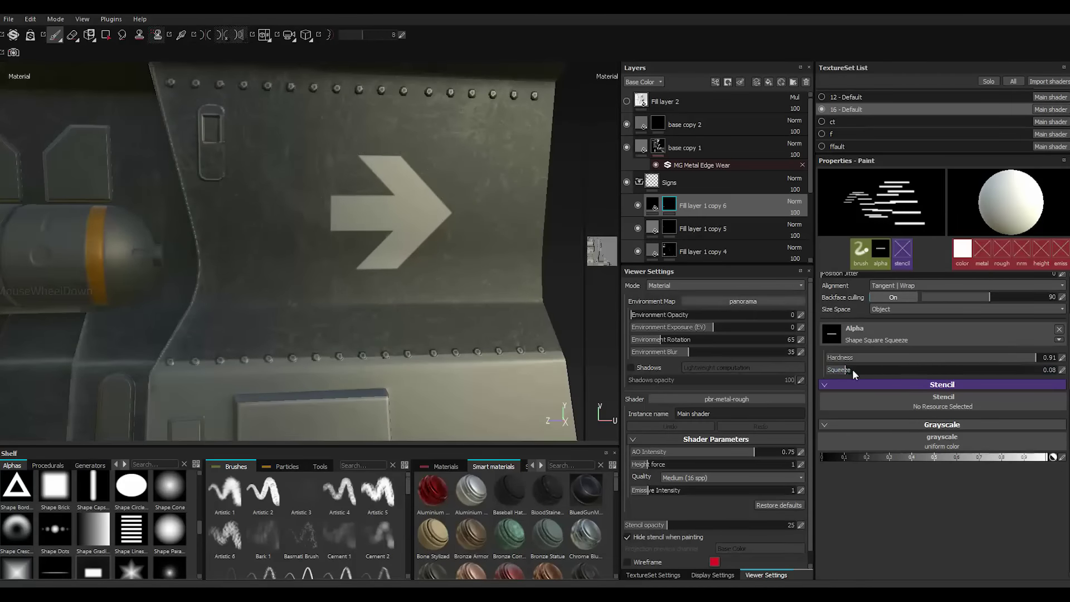
pyautogui.click(843, 372)
pyautogui.click(836, 372)
pyautogui.write(']]]]]]]]]]]]]]]]]]]]]]]]]]]')
pyautogui.press(']')
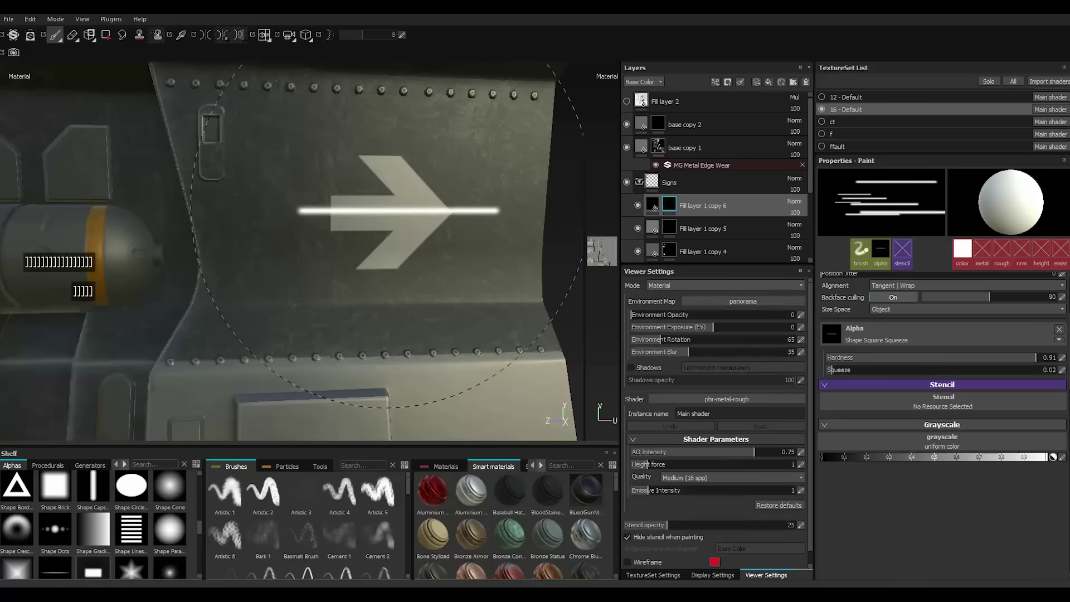
pyautogui.write(']')
pyautogui.click(1047, 363)
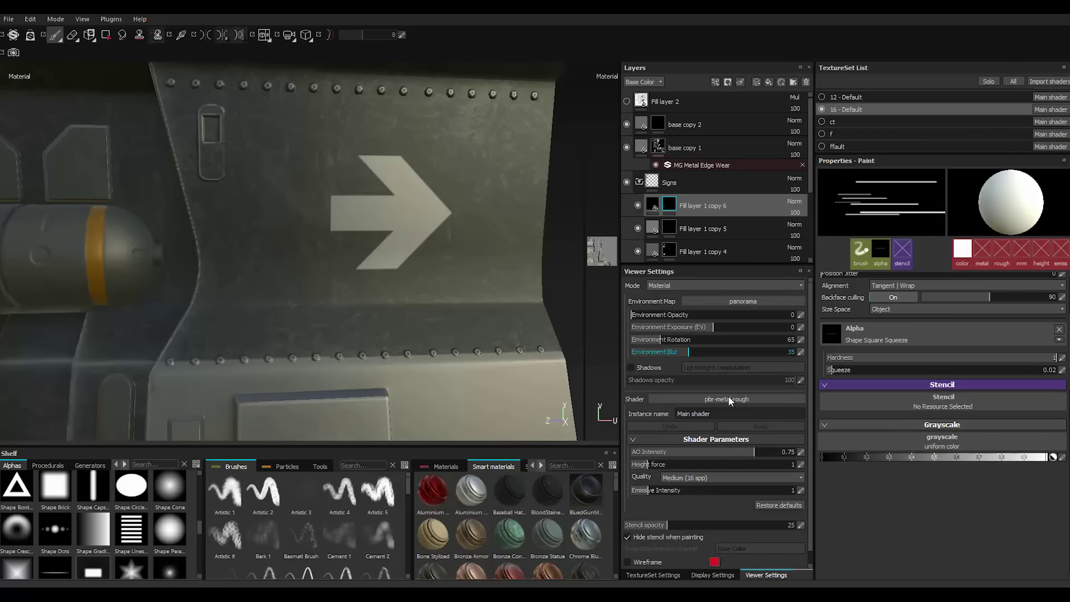
pyautogui.click(826, 462)
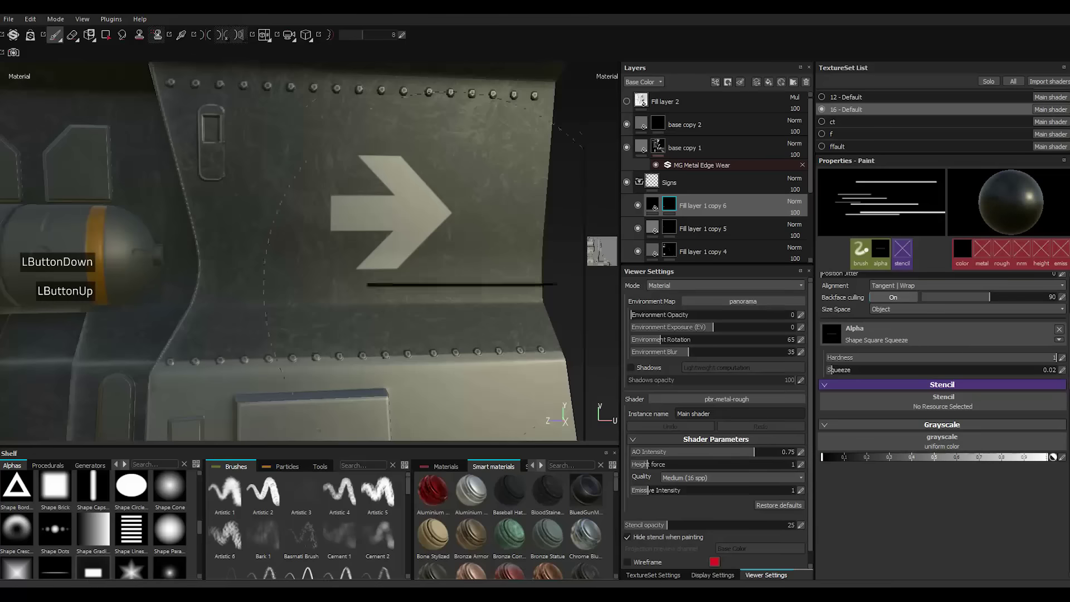
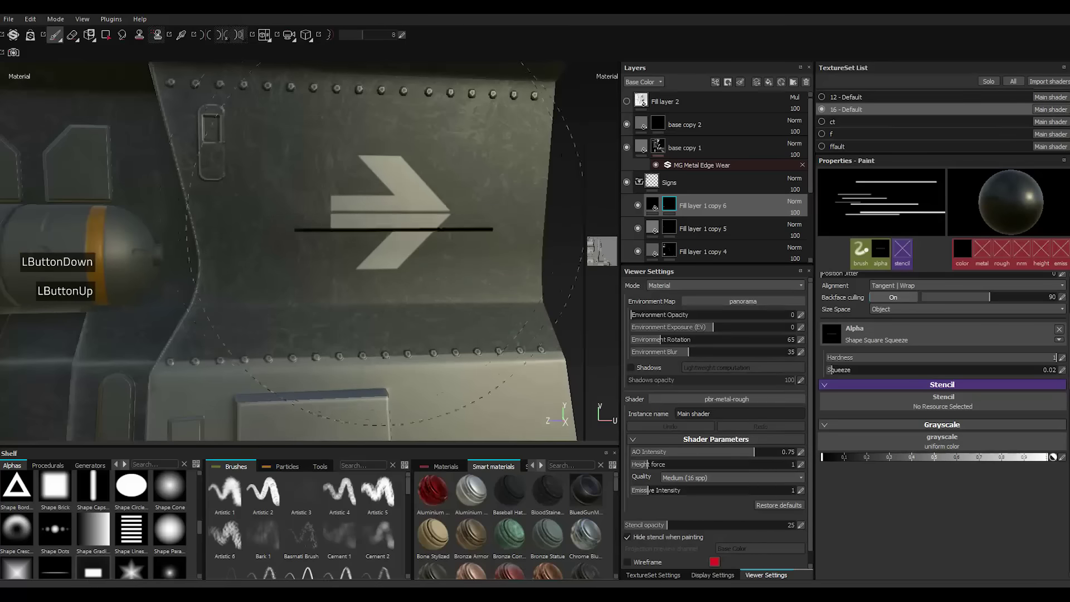
# Duplicate the top sign fill layer in Signs to create Fill layer 1 copy 7.
pyautogui.scroll(3)
pyautogui.scroll(-3)
pyautogui.scroll(3)
pyautogui.scroll(-3)
pyautogui.scroll(3)
pyautogui.scroll(-3)
pyautogui.scroll(3)
pyautogui.scroll(-3)
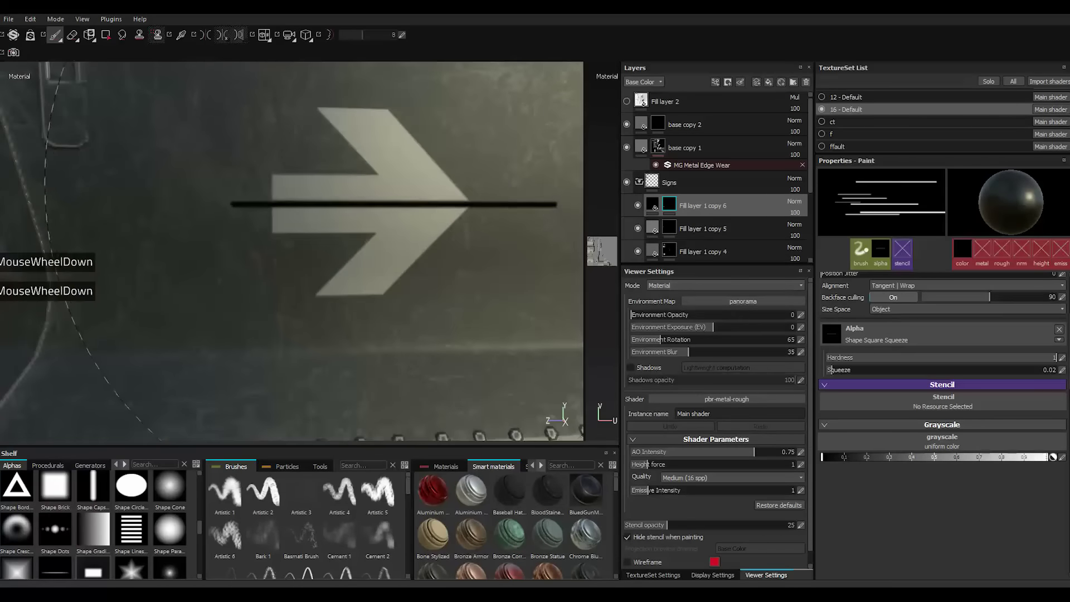
pyautogui.scroll(-3)
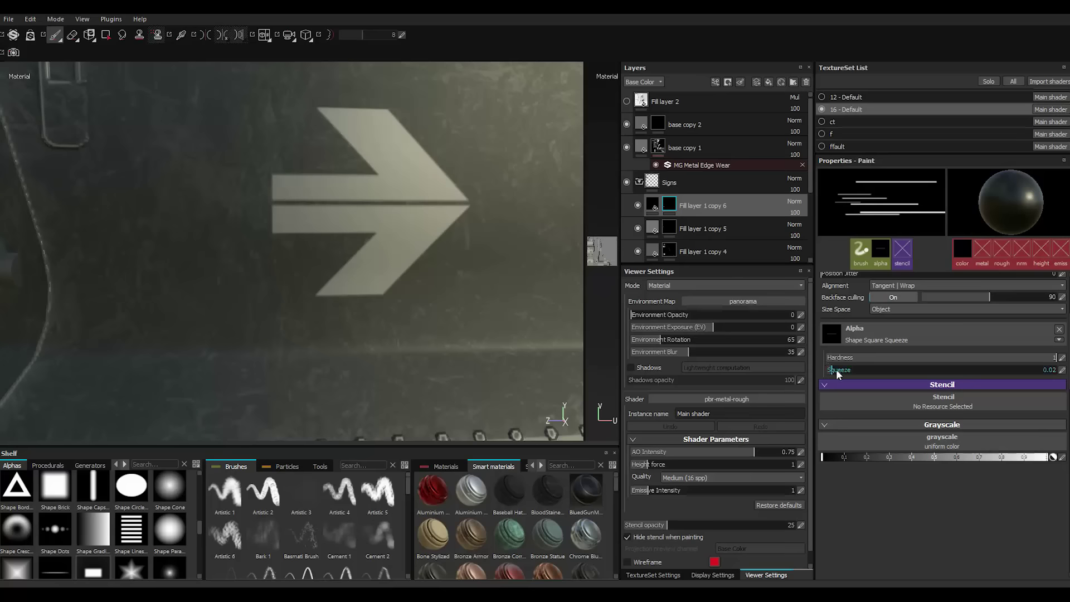
pyautogui.click(839, 374)
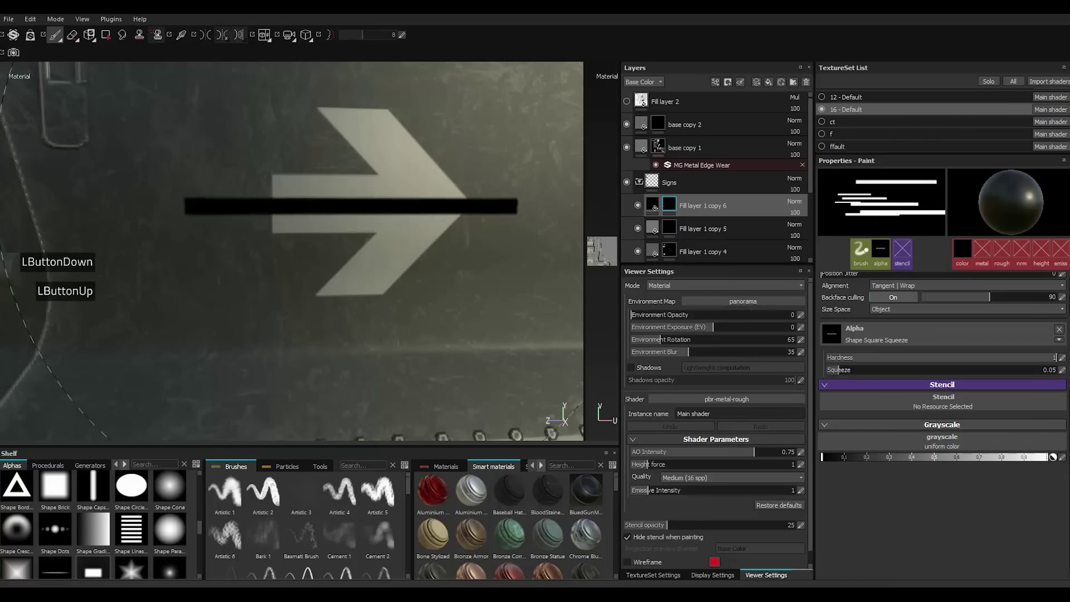
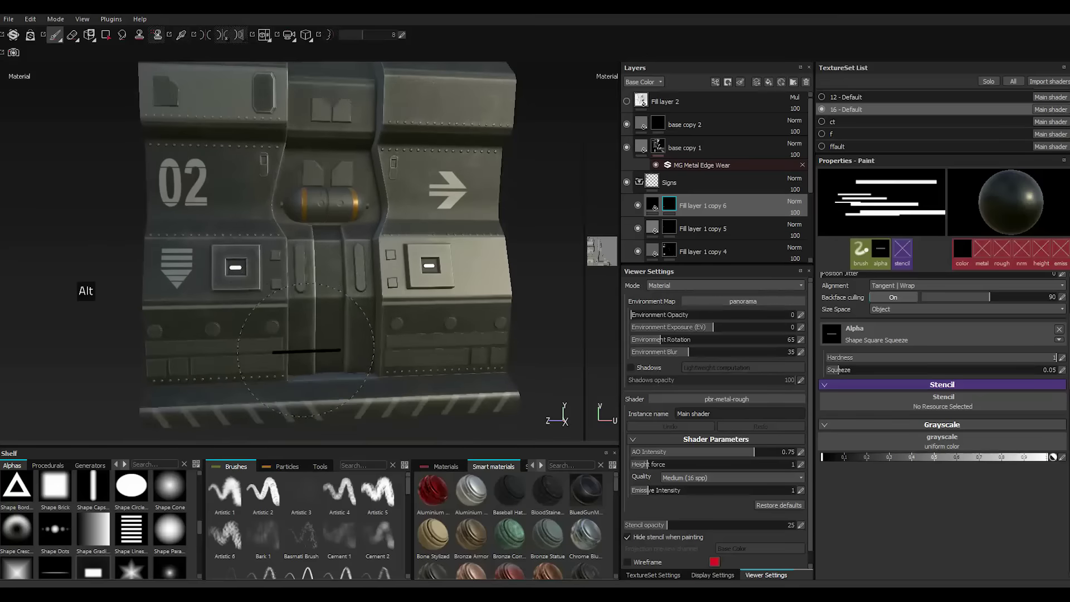
pyautogui.rightClick(703, 209)
pyautogui.click(746, 384)
# Load the Sign Biohazard warning alpha as the brush stamp.
pyautogui.rightClick(688, 212)
pyautogui.click(724, 302)
pyautogui.click(56, 544)
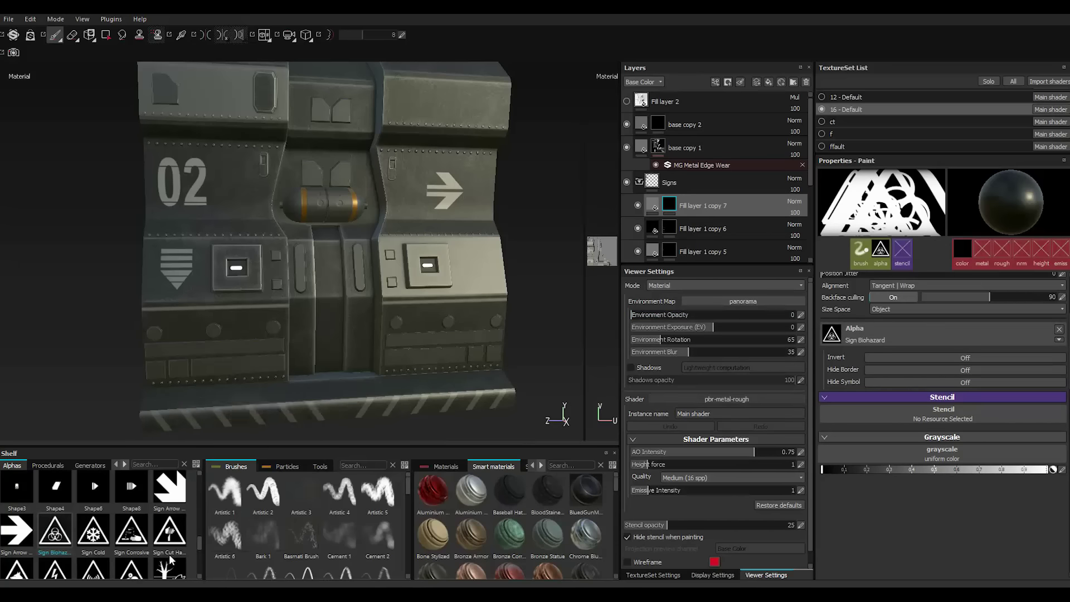
pyautogui.doubleClick(205, 581)
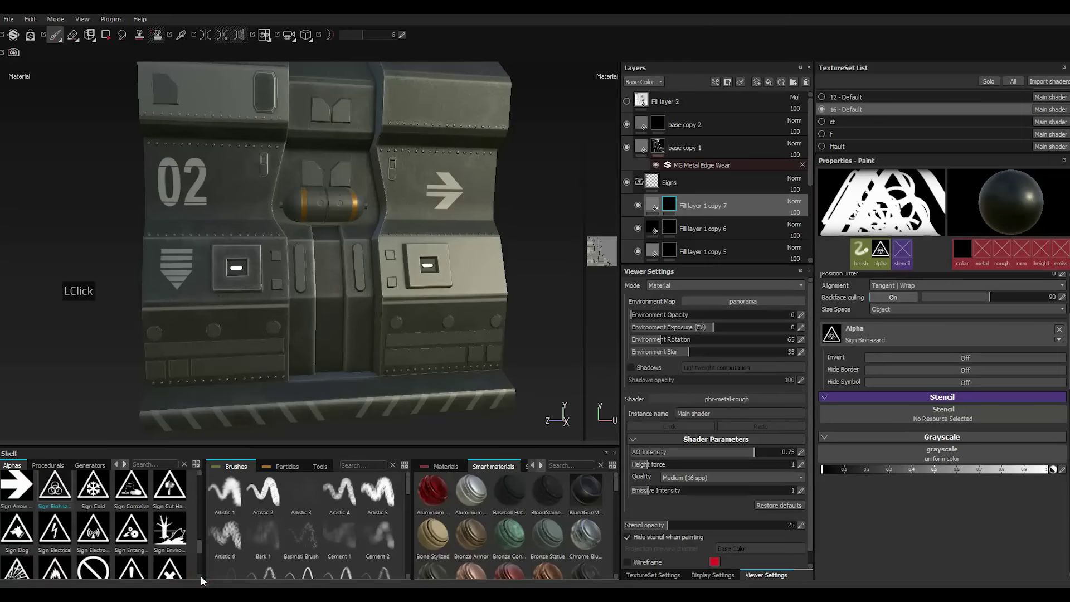
pyautogui.doubleClick(205, 581)
pyautogui.click(205, 581)
pyautogui.click(205, 581)
pyautogui.doubleClick(205, 580)
pyautogui.doubleClick(206, 580)
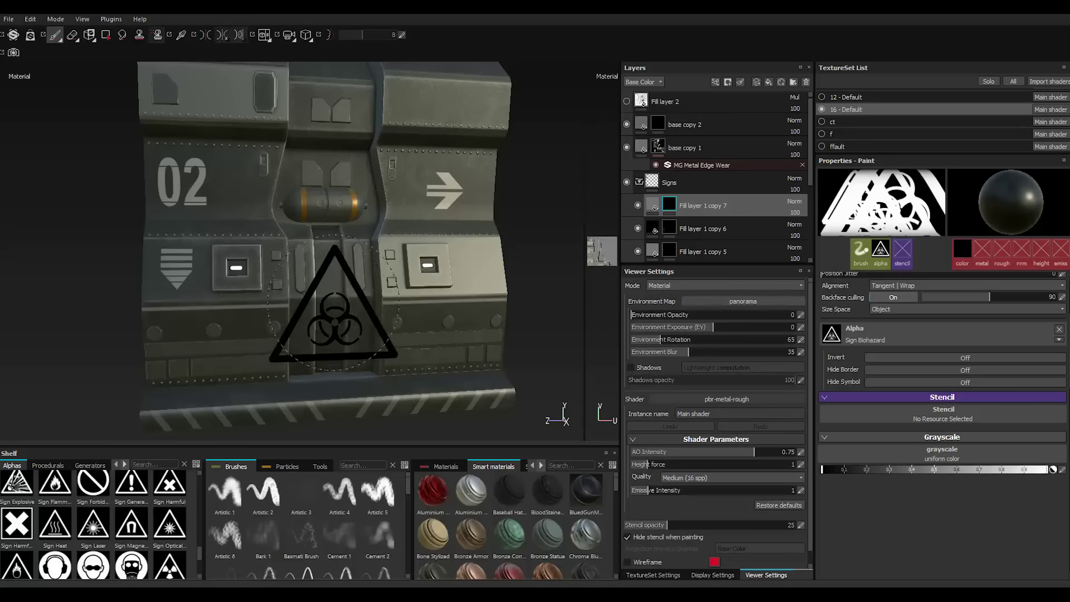
# Shrink the brush with [ to a compact decal size for the lower middle panel.
pyautogui.write('[[[[[[[[[[')
pyautogui.press('[')
pyautogui.write('[[[[[[[[')
pyautogui.scroll(-3)
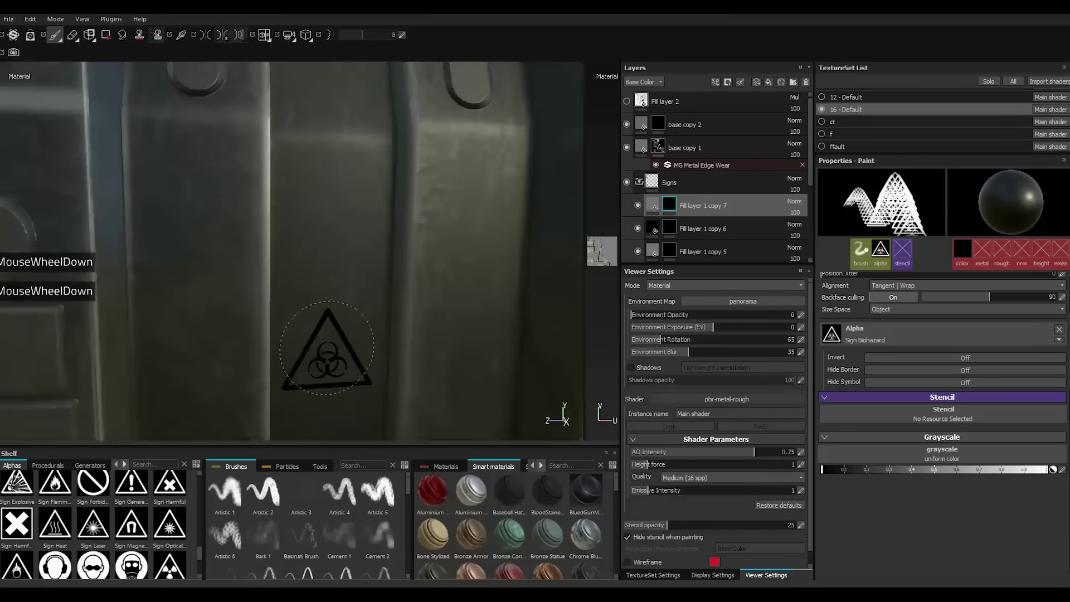
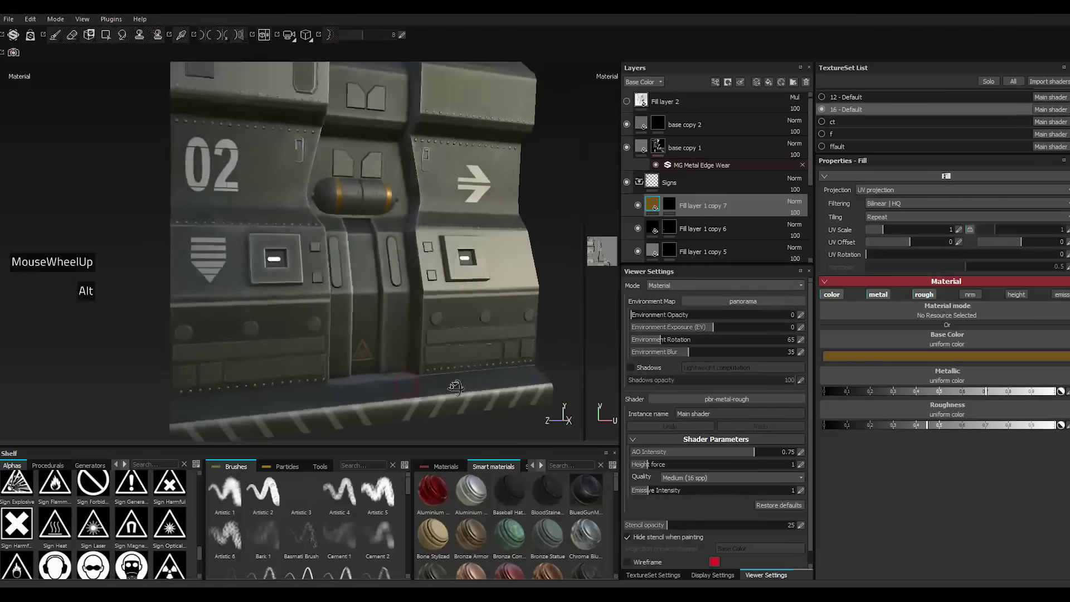
# Duplicate the biohazard decal layer Fill layer 1 copy 7 into Fill layer 1 copy 8.
pyautogui.scroll(3)
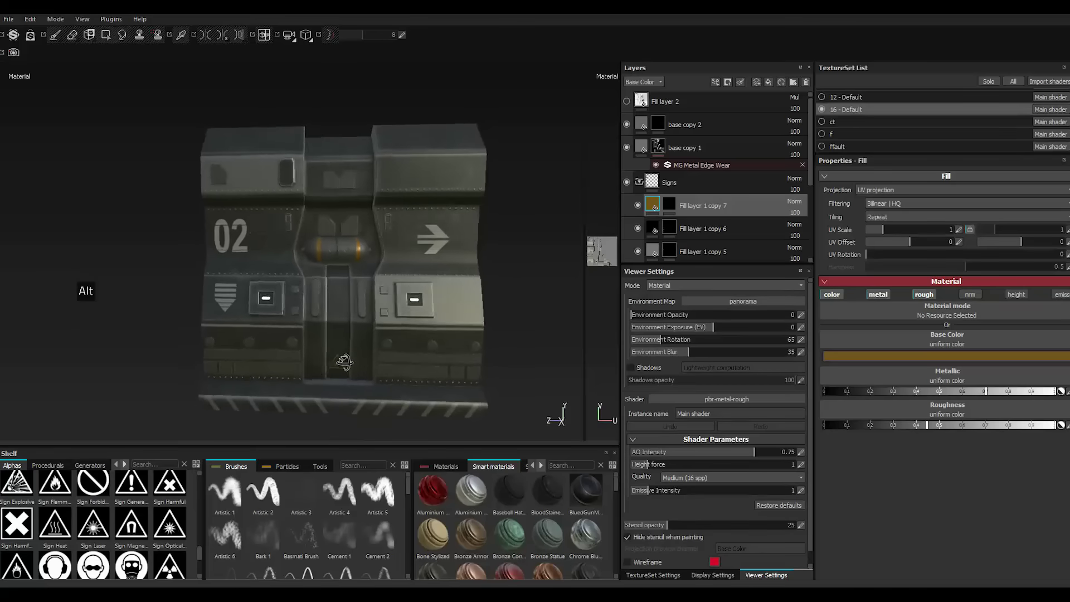
pyautogui.scroll(-3)
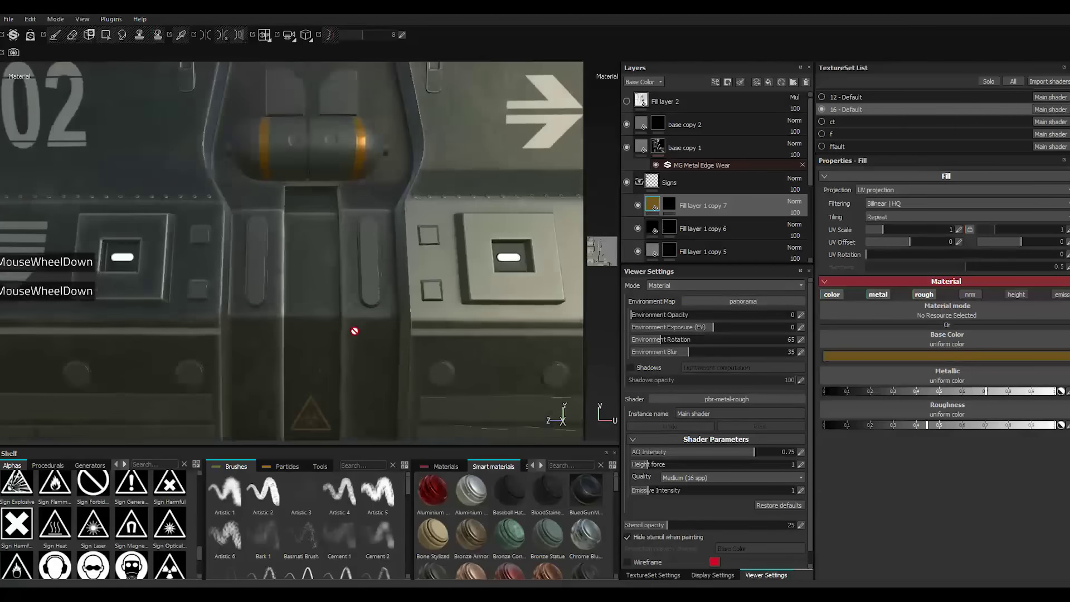
pyautogui.scroll(3)
pyautogui.scroll(-3)
pyautogui.scroll(3)
pyautogui.scroll(-3)
pyautogui.scroll(3)
pyautogui.scroll(-3)
pyautogui.scroll(3)
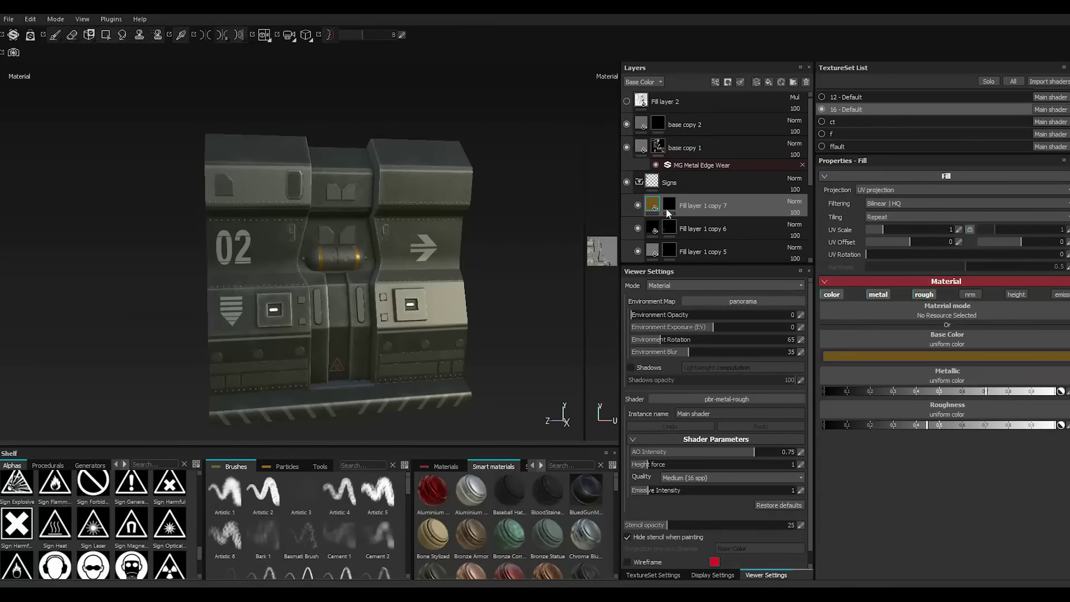
pyautogui.rightClick(670, 208)
pyautogui.rightClick(671, 207)
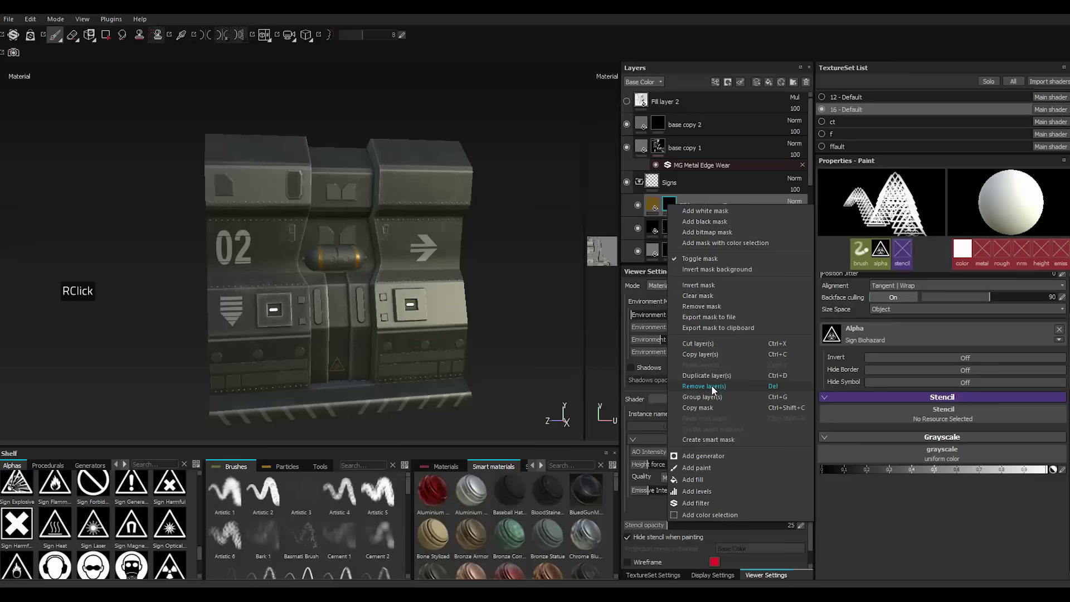
pyautogui.click(713, 380)
pyautogui.rightClick(674, 202)
pyautogui.click(707, 294)
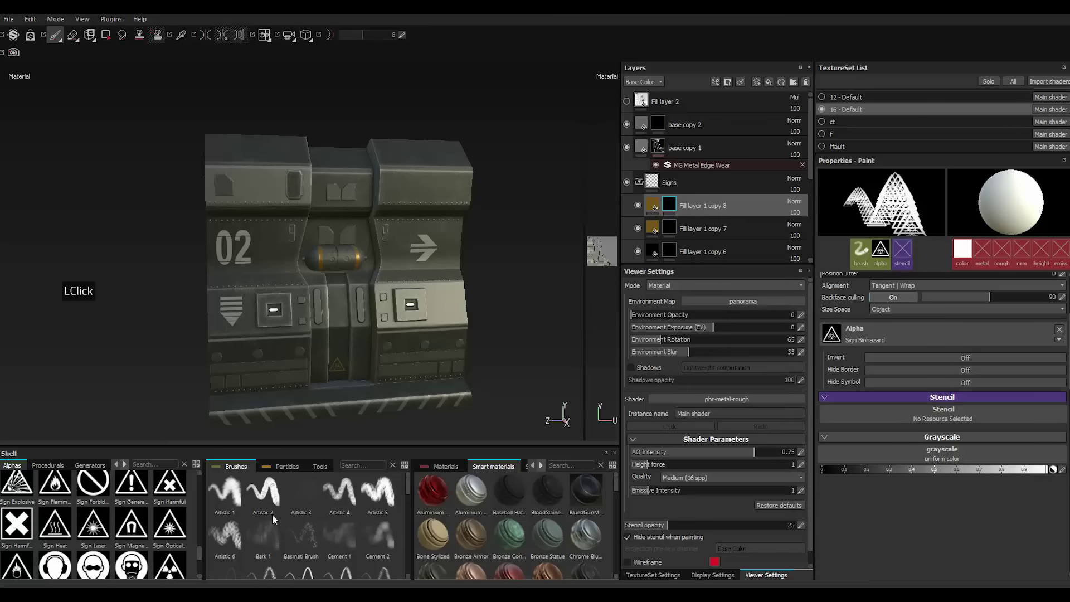
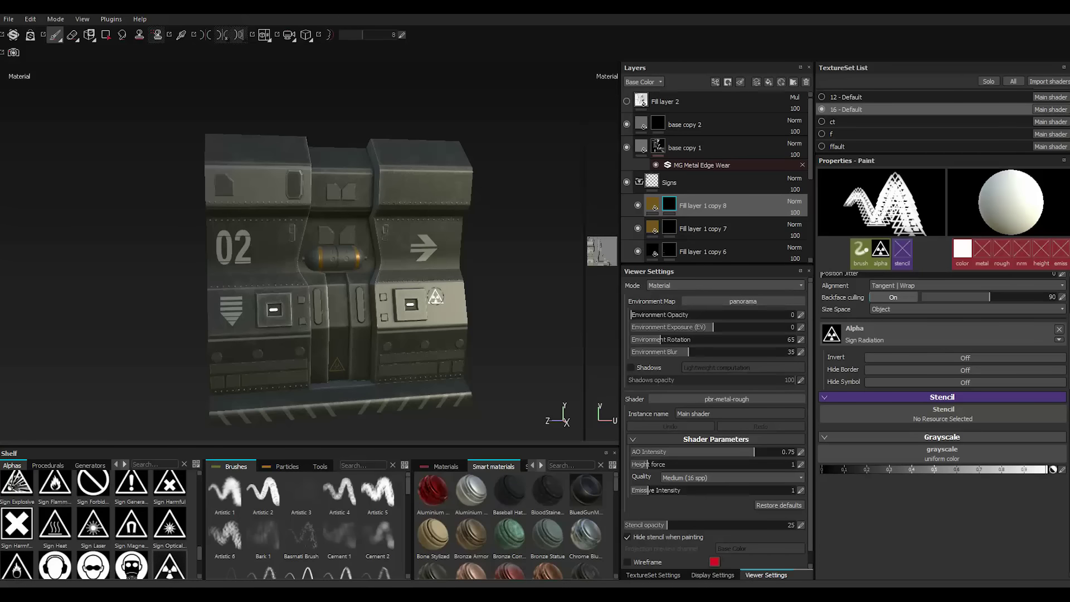
# Zoom in on the left panel below the square plate to place the radiation decal.
pyautogui.scroll(-3)
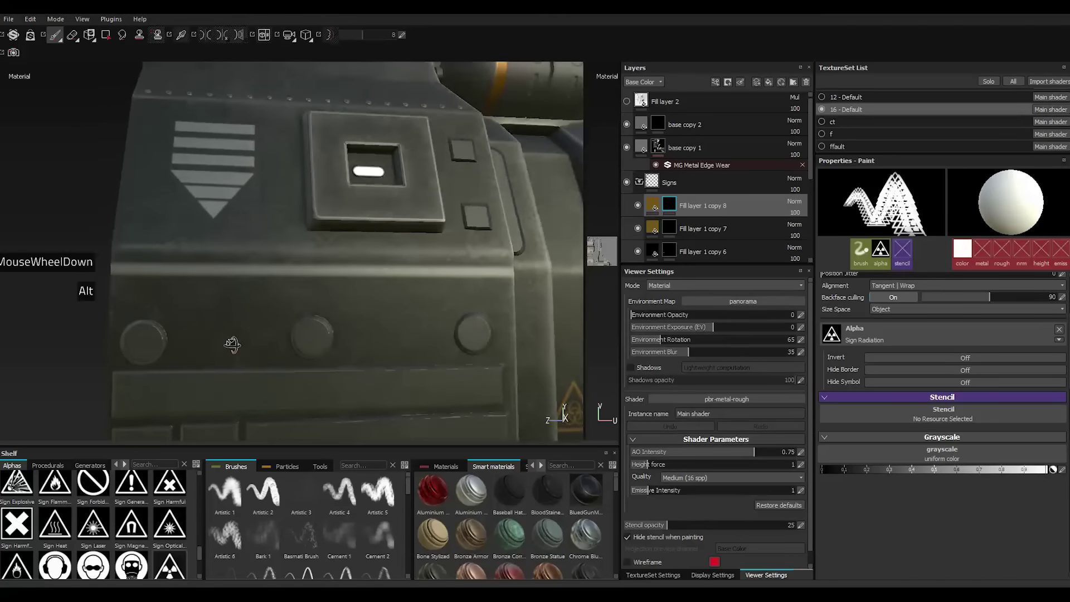
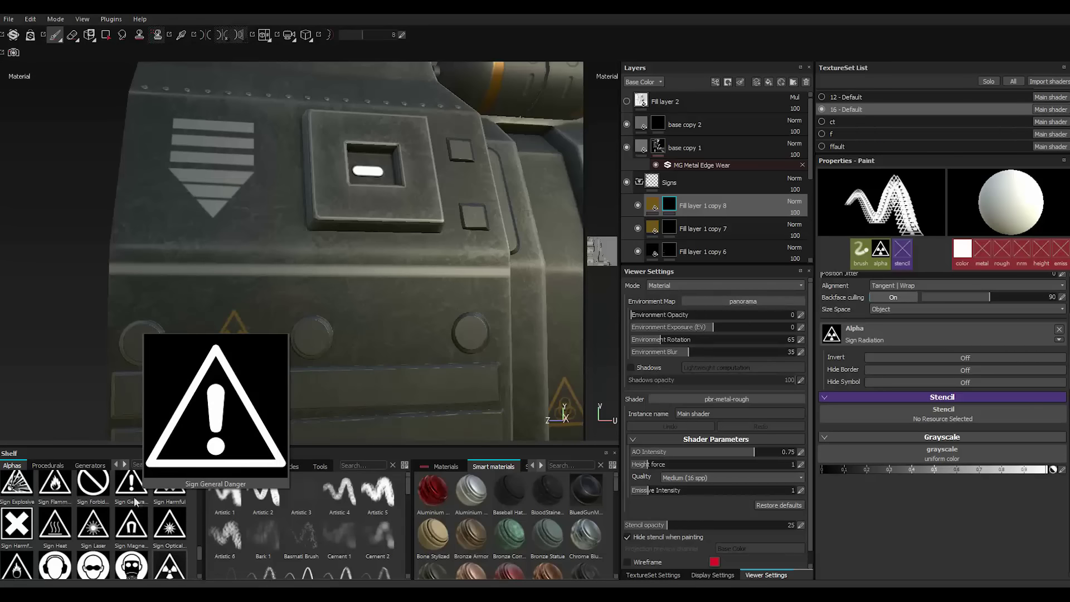
pyautogui.scroll(-3)
pyautogui.scroll(3)
pyautogui.scroll(-3)
pyautogui.scroll(3)
pyautogui.scroll(-3)
pyautogui.scroll(3)
pyautogui.scroll(-3)
pyautogui.scroll(3)
pyautogui.scroll(-3)
pyautogui.scroll(3)
pyautogui.scroll(-3)
pyautogui.scroll(3)
pyautogui.scroll(3)
pyautogui.scroll(3)
pyautogui.scroll(3)
pyautogui.scroll(3)
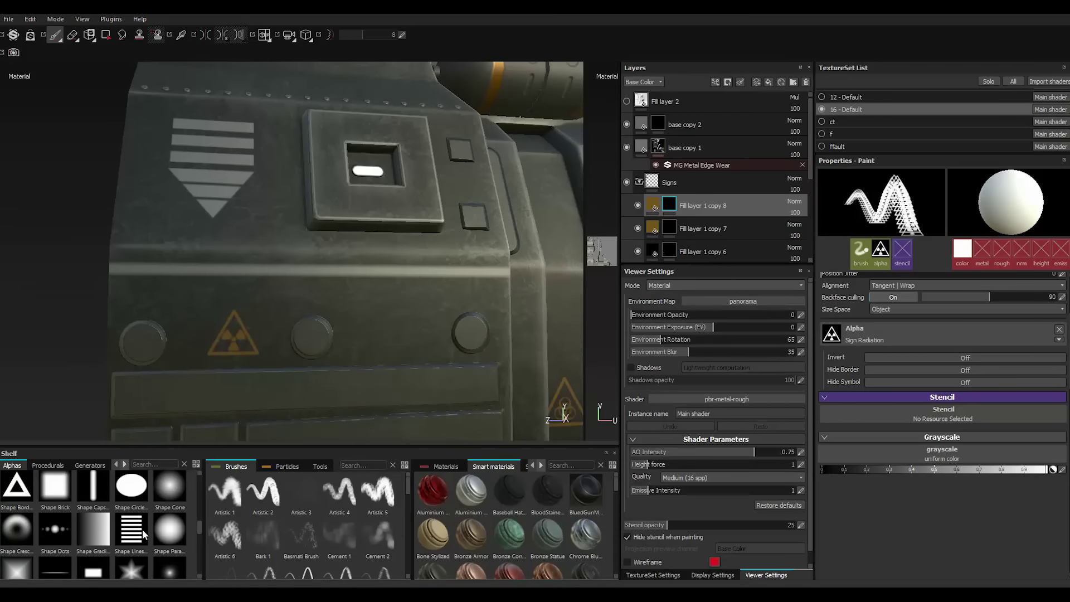
pyautogui.scroll(3)
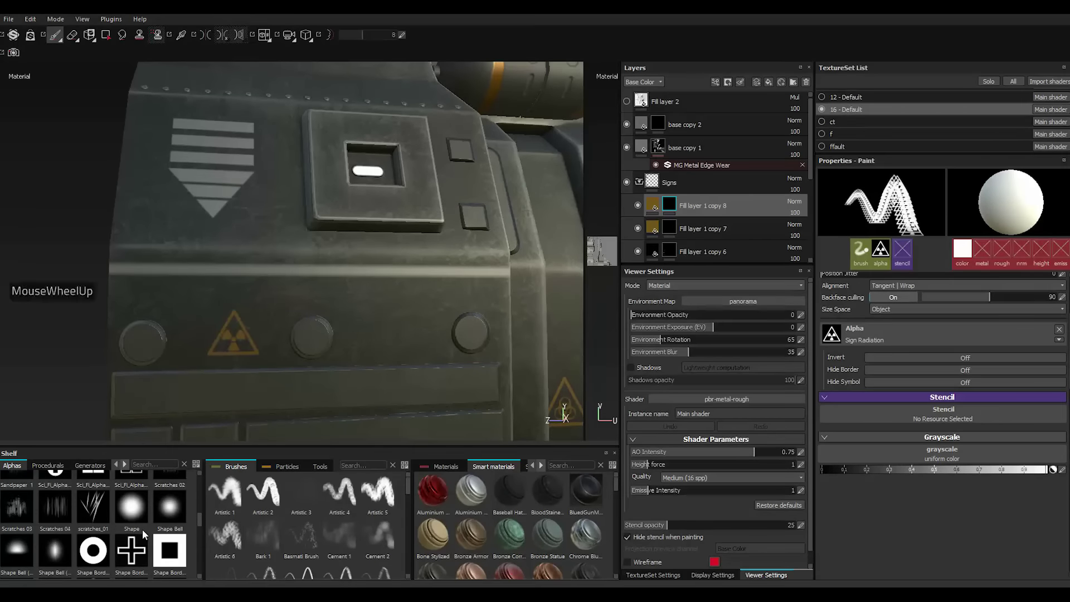
pyautogui.scroll(3)
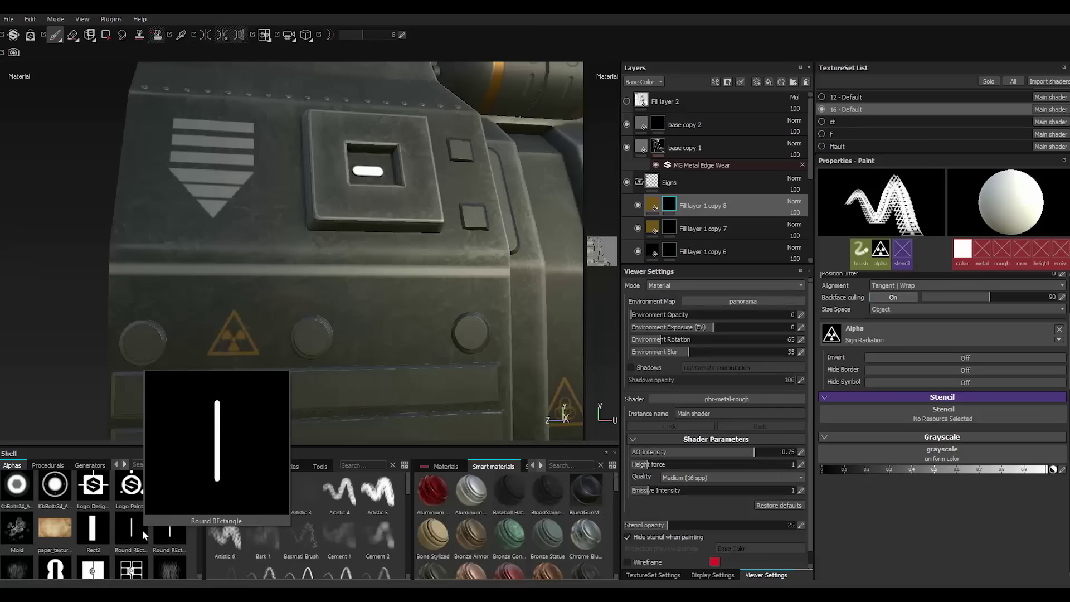
pyautogui.scroll(3)
pyautogui.scroll(3)
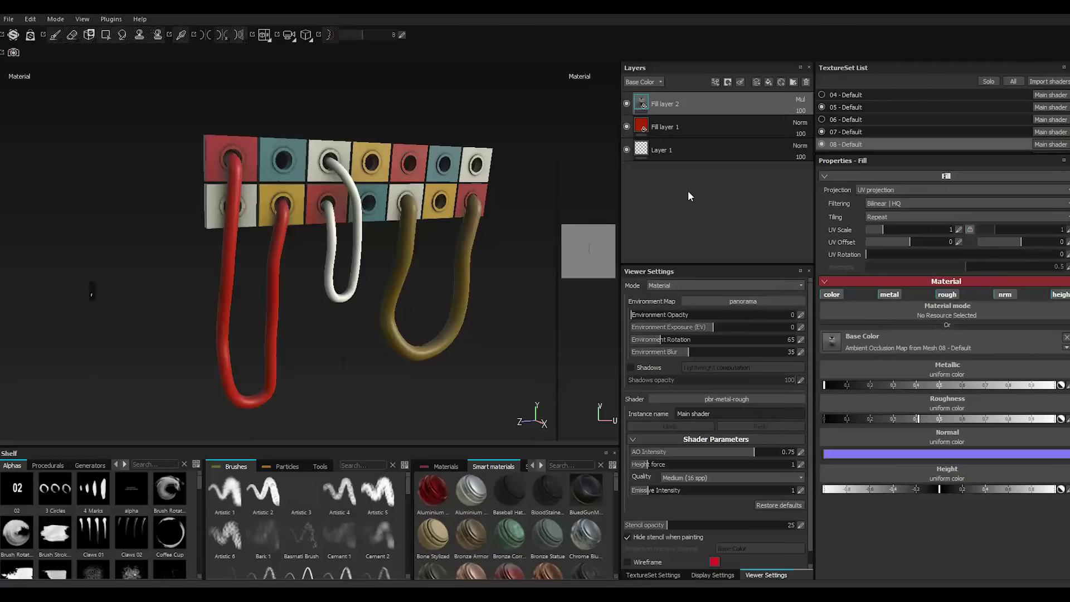
# Hide the multiply fill, duplicate the red cable Fill layer 1 and colour the copy near black.
pyautogui.doubleClick(627, 106)
pyautogui.click(697, 133)
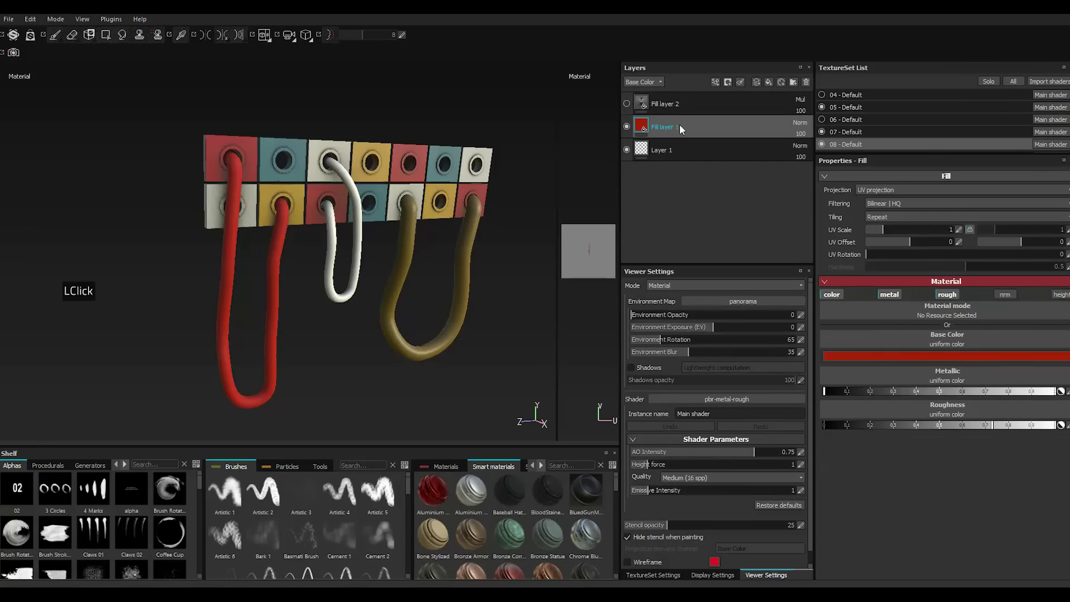
pyautogui.rightClick(684, 129)
pyautogui.click(738, 308)
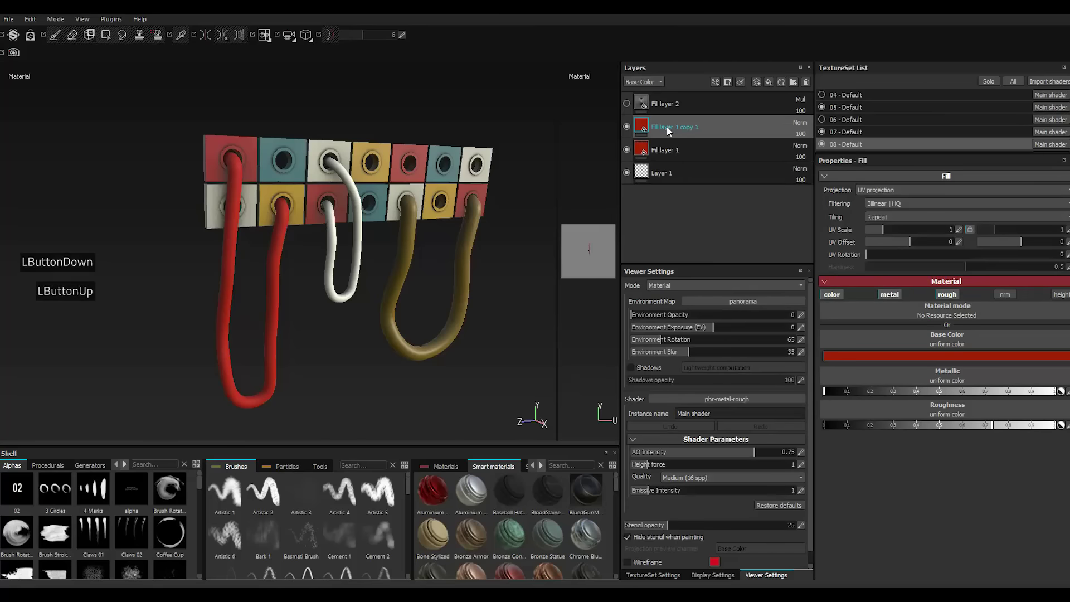
pyautogui.click(841, 357)
pyautogui.doubleClick(843, 358)
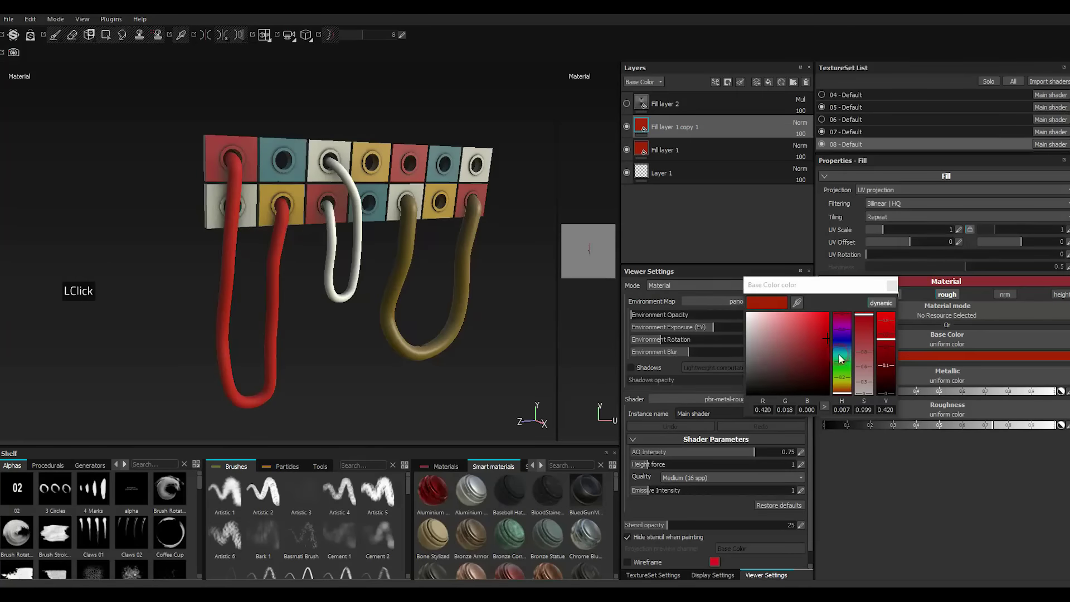
pyautogui.click(754, 389)
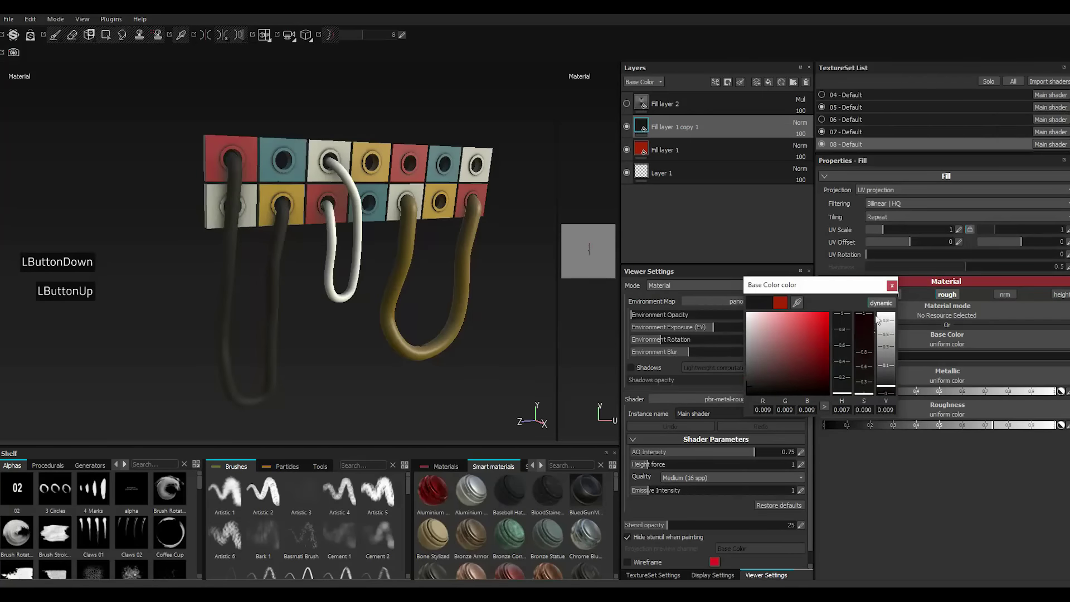
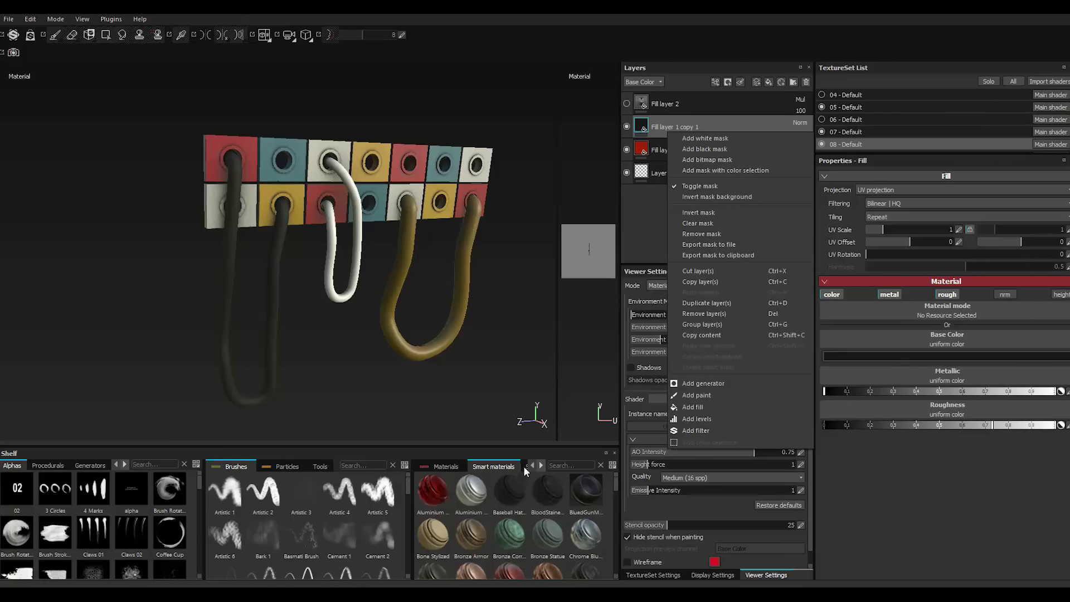
# Add a mask to Fill layer 1 copy 1 with a tri-planar Dirt 1 grayscale fill.
pyautogui.click(529, 470)
pyautogui.scroll(-3)
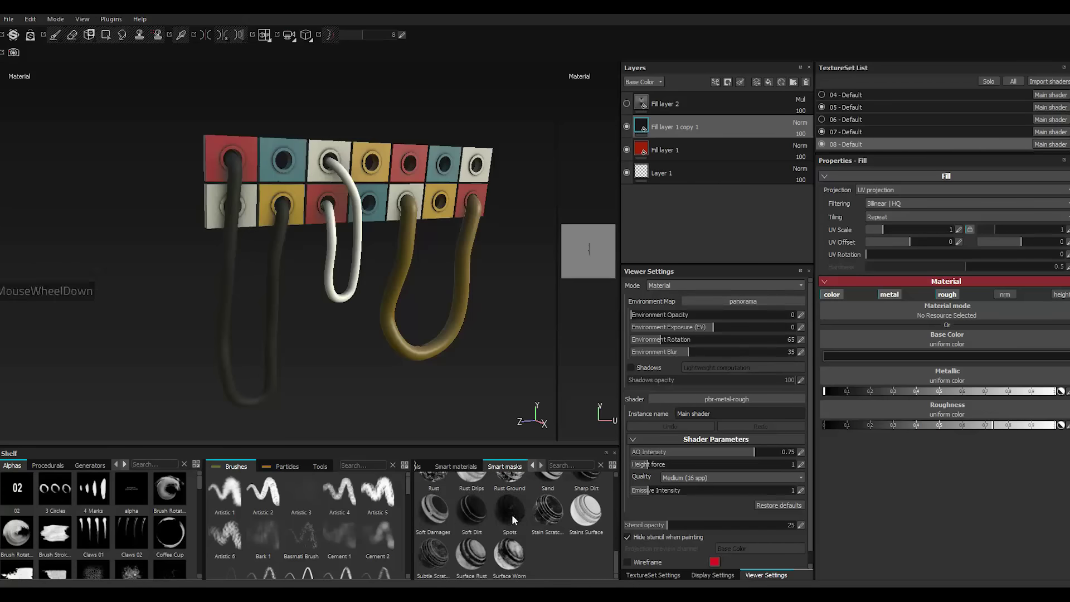
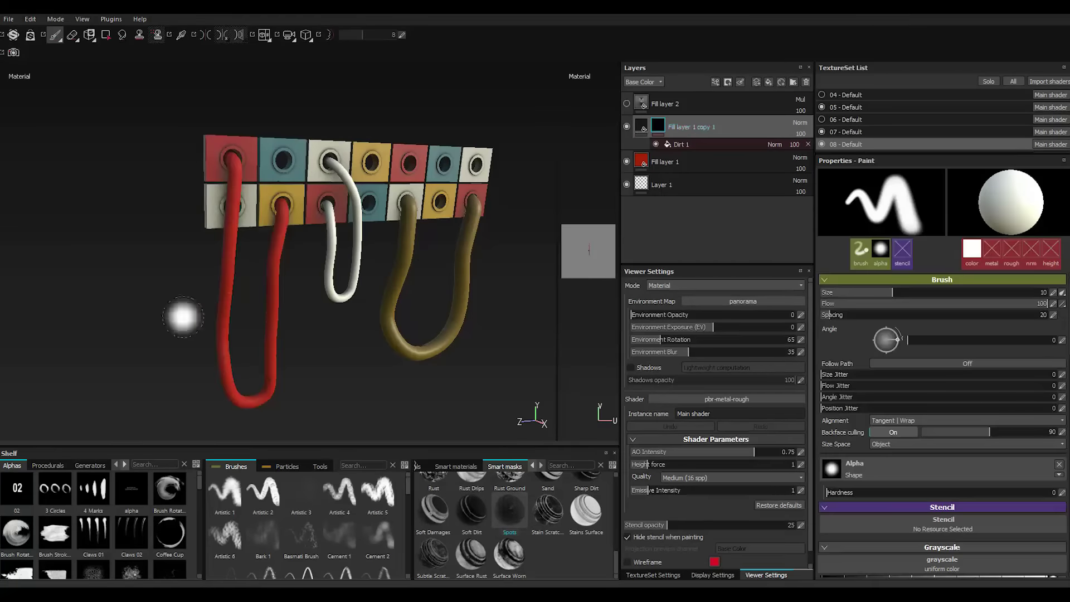
pyautogui.scroll(-3)
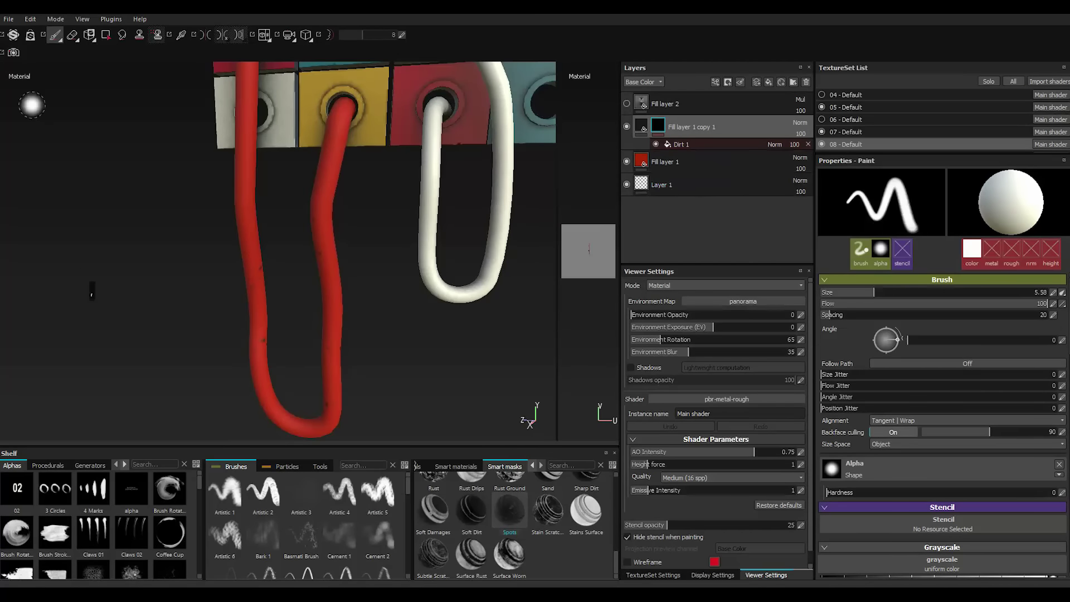
pyautogui.click(703, 151)
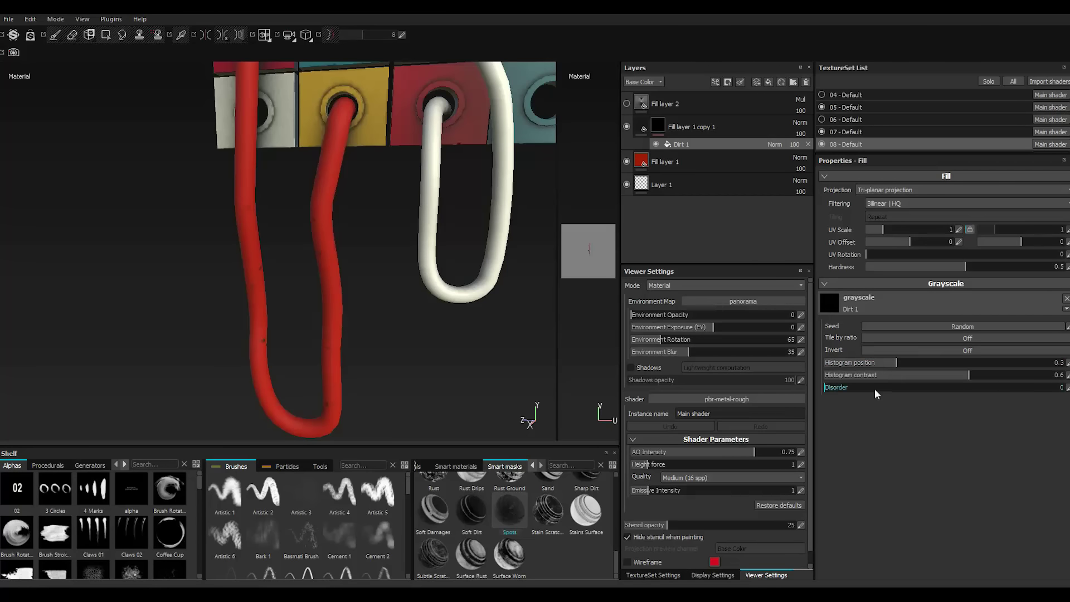
# Lower the dirt pattern's contrast to about 0.08 while nudging its histogram position.
pyautogui.click(913, 378)
pyautogui.click(912, 377)
pyautogui.doubleClick(912, 378)
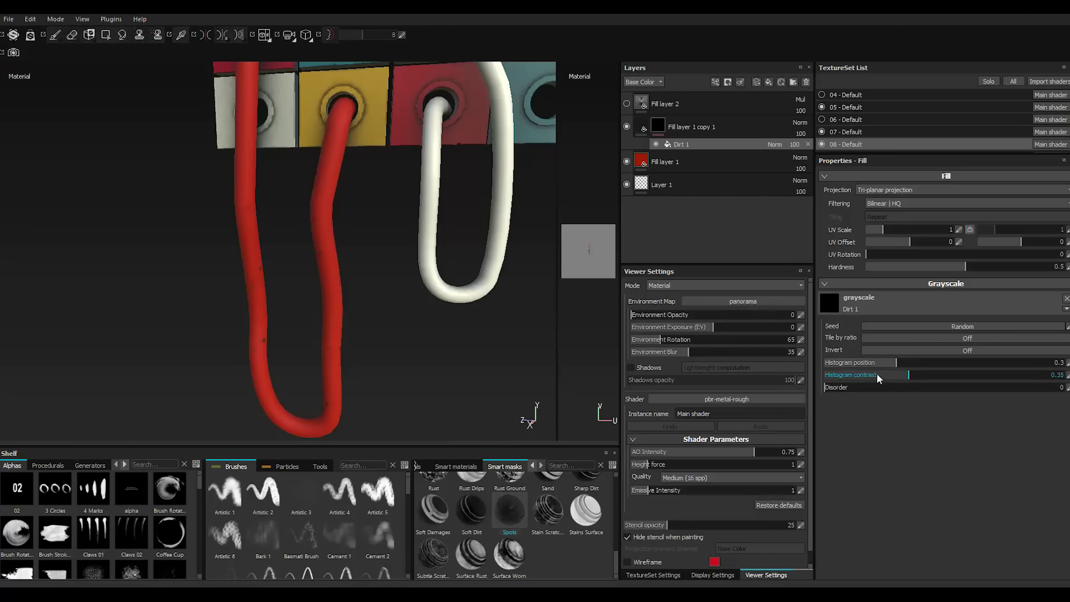
pyautogui.click(873, 379)
pyautogui.doubleClick(874, 378)
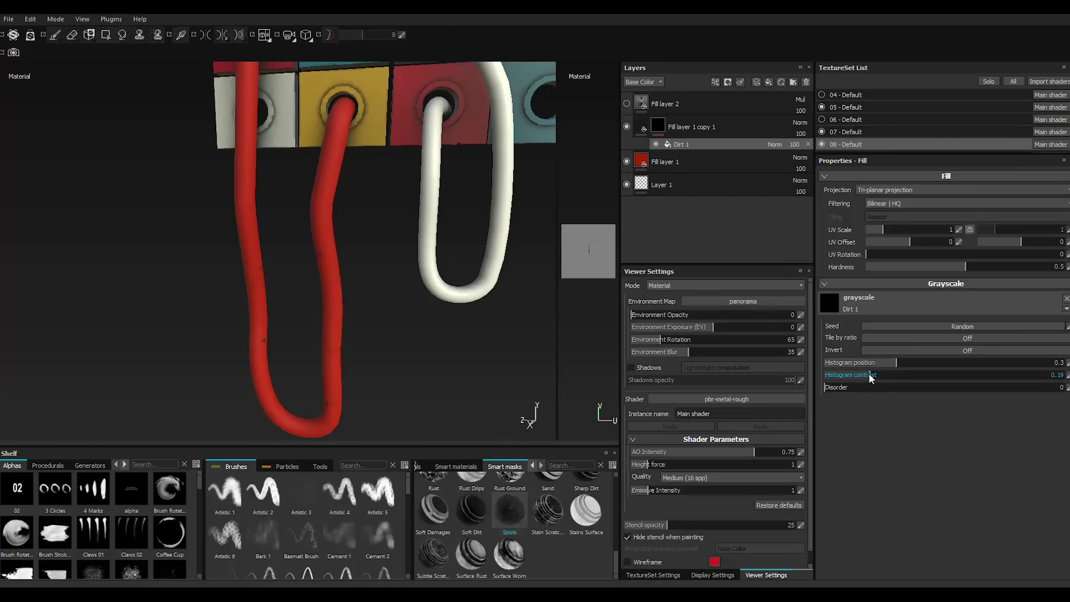
pyautogui.click(937, 367)
pyautogui.doubleClick(938, 367)
pyautogui.doubleClick(937, 367)
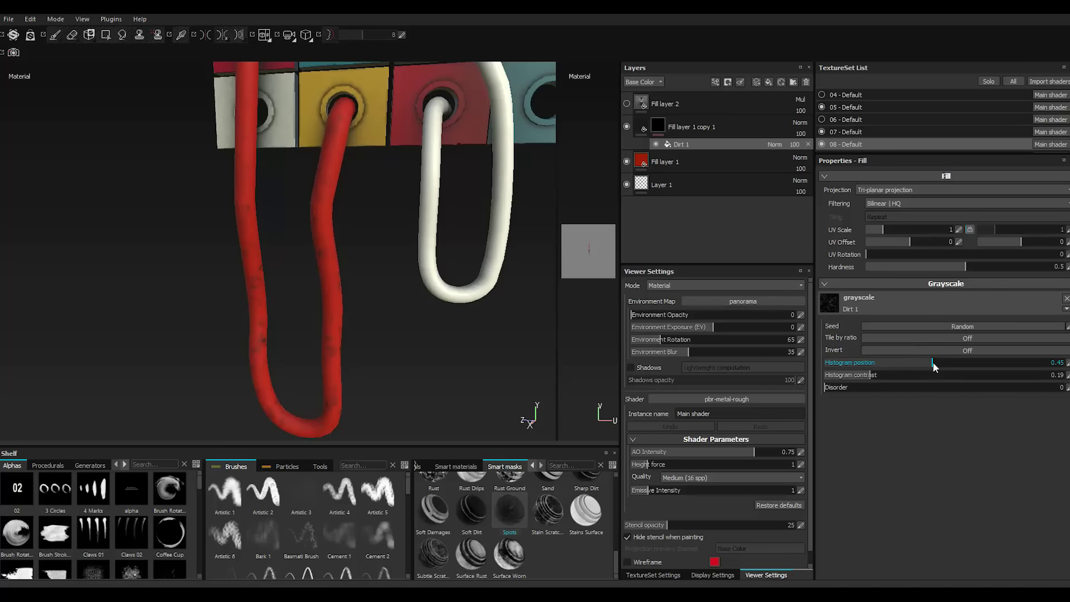
pyautogui.doubleClick(848, 382)
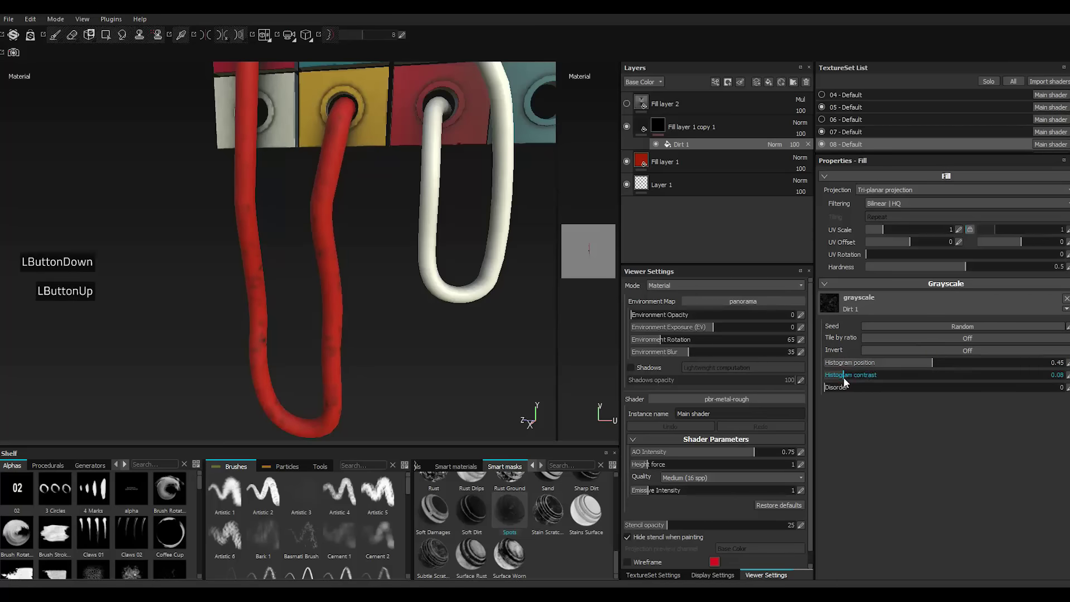
pyautogui.doubleClick(848, 381)
# Set the dirt histogram position to 0.54 and disorder to 26 for scattered grime spots.
pyautogui.click(956, 367)
pyautogui.click(956, 367)
pyautogui.click(954, 364)
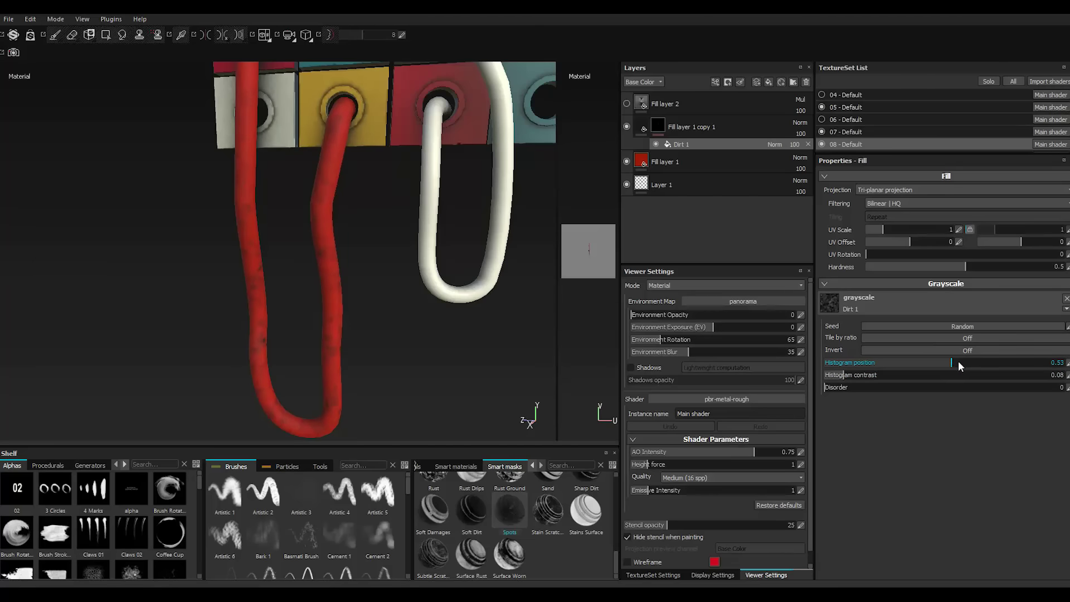
pyautogui.click(987, 365)
pyautogui.click(987, 365)
pyautogui.doubleClick(987, 365)
pyautogui.click(940, 369)
pyautogui.click(957, 366)
pyautogui.click(853, 392)
pyautogui.doubleClick(891, 388)
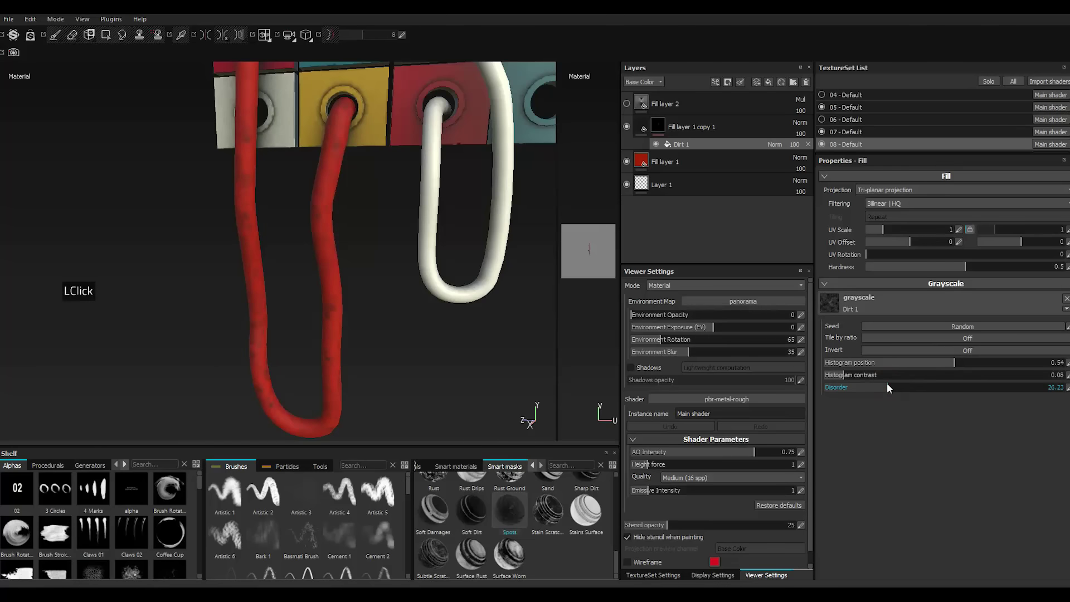
pyautogui.click(891, 388)
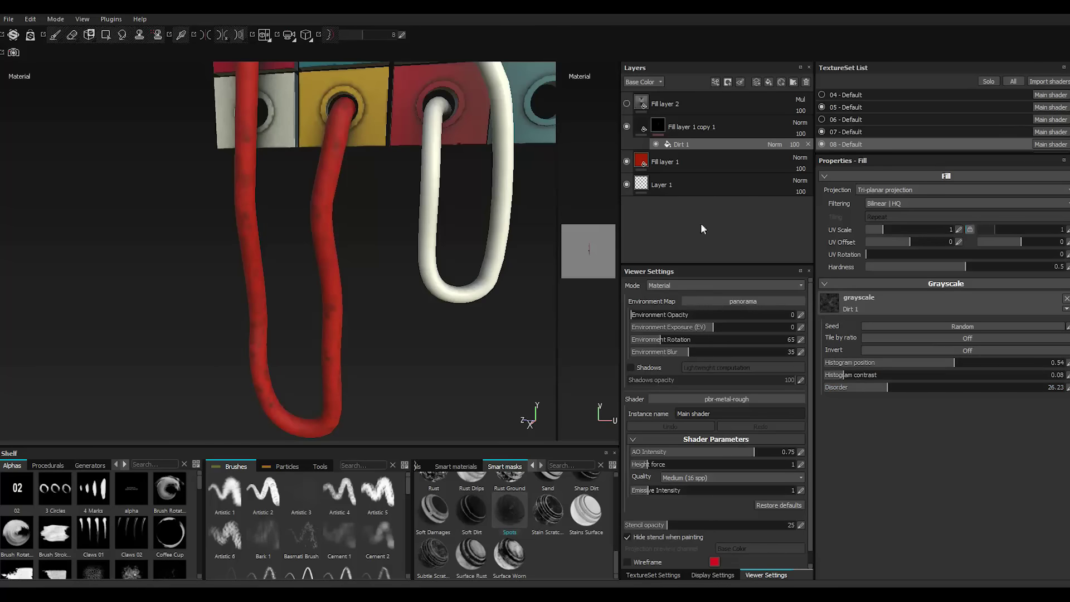
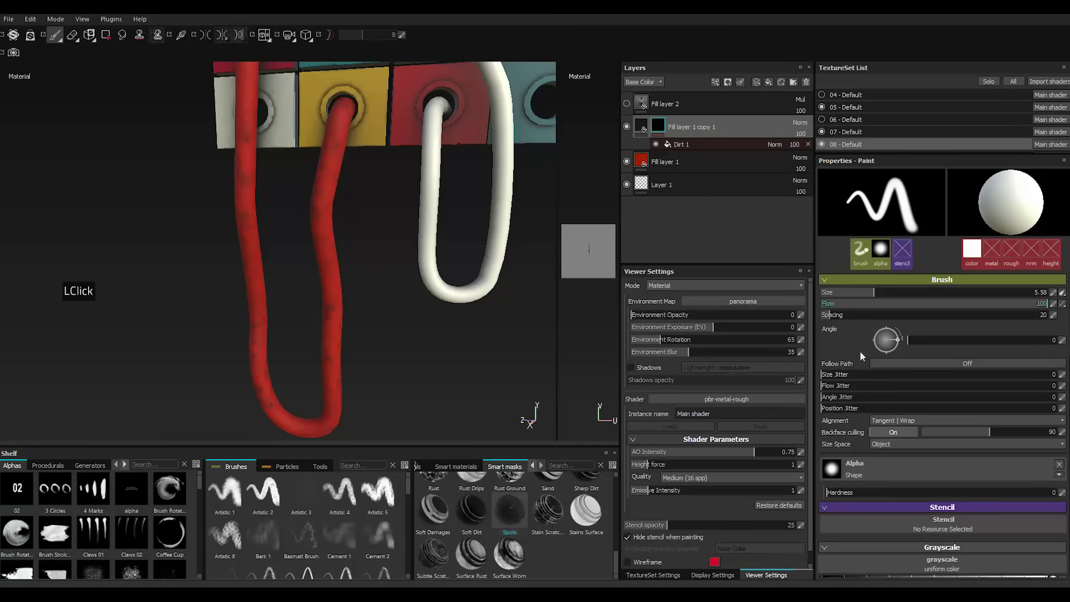
# Set the grime layer's base colour to near black after trying brownish tones.
pyautogui.scroll(-3)
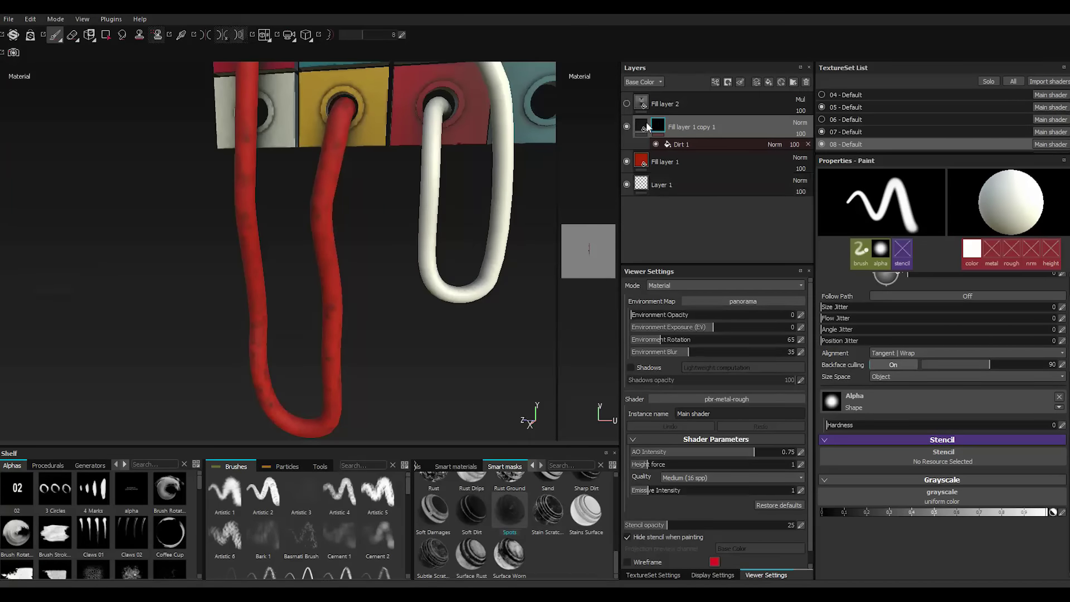
pyautogui.doubleClick(644, 127)
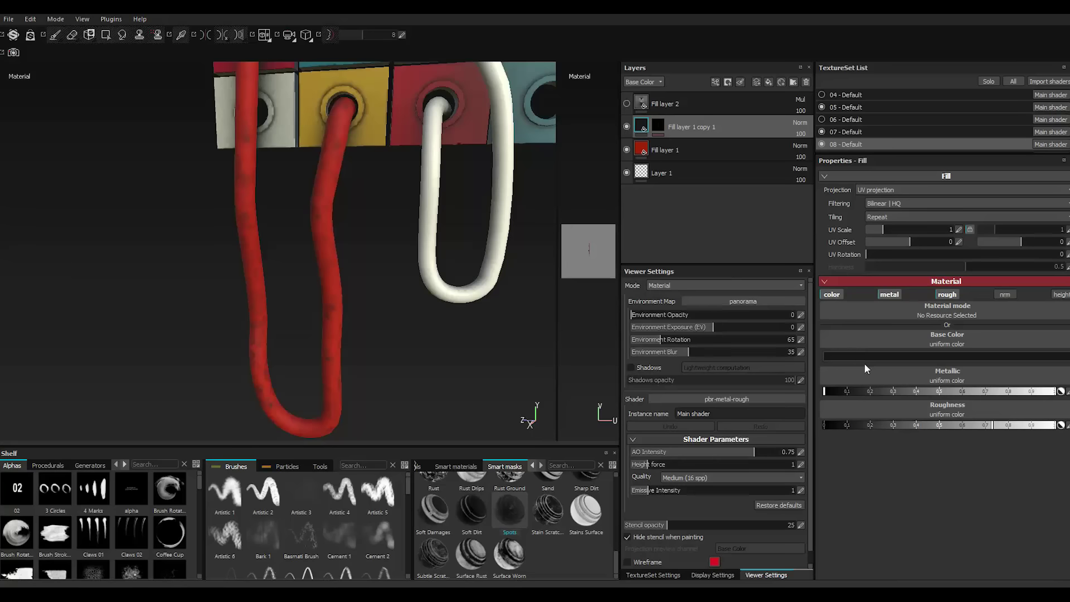
pyautogui.doubleClick(858, 361)
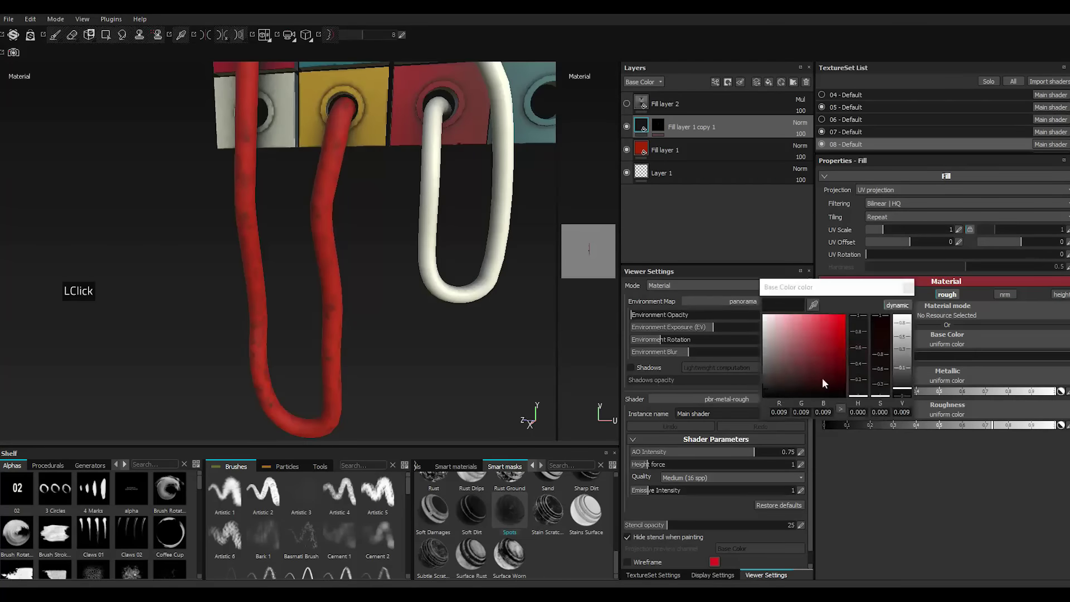
pyautogui.click(839, 377)
pyautogui.click(837, 376)
pyautogui.doubleClick(839, 378)
pyautogui.doubleClick(864, 394)
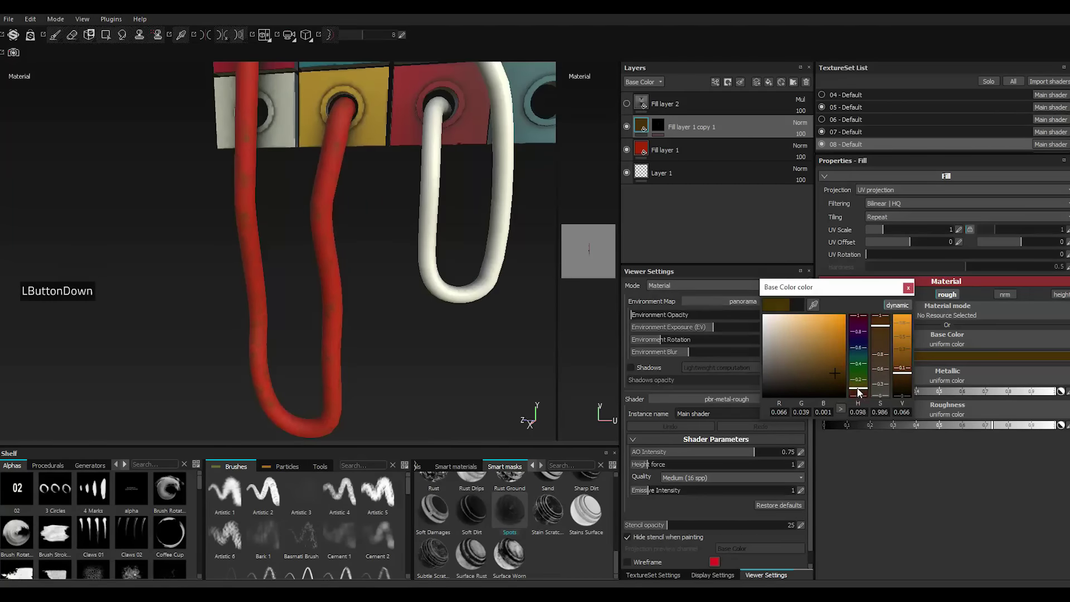
pyautogui.click(865, 407)
pyautogui.click(768, 398)
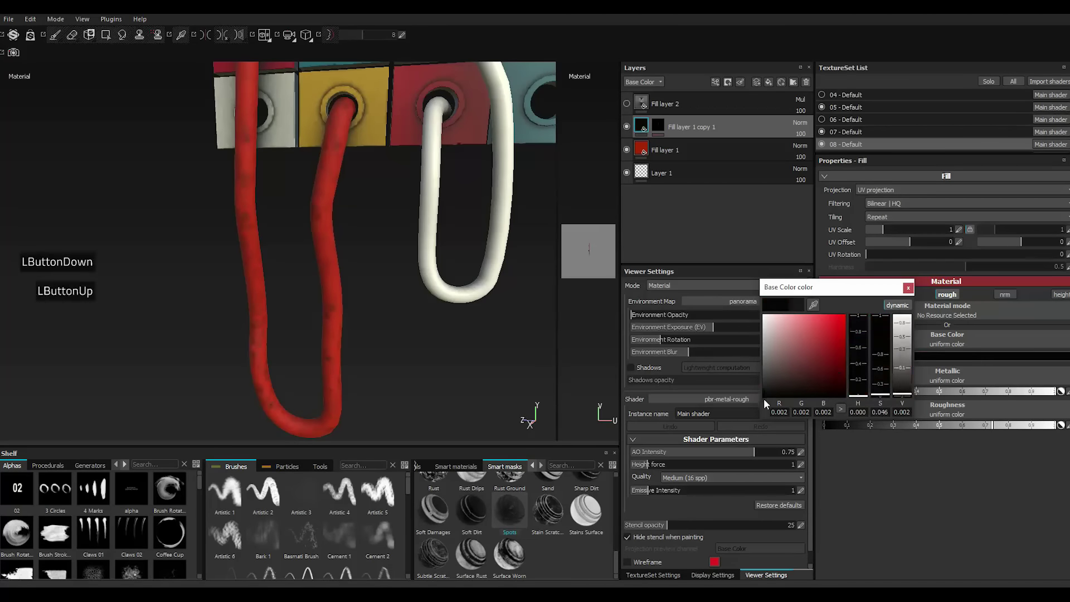
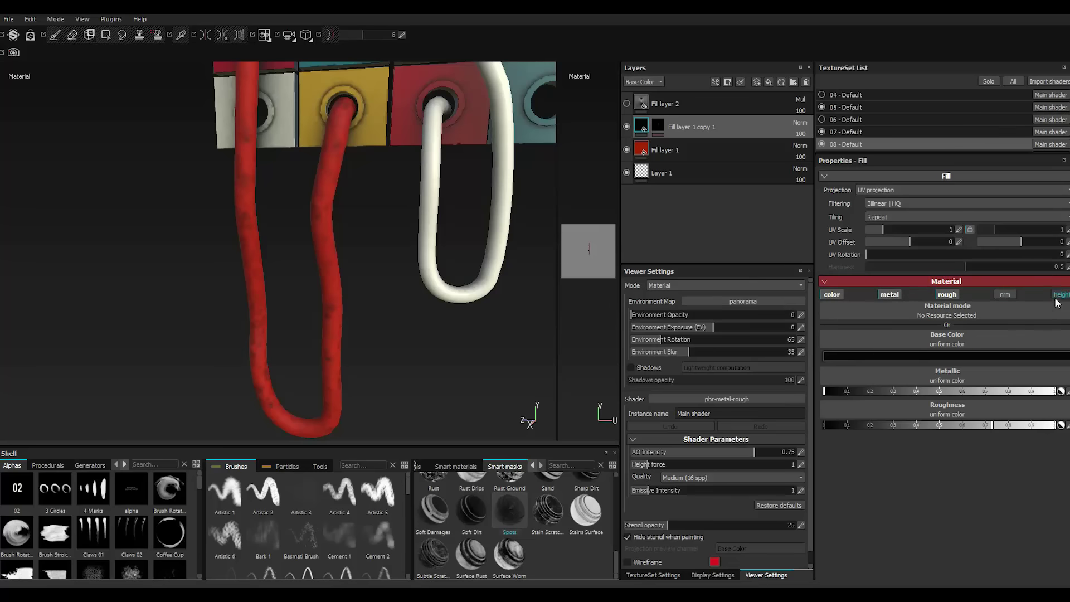
# Enable the grime layer's height channel and lower Height to a slight recessed dip.
pyautogui.click(1060, 301)
pyautogui.click(1060, 300)
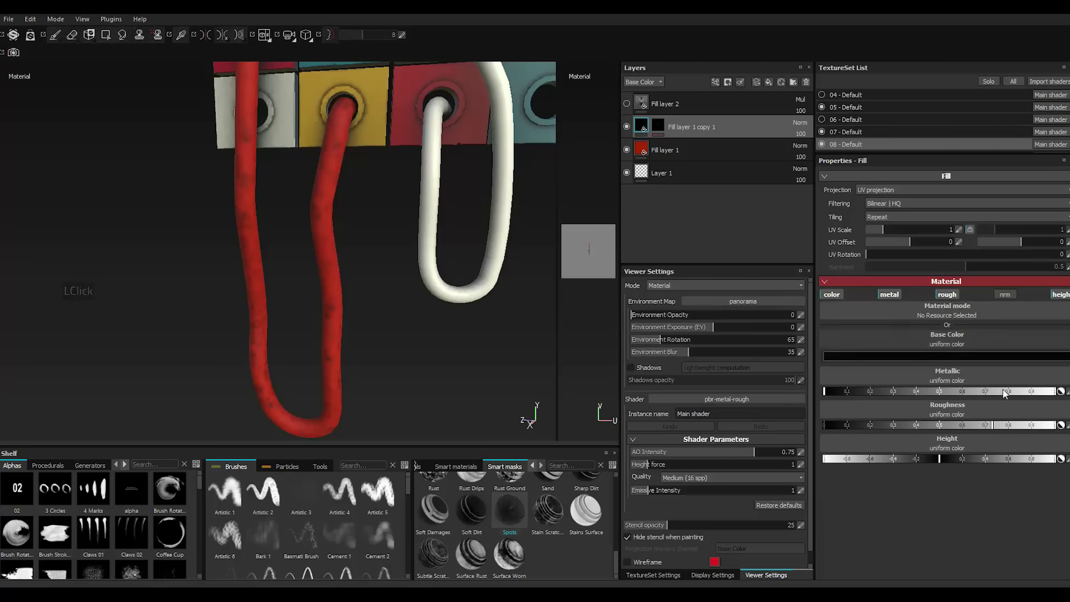
pyautogui.click(833, 462)
pyautogui.doubleClick(833, 462)
pyautogui.doubleClick(889, 462)
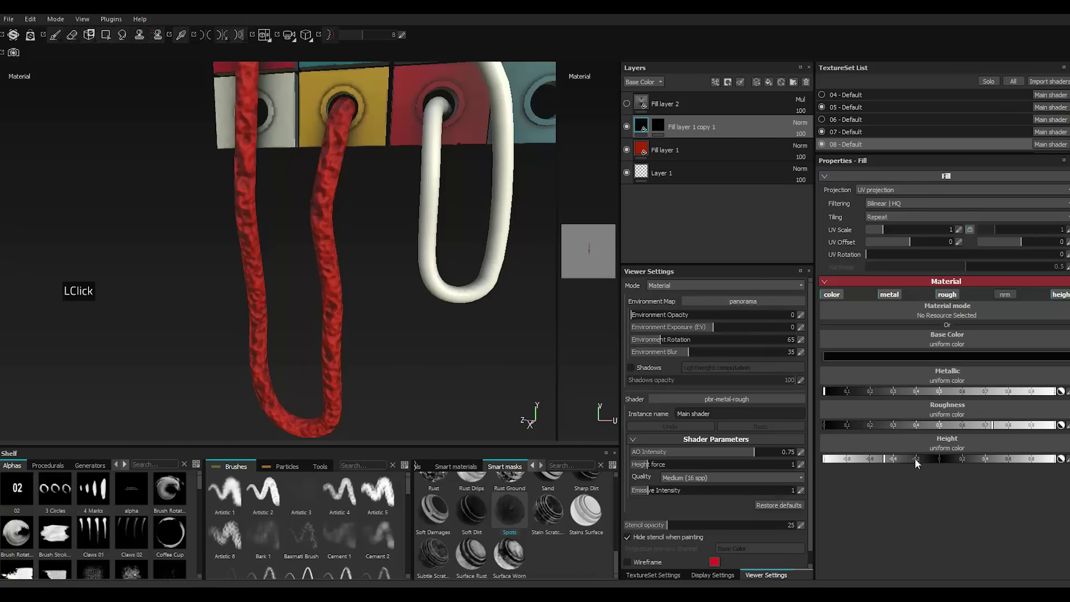
pyautogui.doubleClick(933, 464)
pyautogui.doubleClick(932, 466)
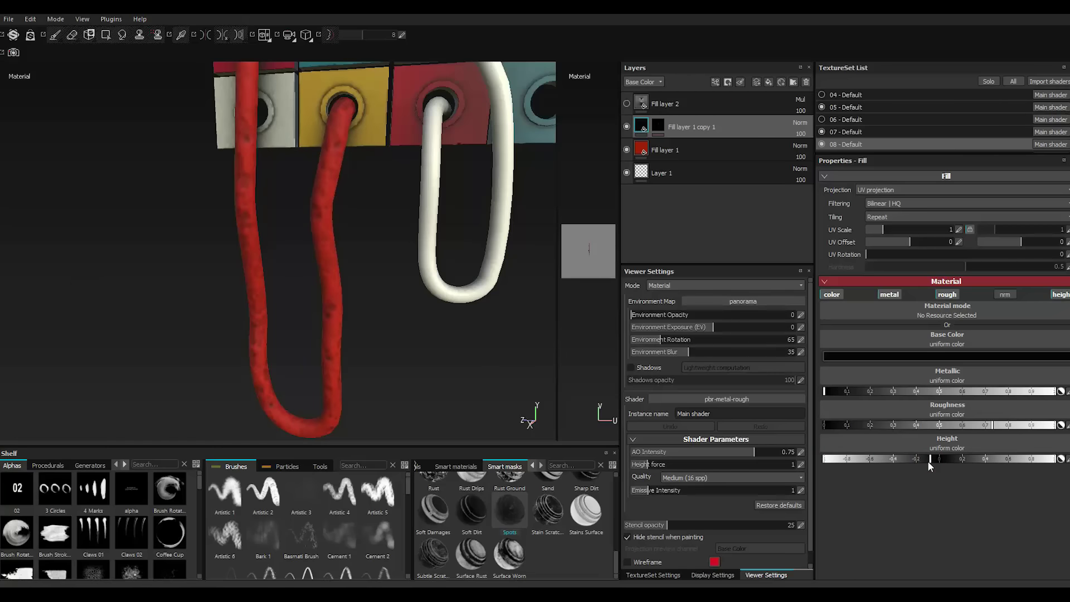
pyautogui.click(937, 465)
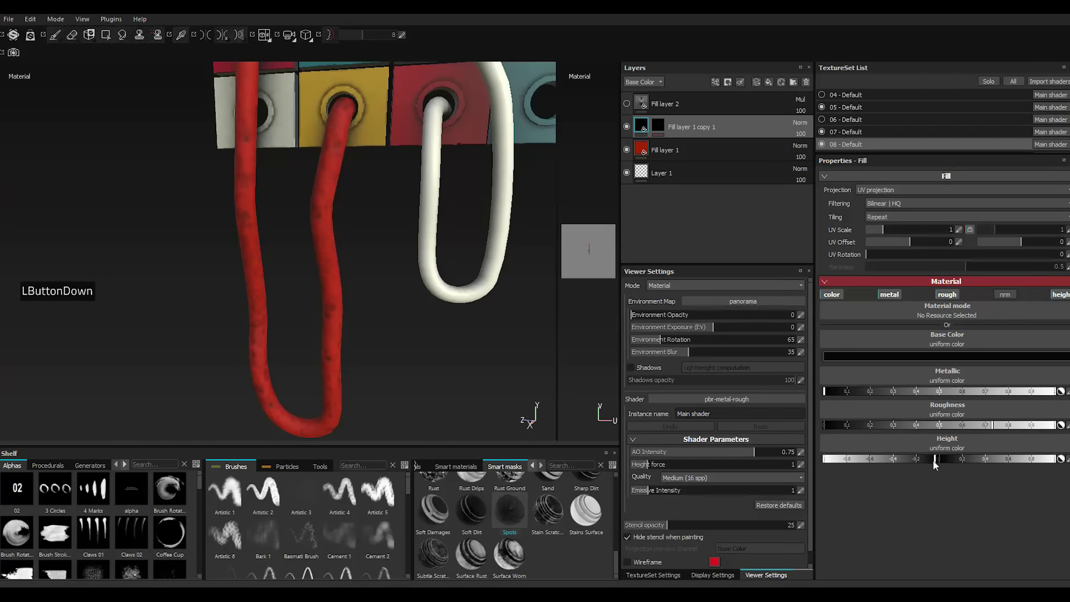
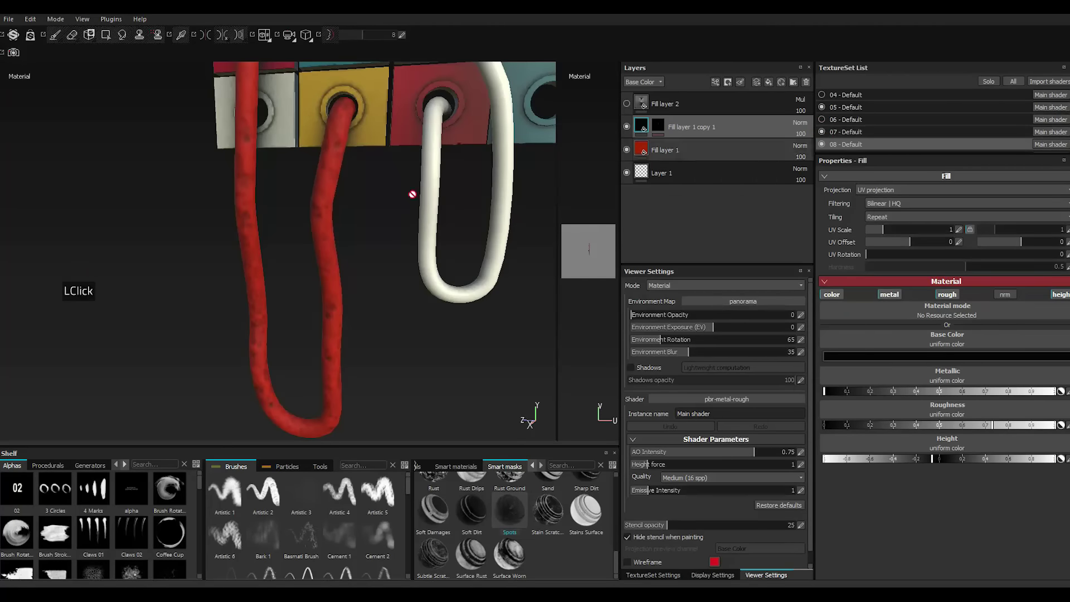
pyautogui.scroll(-3)
pyautogui.scroll(3)
pyautogui.scroll(-3)
pyautogui.scroll(3)
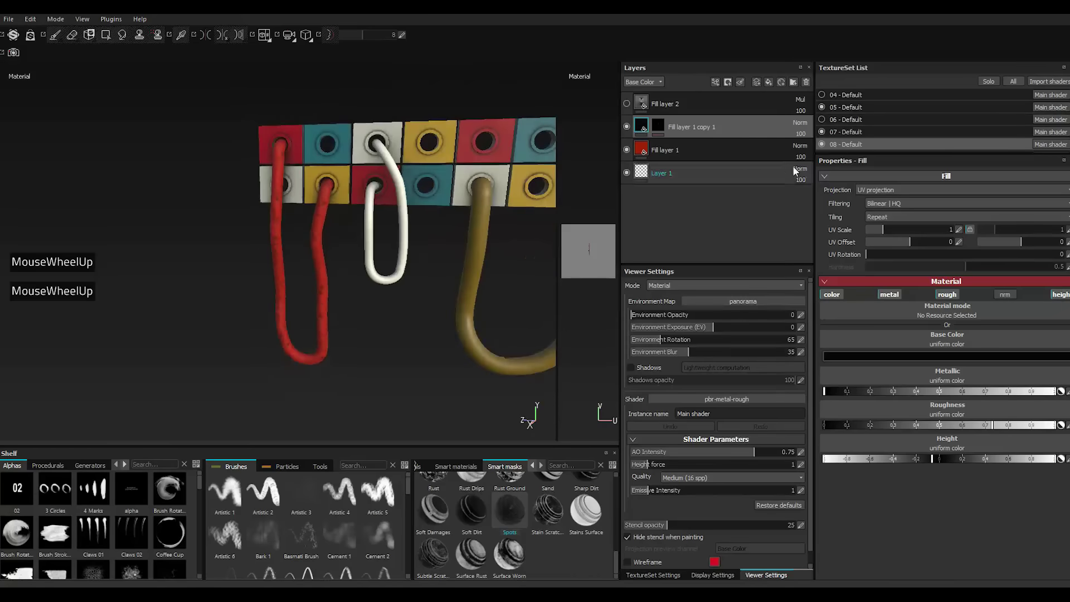
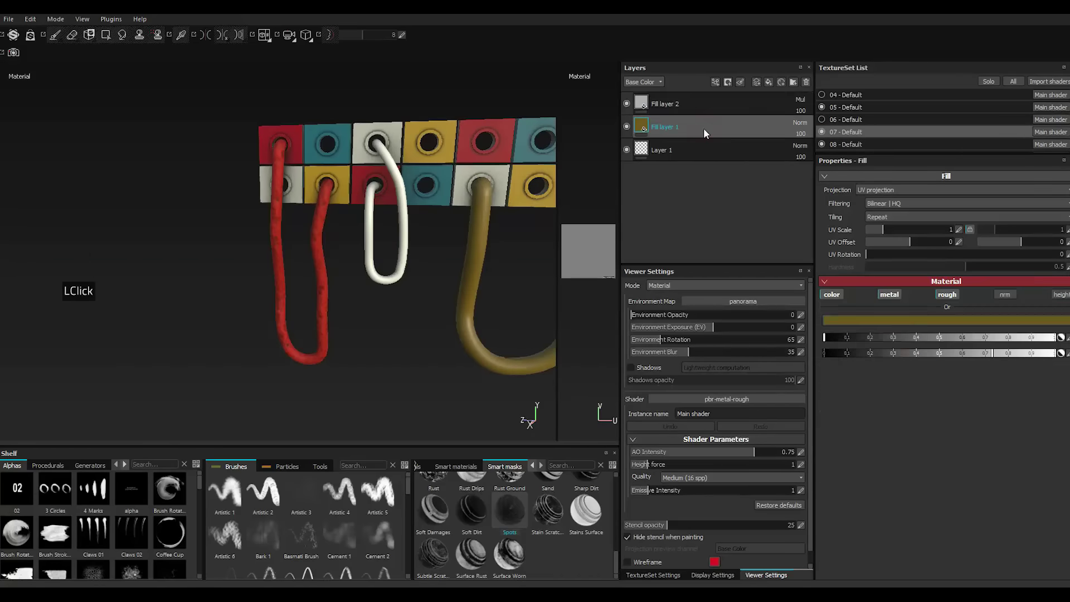
# Paste the grime fill layer over the yellow cable and roughly halve its dirt disorder.
pyautogui.rightClick(707, 133)
pyautogui.rightClick(708, 133)
pyautogui.rightClick(707, 132)
pyautogui.doubleClick(743, 293)
pyautogui.click(744, 294)
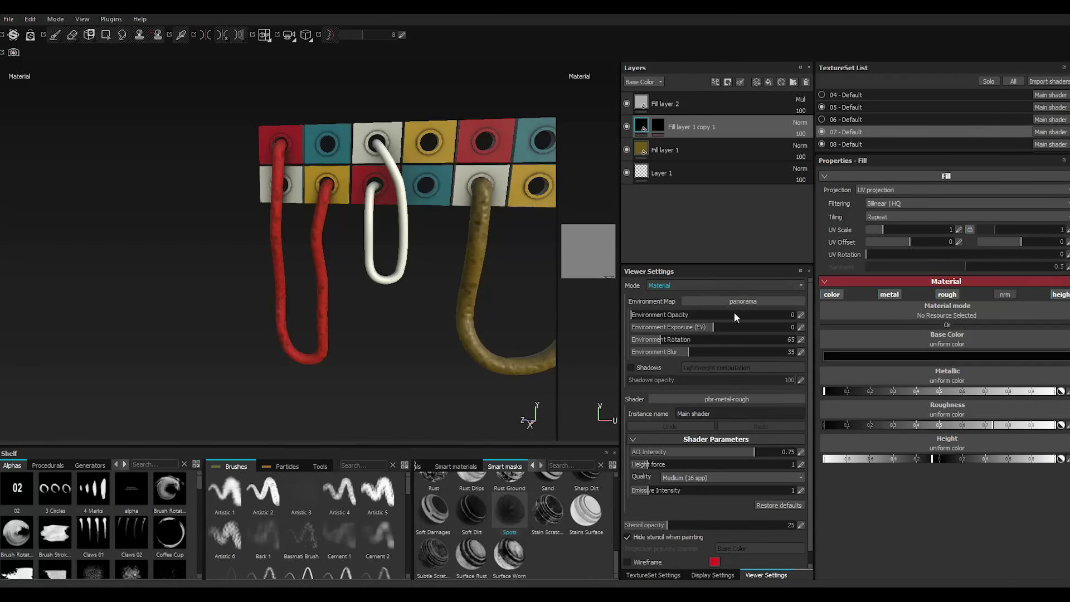
pyautogui.scroll(-3)
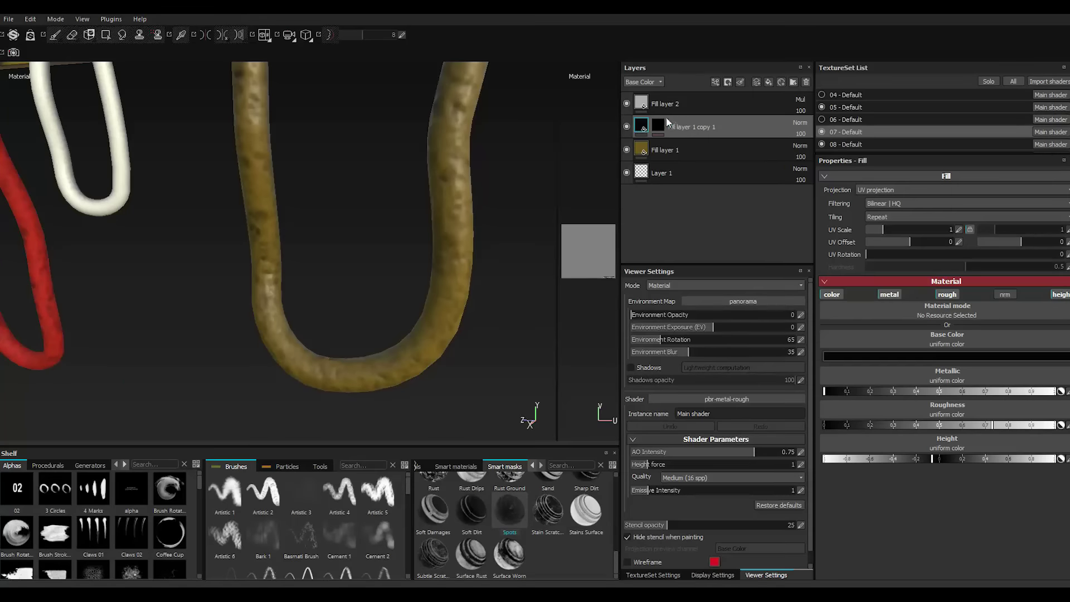
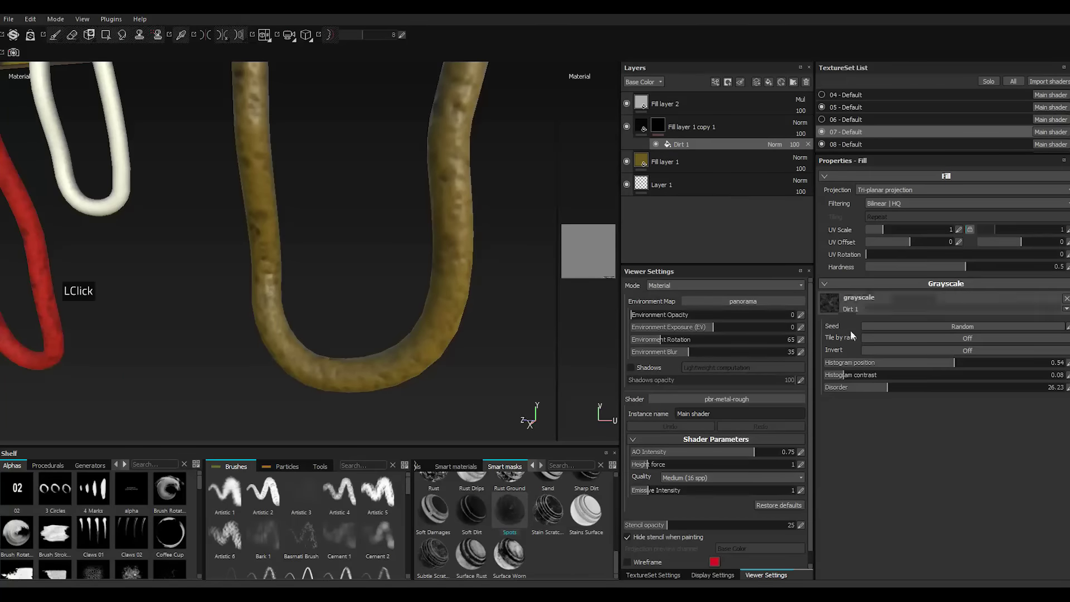
pyautogui.click(858, 392)
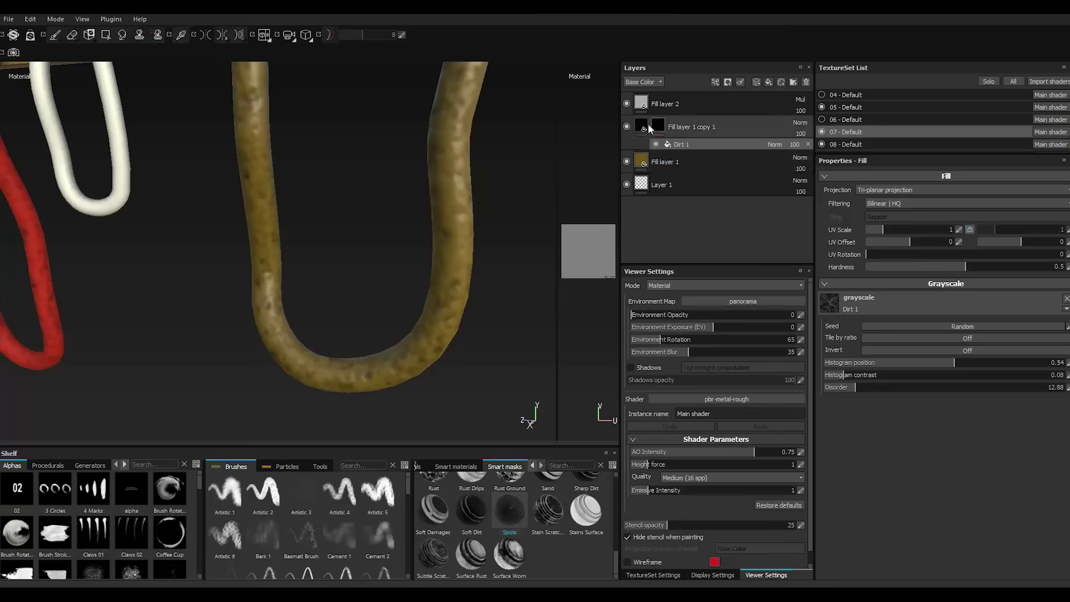
# Add a Dirt 1 fill effect in the copy's mask with histogram position 0.34.
pyautogui.click(646, 126)
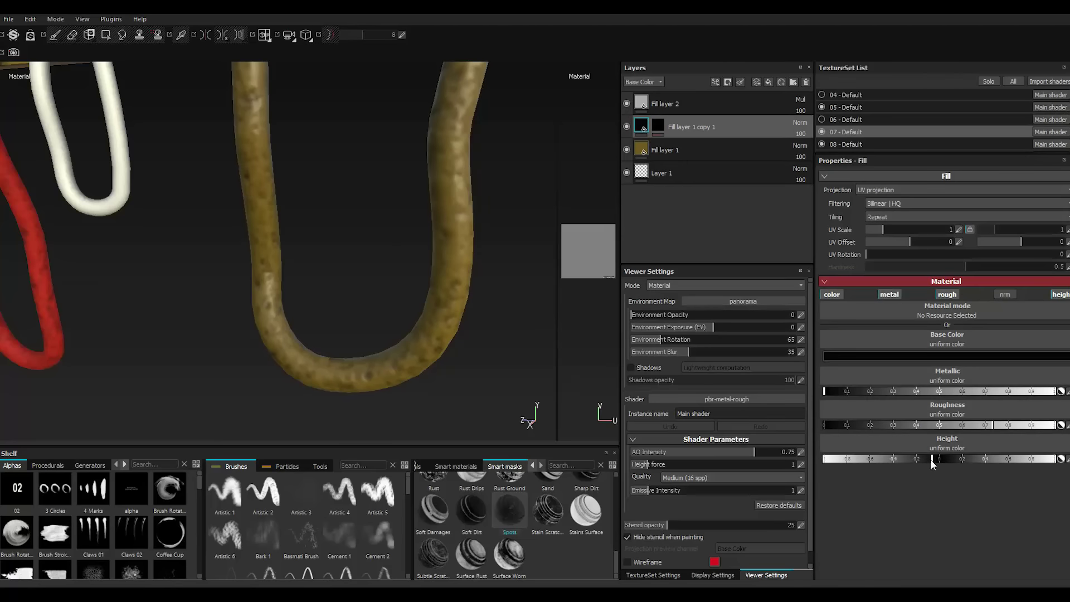
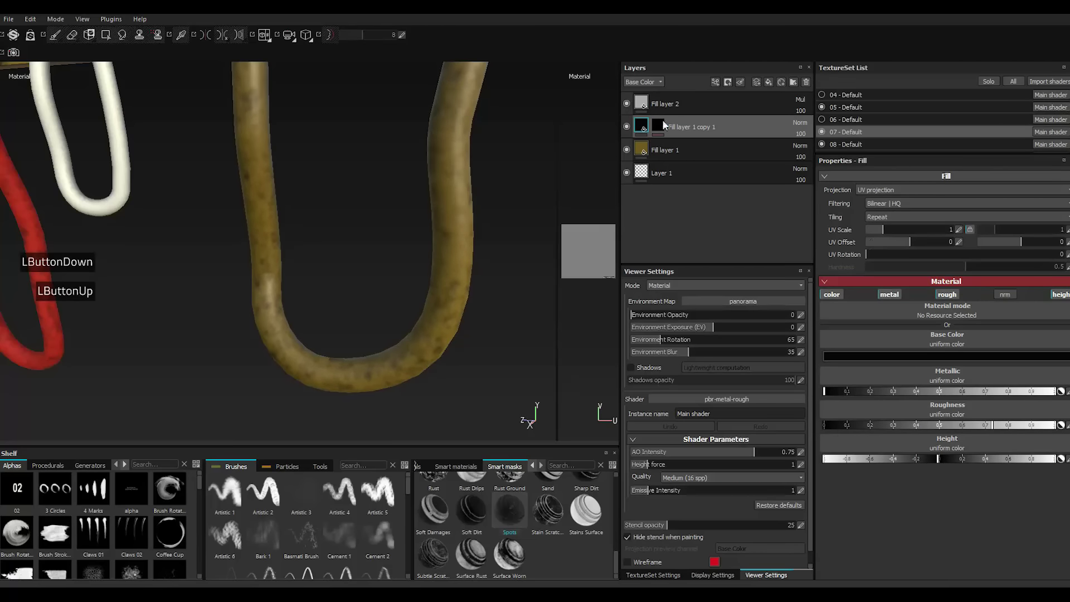
pyautogui.doubleClick(663, 124)
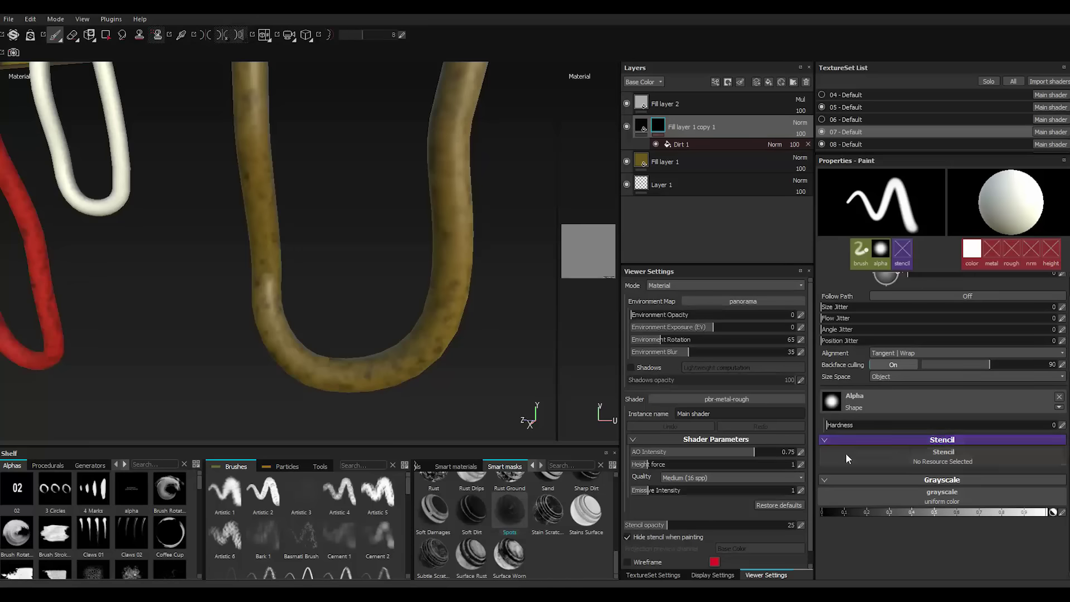
pyautogui.doubleClick(701, 147)
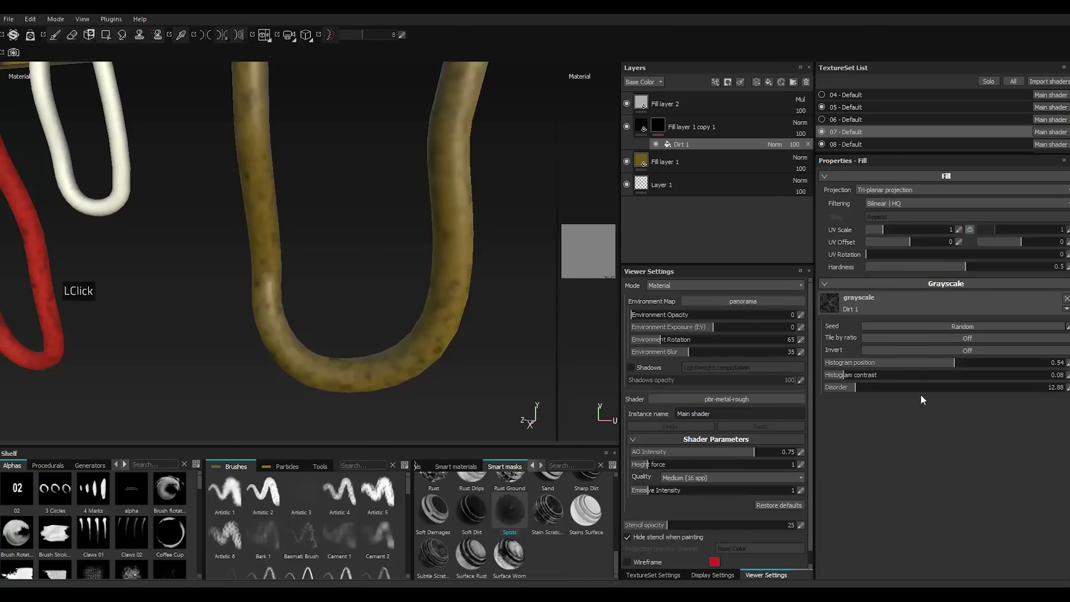
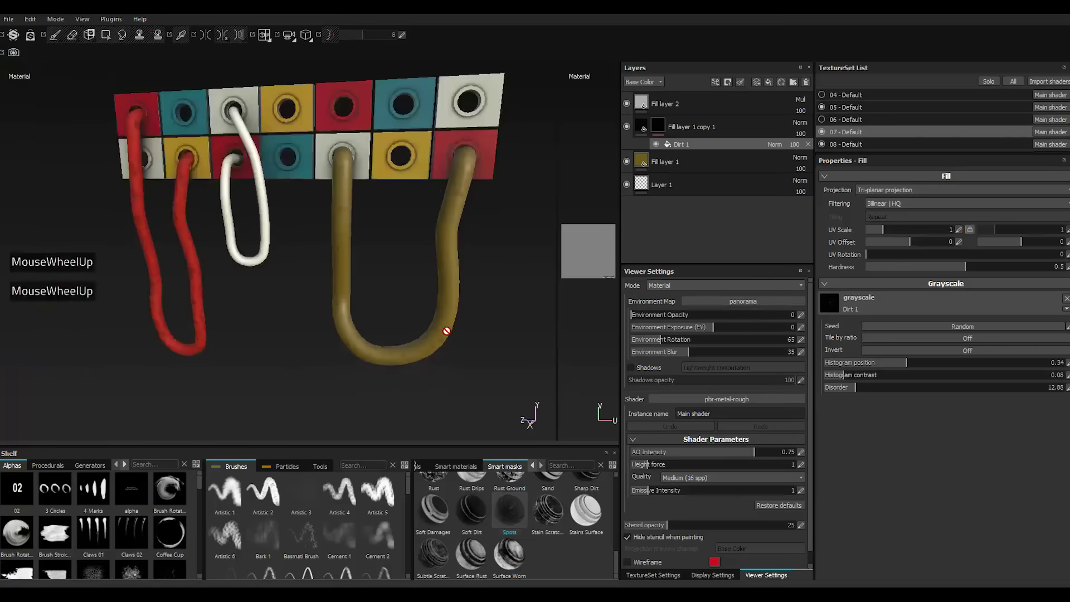
# Browse the TextureSet List, switching between the cable texture sets.
pyautogui.click(826, 108)
pyautogui.doubleClick(827, 108)
pyautogui.doubleClick(827, 108)
pyautogui.scroll(-3)
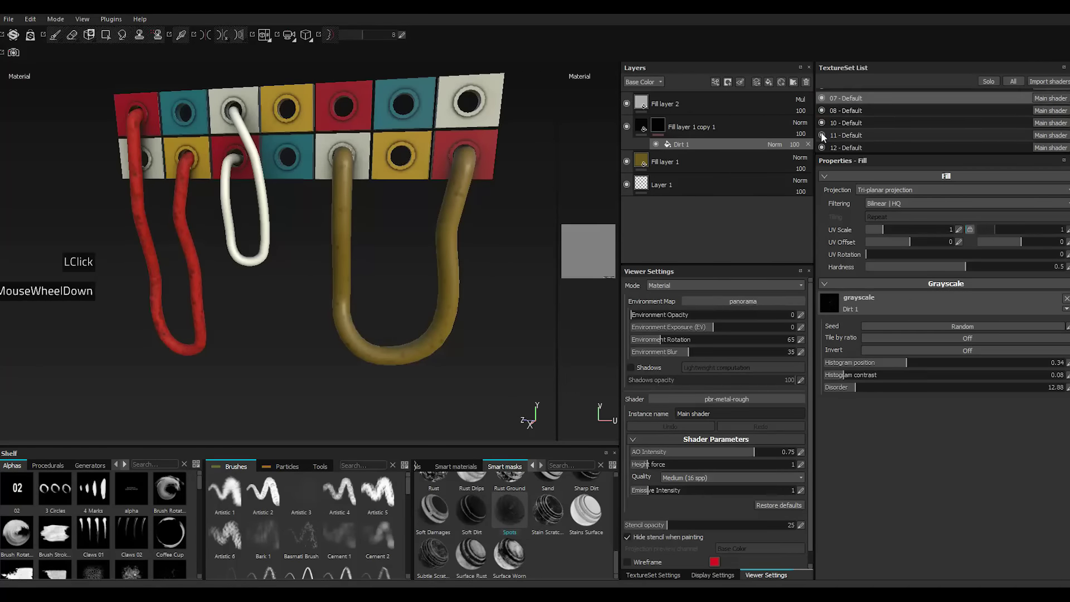
pyautogui.click(825, 137)
pyautogui.click(825, 137)
pyautogui.click(823, 150)
pyautogui.click(823, 150)
pyautogui.doubleClick(822, 124)
pyautogui.doubleClick(820, 122)
pyautogui.scroll(-3)
pyautogui.doubleClick(827, 124)
pyautogui.click(852, 128)
pyautogui.click(828, 123)
# Paste the grime Fill layer 1 copy 1 into the white cable's texture set.
pyautogui.click(717, 127)
pyautogui.rightClick(717, 126)
pyautogui.click(740, 290)
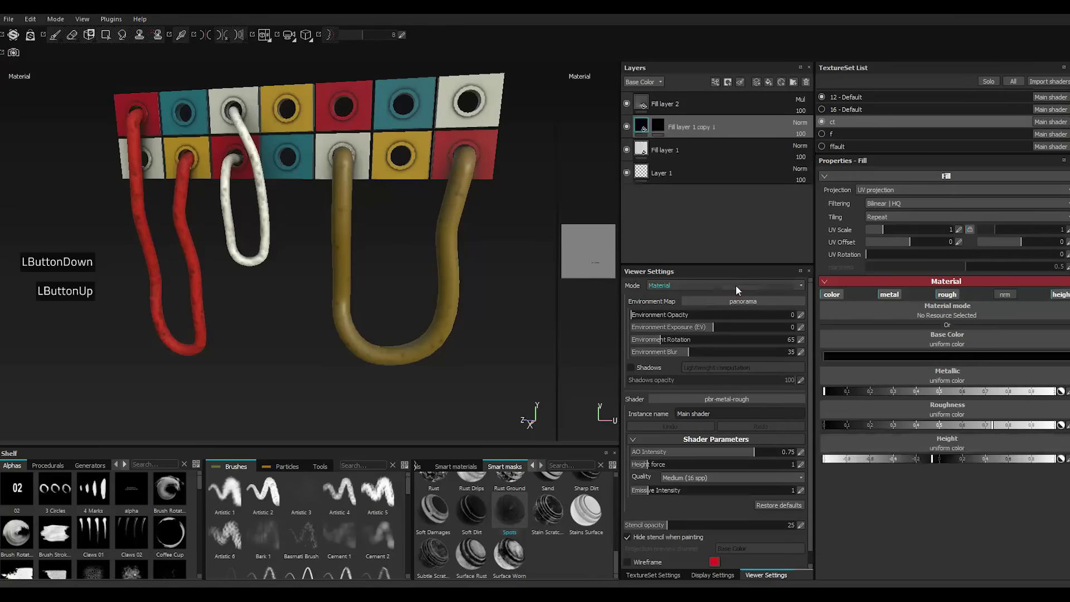
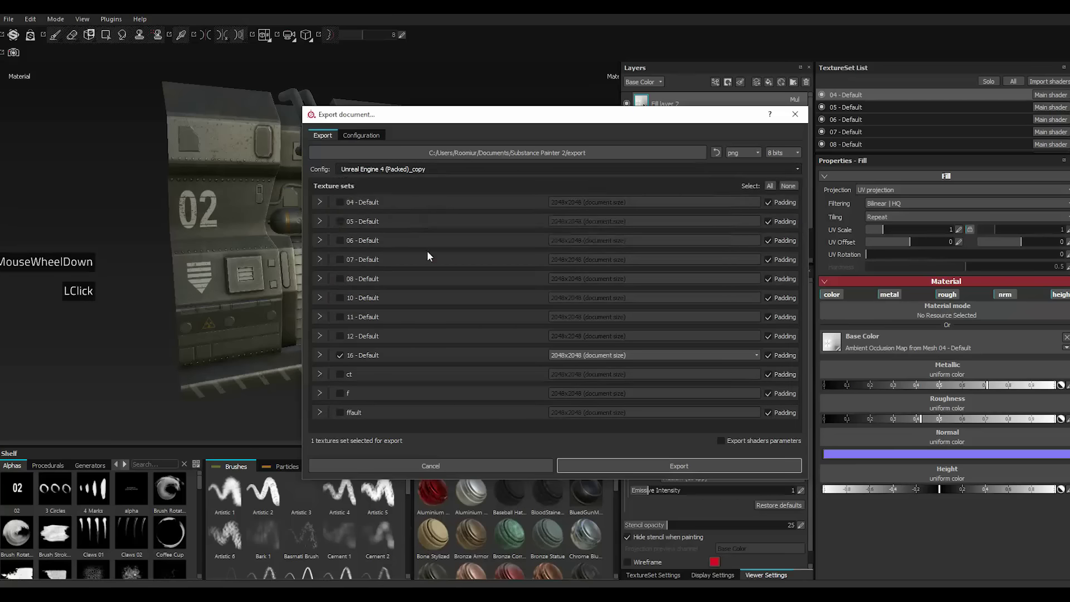
# Review 16 - Default's five UE4 packed output maps and start choosing an export destination folder.
pyautogui.doubleClick(327, 359)
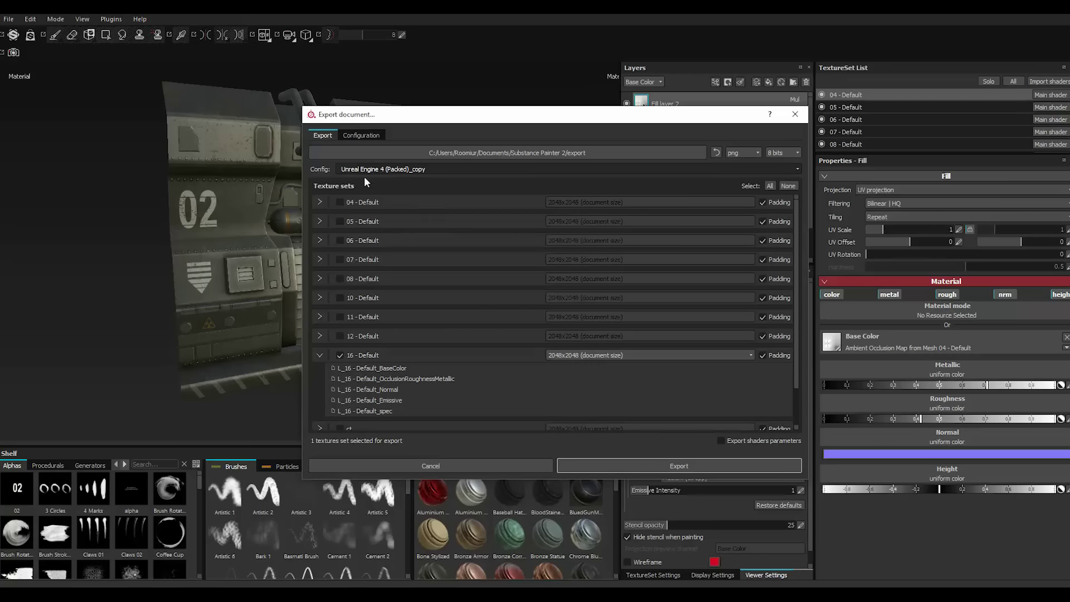
pyautogui.doubleClick(361, 142)
pyautogui.doubleClick(367, 332)
pyautogui.doubleClick(363, 339)
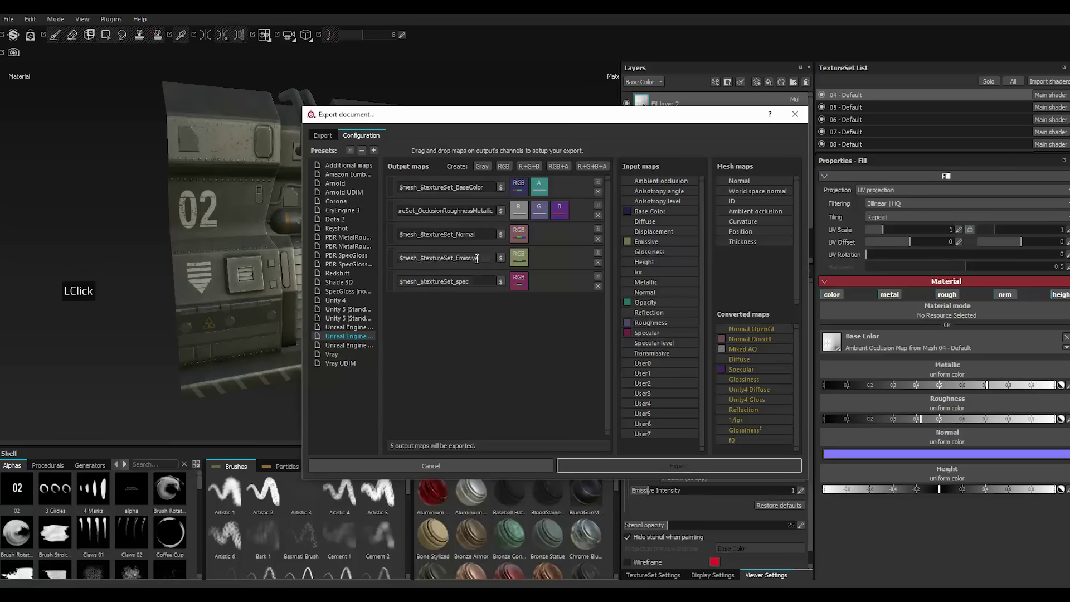
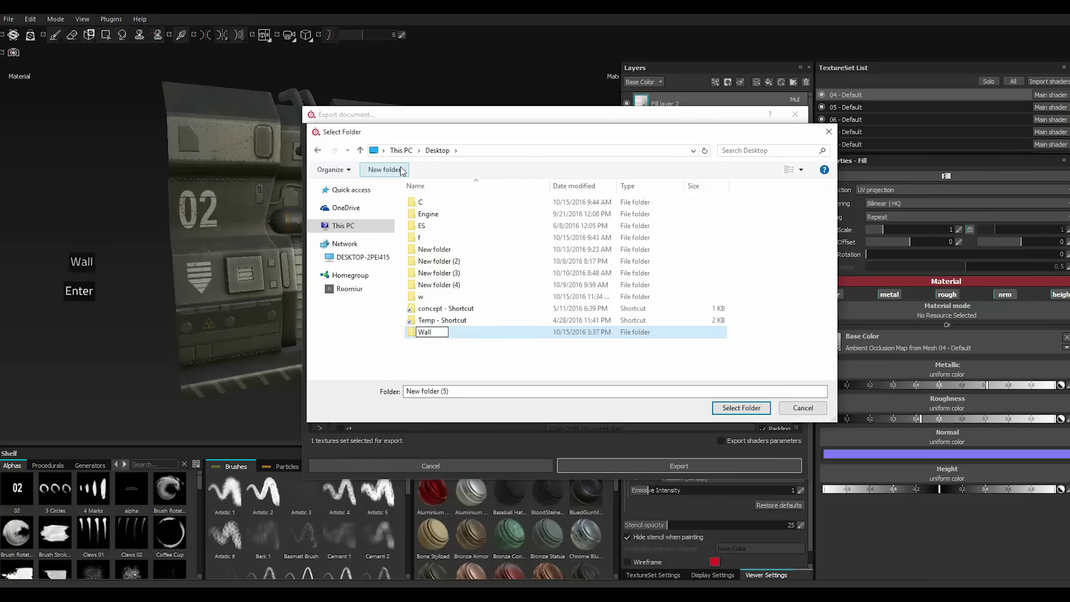
# Confirm the new Desktop folder name Wall as the export destination.
pyautogui.press('Return')
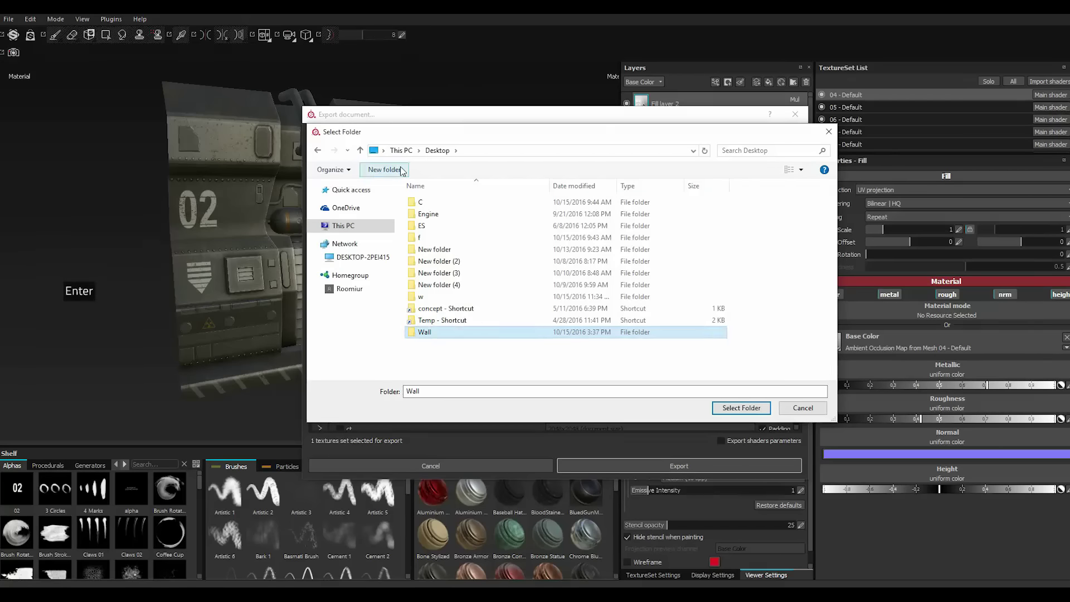
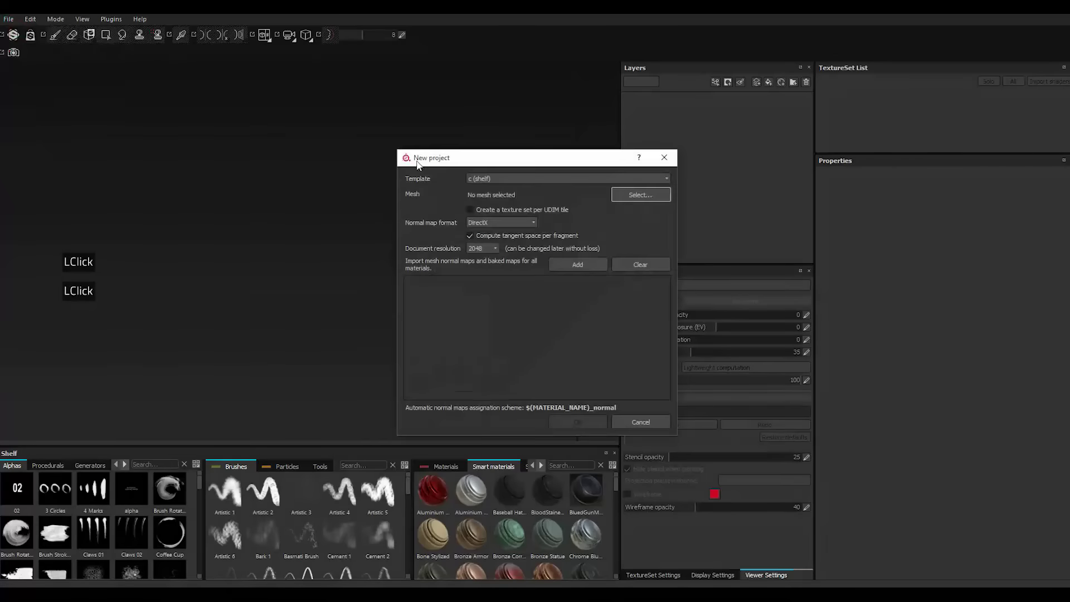
# Choose the pbr-metal-rough template in New project and browse Desktop\w for the panel mesh.
pyautogui.doubleClick(514, 185)
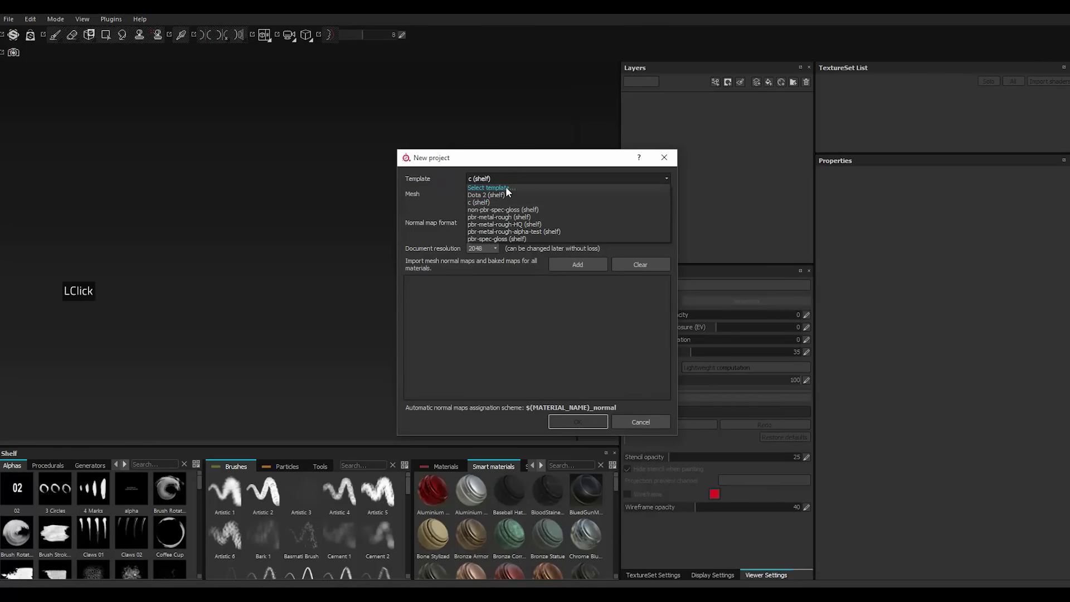
pyautogui.doubleClick(510, 191)
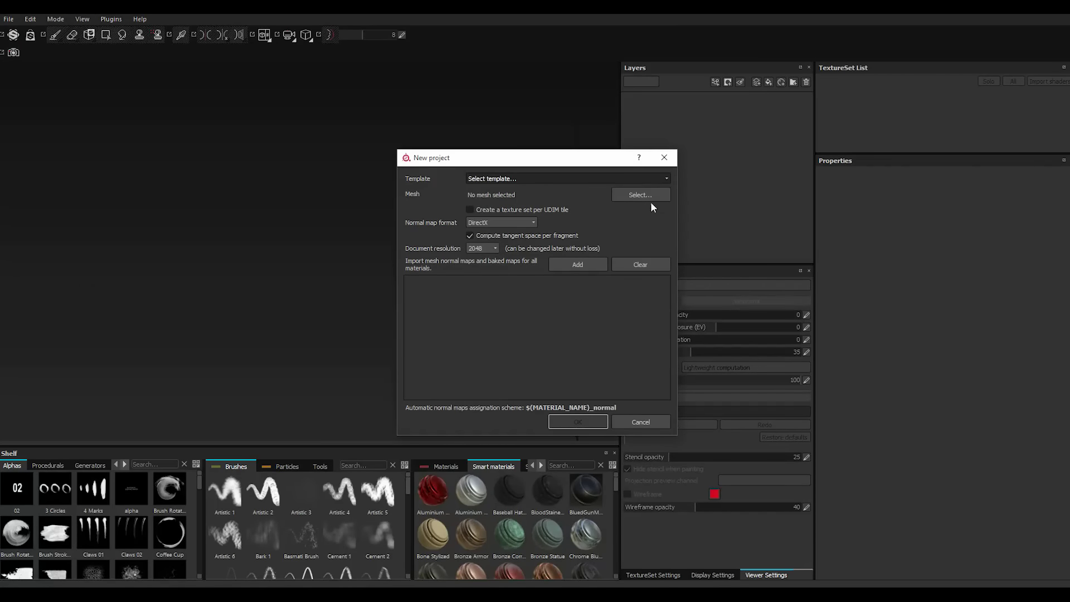
pyautogui.doubleClick(519, 182)
pyautogui.doubleClick(519, 182)
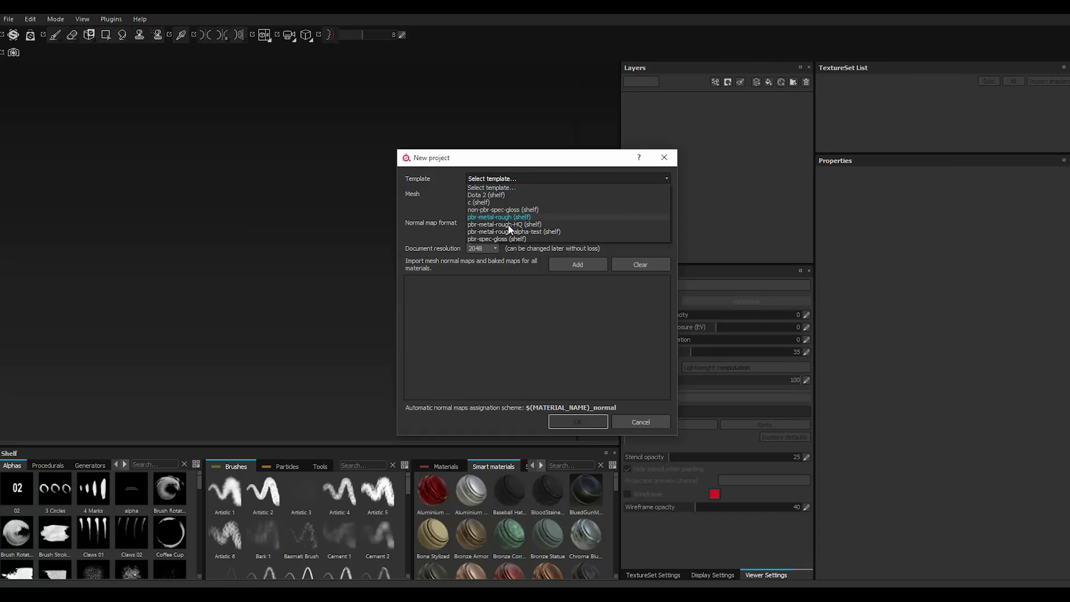
pyautogui.doubleClick(440, 231)
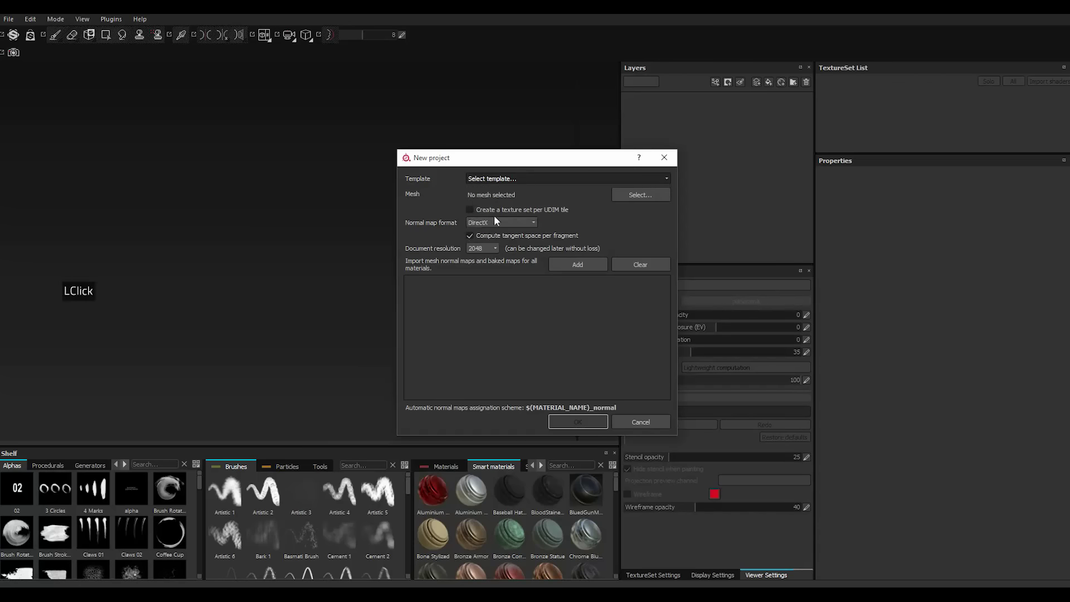
pyautogui.doubleClick(637, 201)
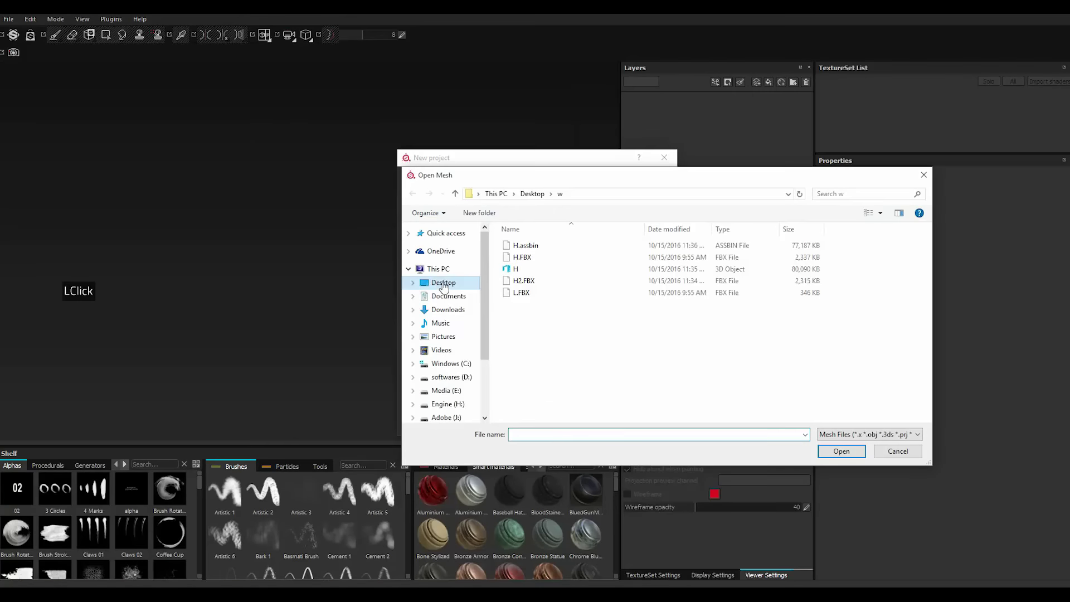
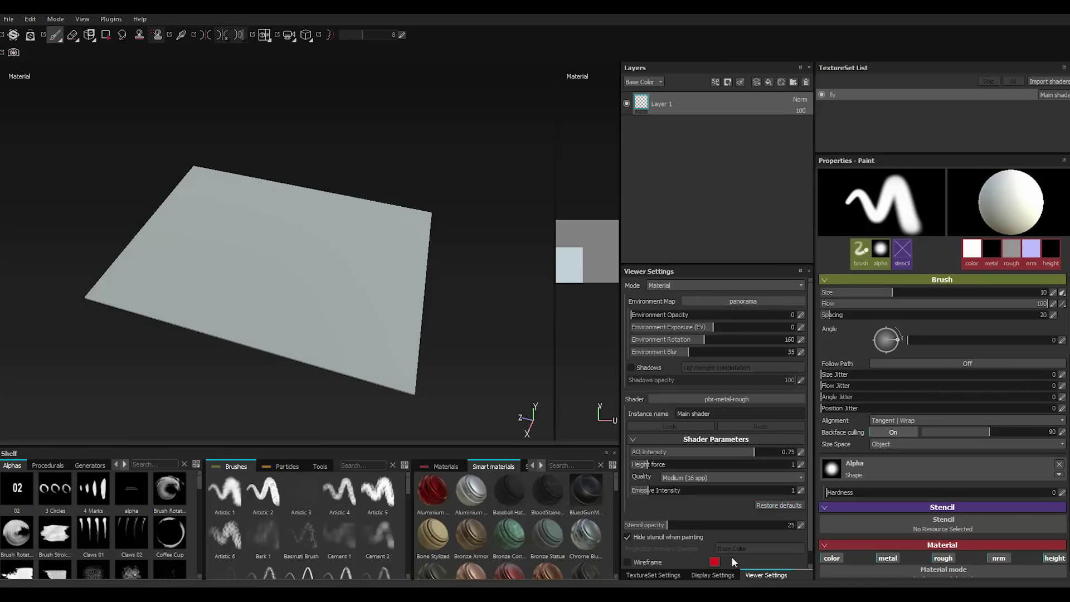
# Open mesh map baking from TextureSet Settings at 2048x2048 and raise Max Rear Distance.
pyautogui.click(657, 577)
pyautogui.click(778, 449)
pyautogui.doubleClick(529, 146)
pyautogui.click(538, 200)
pyautogui.click(514, 187)
pyautogui.click(484, 158)
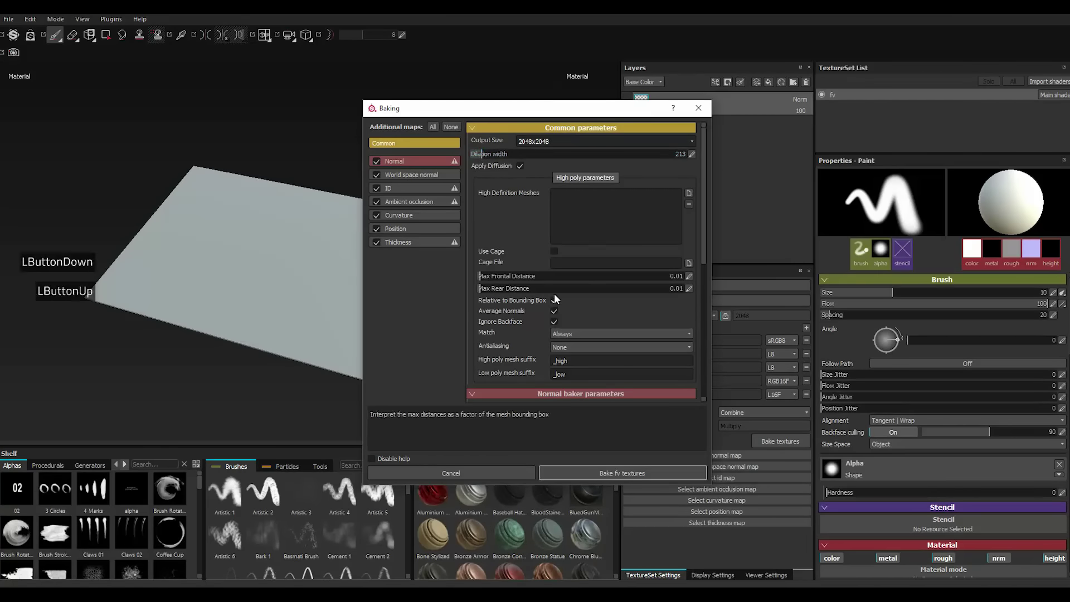
pyautogui.doubleClick(555, 292)
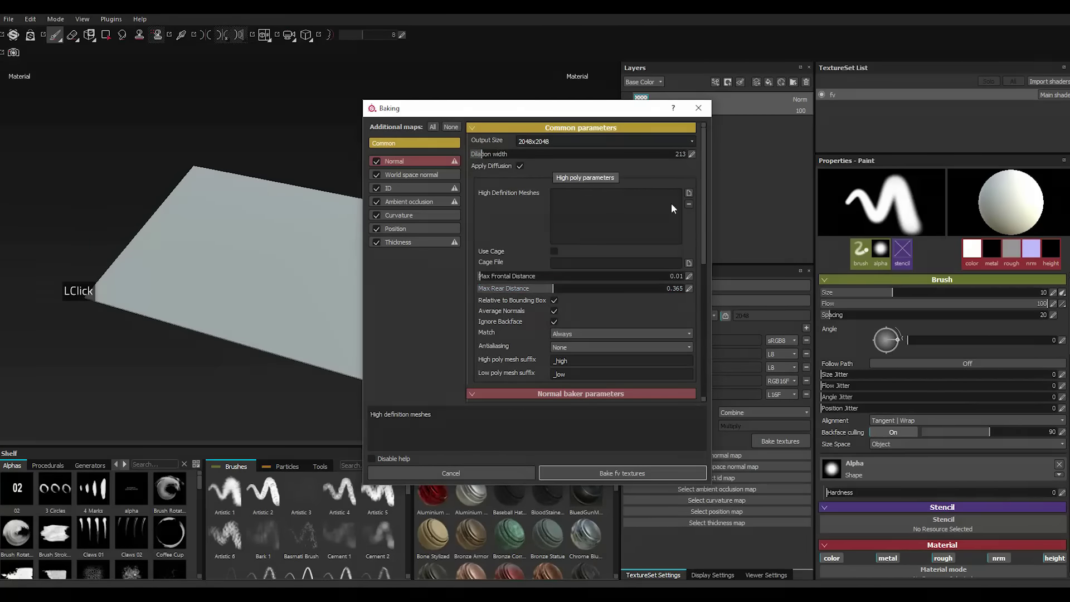
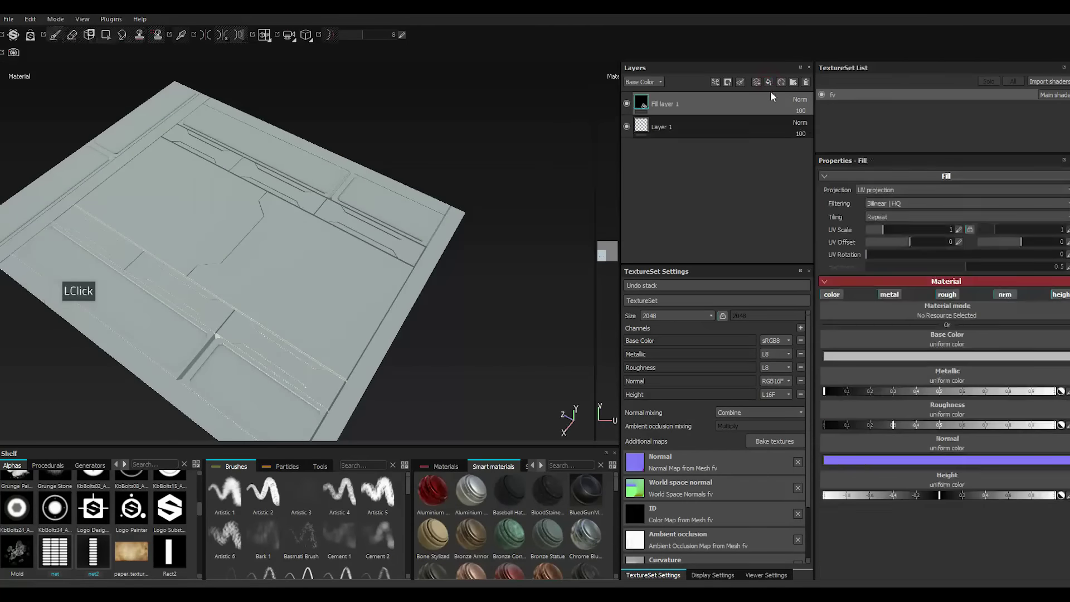
# Add a fill layer to the panel and apply the Plastic Gloss material to it.
pyautogui.doubleClick(450, 464)
pyautogui.scroll(-3)
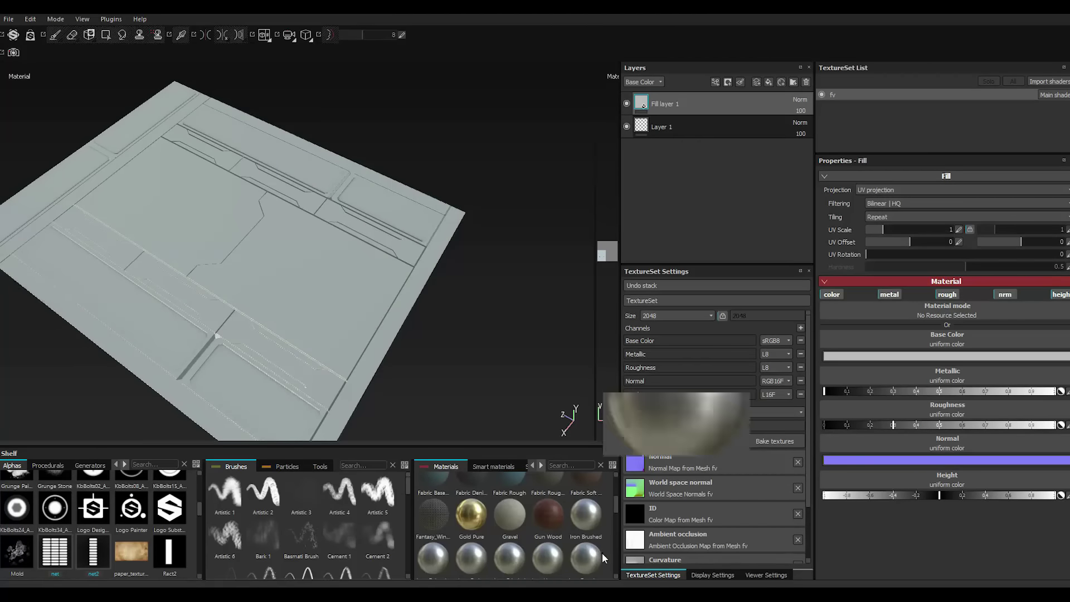
pyautogui.scroll(-3)
pyautogui.scroll(-3)
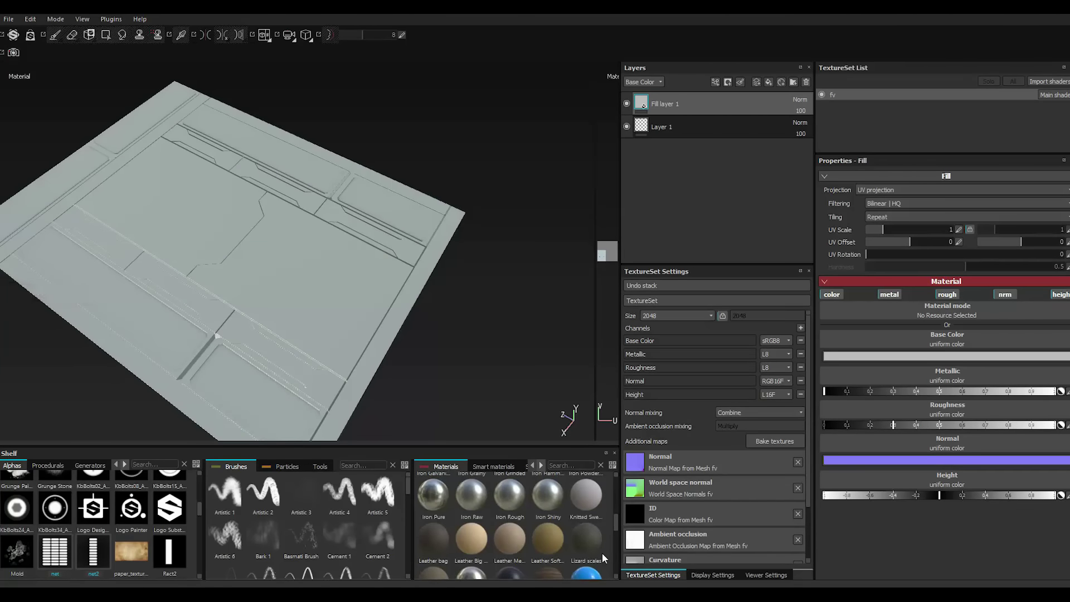
pyautogui.scroll(-3)
pyautogui.click(595, 493)
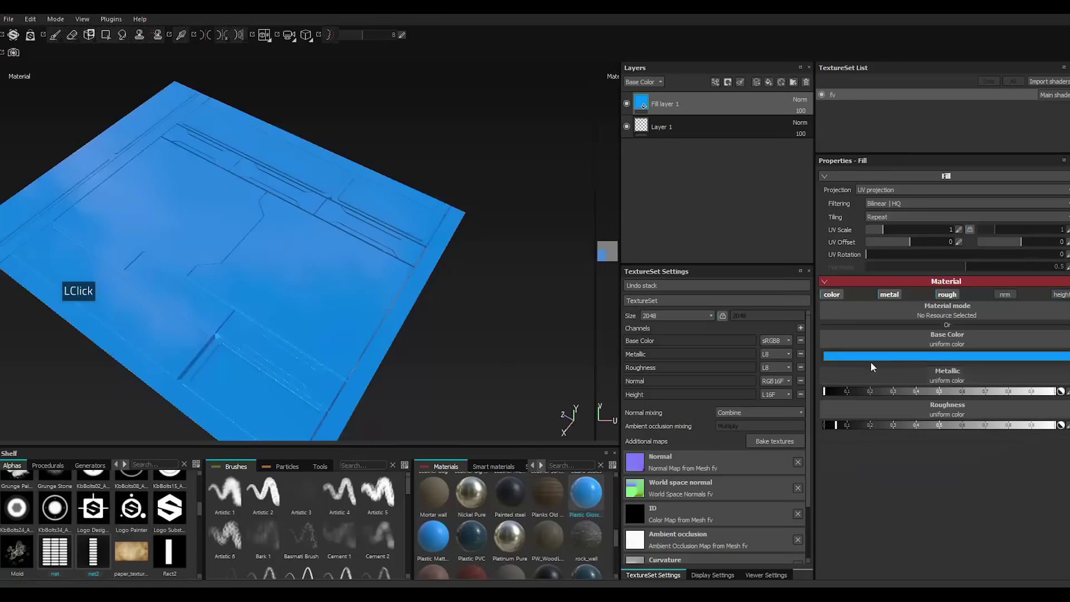
# Adjust the fill's metallic, set its base colour near black and tweak environment exposure.
pyautogui.click(1007, 395)
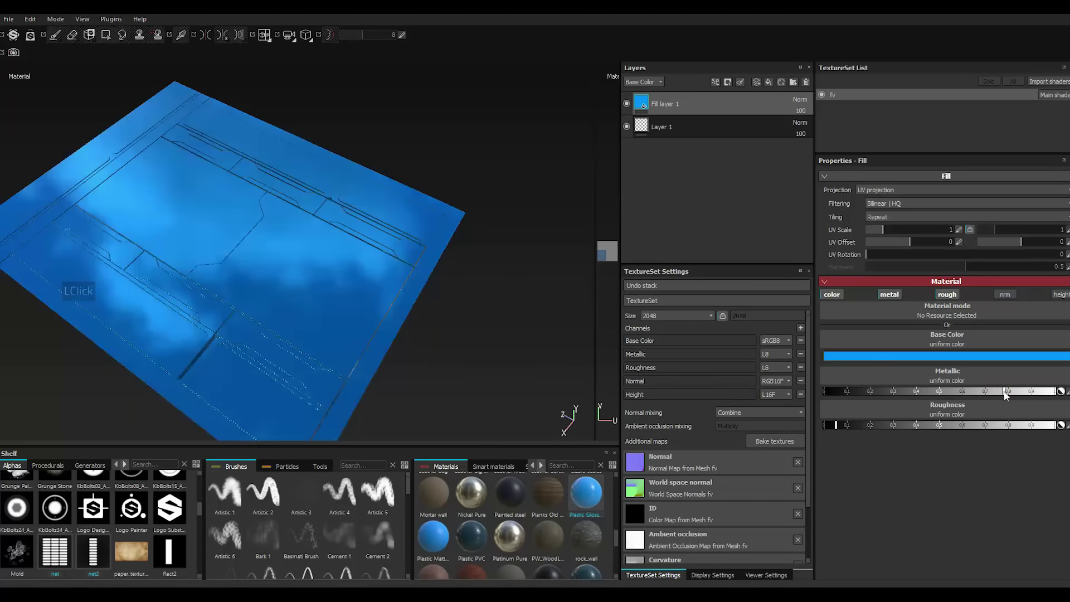
pyautogui.click(1008, 396)
pyautogui.doubleClick(1023, 396)
pyautogui.doubleClick(896, 425)
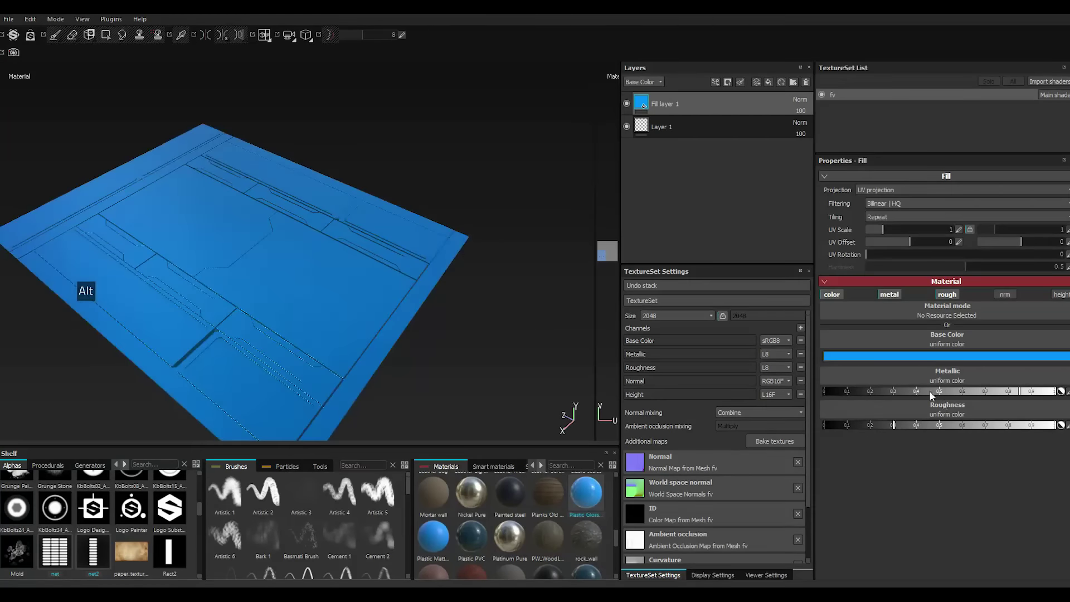
pyautogui.click(918, 361)
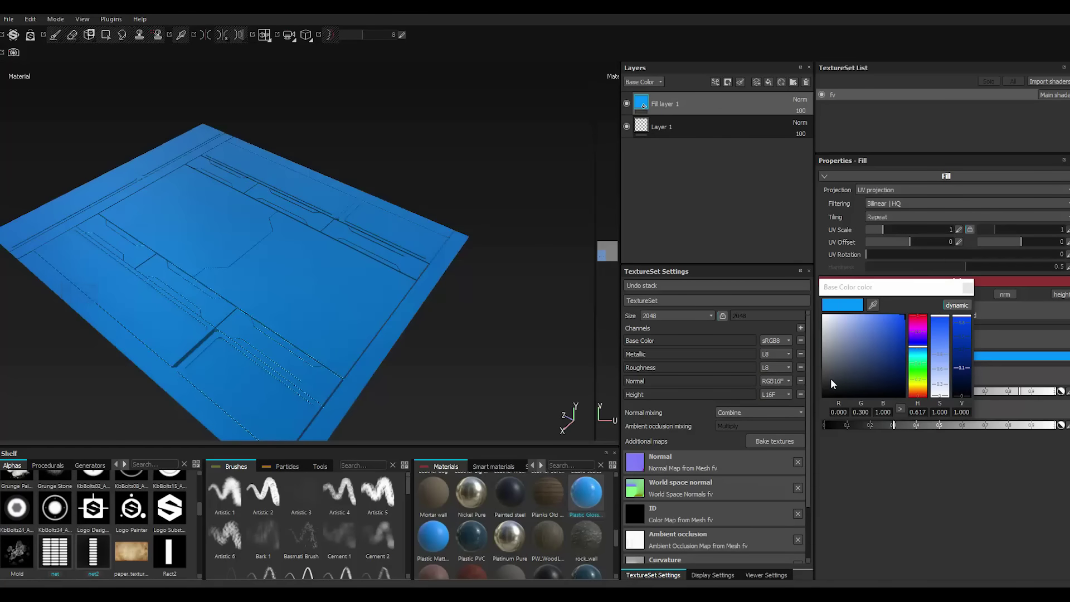
pyautogui.click(830, 384)
pyautogui.click(828, 384)
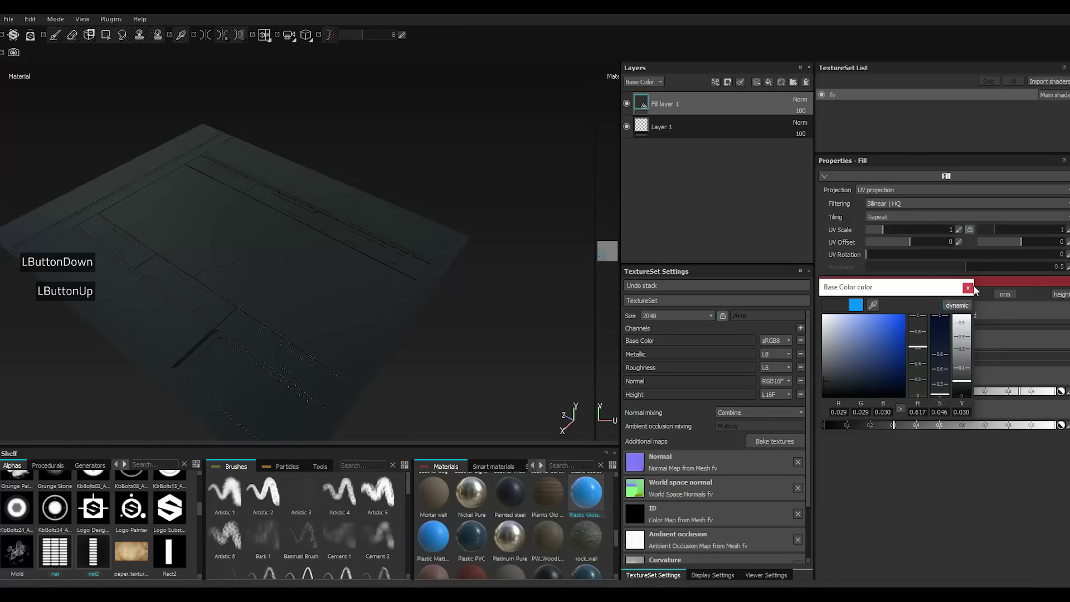
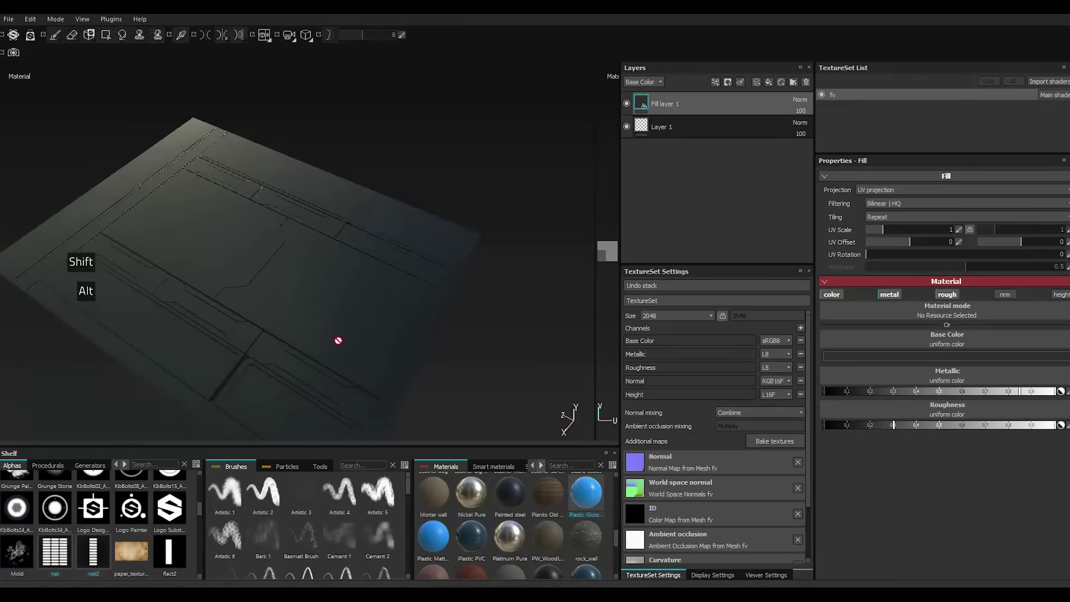
pyautogui.doubleClick(761, 577)
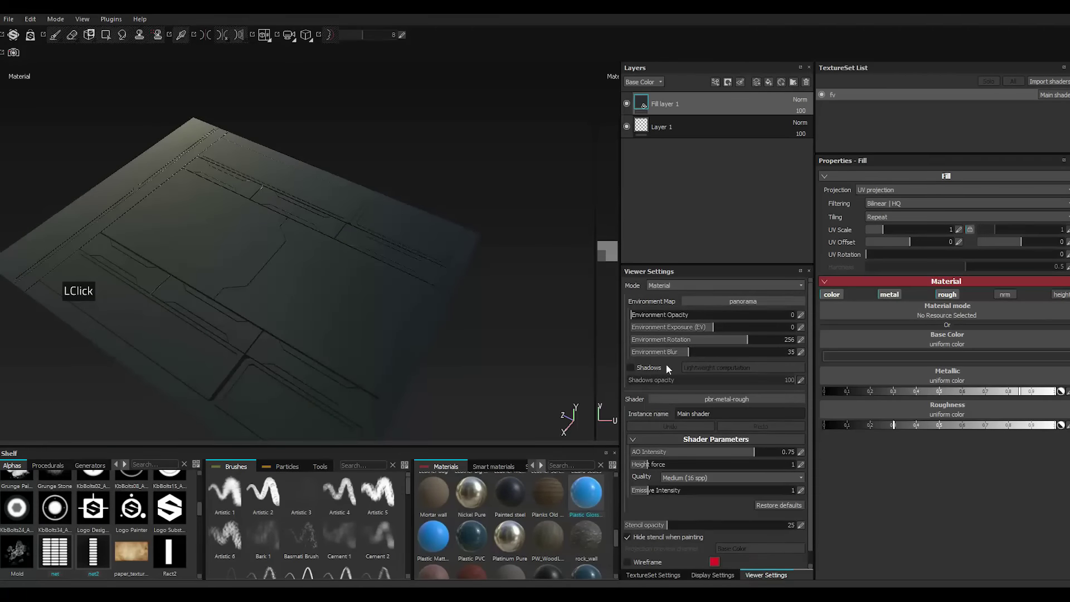
# Raise the Environment Exposure to about 1.78 in Viewer Settings.
pyautogui.doubleClick(722, 331)
pyautogui.click(731, 330)
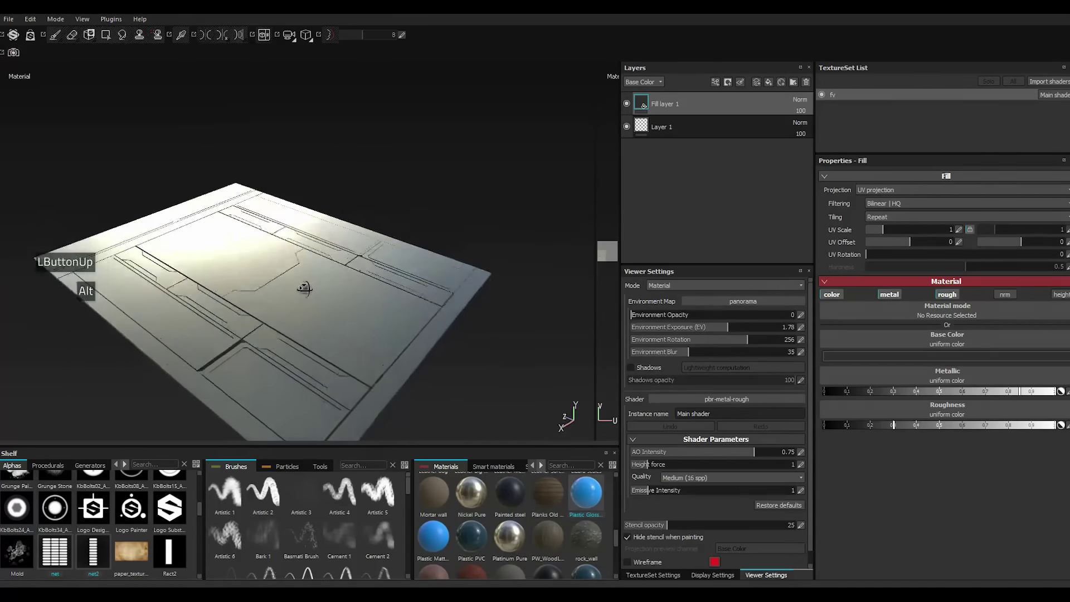
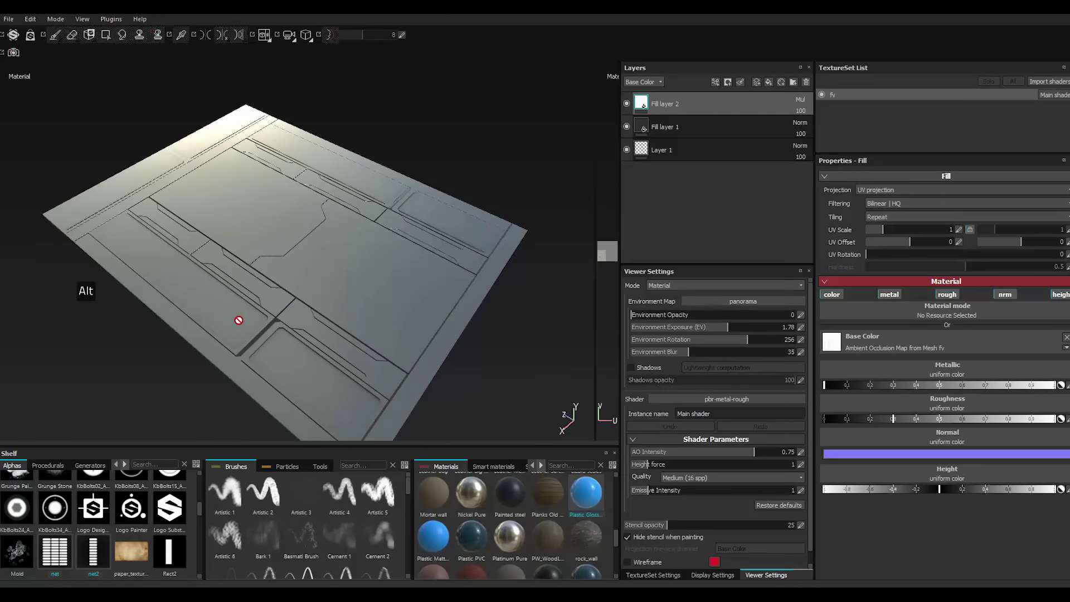
# Duplicate Fill layer 1 and set the copy's base colour to pure black.
pyautogui.rightClick(707, 130)
pyautogui.rightClick(708, 130)
pyautogui.rightClick(708, 130)
pyautogui.rightClick(707, 130)
pyautogui.rightClick(708, 129)
pyautogui.doubleClick(747, 303)
pyautogui.doubleClick(866, 360)
pyautogui.click(769, 381)
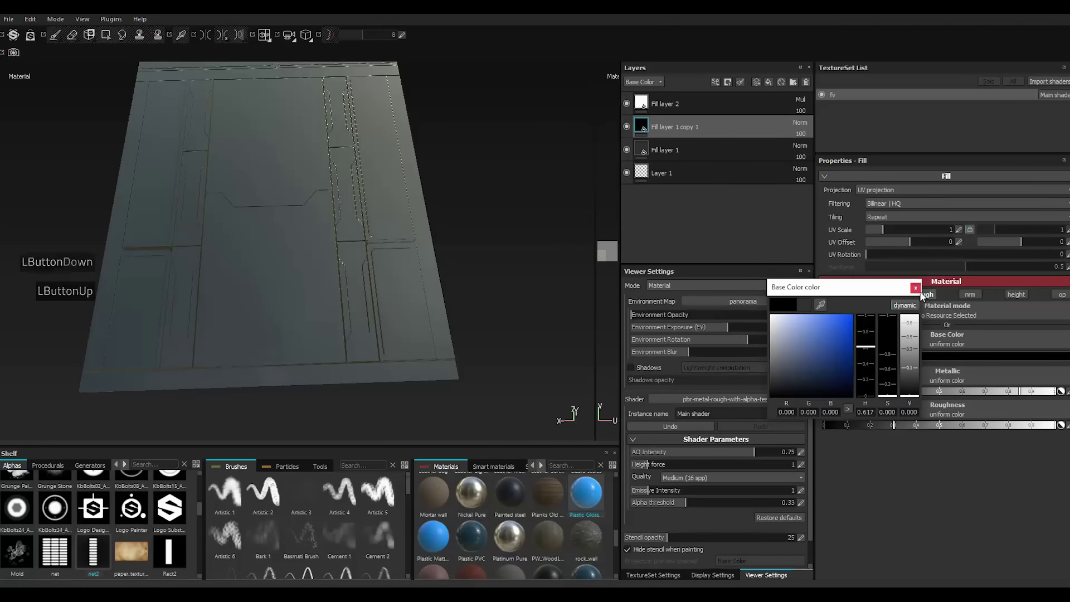
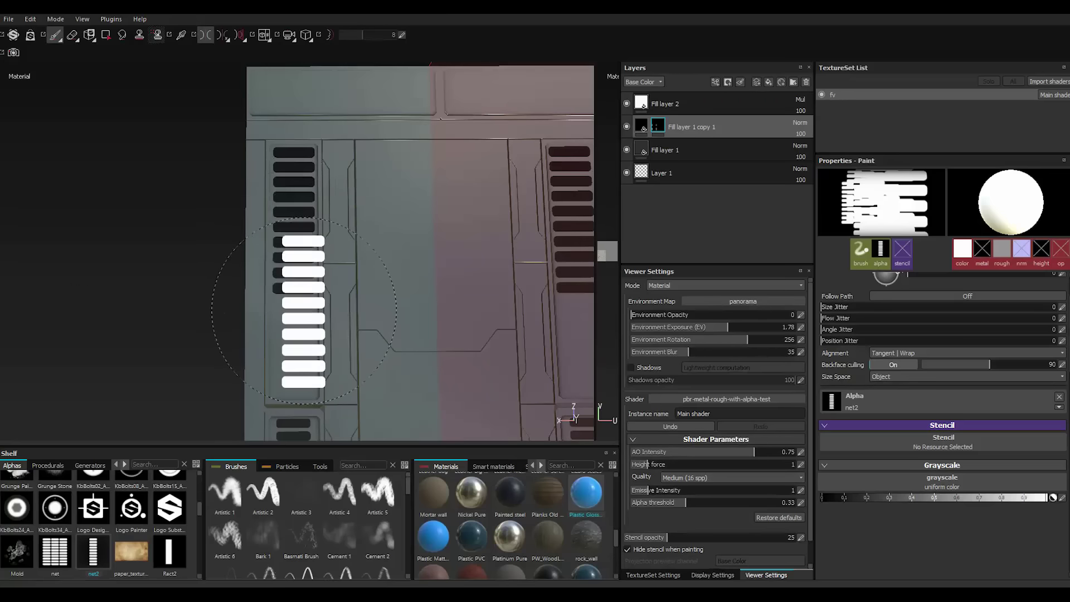
# Zoom around the panel while stamping the net2 vent-slot alpha on each side section.
pyautogui.scroll(-3)
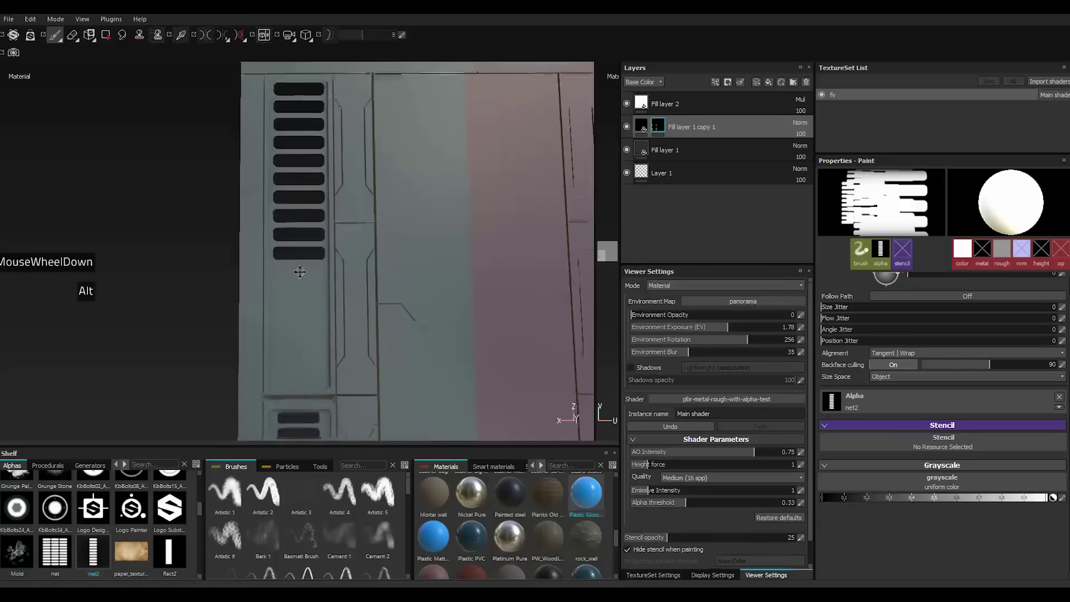
pyautogui.scroll(-3)
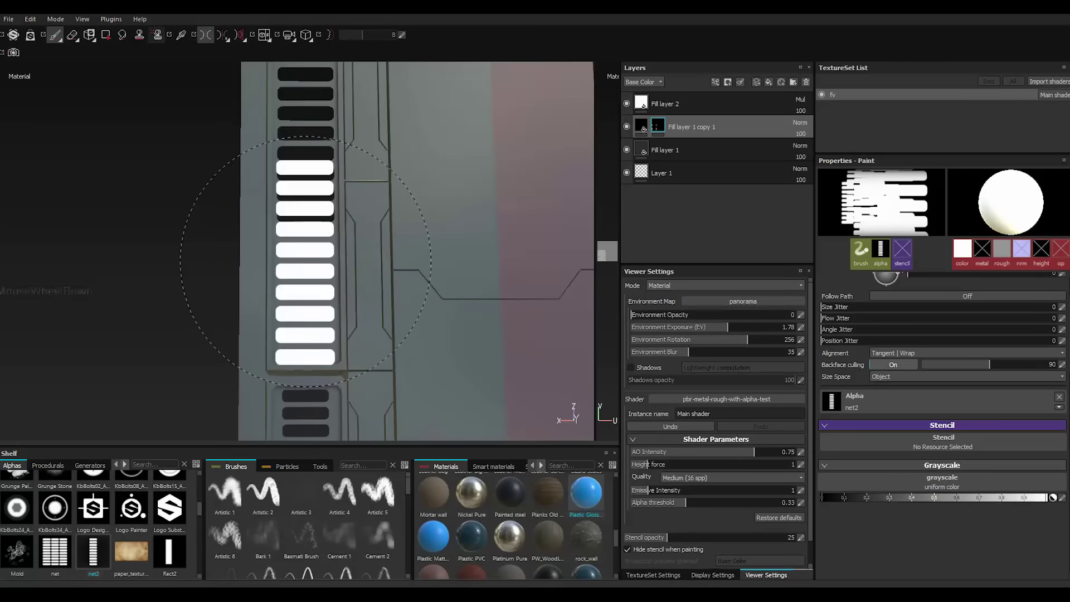
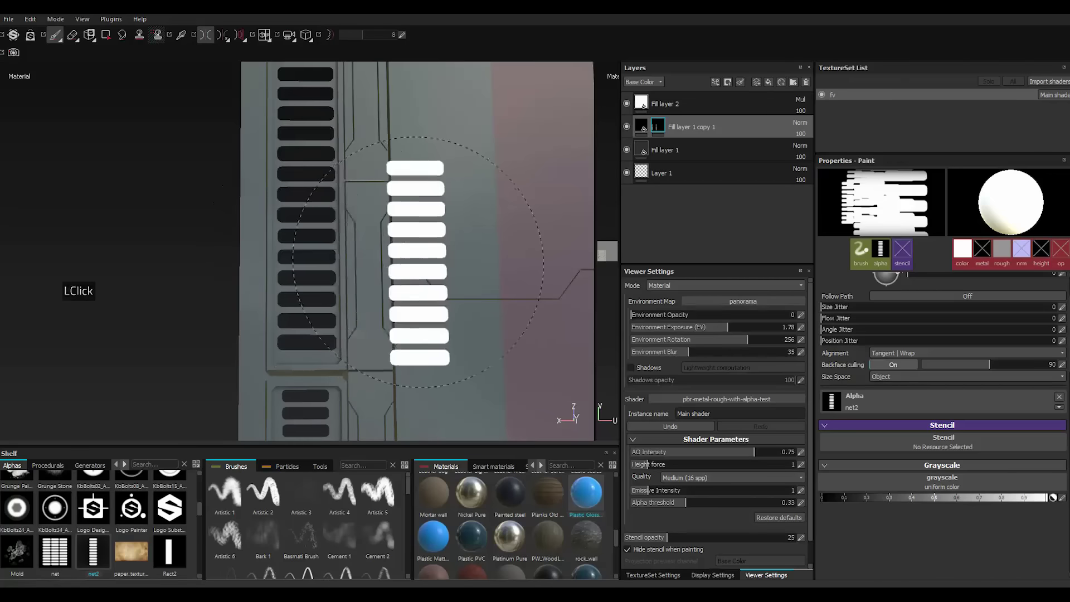
pyautogui.scroll(3)
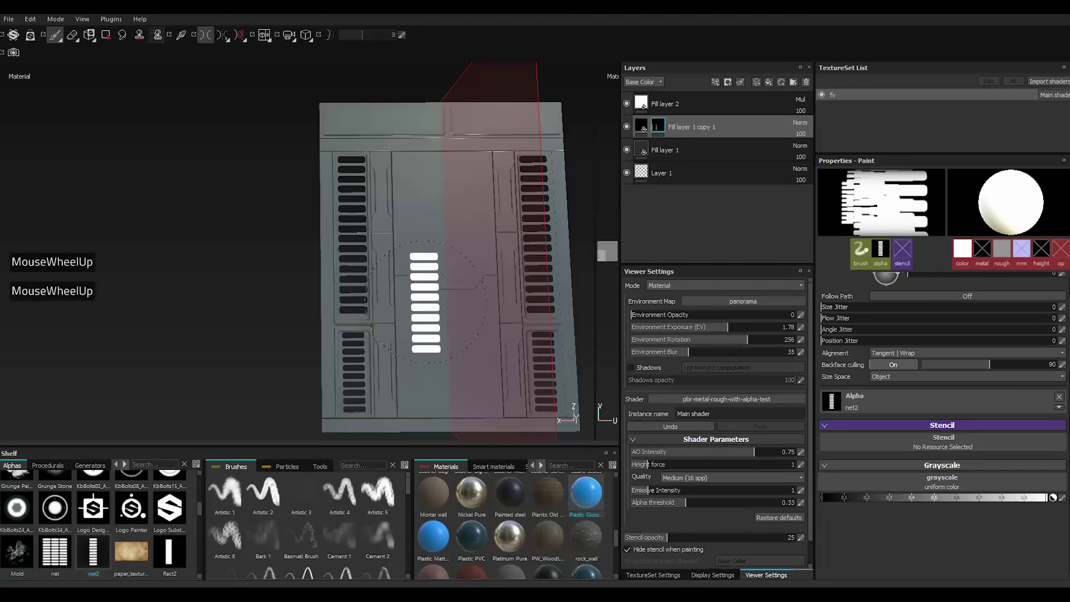
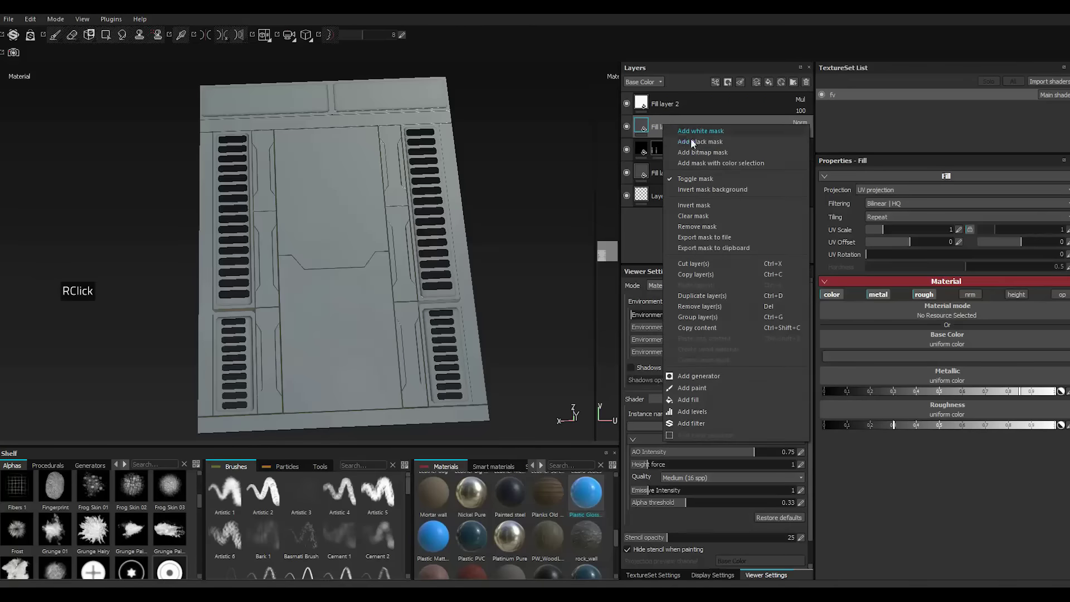
# Add a black mask to Fill layer 1 copy 2 and pick a hard squeezed-square stamp from the Alphas shelf.
pyautogui.click(696, 144)
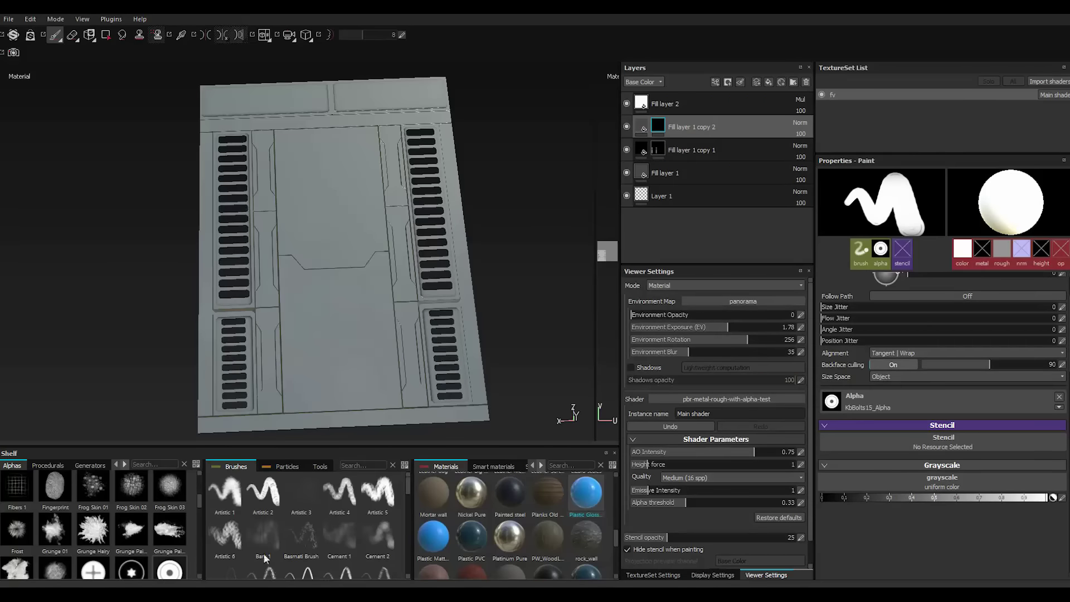
pyautogui.scroll(-3)
pyautogui.scroll(-3)
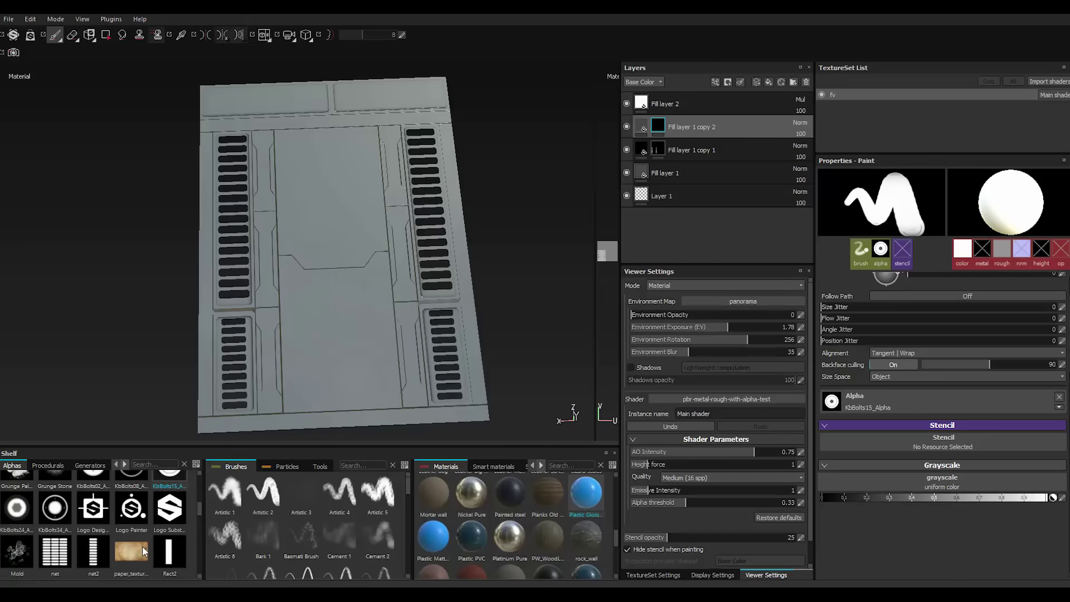
pyautogui.scroll(-3)
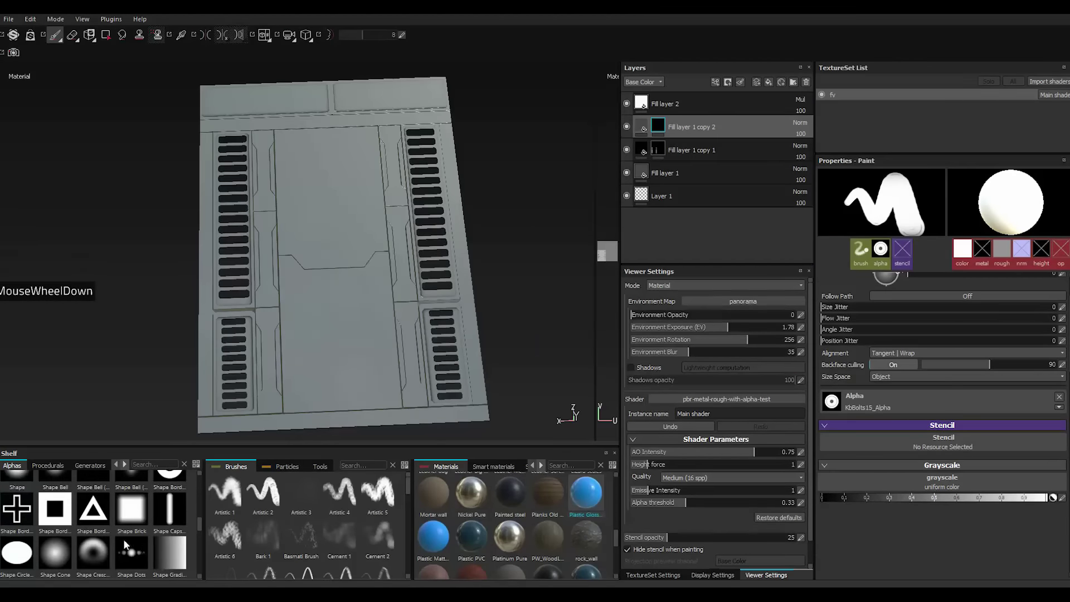
pyautogui.click(170, 518)
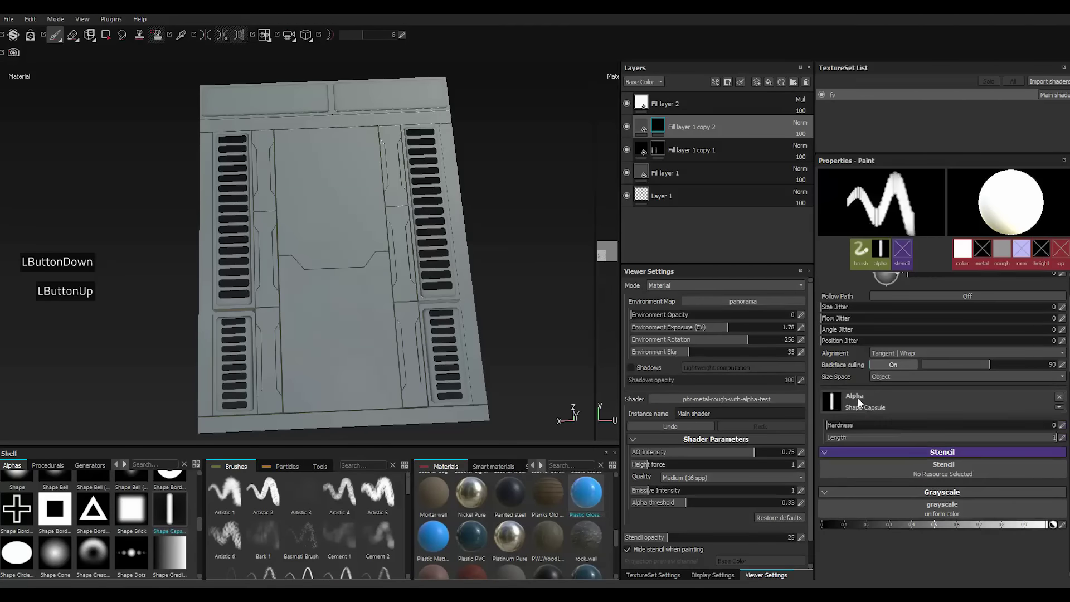
pyautogui.click(959, 427)
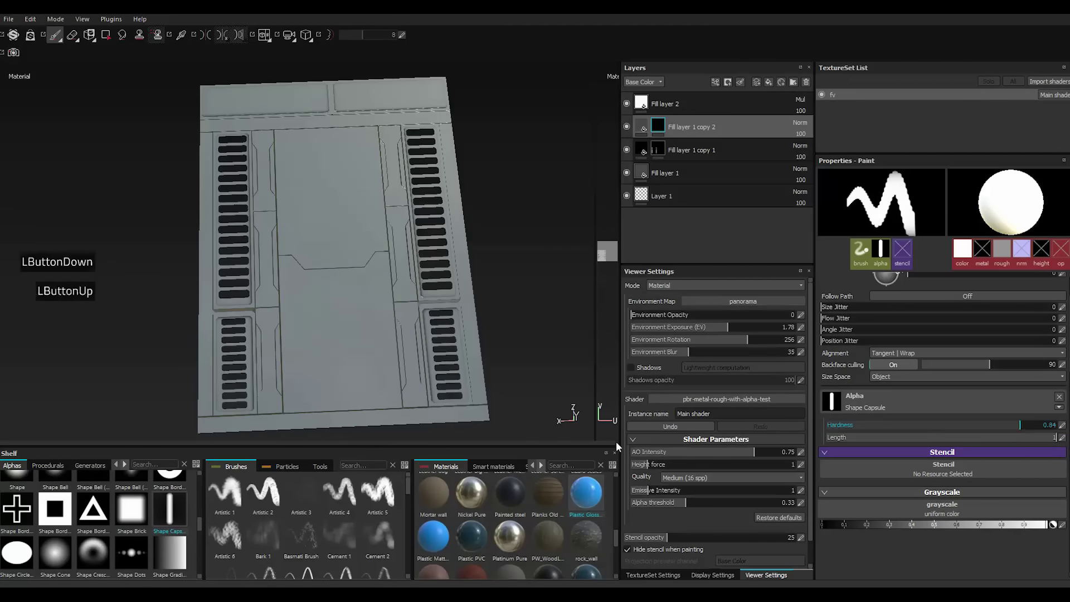
pyautogui.scroll(-3)
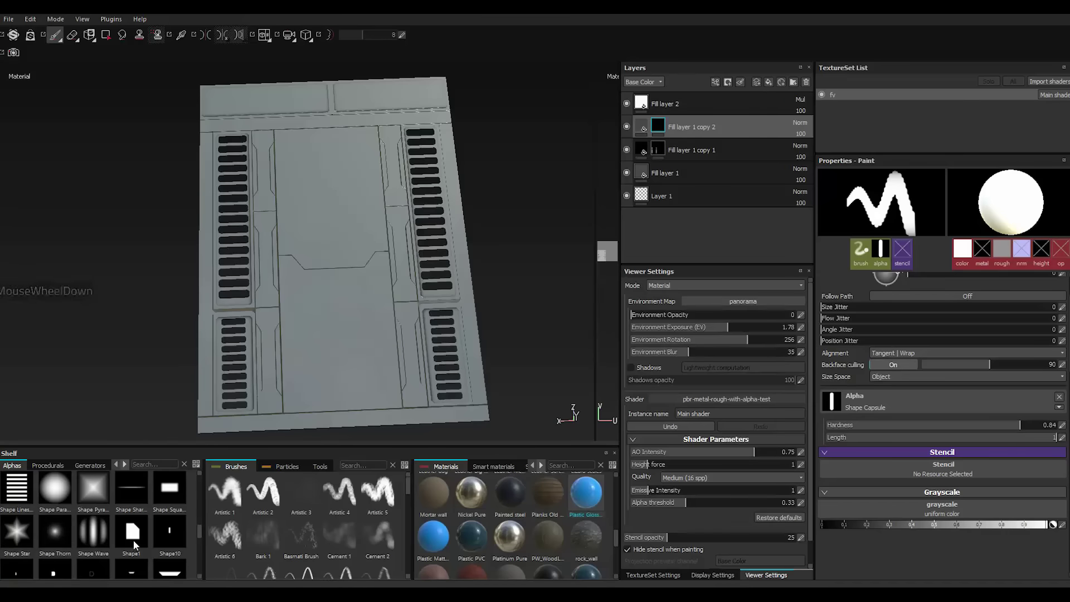
pyautogui.click(175, 497)
pyautogui.click(888, 408)
pyautogui.click(906, 442)
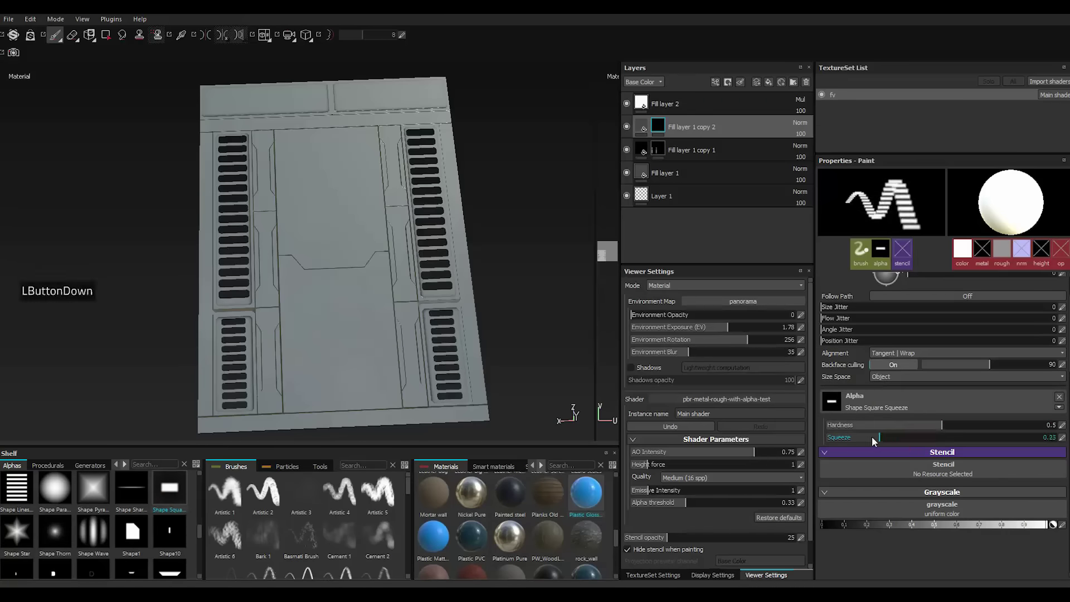
pyautogui.click(1031, 428)
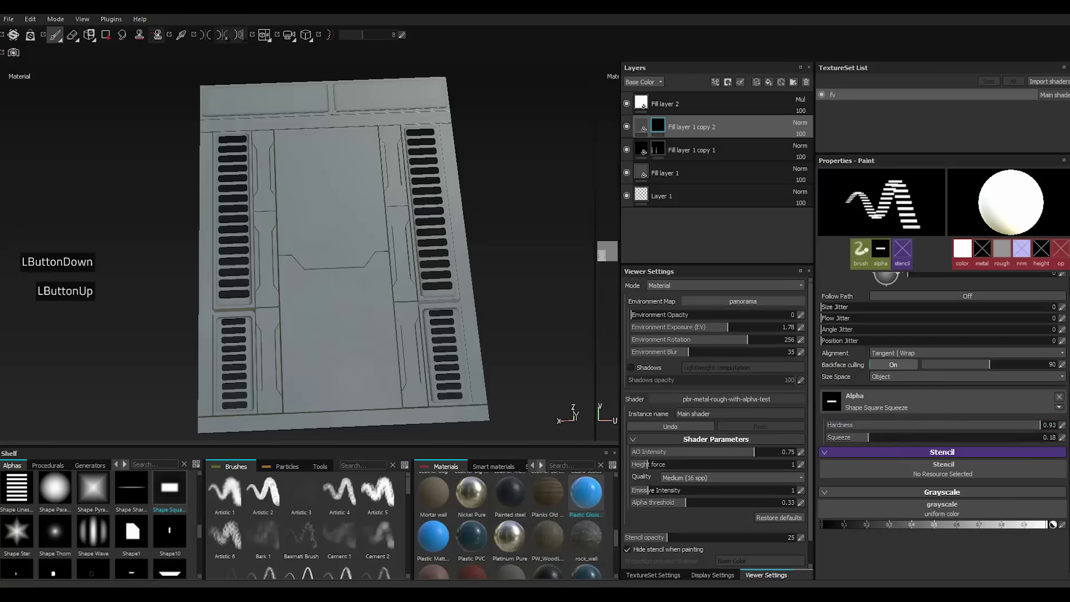
# Shrink the brush to a small size and tilt the stamp to about 36 degrees.
pyautogui.scroll(-3)
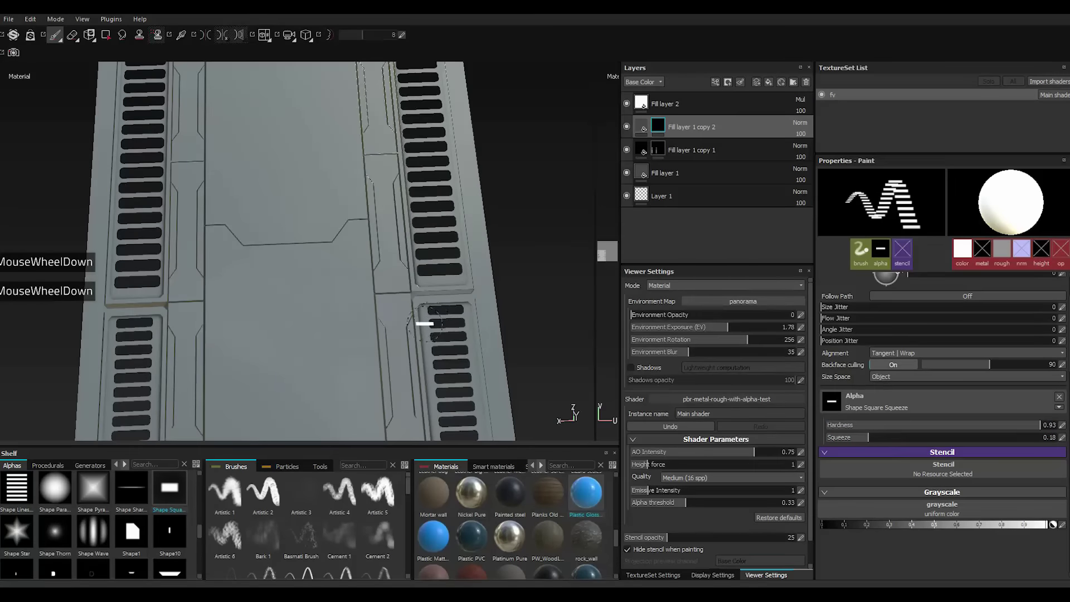
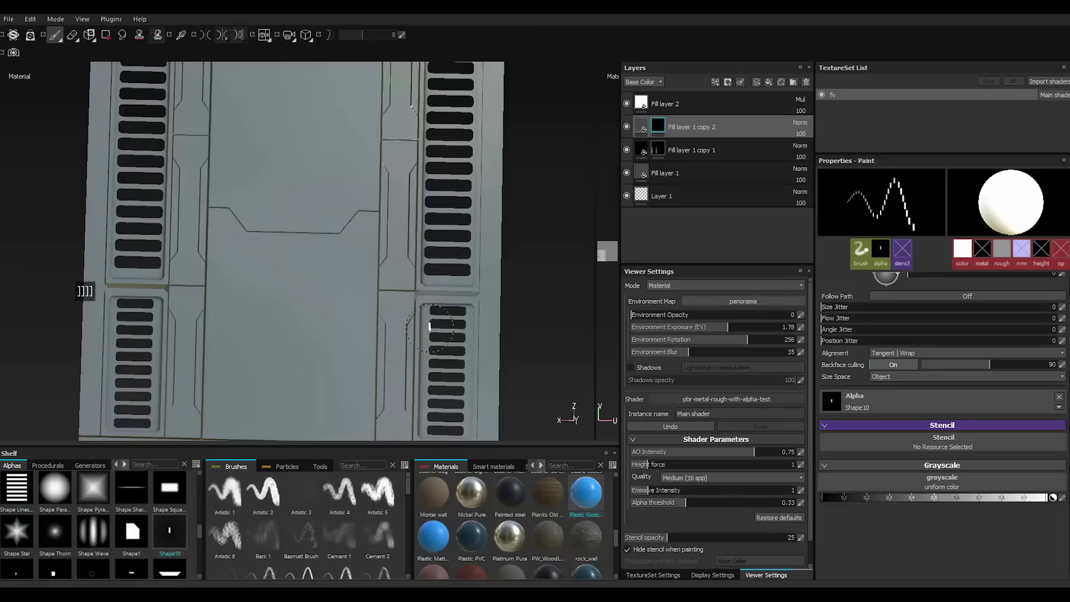
pyautogui.write(']')
pyautogui.write(']]]]')
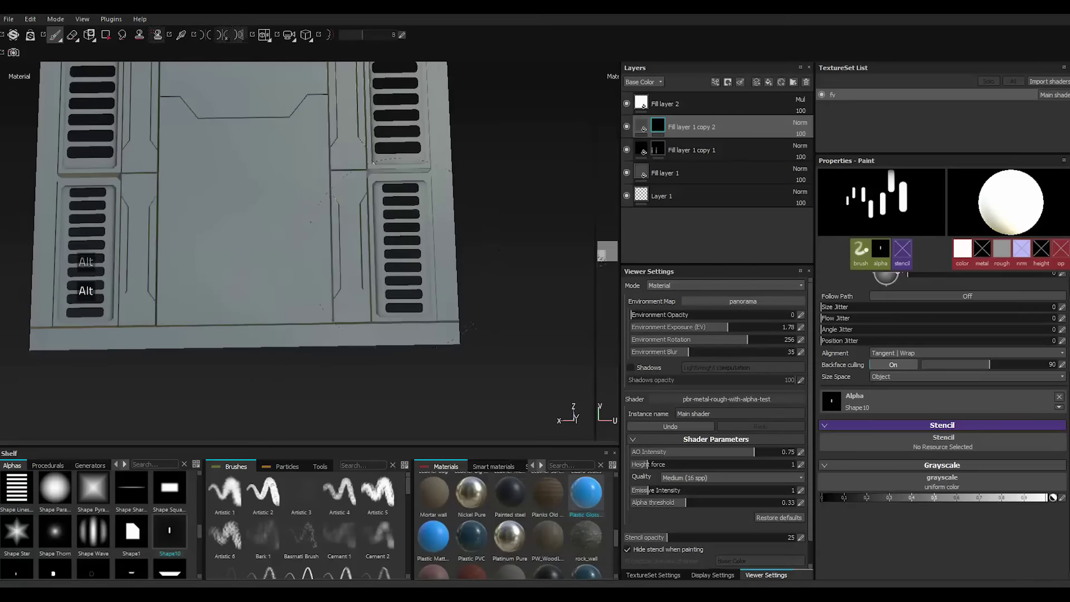
pyautogui.scroll(-3)
pyautogui.scroll(-3)
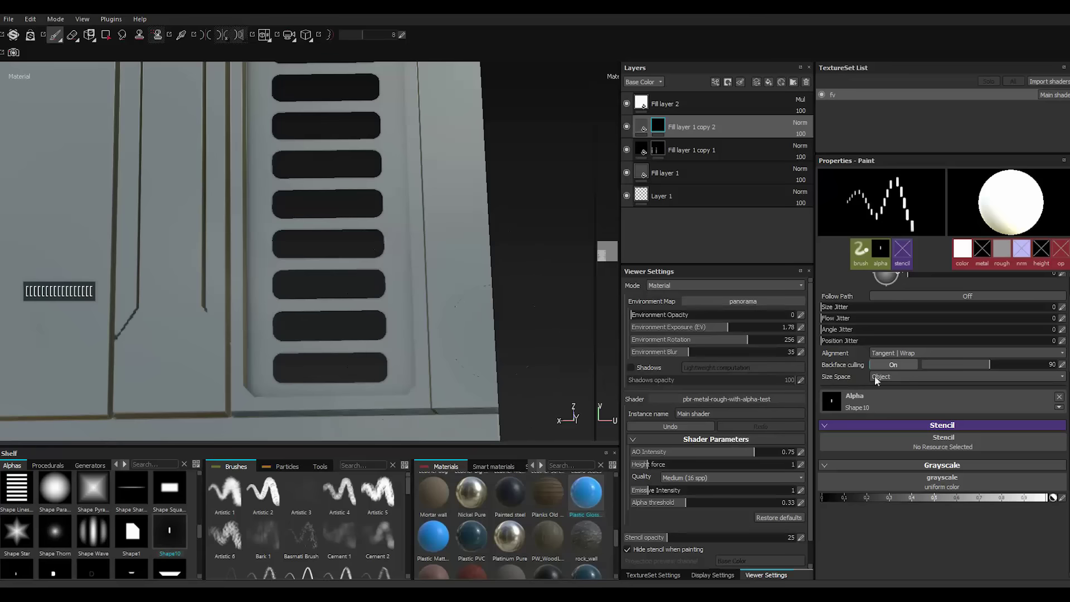
pyautogui.write('[[[[[[[[[[[[[[[[[')
pyautogui.scroll(3)
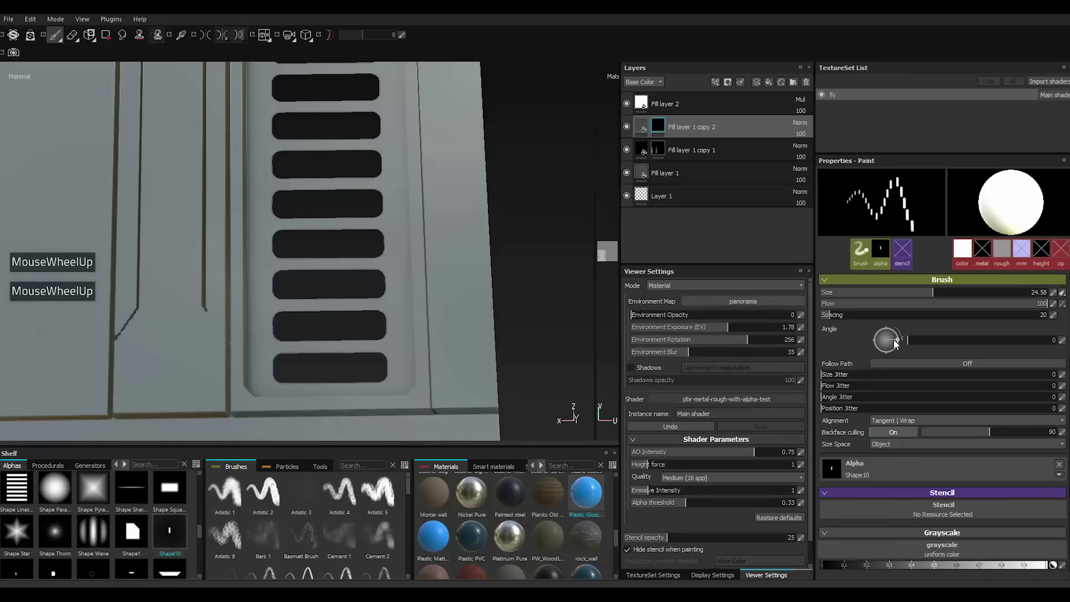
pyautogui.click(899, 344)
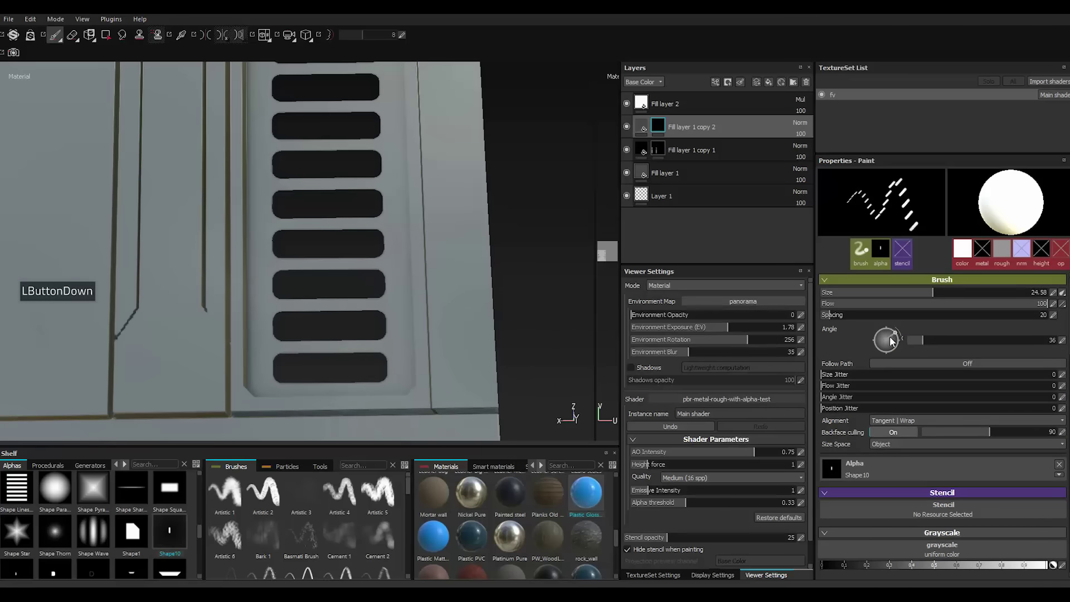
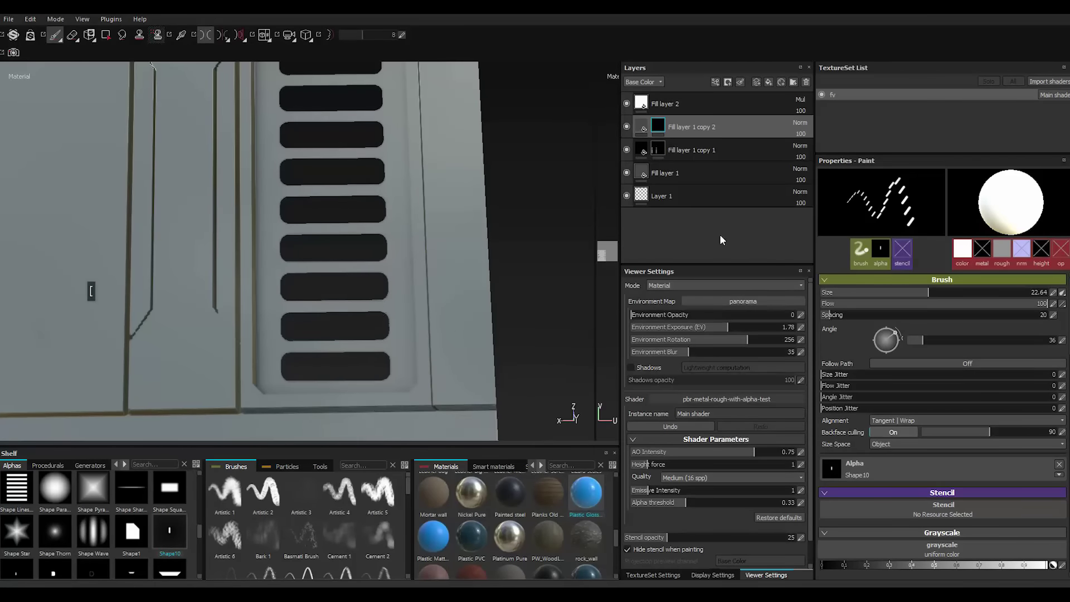
# Enable the height channel on the fill copy's material, then return to its mask.
pyautogui.doubleClick(648, 126)
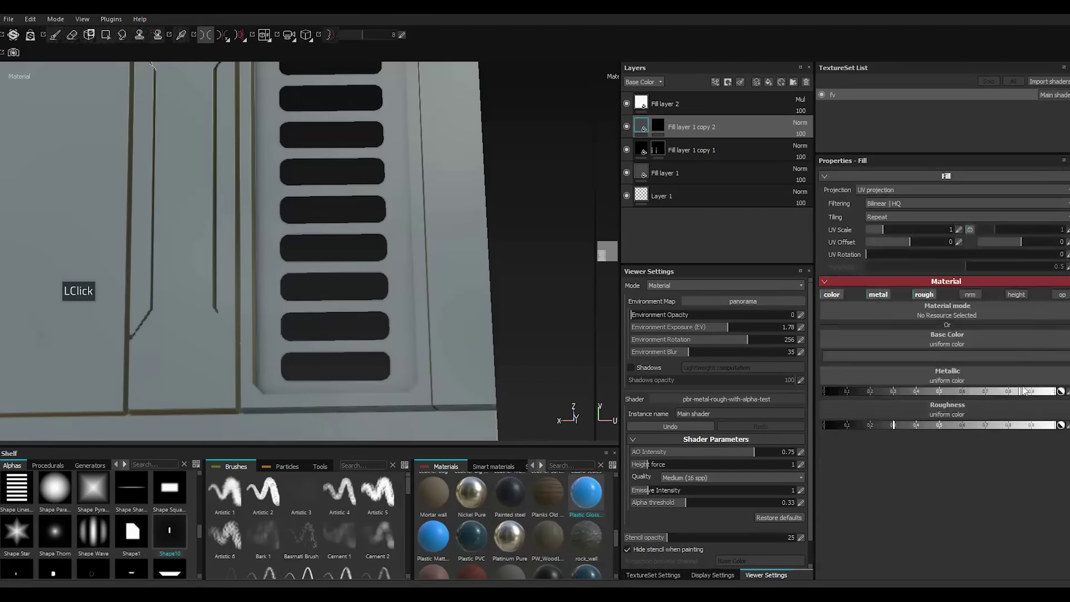
pyautogui.doubleClick(1024, 295)
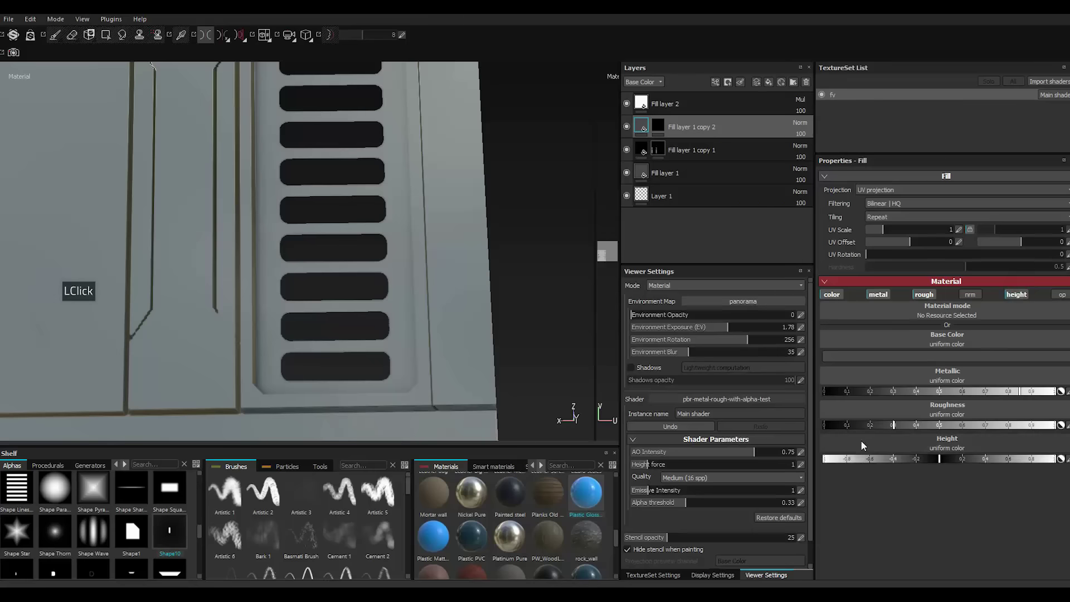
pyautogui.click(827, 465)
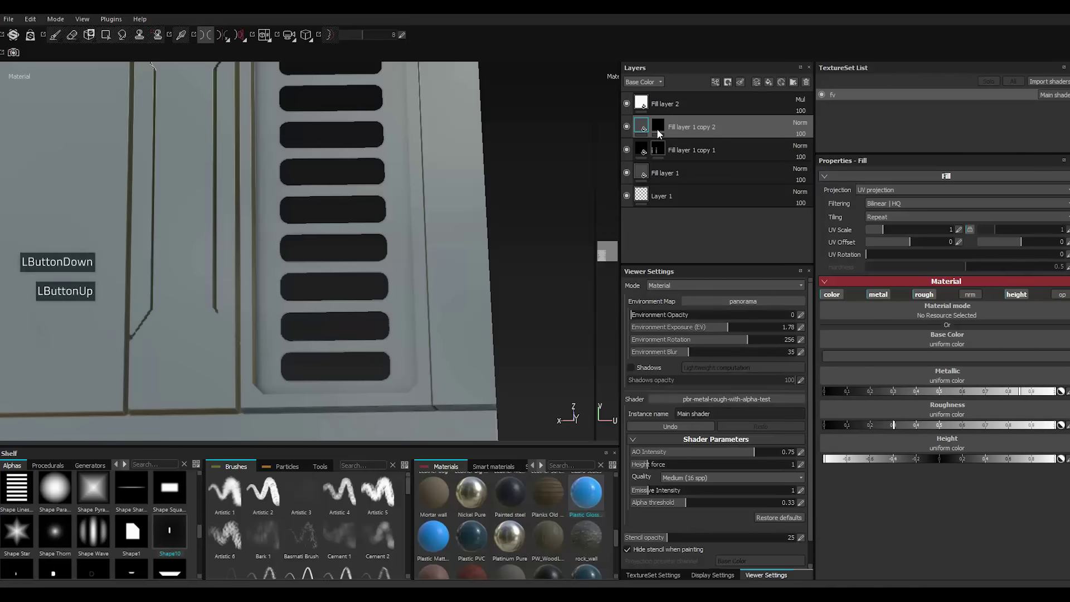
pyautogui.click(661, 134)
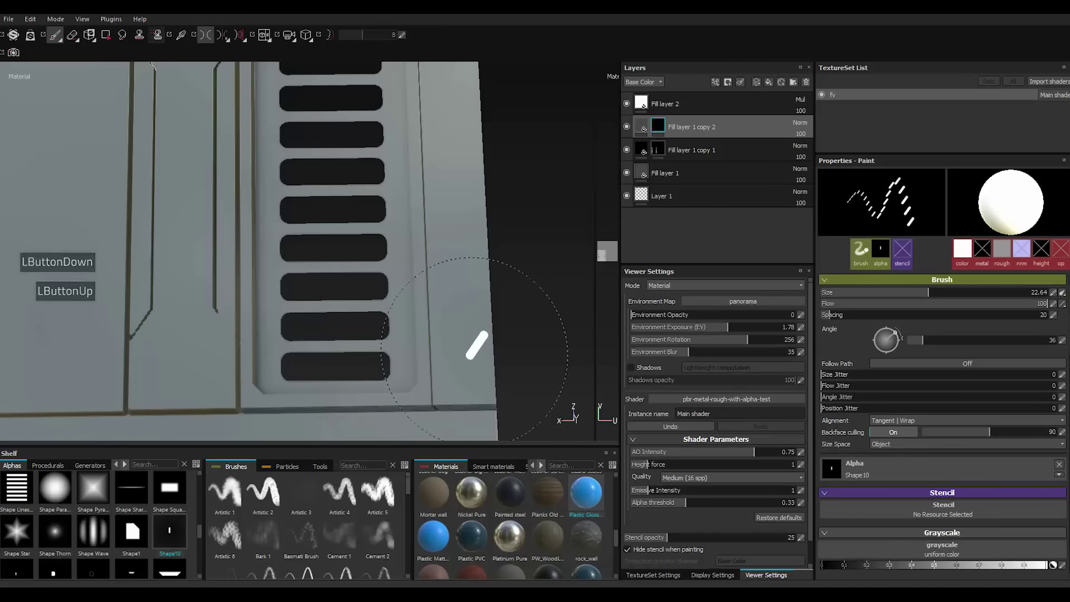
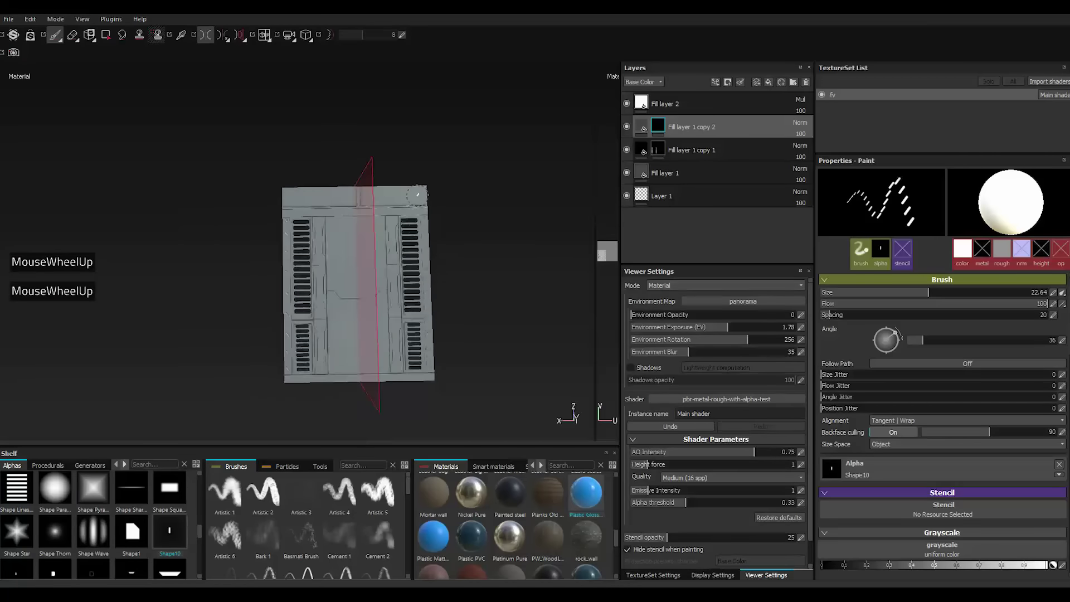
# Stamp short diagonal dash marks along the panel's edge strips.
pyautogui.scroll(-3)
pyautogui.click(207, 41)
pyautogui.press(',')
pyautogui.scroll(-3)
pyautogui.scroll(-3)
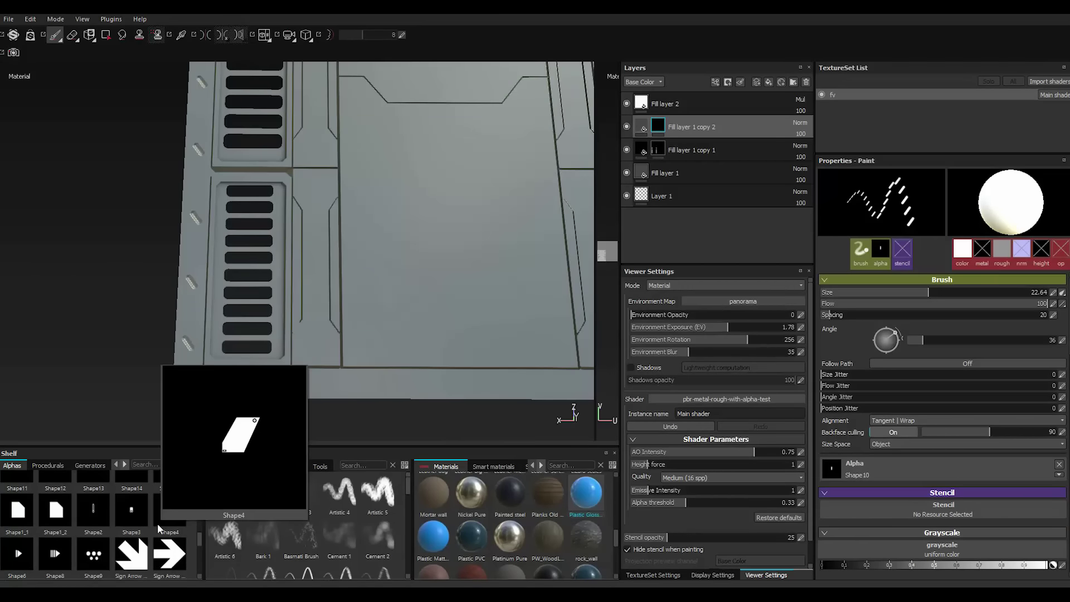
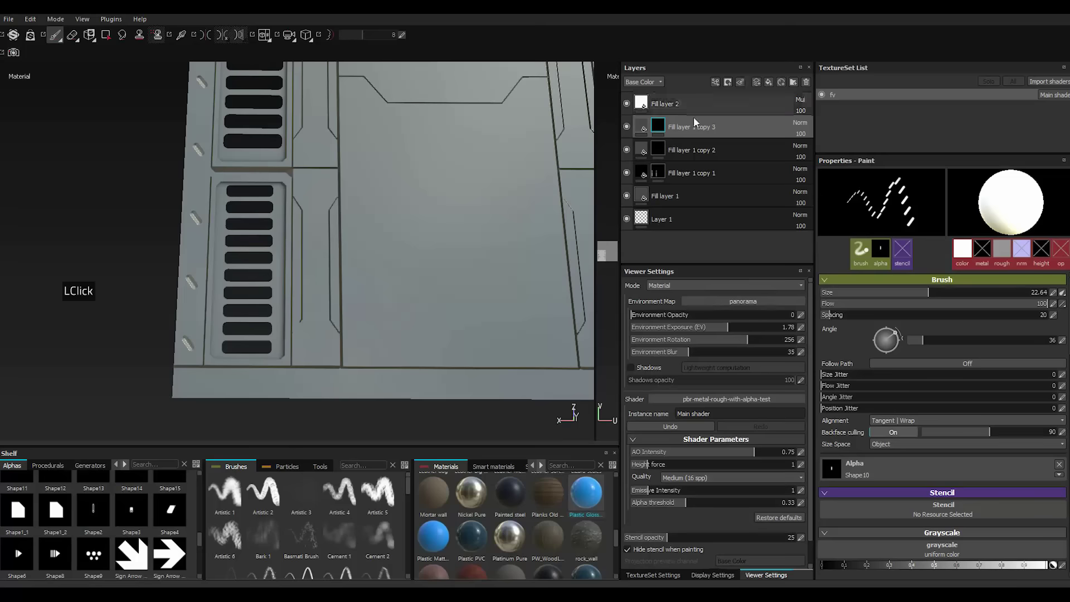
# Duplicate the layer into Fill layer 1 copy 3 and load the small rectangular Shape3 stamp at angle 0.
pyautogui.rightClick(695, 127)
pyautogui.click(730, 219)
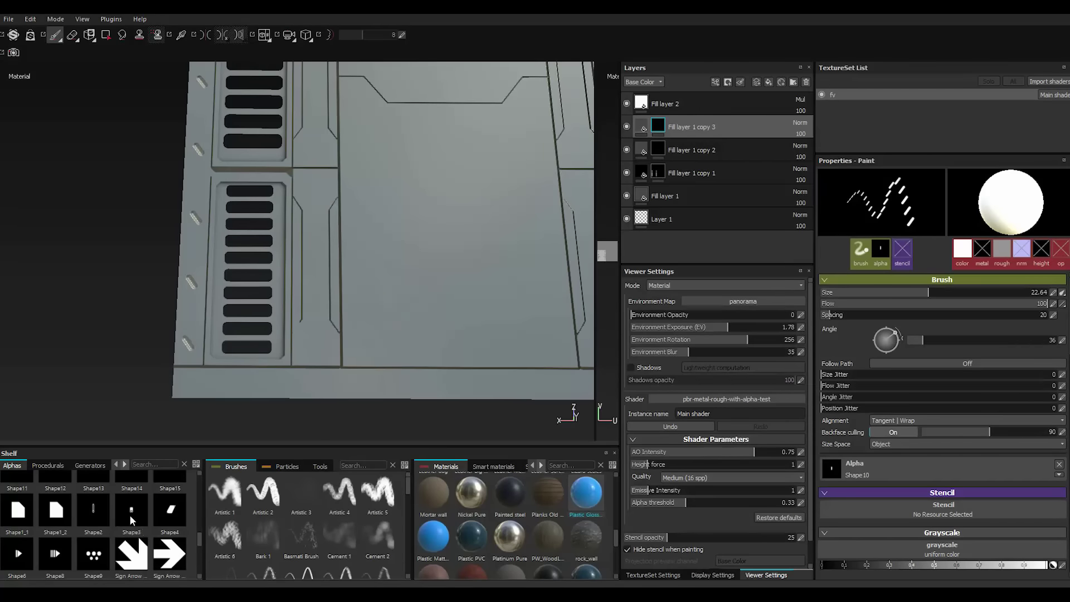
pyautogui.click(133, 519)
pyautogui.doubleClick(133, 519)
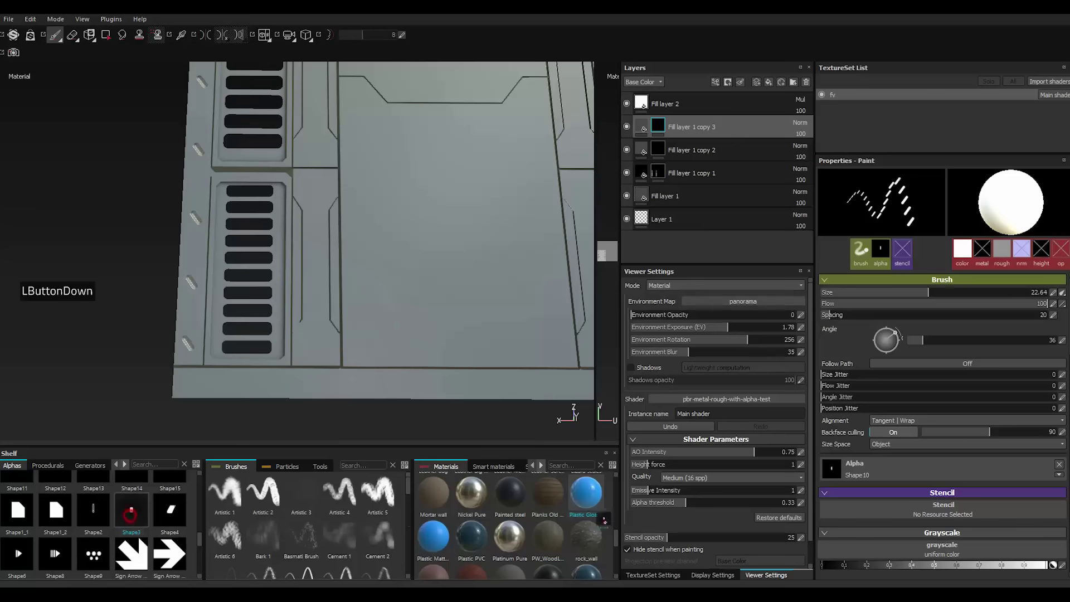
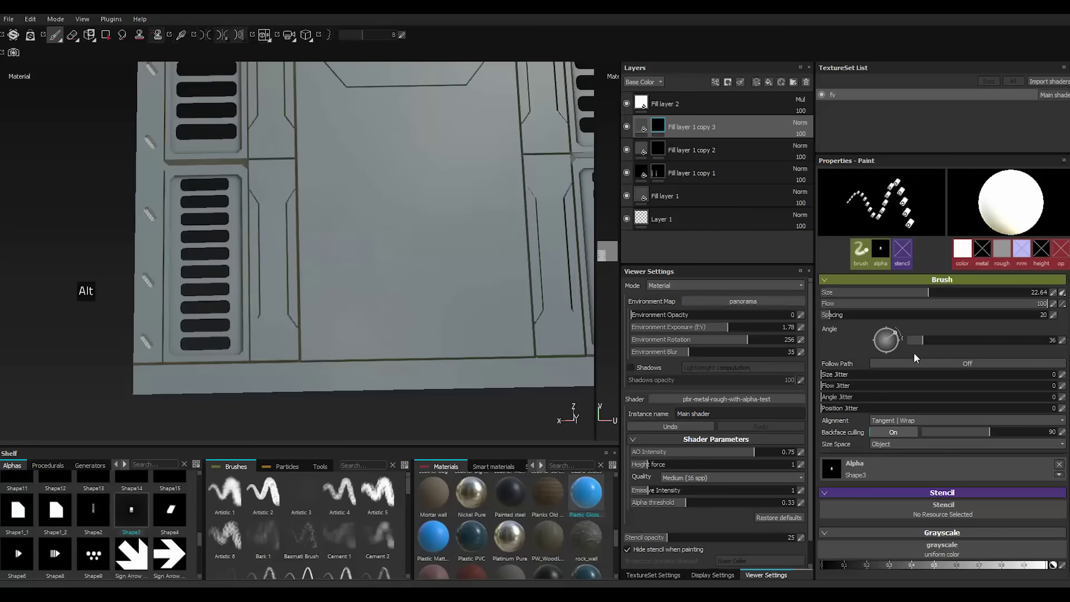
pyautogui.click(915, 341)
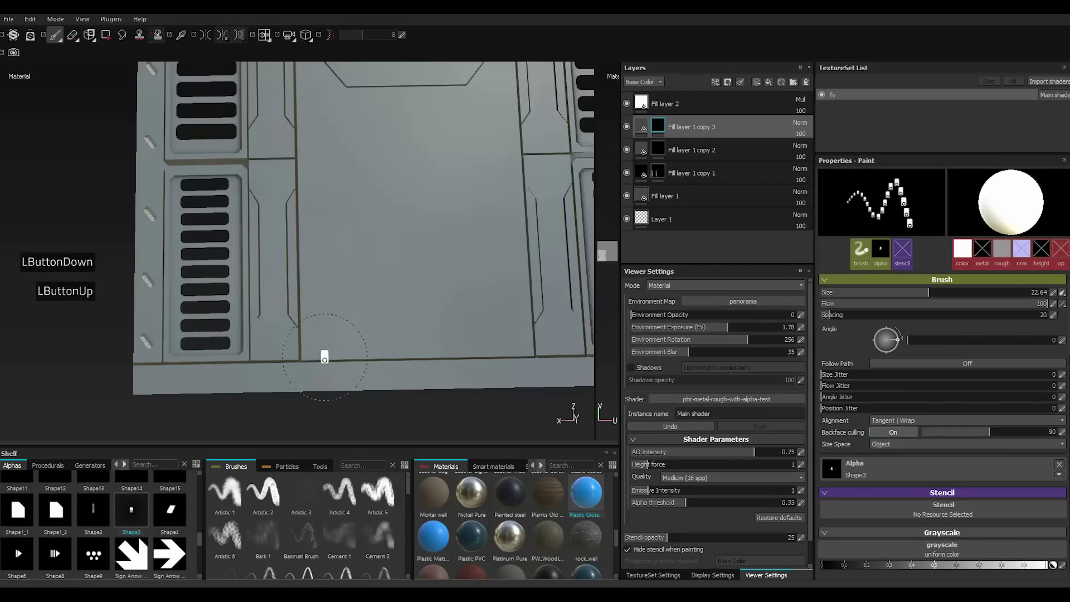
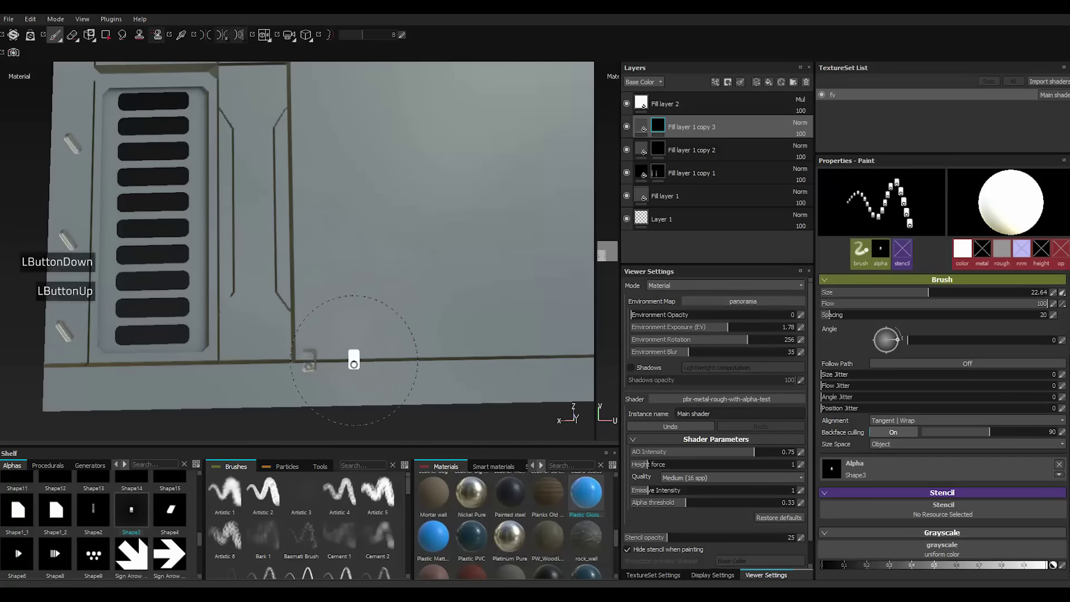
# Stamp tiny square marks along the central panel's lower and upper seam lines.
pyautogui.scroll(3)
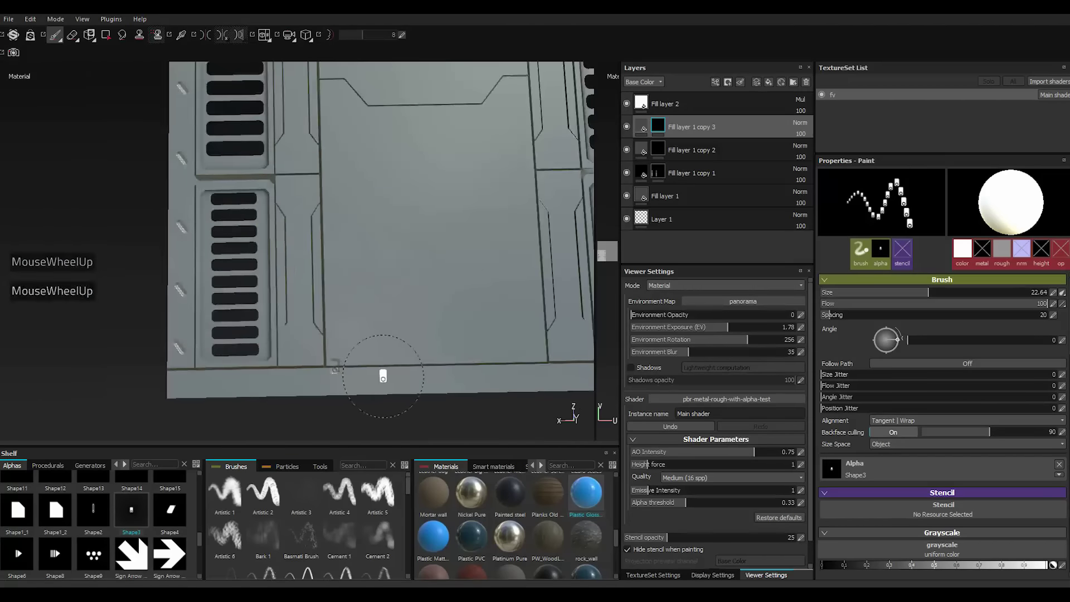
pyautogui.scroll(3)
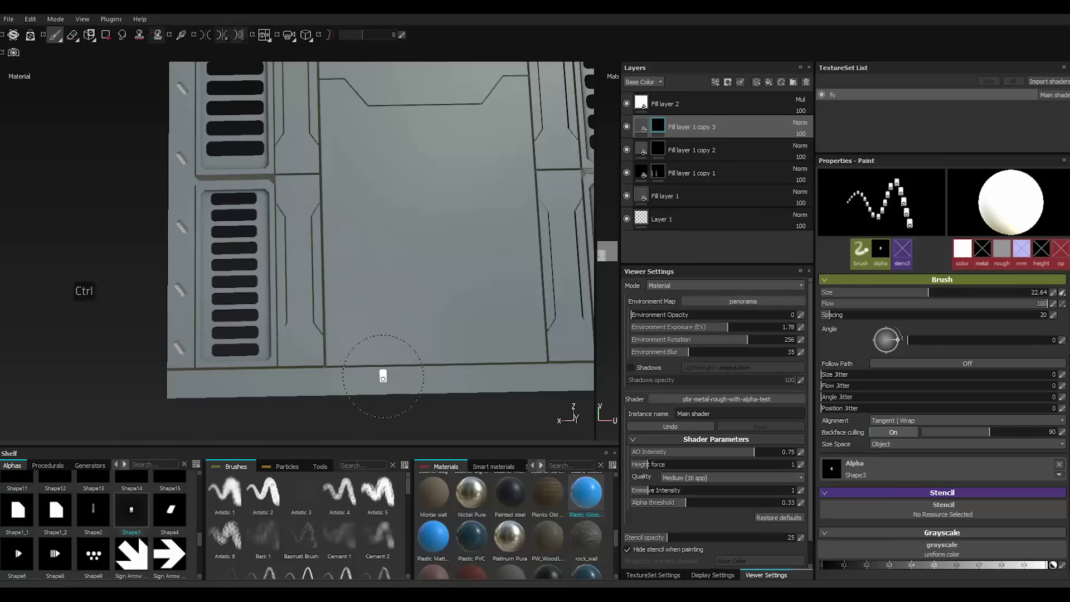
pyautogui.doubleClick(207, 44)
pyautogui.scroll(-3)
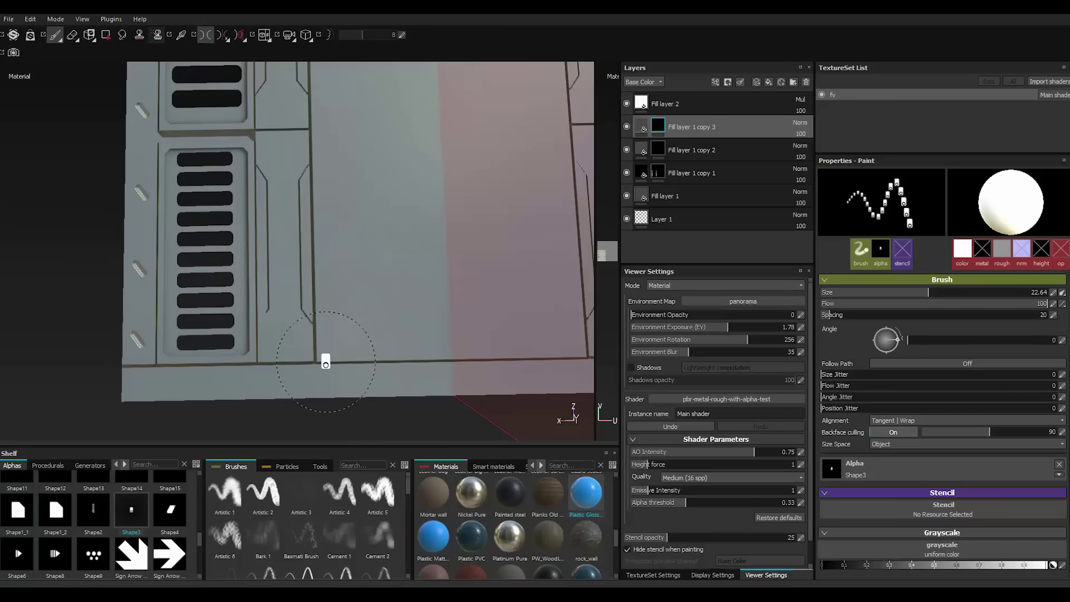
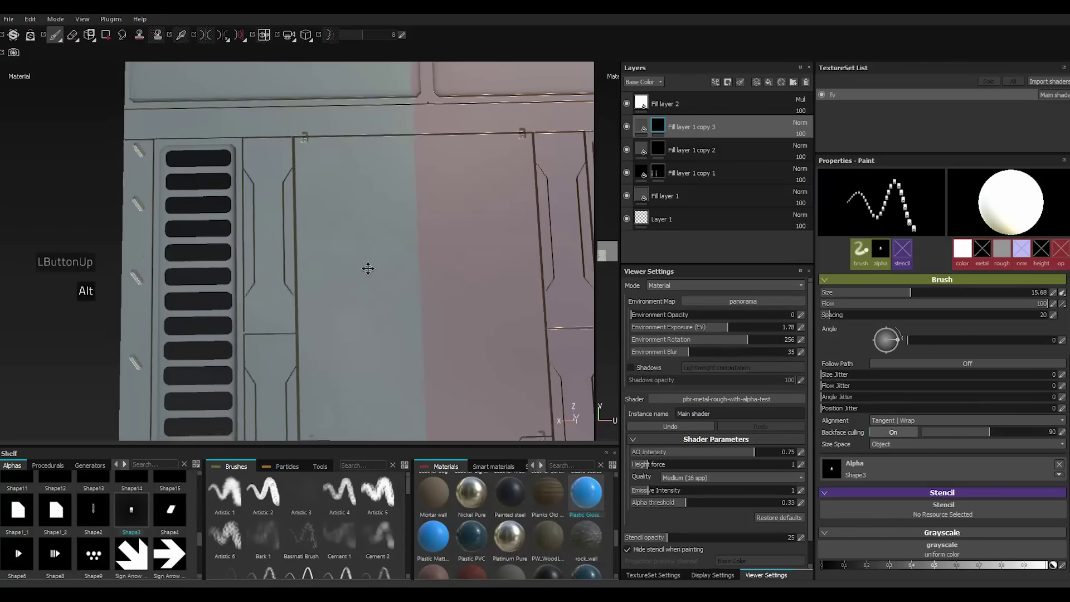
pyautogui.scroll(3)
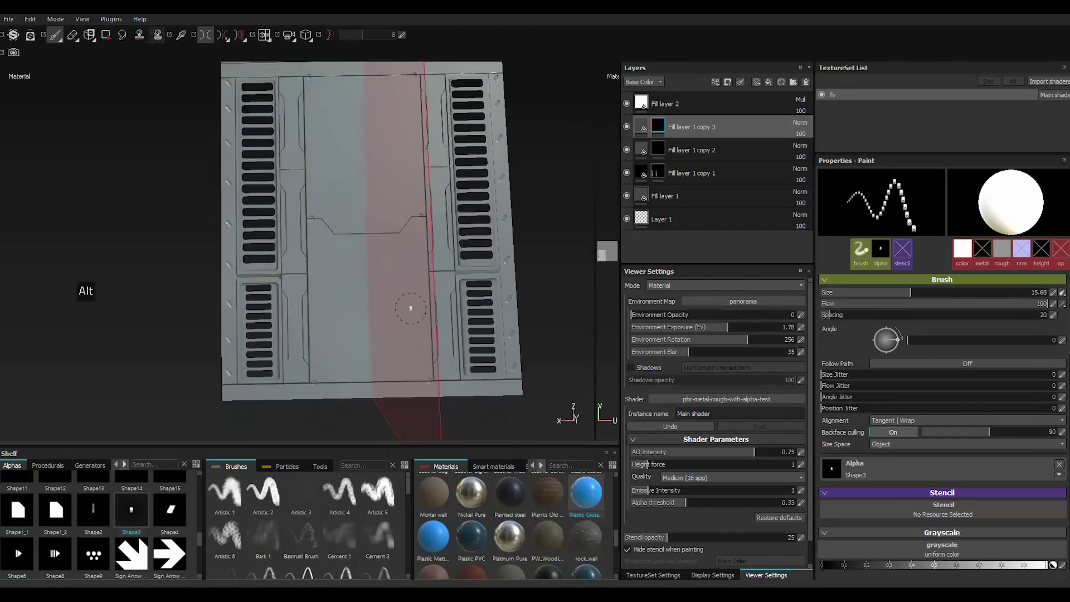
pyautogui.scroll(-3)
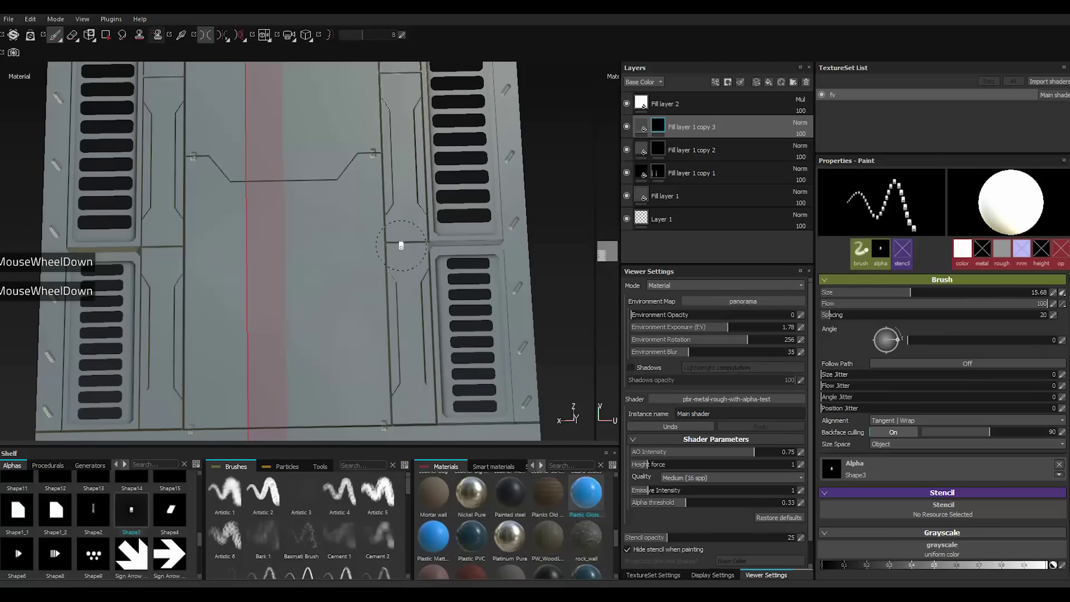
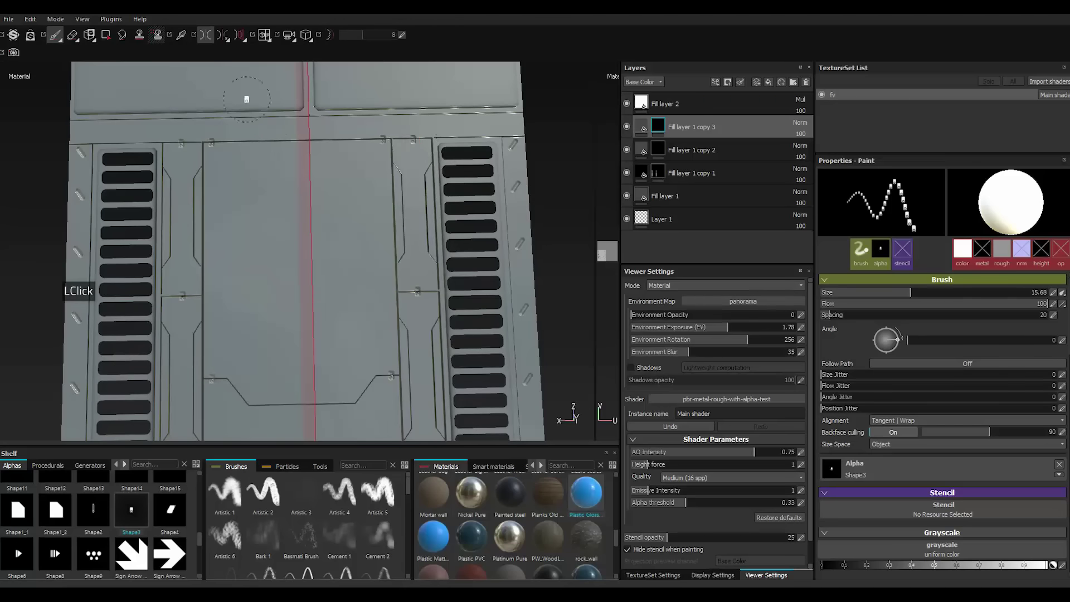
pyautogui.click(210, 39)
pyautogui.click(215, 48)
pyautogui.scroll(3)
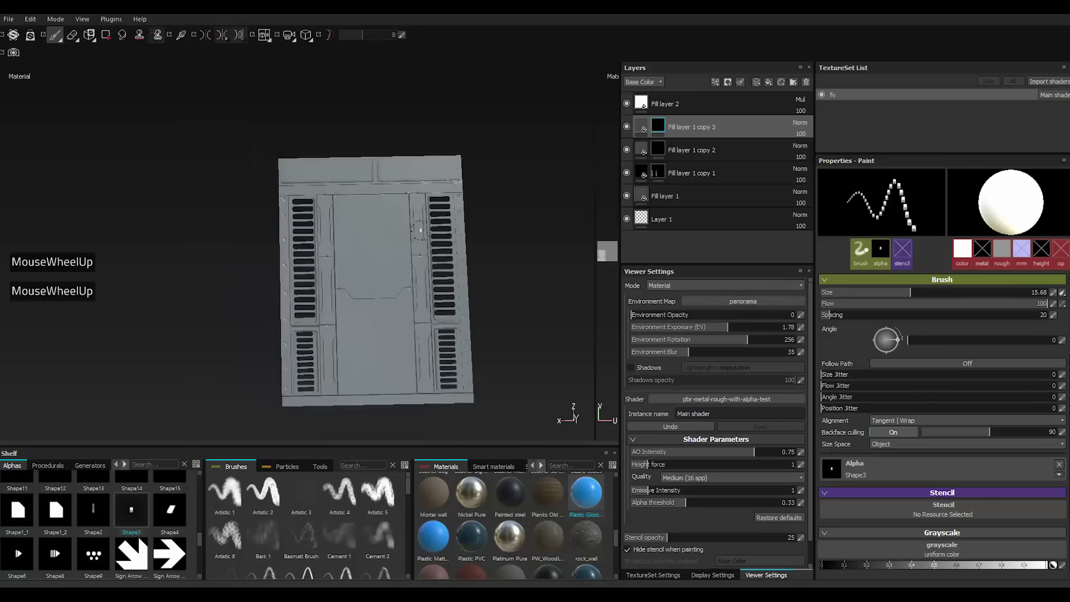
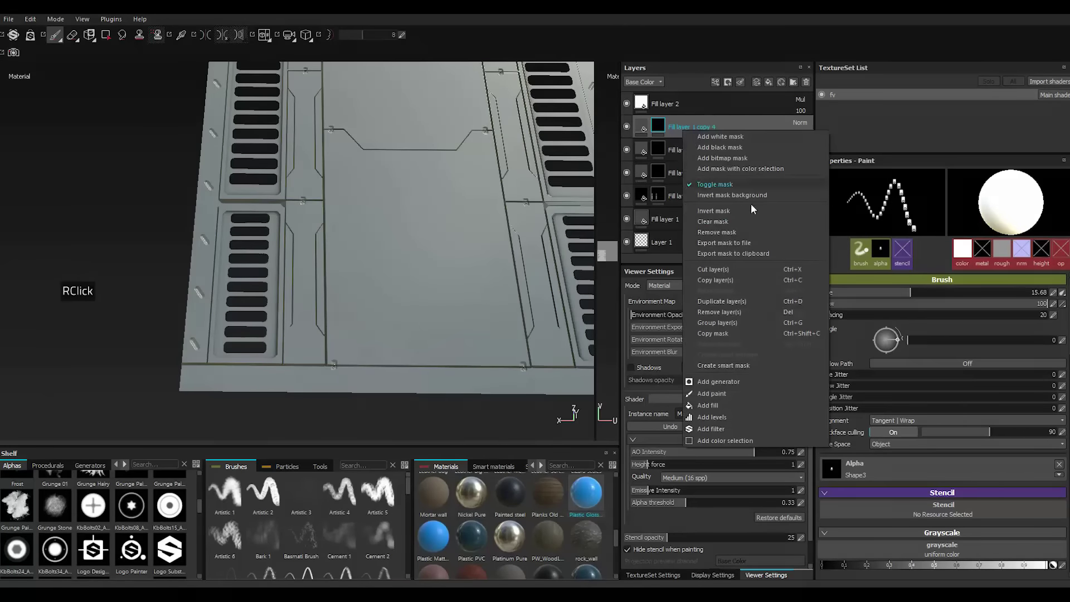
# Duplicate into Fill layer 1 copy 4 and load a small Shape9 five-dot stamp.
pyautogui.doubleClick(739, 230)
pyautogui.rightClick(739, 229)
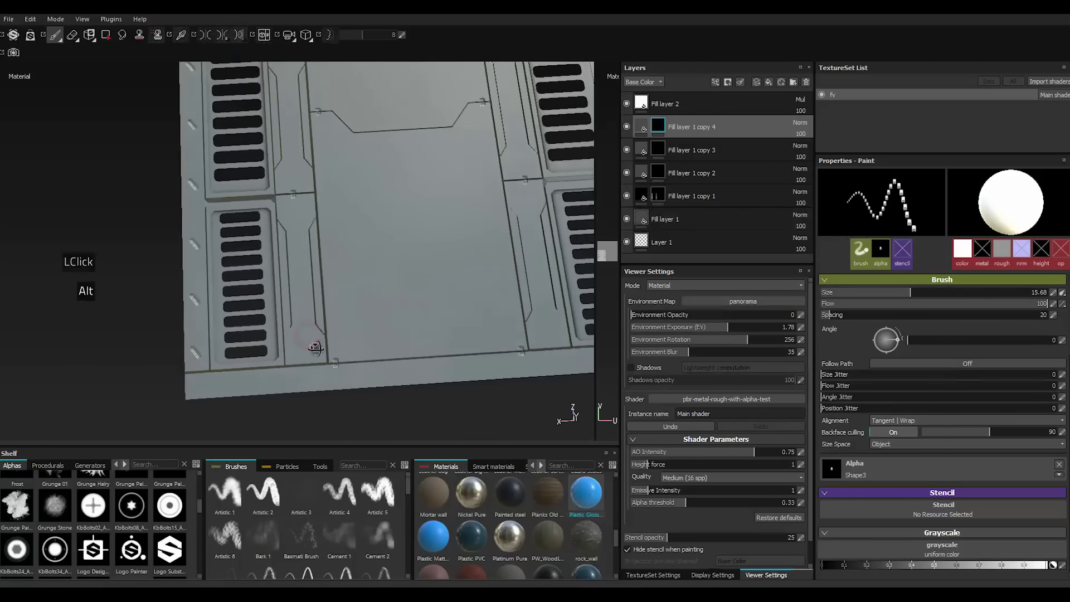
pyautogui.scroll(-3)
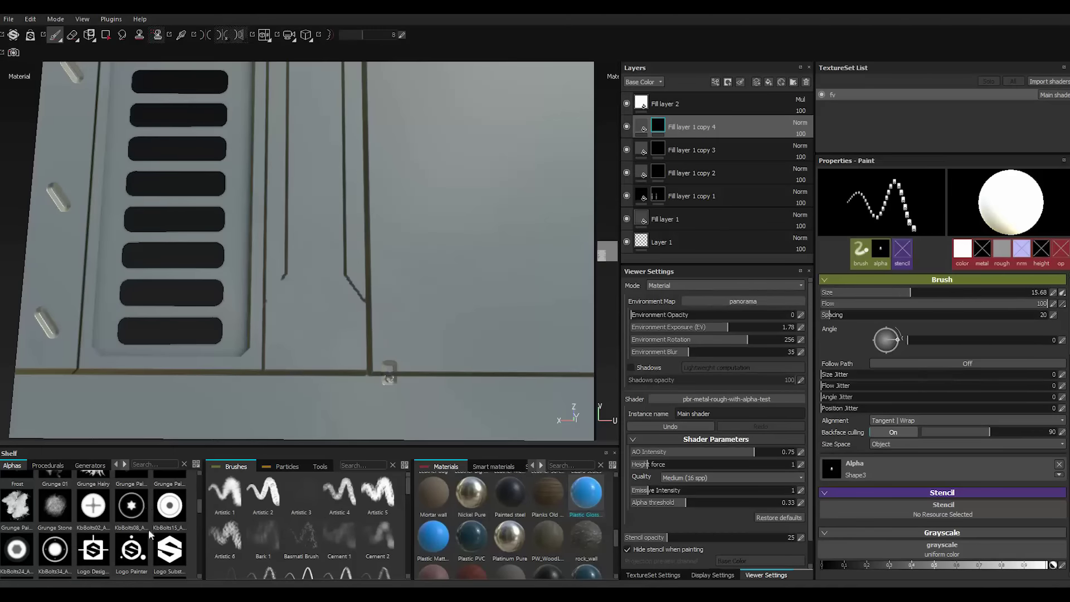
pyautogui.scroll(-3)
pyautogui.scroll(-3)
pyautogui.scroll(-3)
pyautogui.click(100, 491)
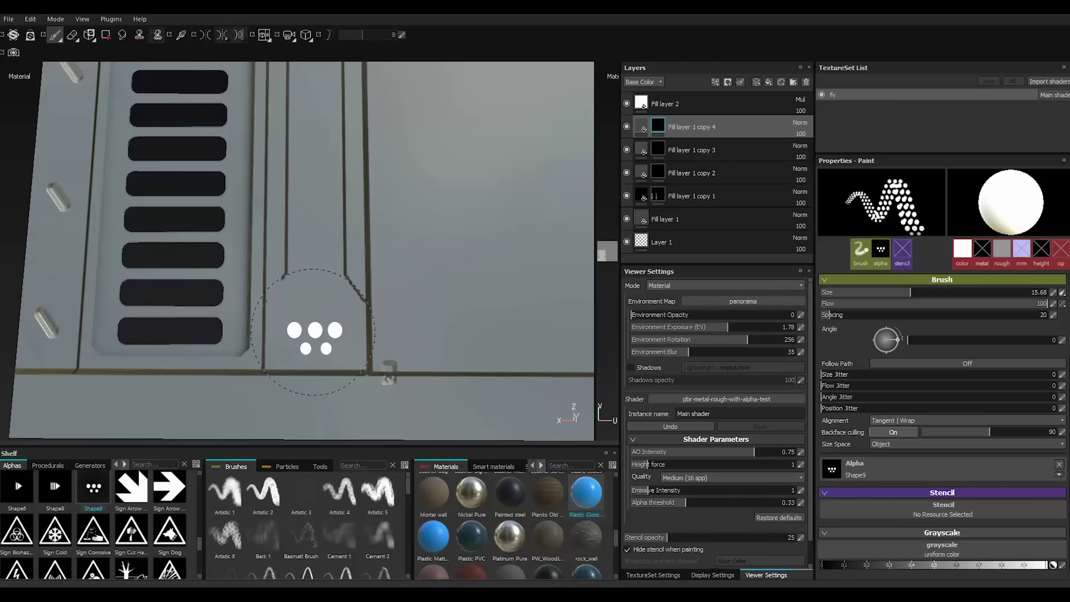
pyautogui.write('[[[[')
pyautogui.press('[')
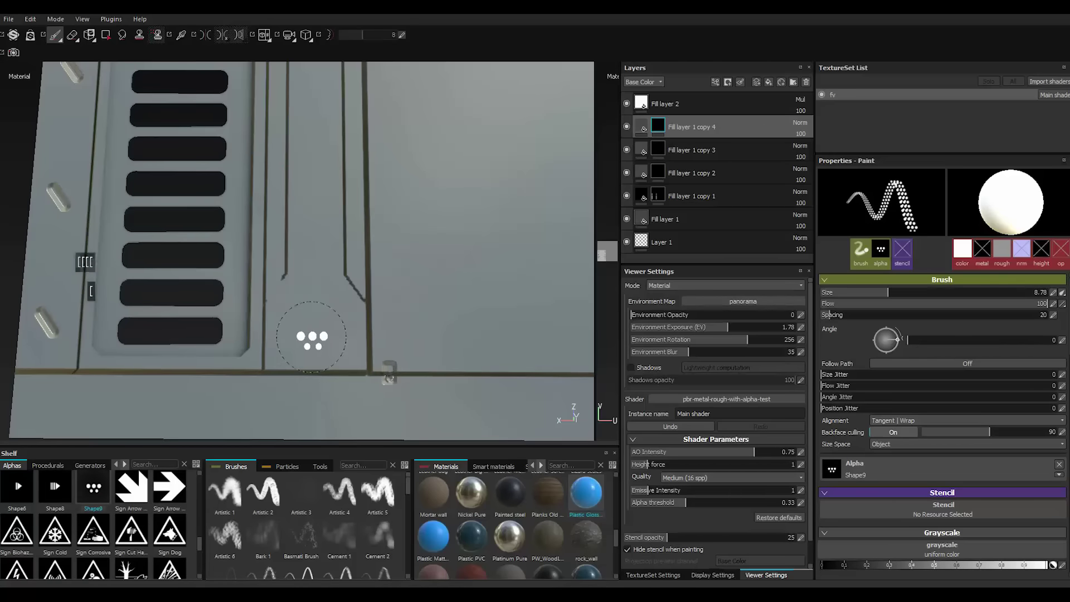
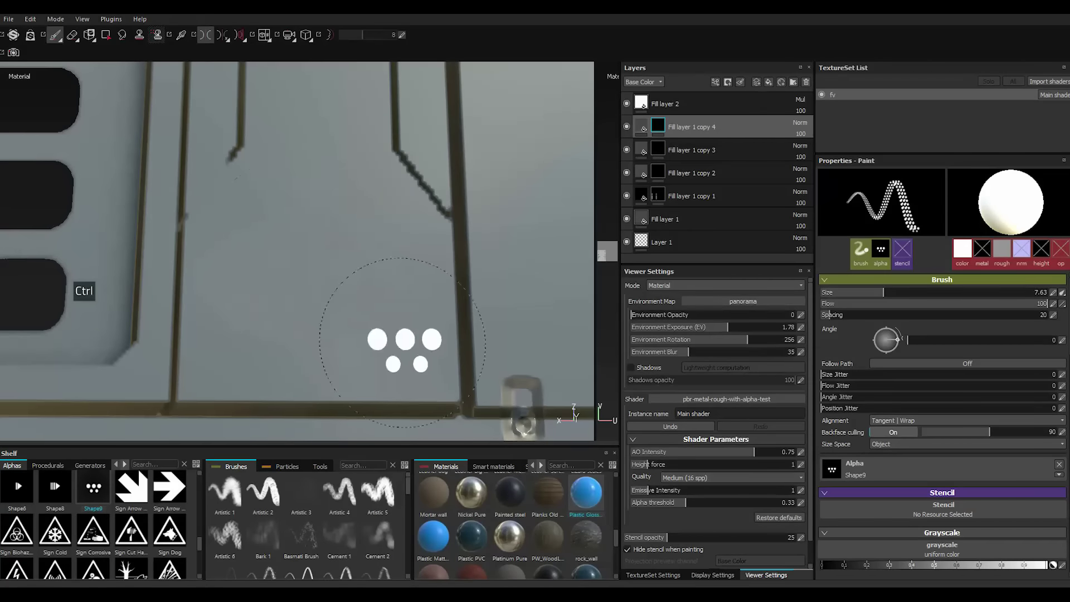
# Swap to the plain round Shape alpha and shrink the brush to about 0.85.
pyautogui.scroll(-3)
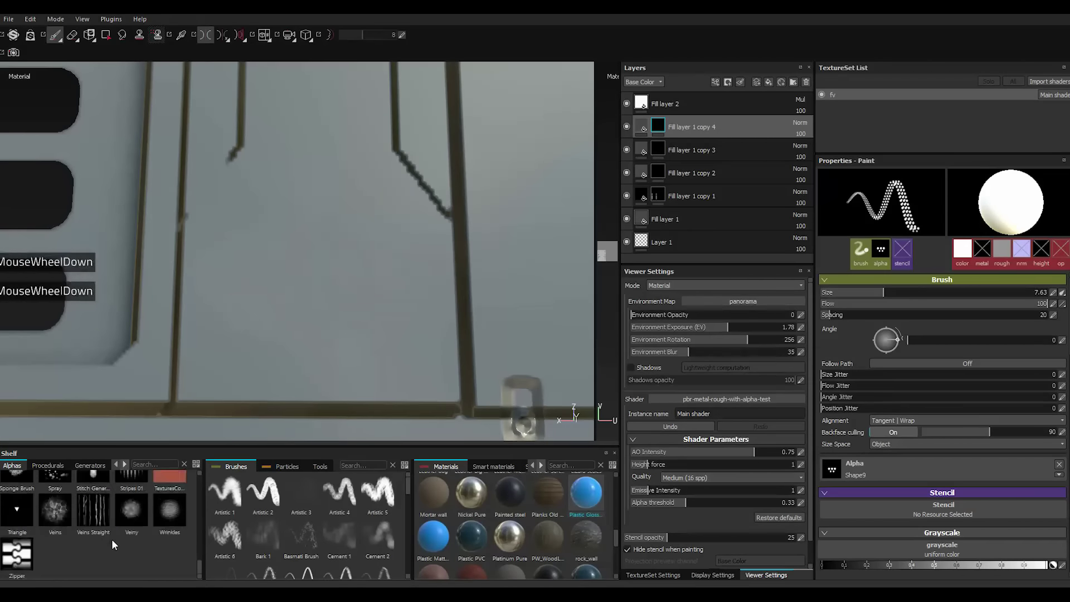
pyautogui.scroll(-3)
pyautogui.scroll(3)
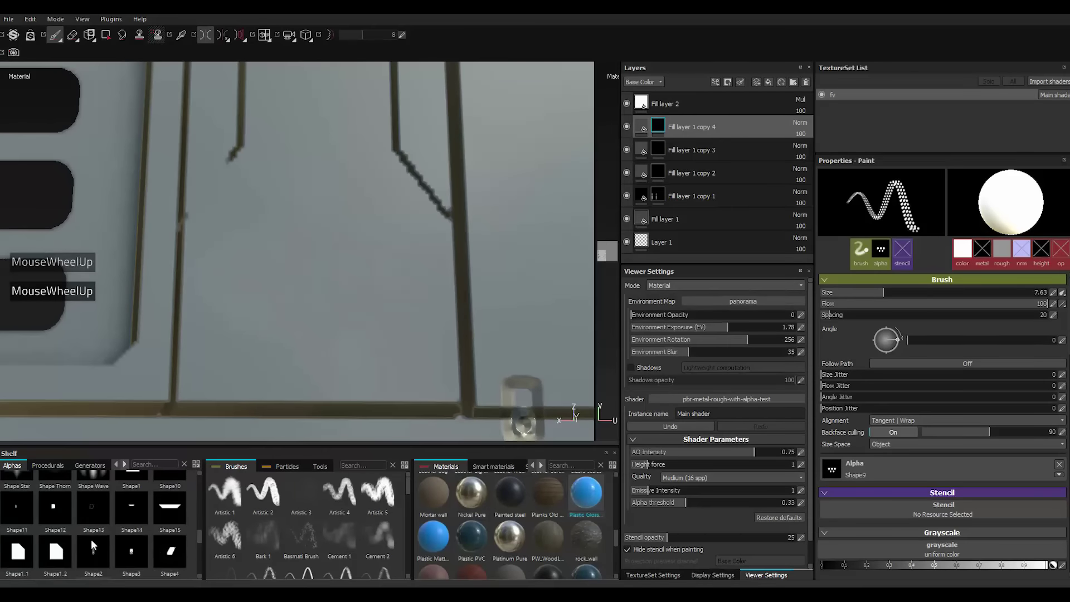
pyautogui.scroll(3)
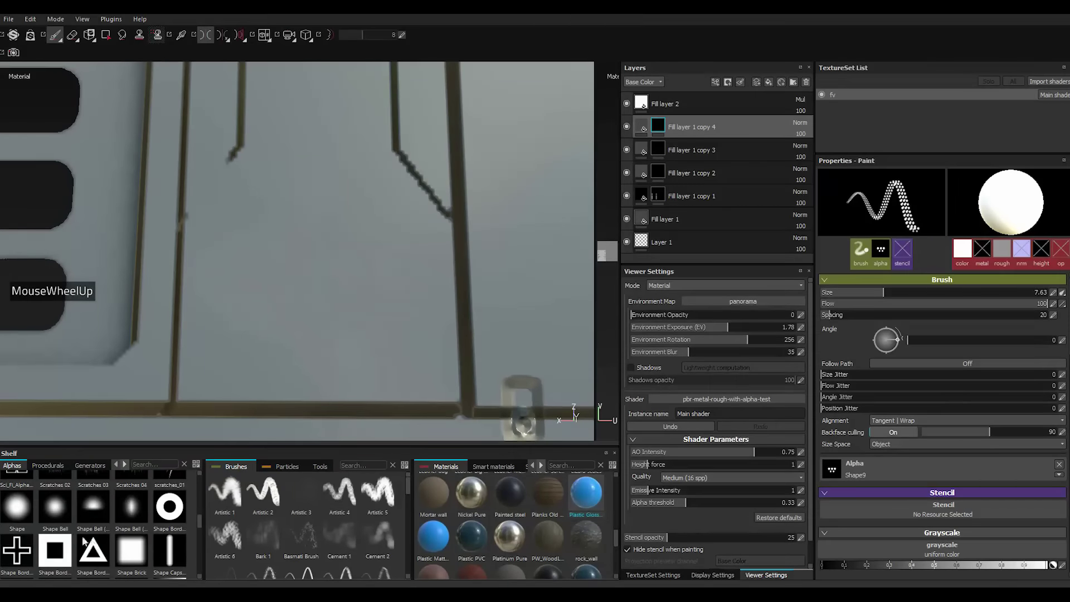
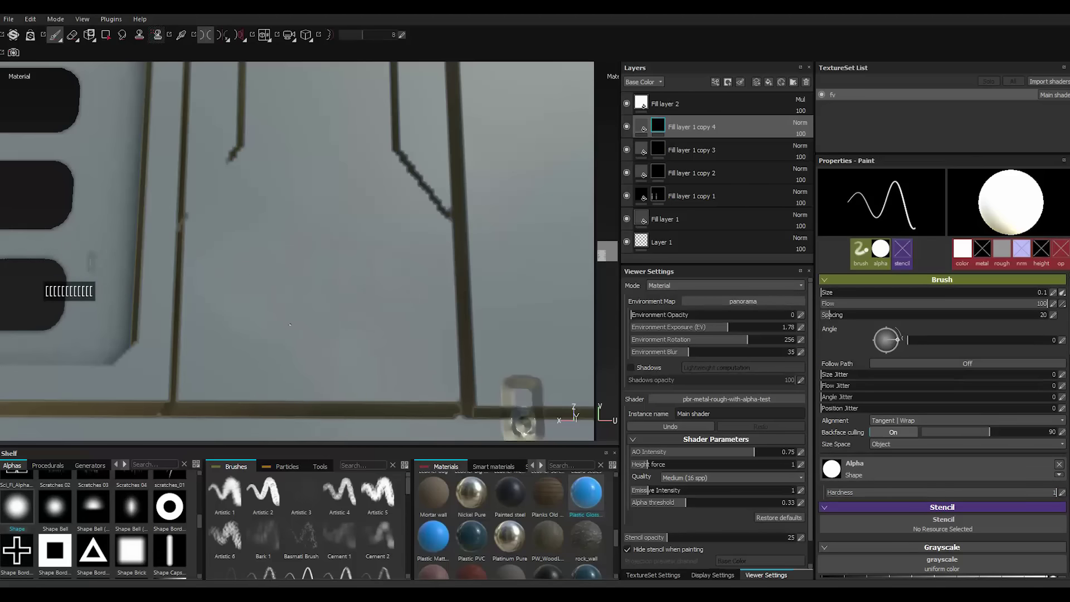
pyautogui.write('[[[[[[[[[[[[')
pyautogui.press(']')
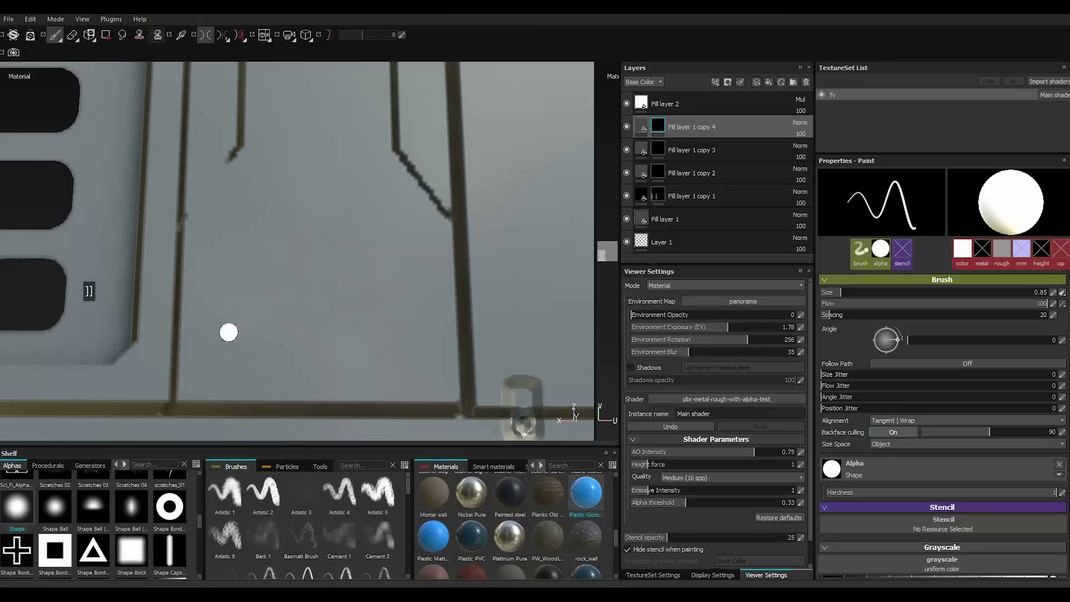
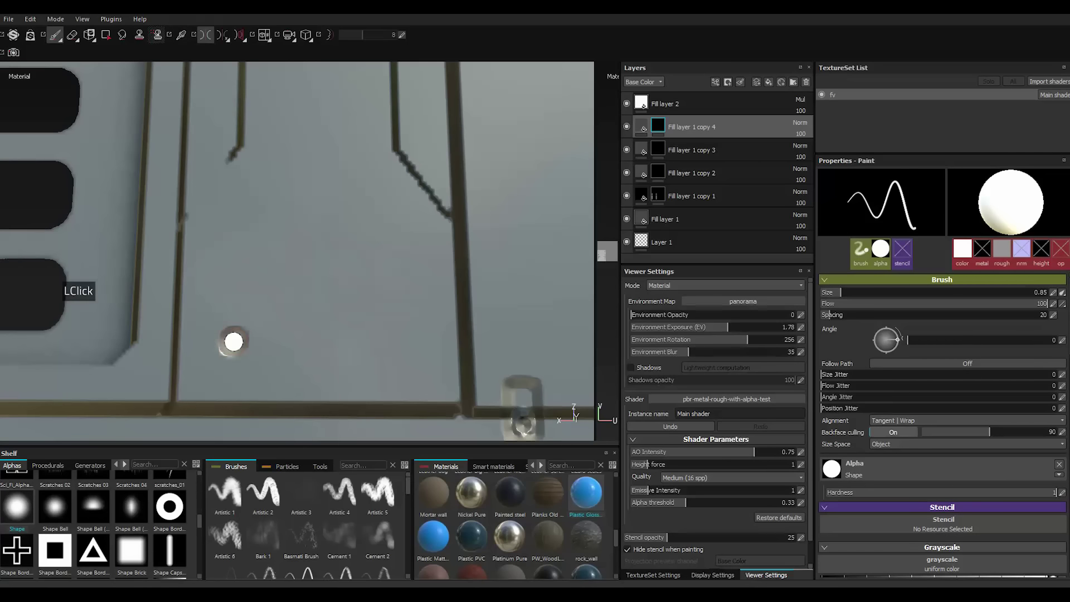
# Stamp a cluster of small round rivet dots near the central strip's lower seam.
pyautogui.scroll(-3)
pyautogui.scroll(3)
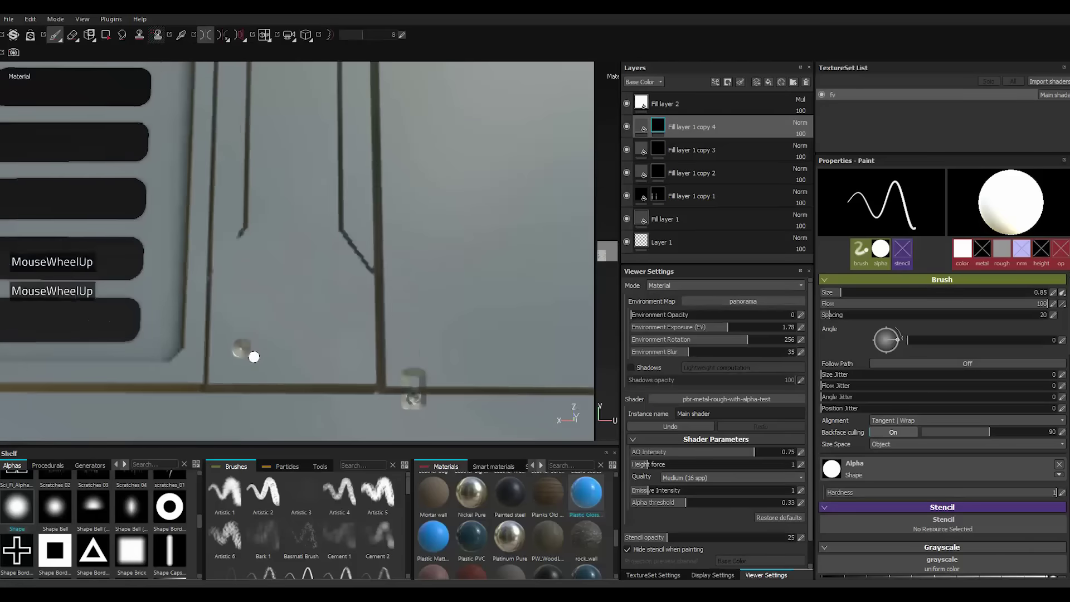
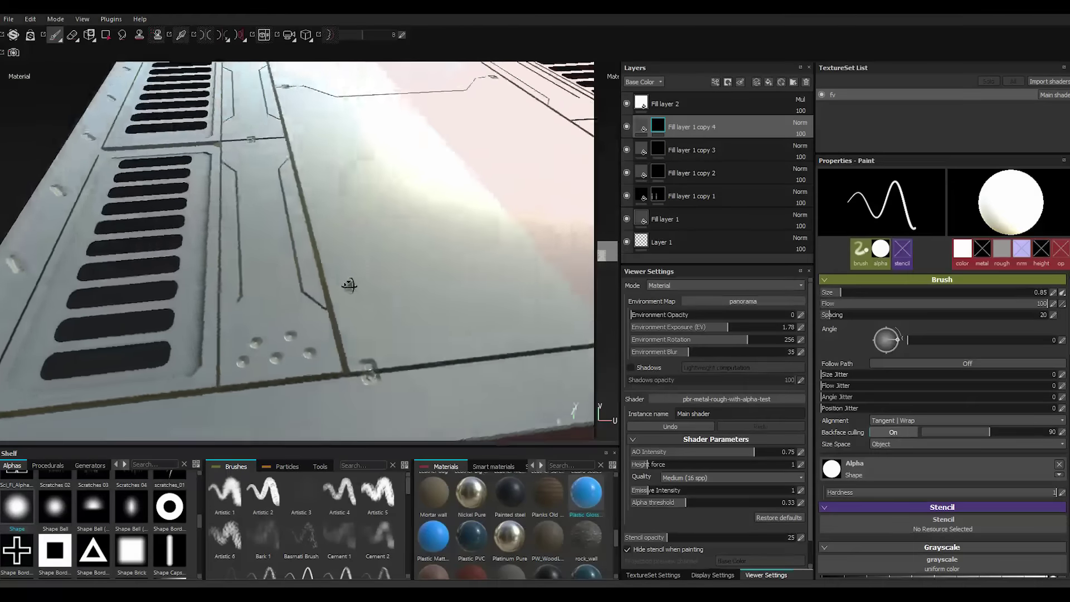
pyautogui.scroll(3)
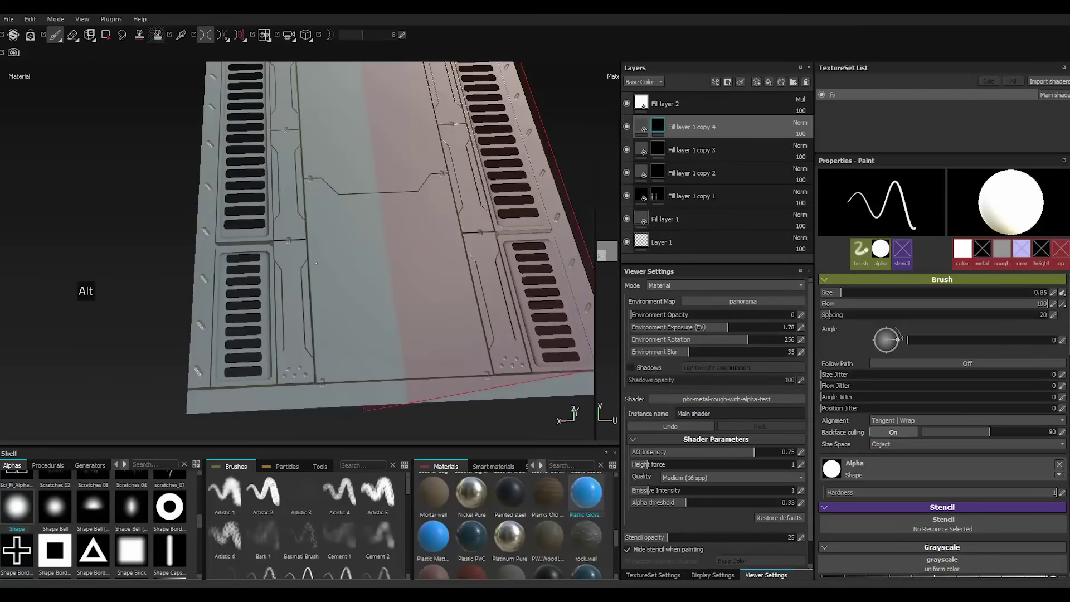
pyautogui.scroll(-3)
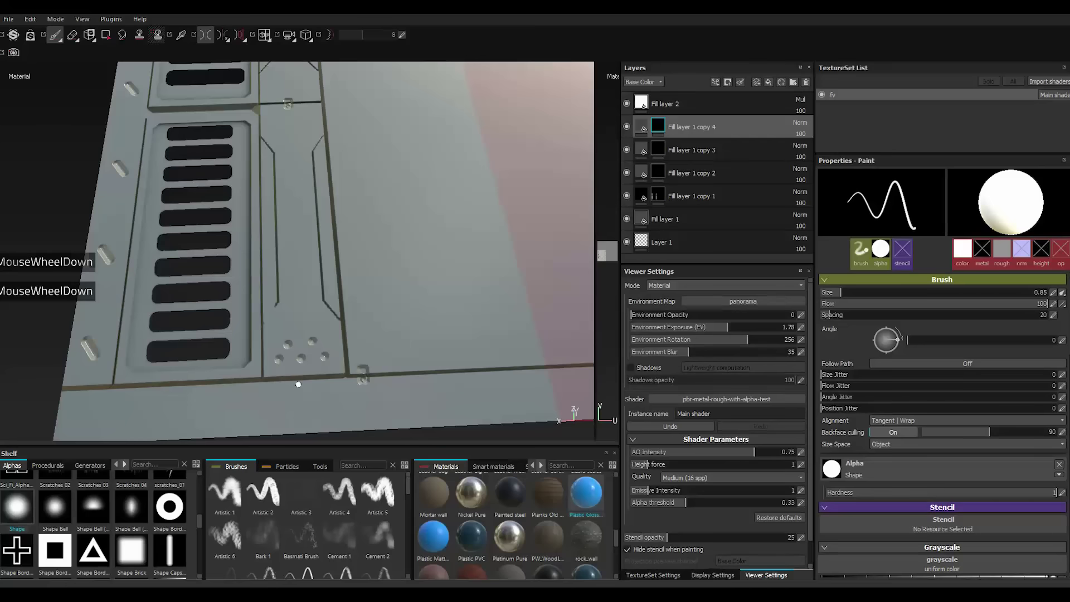
pyautogui.scroll(-3)
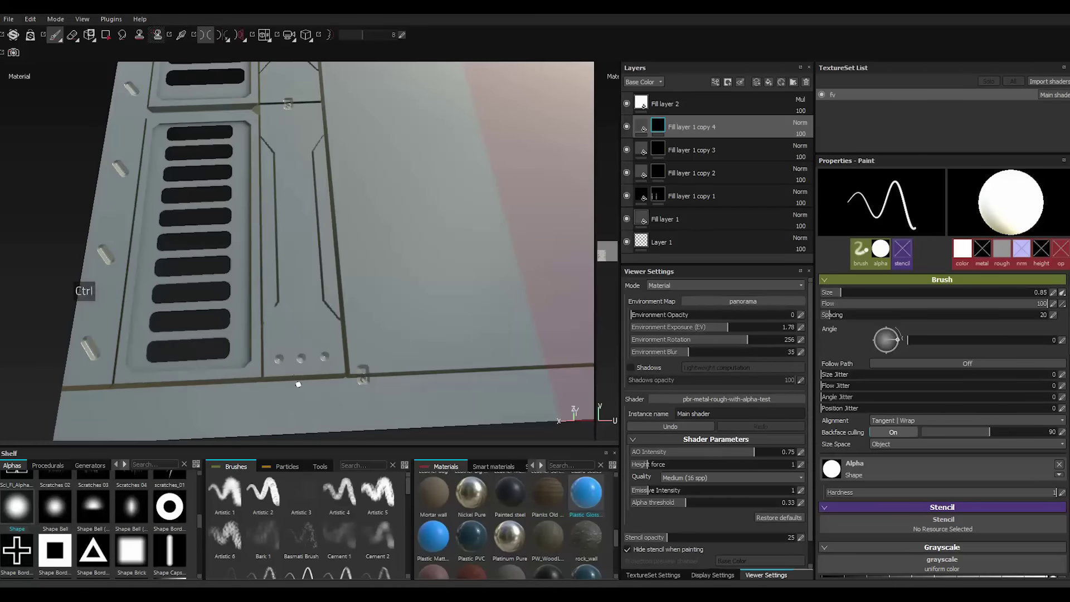
pyautogui.scroll(-3)
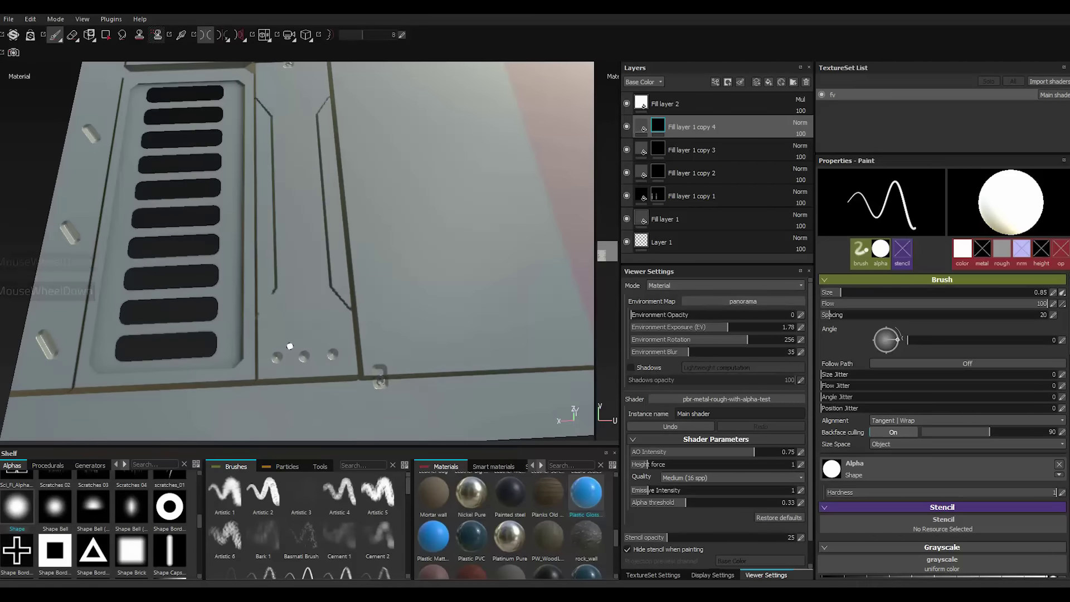
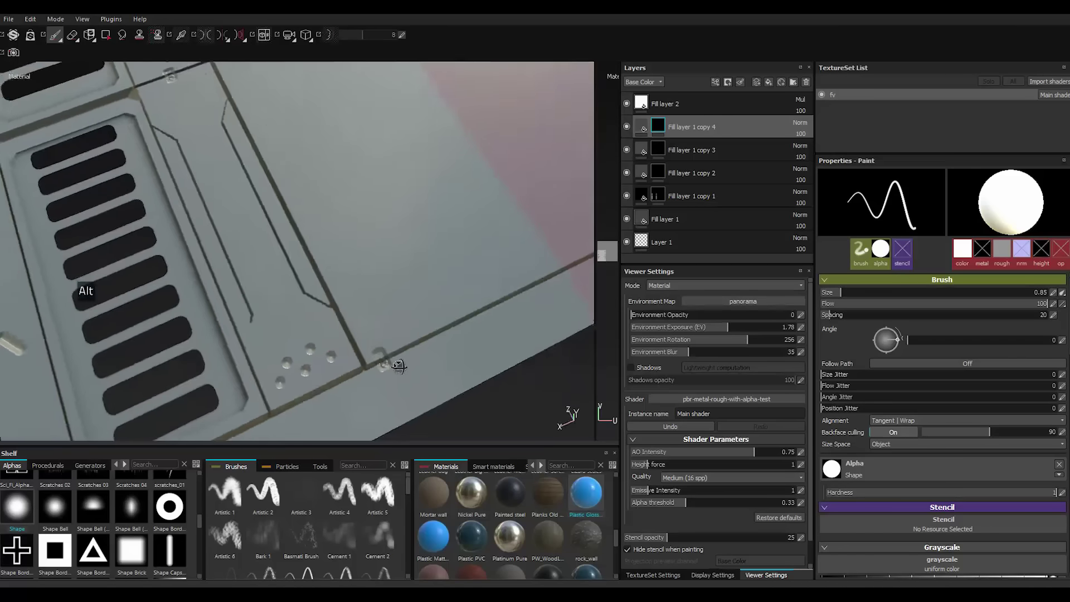
pyautogui.scroll(-3)
pyautogui.scroll(3)
pyautogui.scroll(-3)
pyautogui.scroll(3)
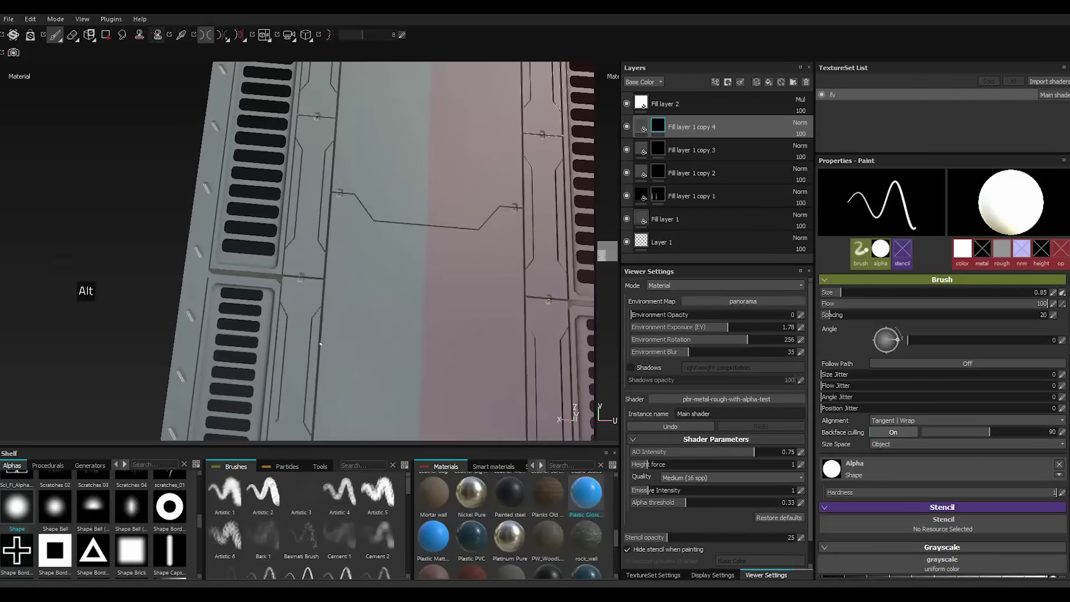
# Stamp a second rivet-dot cluster above the central seam junction, then zoom out to the full panel.
pyautogui.scroll(-3)
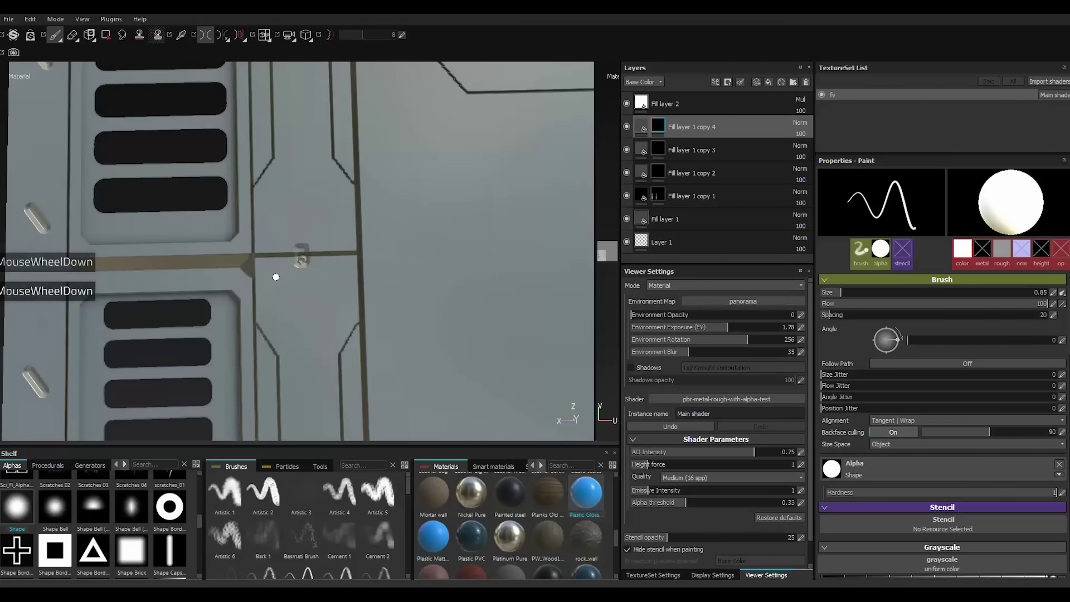
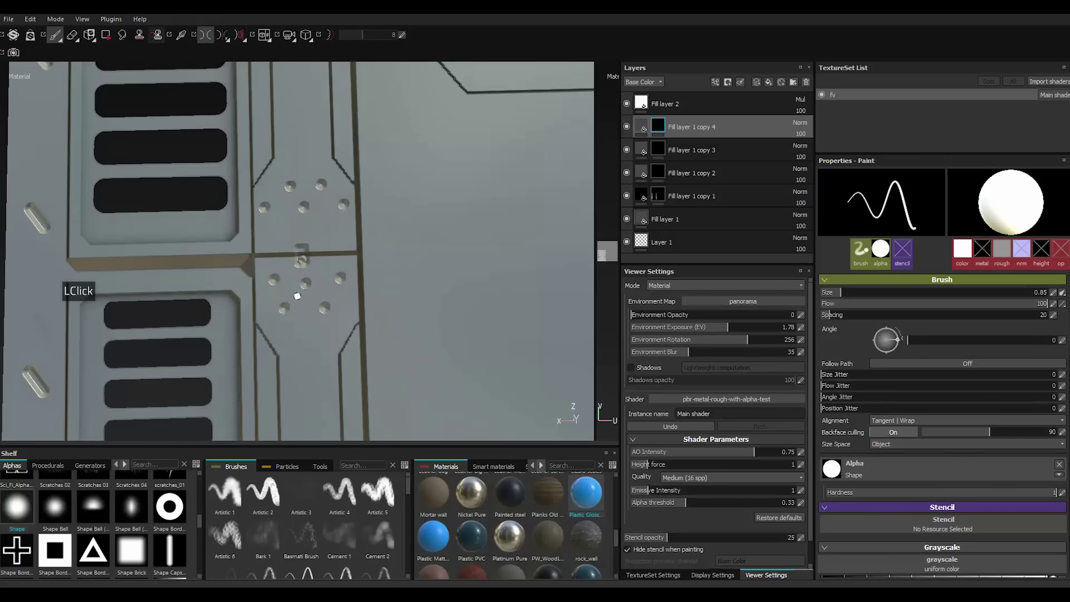
pyautogui.scroll(3)
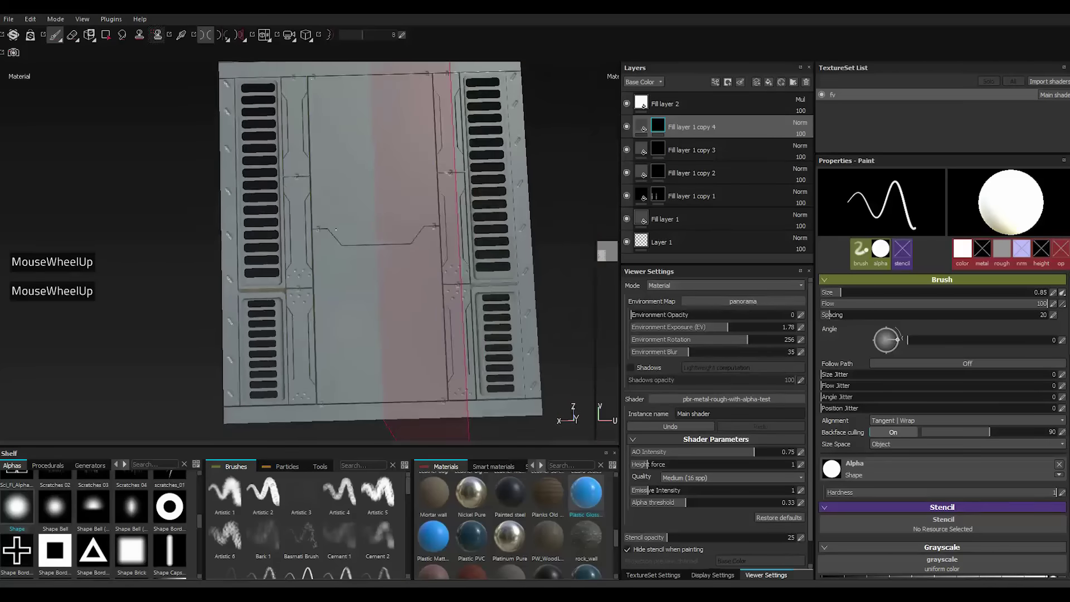
# Zoom around the left strip's seam junctions to stamp the remaining rivet dots and check the top seam.
pyautogui.scroll(-3)
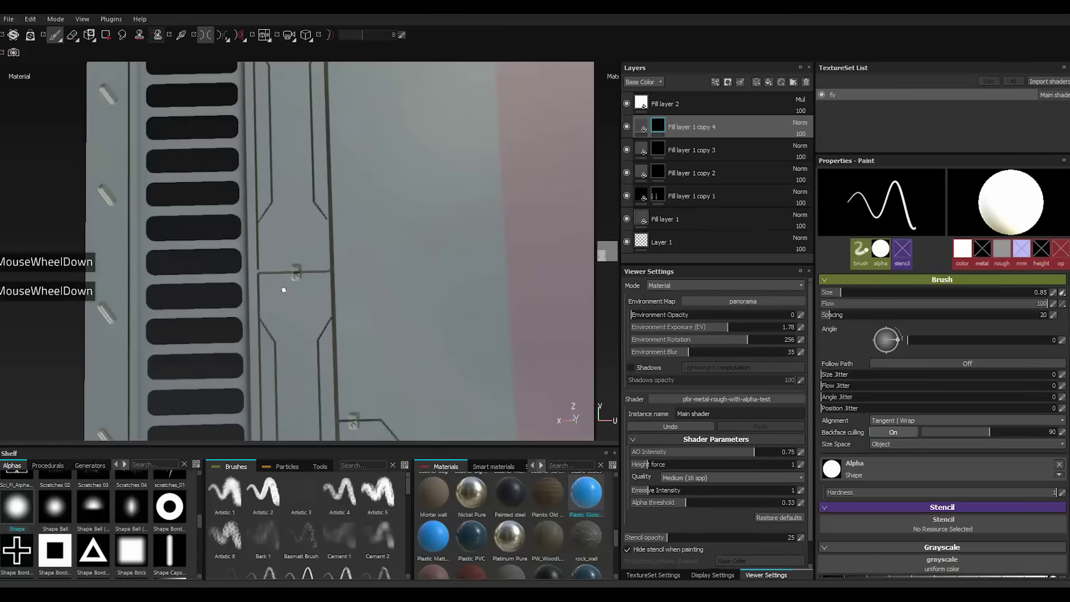
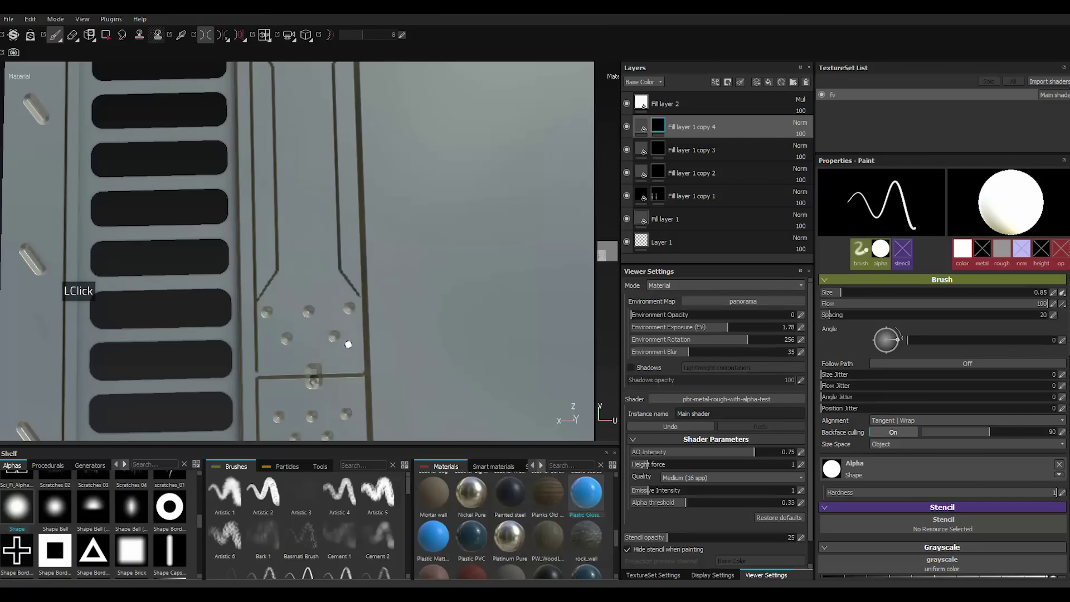
pyautogui.scroll(3)
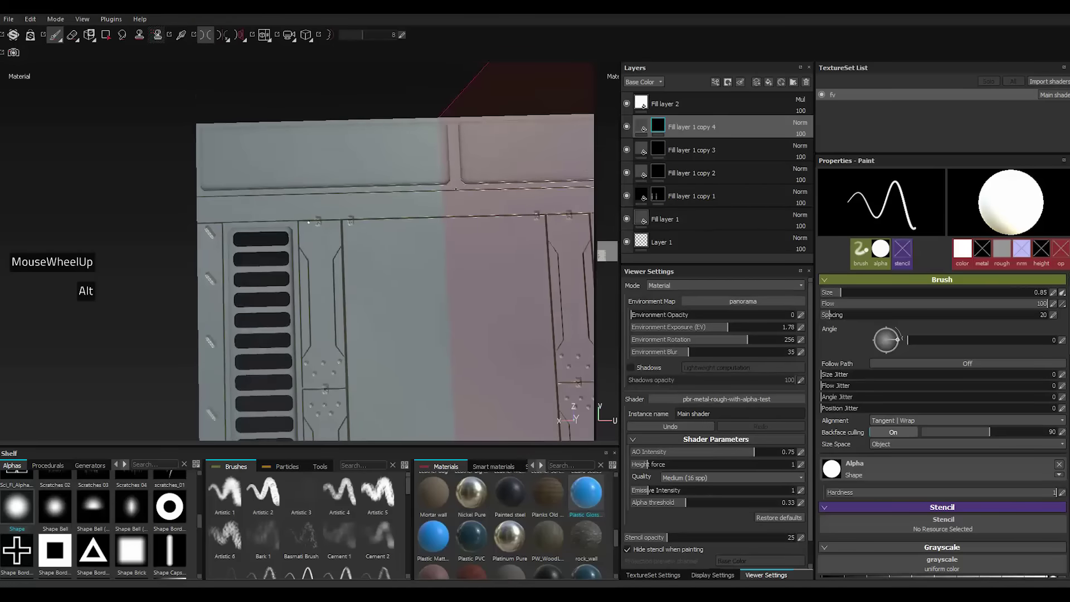
pyautogui.scroll(-3)
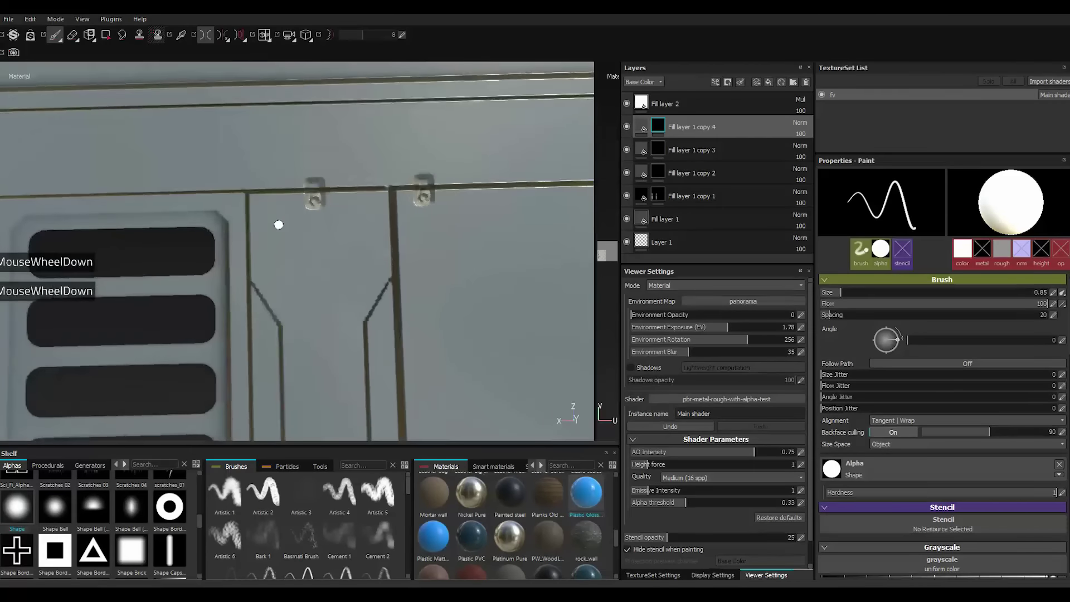
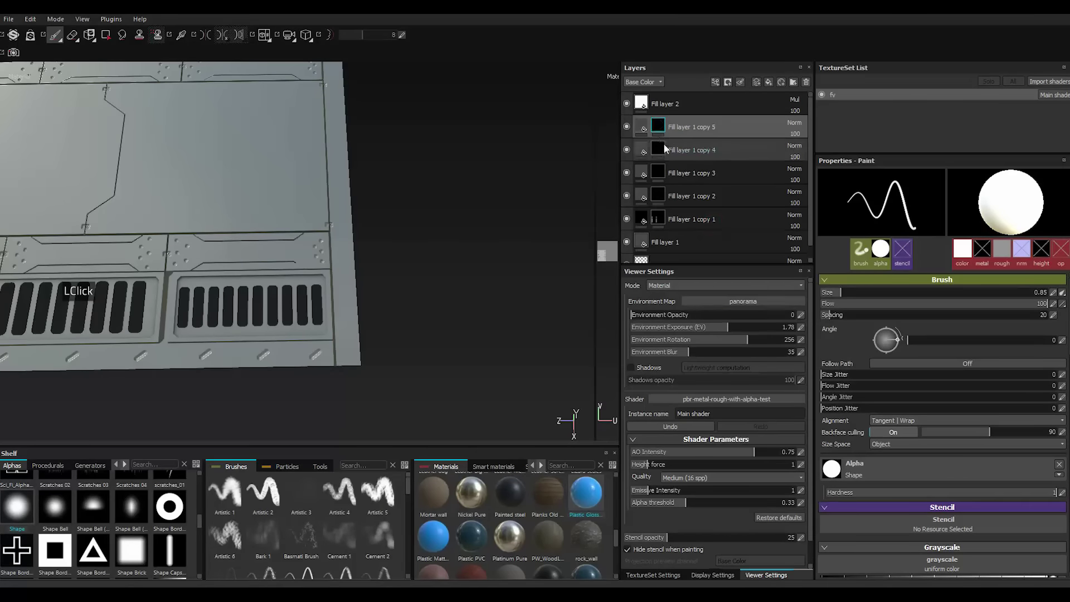
# On Fill layer 1 copy 5, set a capsule brush alpha, length 0.22, enlarged, with hardness 0.76.
pyautogui.doubleClick(648, 125)
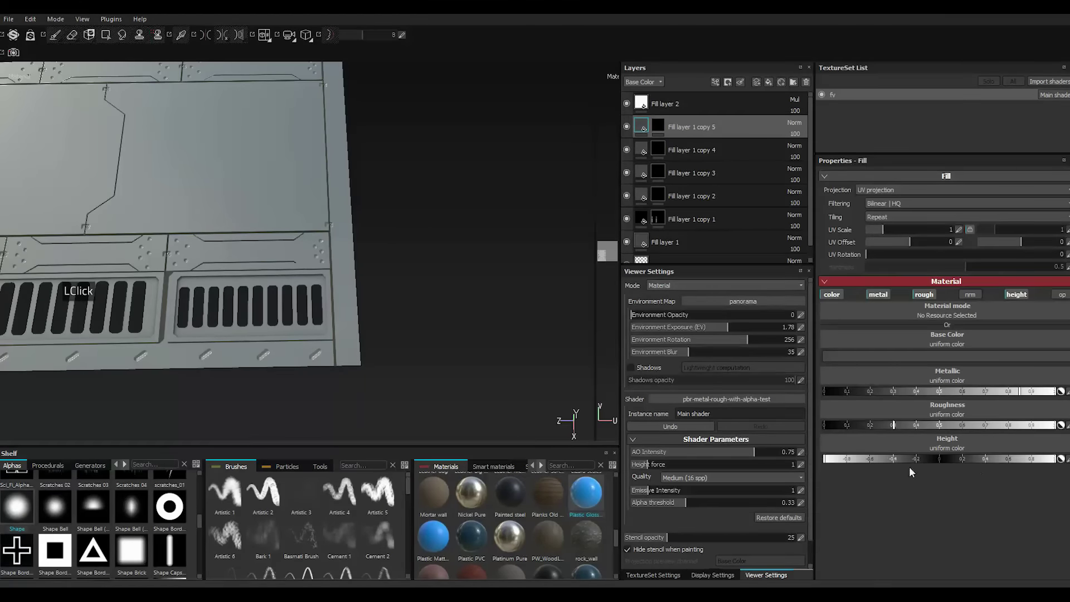
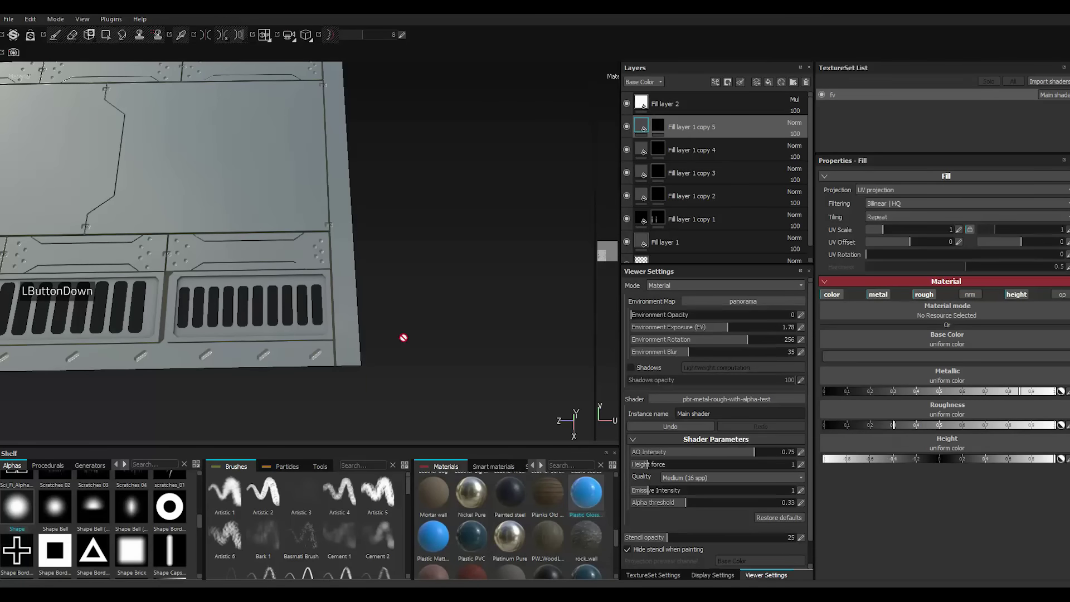
pyautogui.doubleClick(666, 132)
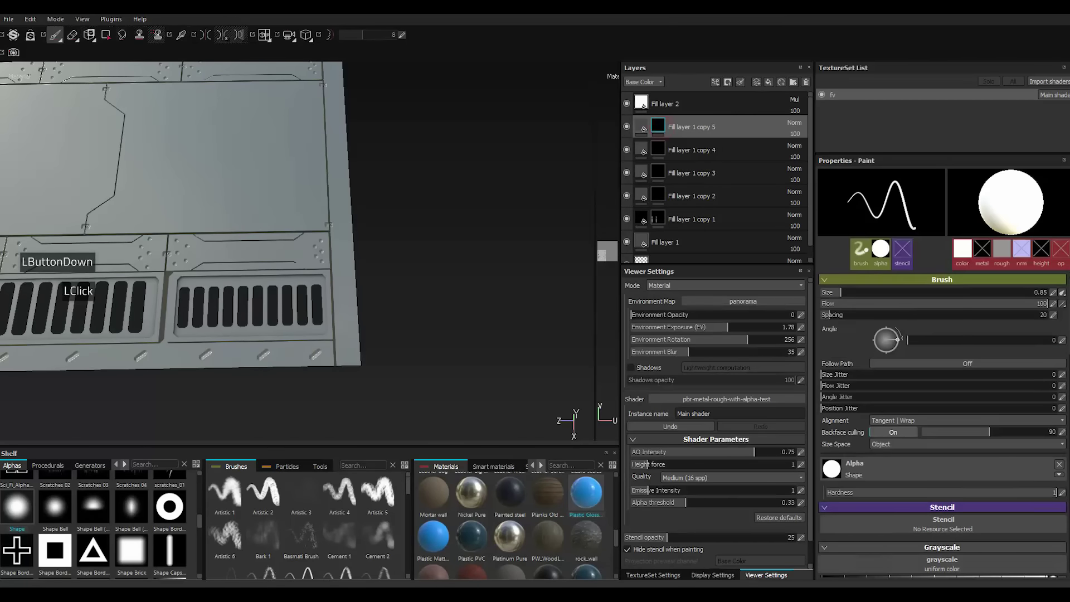
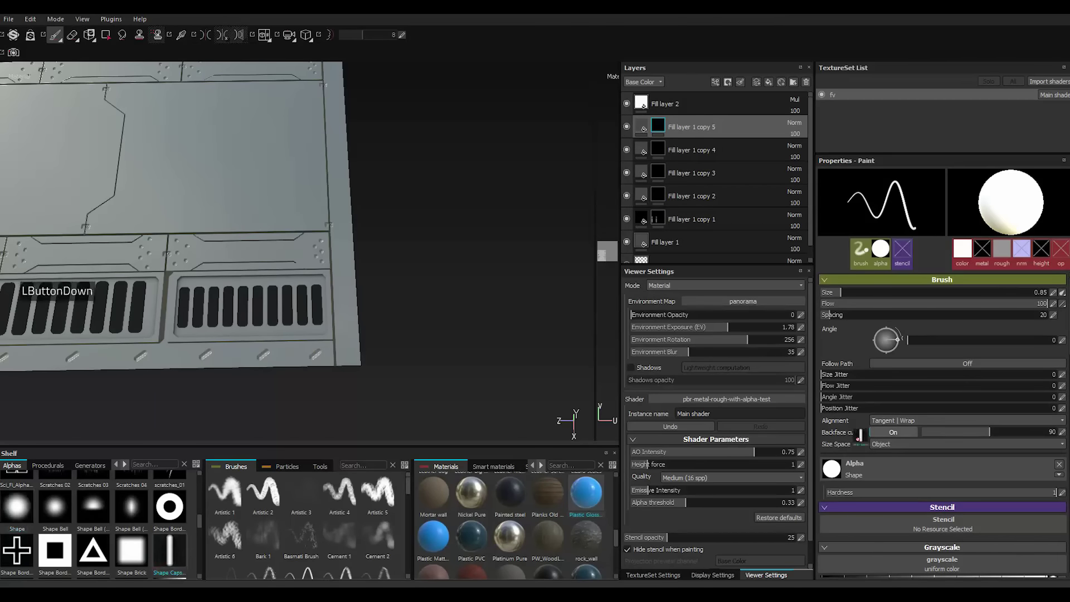
pyautogui.click(862, 472)
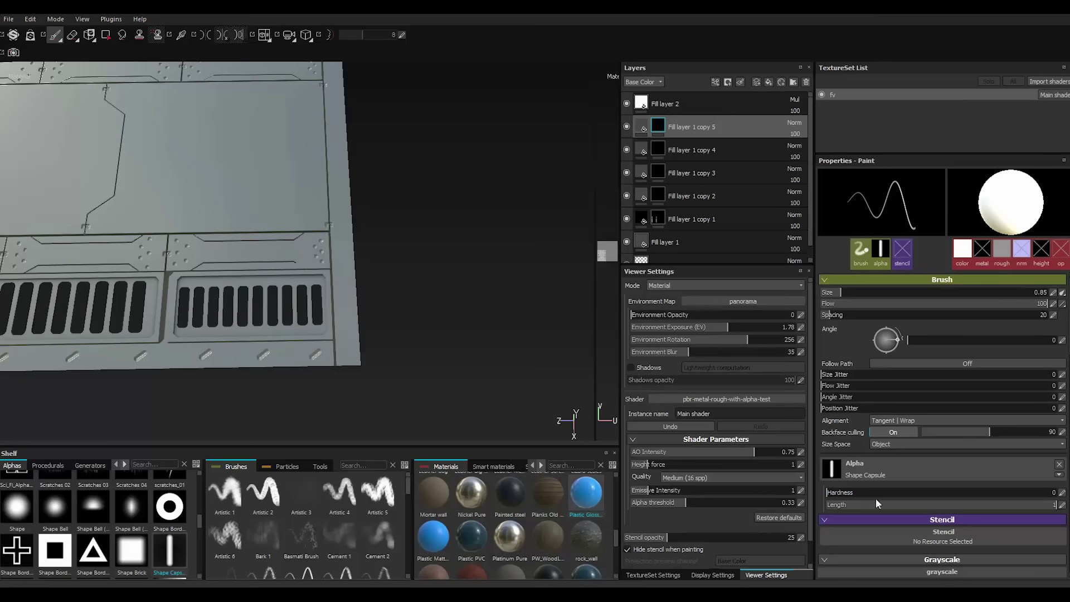
pyautogui.click(880, 509)
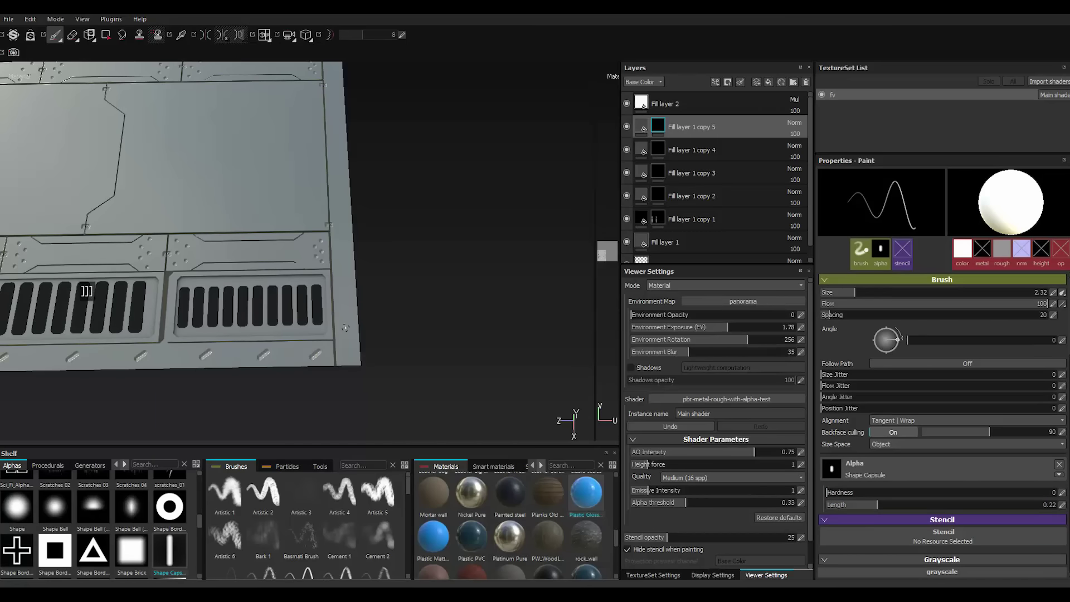
pyautogui.write(']]]]]]]]]]]')
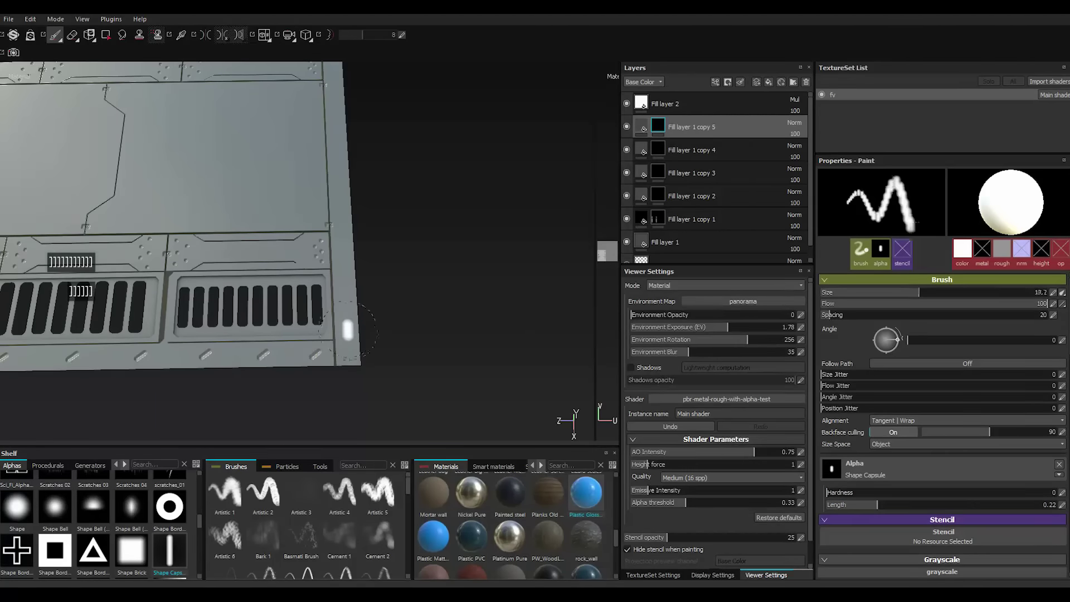
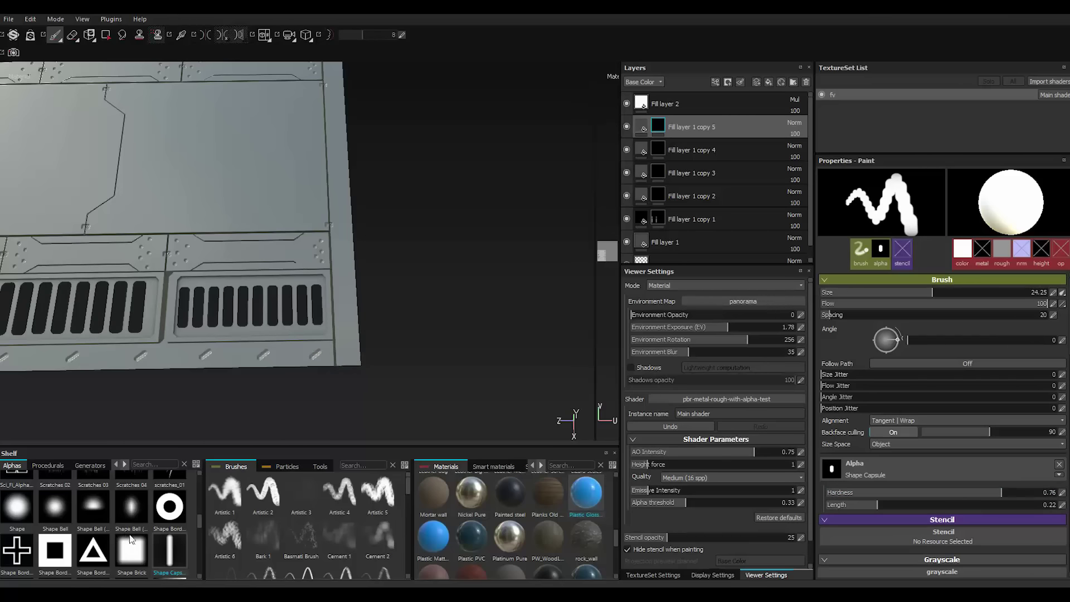
pyautogui.scroll(3)
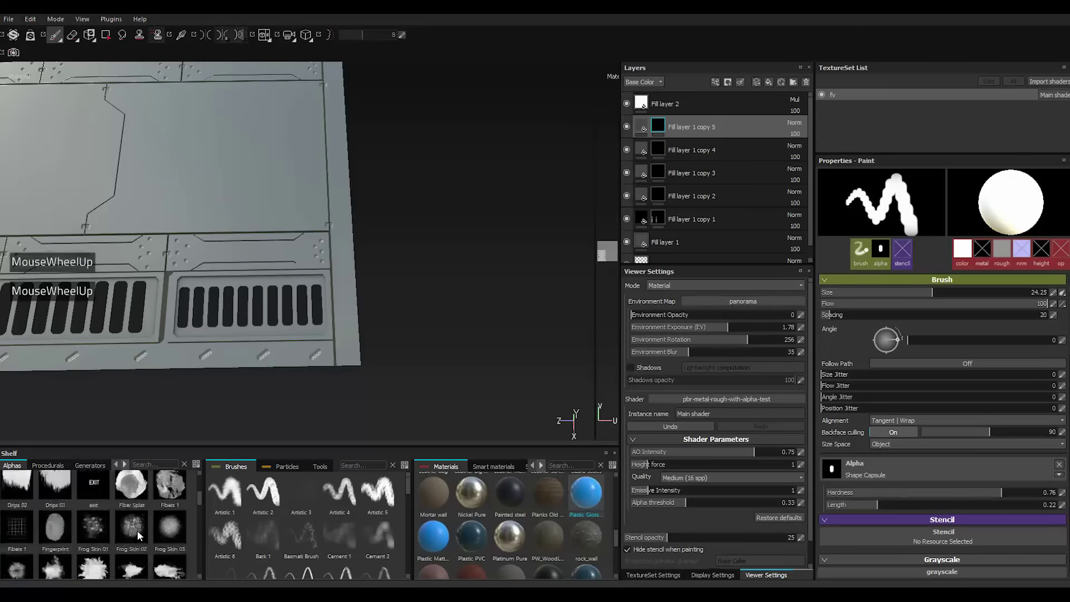
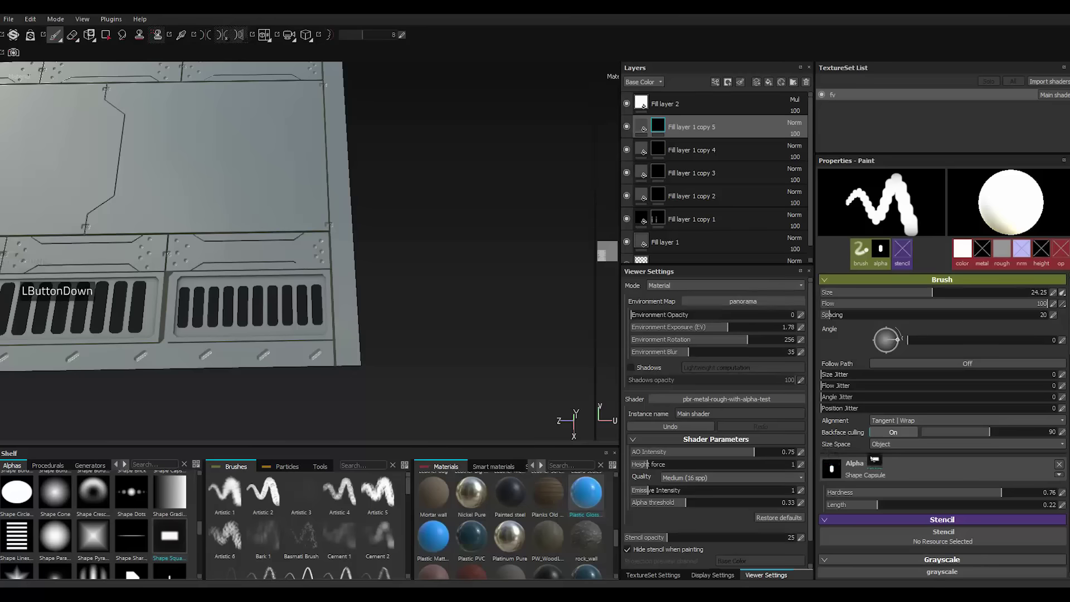
# Switch to a small, hard Shape Square Squeeze brush tilted diagonally for groove marks.
pyautogui.click(872, 509)
pyautogui.click(1004, 497)
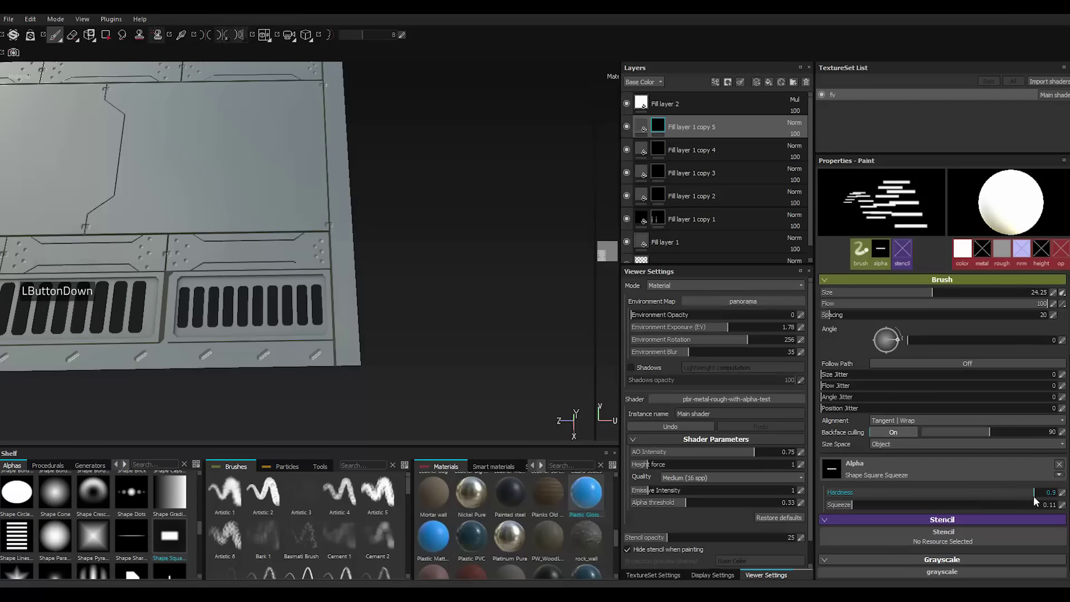
pyautogui.scroll(-3)
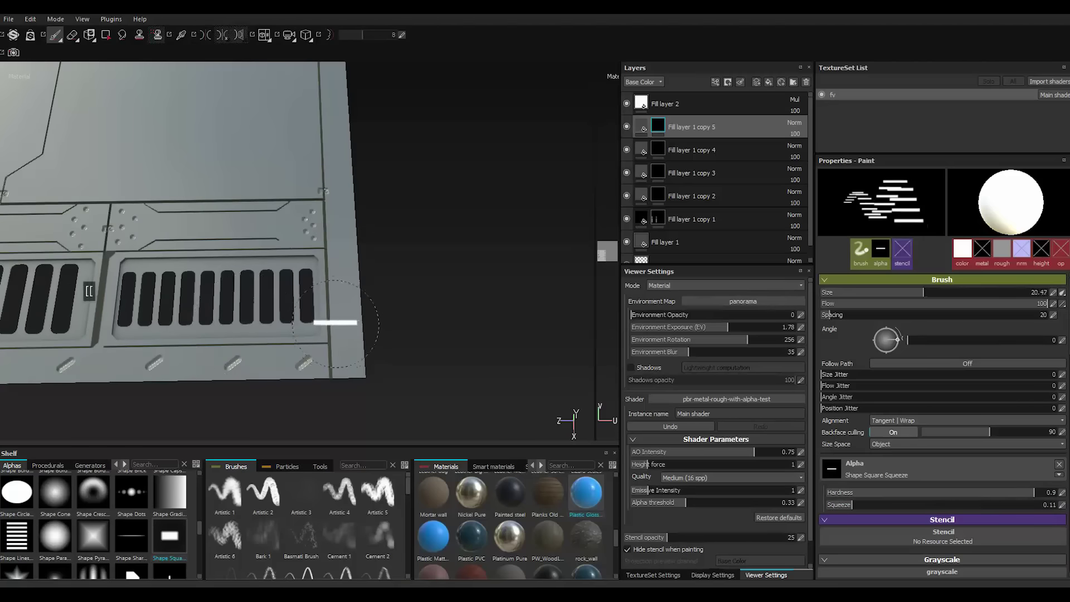
pyautogui.write('[[[[[')
pyautogui.press('[')
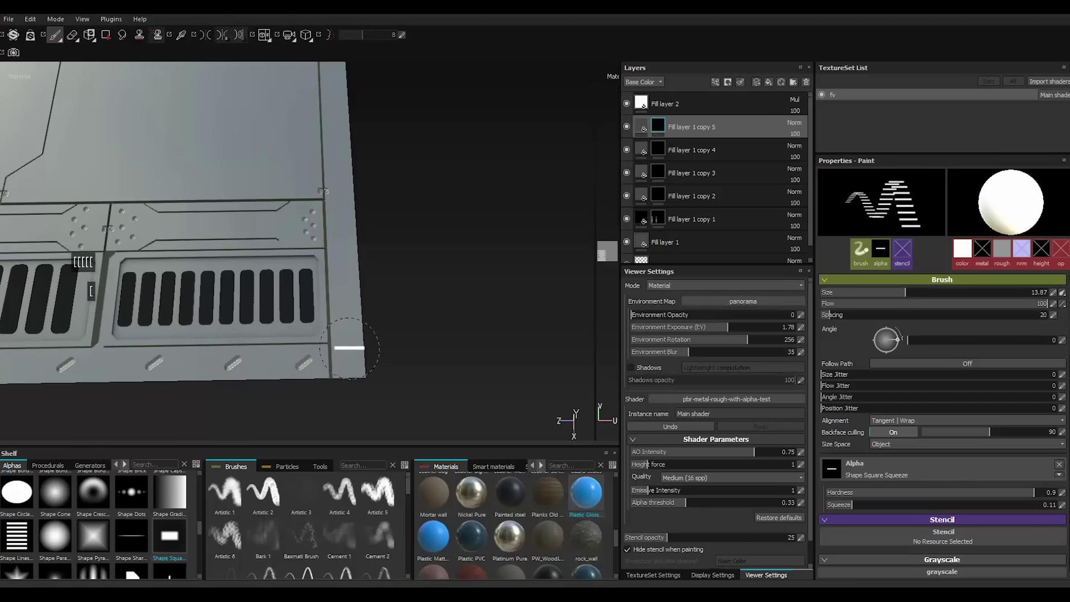
pyautogui.scroll(-3)
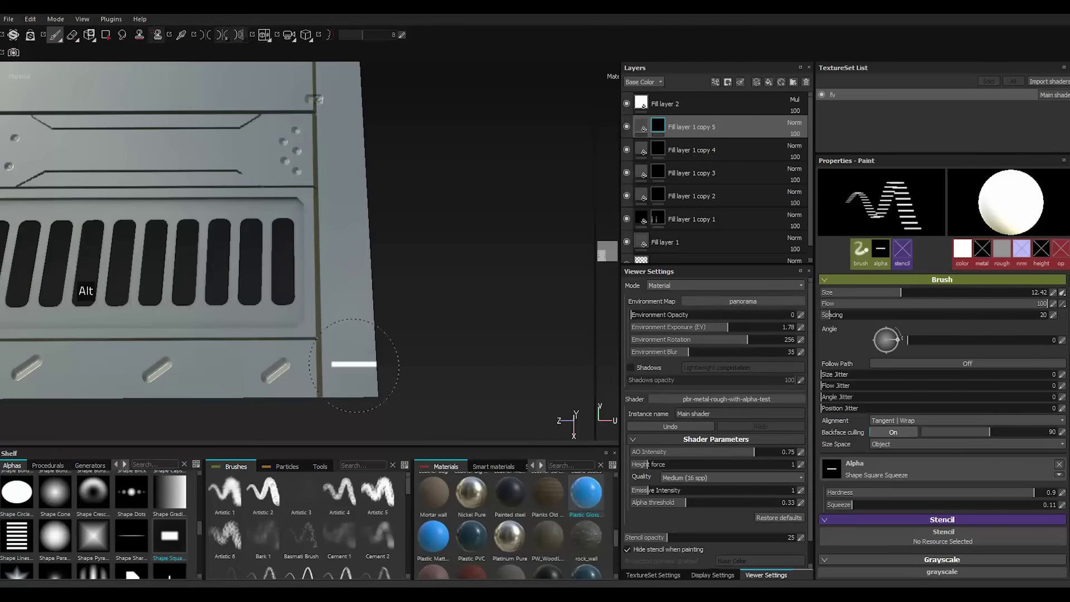
pyautogui.click(901, 343)
pyautogui.click(902, 352)
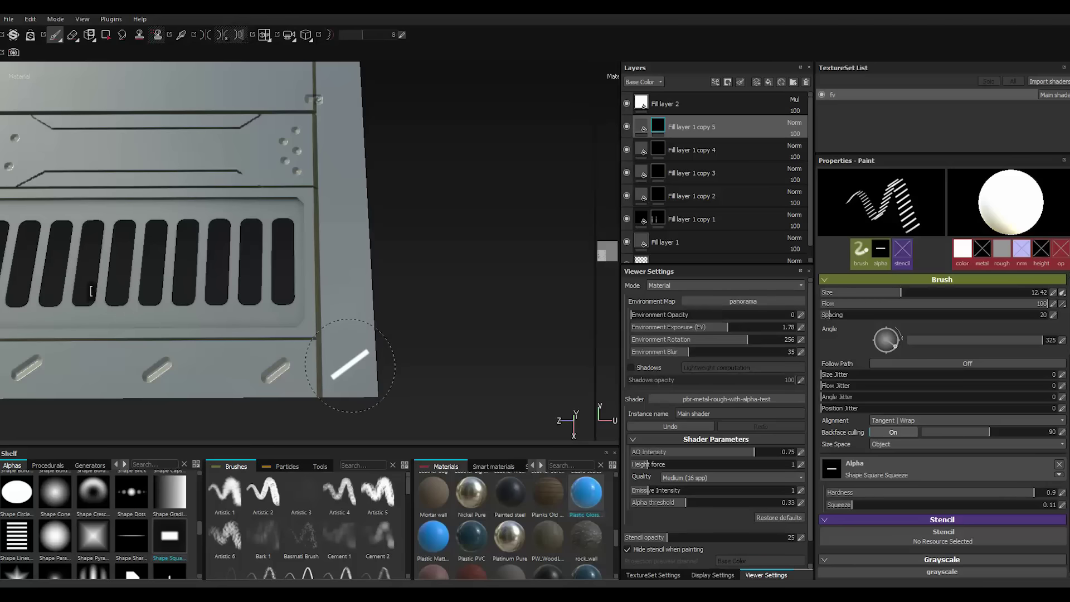
pyautogui.press('[')
pyautogui.scroll(-3)
pyautogui.scroll(3)
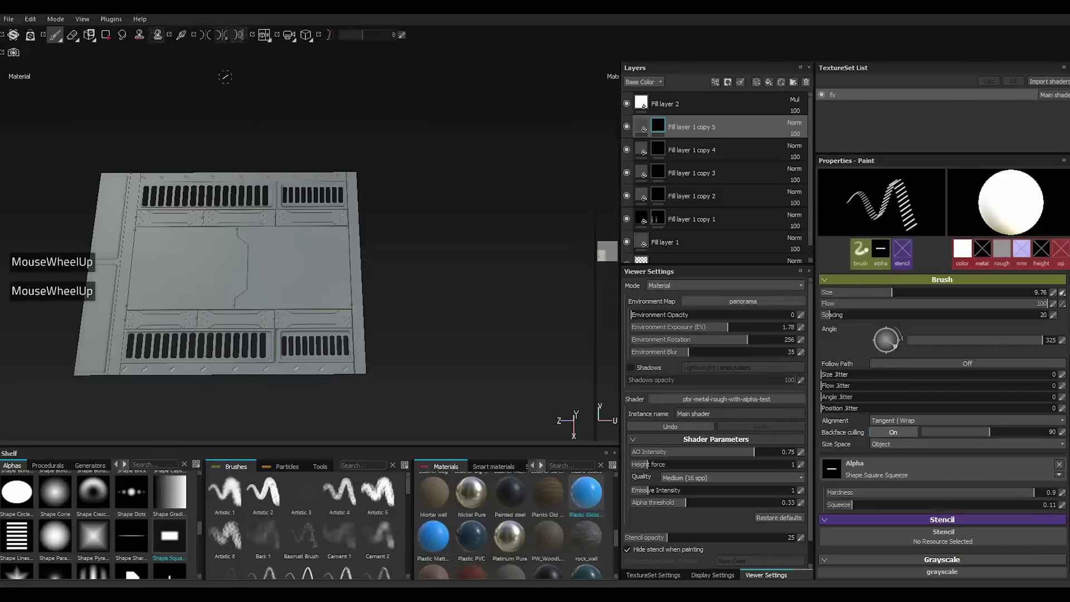
# Enable mirror symmetry on the right axis and stamp the first slanted grooves near the panel edge.
pyautogui.doubleClick(207, 41)
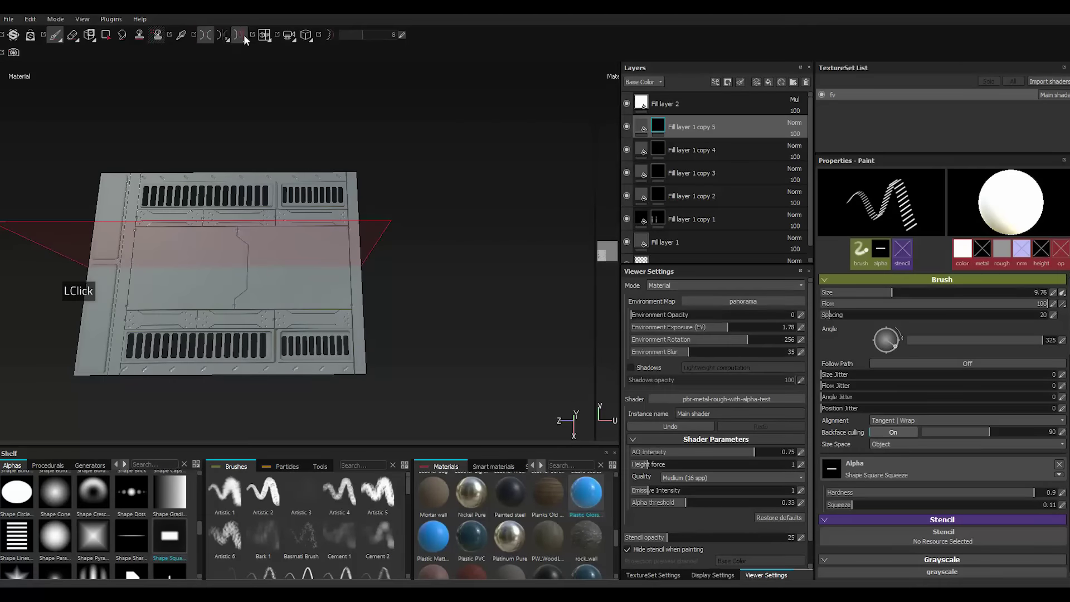
pyautogui.click(232, 40)
pyautogui.click(240, 54)
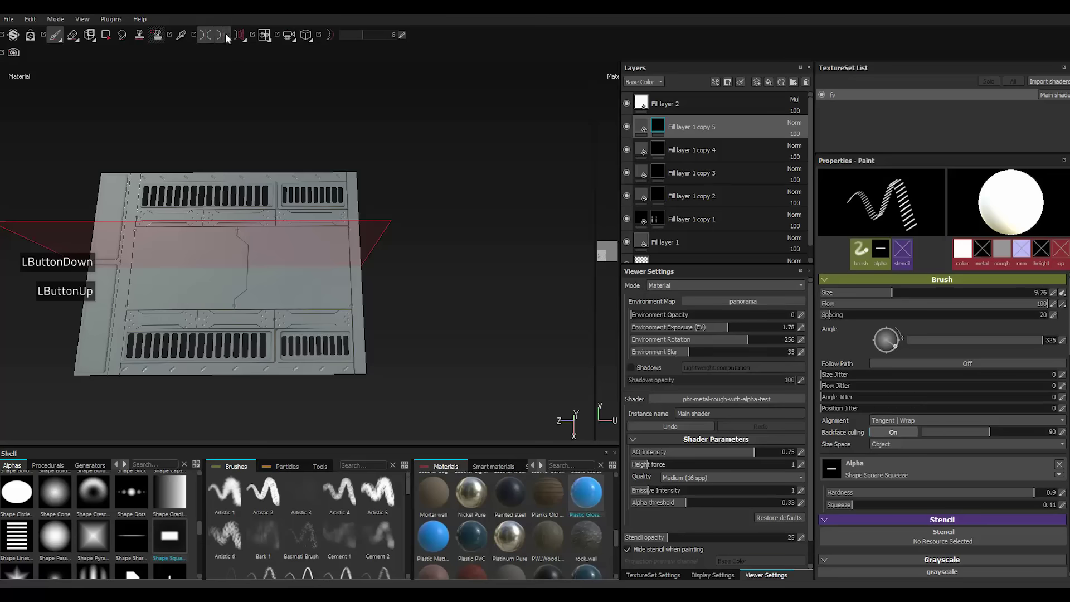
pyautogui.click(230, 38)
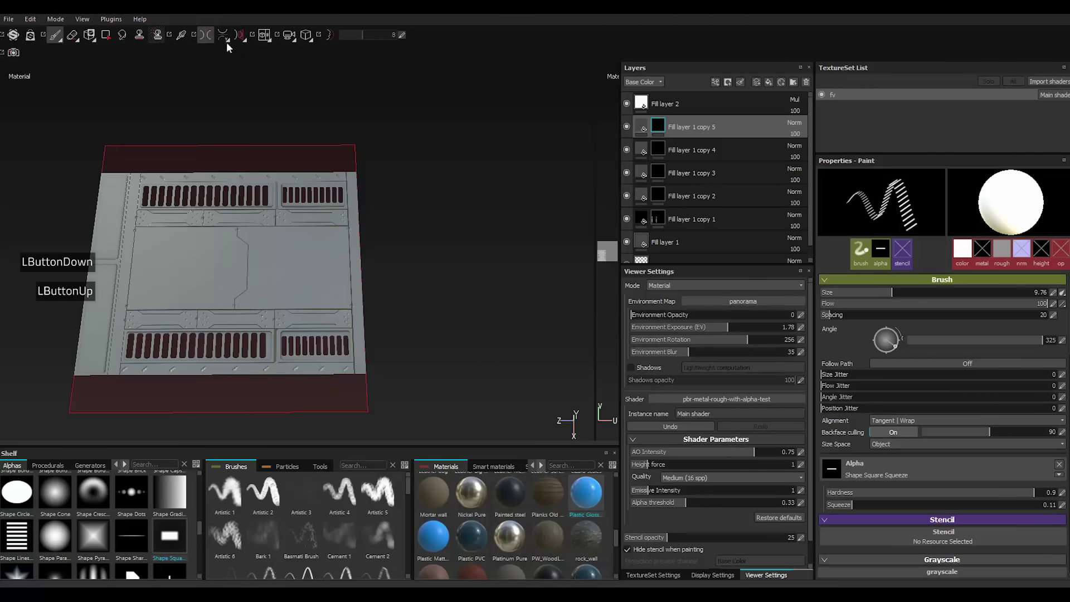
pyautogui.click(232, 40)
pyautogui.click(237, 73)
# Stamp slanted groove marks along the rest of the panel's outer edge strips.
pyautogui.scroll(-3)
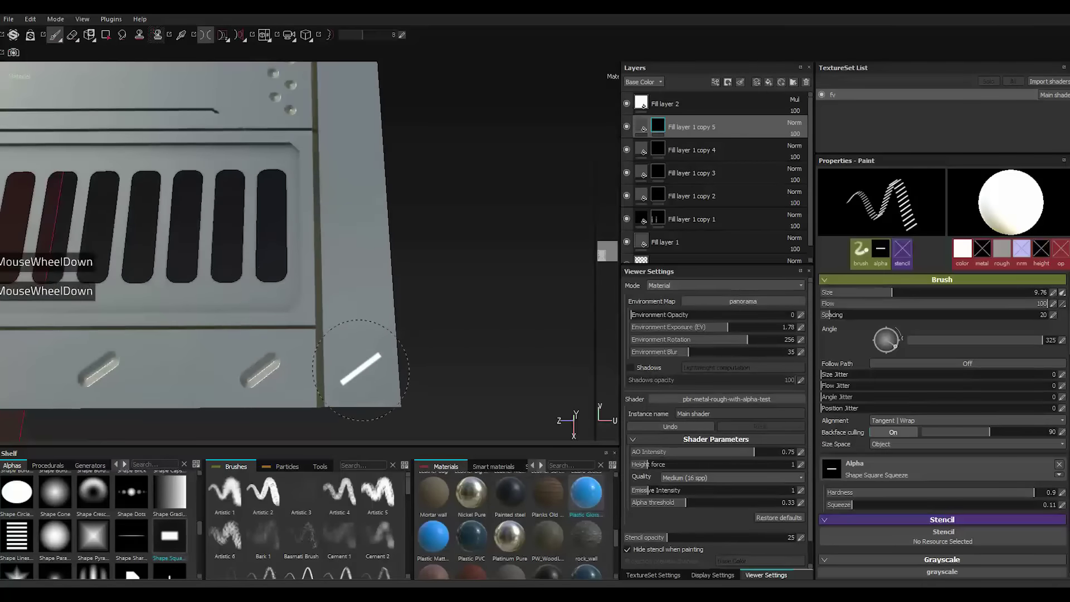
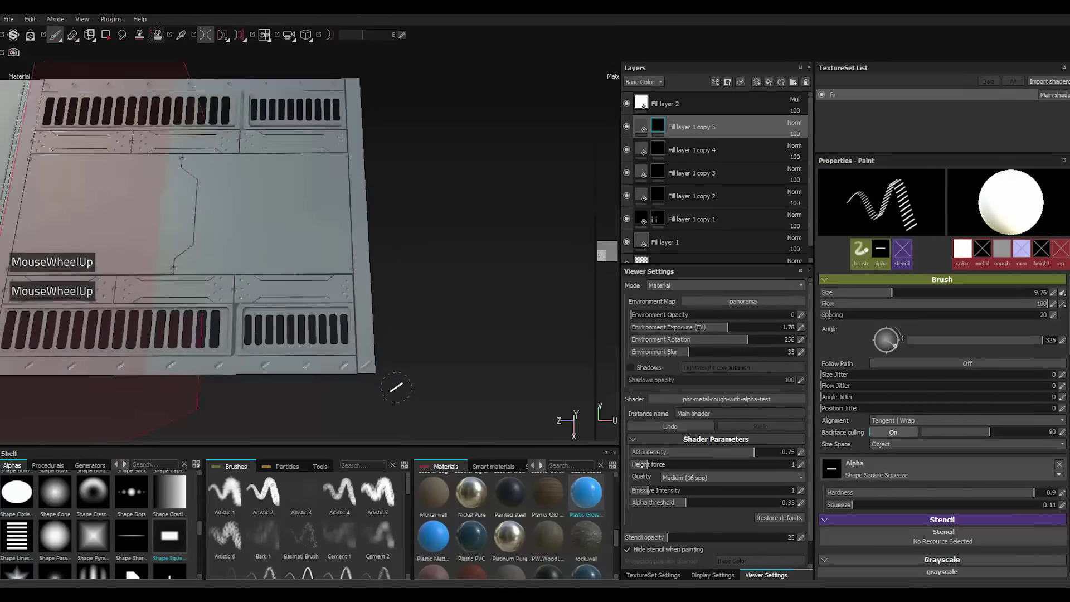
pyautogui.scroll(-3)
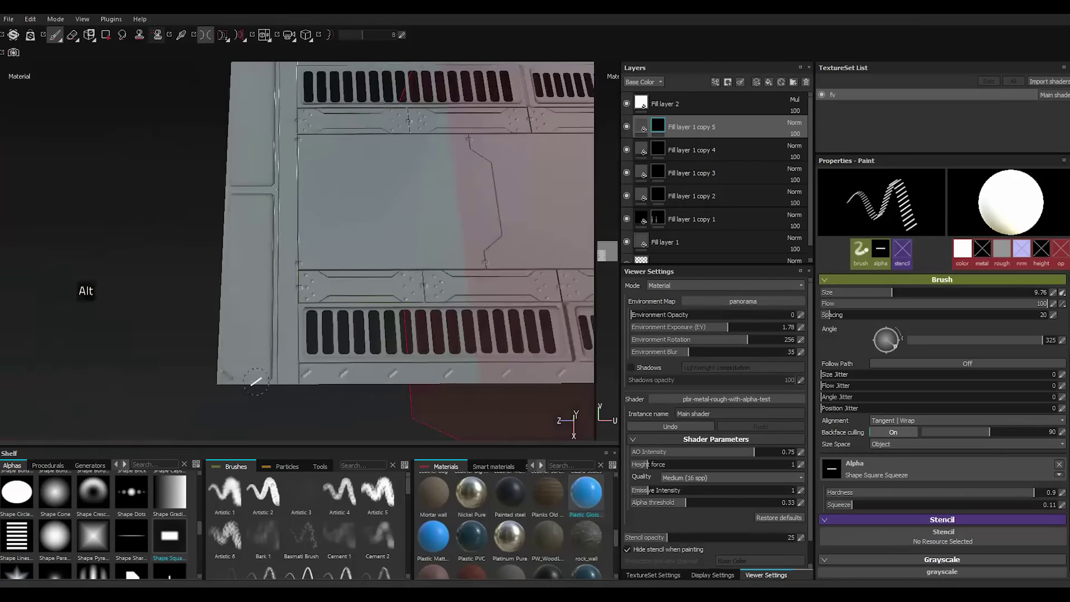
pyautogui.scroll(-3)
pyautogui.scroll(-3)
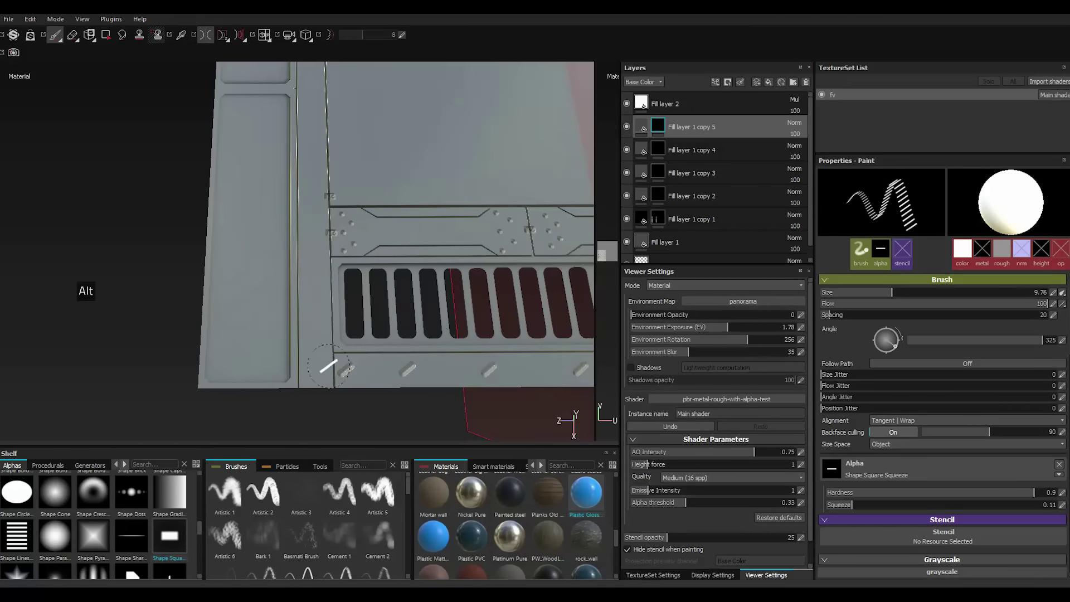
pyautogui.scroll(3)
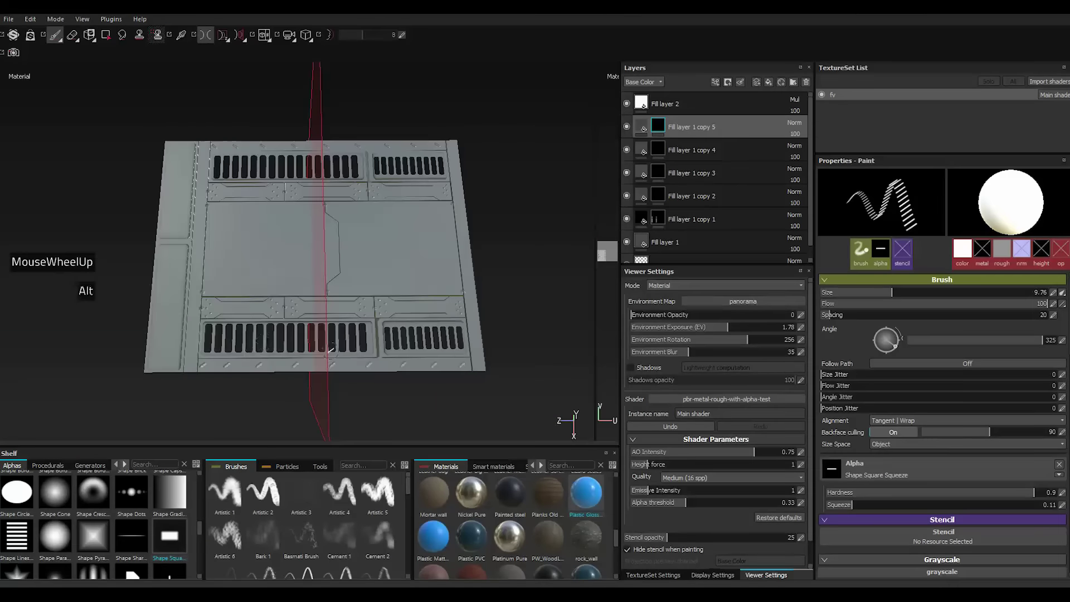
pyautogui.scroll(-3)
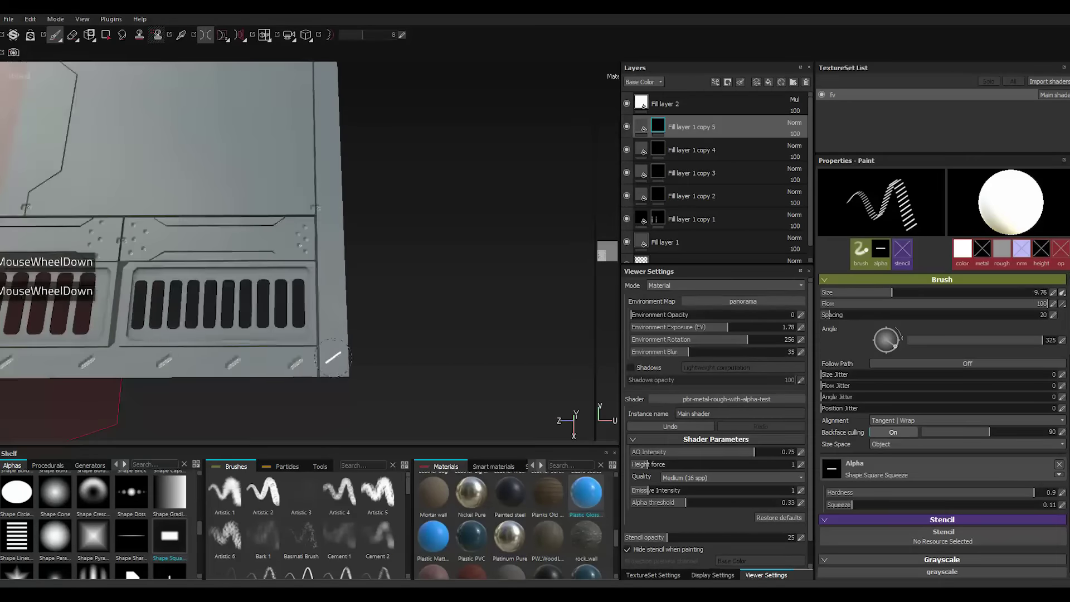
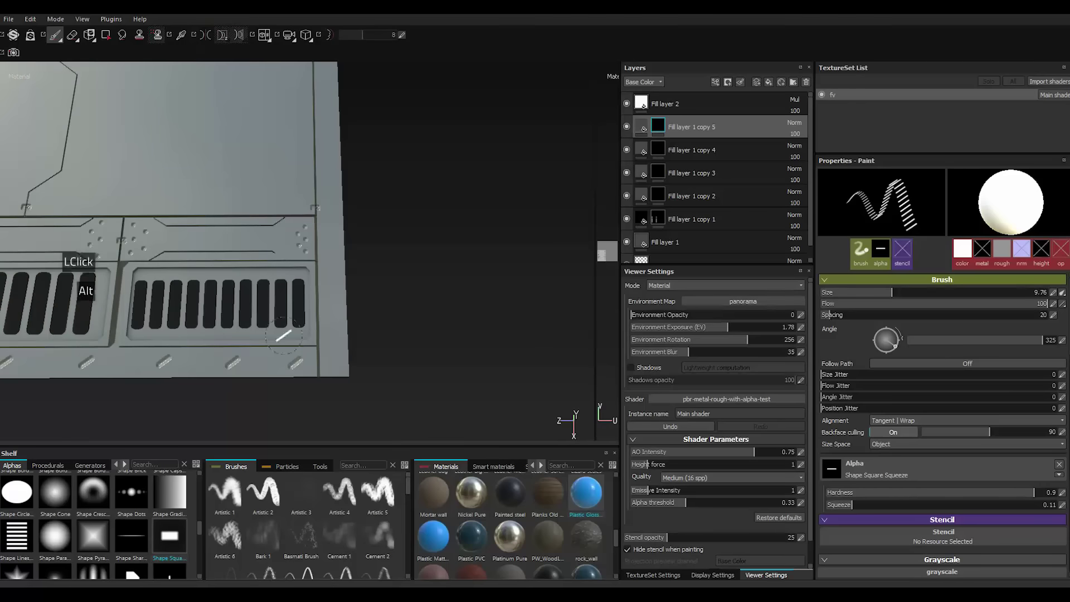
pyautogui.scroll(-3)
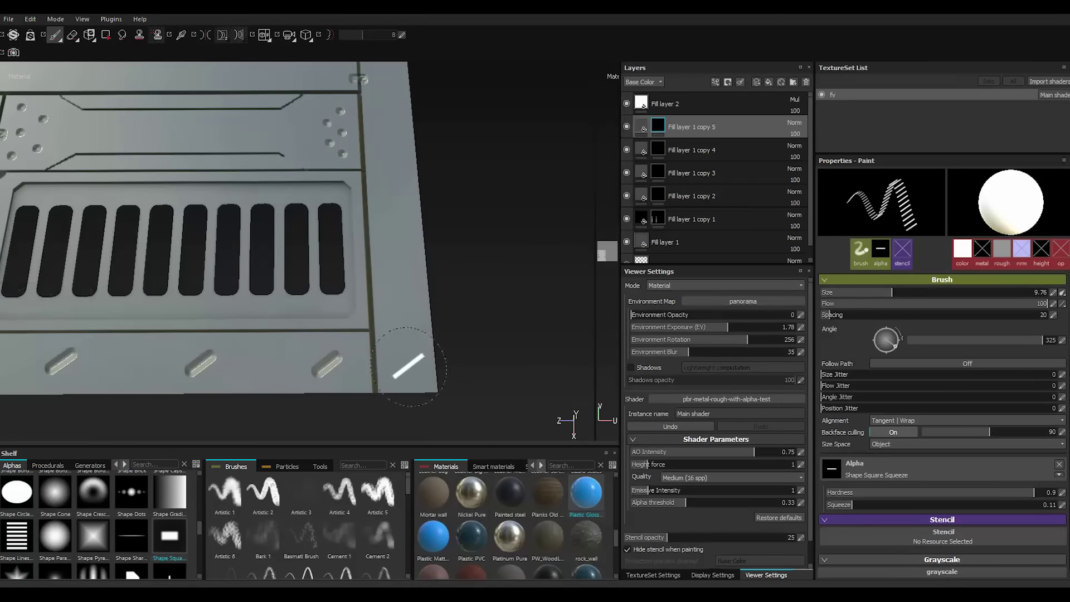
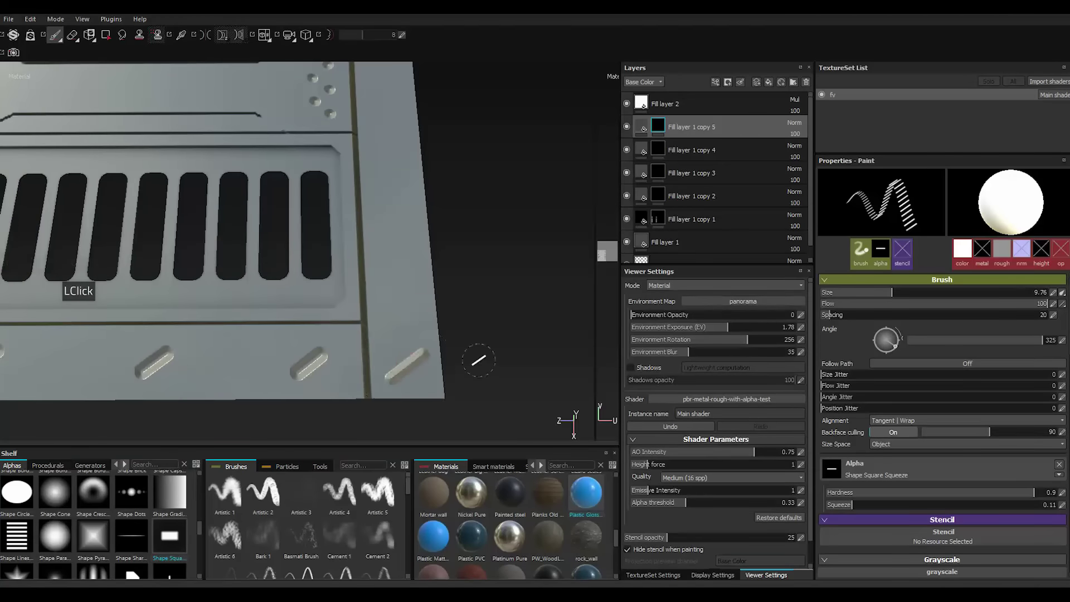
pyautogui.scroll(3)
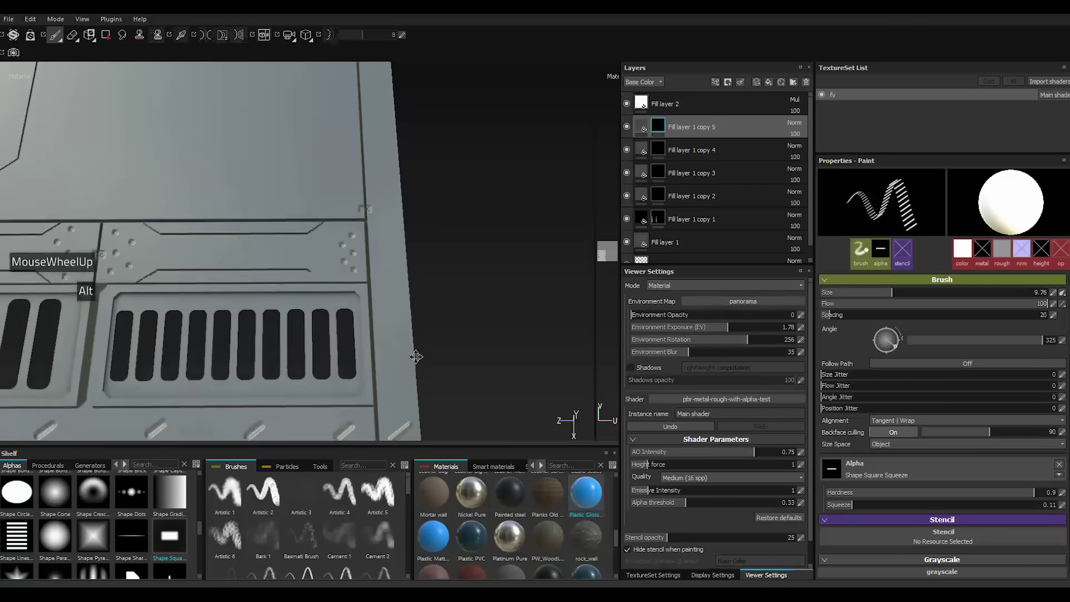
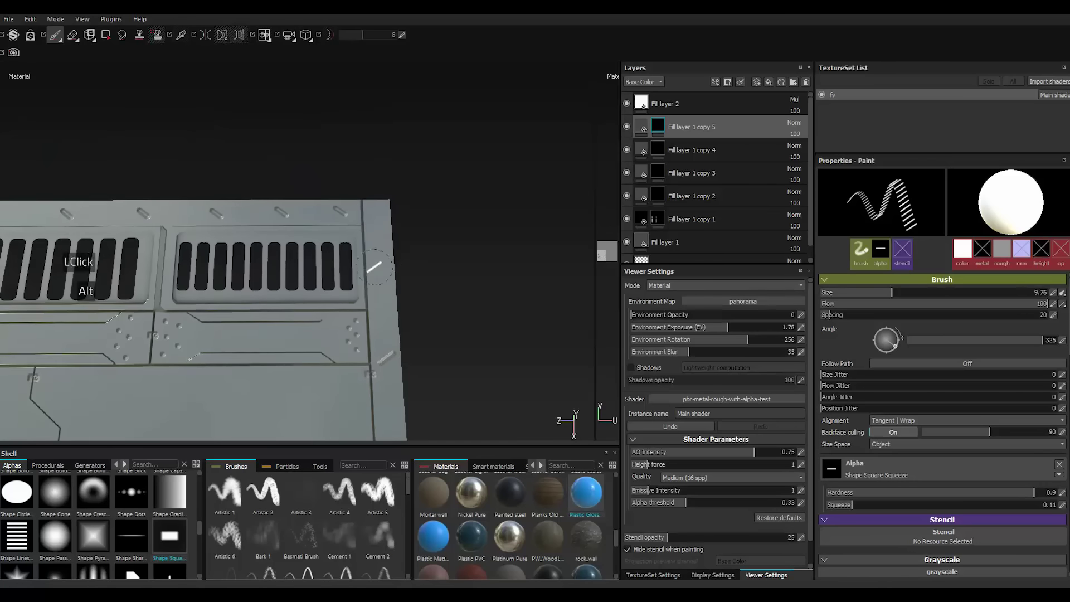
pyautogui.scroll(3)
pyautogui.scroll(-3)
pyautogui.scroll(3)
pyautogui.scroll(-3)
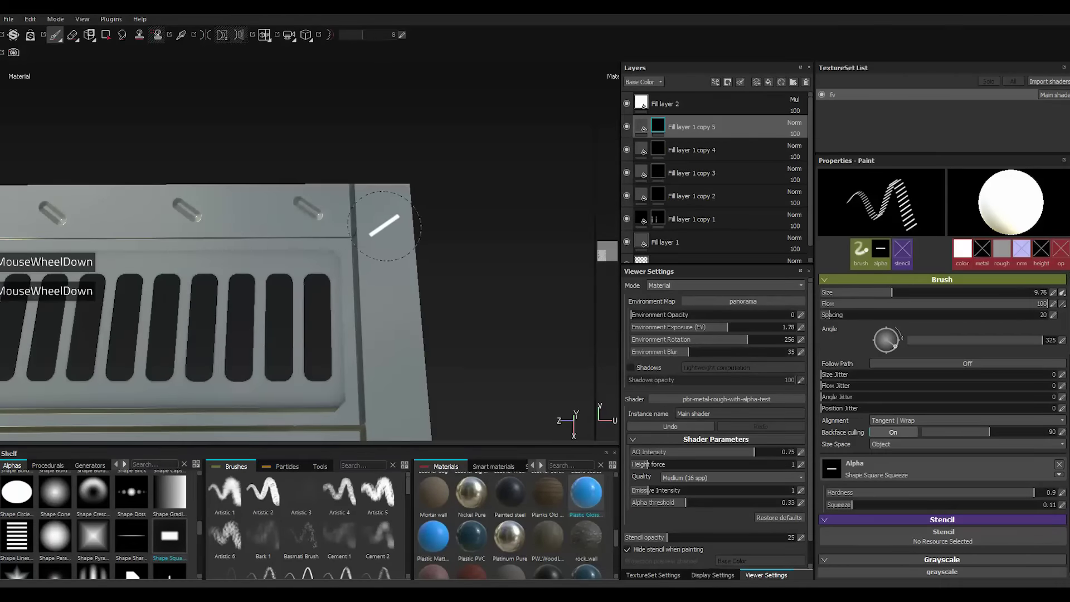
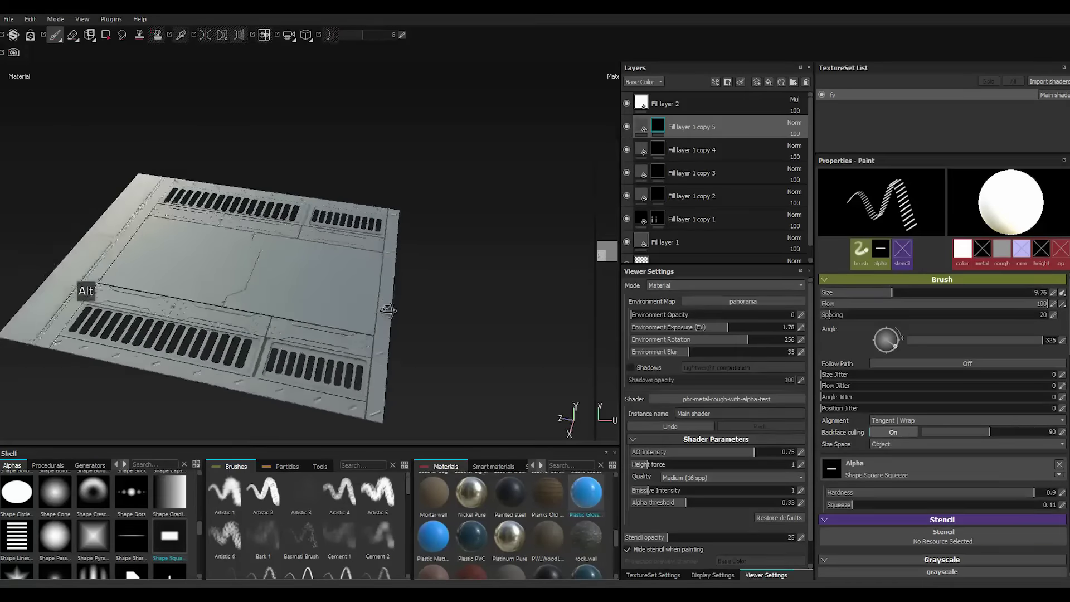
pyautogui.scroll(-3)
# Set Fill layer 1 copy 5's base colour to near black for the groove details.
pyautogui.scroll(-3)
pyautogui.doubleClick(644, 130)
pyautogui.scroll(-3)
pyautogui.doubleClick(872, 359)
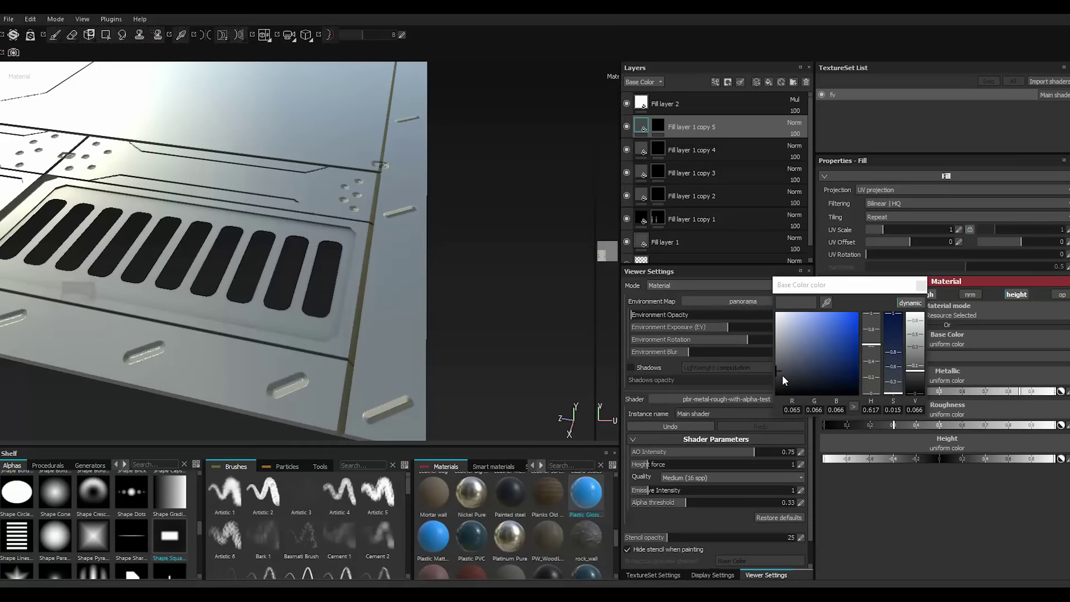
pyautogui.click(785, 380)
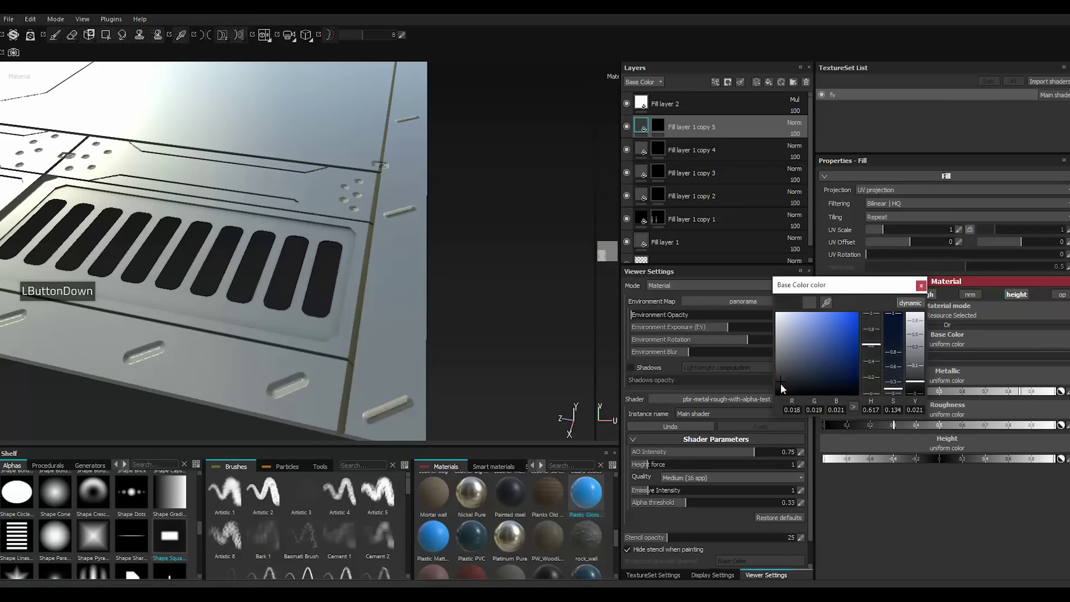
pyautogui.click(778, 404)
pyautogui.doubleClick(928, 289)
pyautogui.scroll(3)
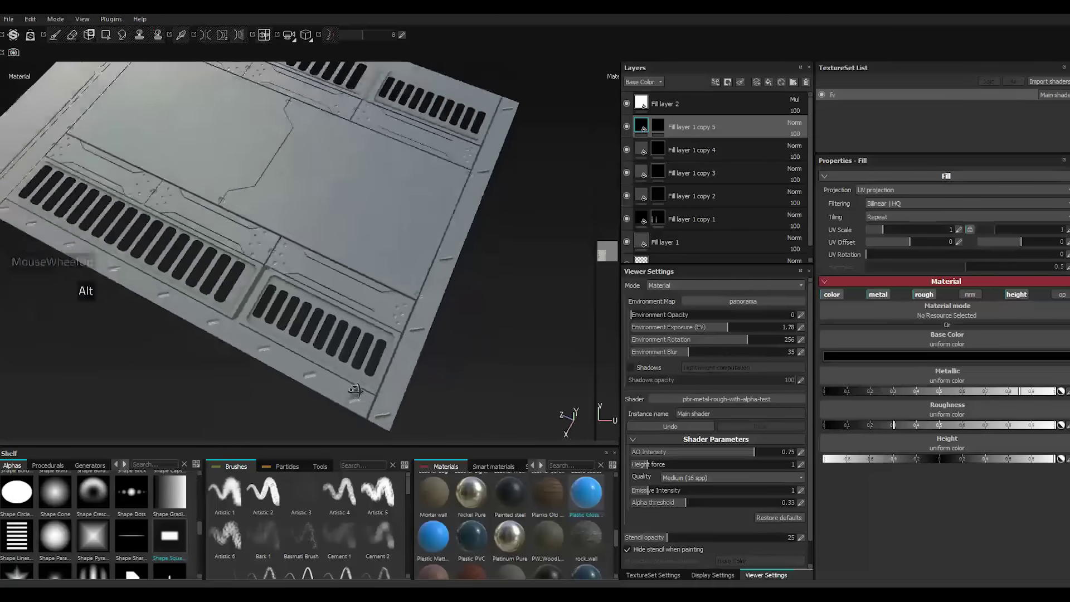
pyautogui.scroll(-3)
# Darken the base Fill layer 1's colour to a dark grey, almost black.
pyautogui.click(681, 235)
pyautogui.click(862, 367)
pyautogui.click(853, 365)
pyautogui.click(763, 393)
pyautogui.click(750, 398)
pyautogui.doubleClick(903, 297)
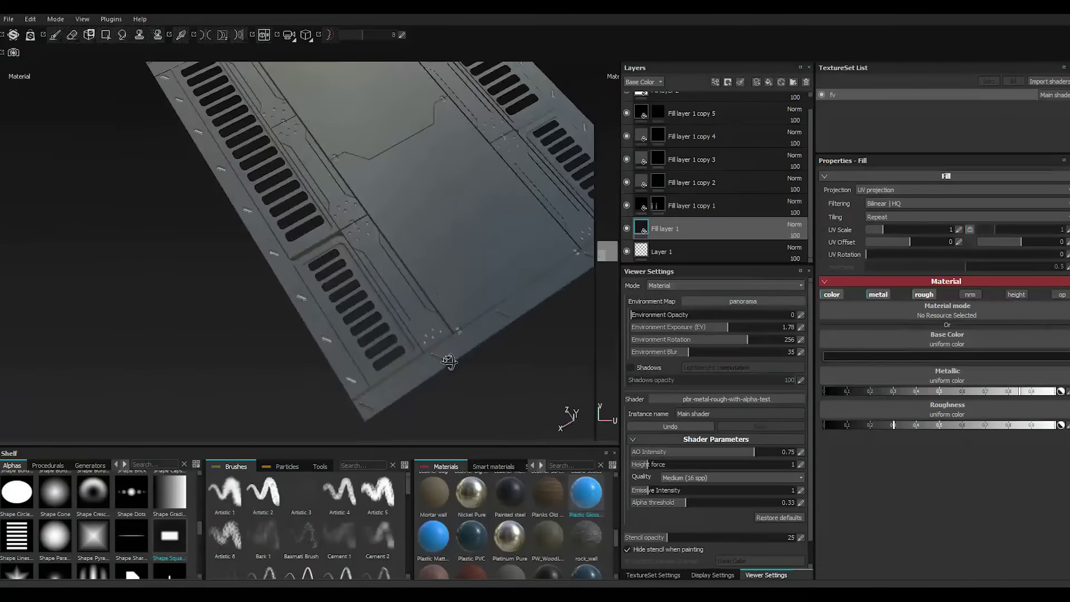
pyautogui.scroll(3)
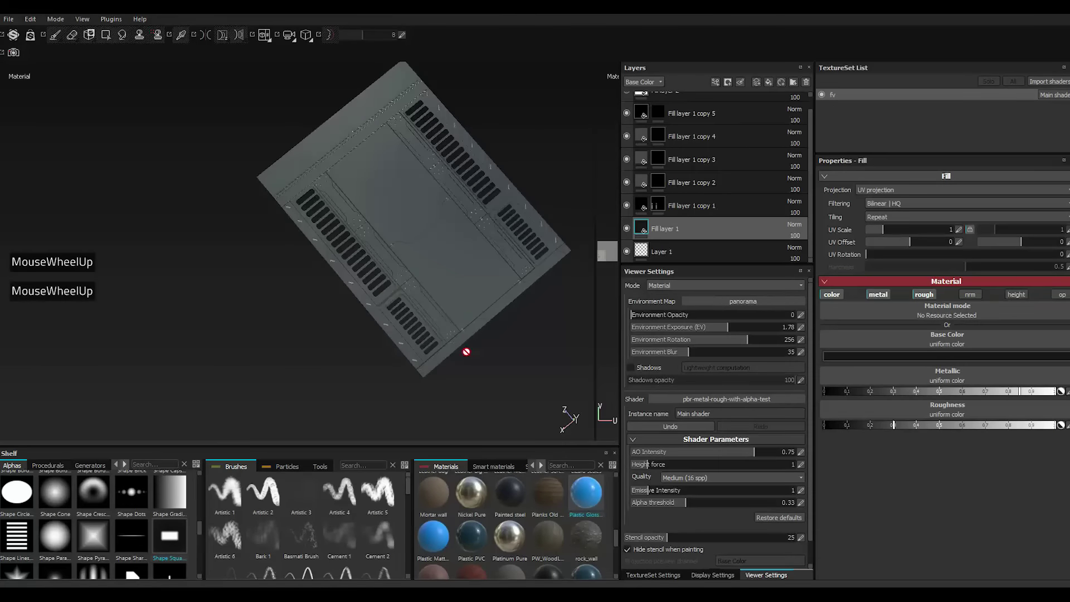
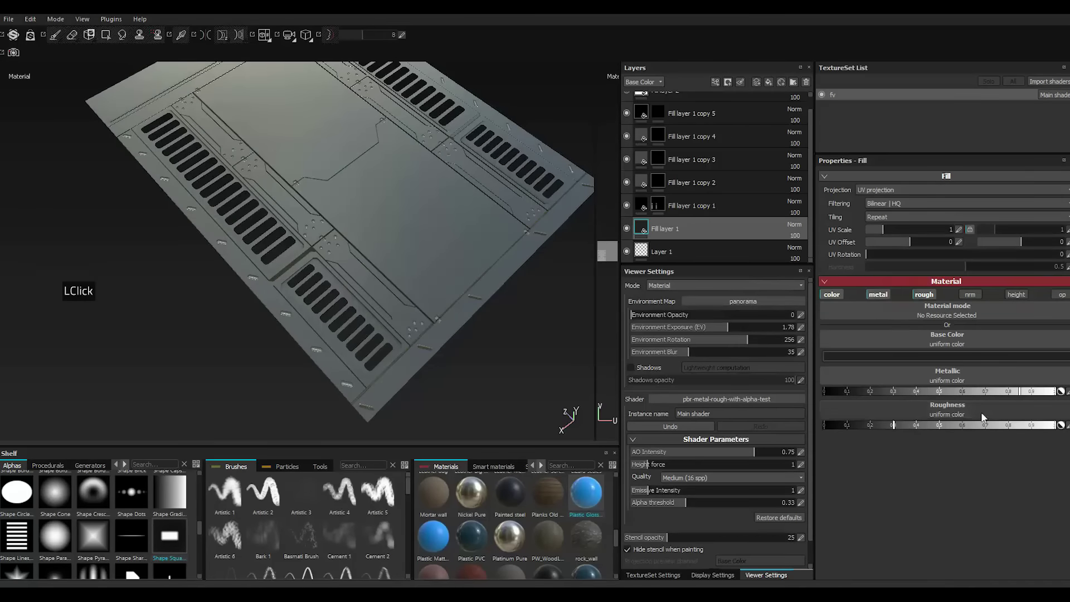
# Adjust the base panel's roughness and review the ambient occlusion Fill layer 2's properties.
pyautogui.click(927, 428)
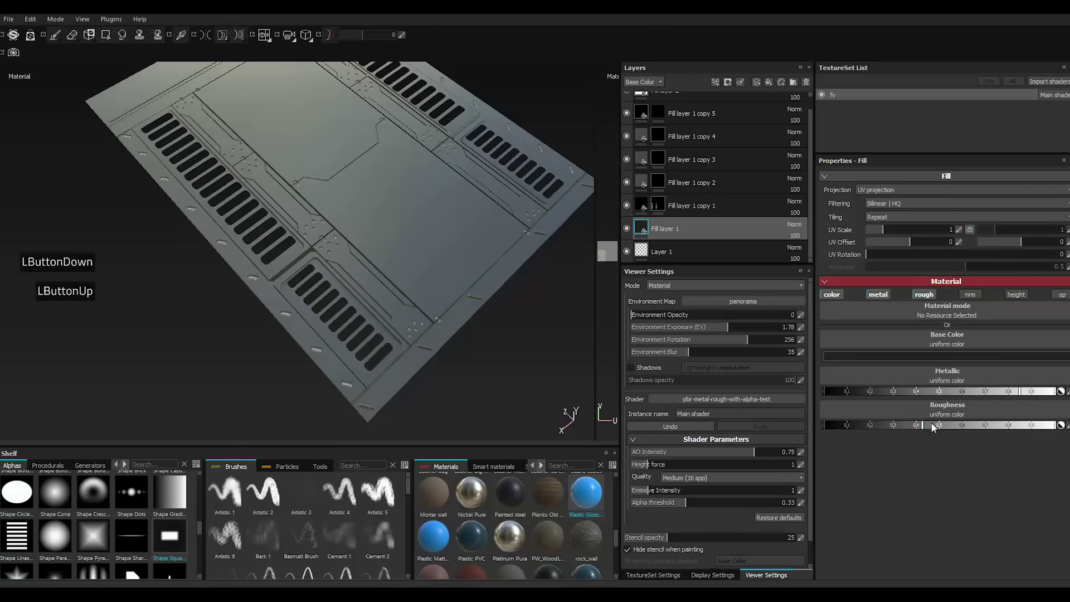
pyautogui.scroll(3)
pyautogui.click(686, 110)
pyautogui.click(985, 391)
pyautogui.doubleClick(985, 390)
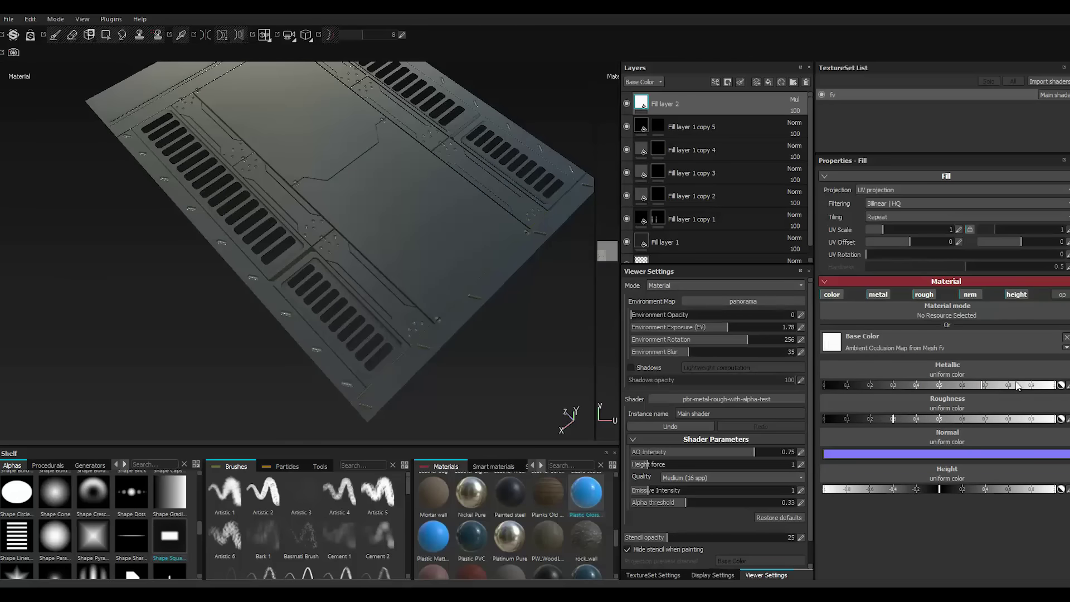
pyautogui.doubleClick(1013, 388)
pyautogui.doubleClick(1024, 387)
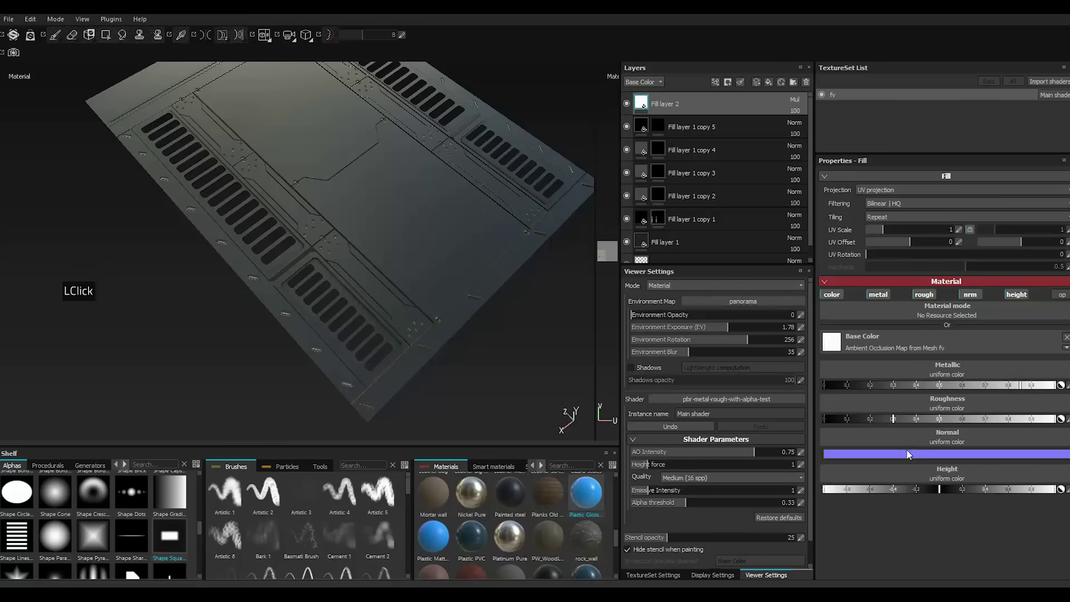
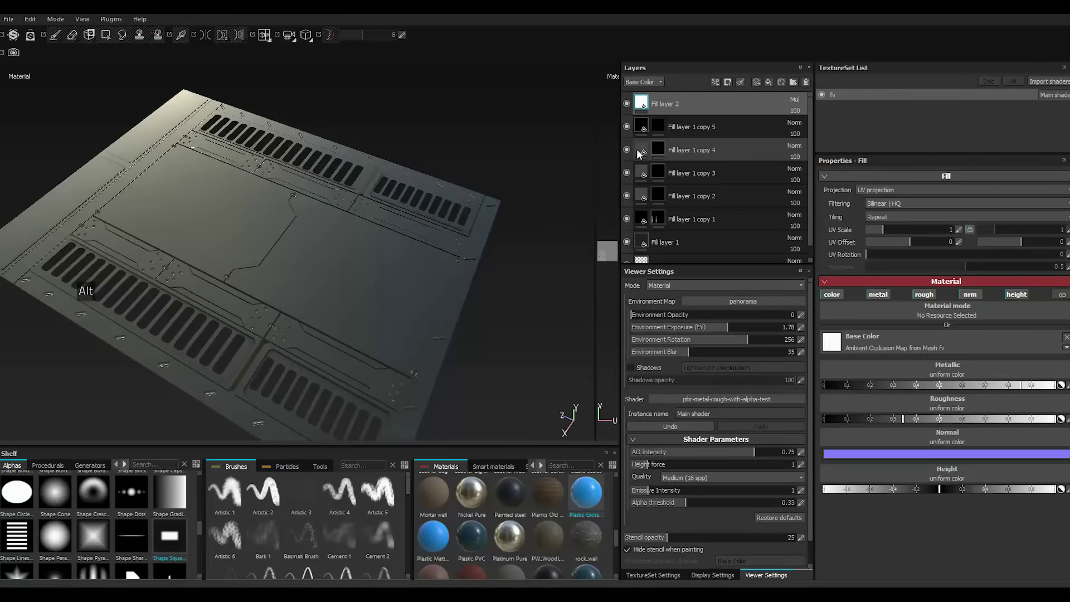
# Set Fill layer 1 copy 4's base colour to near black as well.
pyautogui.doubleClick(640, 154)
pyautogui.doubleClick(902, 361)
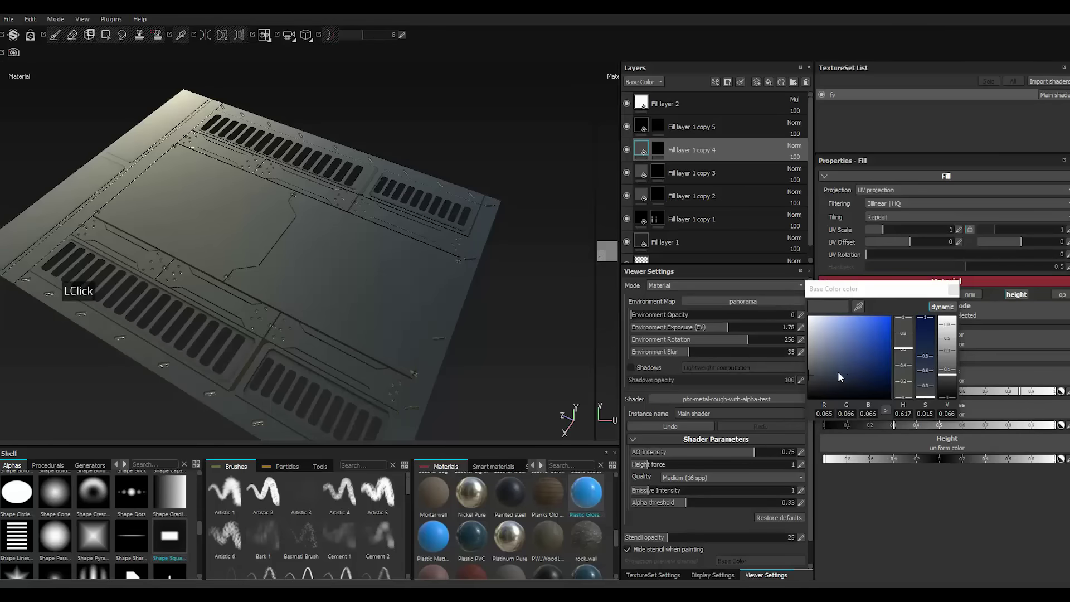
pyautogui.click(813, 392)
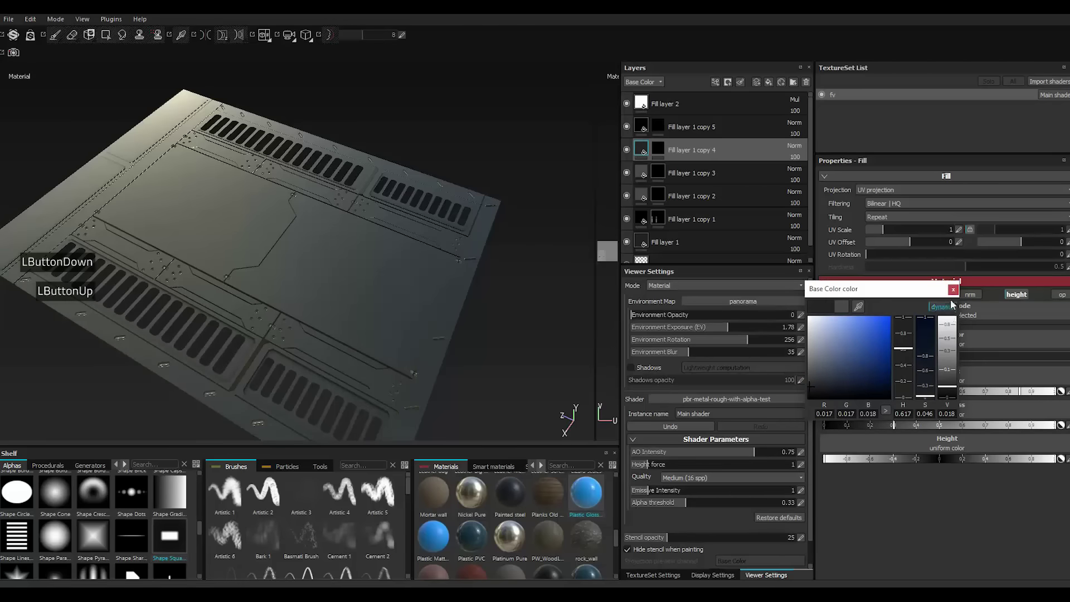
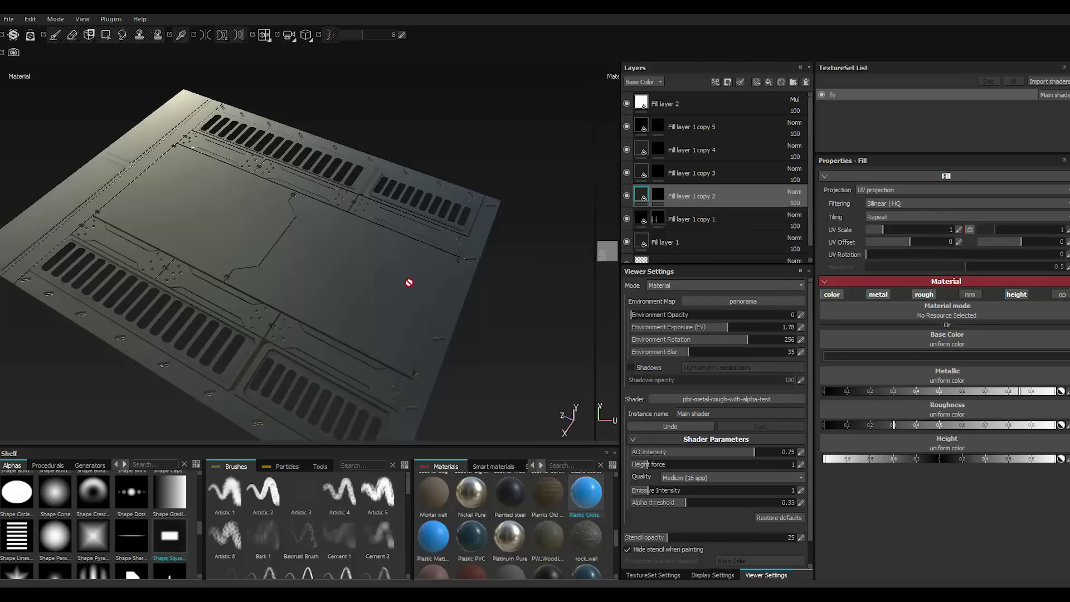
# Step through Fill layer 1 copies 2 to 4 and adjust their roughness values.
pyautogui.scroll(3)
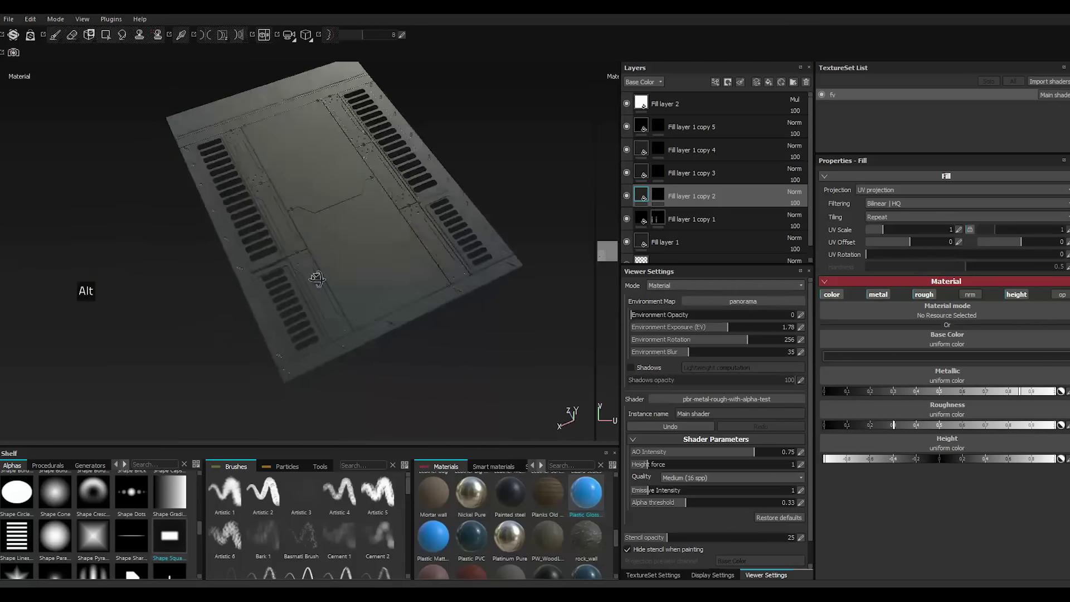
pyautogui.scroll(-3)
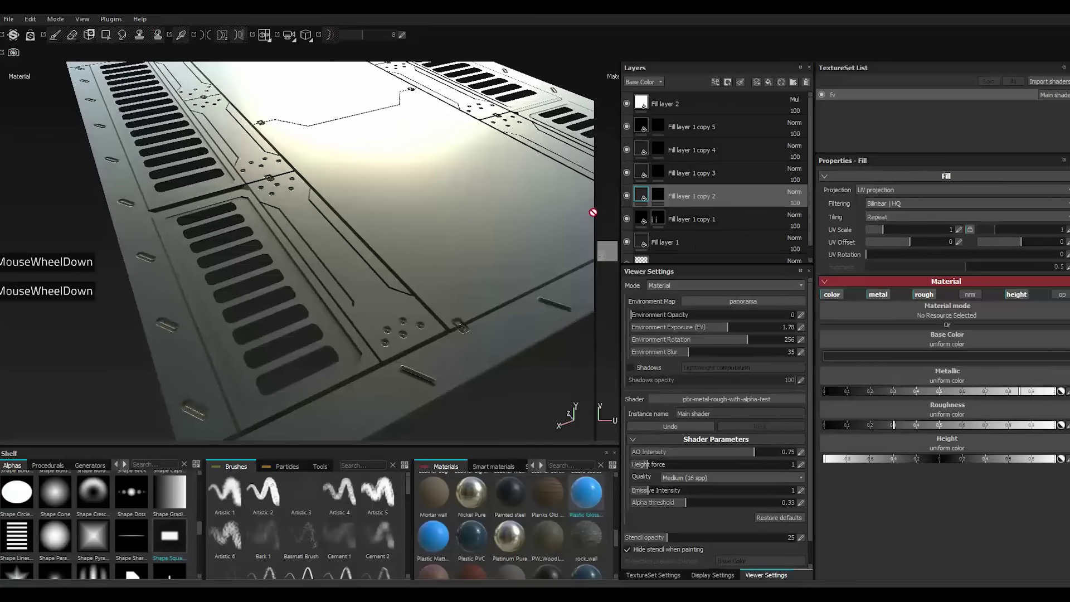
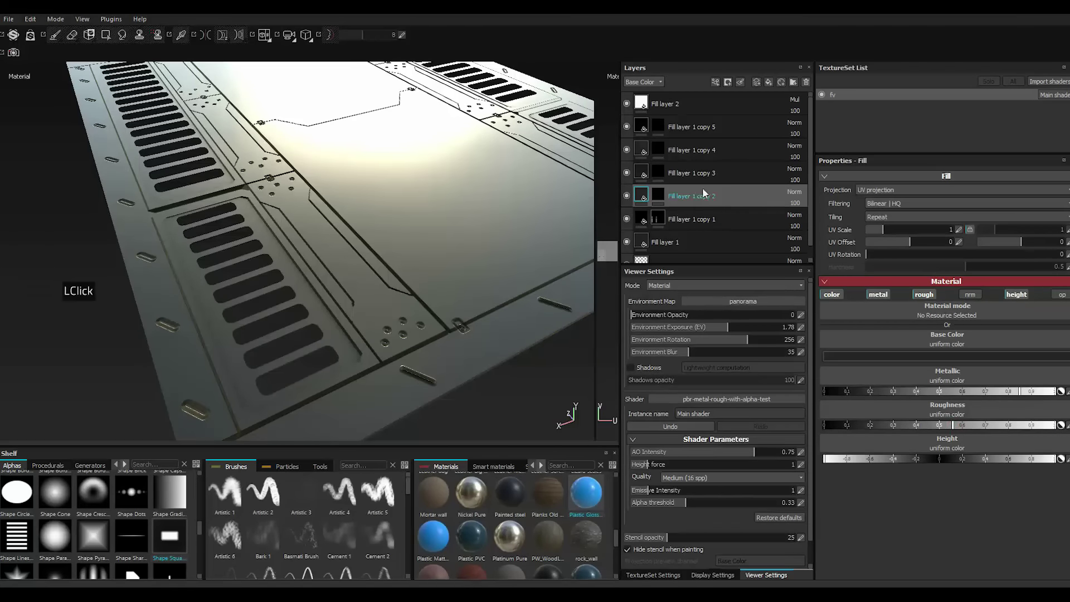
pyautogui.click(644, 173)
pyautogui.click(650, 174)
pyautogui.click(645, 173)
pyautogui.click(649, 174)
pyautogui.doubleClick(645, 173)
pyautogui.click(695, 216)
pyautogui.click(650, 175)
pyautogui.doubleClick(939, 427)
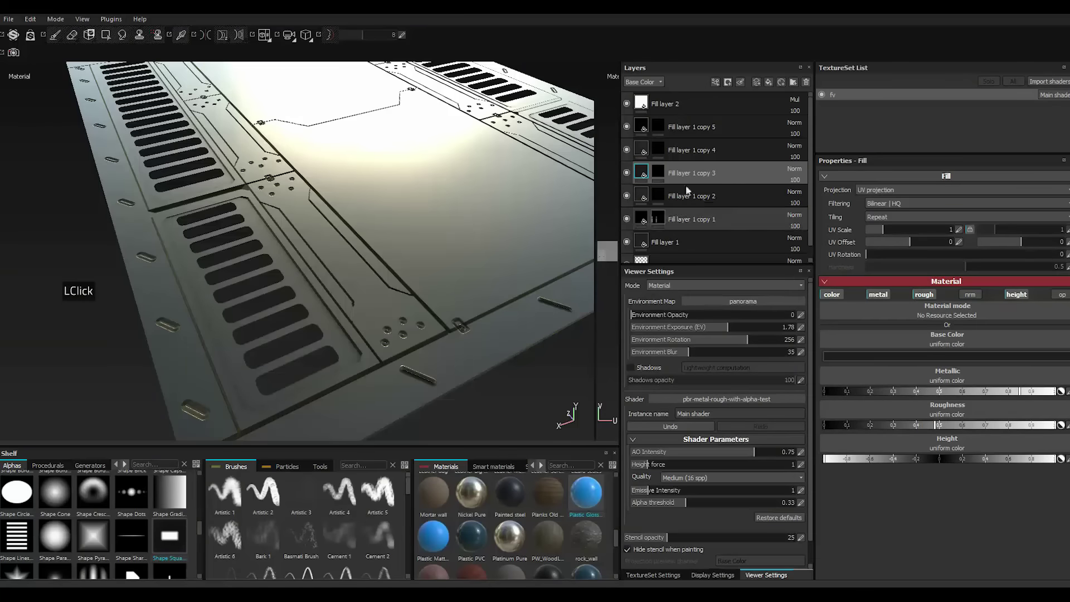
pyautogui.click(642, 146)
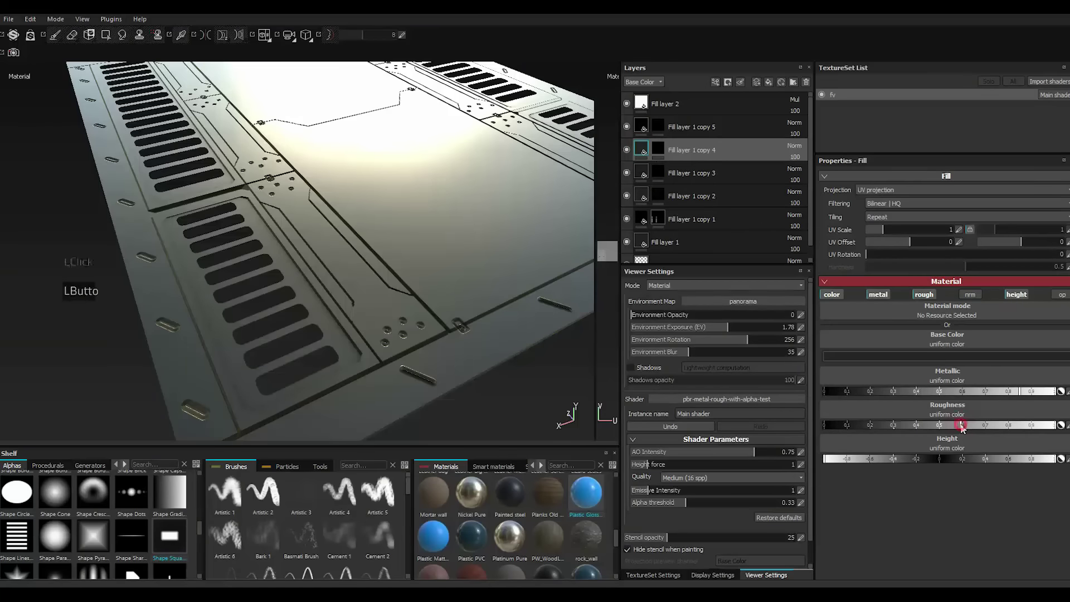
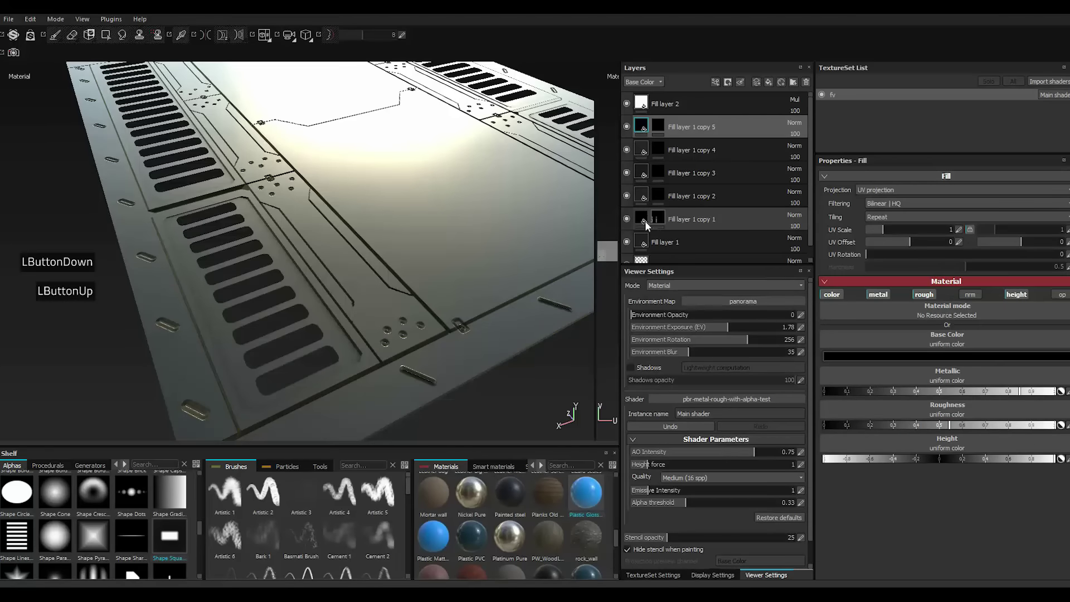
# Tune Fill layer 1 copy 1's roughness slider for a matte finish.
pyautogui.doubleClick(643, 217)
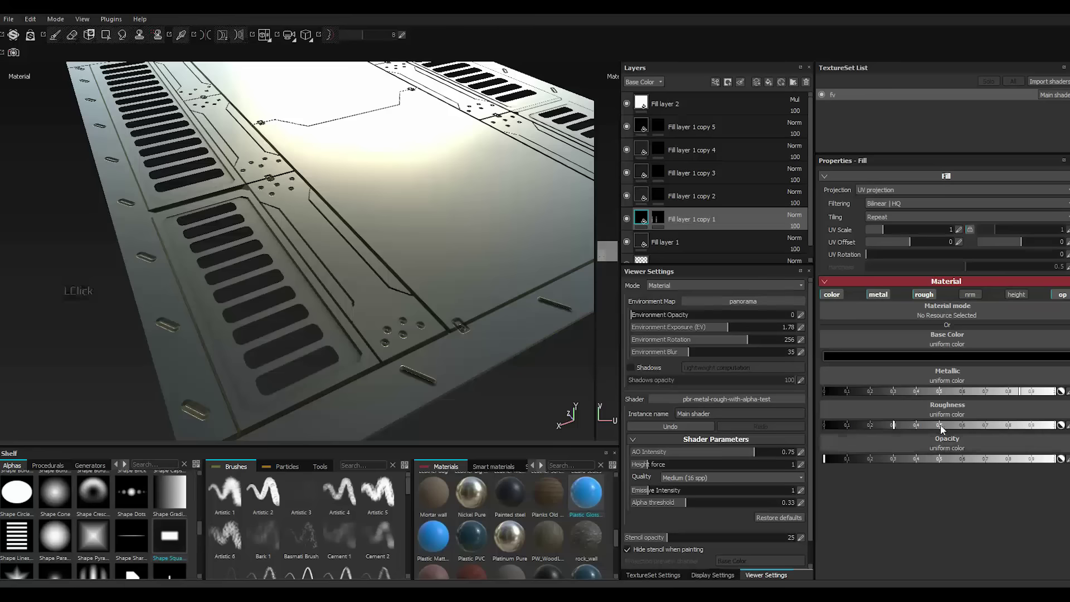
pyautogui.click(952, 428)
pyautogui.click(952, 428)
pyautogui.doubleClick(952, 429)
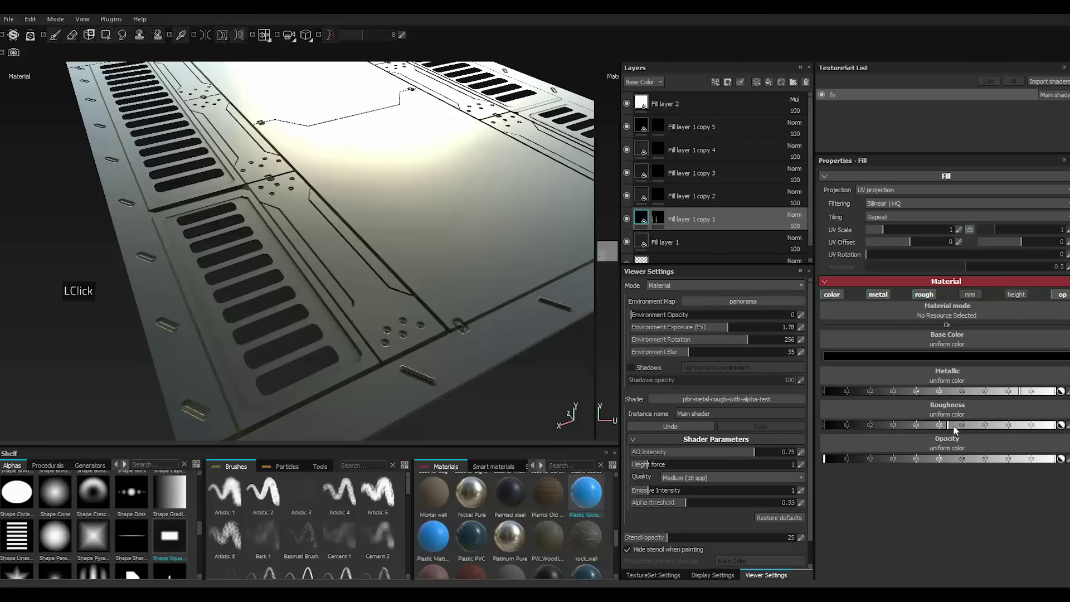
pyautogui.doubleClick(971, 428)
pyautogui.scroll(3)
# Review the base layer, copies 1, 2, 5 and Fill layer 2 to check the matte dark grey result.
pyautogui.doubleClick(666, 251)
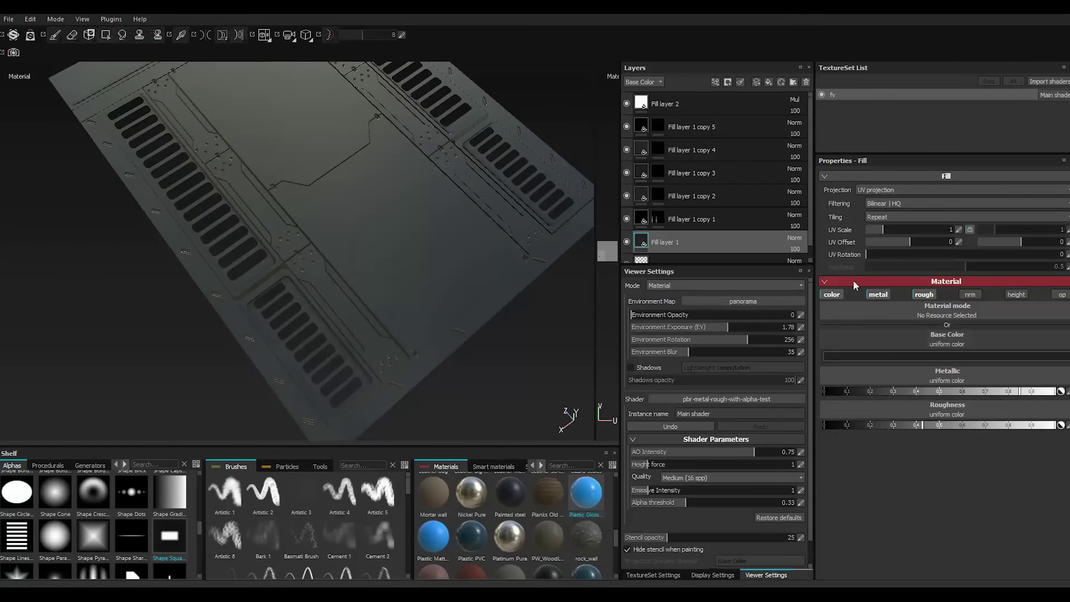
pyautogui.doubleClick(646, 217)
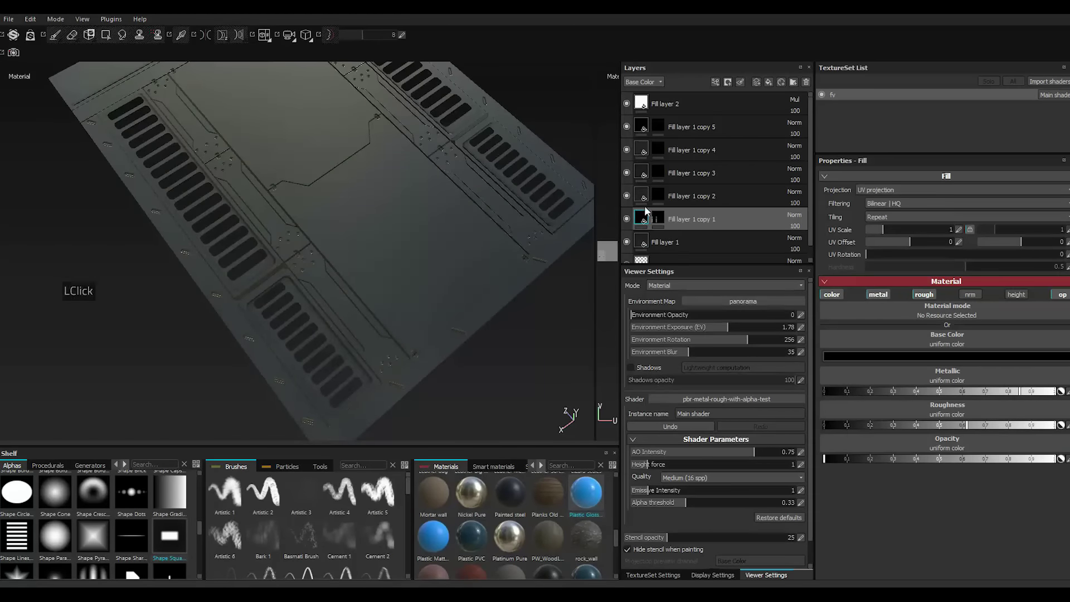
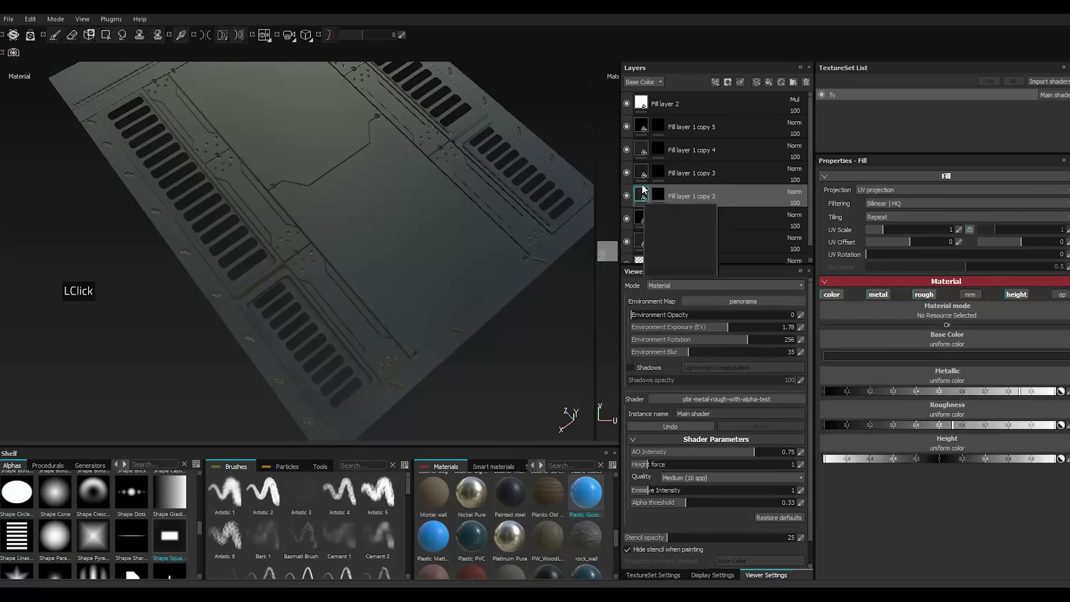
pyautogui.doubleClick(645, 176)
pyautogui.doubleClick(645, 149)
pyautogui.doubleClick(645, 133)
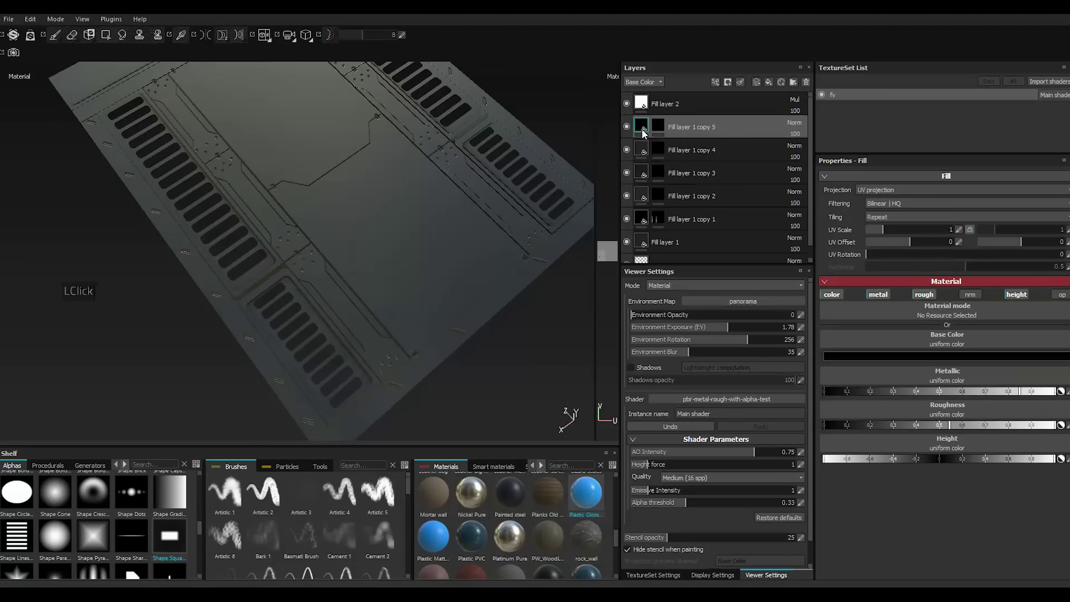
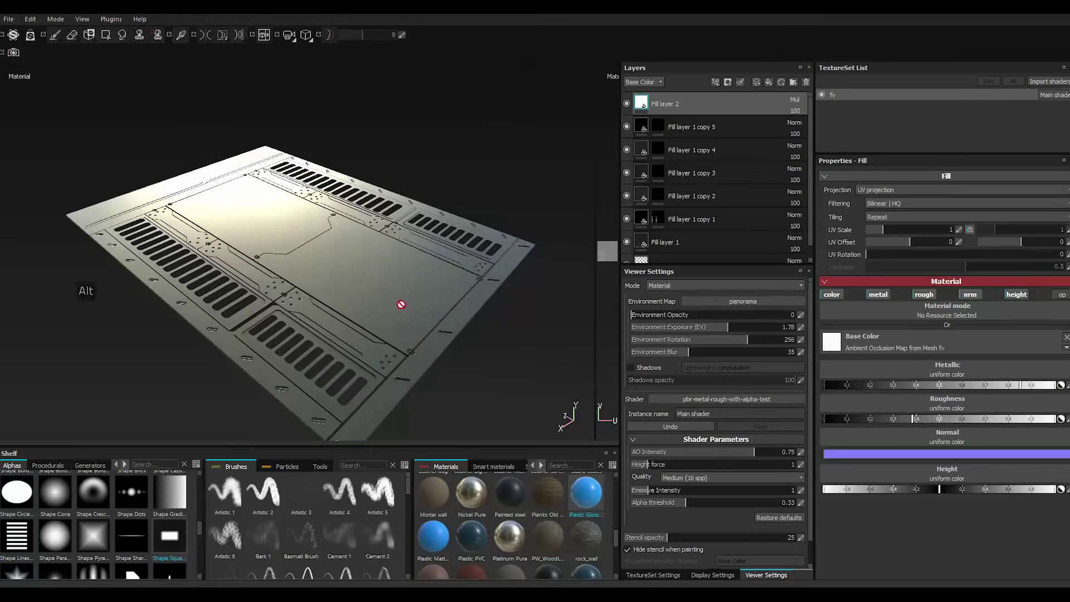
# On Fill layer 1 copy 1, set the paint colour to white with the Shape Lines Bending alpha.
pyautogui.scroll(-3)
pyautogui.scroll(-3)
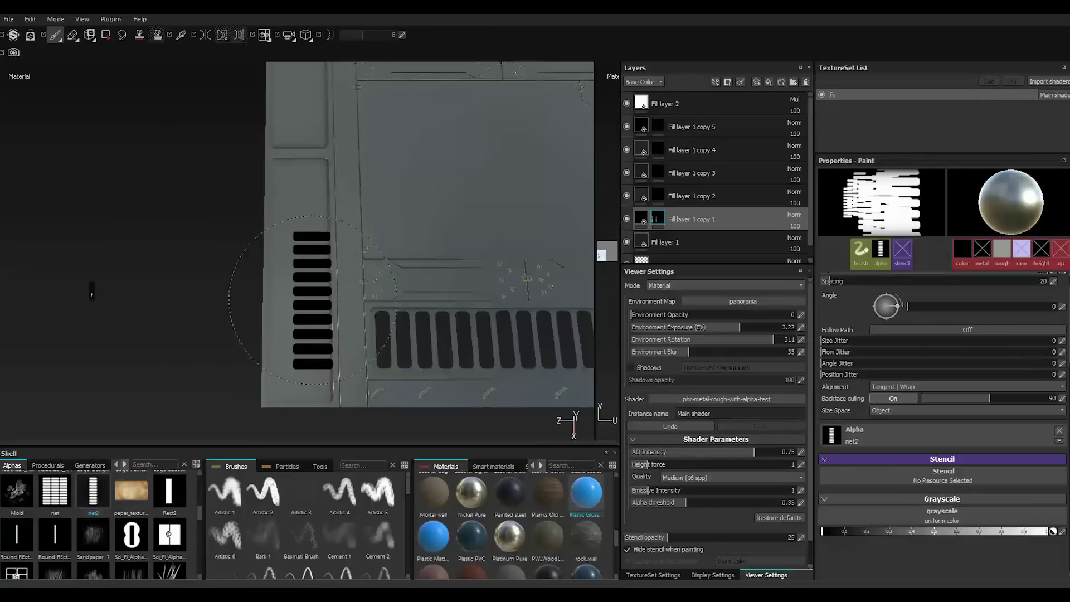
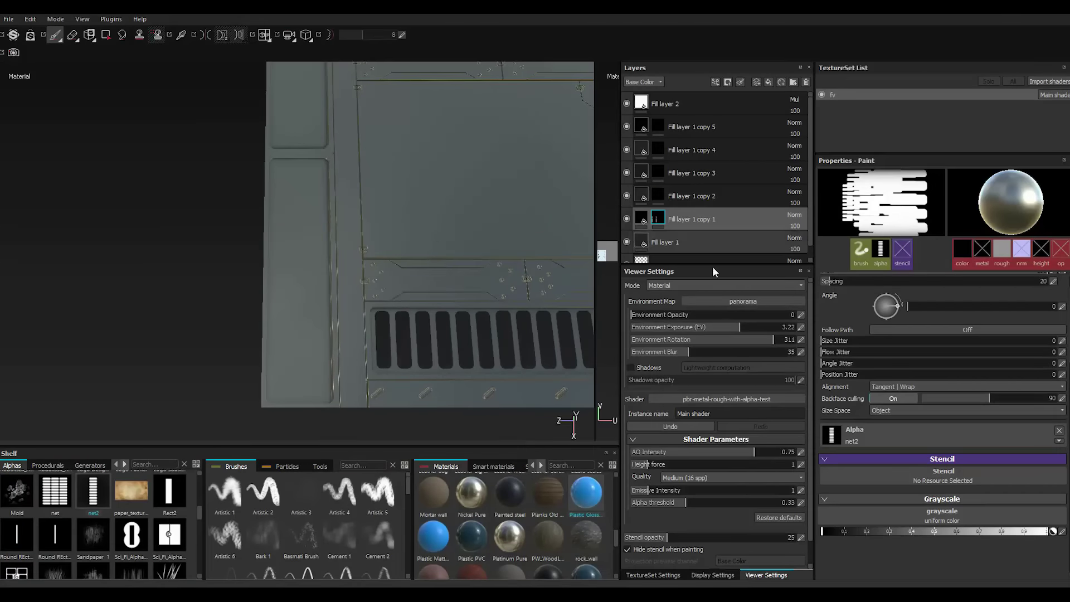
pyautogui.click(1041, 535)
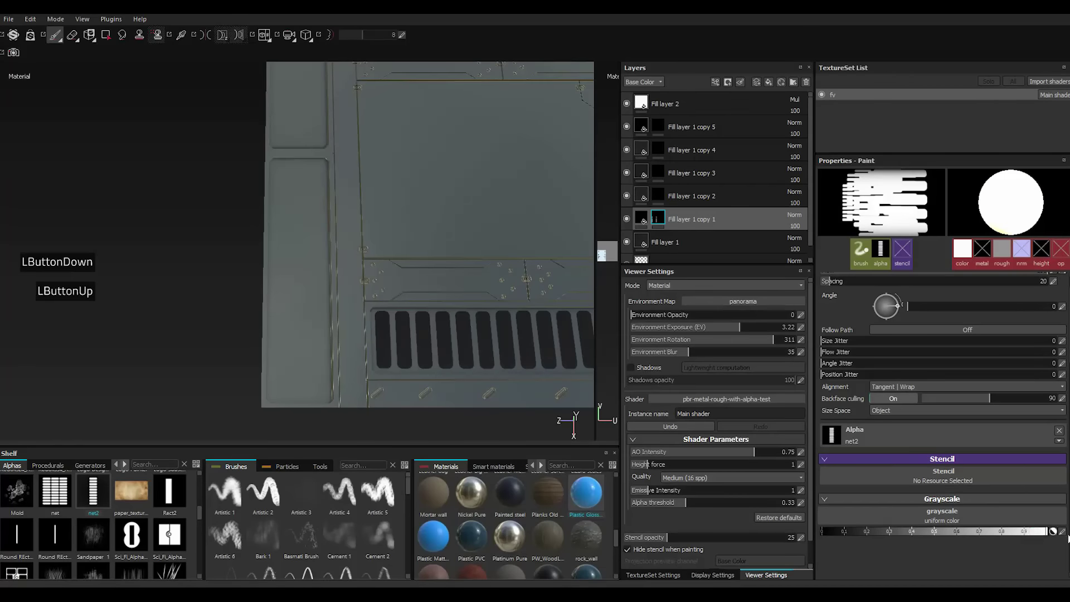
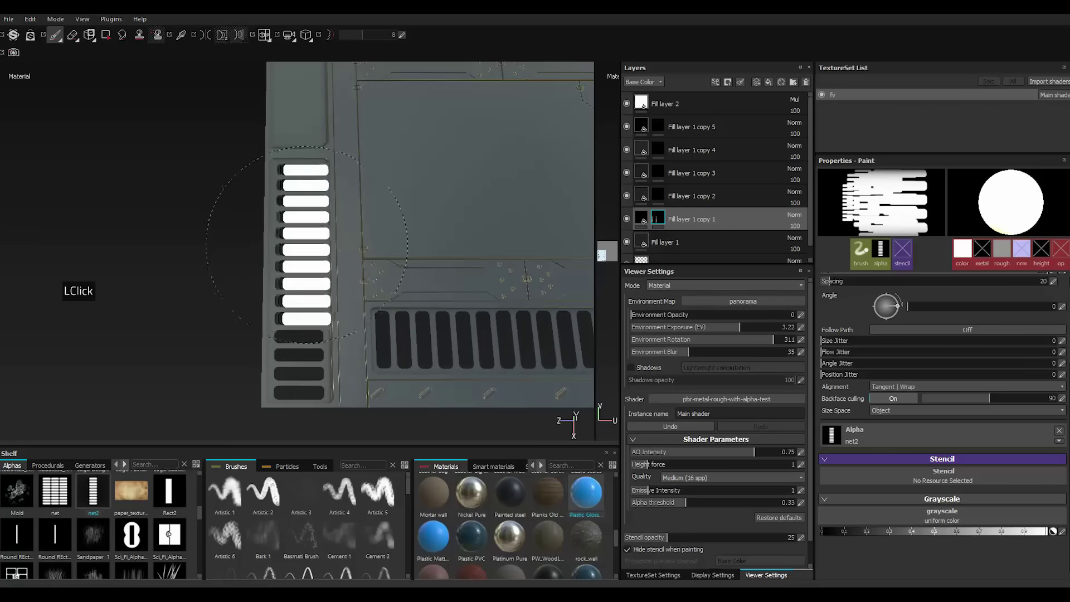
pyautogui.scroll(3)
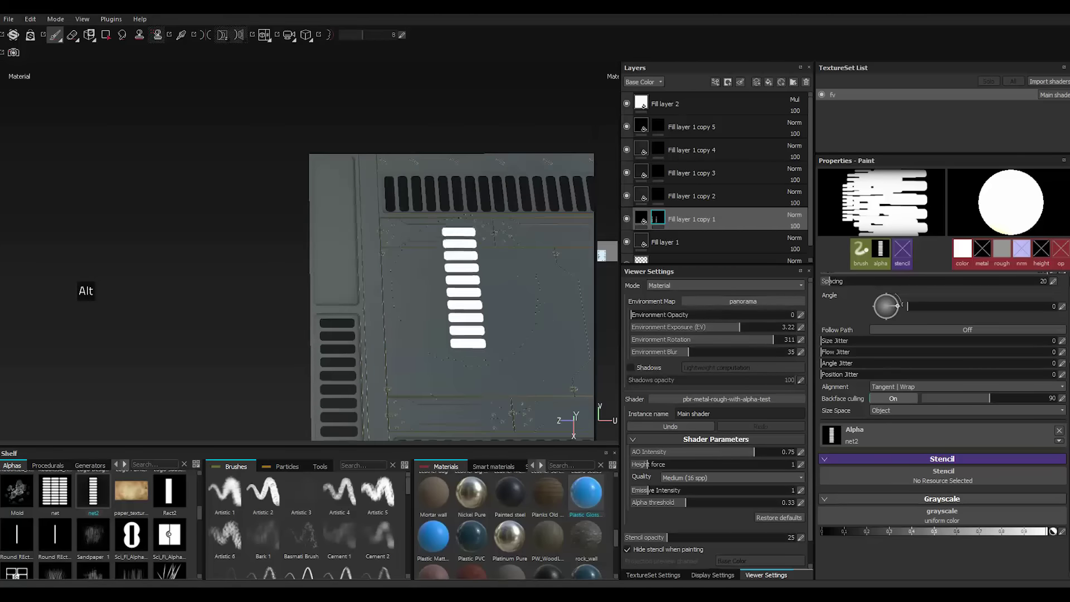
pyautogui.scroll(-3)
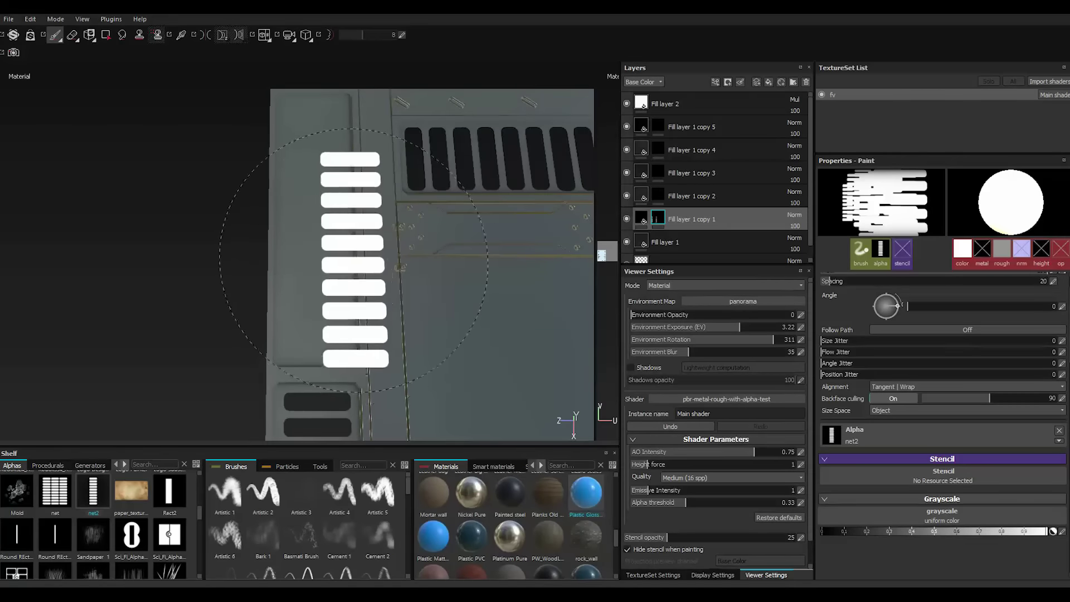
pyautogui.scroll(-3)
pyautogui.doubleClick(26, 545)
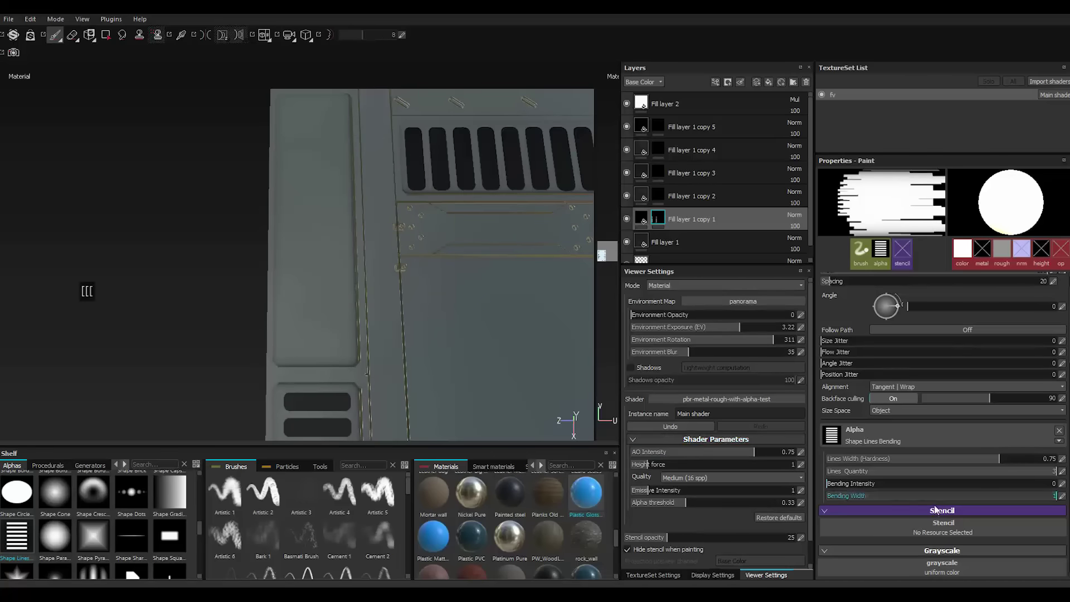
# Adjust the stripes' bending width, line count and bending intensity to straight lines, and shrink the brush.
pyautogui.click(1039, 502)
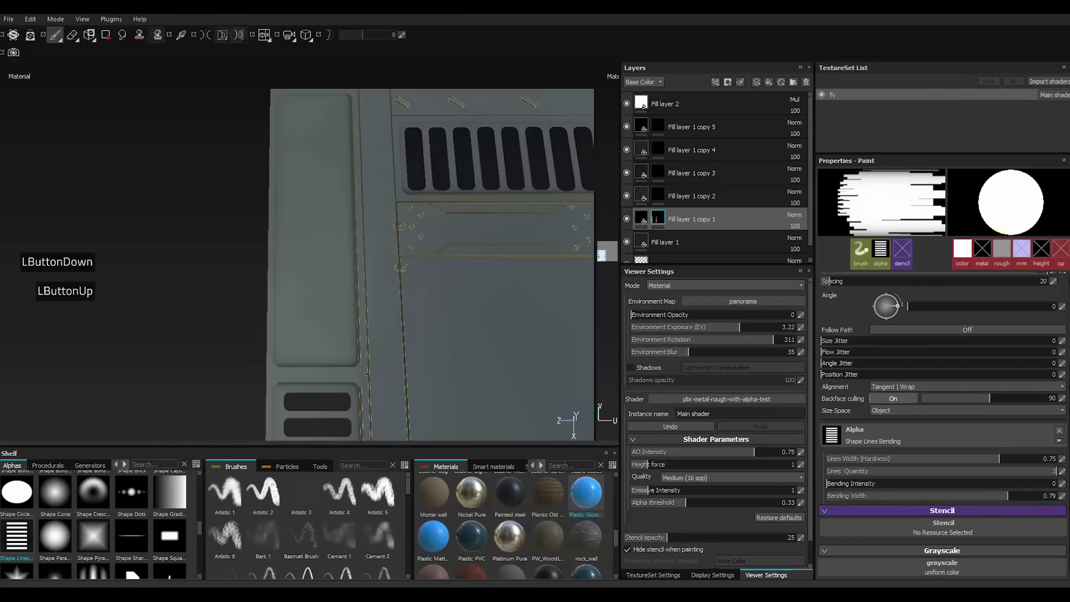
pyautogui.click(873, 499)
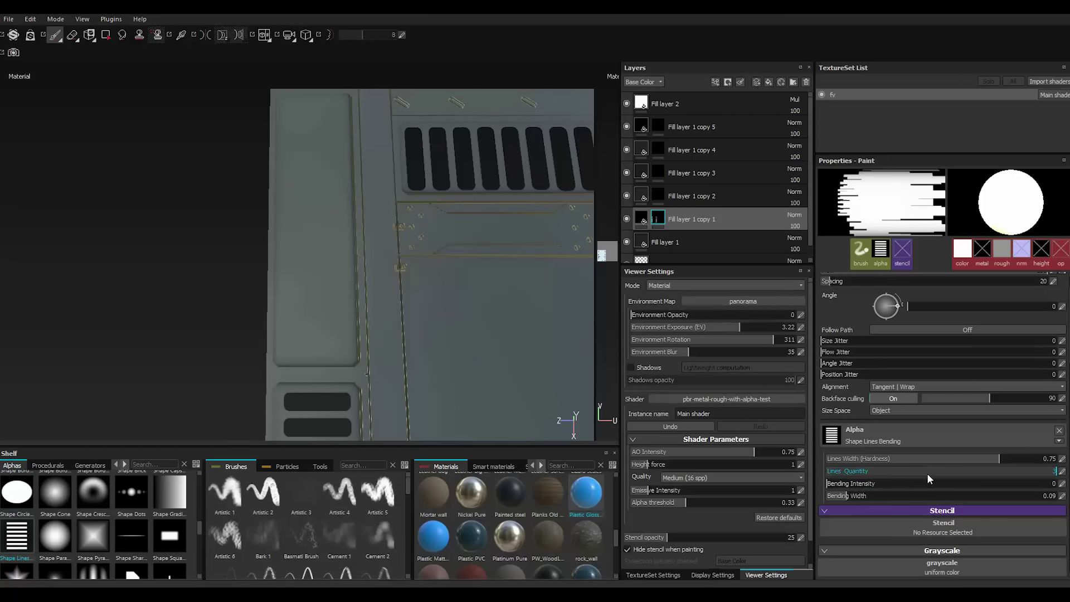
pyautogui.click(836, 488)
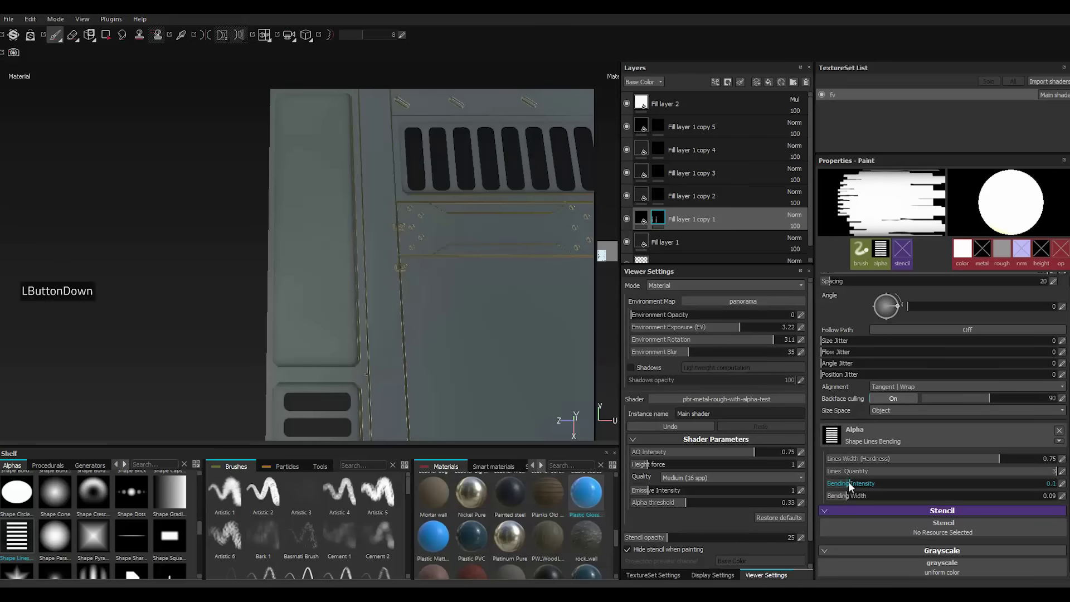
pyautogui.click(733, 446)
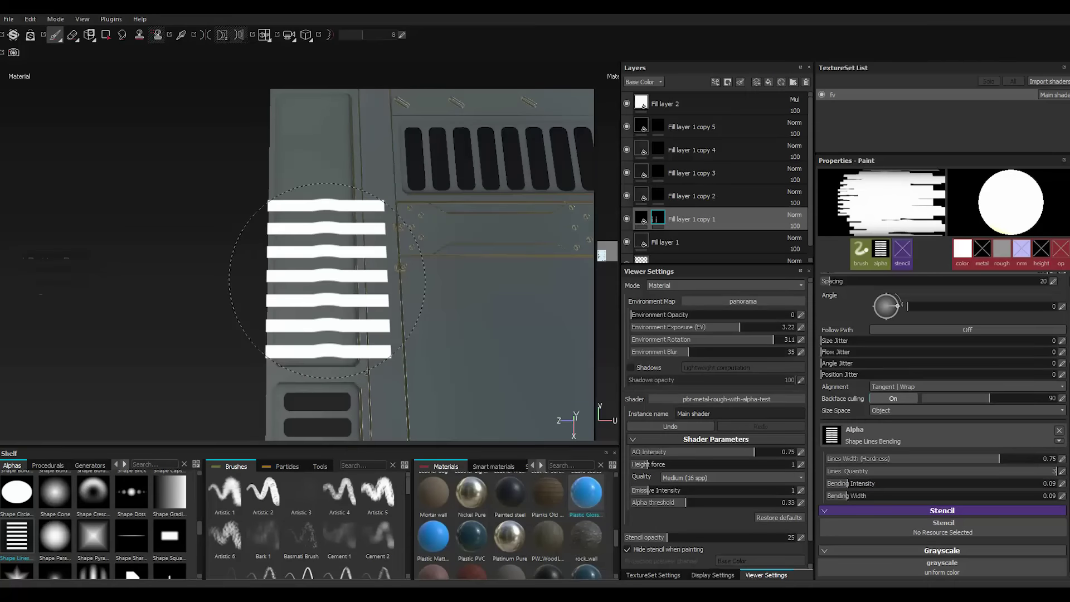
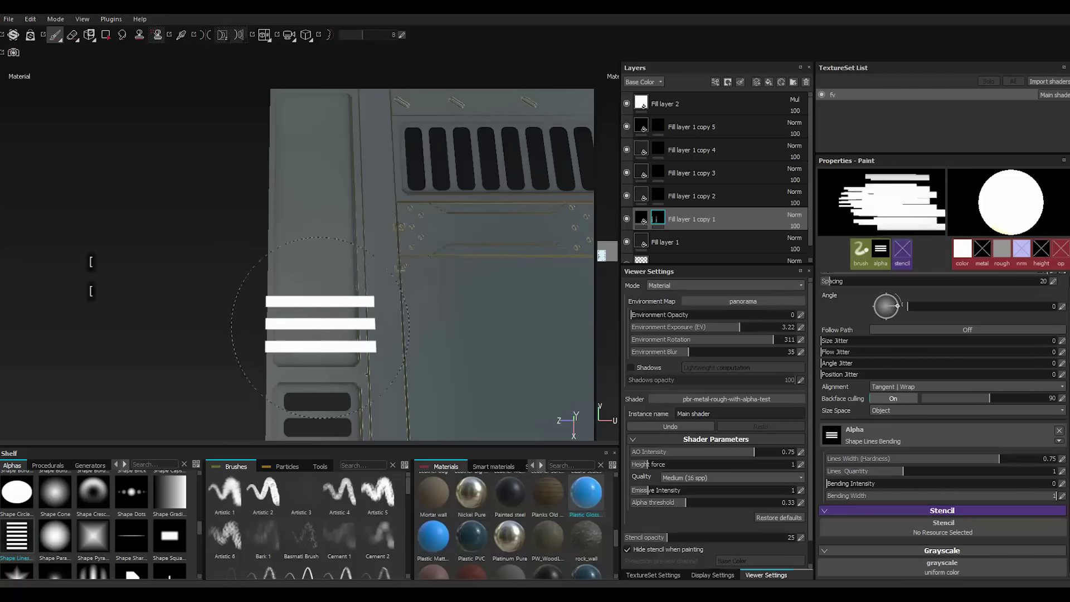
pyautogui.write('[[[[[[[[[')
pyautogui.scroll(-3)
pyautogui.scroll(3)
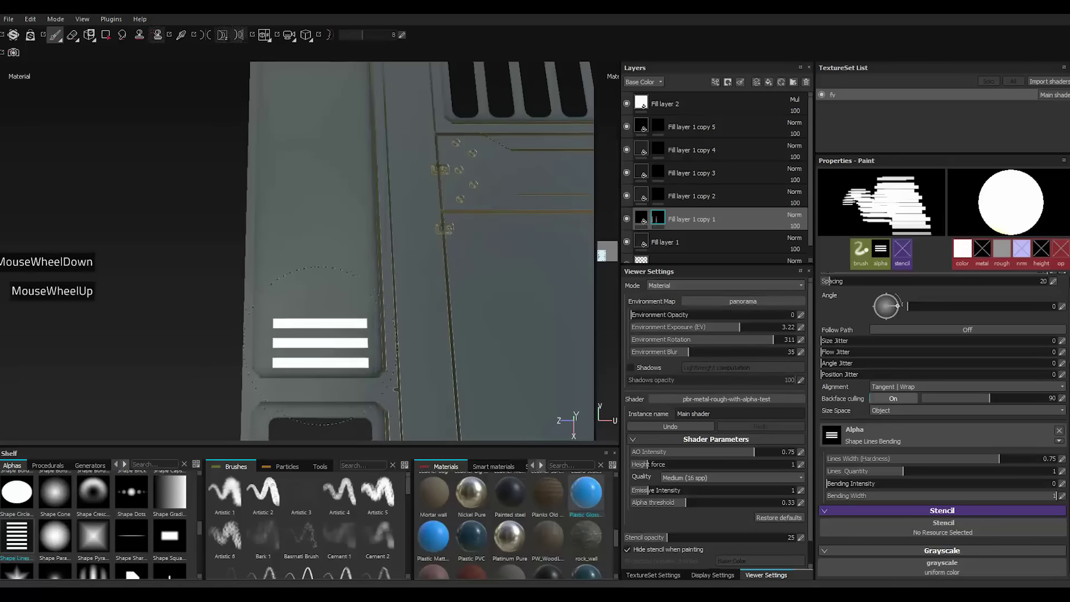
# Set Lines Quantity to 2, resize the brush and stamp dark stripes on the left strip.
pyautogui.doubleClick(977, 476)
pyautogui.doubleClick(1006, 474)
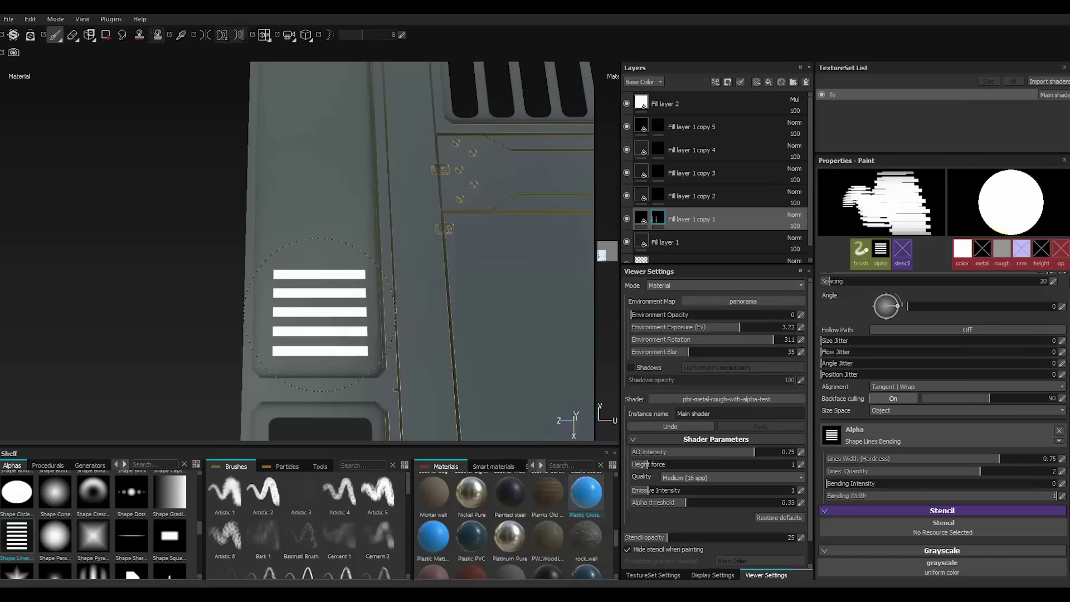
pyautogui.press('[')
pyautogui.press(']')
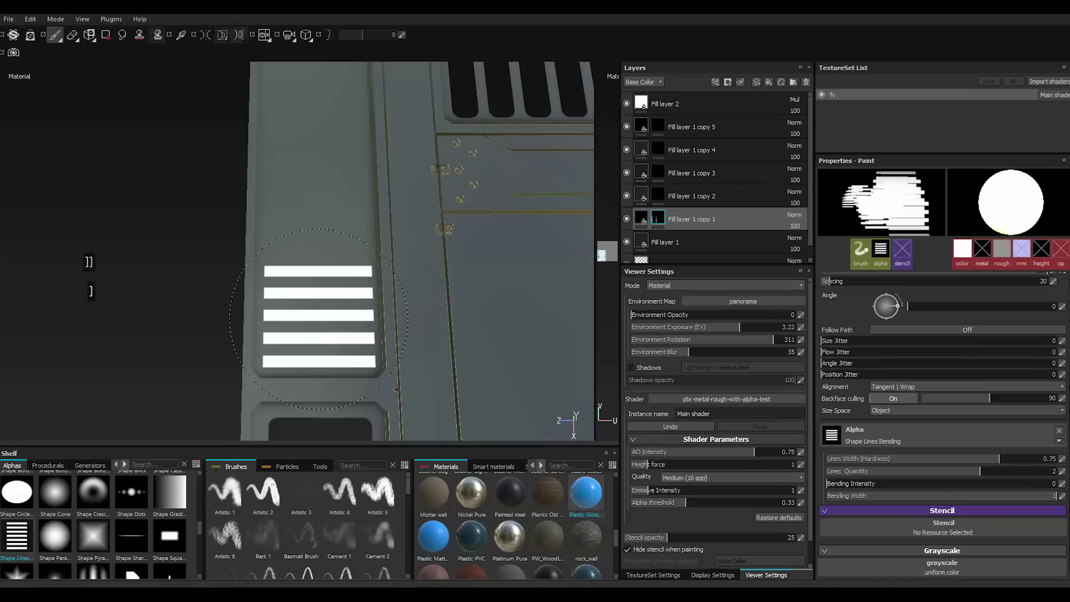
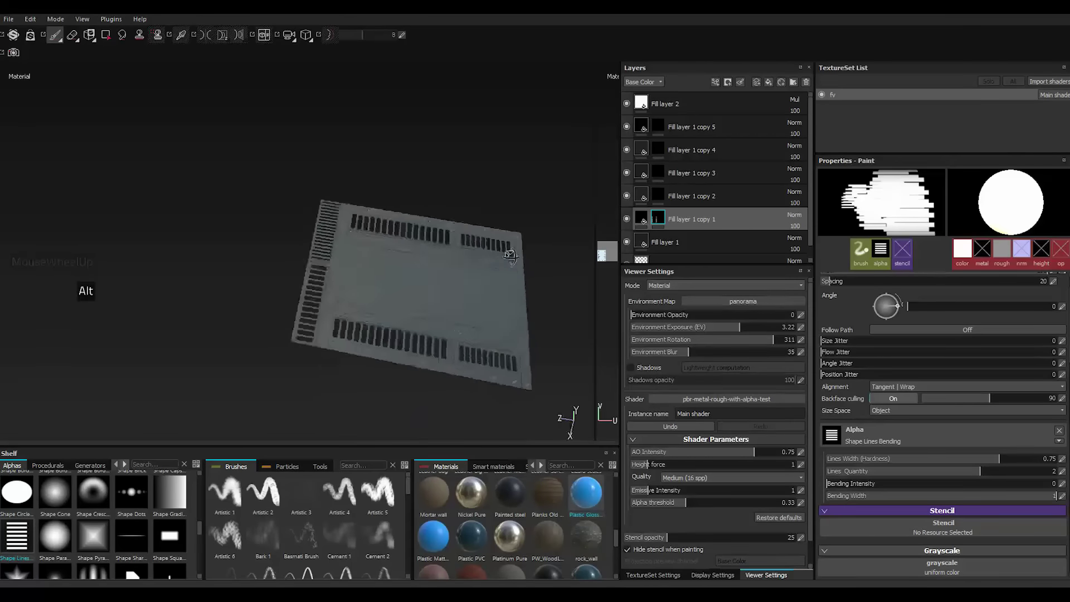
pyautogui.scroll(-3)
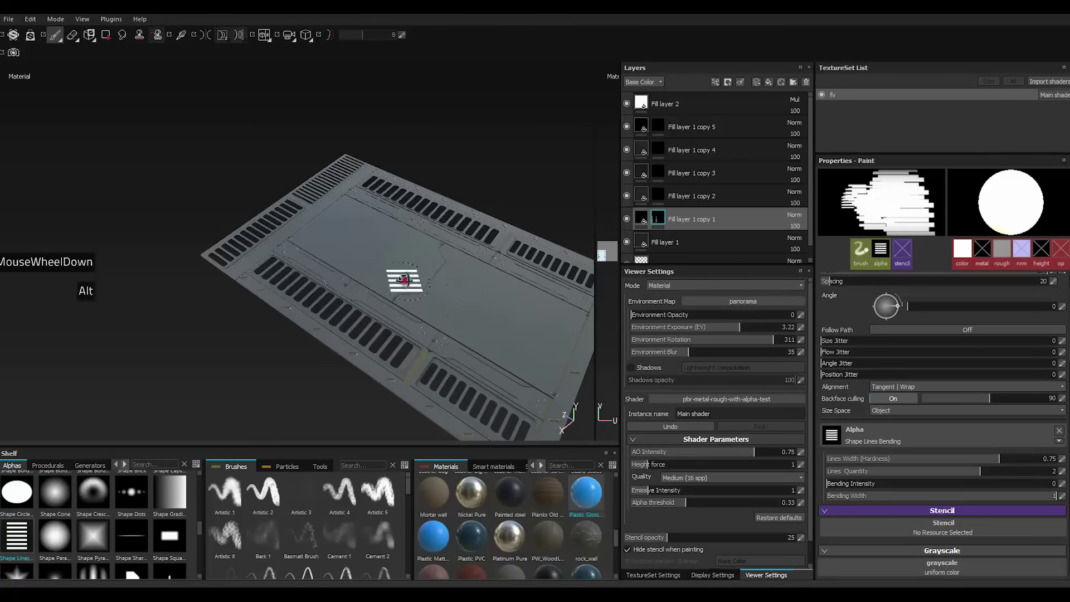
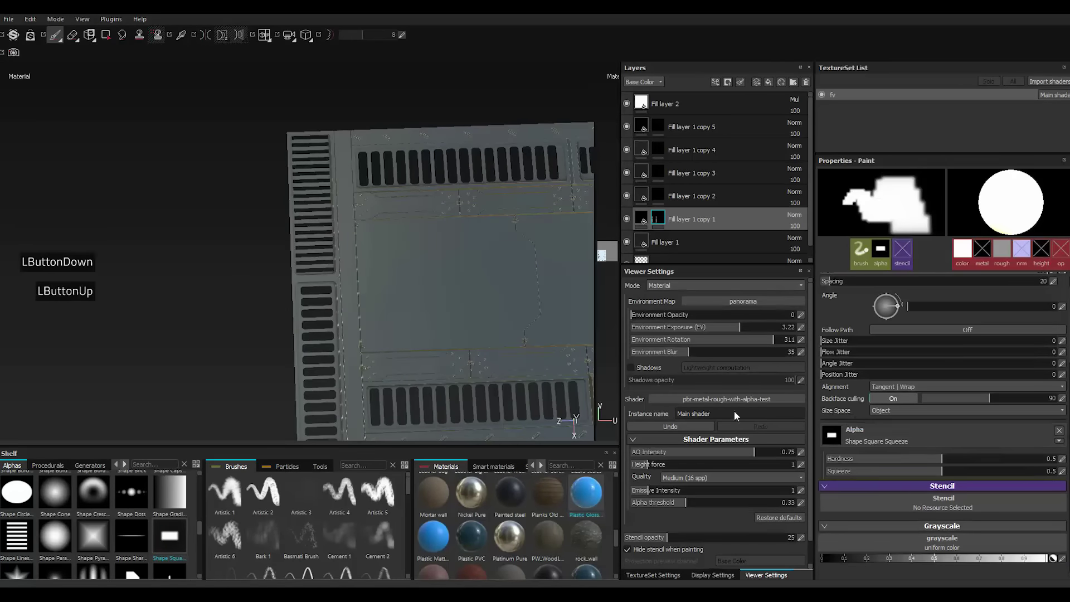
# Switch to the Shape Square Squeeze alpha with Squeeze about 0.08 and view the panel front-on.
pyautogui.click(1013, 461)
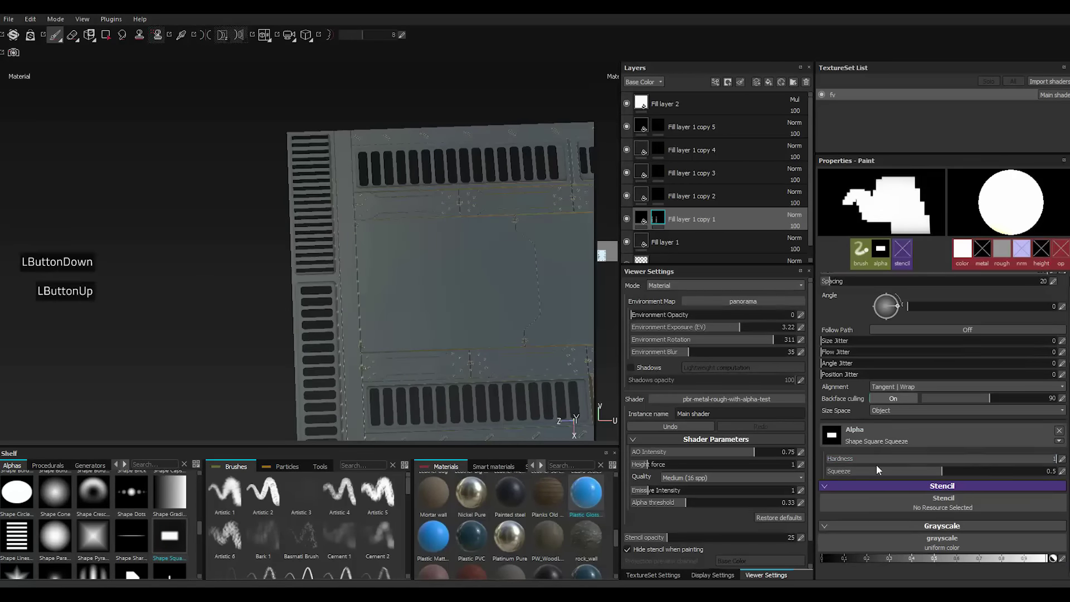
pyautogui.click(897, 478)
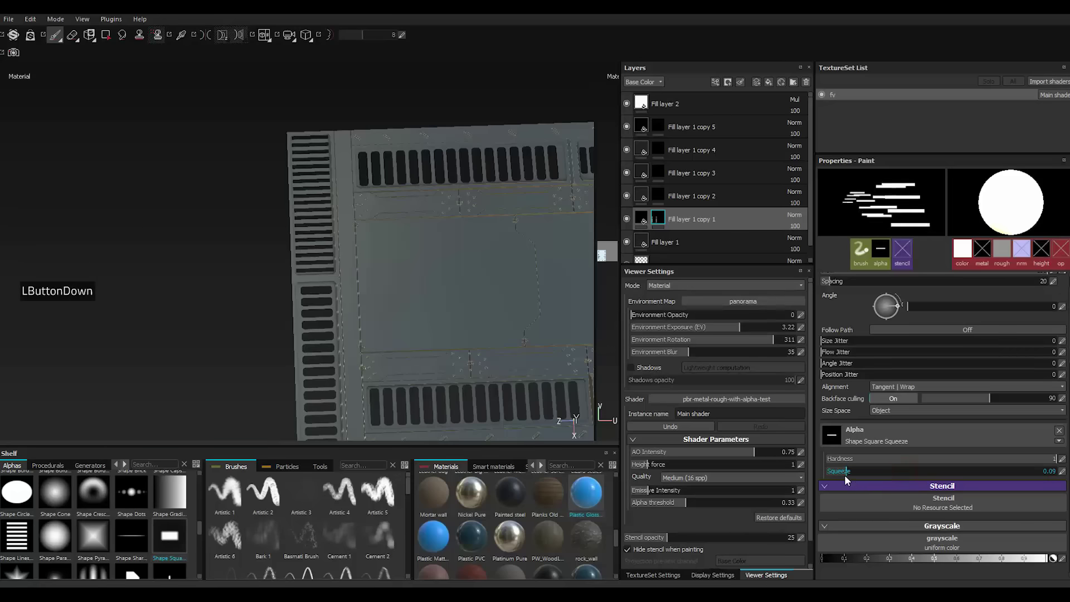
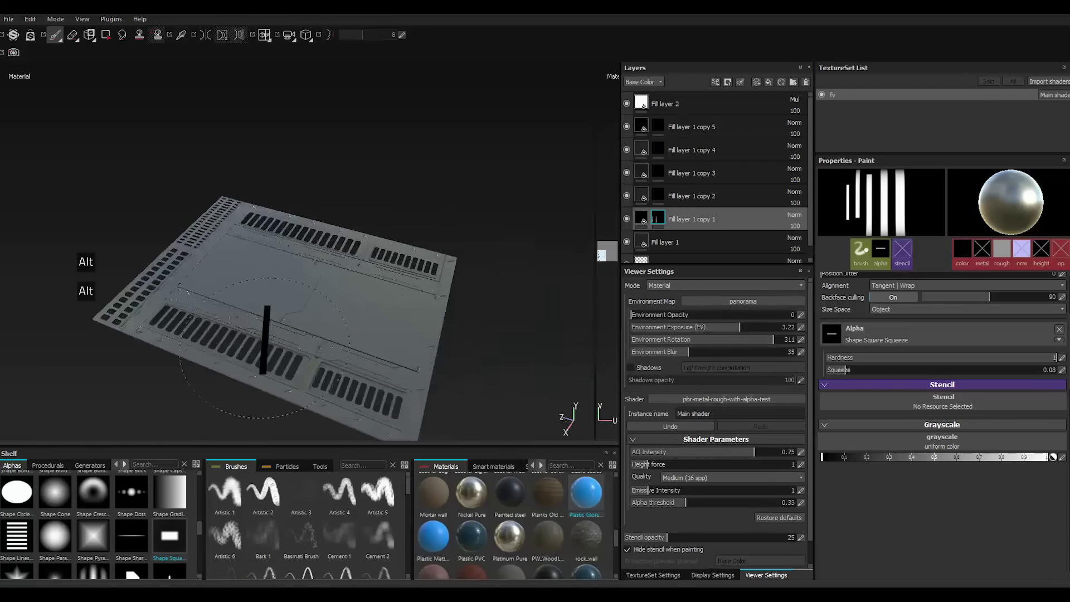
pyautogui.scroll(3)
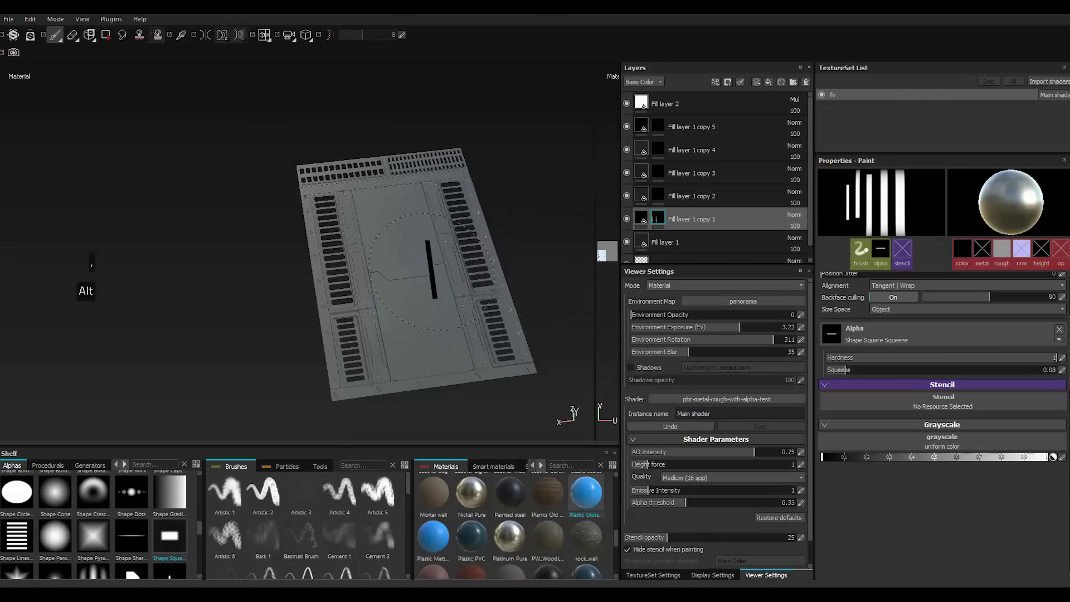
pyautogui.scroll(-3)
pyautogui.doubleClick(209, 41)
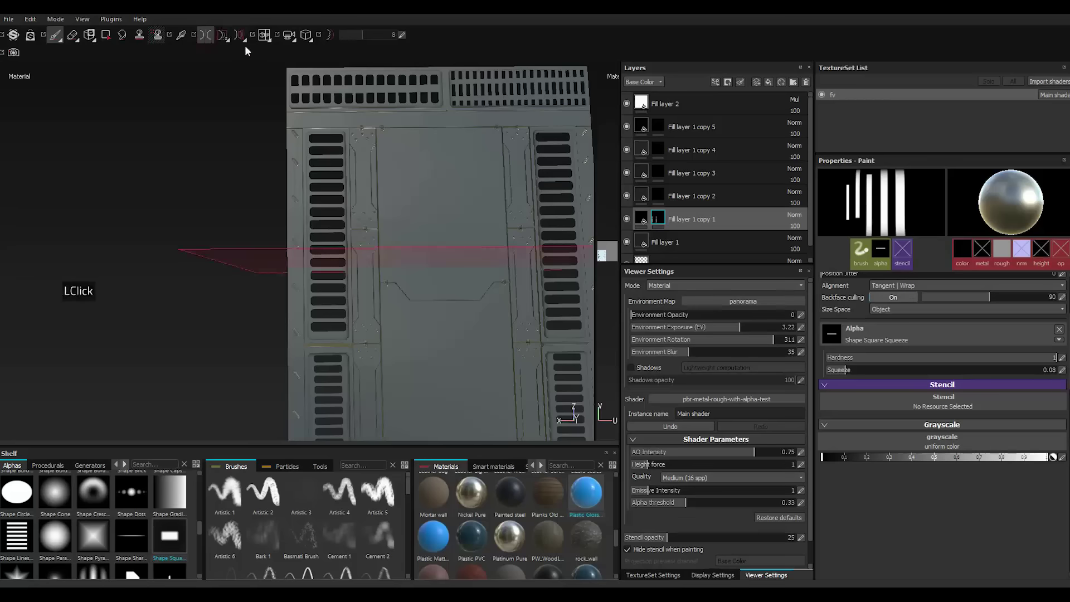
# Enable mirror symmetry and thin the brush to Squeeze 0.02 for hairline strokes.
pyautogui.click(224, 39)
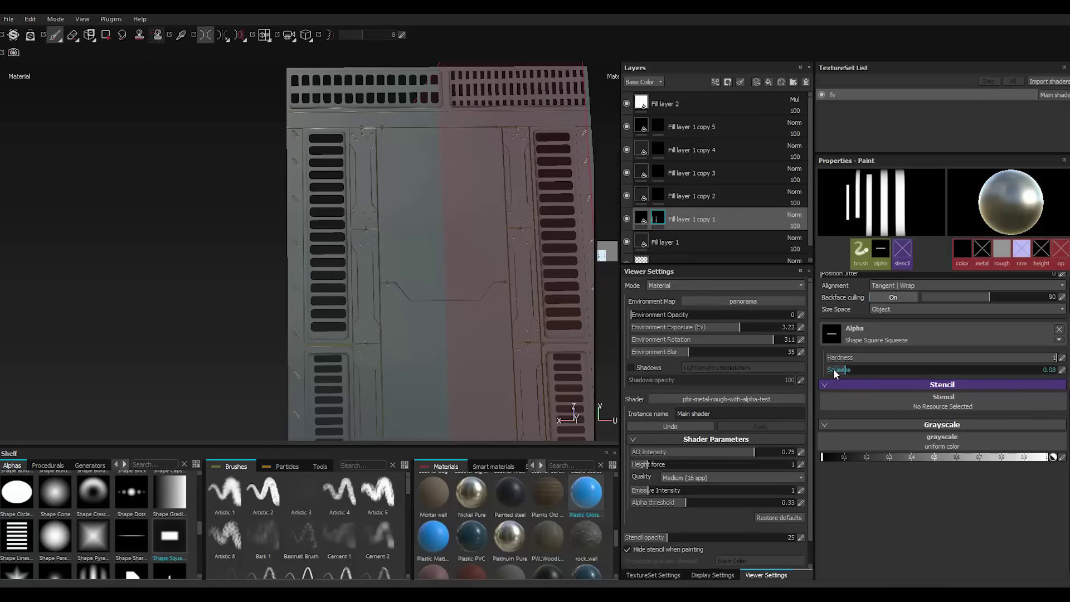
pyautogui.click(833, 372)
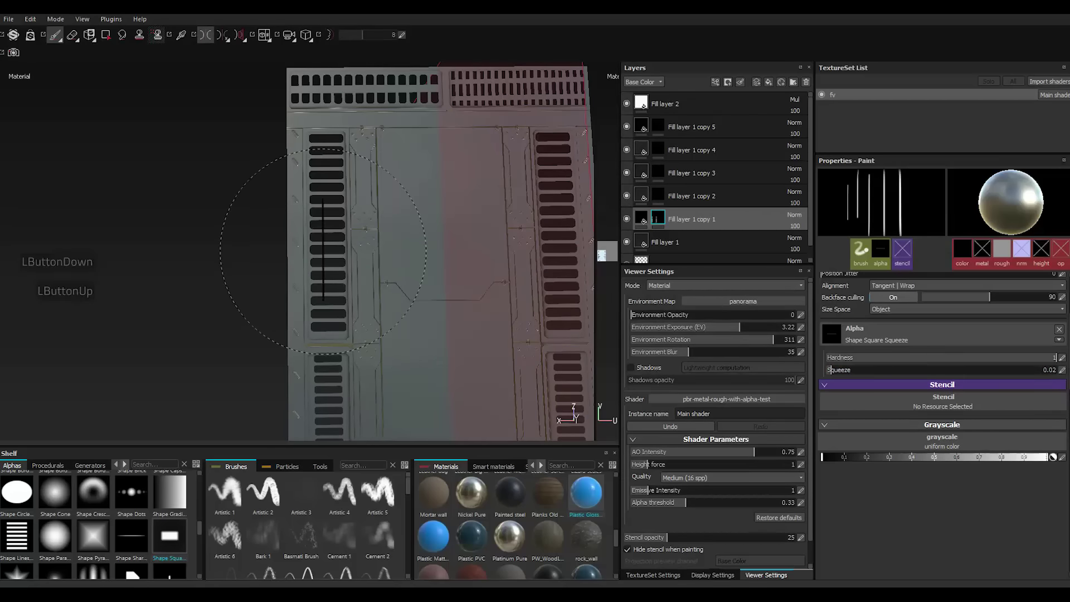
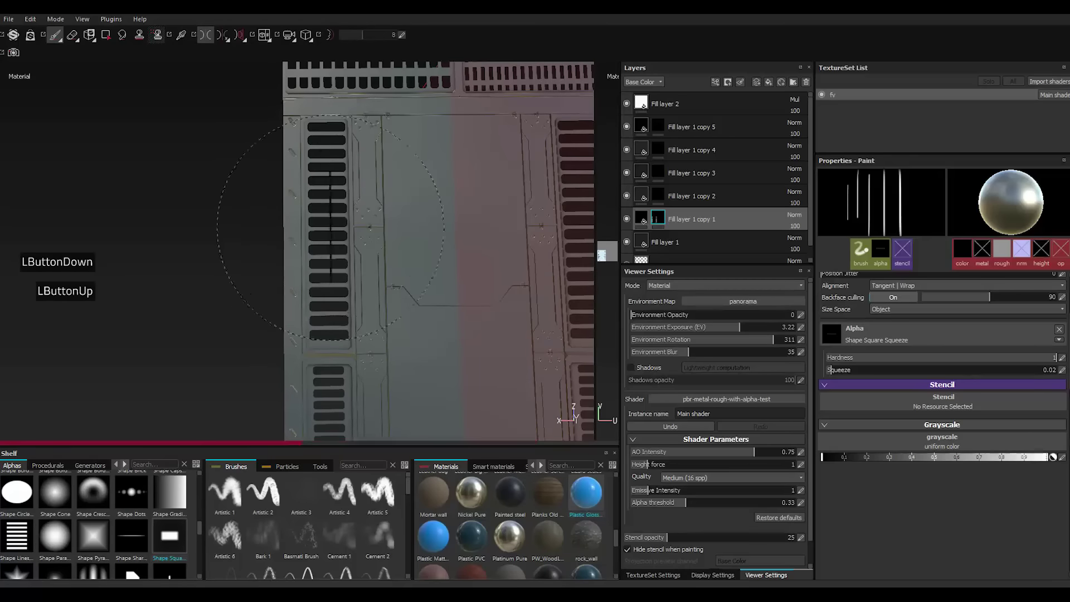
pyautogui.scroll(3)
pyautogui.scroll(-3)
pyautogui.scroll(3)
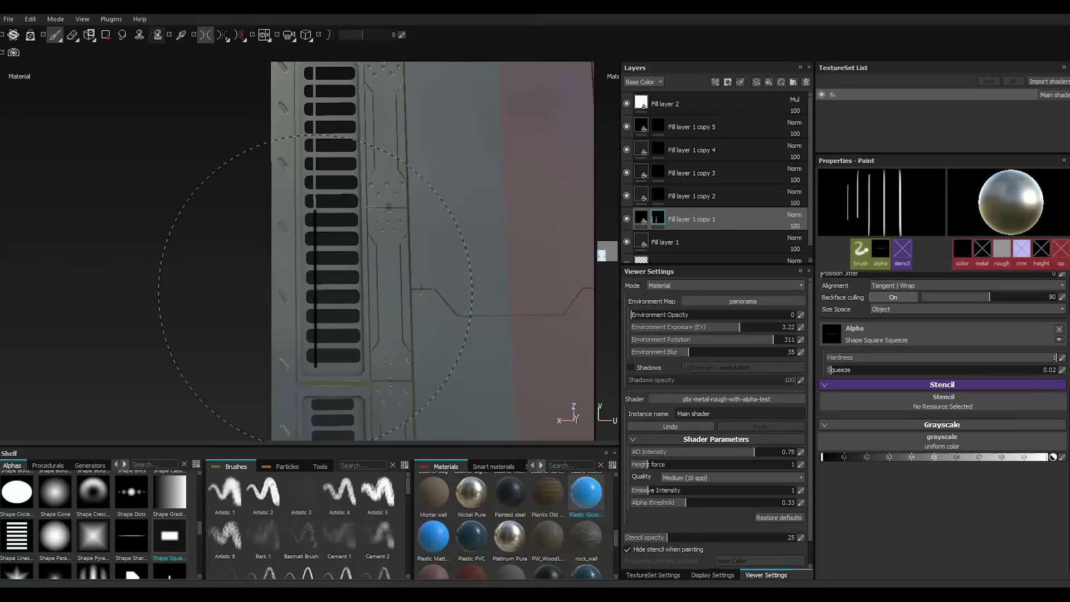
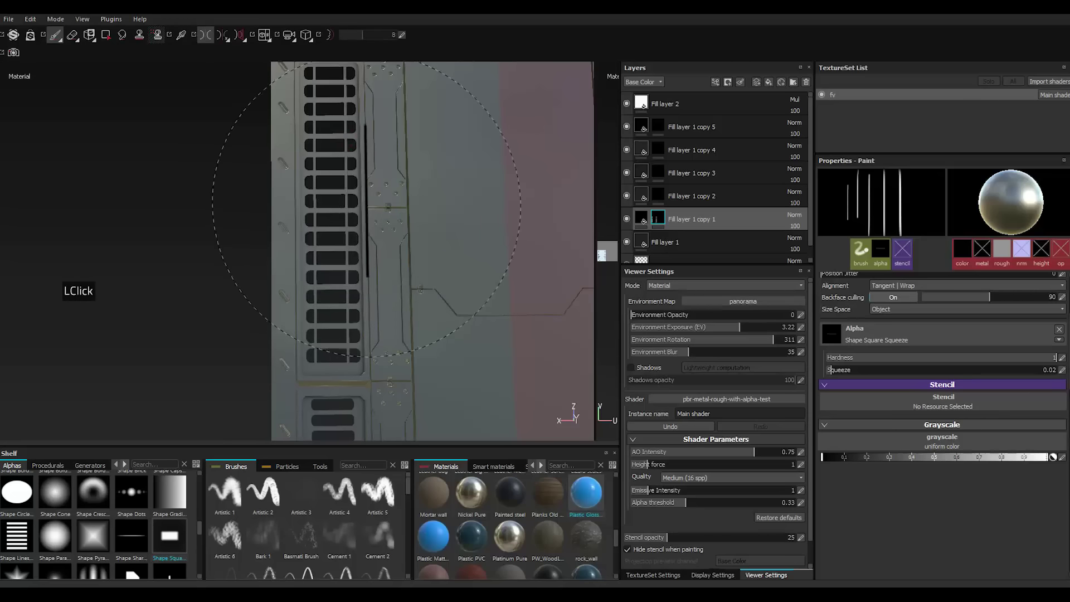
# Test the hairline brush over the vent slots, then select Fill layer 1 copy 5.
pyautogui.scroll(3)
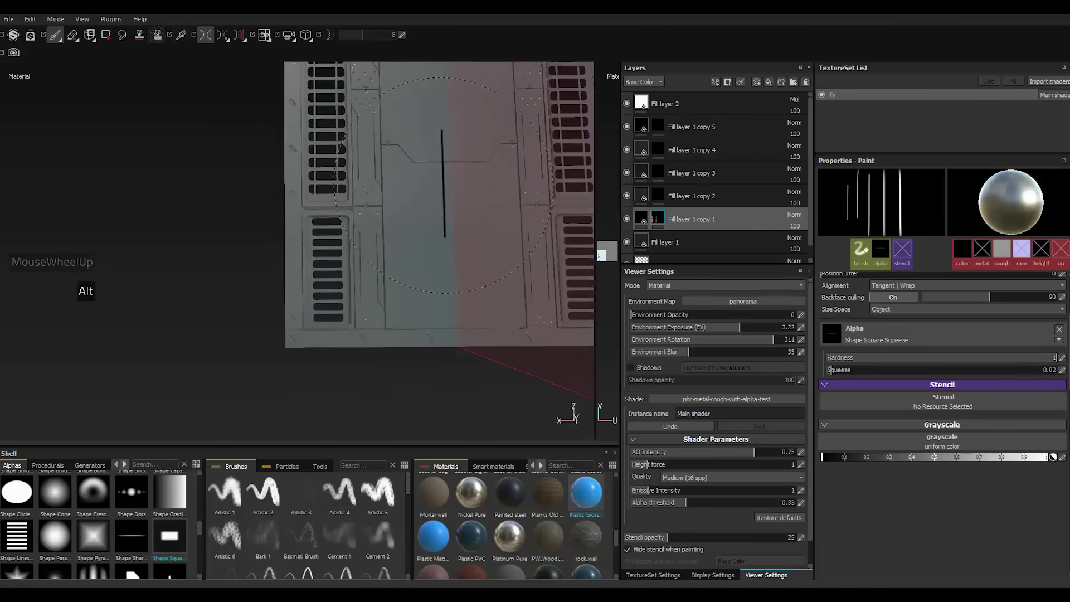
pyautogui.scroll(-3)
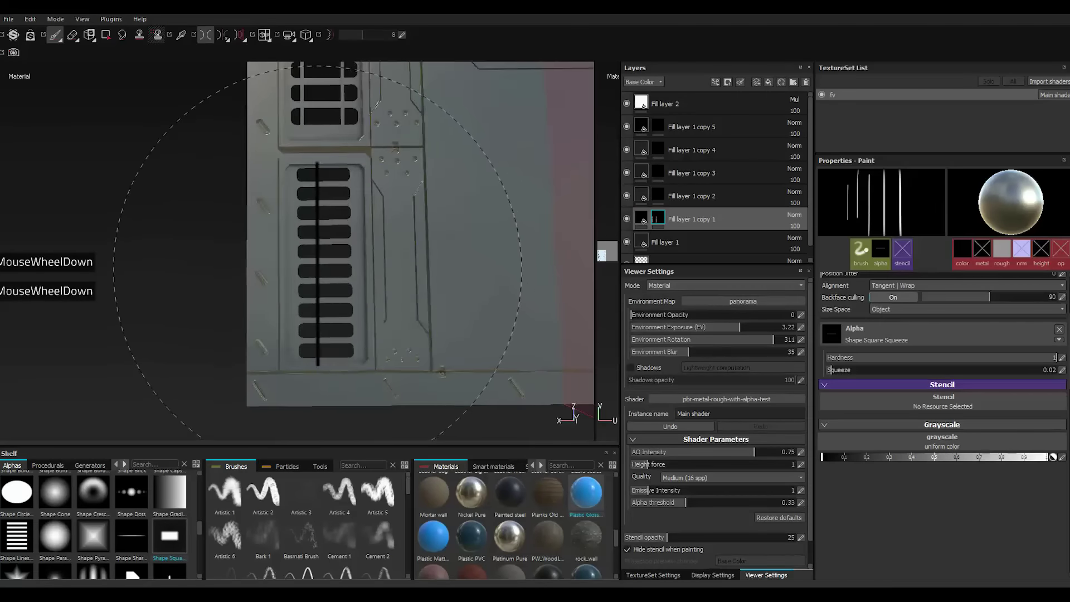
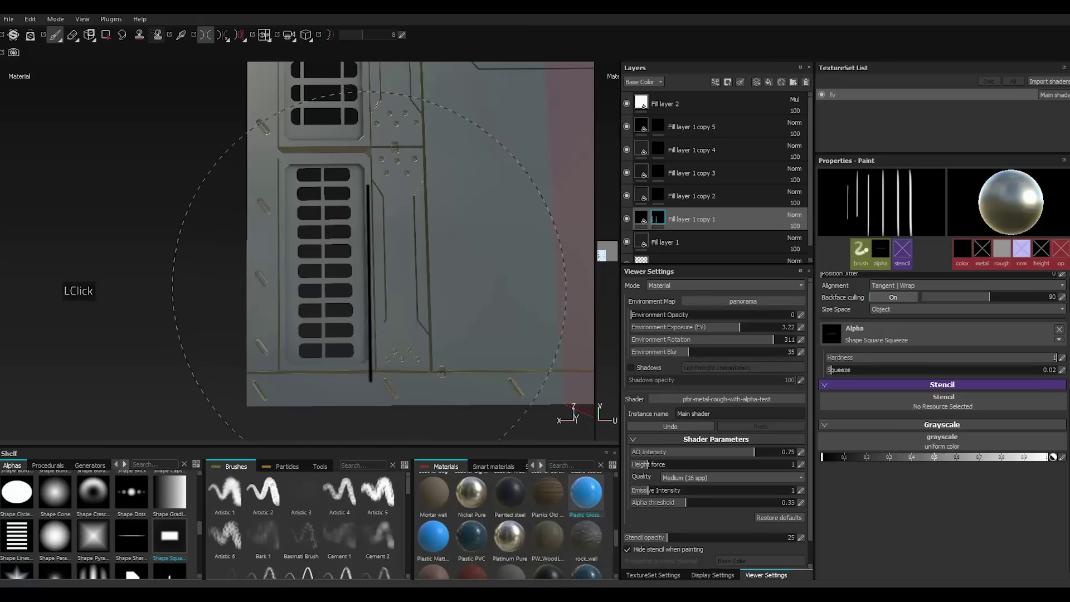
pyautogui.scroll(3)
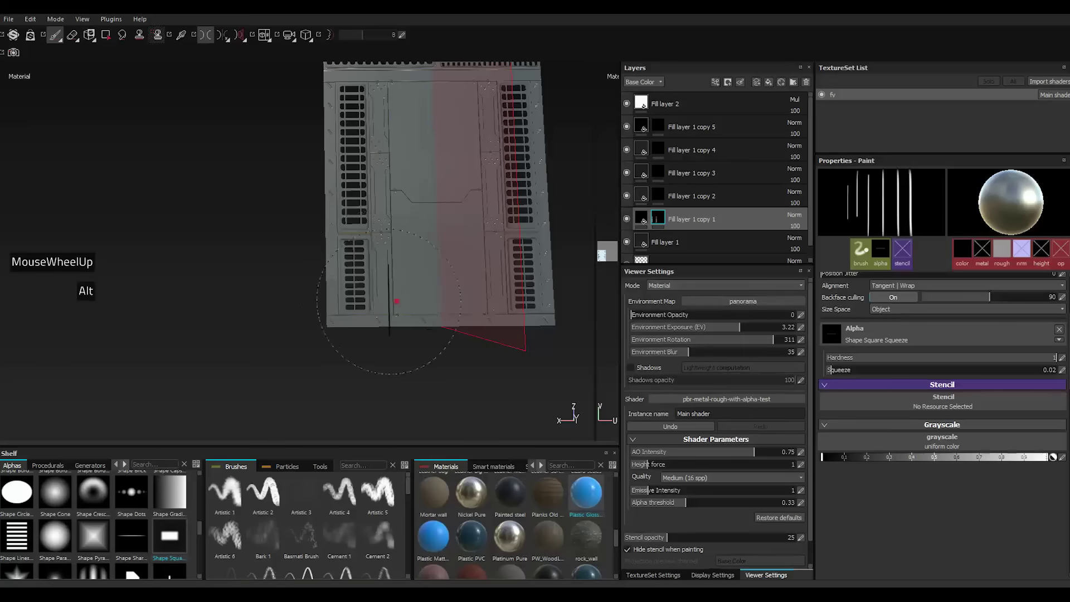
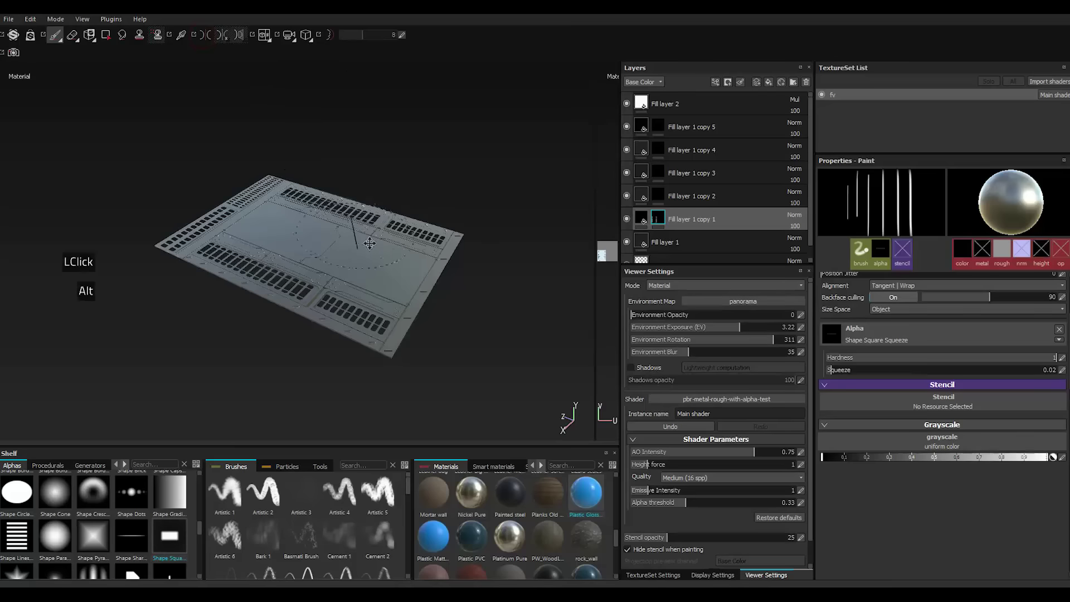
pyautogui.doubleClick(692, 128)
# Group Fill layer 1 copies 1–5 into a folder named 1 and pick the Shape Brick alpha.
pyautogui.scroll(-3)
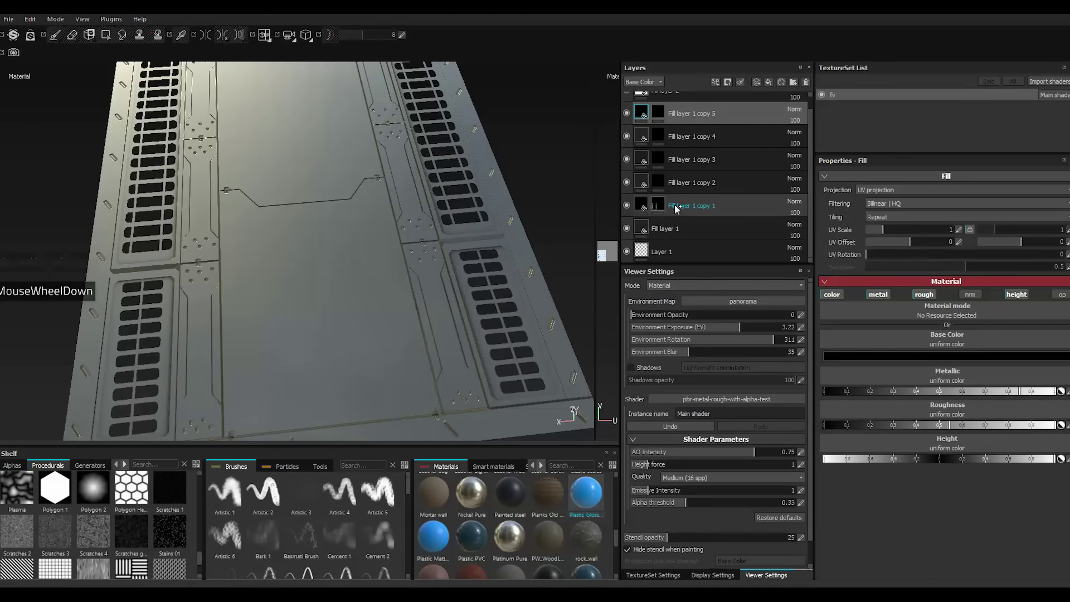
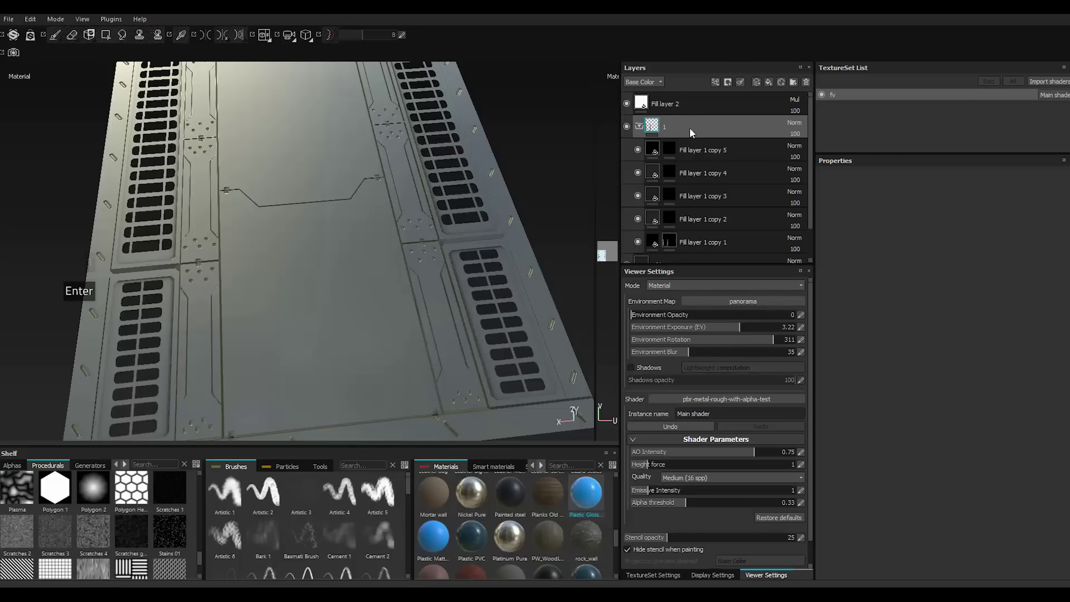
pyautogui.click(644, 130)
pyautogui.click(10, 24)
pyautogui.doubleClick(30, 115)
pyautogui.press('alt+,')
pyautogui.scroll(-3)
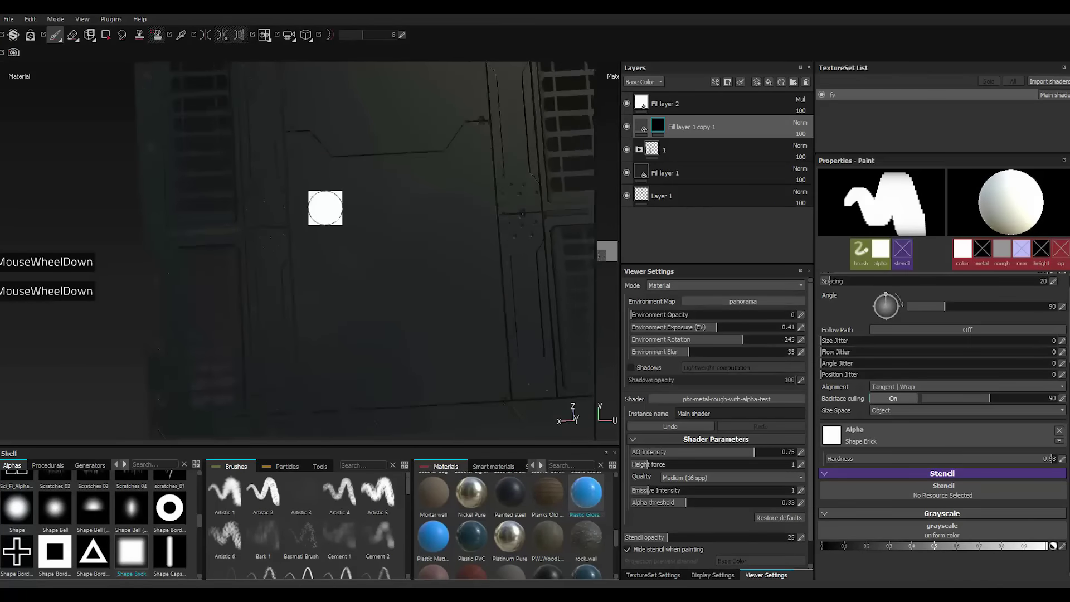
# Enable mirrored painting and shrink the brick brush to paint the lower central plate mask.
pyautogui.click(232, 41)
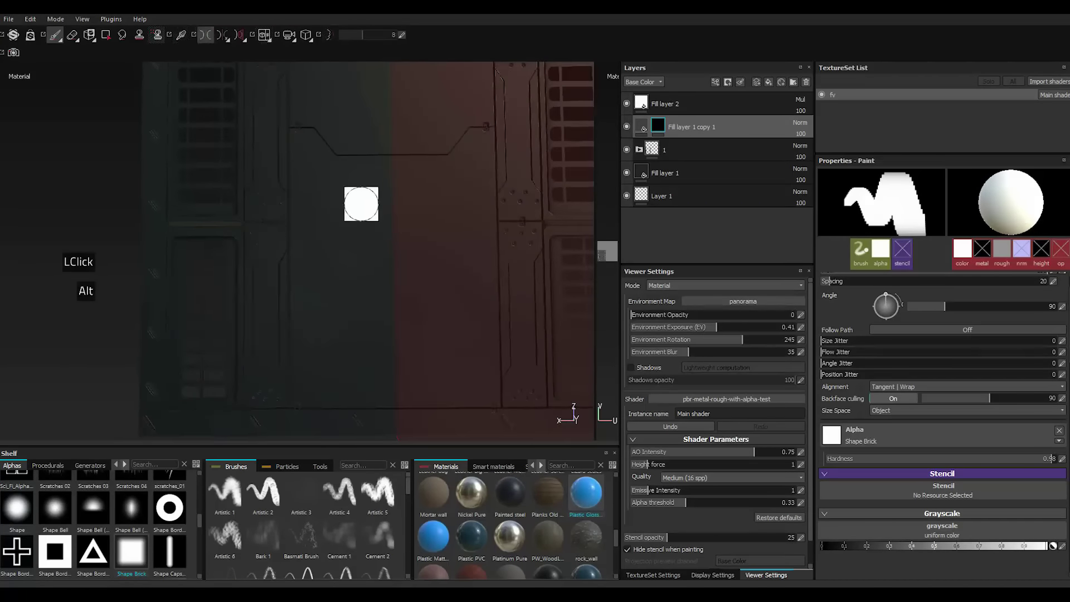
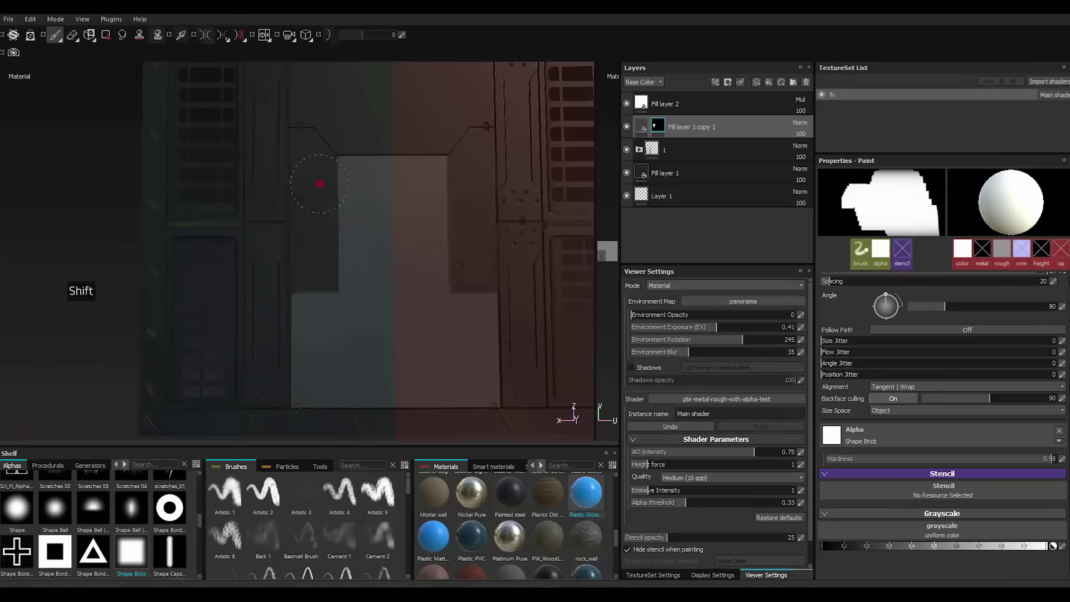
pyautogui.scroll(-3)
pyautogui.scroll(-3)
pyautogui.write('[')
pyautogui.scroll(-3)
pyautogui.write('[[')
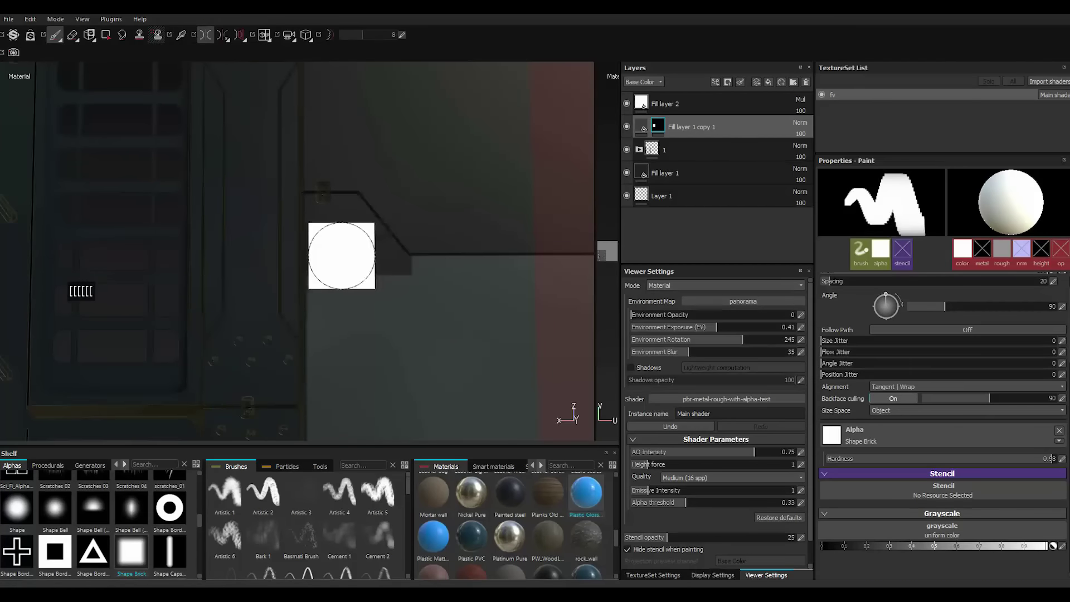
pyautogui.write('[[[[[')
pyautogui.scroll(-3)
pyautogui.write('[')
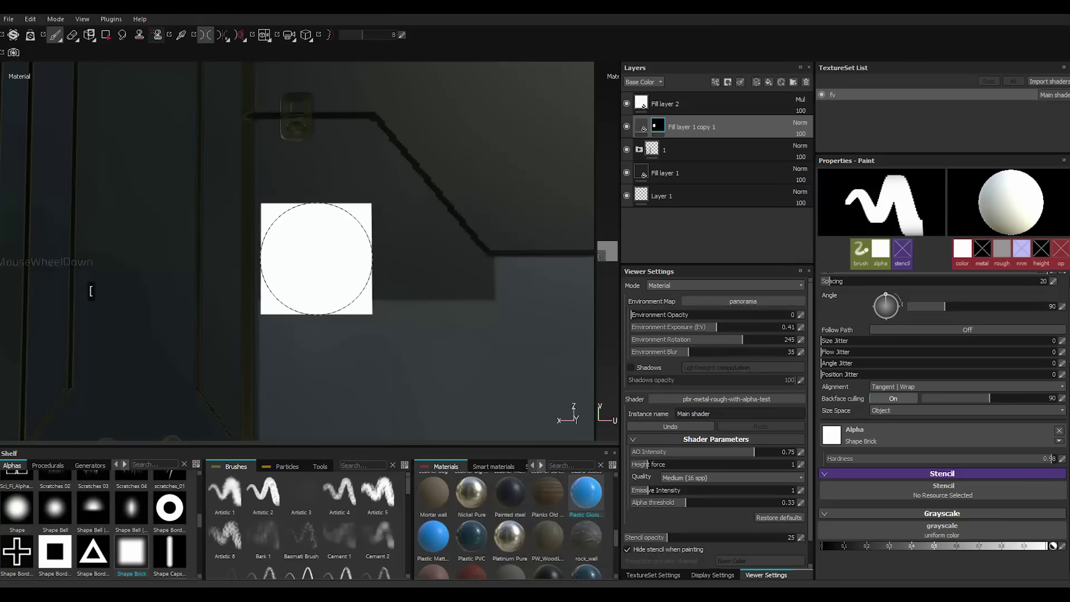
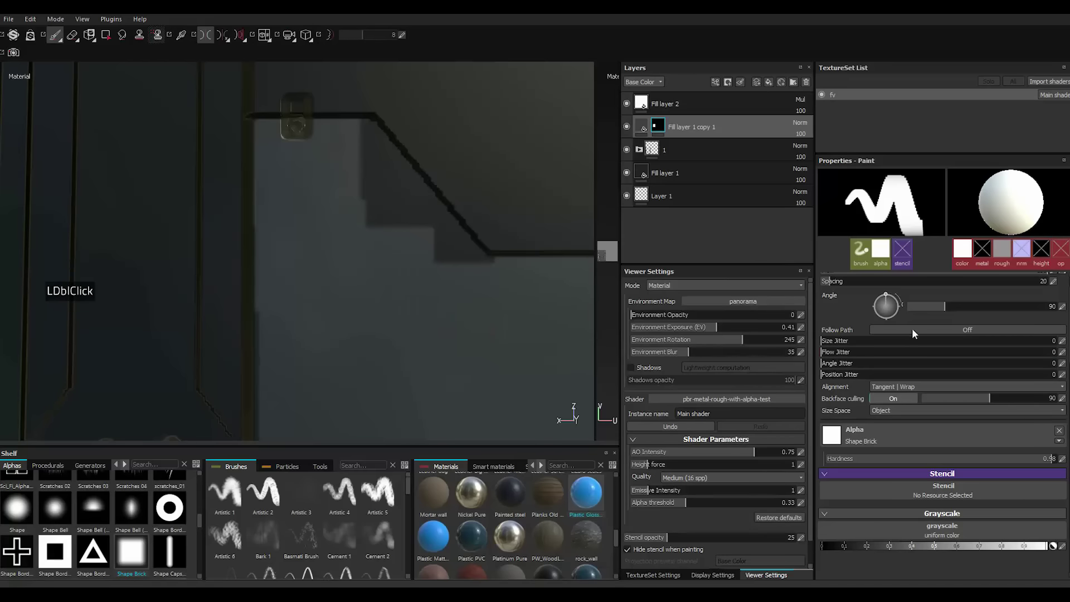
# Rotate the brush Angle to about 42° for the diagonal top edge, then duplicate the fill layer.
pyautogui.click(941, 310)
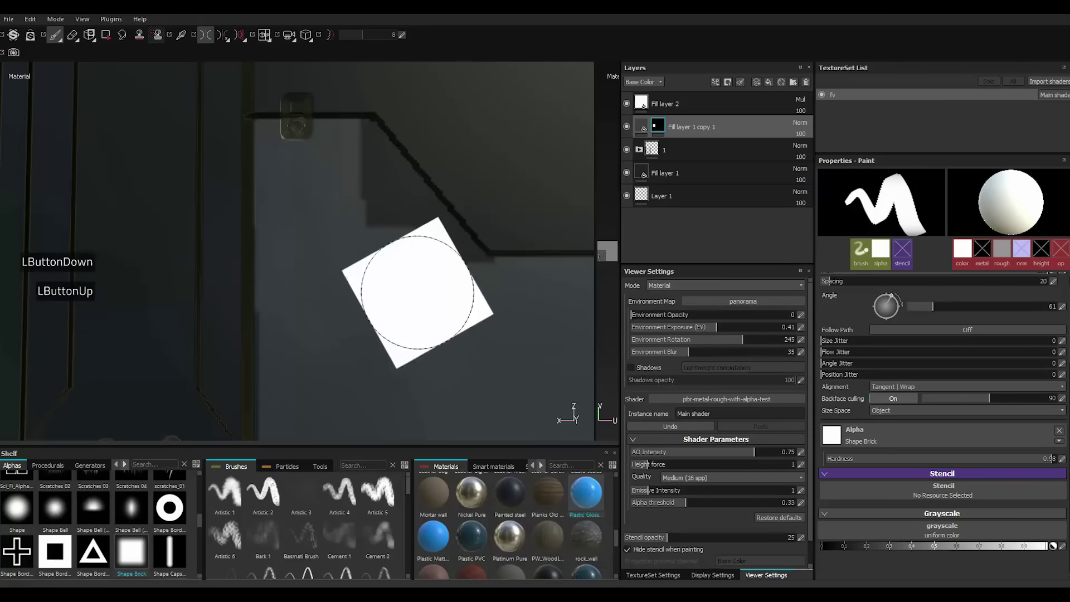
pyautogui.click(936, 313)
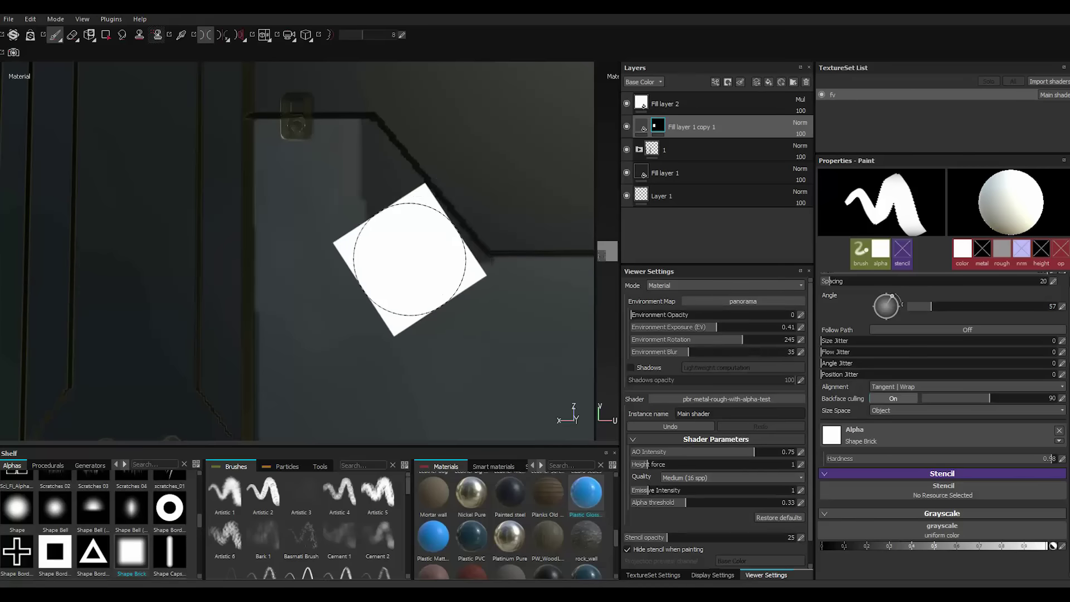
pyautogui.click(936, 311)
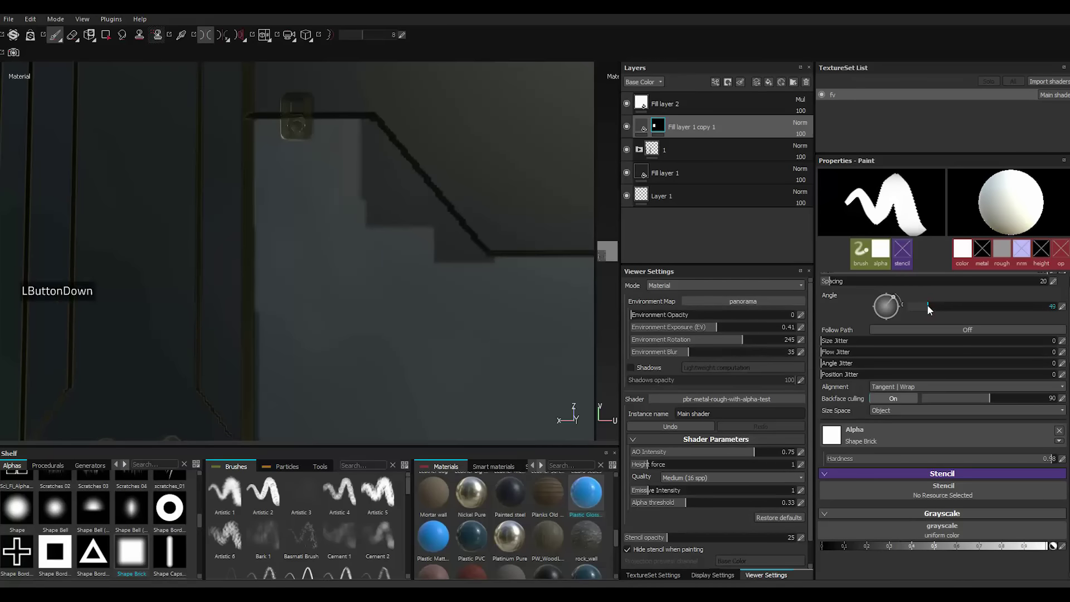
pyautogui.click(764, 278)
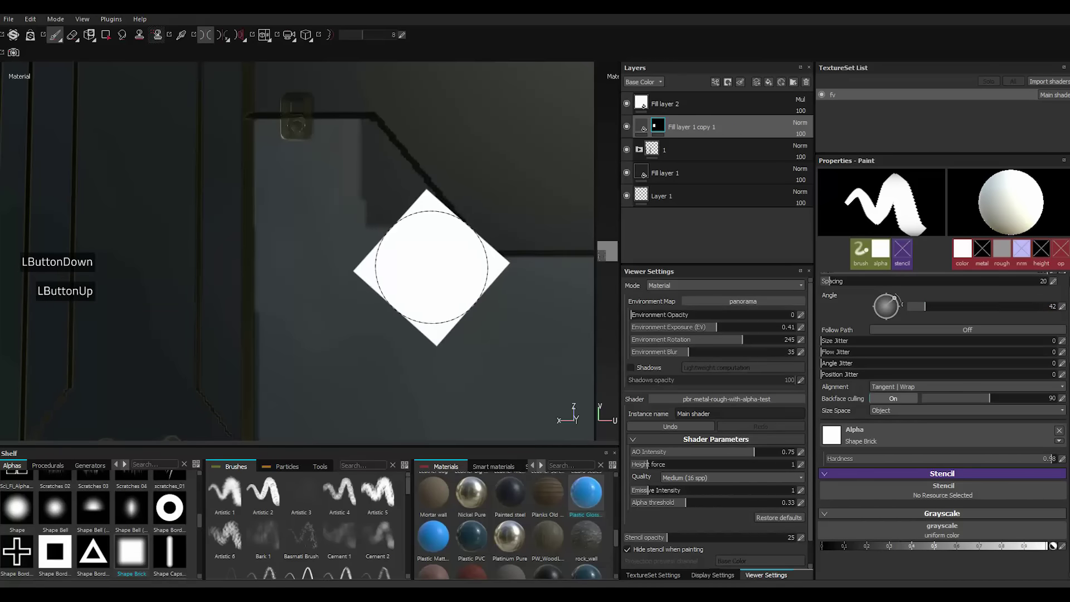
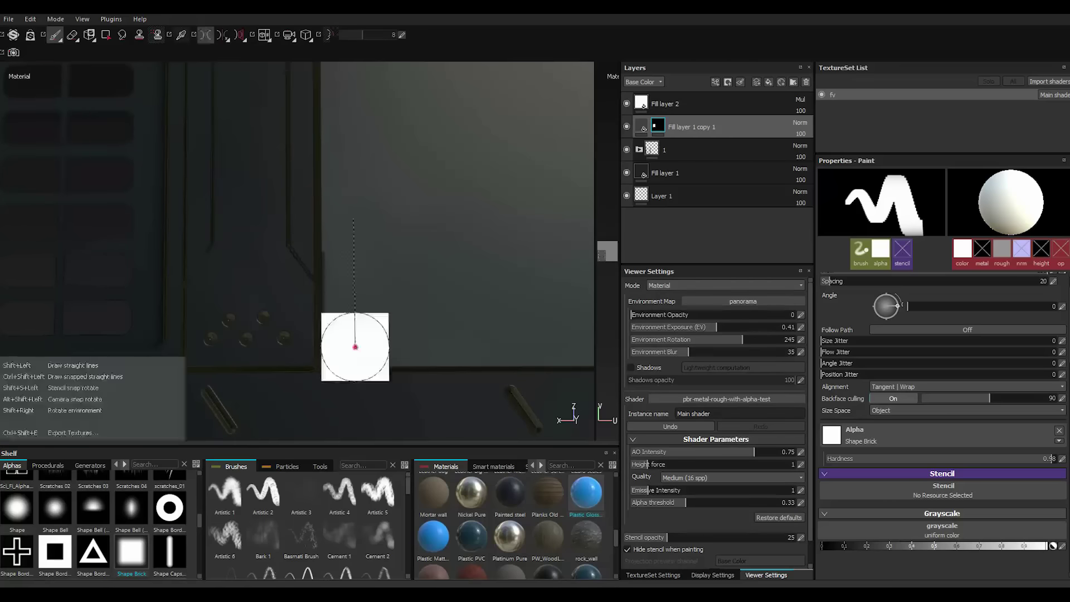
pyautogui.scroll(3)
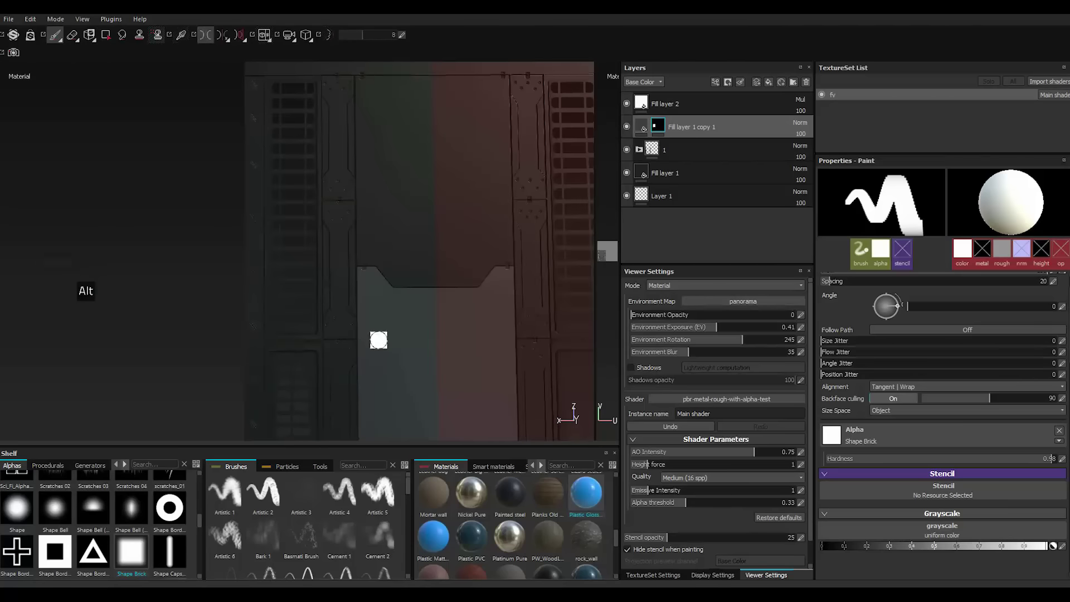
pyautogui.scroll(-3)
pyautogui.scroll(3)
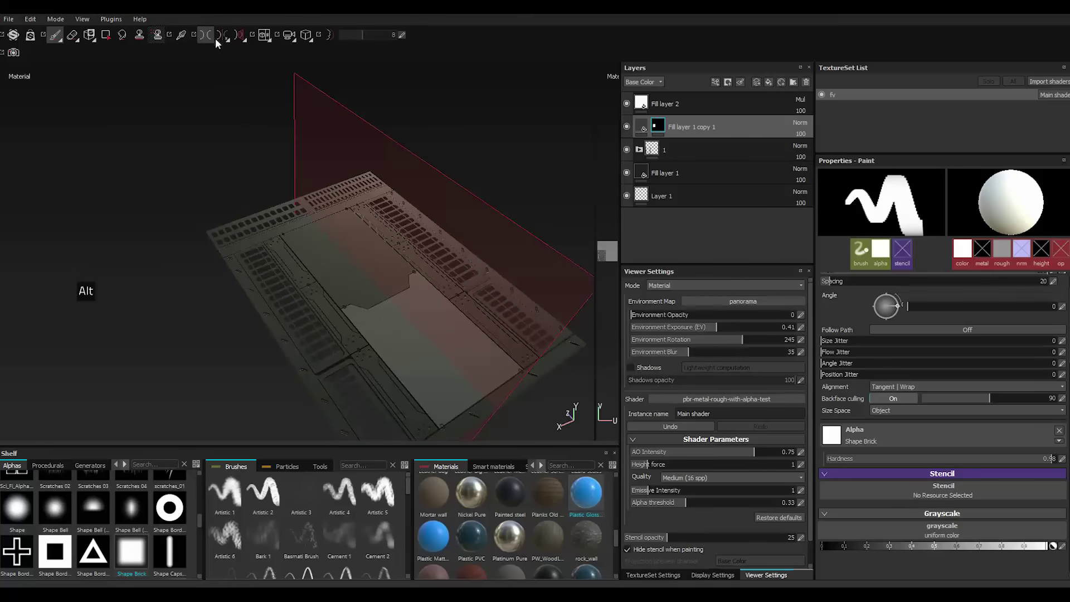
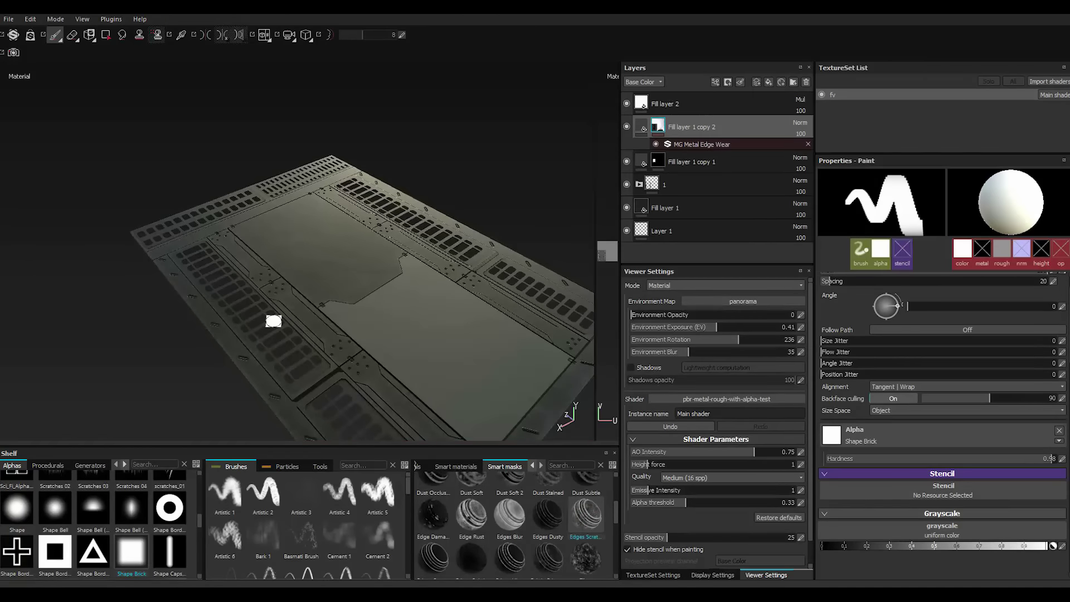
# Tweak the material and roughness of Fill layer 1 copy 2 carrying the MG Metal Edge Wear filter.
pyautogui.scroll(-3)
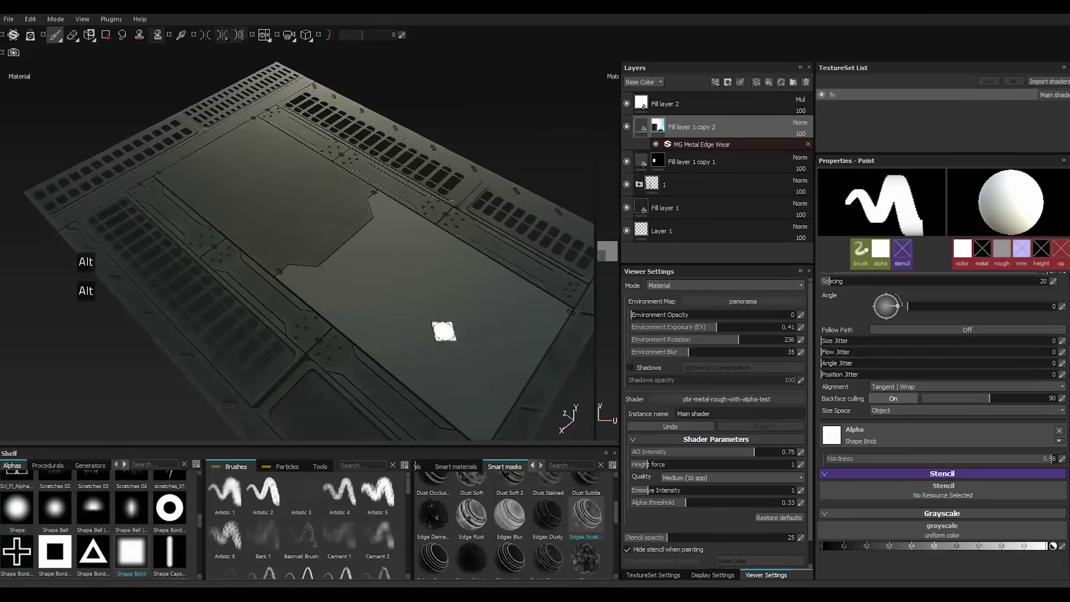
pyautogui.doubleClick(645, 129)
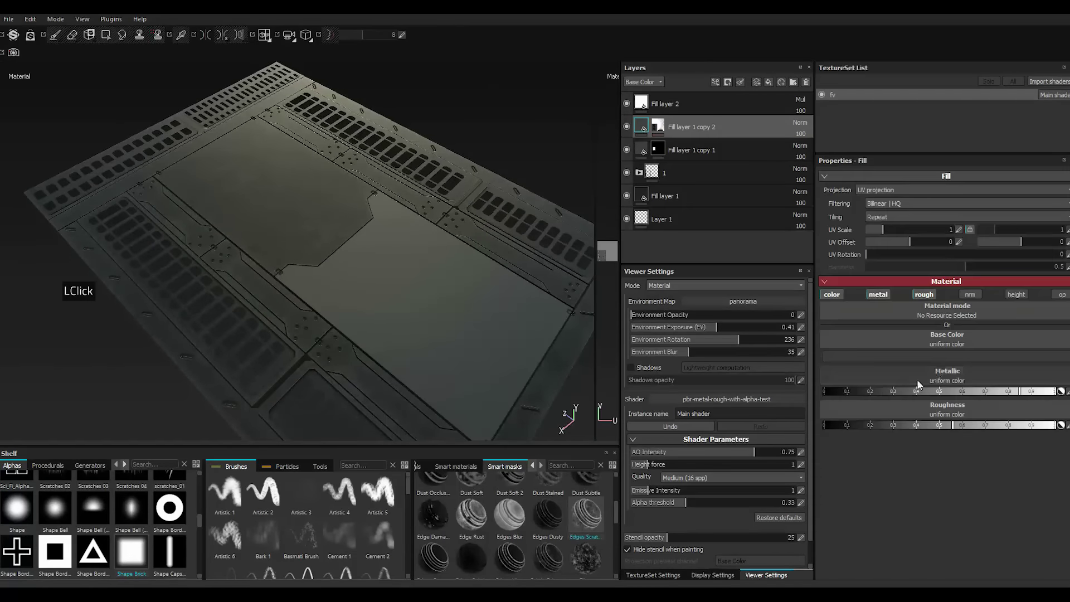
pyautogui.doubleClick(881, 357)
pyautogui.click(790, 366)
pyautogui.doubleClick(936, 289)
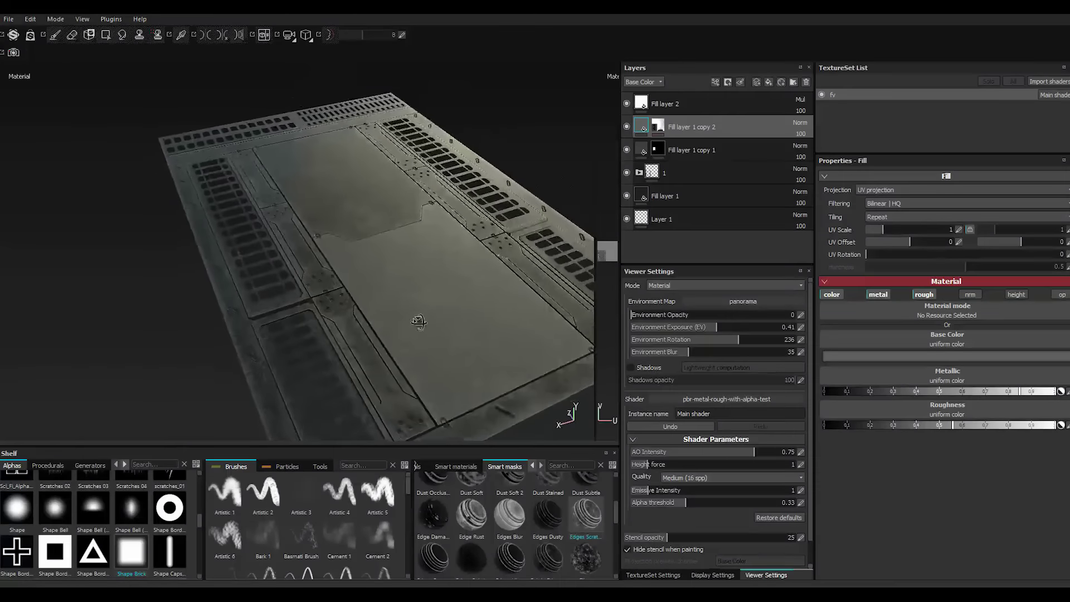
pyautogui.scroll(-3)
pyautogui.scroll(-3)
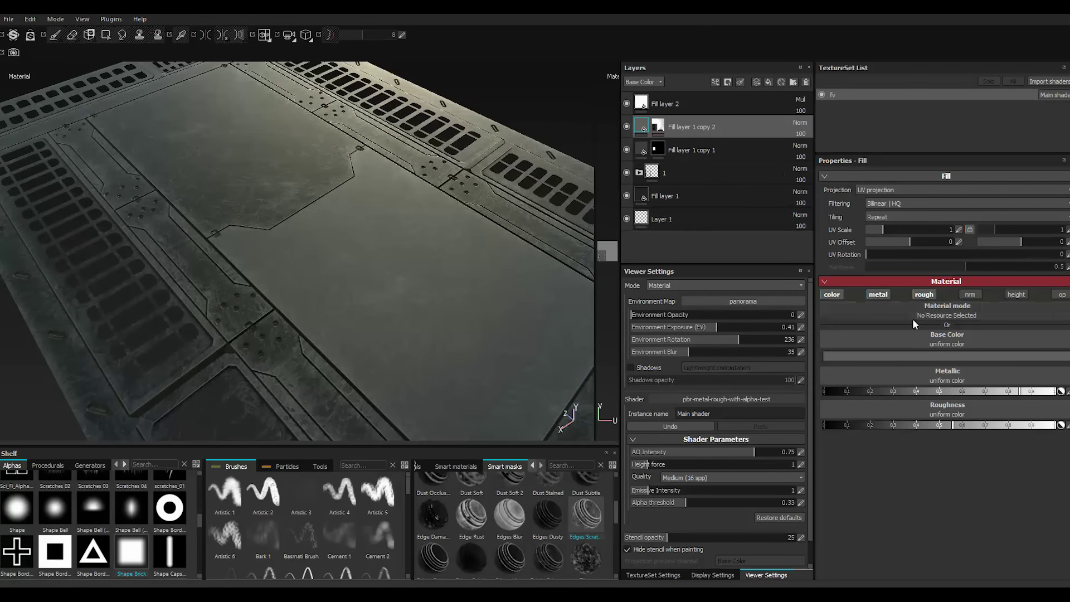
pyautogui.scroll(3)
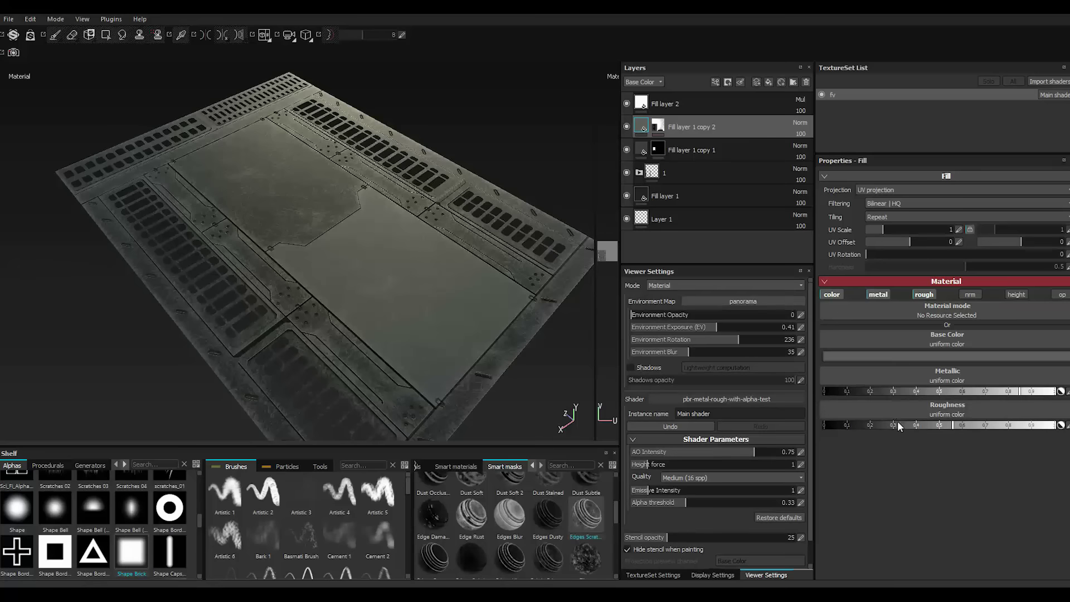
pyautogui.click(698, 195)
pyautogui.doubleClick(697, 195)
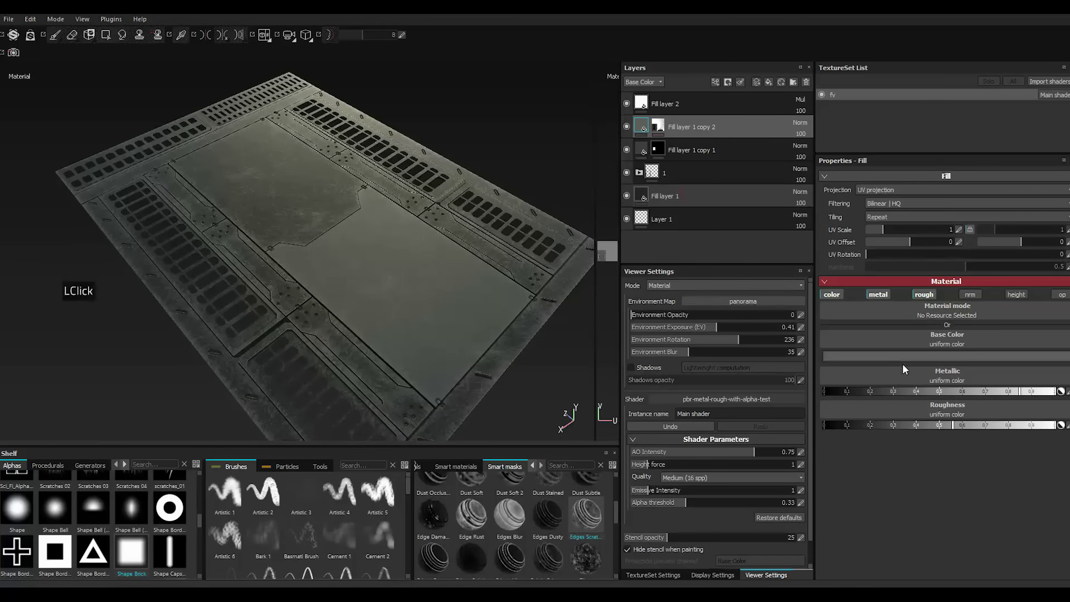
pyautogui.doubleClick(670, 105)
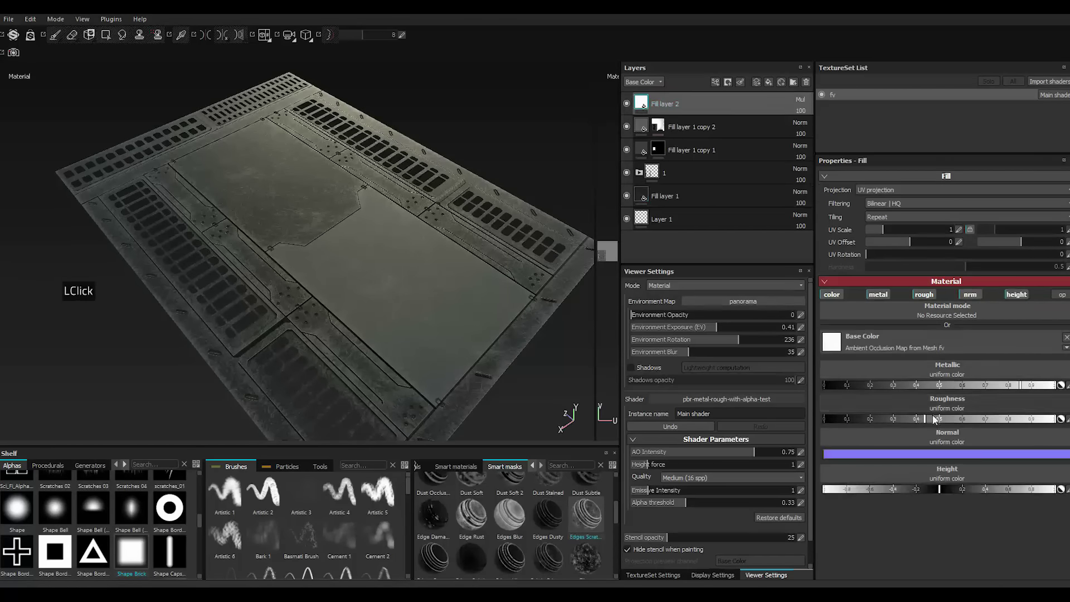
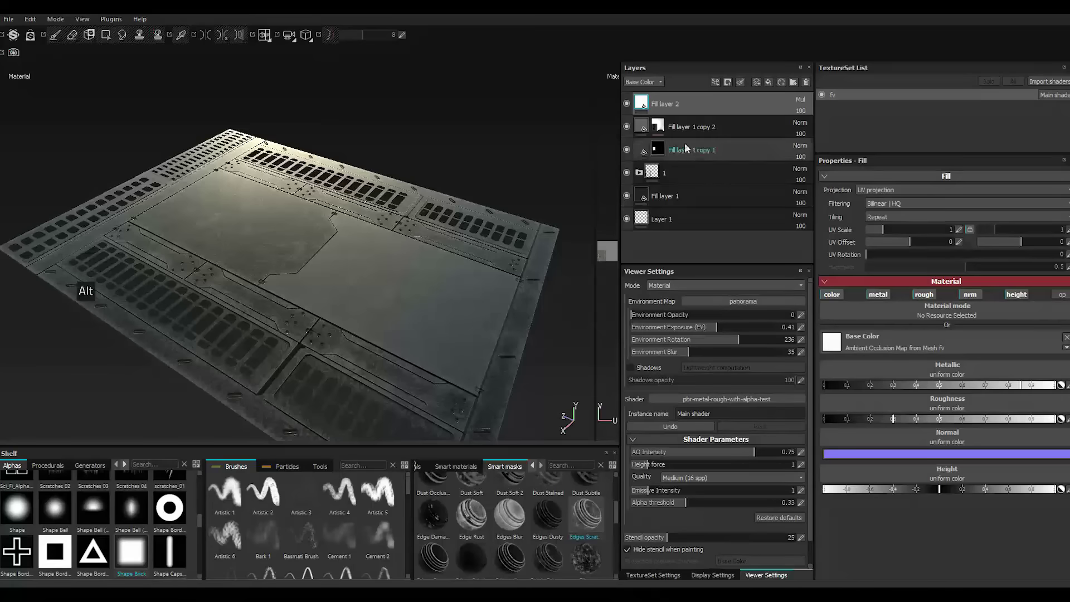
# Raise Environment Exposure to 1.85 and duplicate the edge-wear layer with Ctrl+D.
pyautogui.click(645, 126)
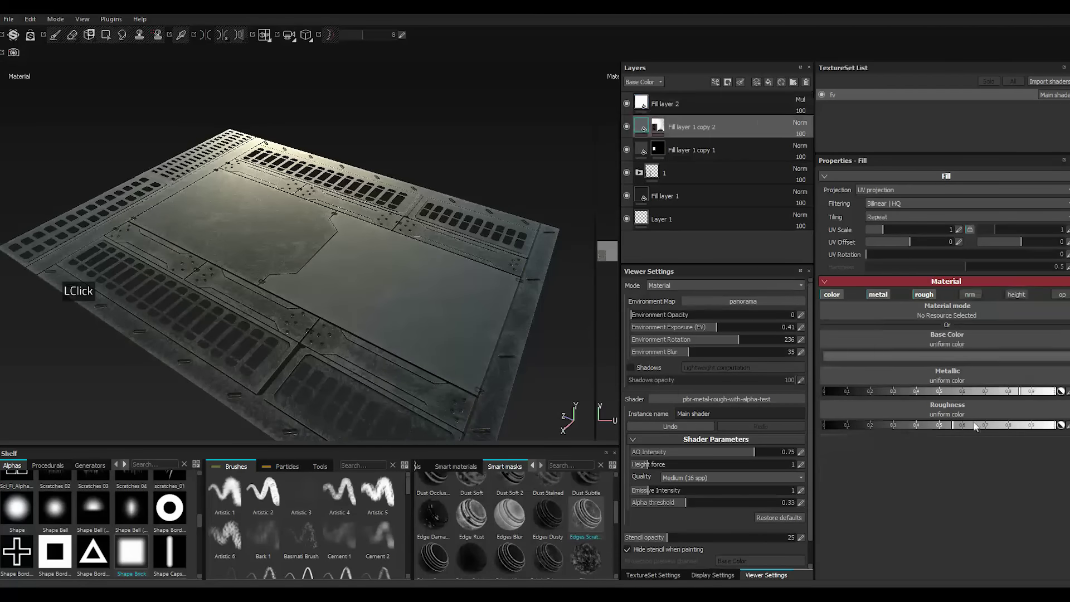
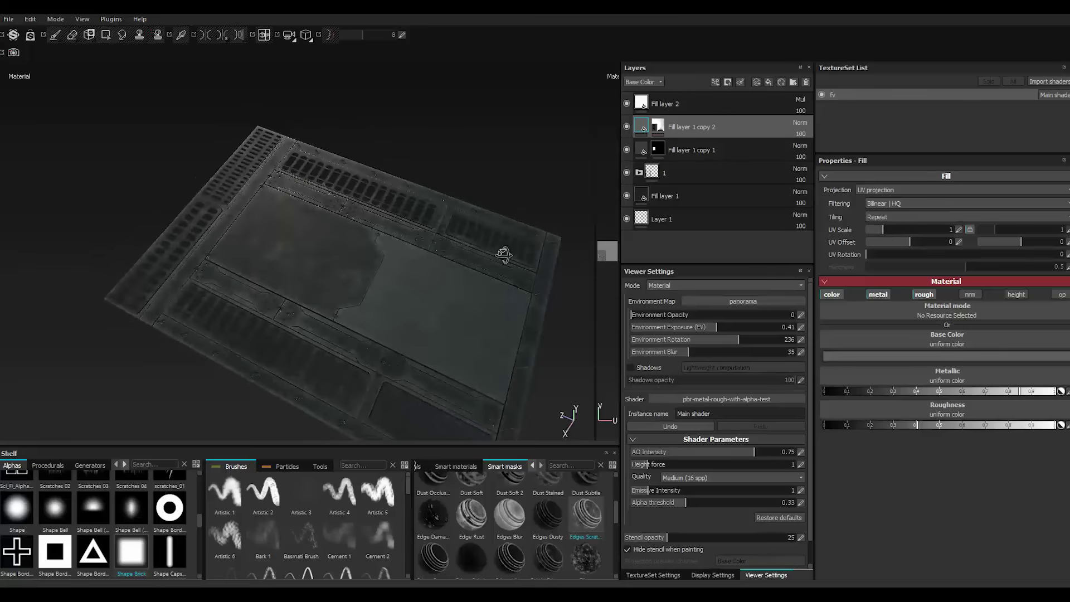
pyautogui.click(731, 331)
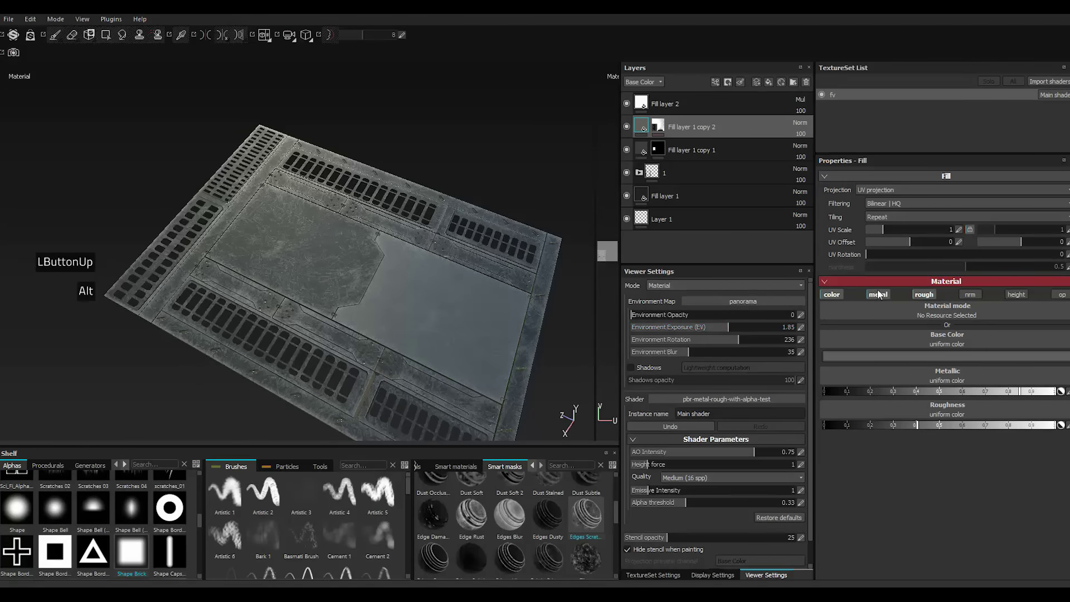
pyautogui.doubleClick(666, 131)
pyautogui.doubleClick(694, 151)
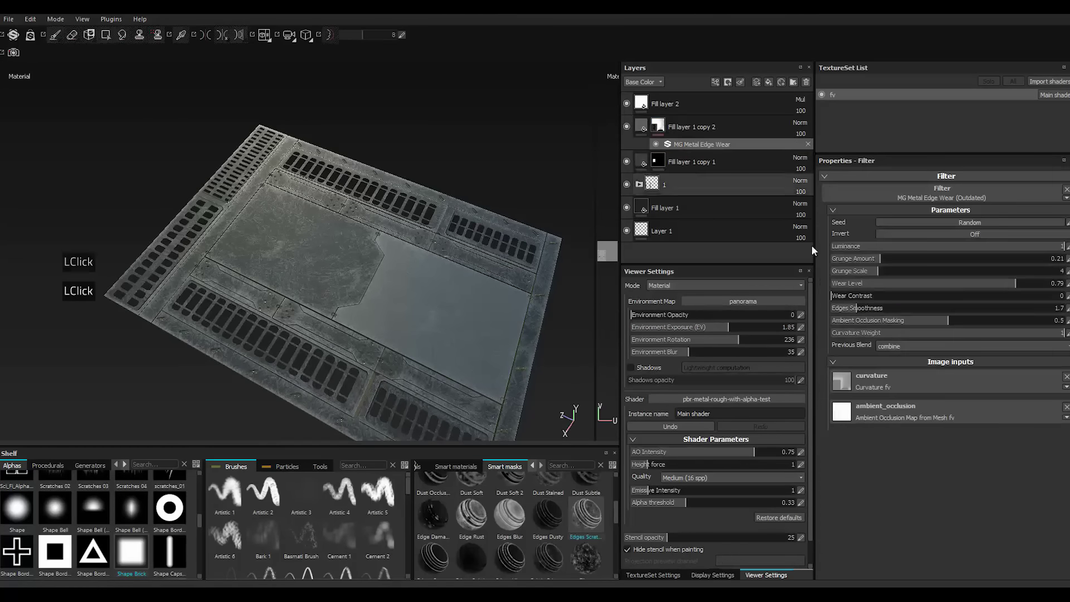
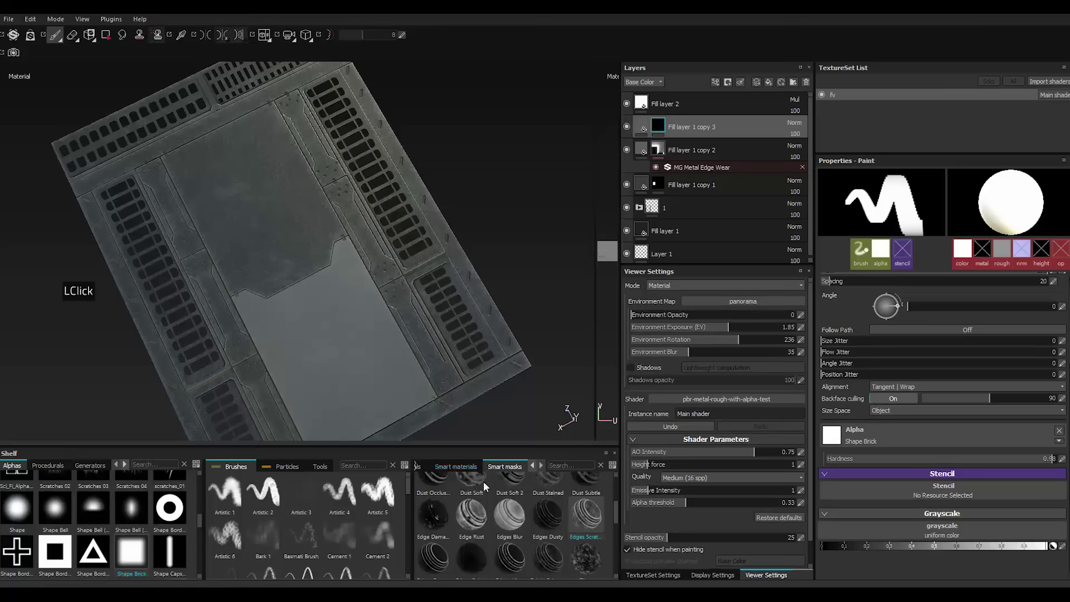
# Remove the edge-wear filter from the copy and apply the Spots smart mask to it.
pyautogui.scroll(3)
pyautogui.click(553, 502)
pyautogui.scroll(-3)
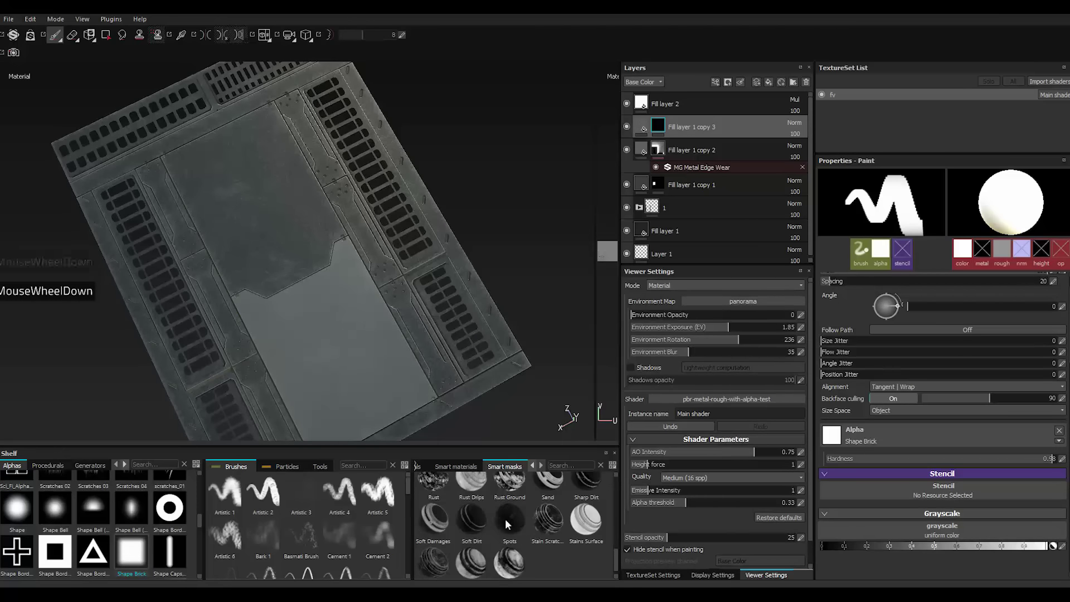
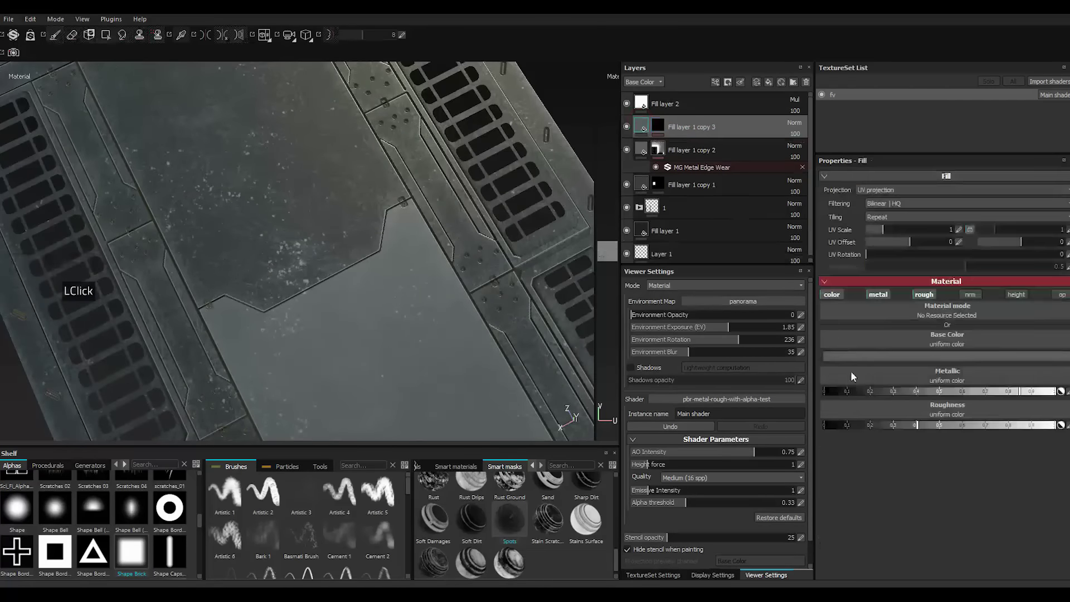
pyautogui.doubleClick(860, 364)
pyautogui.doubleClick(841, 376)
pyautogui.click(861, 402)
# Set Fill layer 1 copy 3's Base Color to a very dark brown for scattered rust spots.
pyautogui.doubleClick(864, 405)
pyautogui.click(862, 403)
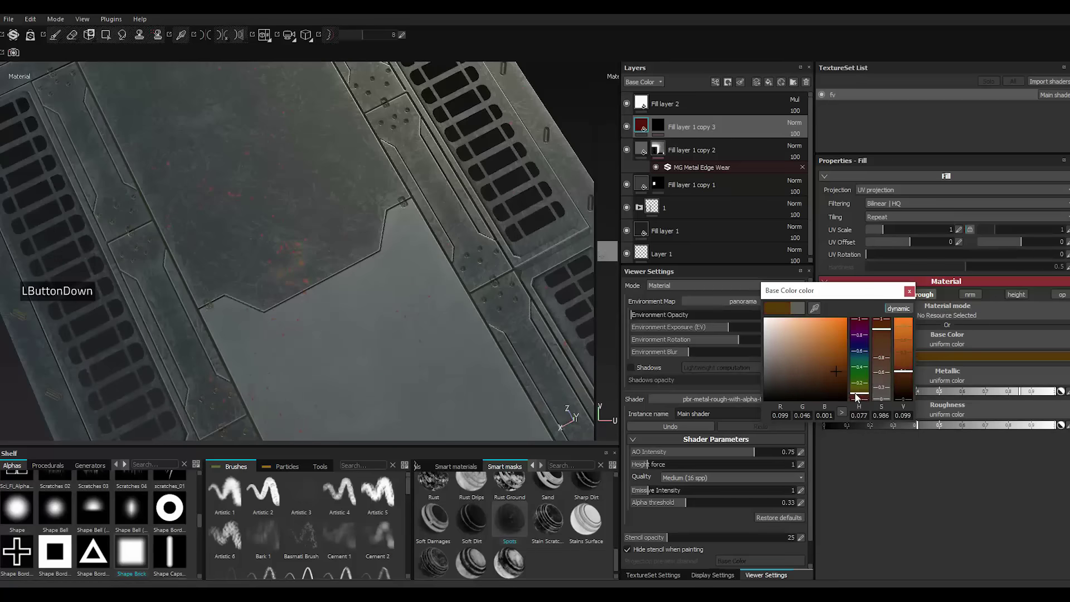
pyautogui.click(859, 398)
pyautogui.click(859, 397)
pyautogui.click(859, 398)
pyautogui.click(859, 398)
pyautogui.click(859, 398)
pyautogui.click(859, 398)
pyautogui.click(844, 378)
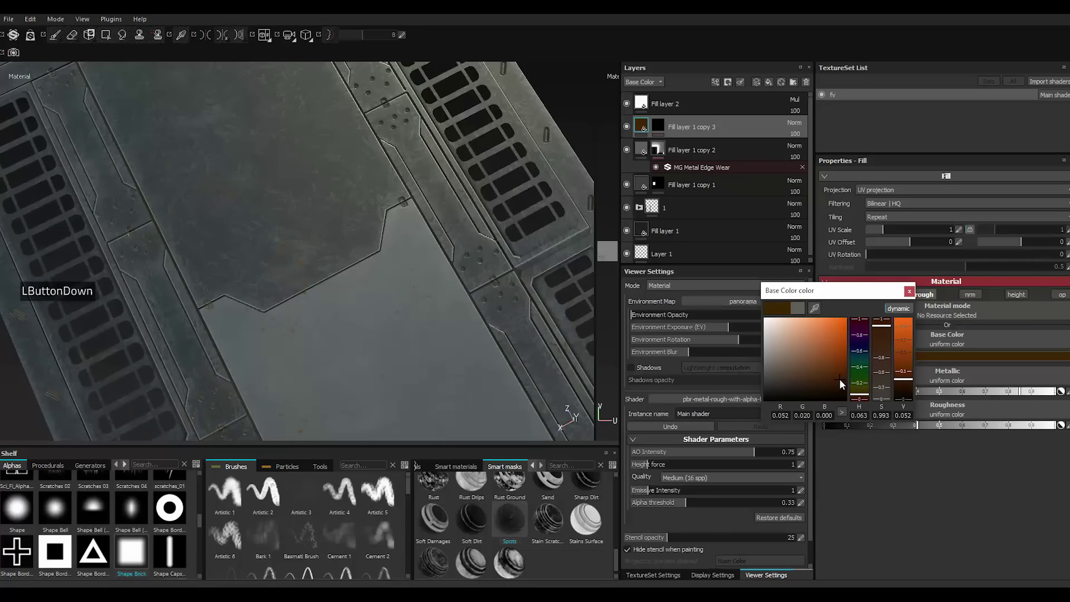
pyautogui.click(842, 382)
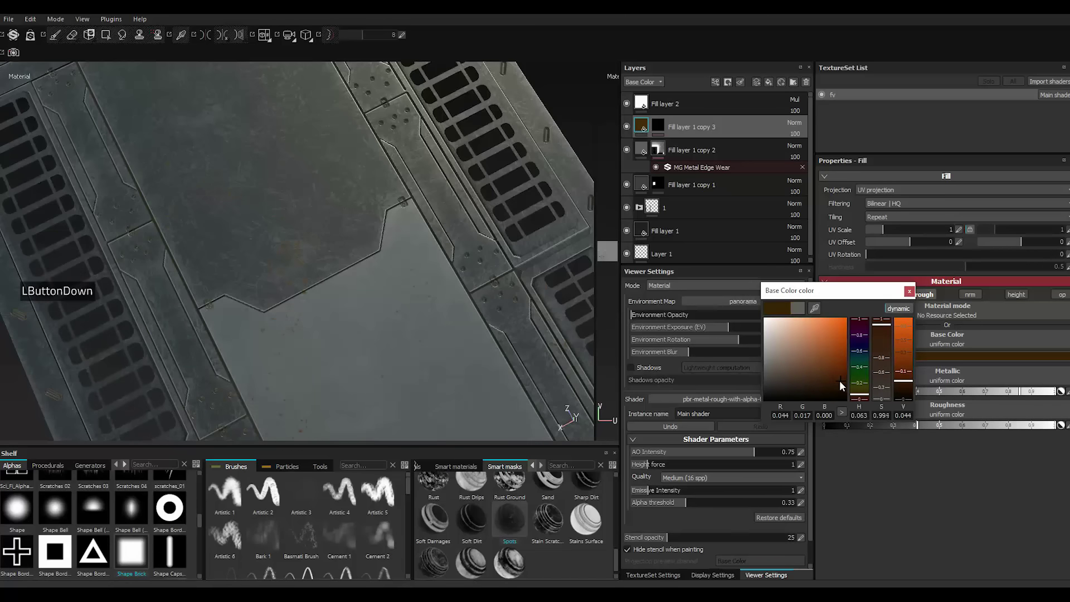
pyautogui.click(843, 383)
pyautogui.doubleClick(912, 296)
# Enable the height channel on Fill layer 1 copy 3 and raise the rust spots' height.
pyautogui.scroll(-3)
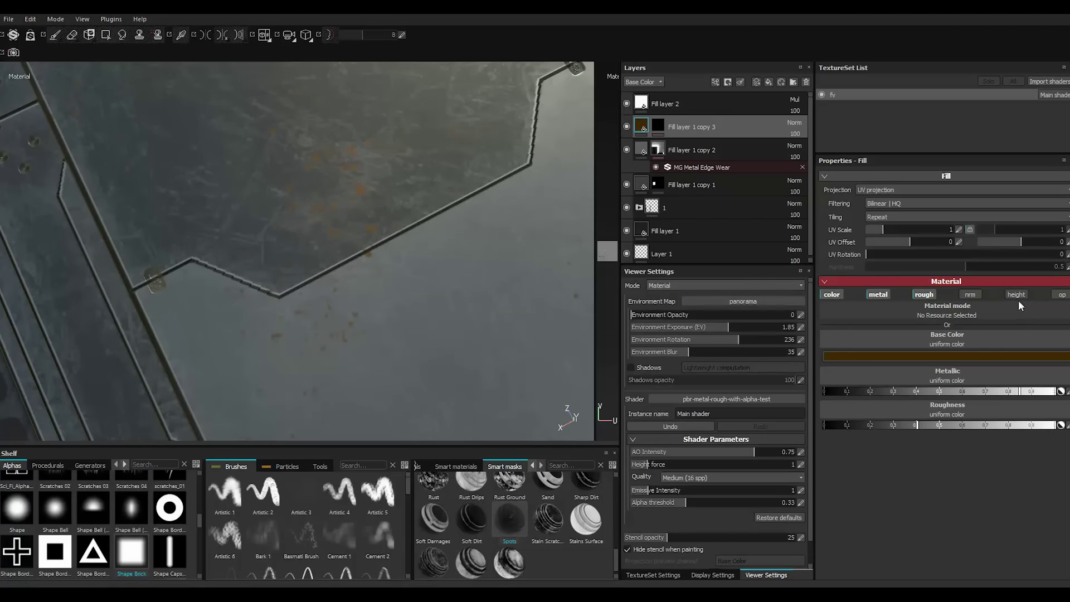
pyautogui.click(1019, 303)
pyautogui.click(1019, 302)
pyautogui.click(1020, 303)
pyautogui.doubleClick(1019, 303)
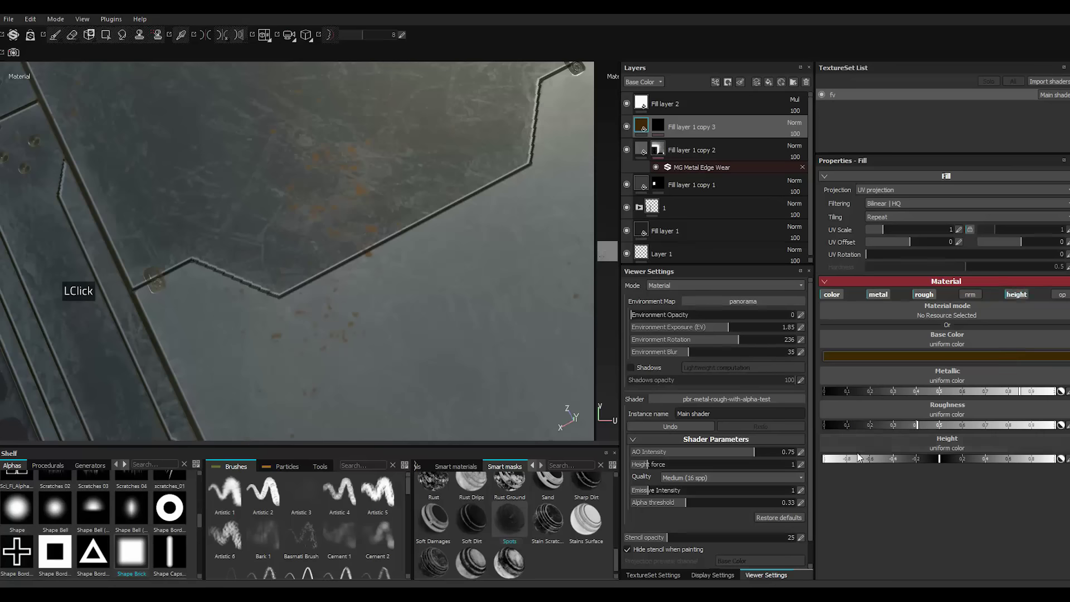
pyautogui.click(839, 464)
pyautogui.scroll(-3)
pyautogui.scroll(3)
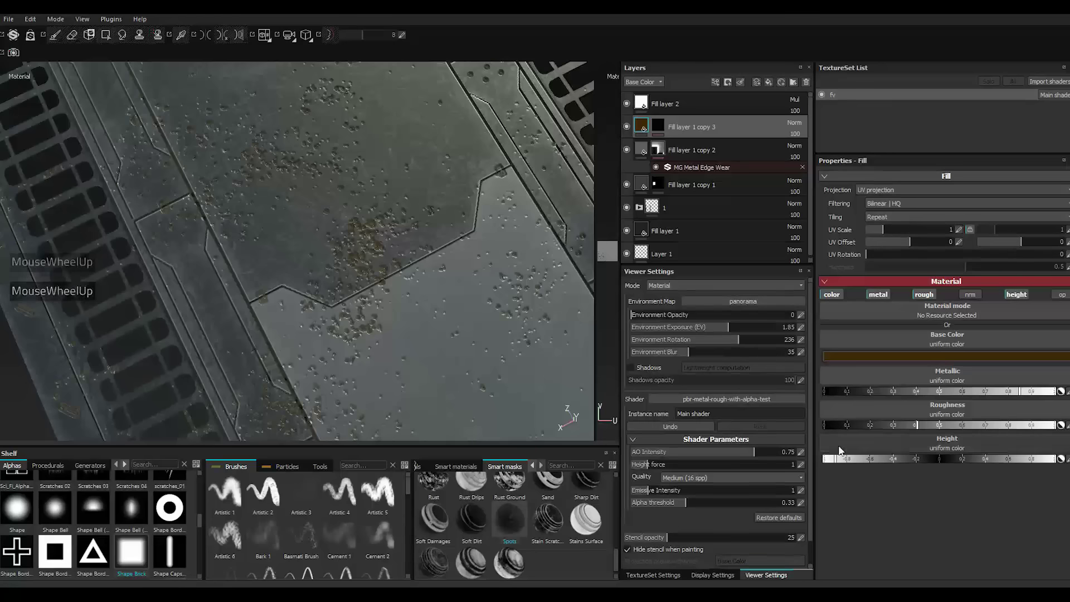
# Fine-tune the Height slider down to a small value for subtle rust relief.
pyautogui.click(858, 461)
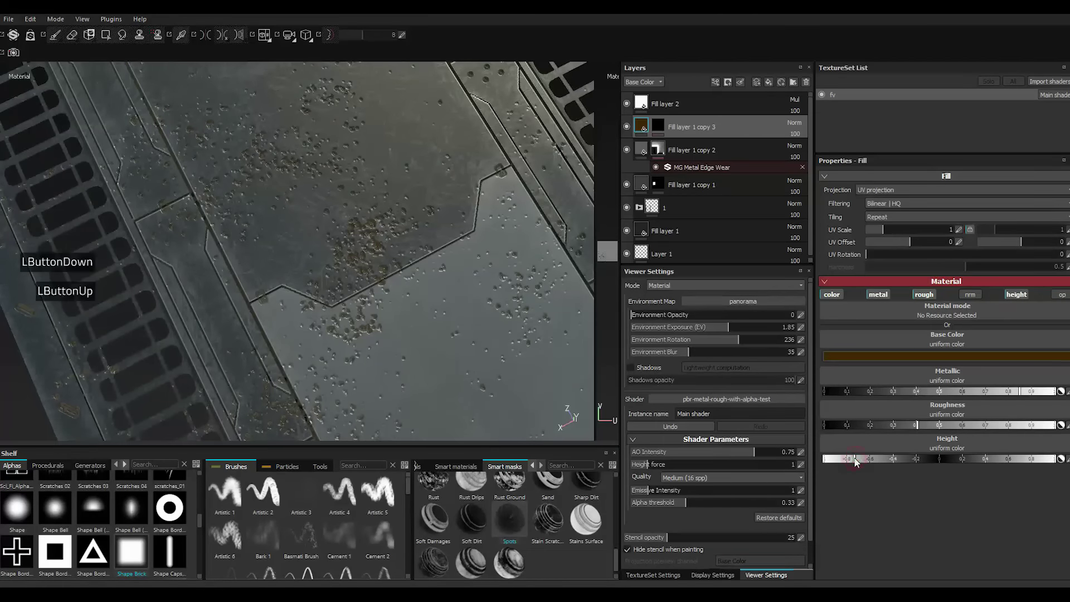
pyautogui.doubleClick(887, 461)
pyautogui.doubleClick(909, 461)
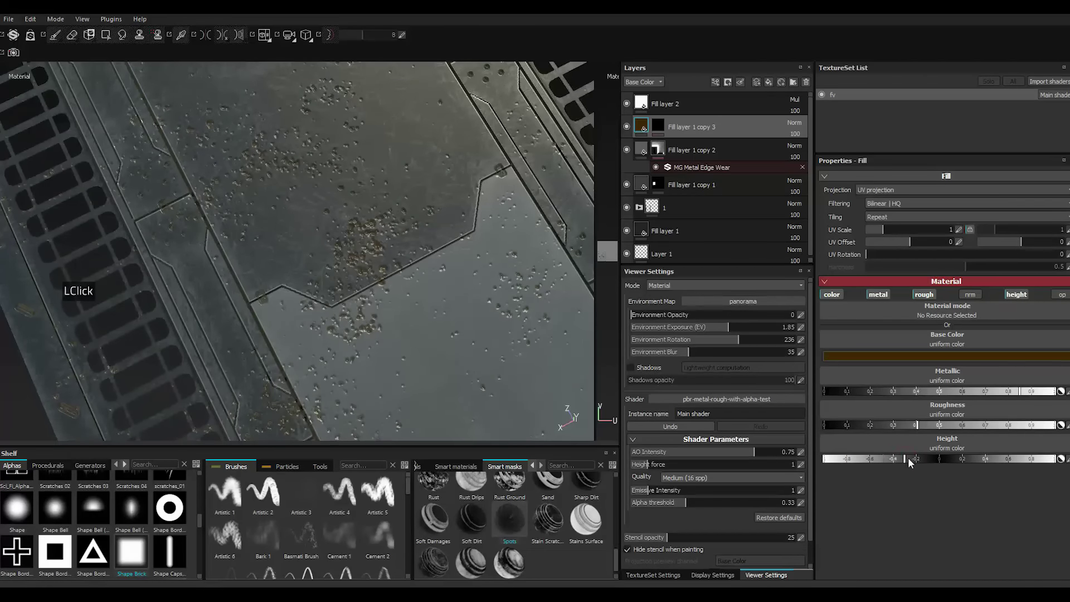
pyautogui.doubleClick(919, 463)
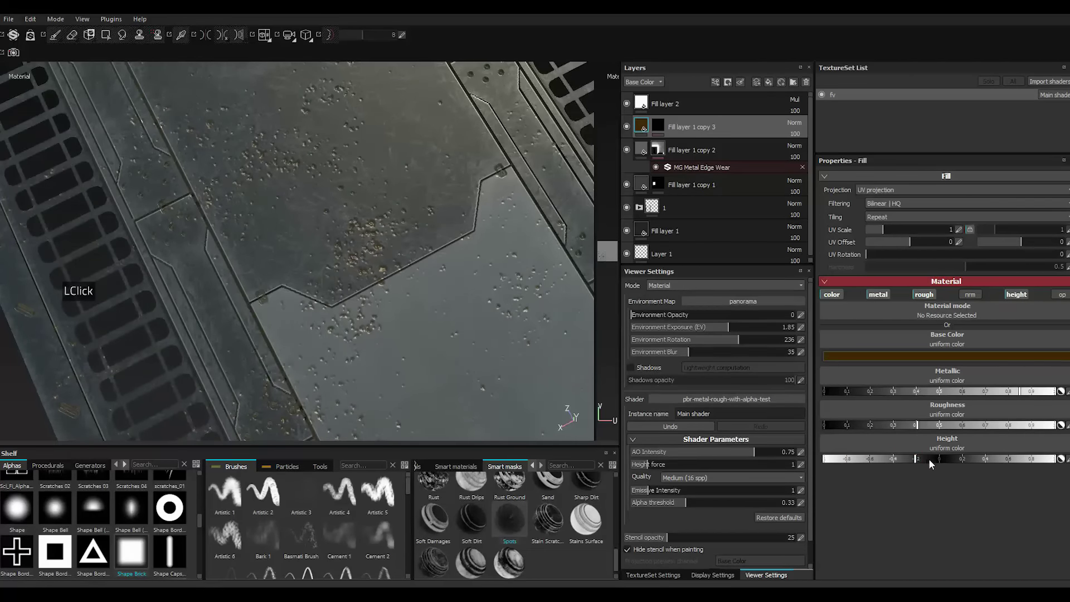
pyautogui.doubleClick(933, 464)
pyautogui.click(933, 463)
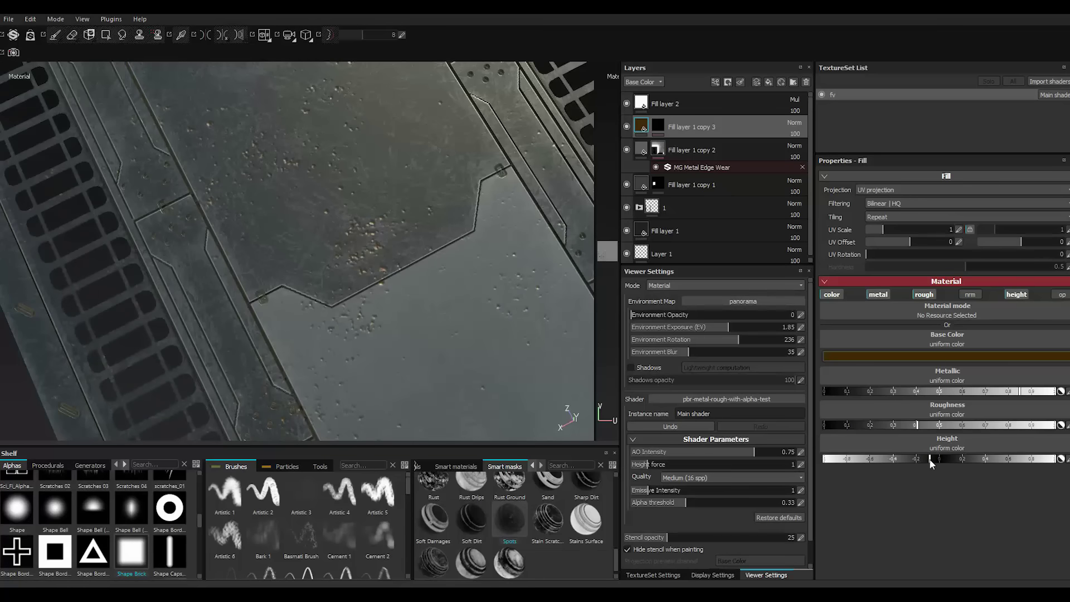
pyautogui.click(936, 463)
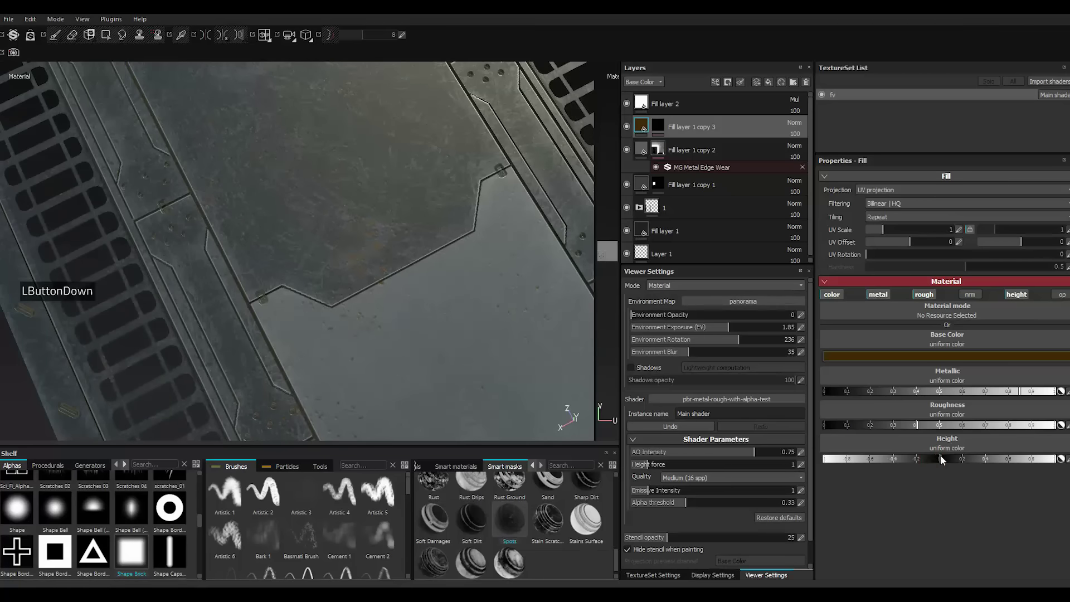
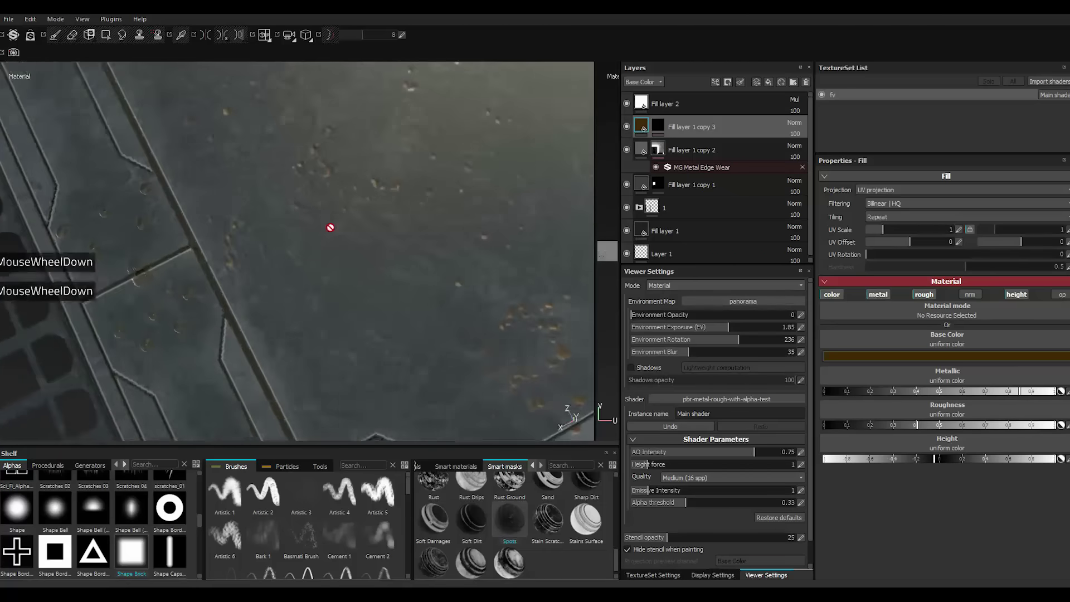
pyautogui.scroll(3)
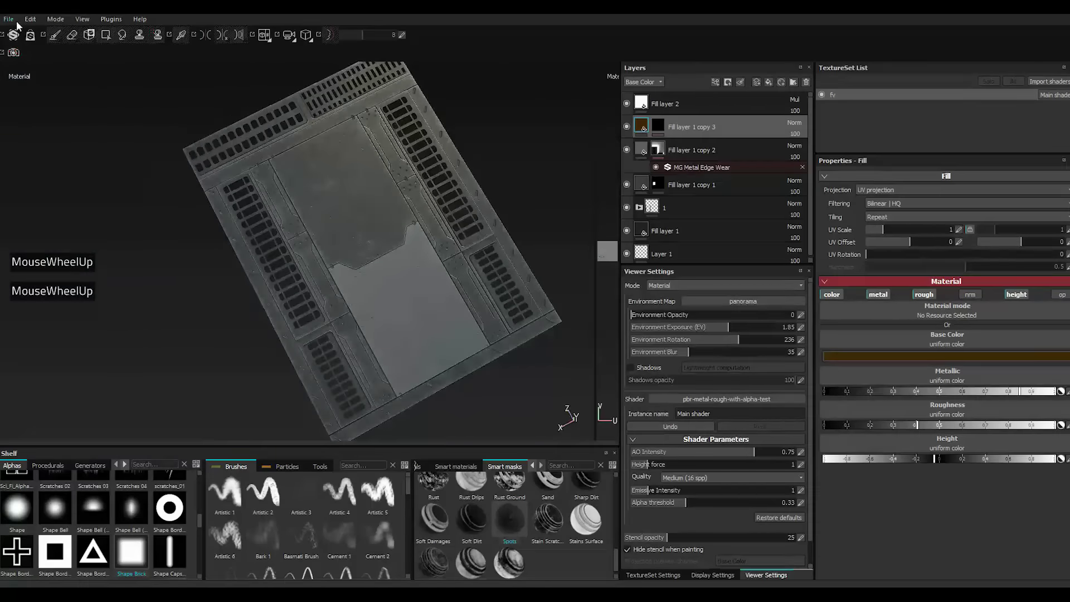
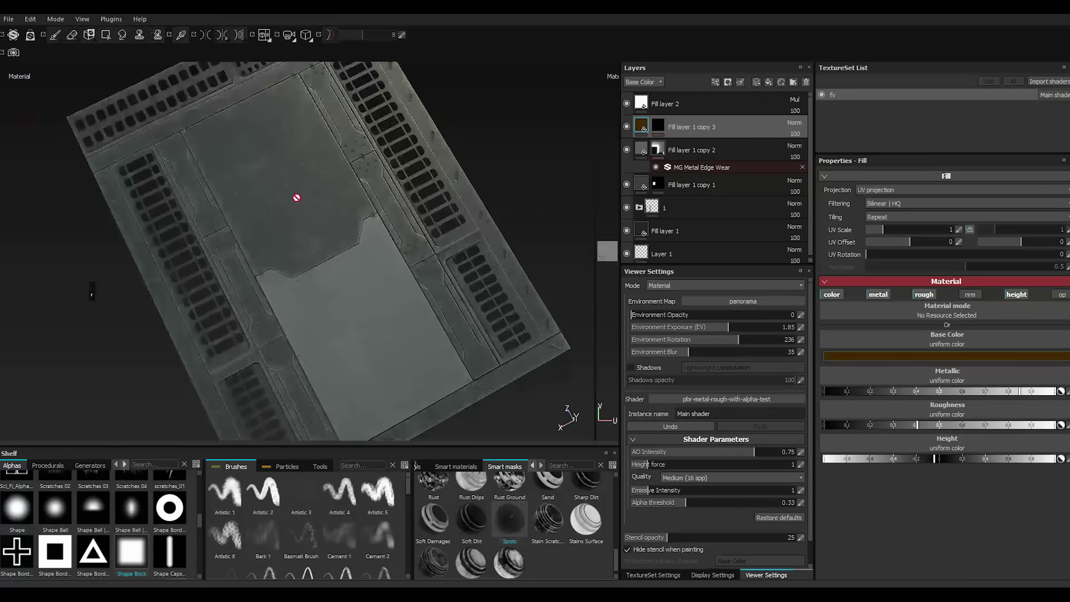
# Give Fill layer 1 copy 4 a black mask and drop the Dirt smart mask onto it.
pyautogui.rightClick(683, 127)
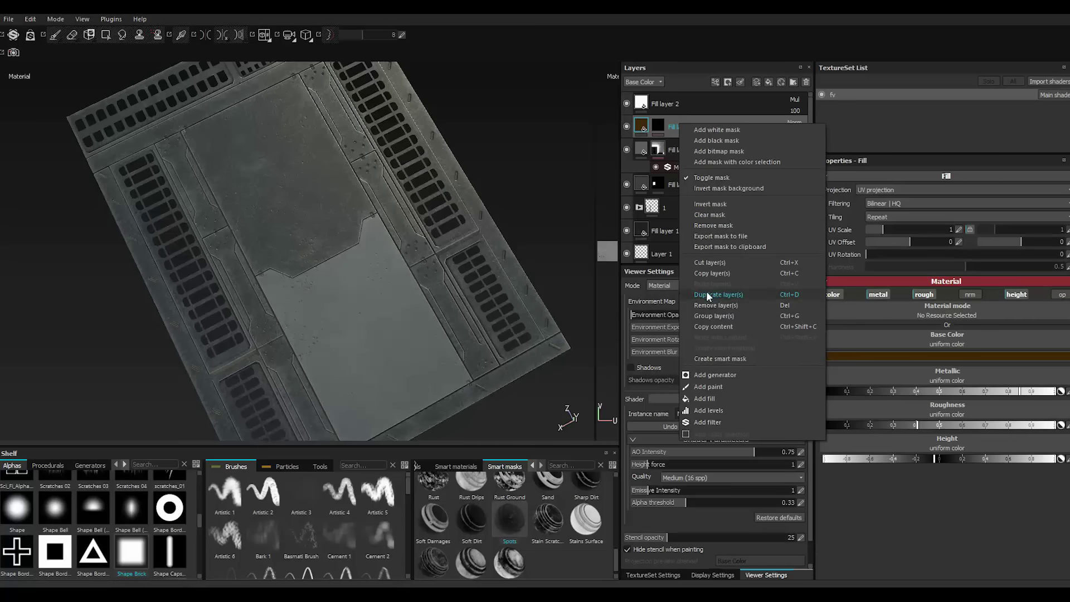
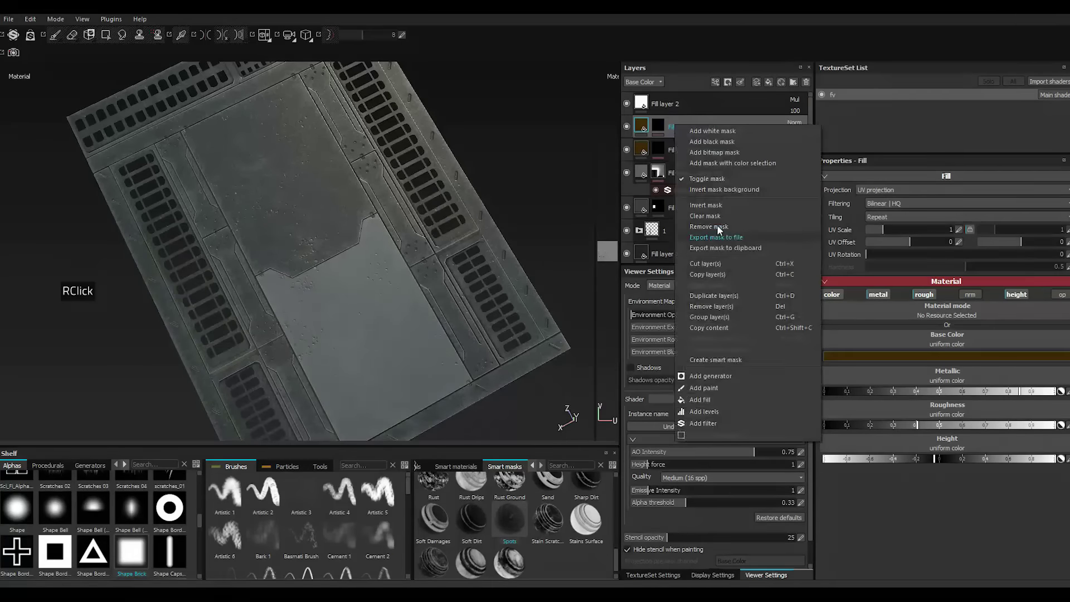
pyautogui.click(708, 222)
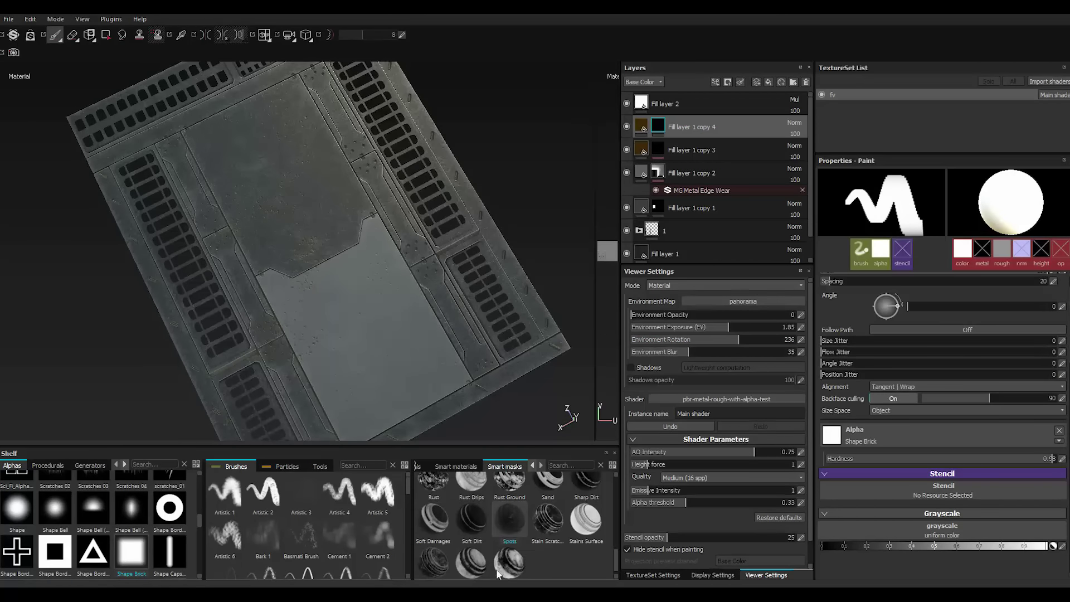
pyautogui.scroll(3)
pyautogui.scroll(3)
pyautogui.scroll(3)
pyautogui.click(552, 500)
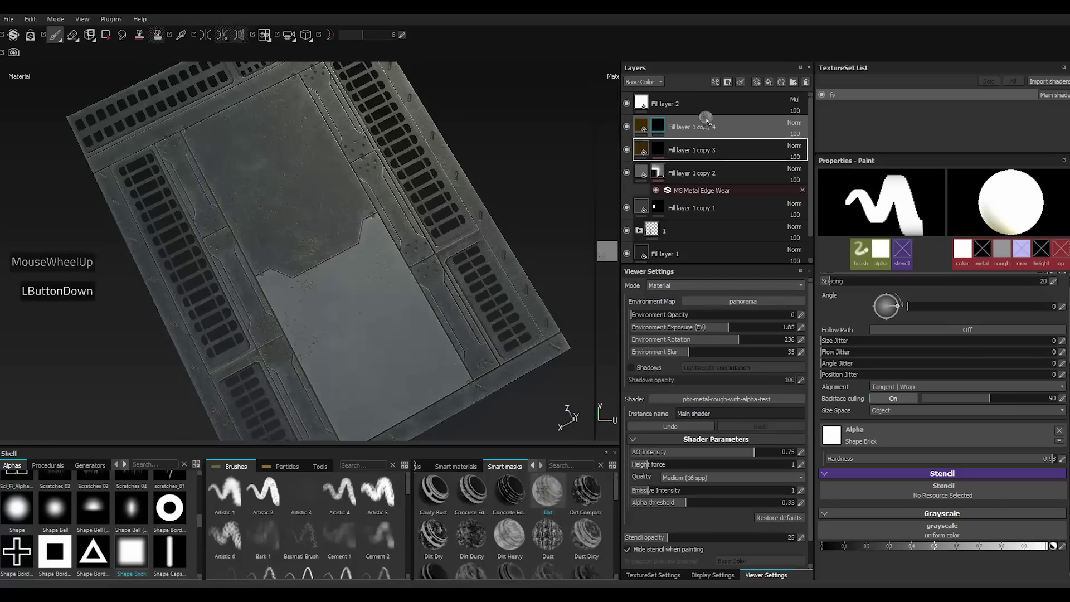
pyautogui.click(737, 144)
pyautogui.scroll(-3)
# Set the grime layer's base colour to a near-black dark grey.
pyautogui.click(644, 129)
pyautogui.click(868, 361)
pyautogui.click(777, 379)
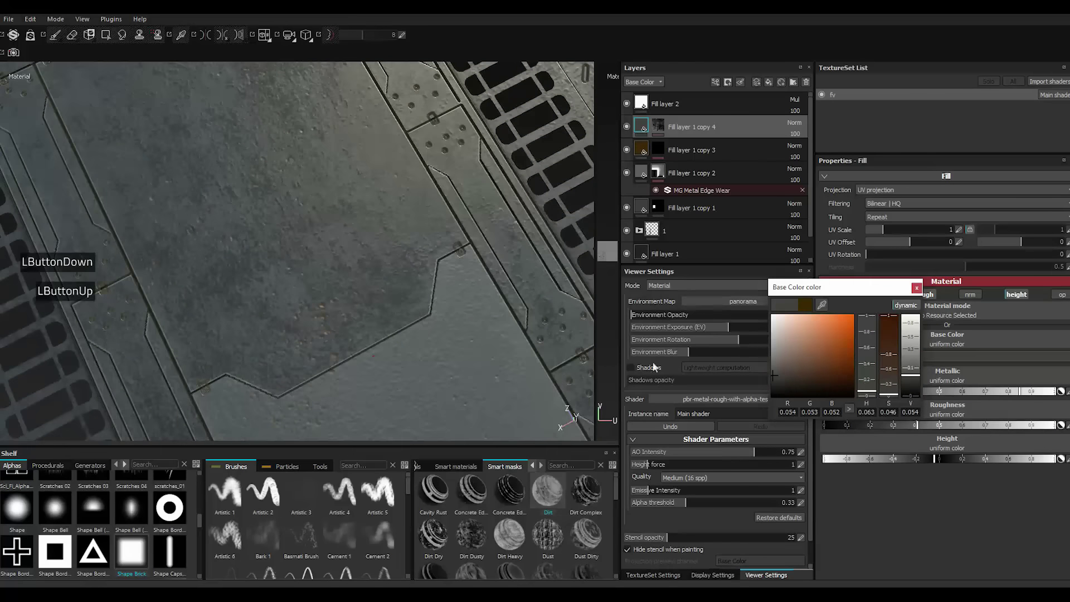
pyautogui.scroll(3)
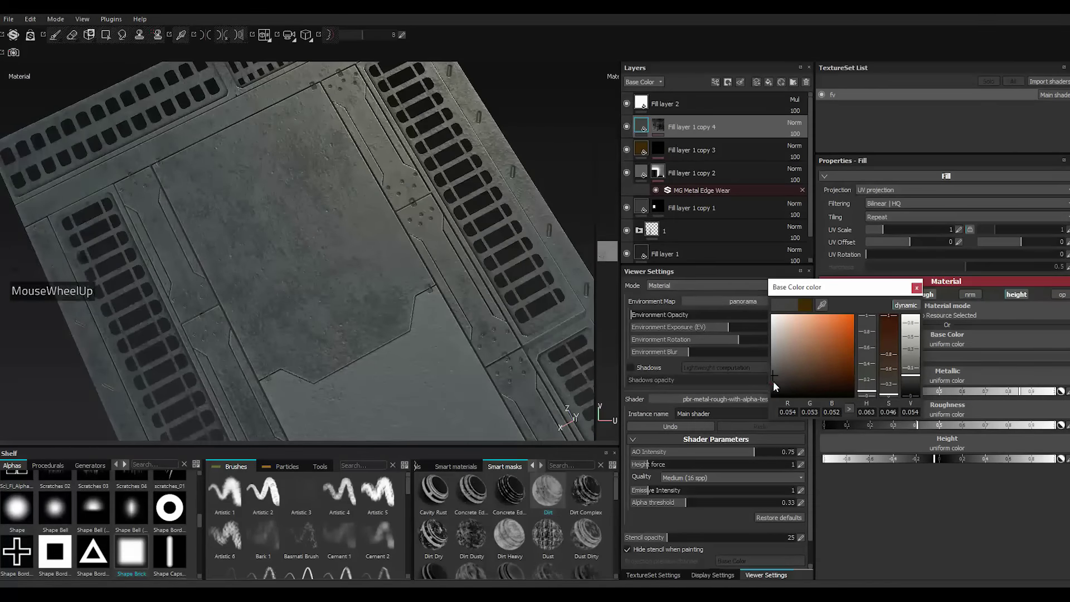
pyautogui.click(778, 388)
pyautogui.click(776, 388)
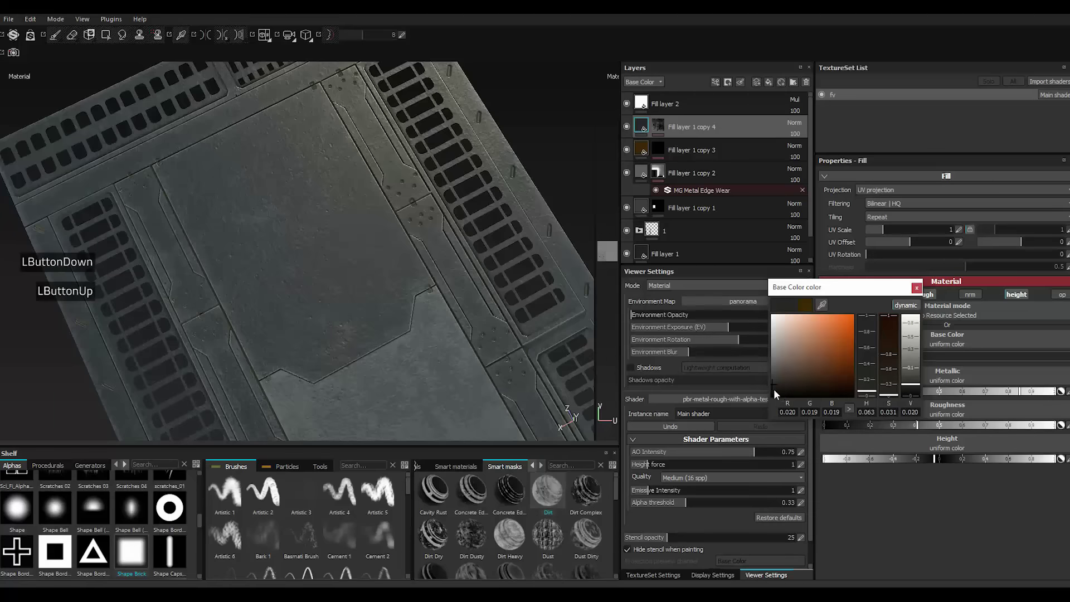
pyautogui.click(775, 393)
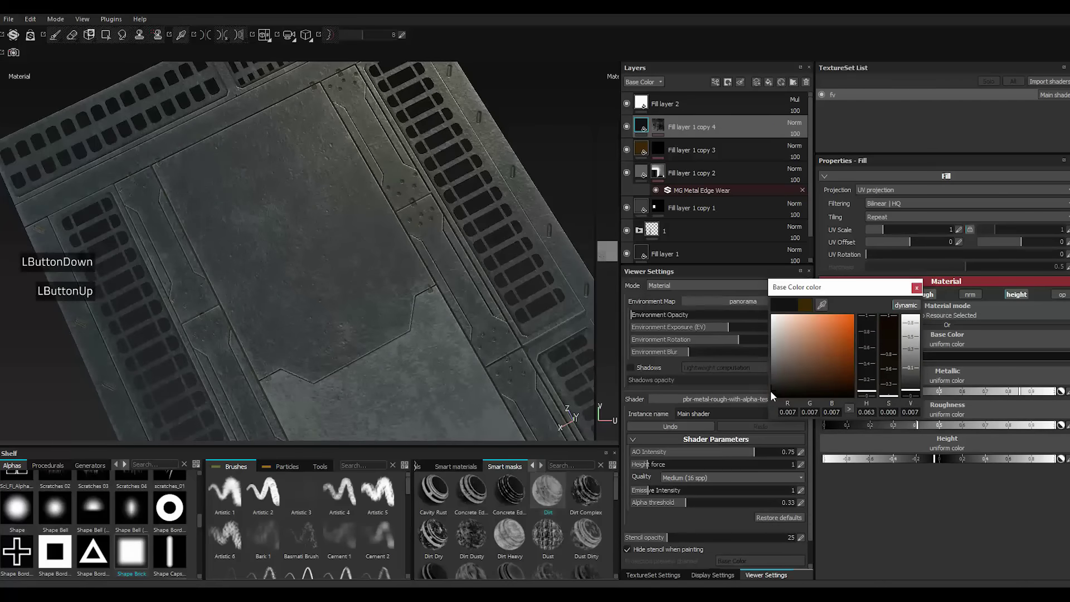
pyautogui.click(774, 395)
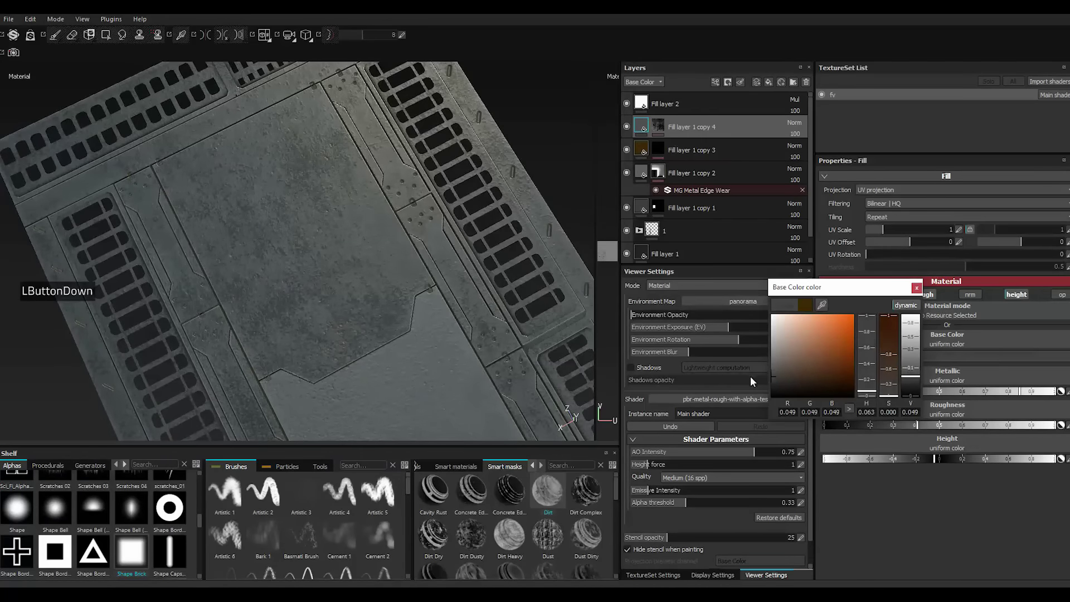
pyautogui.click(769, 385)
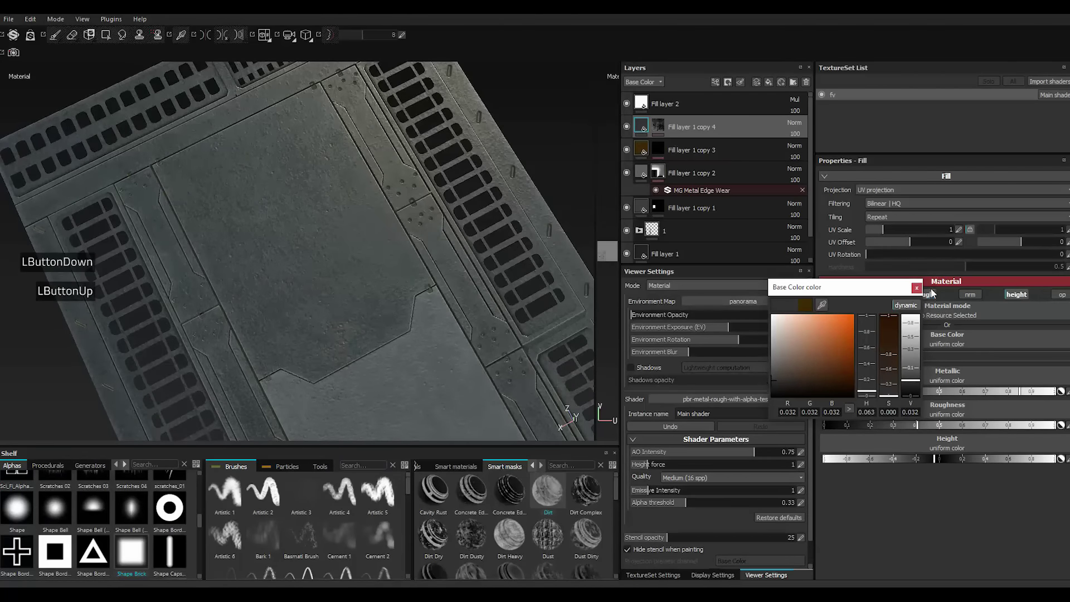
# Lower Global Balance in the MG Mask Editor to about 0.3 to reduce dirt coverage.
pyautogui.doubleClick(921, 289)
pyautogui.doubleClick(666, 130)
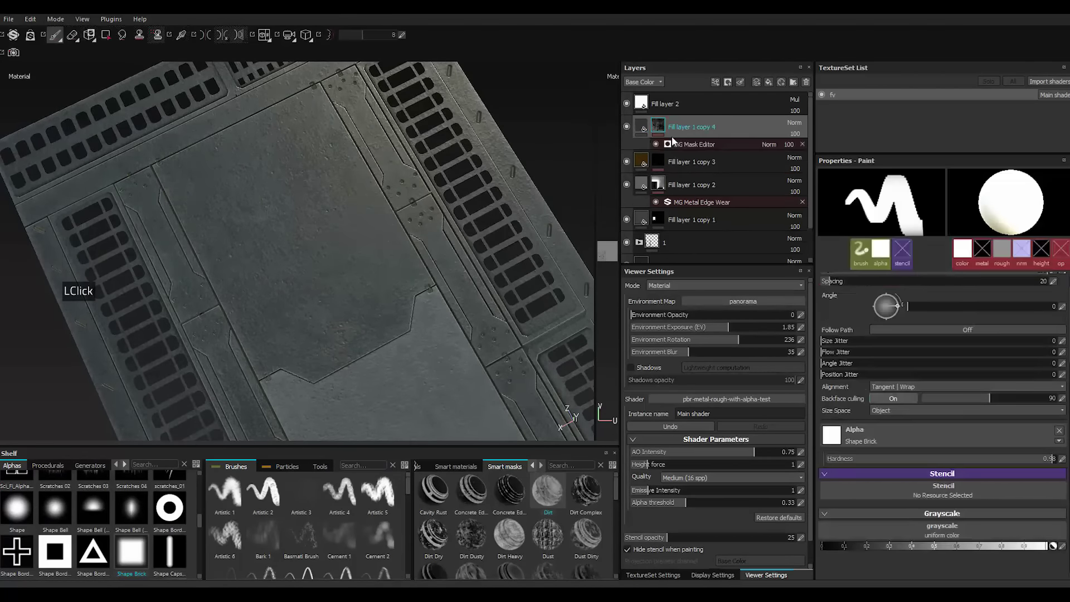
pyautogui.doubleClick(683, 152)
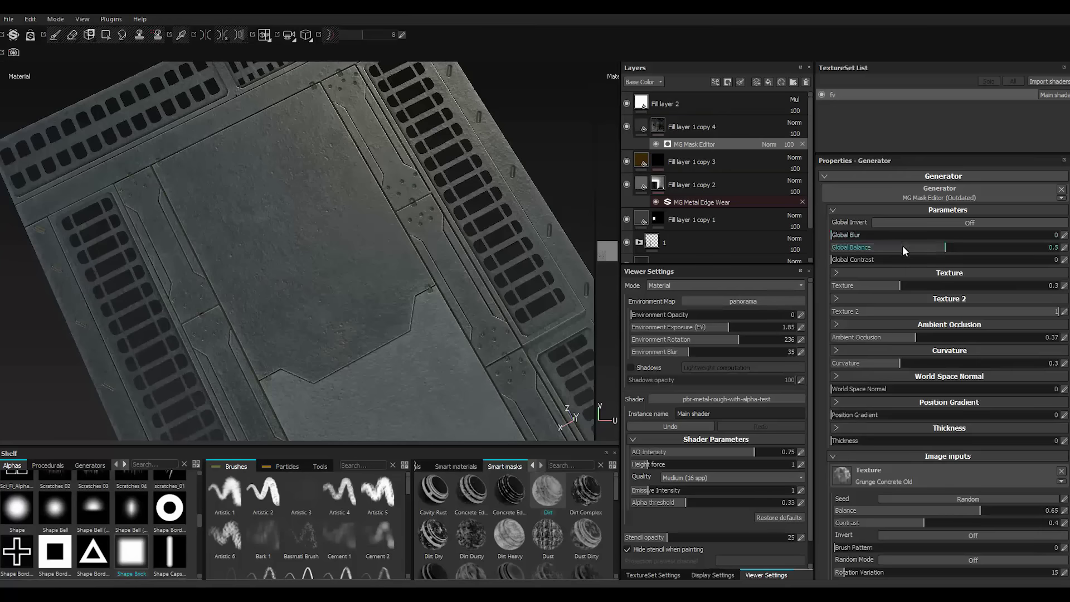
pyautogui.click(903, 252)
pyautogui.click(903, 253)
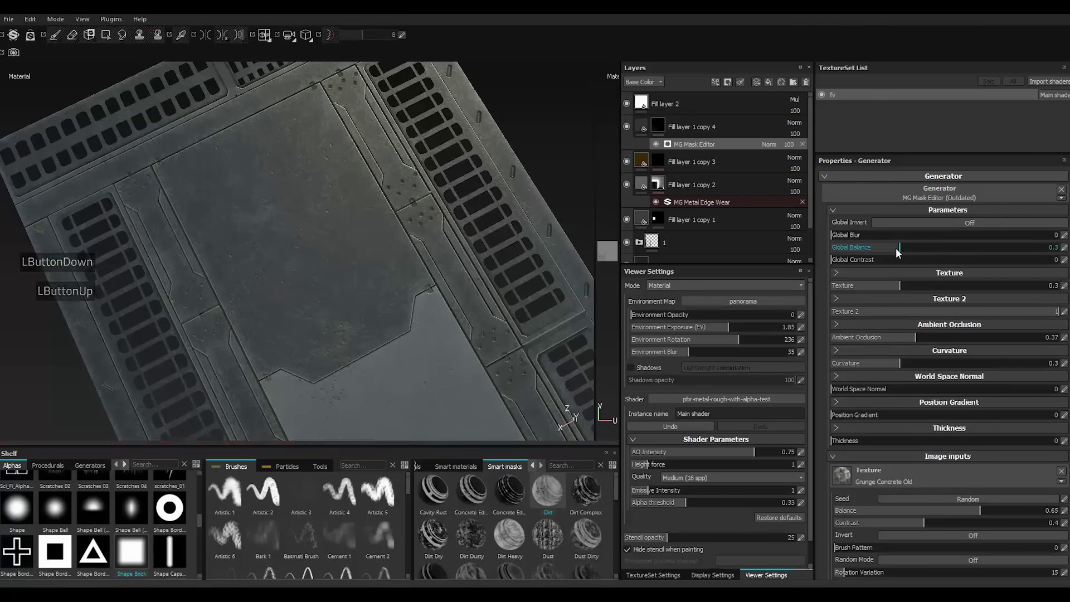
pyautogui.click(879, 250)
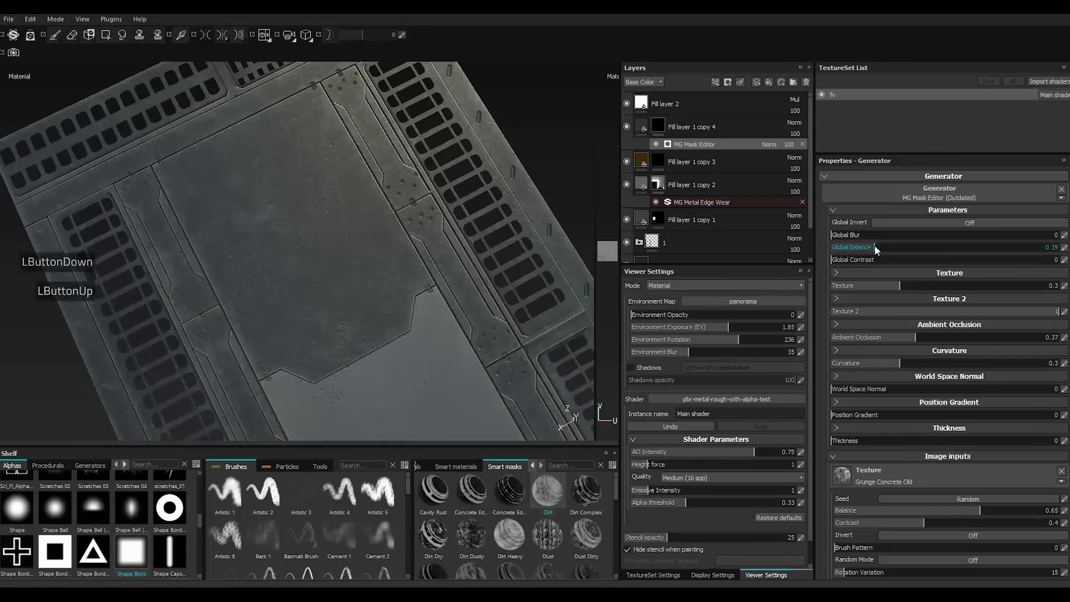
pyautogui.click(878, 249)
# Return to the fill settings and adjust the grime base colour toward a mid grey.
pyautogui.doubleClick(644, 128)
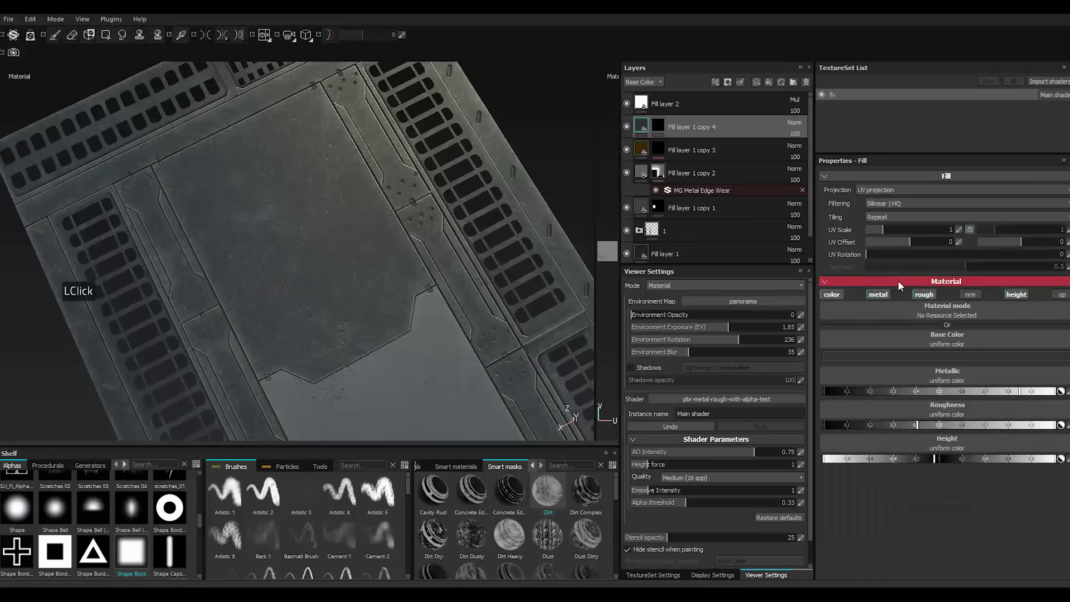
pyautogui.click(893, 364)
pyautogui.click(846, 365)
pyautogui.doubleClick(803, 376)
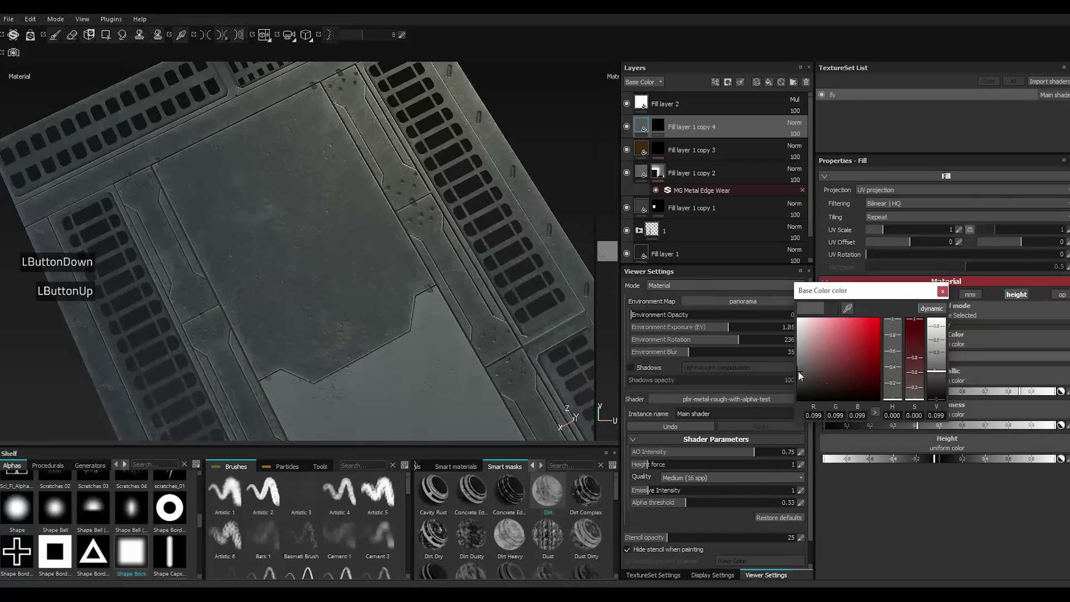
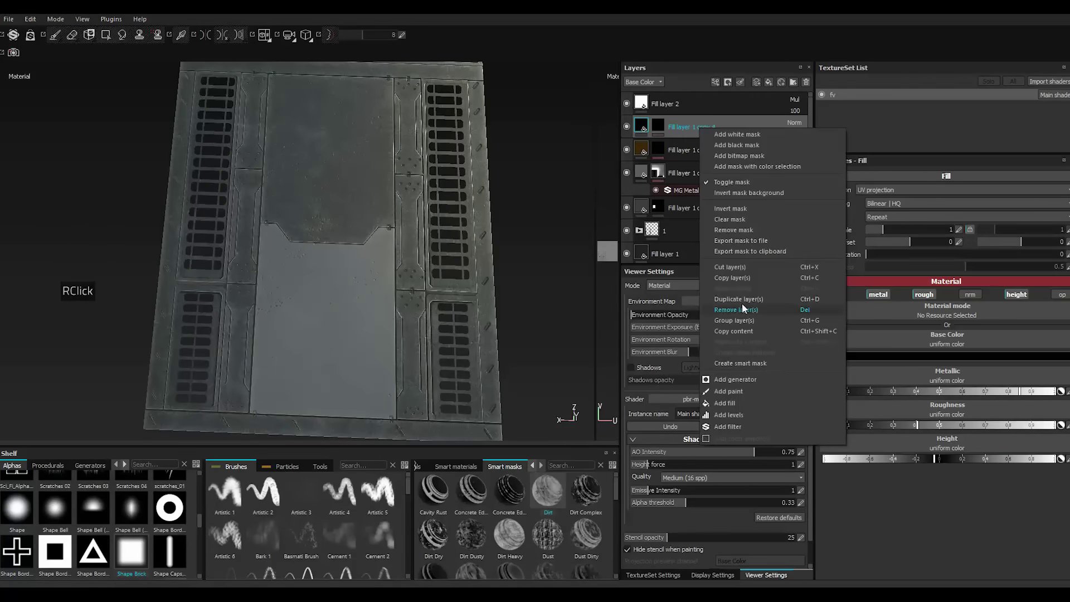
# Duplicate the grime layer as Fill layer 1 copy 5 and clear its mask for hand painting.
pyautogui.click(747, 307)
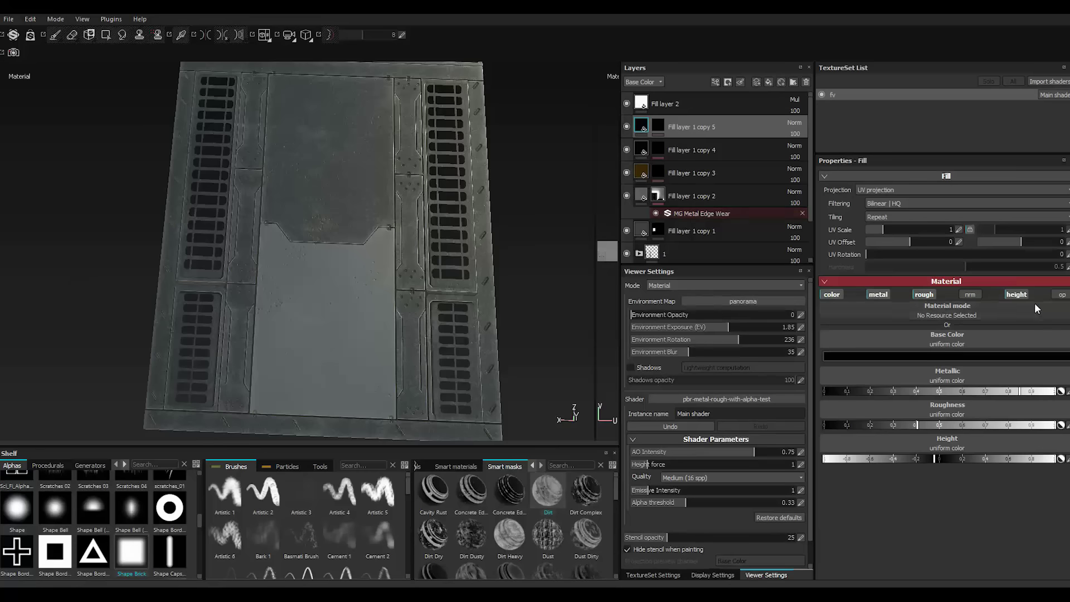
pyautogui.click(1021, 298)
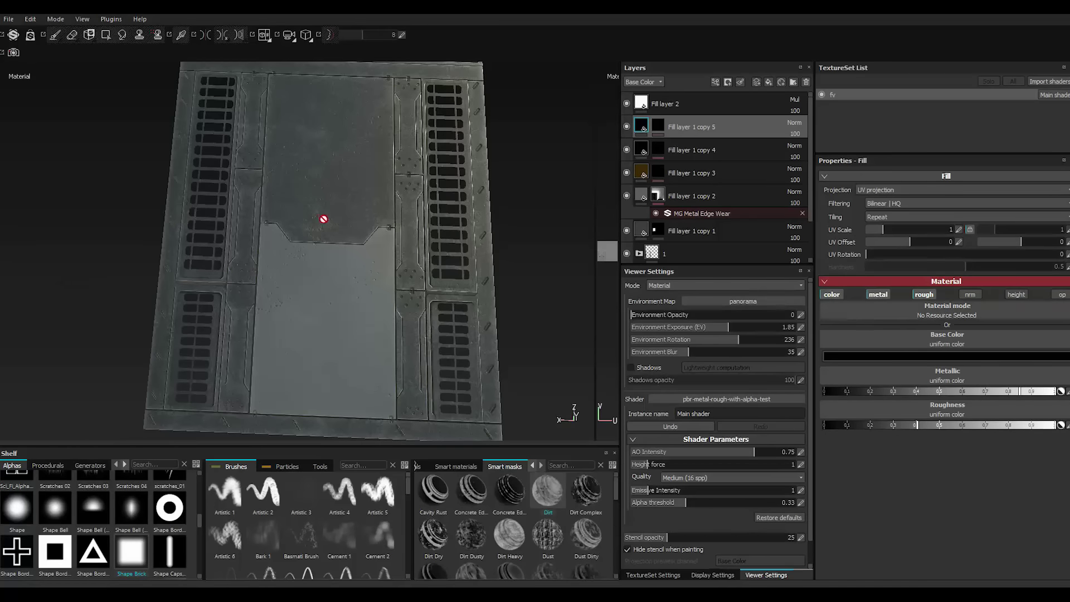
pyautogui.rightClick(678, 136)
pyautogui.click(720, 230)
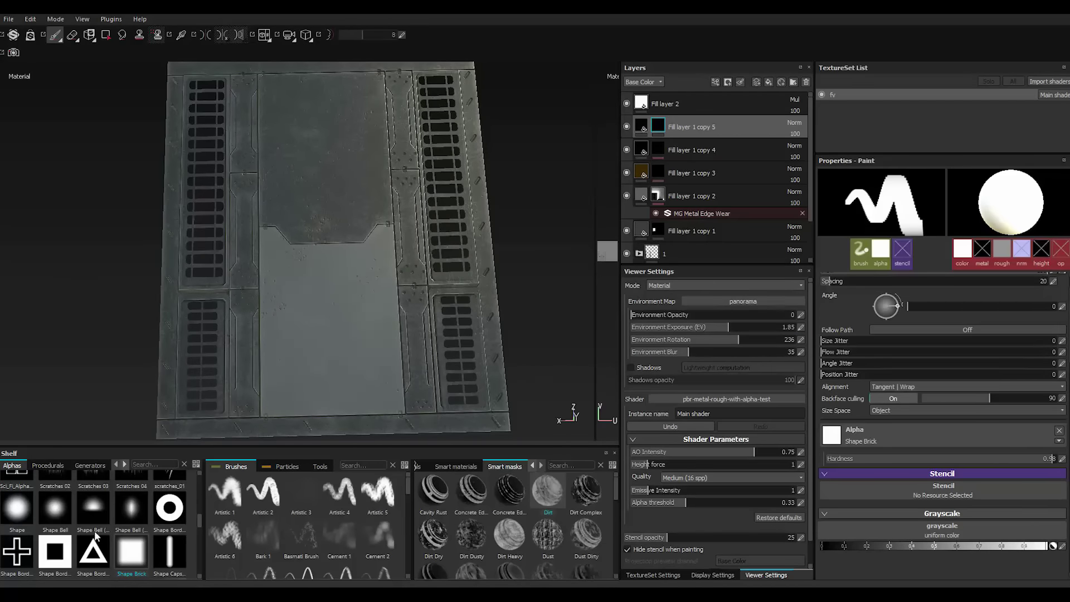
# Scroll the Alphas shelf looking for a triangle shape for the decal.
pyautogui.scroll(3)
pyautogui.scroll(3)
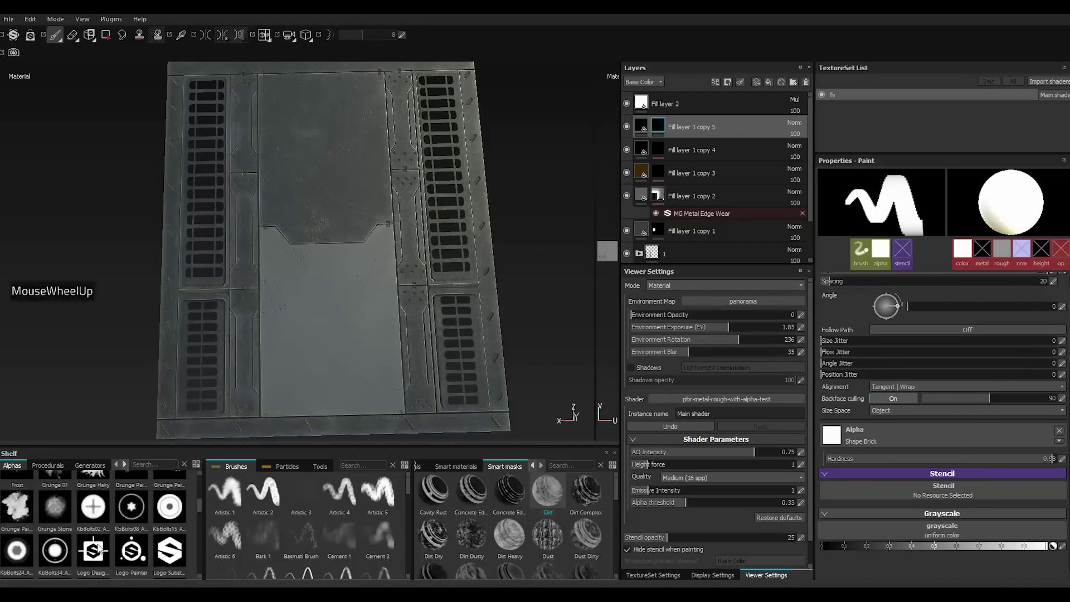
pyautogui.scroll(3)
pyautogui.scroll(-3)
pyautogui.scroll(3)
pyautogui.scroll(-3)
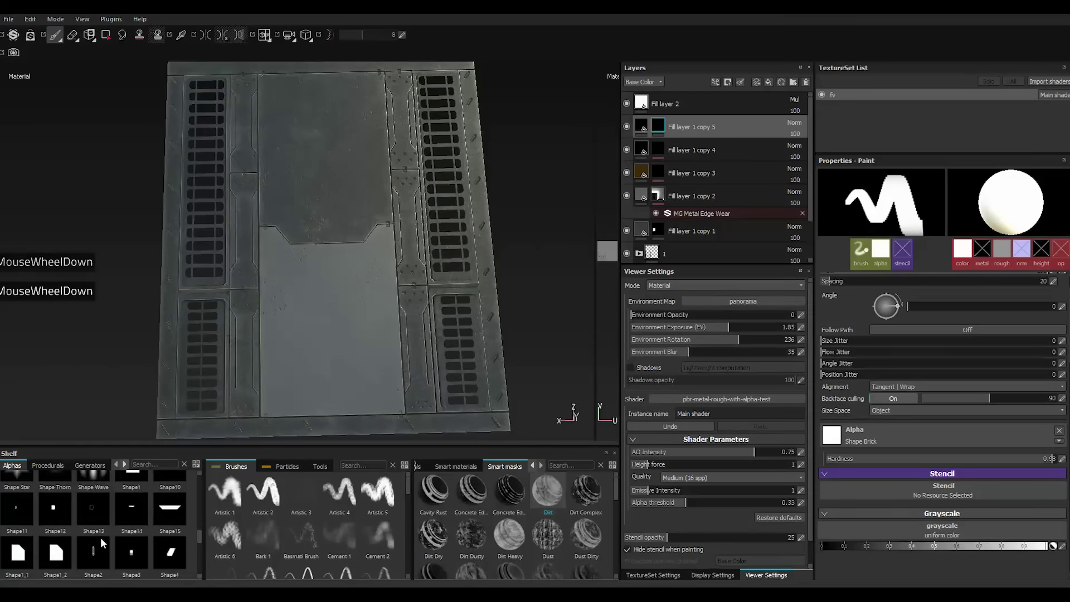
pyautogui.scroll(-3)
pyautogui.scroll(-3)
pyautogui.scroll(3)
pyautogui.scroll(-3)
pyautogui.scroll(3)
pyautogui.scroll(-3)
pyautogui.scroll(3)
pyautogui.scroll(3)
pyautogui.scroll(-3)
pyautogui.scroll(3)
pyautogui.scroll(-3)
pyautogui.scroll(3)
pyautogui.scroll(-3)
pyautogui.scroll(3)
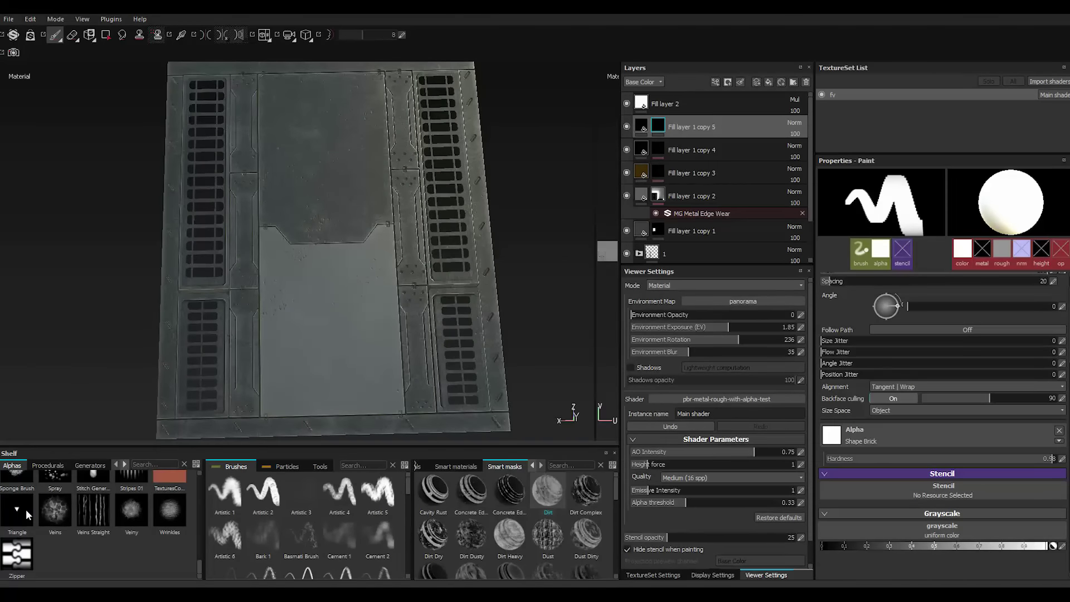
pyautogui.scroll(3)
pyautogui.scroll(-3)
pyautogui.scroll(3)
pyautogui.scroll(-3)
pyautogui.scroll(3)
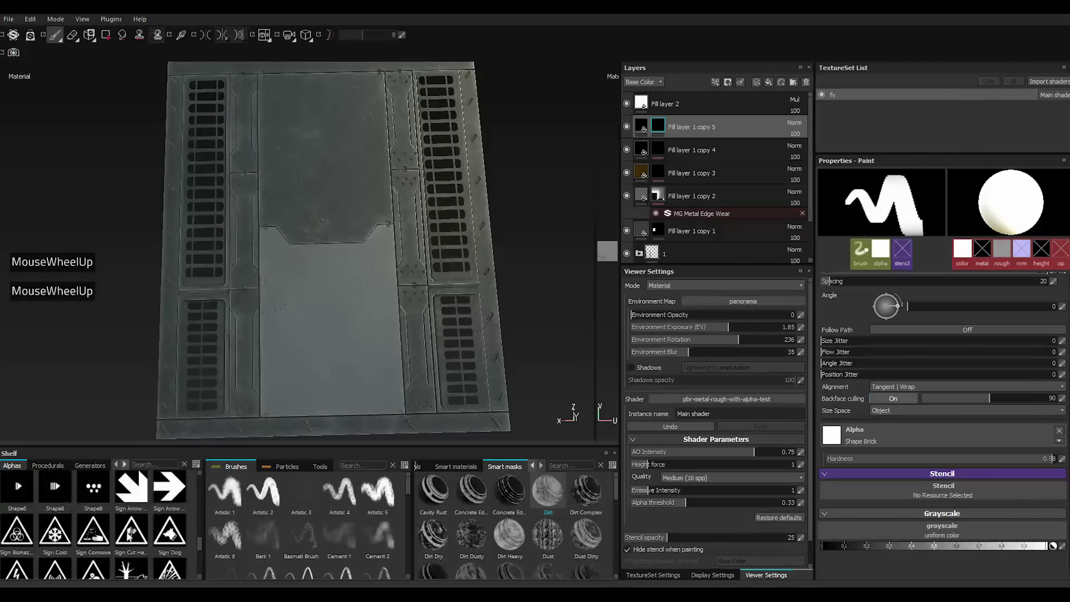
pyautogui.scroll(3)
# Load the triangle/arrow shape as the brush stamp and enlarge the brush with ].
pyautogui.write('/h_')
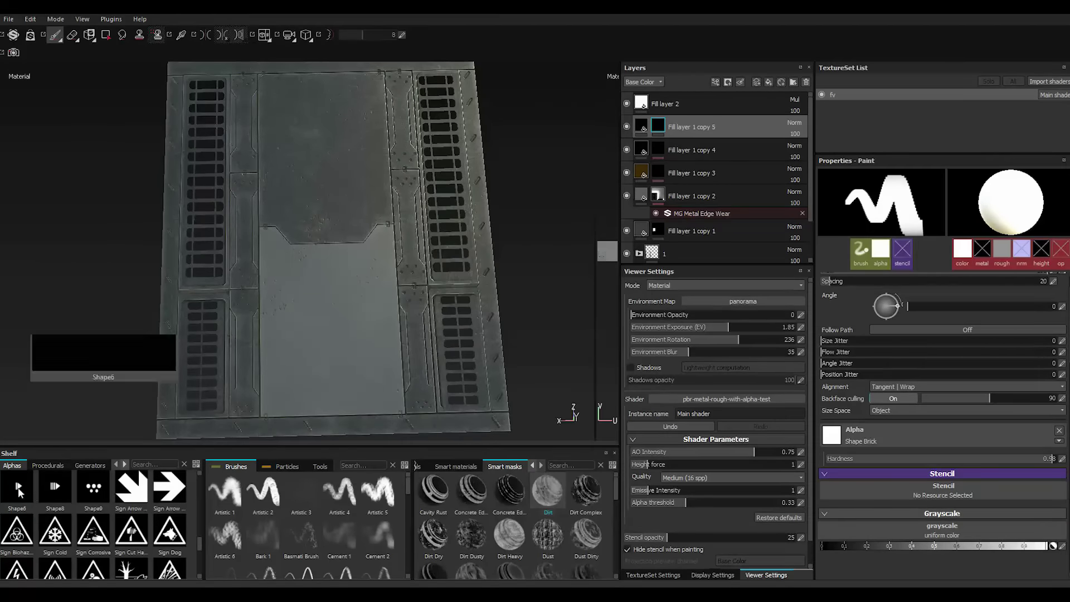
pyautogui.click(33, 495)
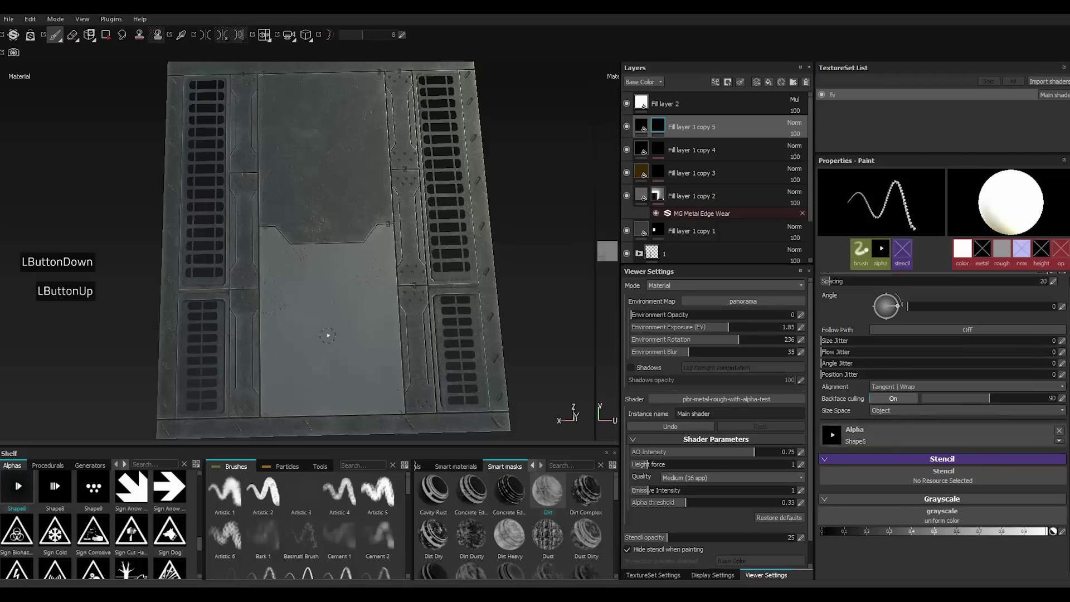
pyautogui.write(']]]]]')
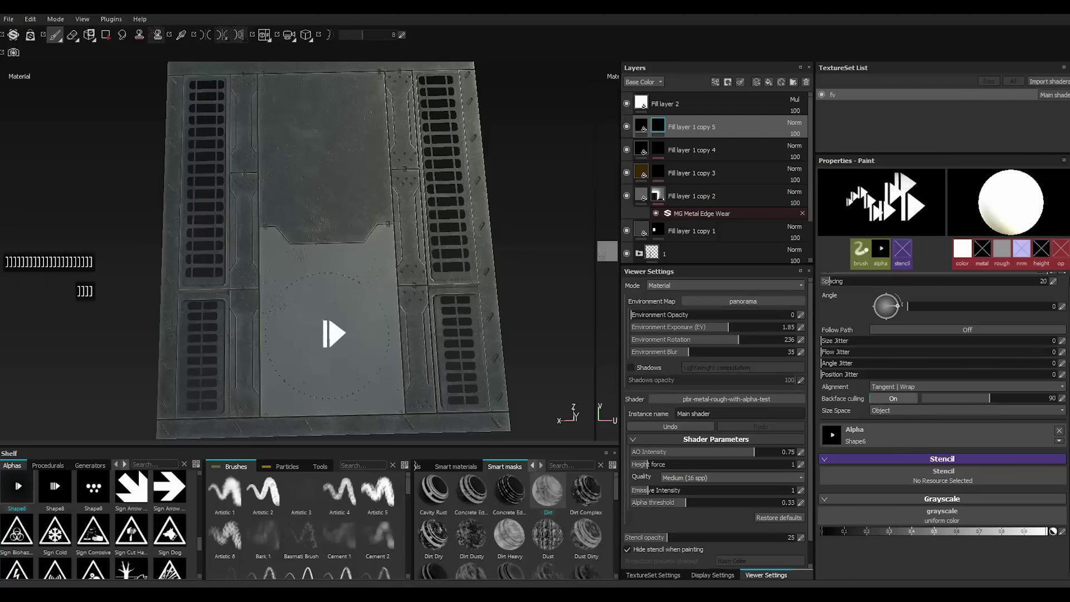
pyautogui.write(']]]]]]]]]]]]]]]]]]]')
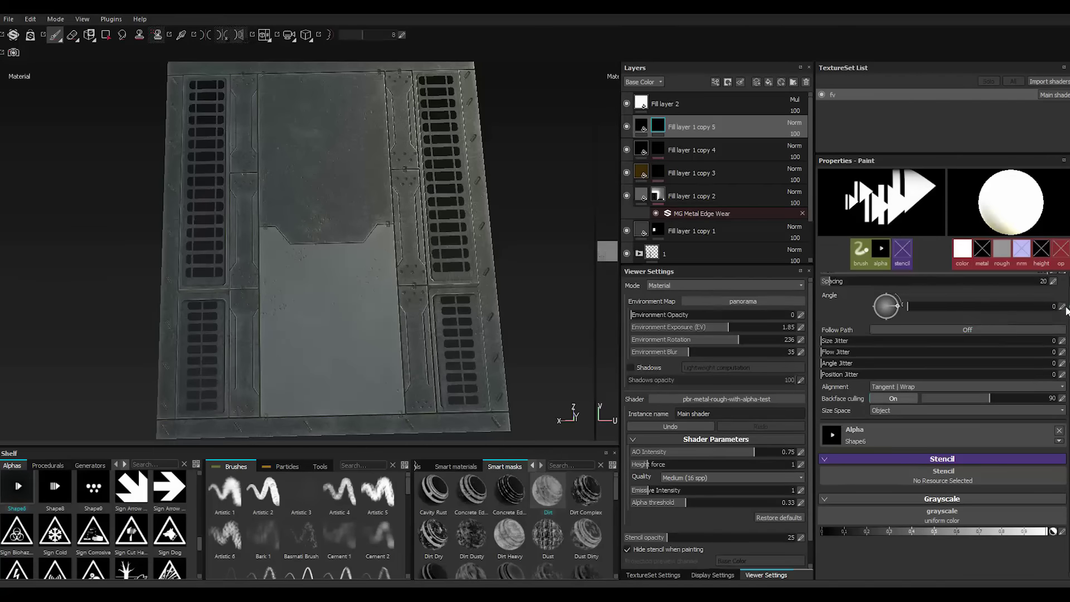
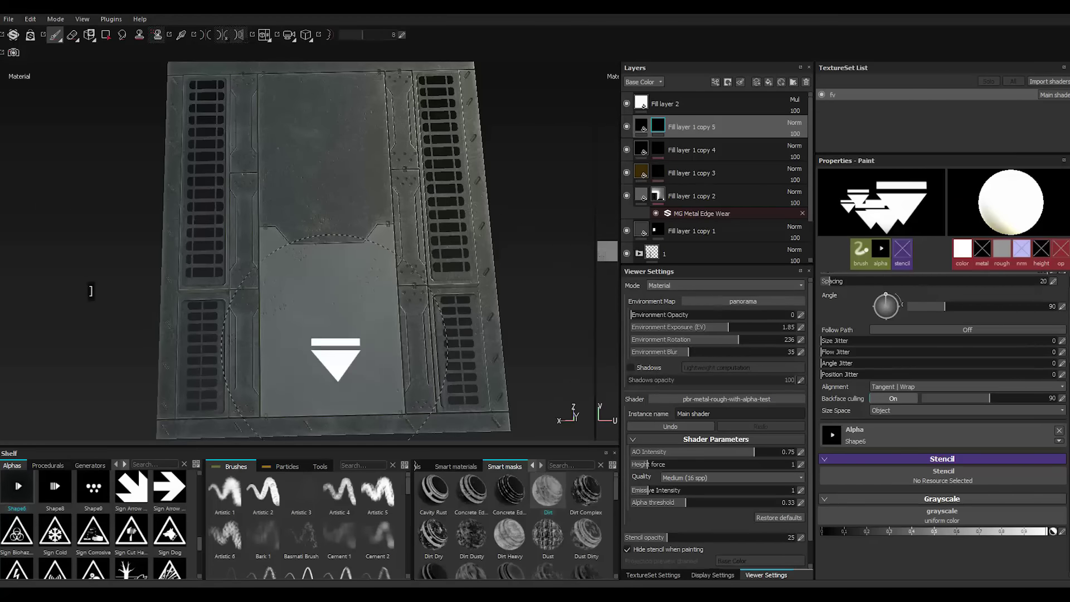
# Experiment with the brush Angle dial and field, trying 260 and other values.
pyautogui.click(948, 308)
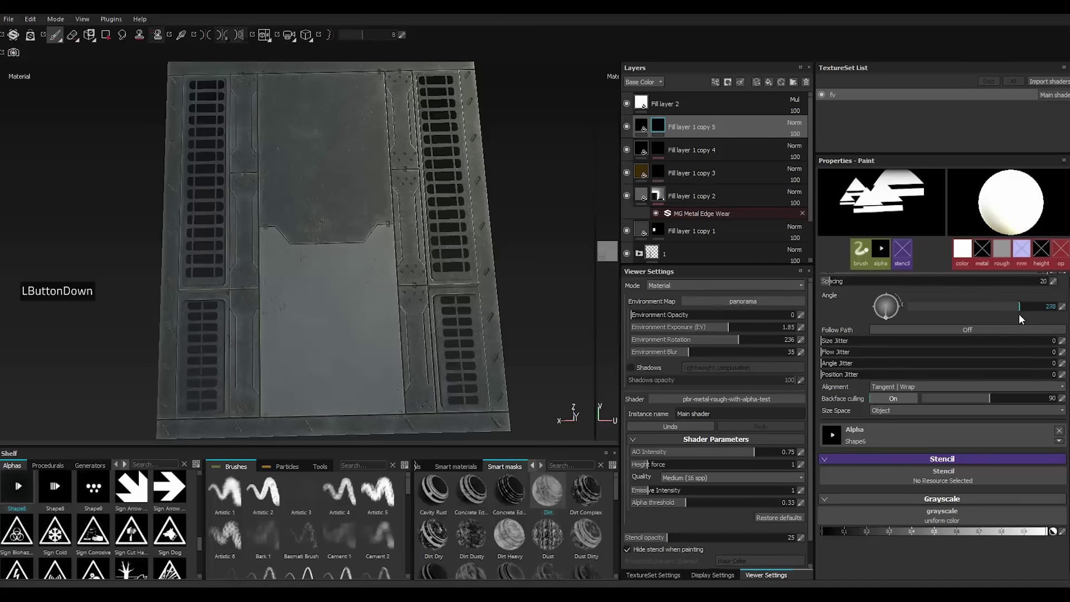
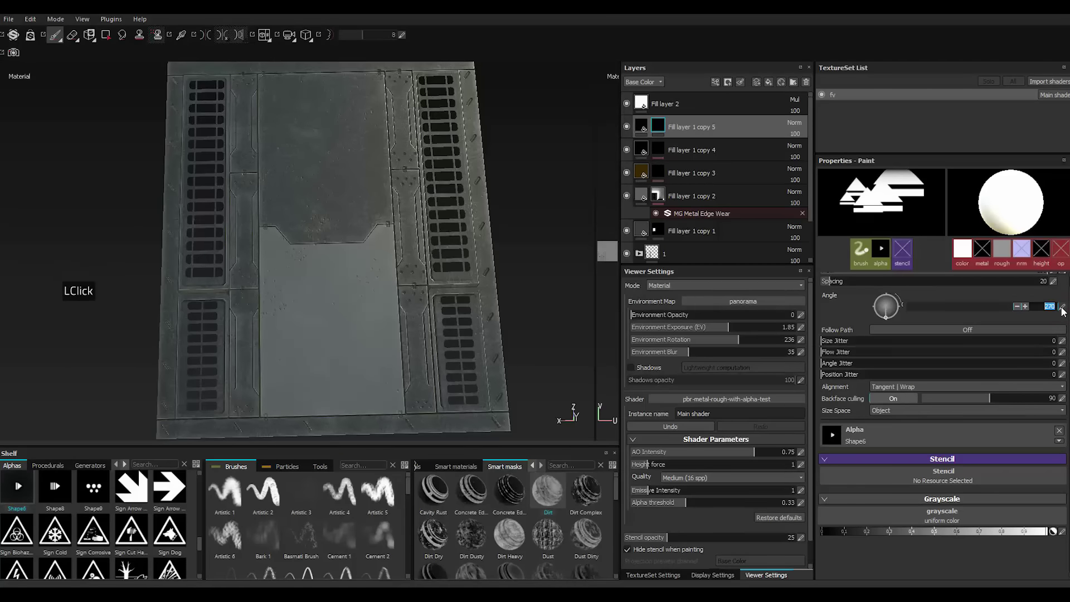
pyautogui.click(1065, 311)
pyautogui.write('260')
pyautogui.press('Return')
pyautogui.press('BackSpace')
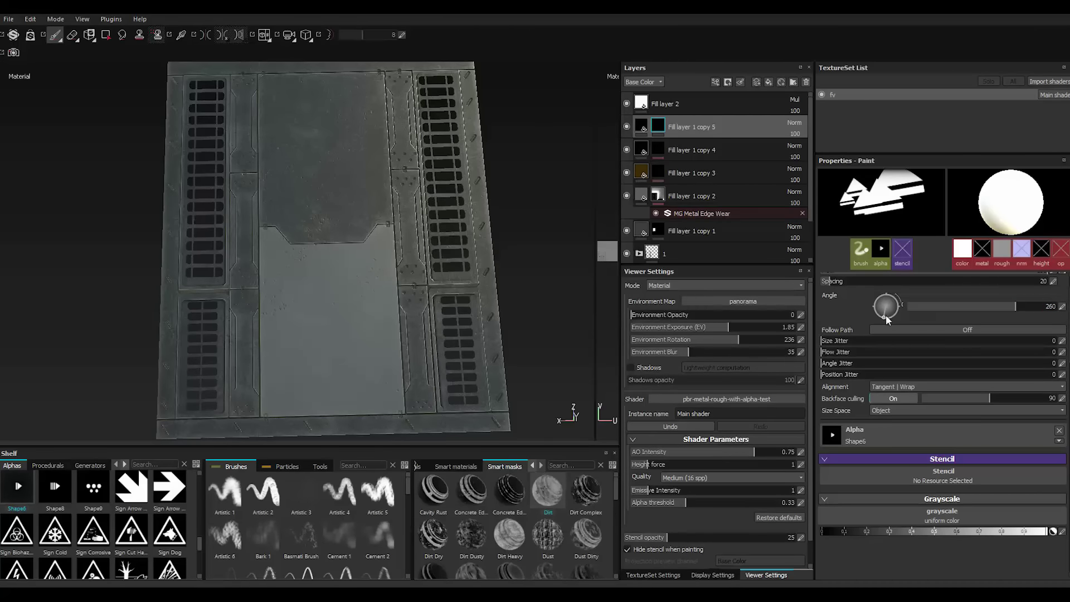
pyautogui.click(888, 319)
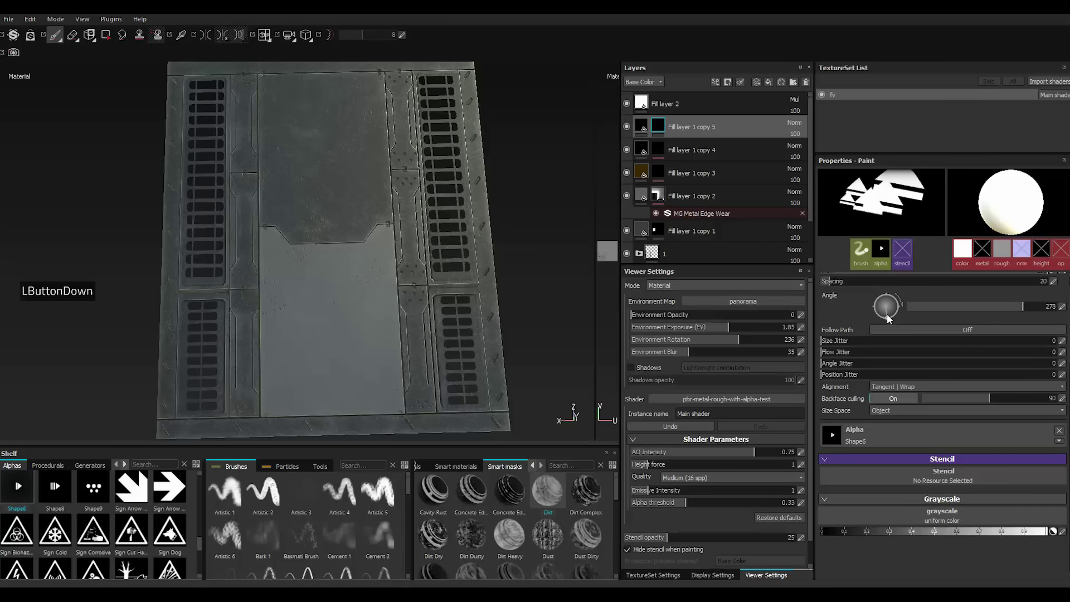
pyautogui.click(889, 317)
pyautogui.click(889, 317)
pyautogui.click(889, 317)
pyautogui.scroll(-3)
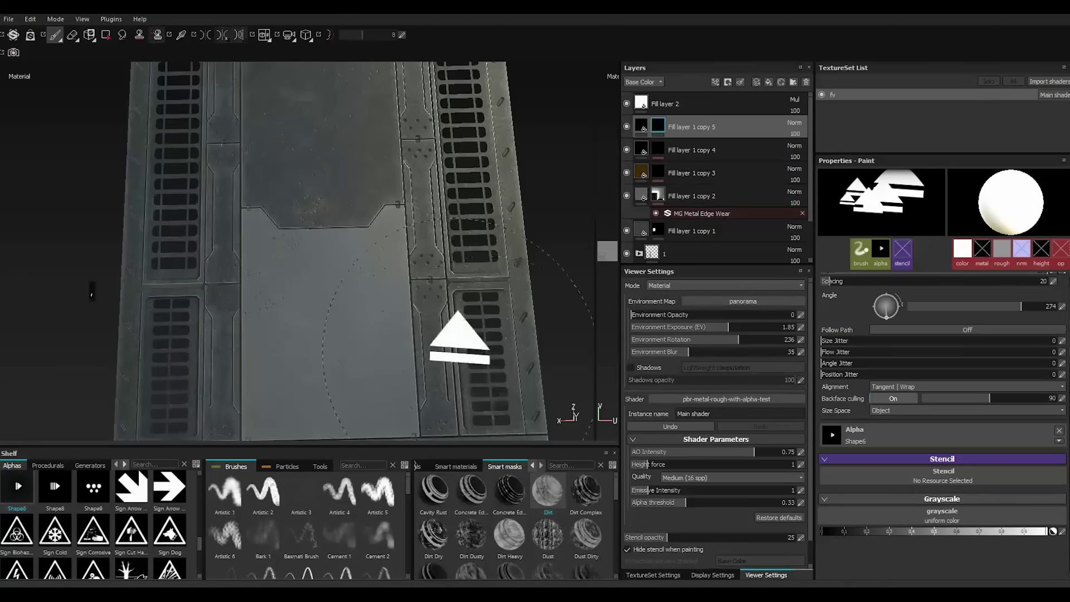
pyautogui.click(1066, 309)
pyautogui.doubleClick(1066, 309)
pyautogui.press('3')
pyautogui.click(1066, 310)
pyautogui.press('3')
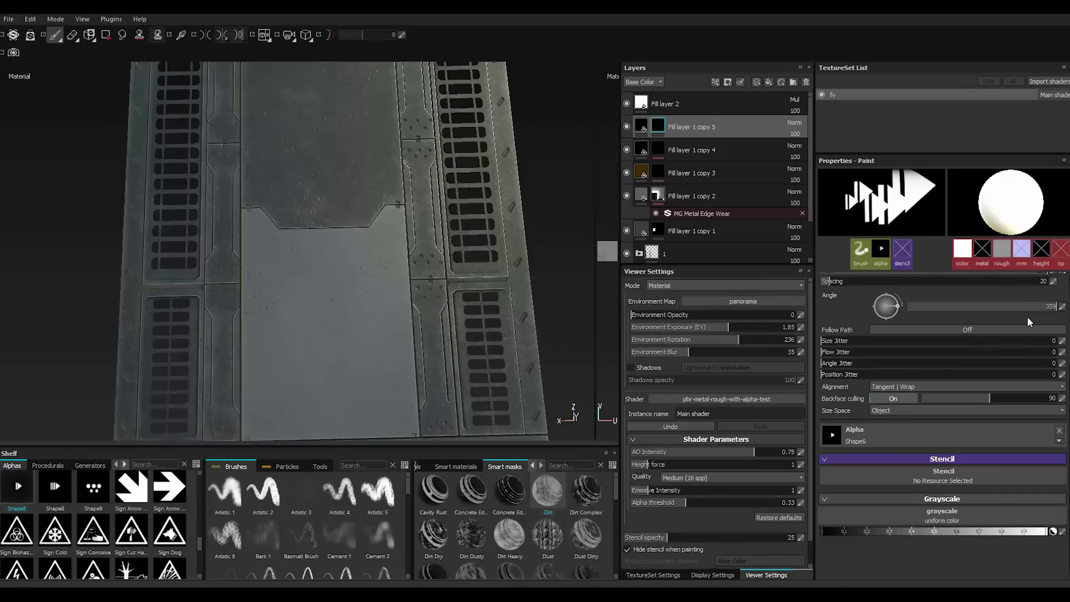
pyautogui.click(1061, 310)
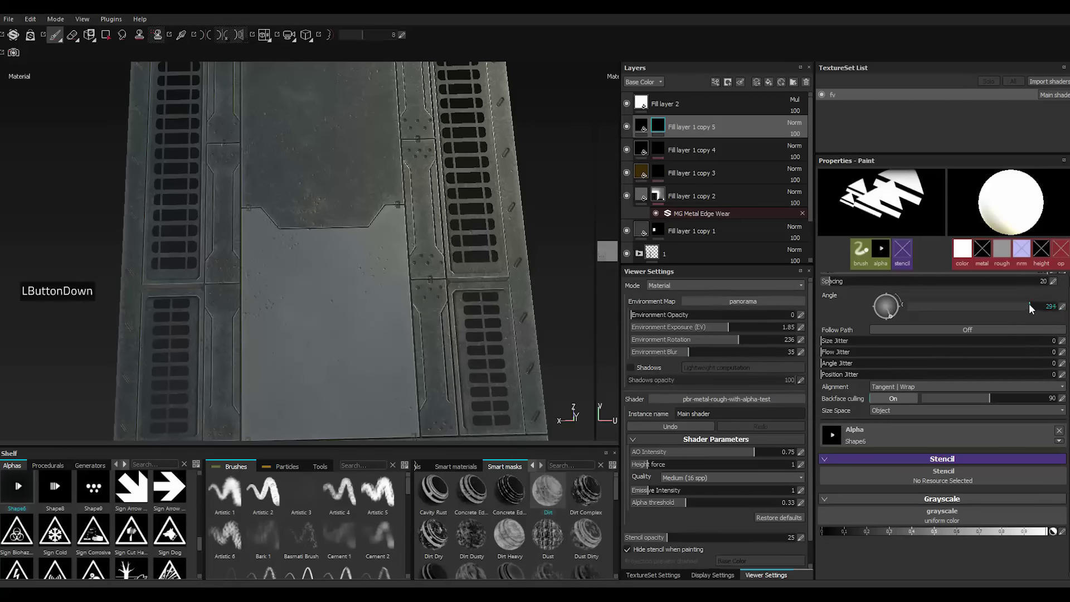
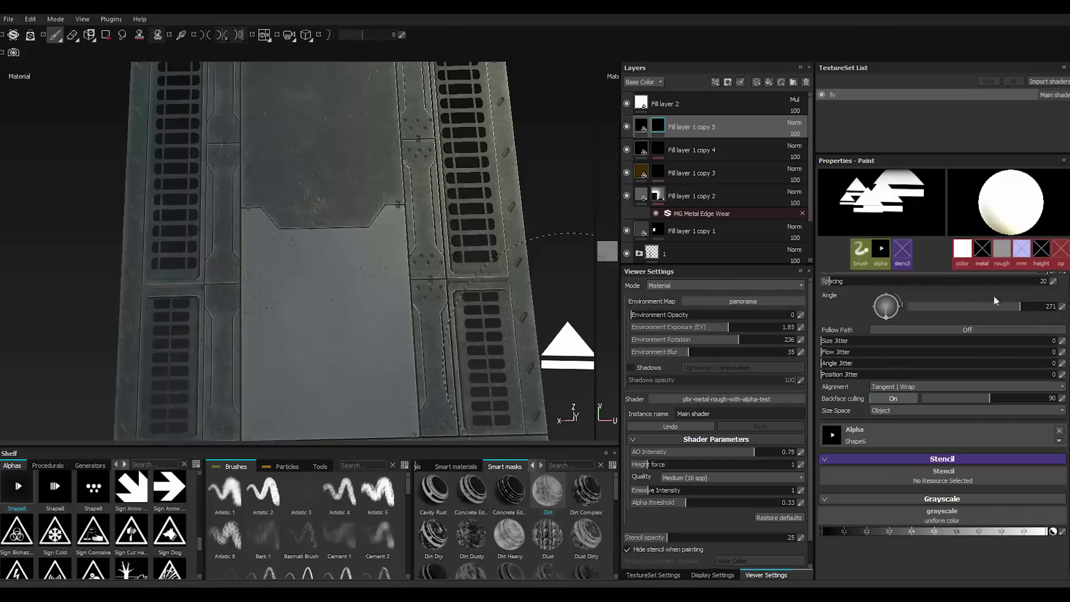
# Reset the Angle and set it to 90 degrees so the triangle stamps pointing down.
pyautogui.click(908, 311)
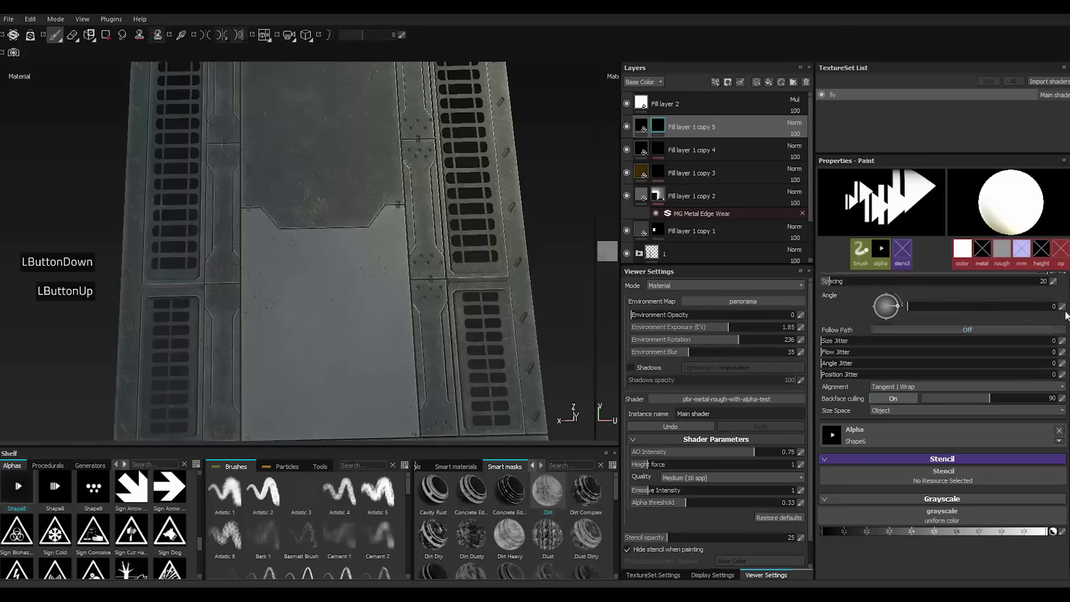
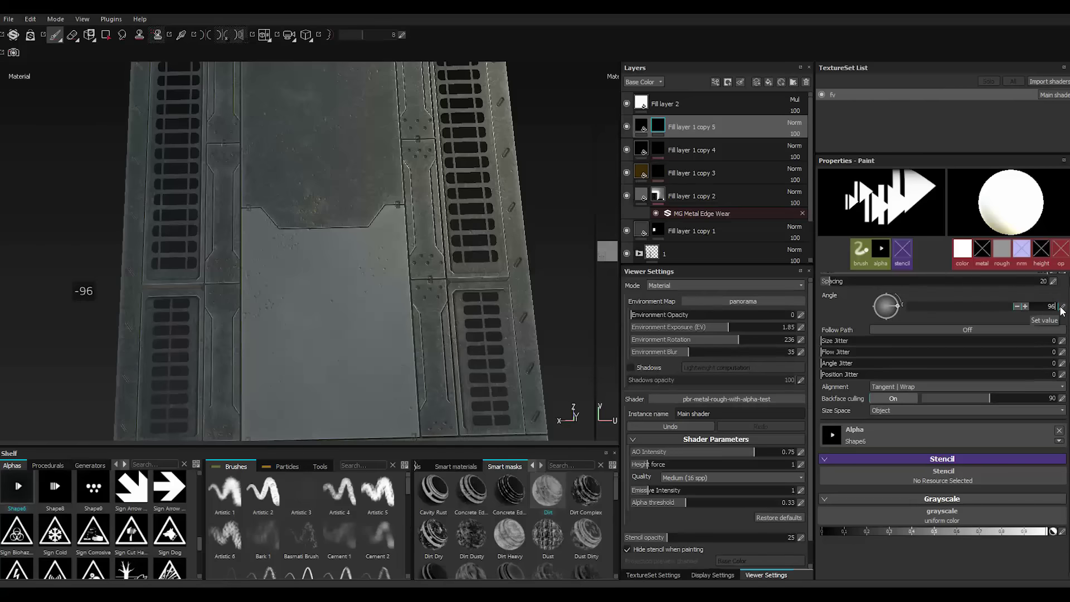
pyautogui.press('BackSpace')
pyautogui.press('BackSpace')
pyautogui.press('BackSpace')
pyautogui.press('BackSpace')
pyautogui.press('-')
pyautogui.press('BackSpace')
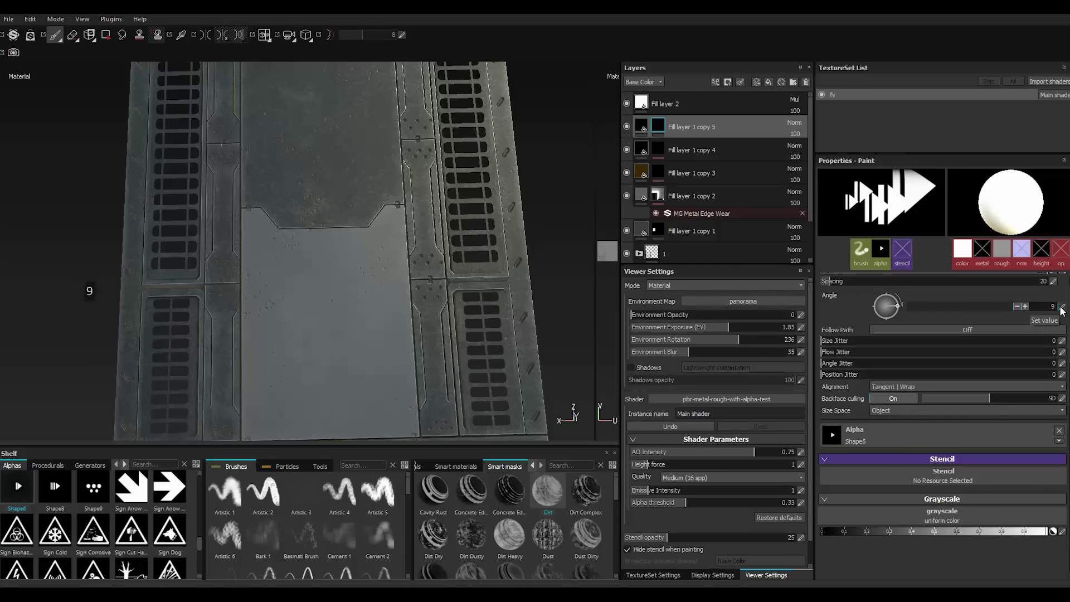
pyautogui.press('0')
pyautogui.press('Return')
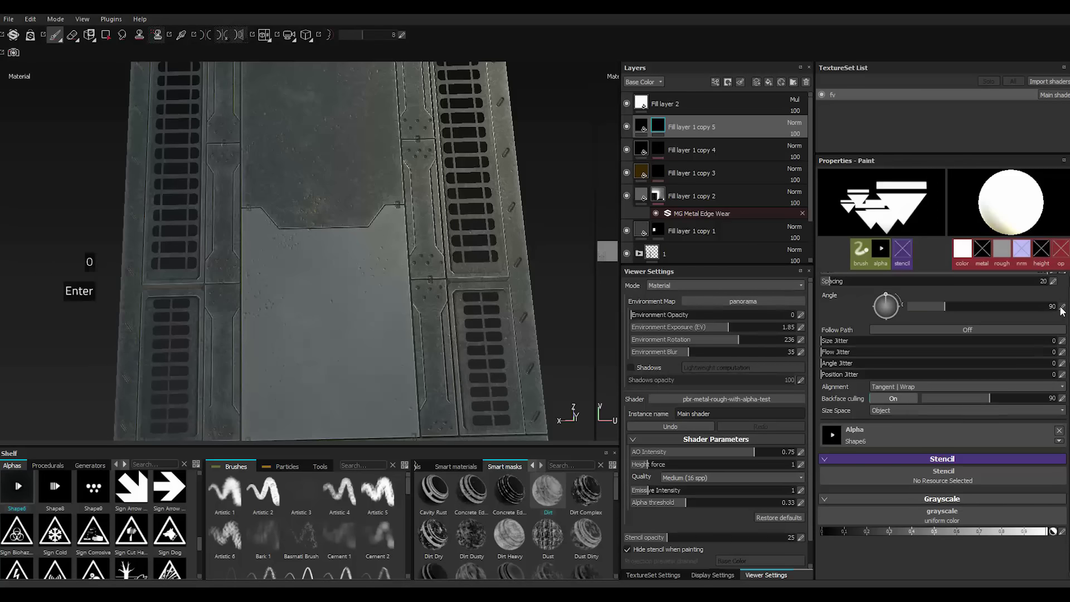
# Enlarge the rotated triangle decal brush with ] over the lighter centre plate.
pyautogui.scroll(3)
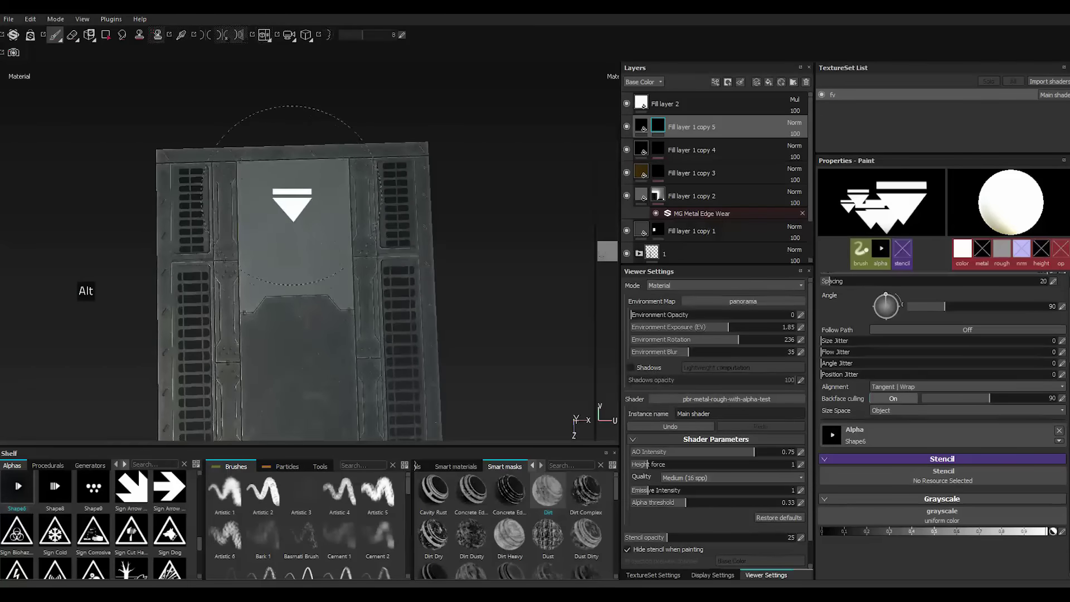
pyautogui.scroll(-3)
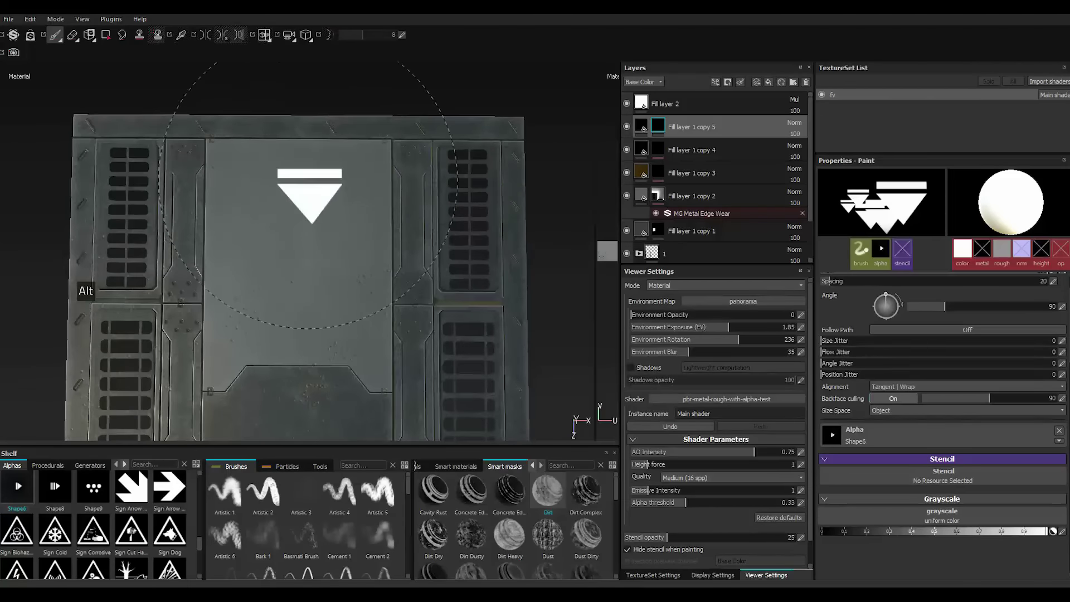
pyautogui.press(']')
pyautogui.write(']]]]]]]')
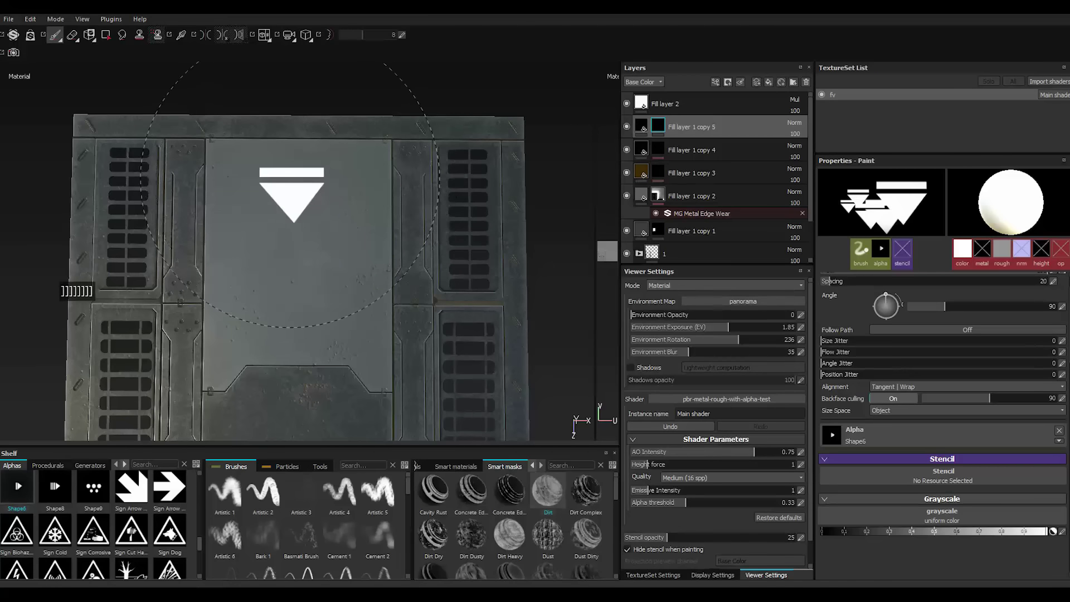
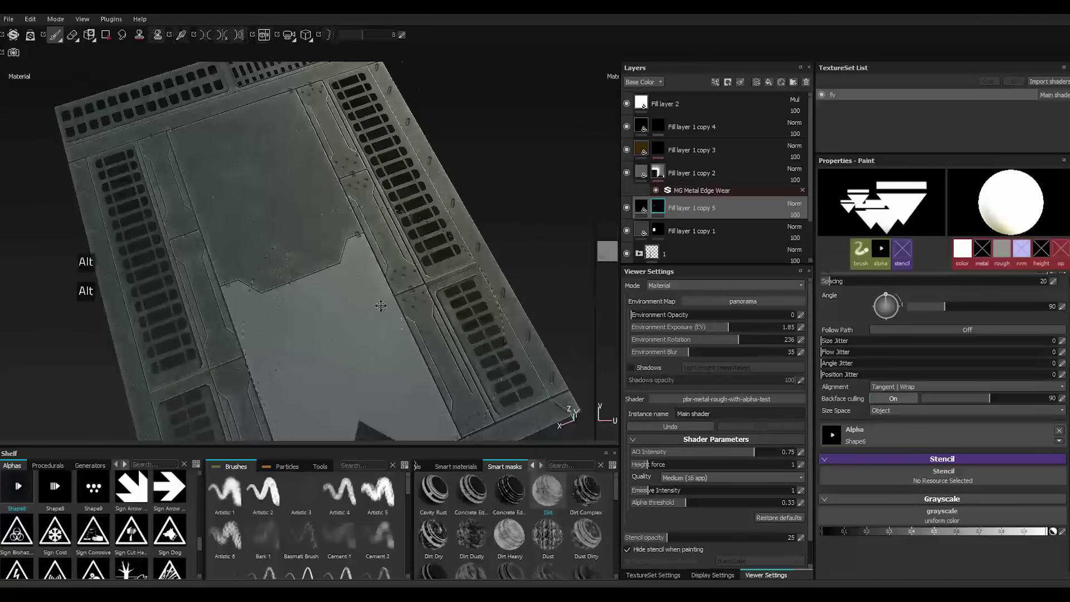
pyautogui.doubleClick(798, 208)
pyautogui.click(801, 262)
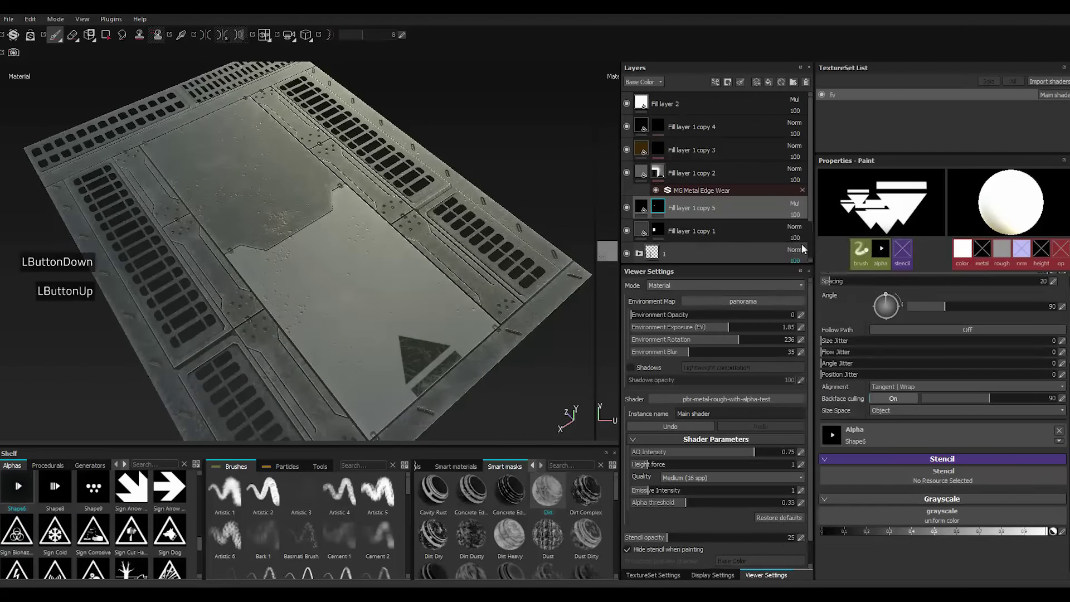
pyautogui.doubleClick(798, 204)
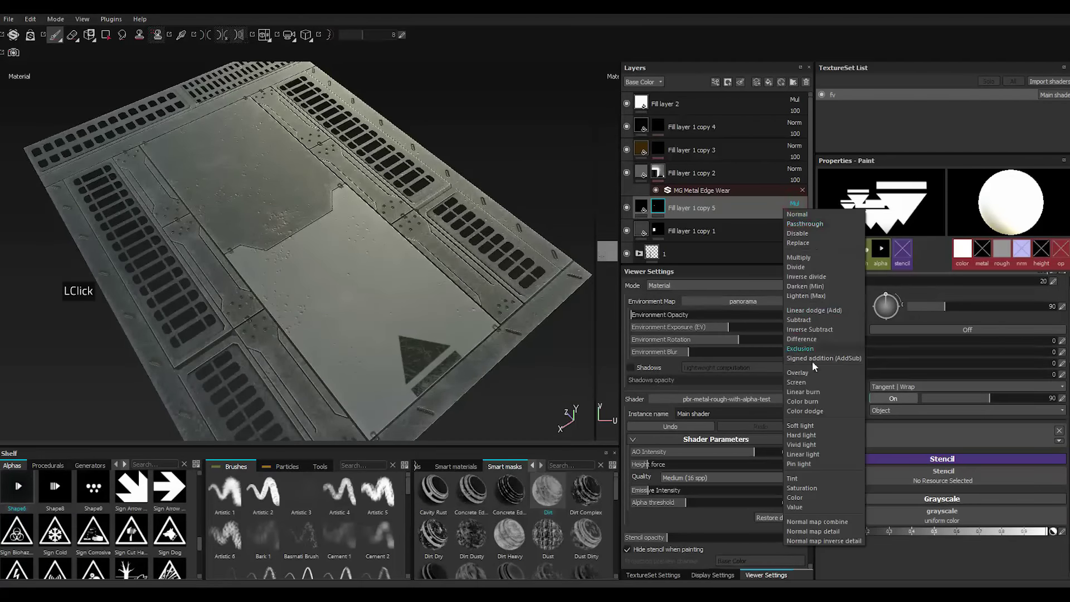
pyautogui.doubleClick(816, 381)
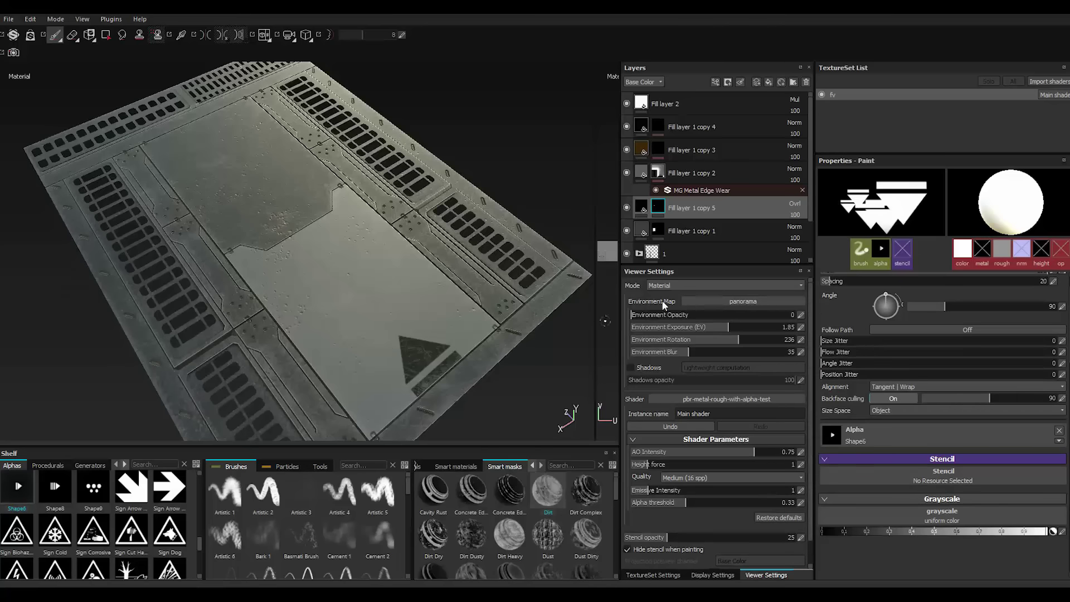
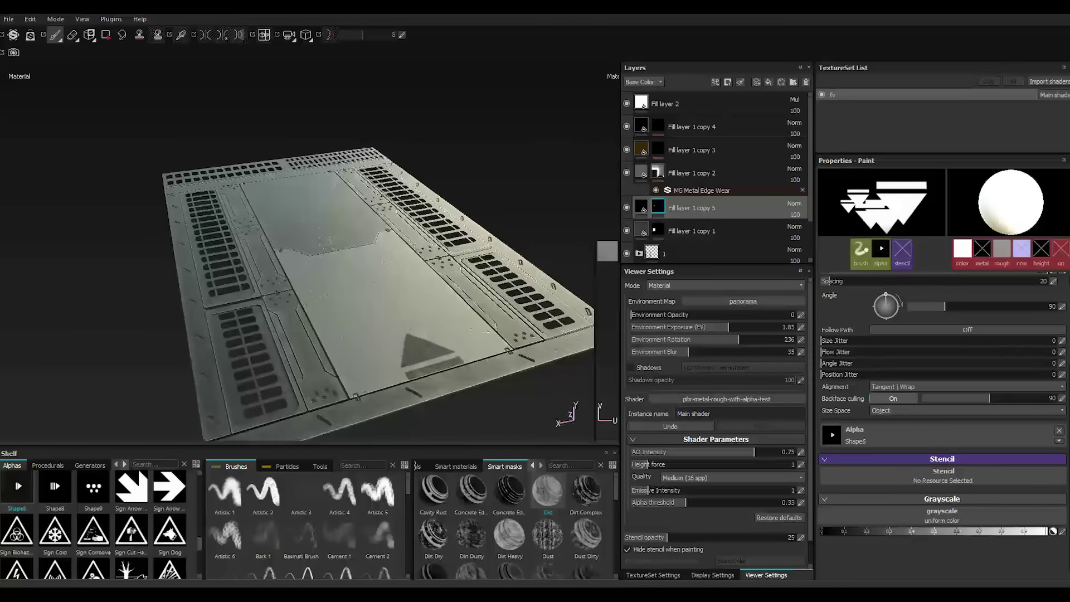
pyautogui.scroll(3)
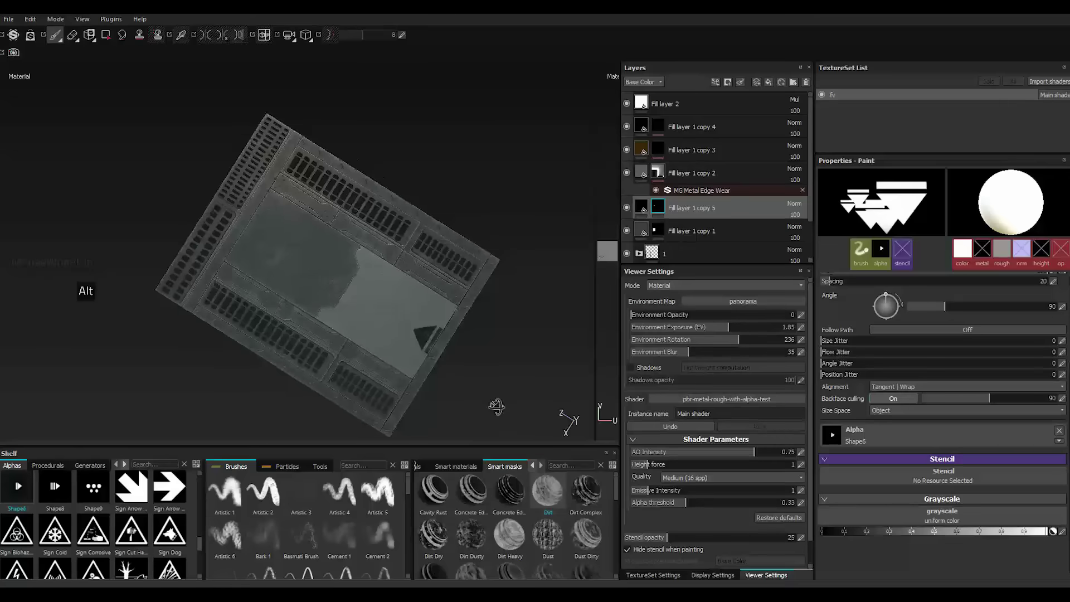
pyautogui.scroll(-3)
# Show the decal fill layer's settings and enable its height channel.
pyautogui.click(647, 209)
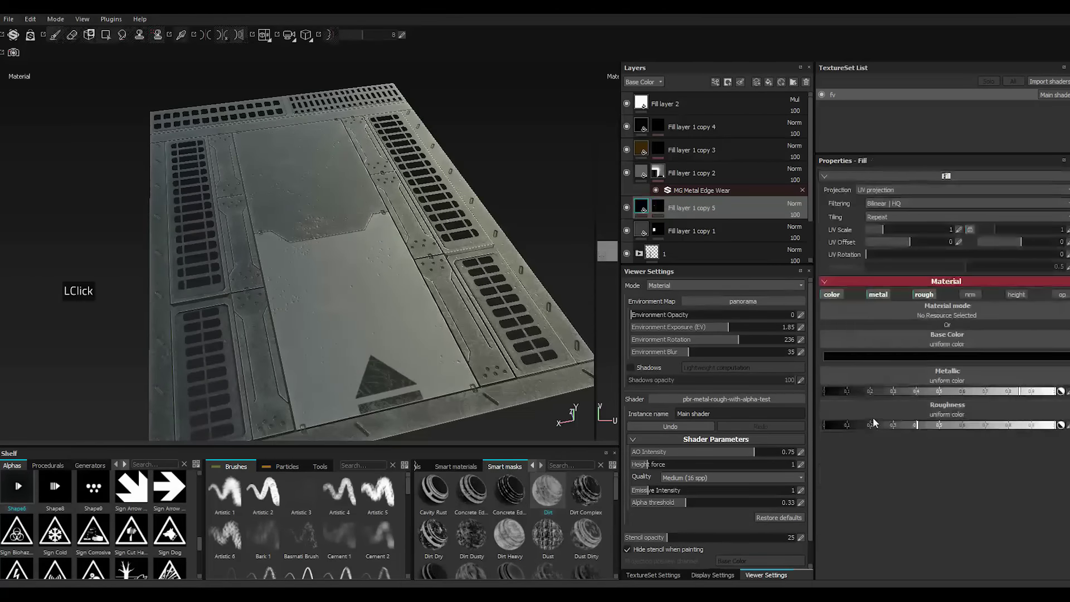
pyautogui.doubleClick(1020, 301)
pyautogui.click(832, 462)
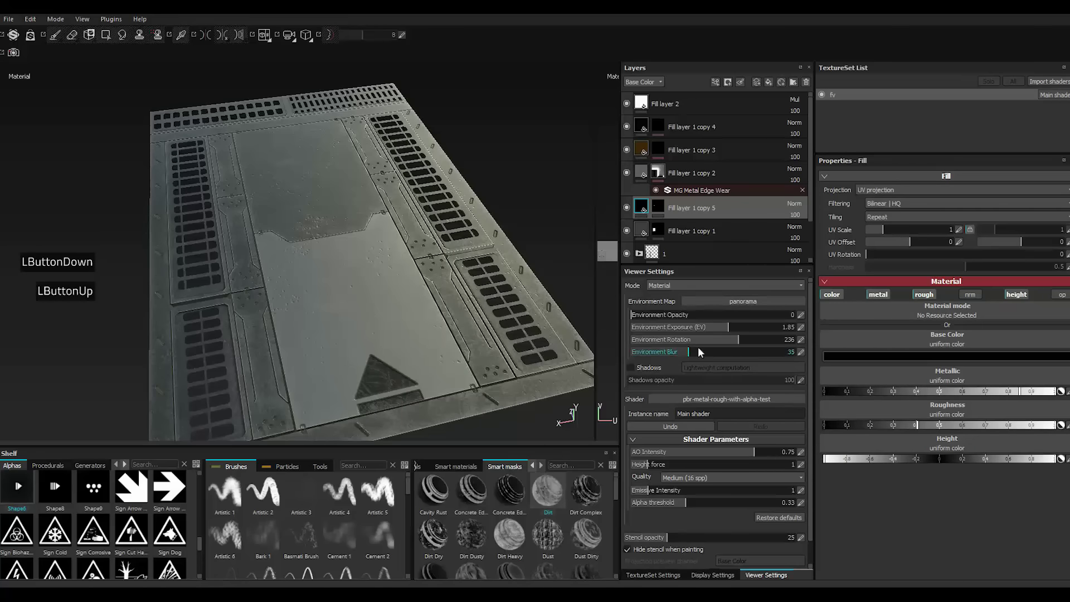
pyautogui.scroll(-3)
pyautogui.scroll(-3)
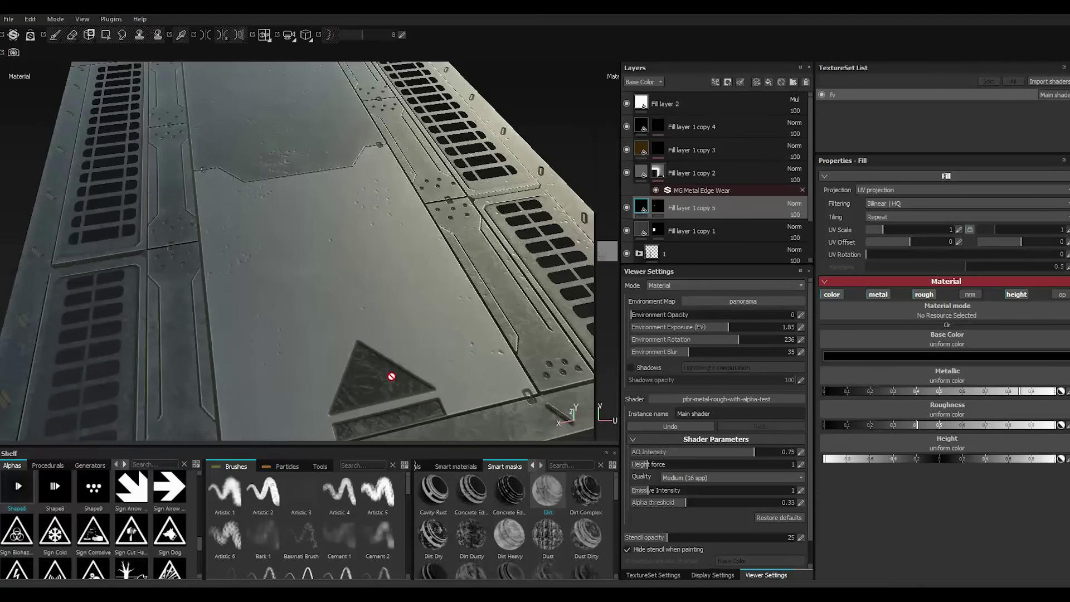
# Try red, blue, orange and darkened teal base colours for the decal in the picker.
pyautogui.doubleClick(861, 362)
pyautogui.doubleClick(829, 357)
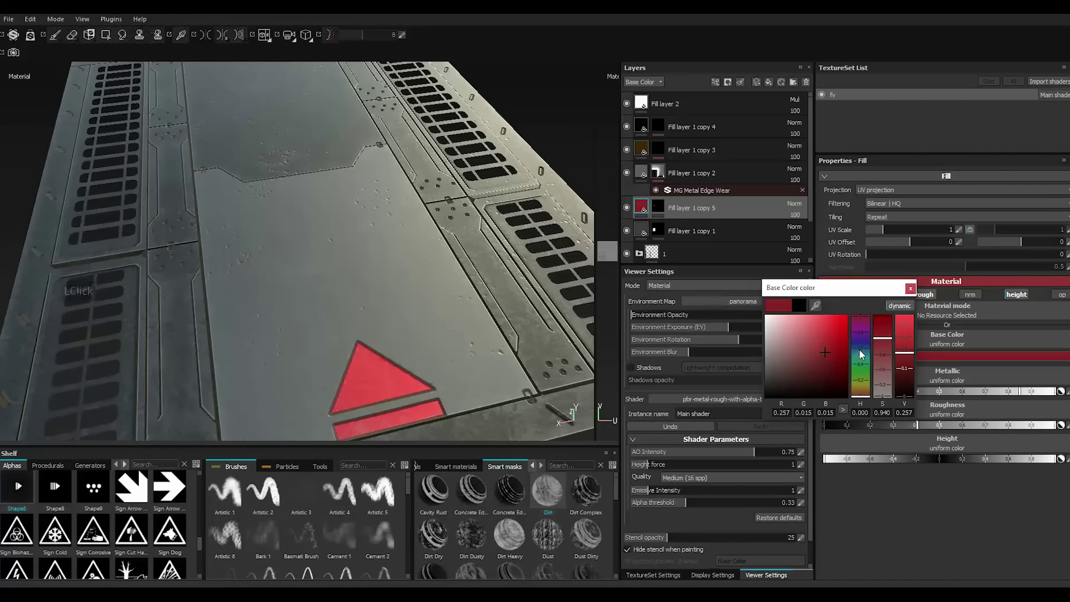
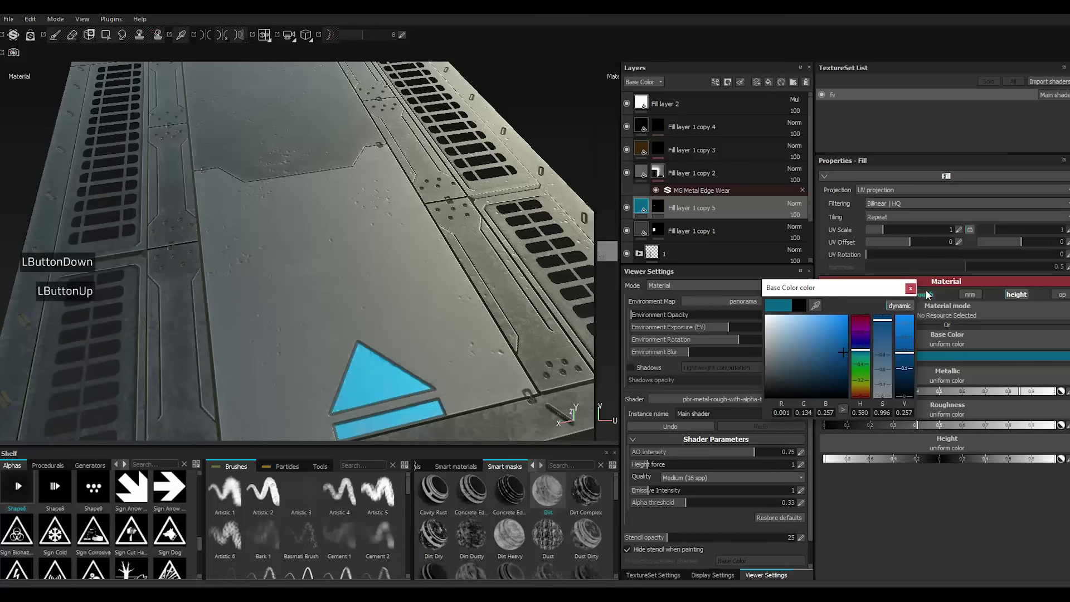
pyautogui.doubleClick(905, 293)
pyautogui.scroll(3)
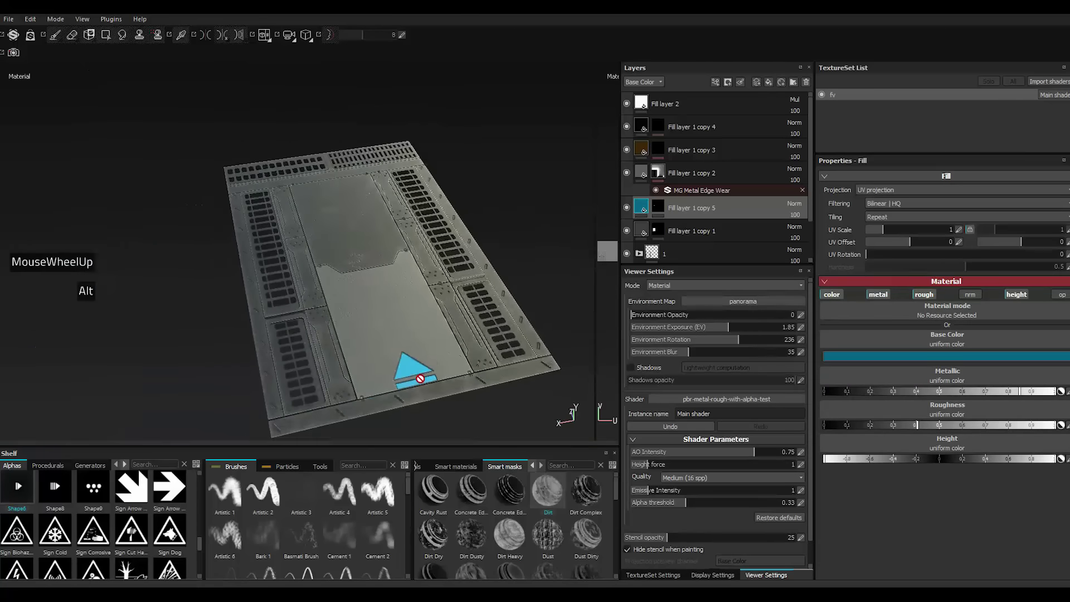
pyautogui.click(906, 362)
pyautogui.click(862, 395)
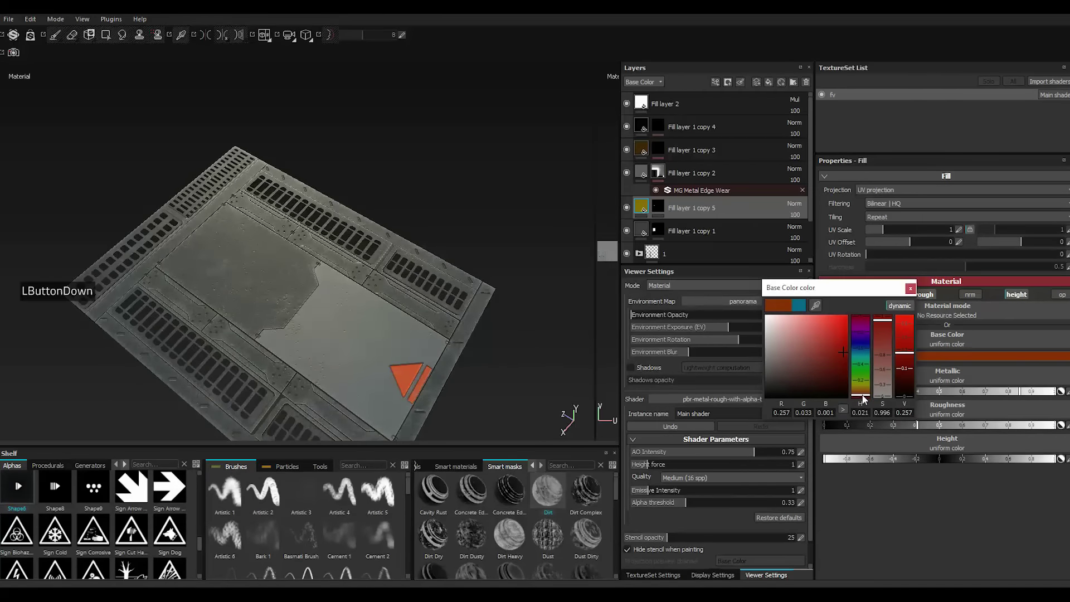
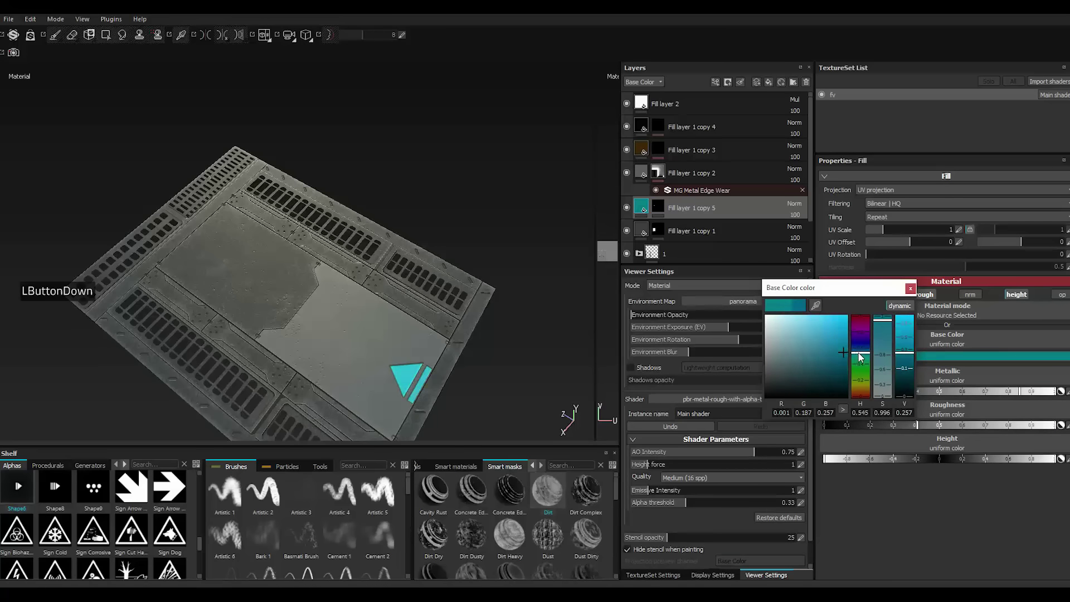
pyautogui.doubleClick(847, 366)
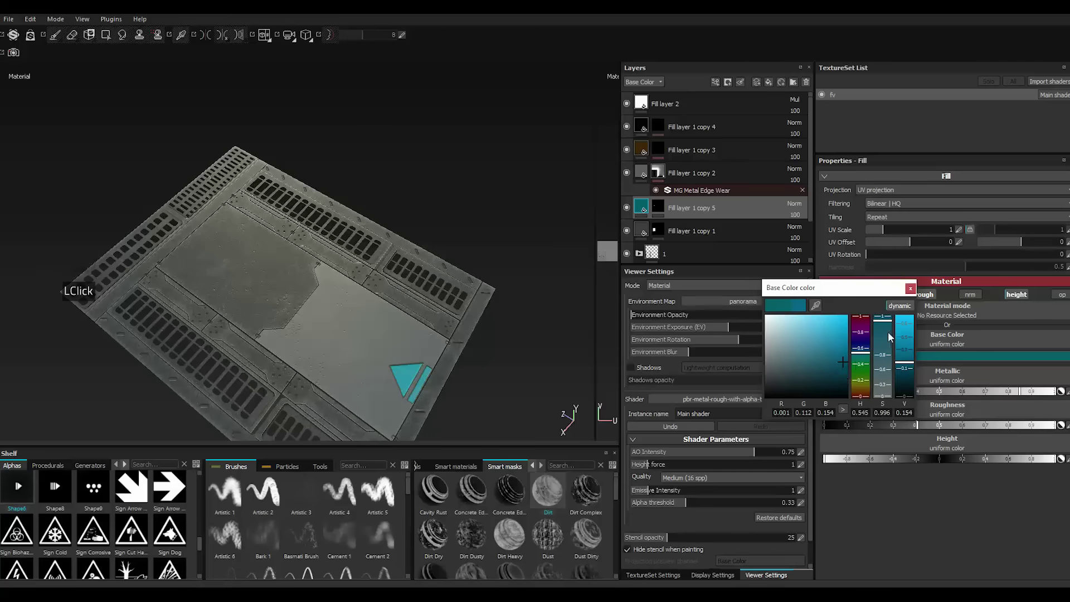
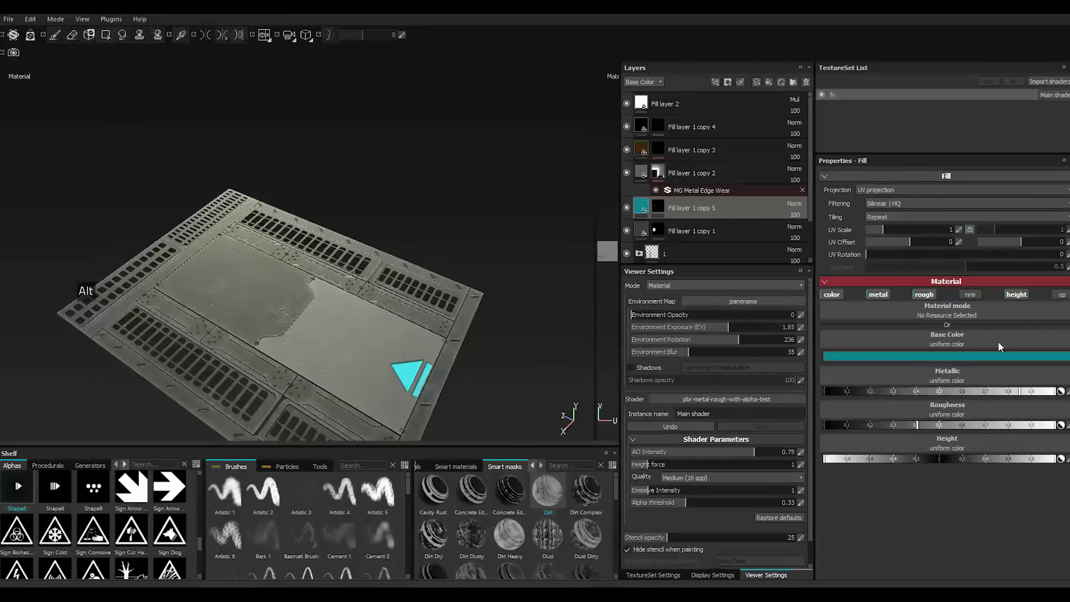
# Disable the fill's height and settle on a near-black base colour, closing the picker.
pyautogui.doubleClick(1017, 297)
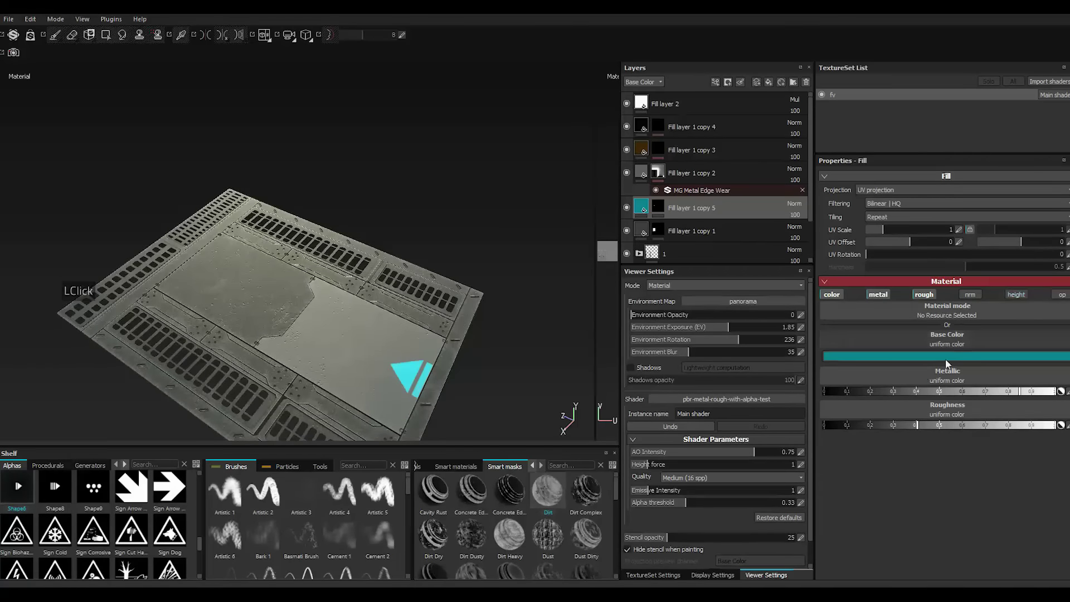
pyautogui.doubleClick(886, 362)
pyautogui.click(772, 387)
pyautogui.click(771, 394)
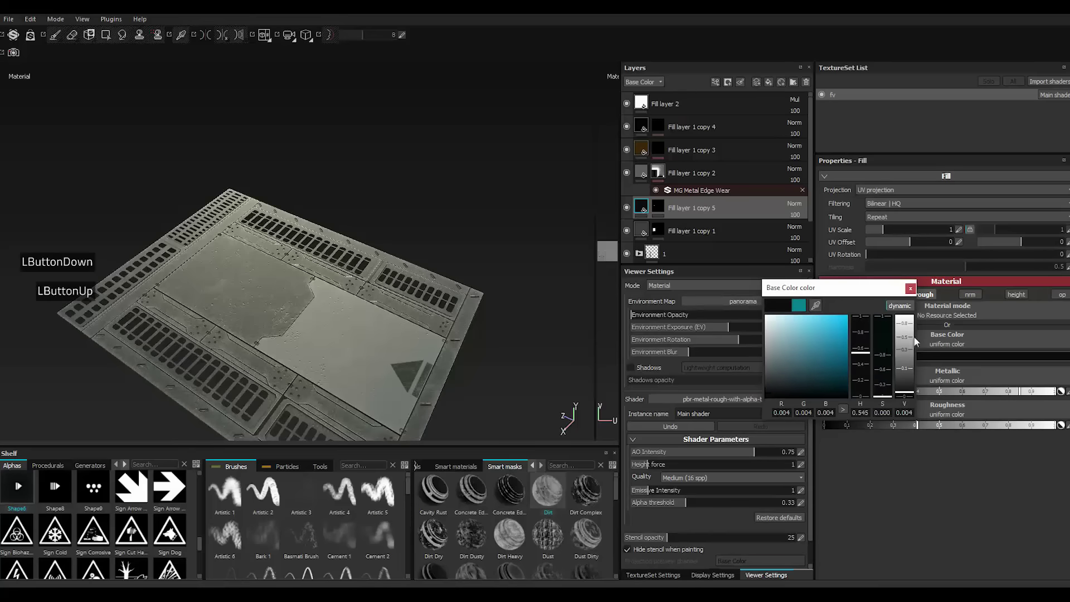
pyautogui.click(916, 293)
pyautogui.click(880, 296)
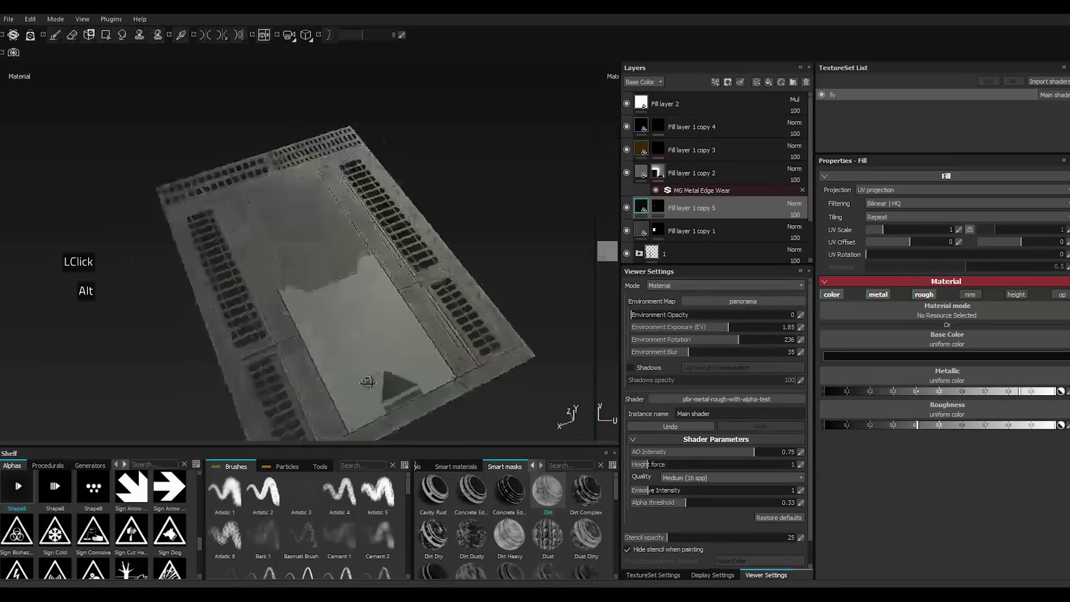
# Switch to painting with the Shape Square Squeeze alpha, shrunk with [ and Squeeze lowered to 0.02.
pyautogui.scroll(-3)
pyautogui.doubleClick(657, 209)
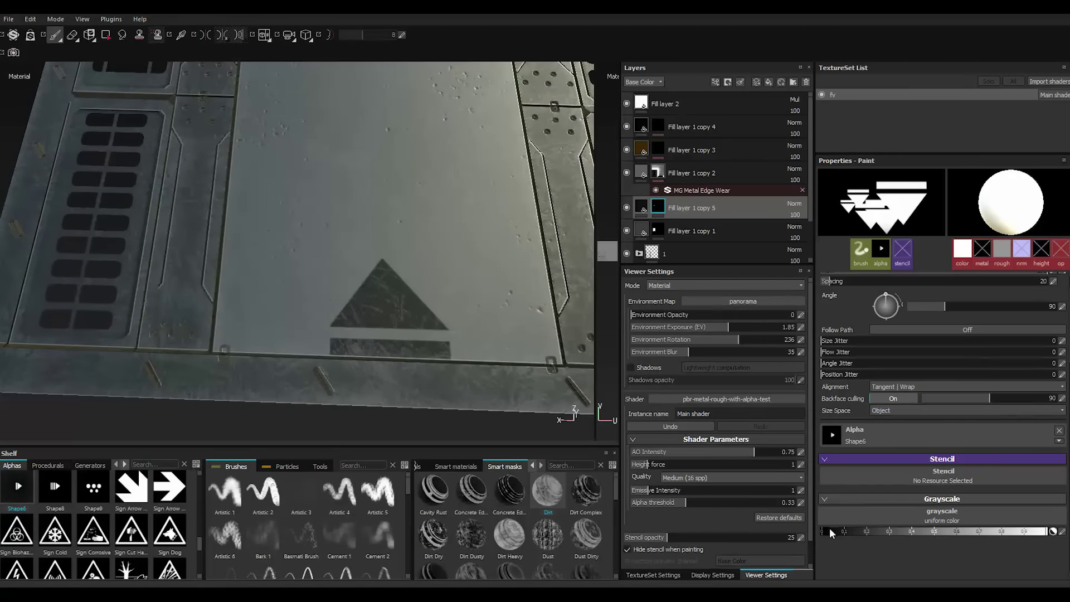
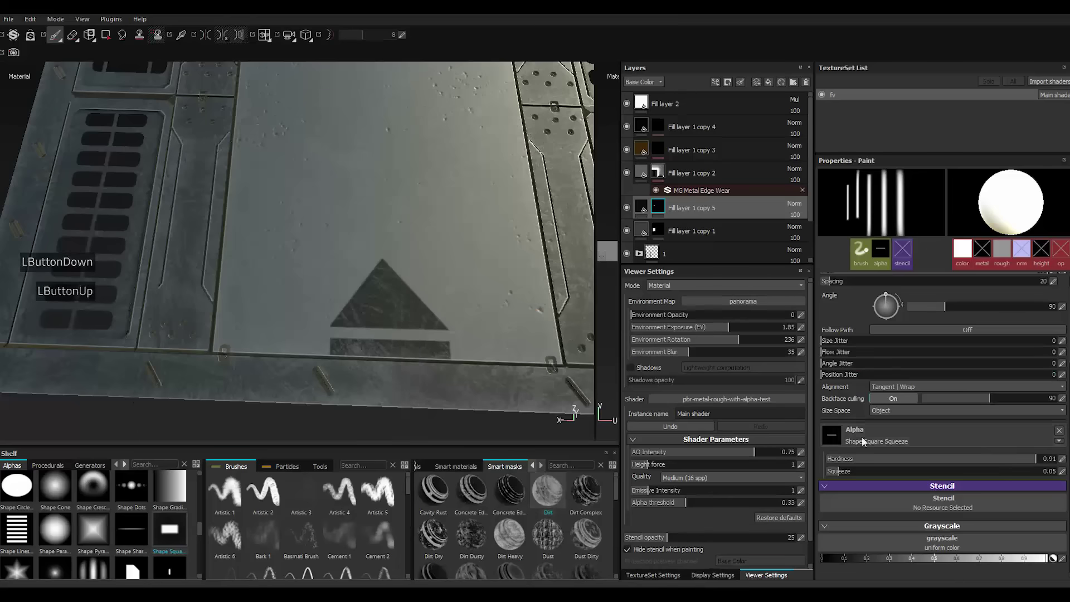
pyautogui.click(1050, 463)
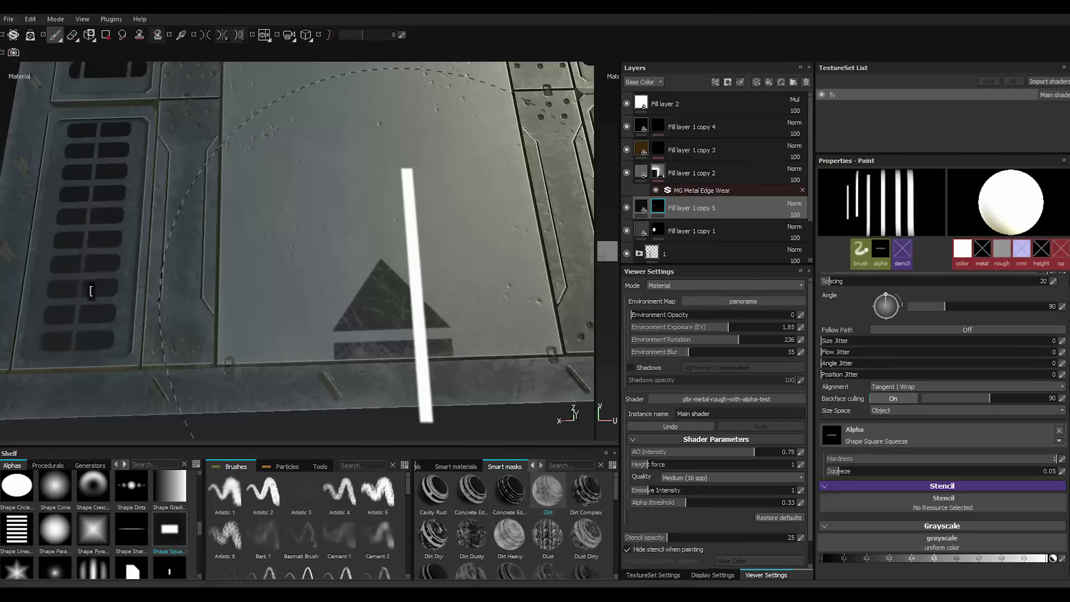
pyautogui.write('[[[[[[[[[[[')
pyautogui.press('[')
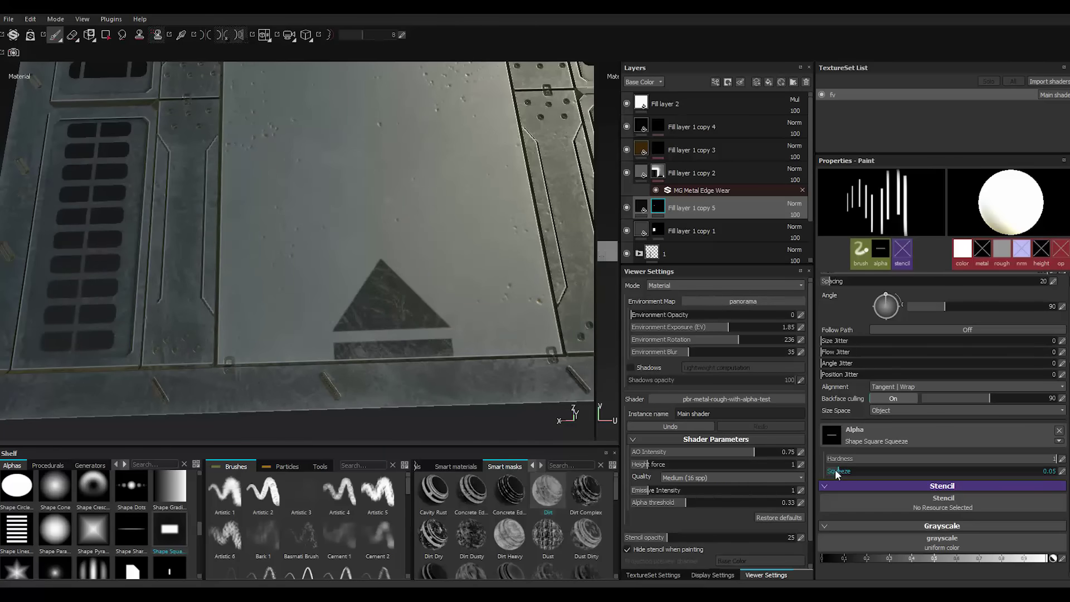
pyautogui.click(835, 476)
pyautogui.click(835, 476)
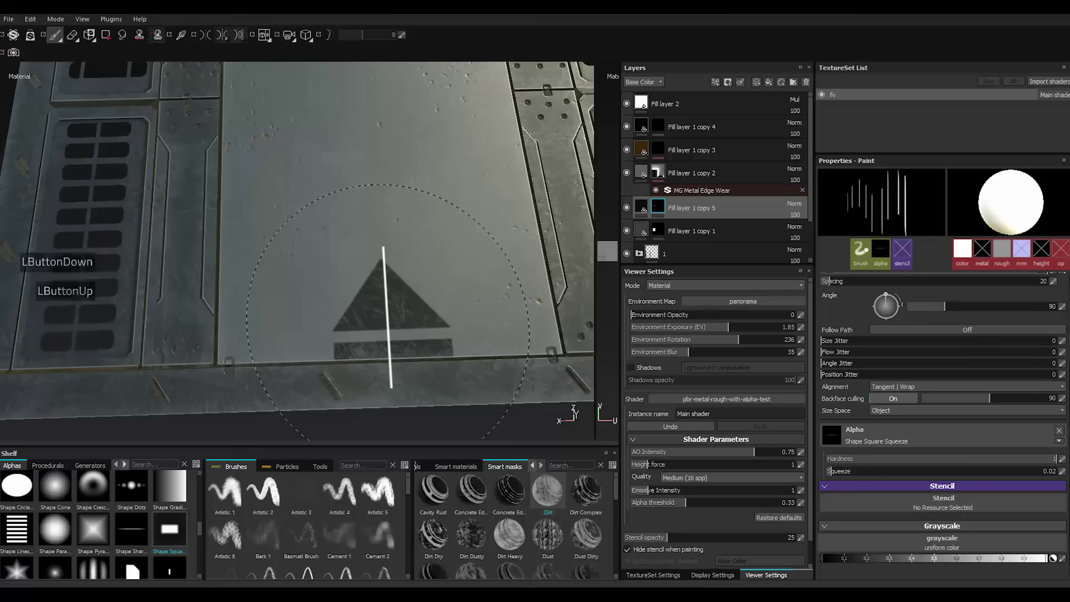
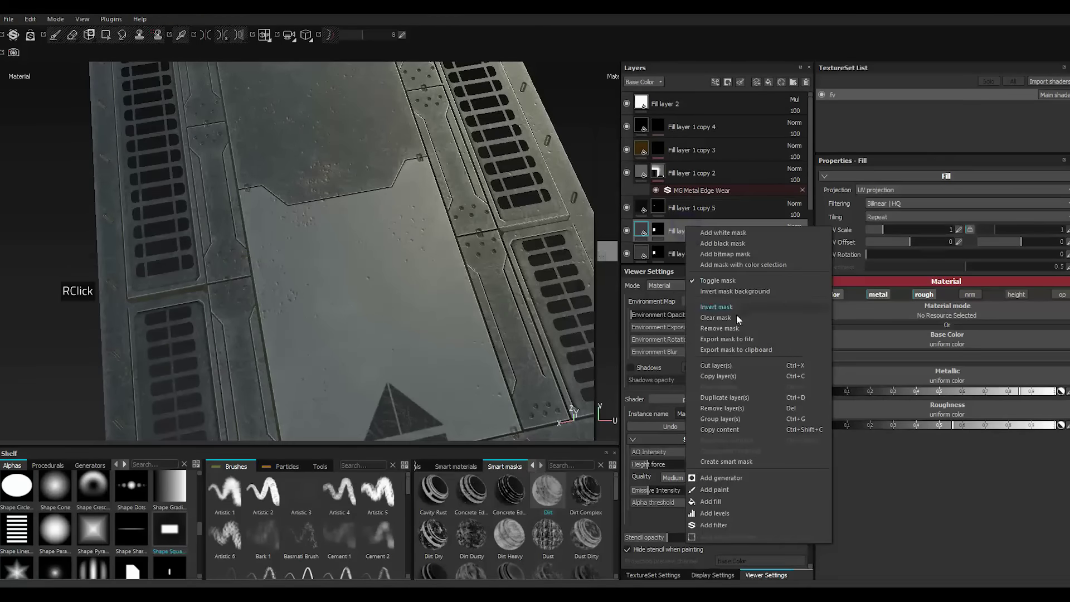
# Clear the duplicated layer's mask and paint a straight dark vertical line through the triangle.
pyautogui.click(728, 322)
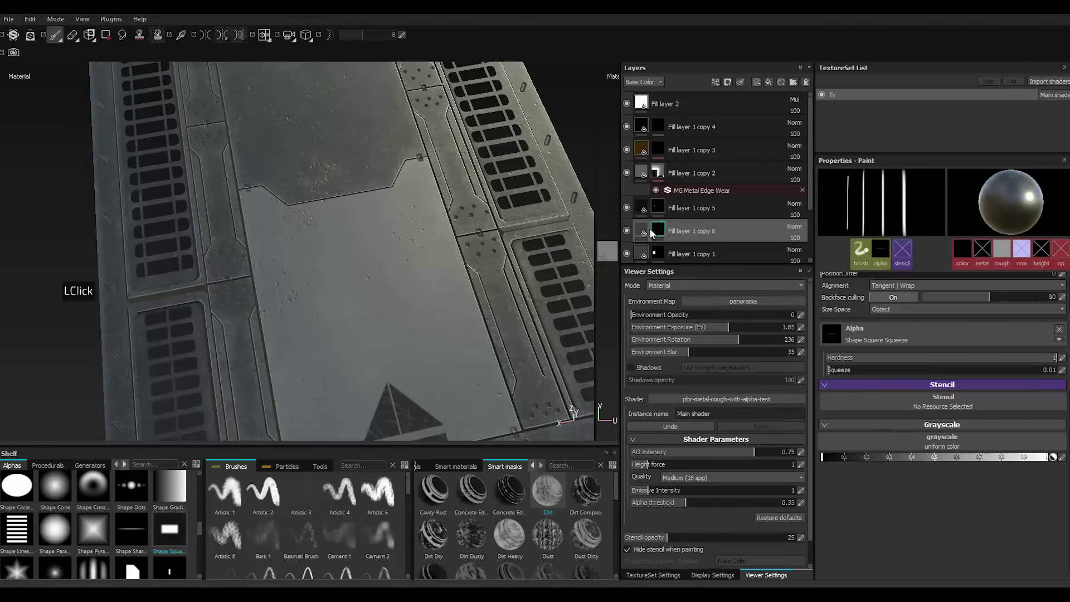
pyautogui.doubleClick(646, 230)
pyautogui.click(887, 361)
pyautogui.click(797, 405)
pyautogui.doubleClick(944, 298)
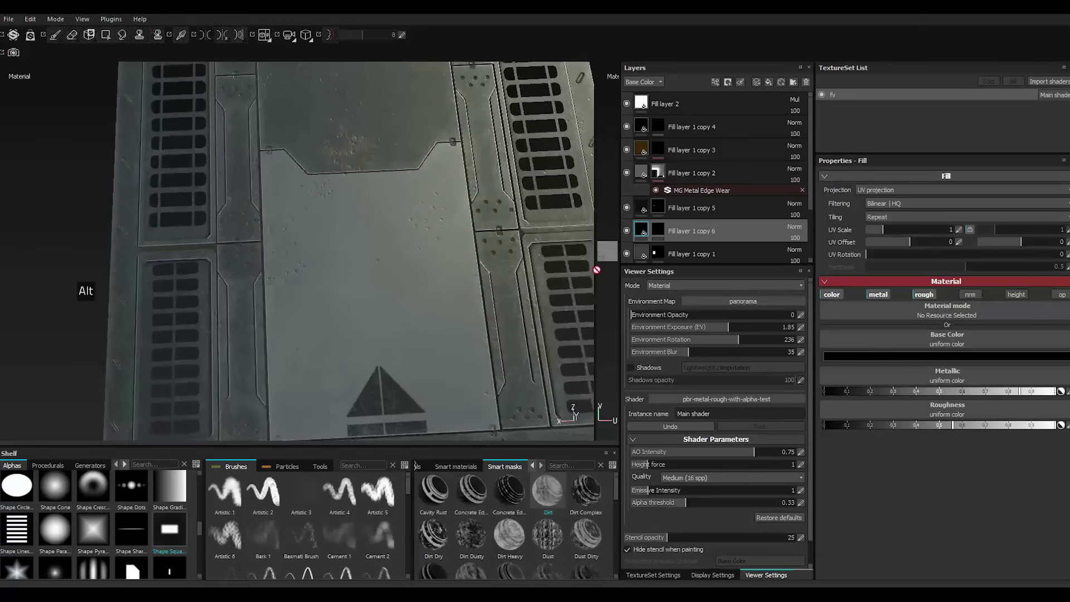
pyautogui.click(664, 234)
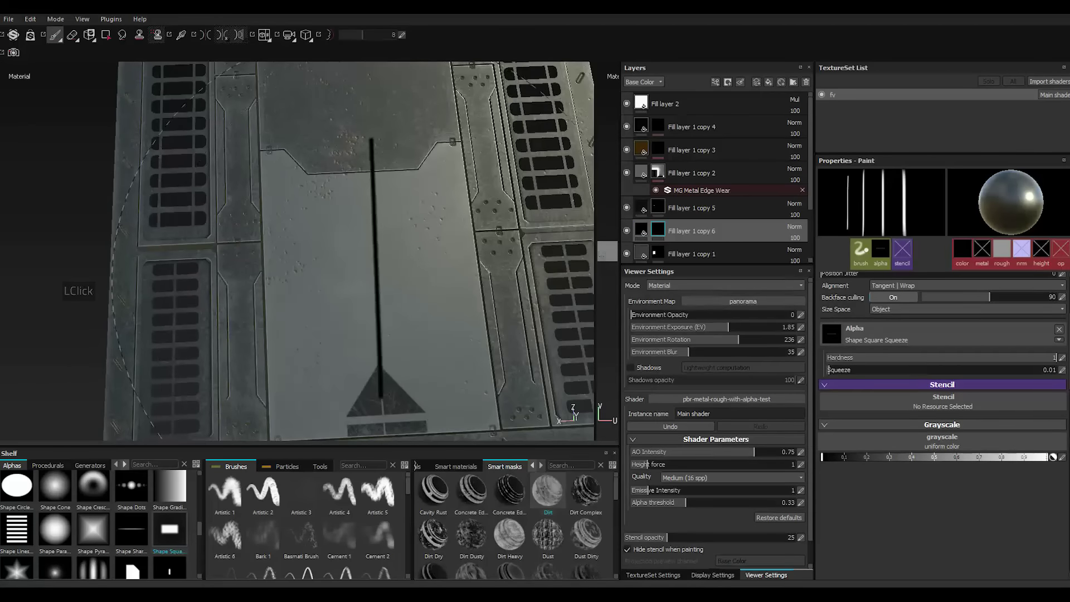
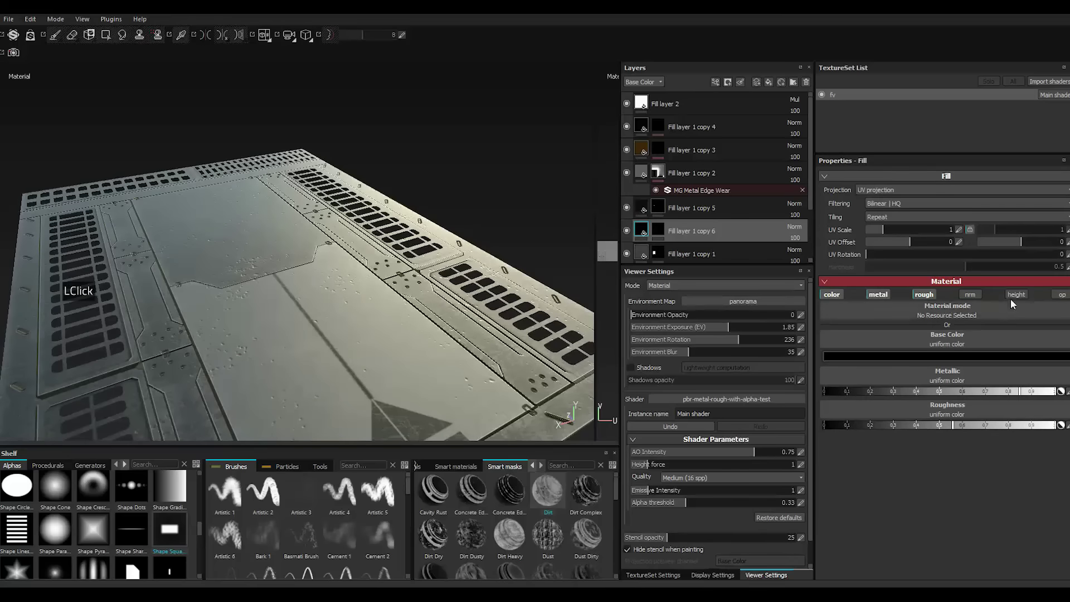
# Enable height on the line layer and lower it to carve a groove, then reach Export Textures.
pyautogui.click(1020, 295)
pyautogui.click(836, 461)
pyautogui.click(836, 461)
pyautogui.doubleClick(836, 461)
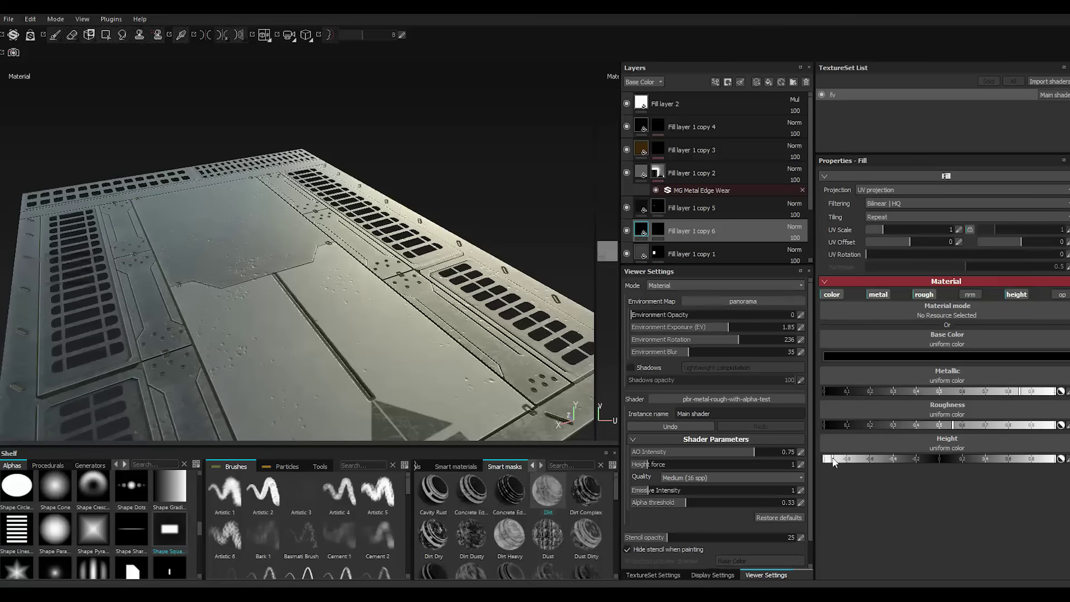
pyautogui.scroll(3)
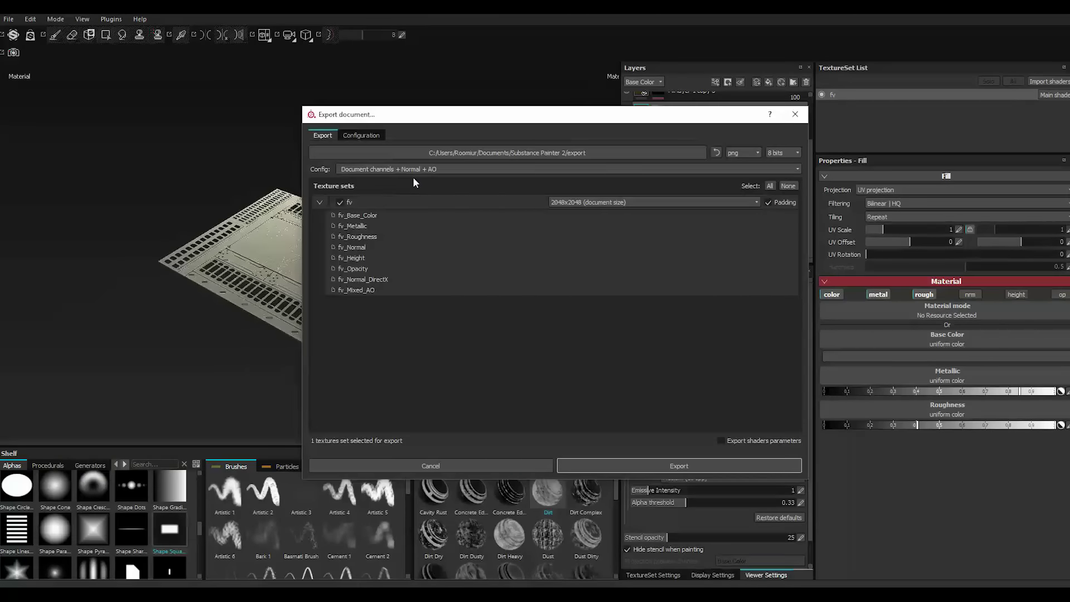
# Choose the Unreal Engine 4 (Packed)_copy config and export the fv texture set.
pyautogui.doubleClick(423, 170)
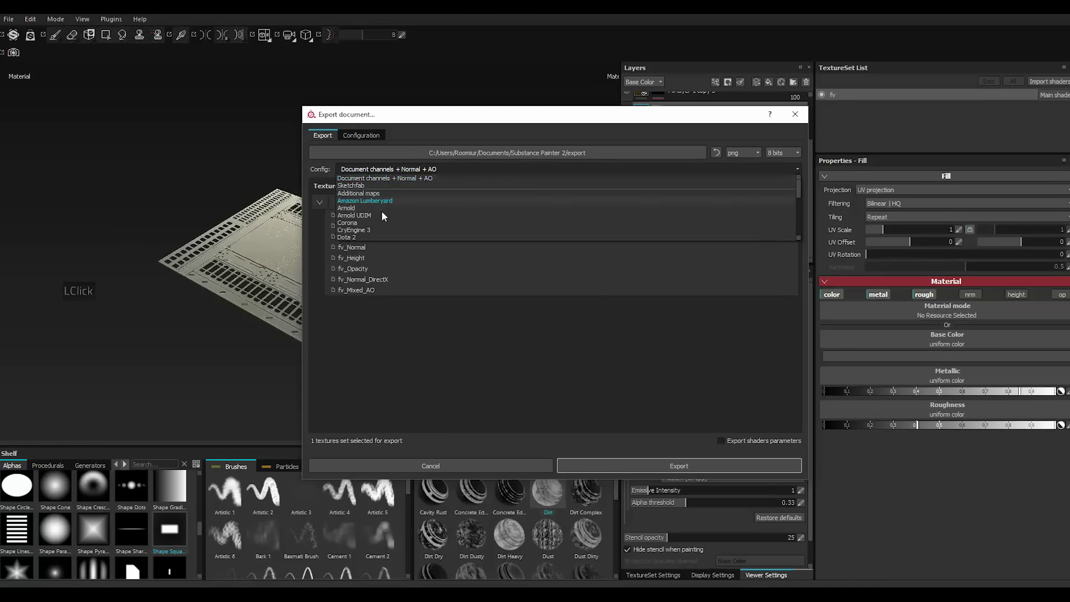
pyautogui.scroll(-3)
pyautogui.click(403, 217)
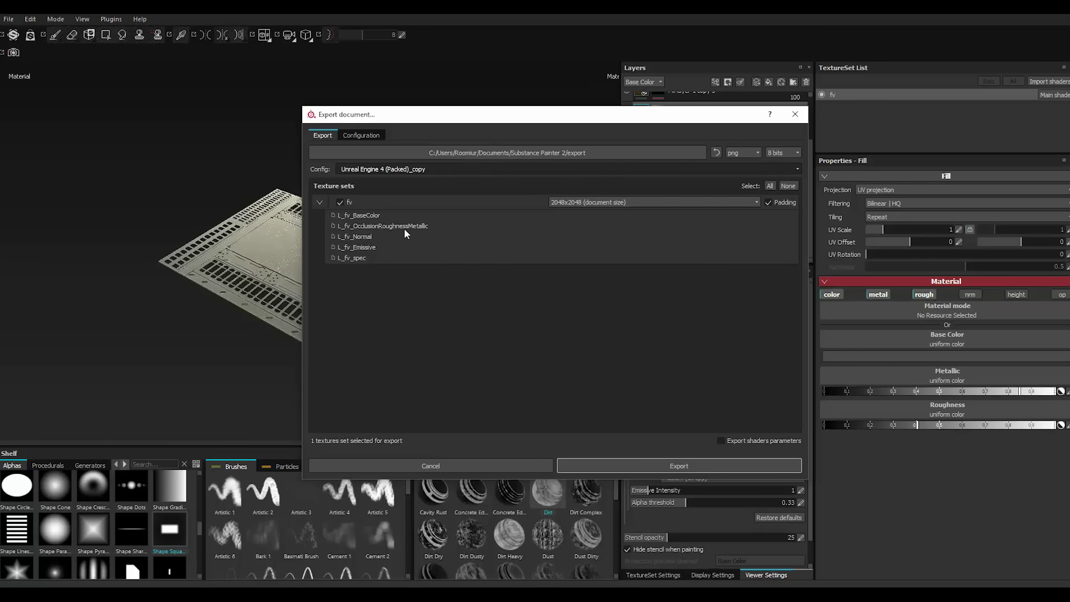
pyautogui.click(476, 157)
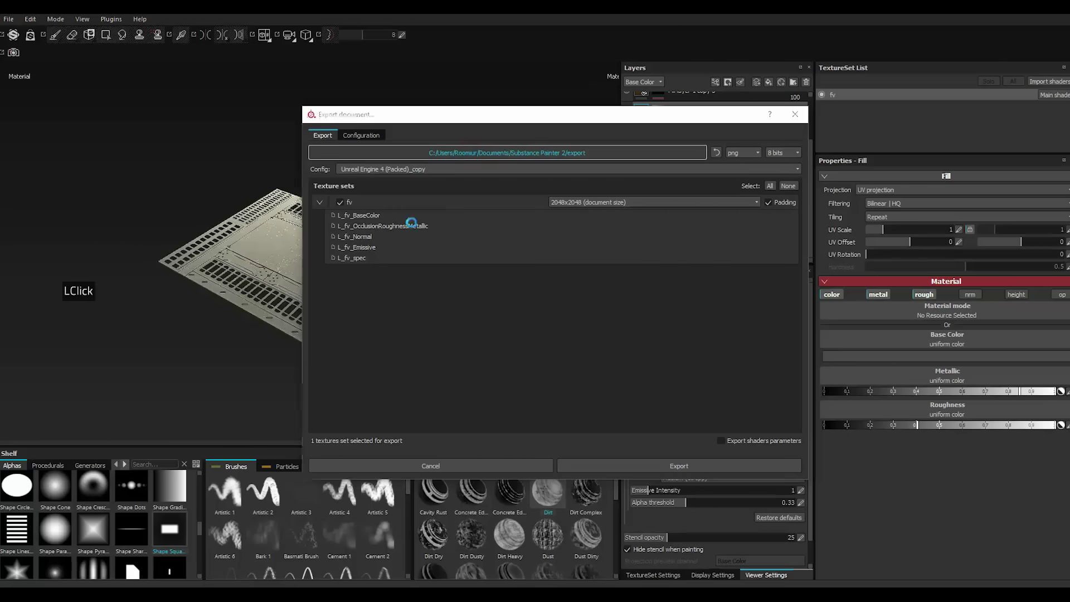
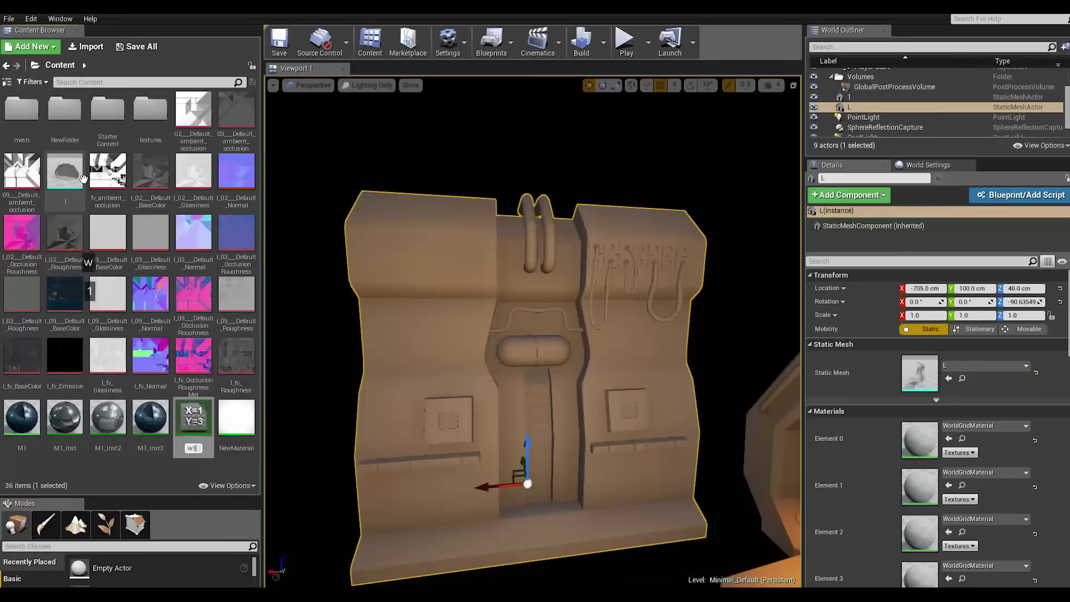
# Name the instance w1 and override its Base, normal, ORM and EMI texture parameters.
pyautogui.press('Return')
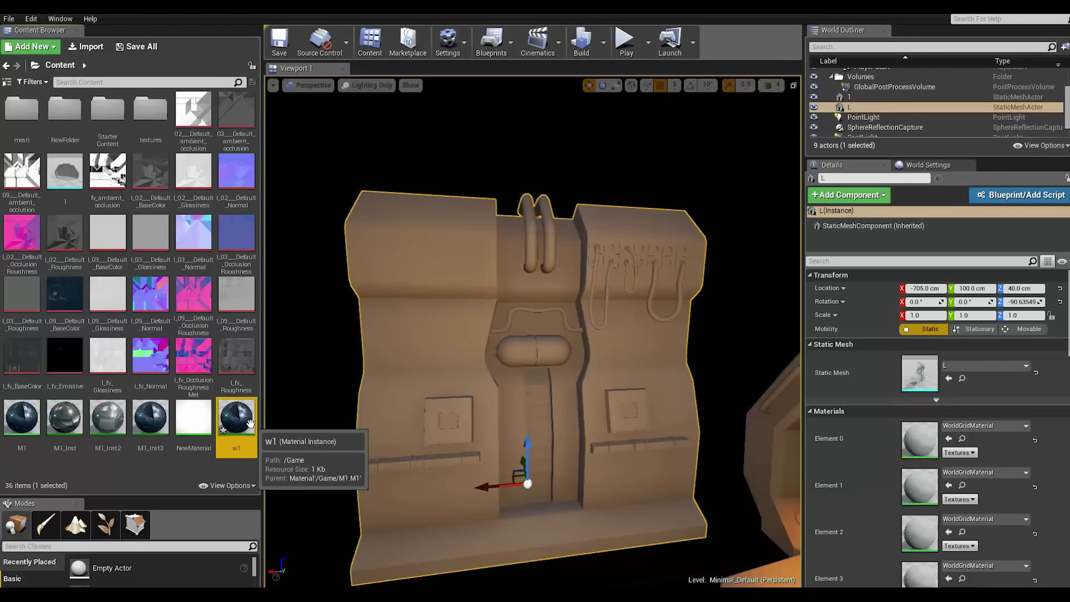
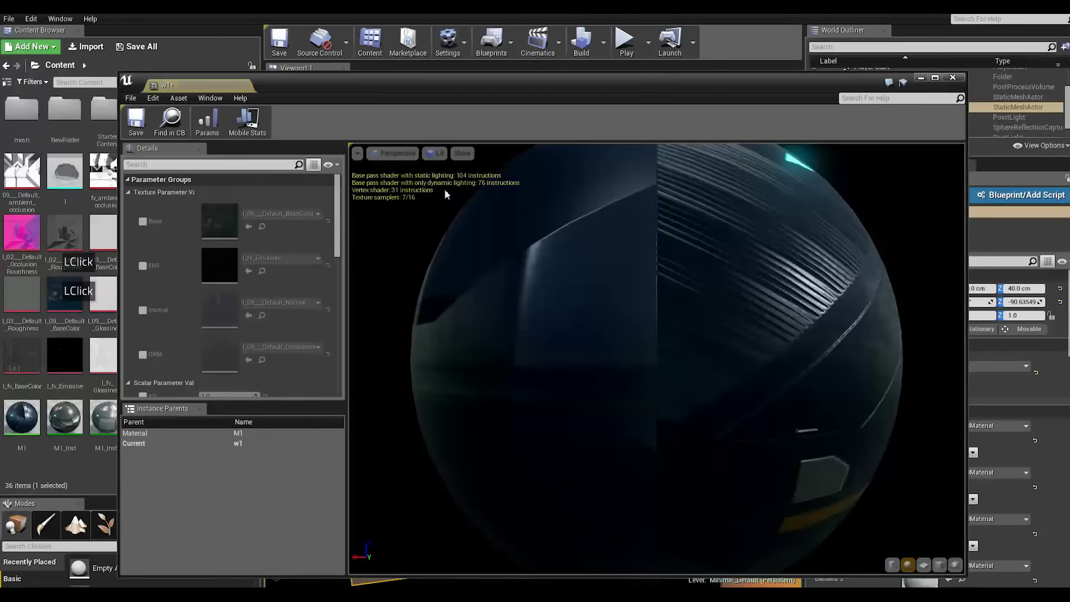
pyautogui.click(438, 92)
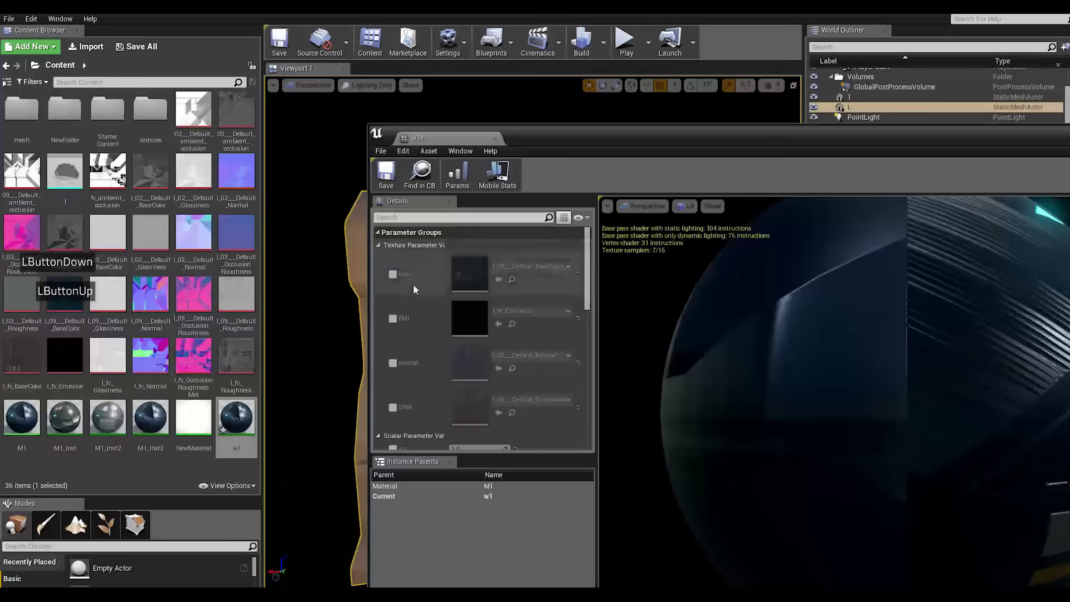
pyautogui.click(394, 279)
pyautogui.click(398, 288)
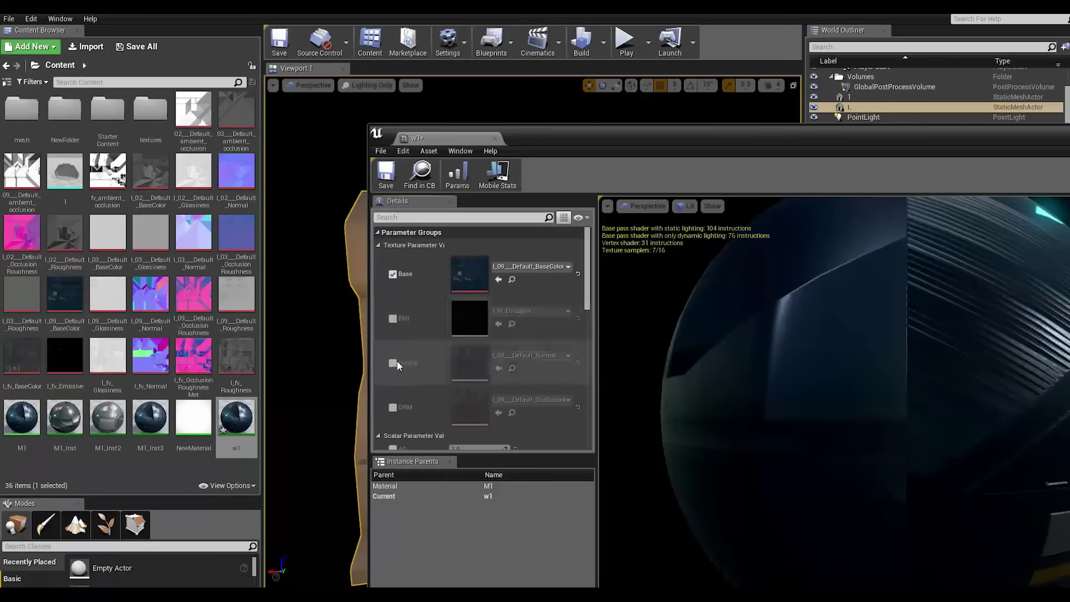
pyautogui.doubleClick(398, 367)
pyautogui.doubleClick(395, 412)
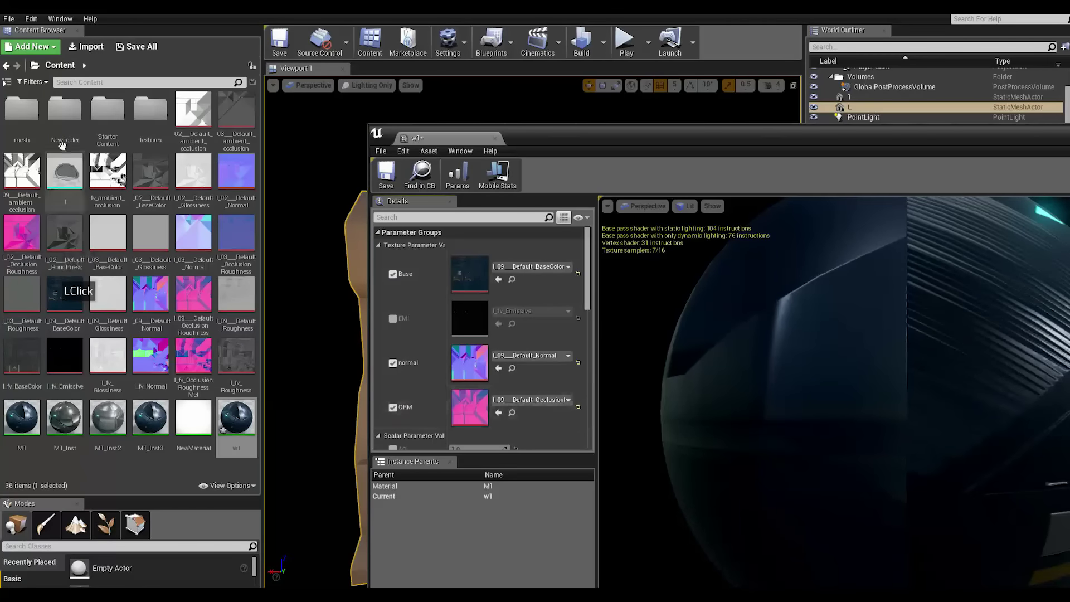
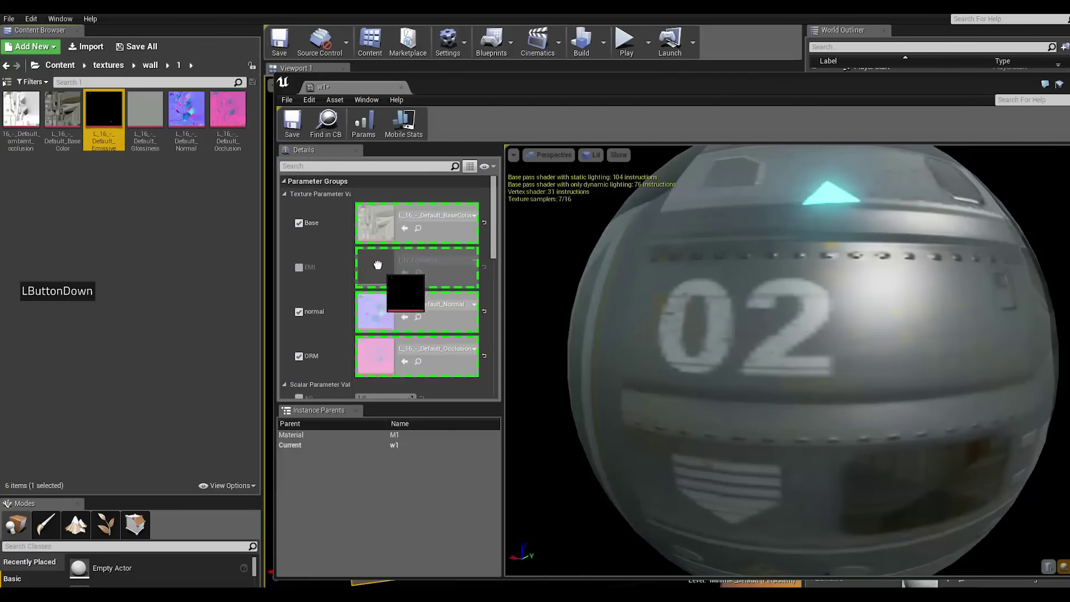
pyautogui.doubleClick(310, 272)
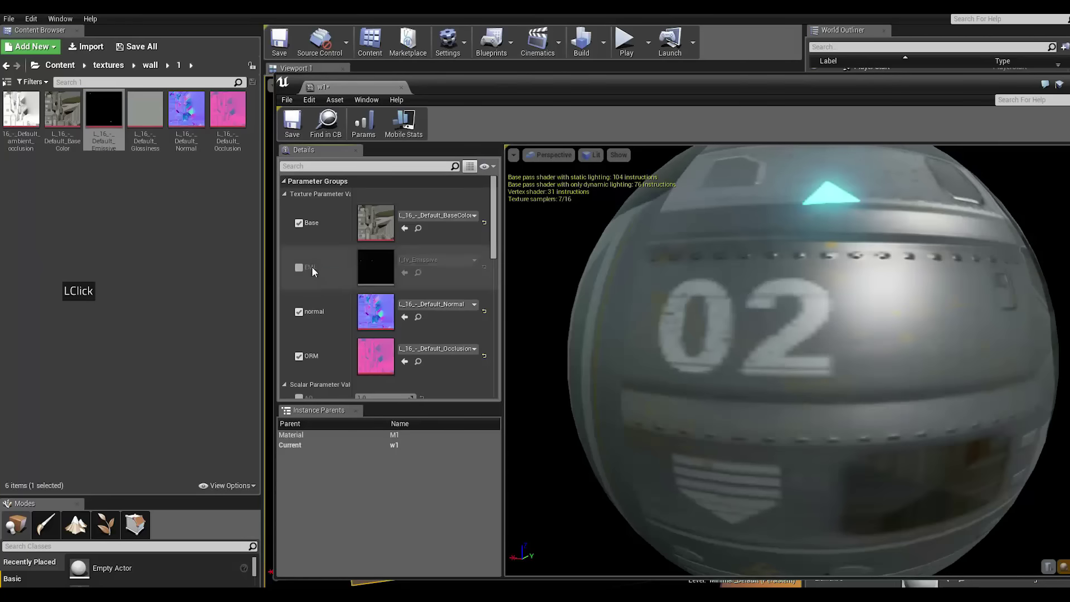